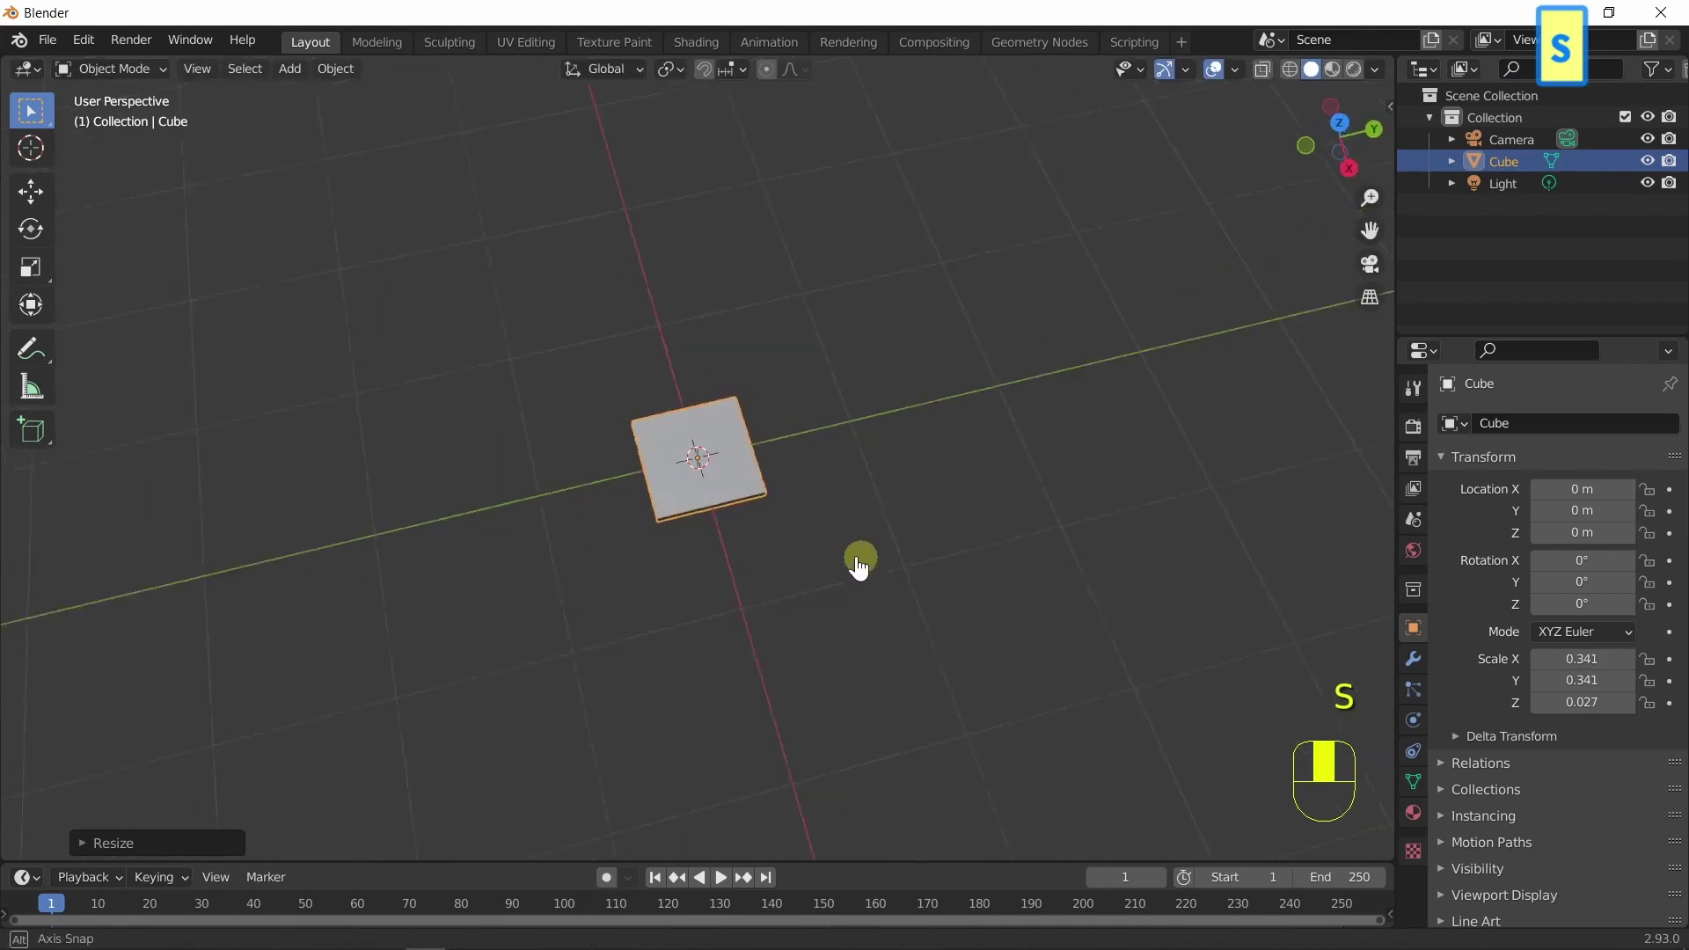
Duplicate the flat tile repeatedly with Shift+D and Shift+R into a row of ten tiles.
{"action": "left_click_drag", "start_coordinate": [866, 546], "coordinate": [878, 558]}
{"action": "key", "text": "shift+d"}
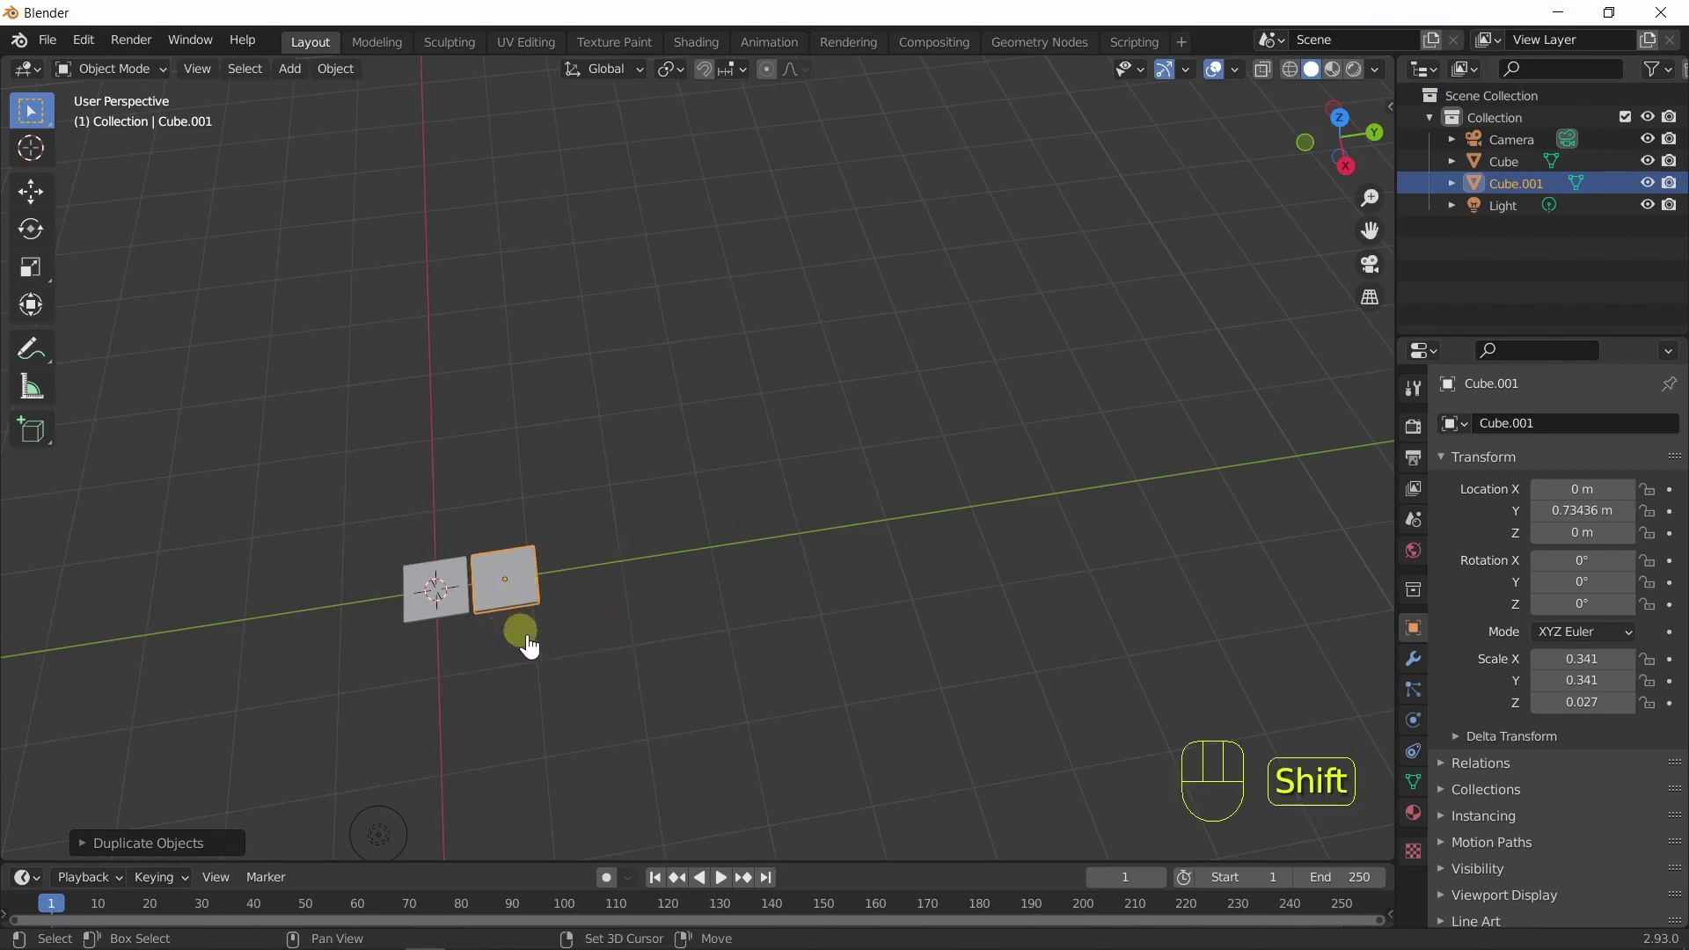
{"action": "key", "text": "shift+r"}
{"action": "key", "text": "shift+r"}
{"action": "key", "text": "shift+r"}
{"action": "key", "text": "shift+r"}
{"action": "key", "text": "shift+r"}
{"action": "key", "text": "shift+r"}
{"action": "key", "text": "shift+r"}
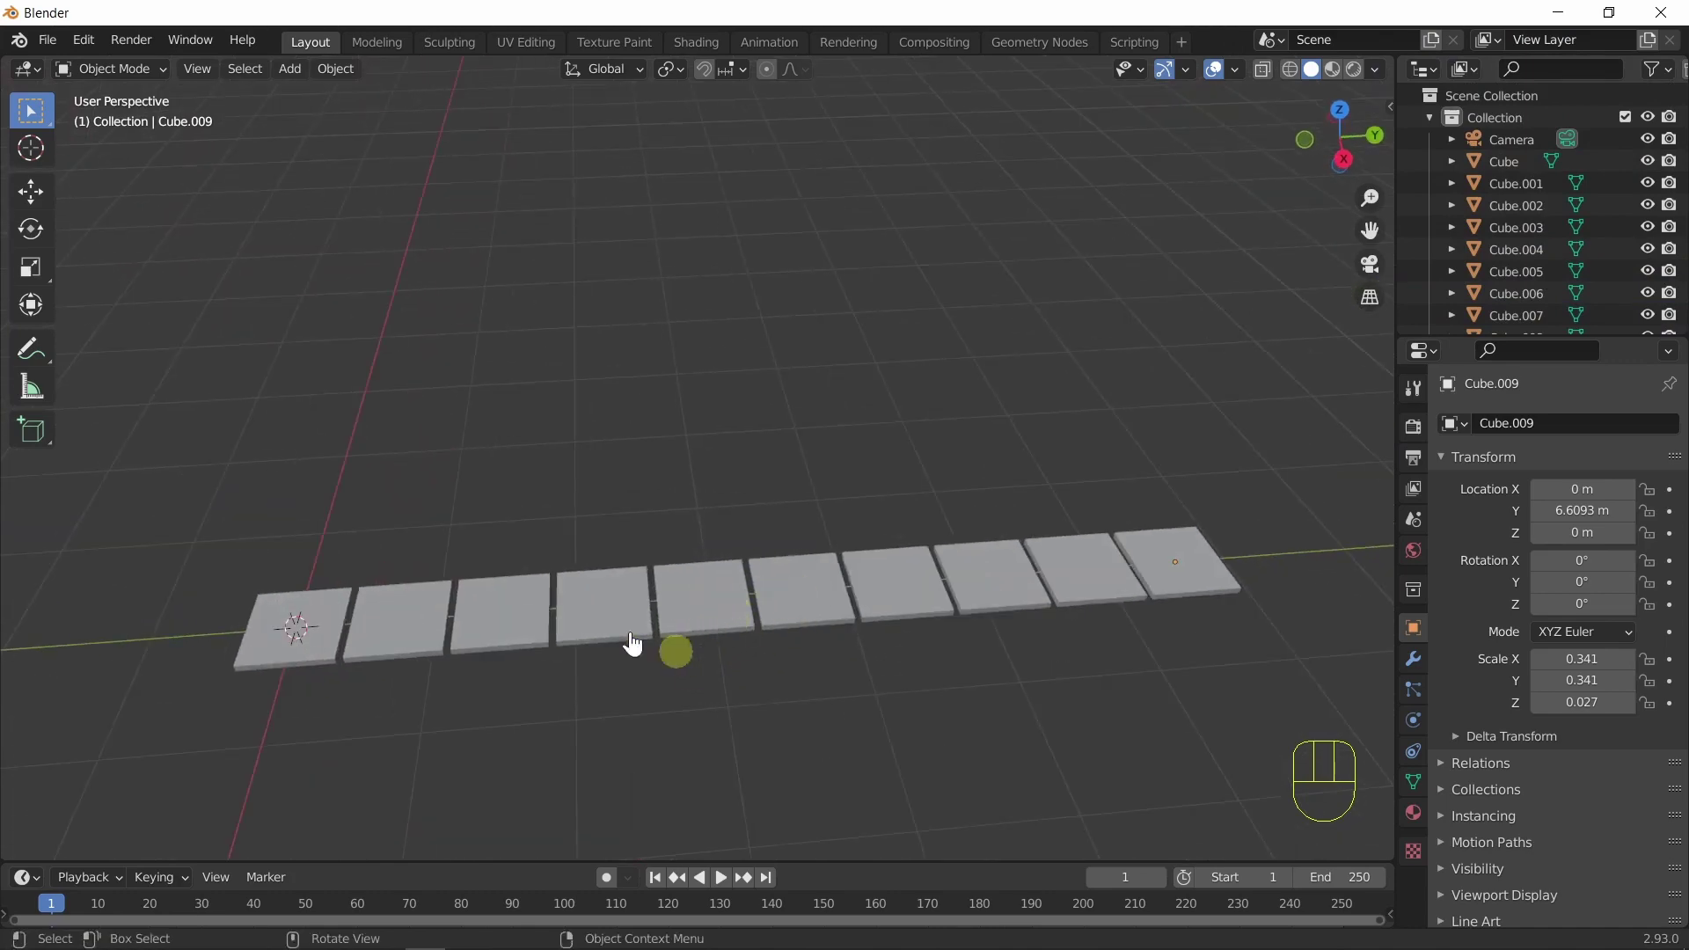
Select the whole row, centre it on the origin from top view, and duplicate it along X.
{"action": "left_click_drag", "start_coordinate": [252, 85], "coordinate": [634, 384]}
{"action": "key", "text": "q"}
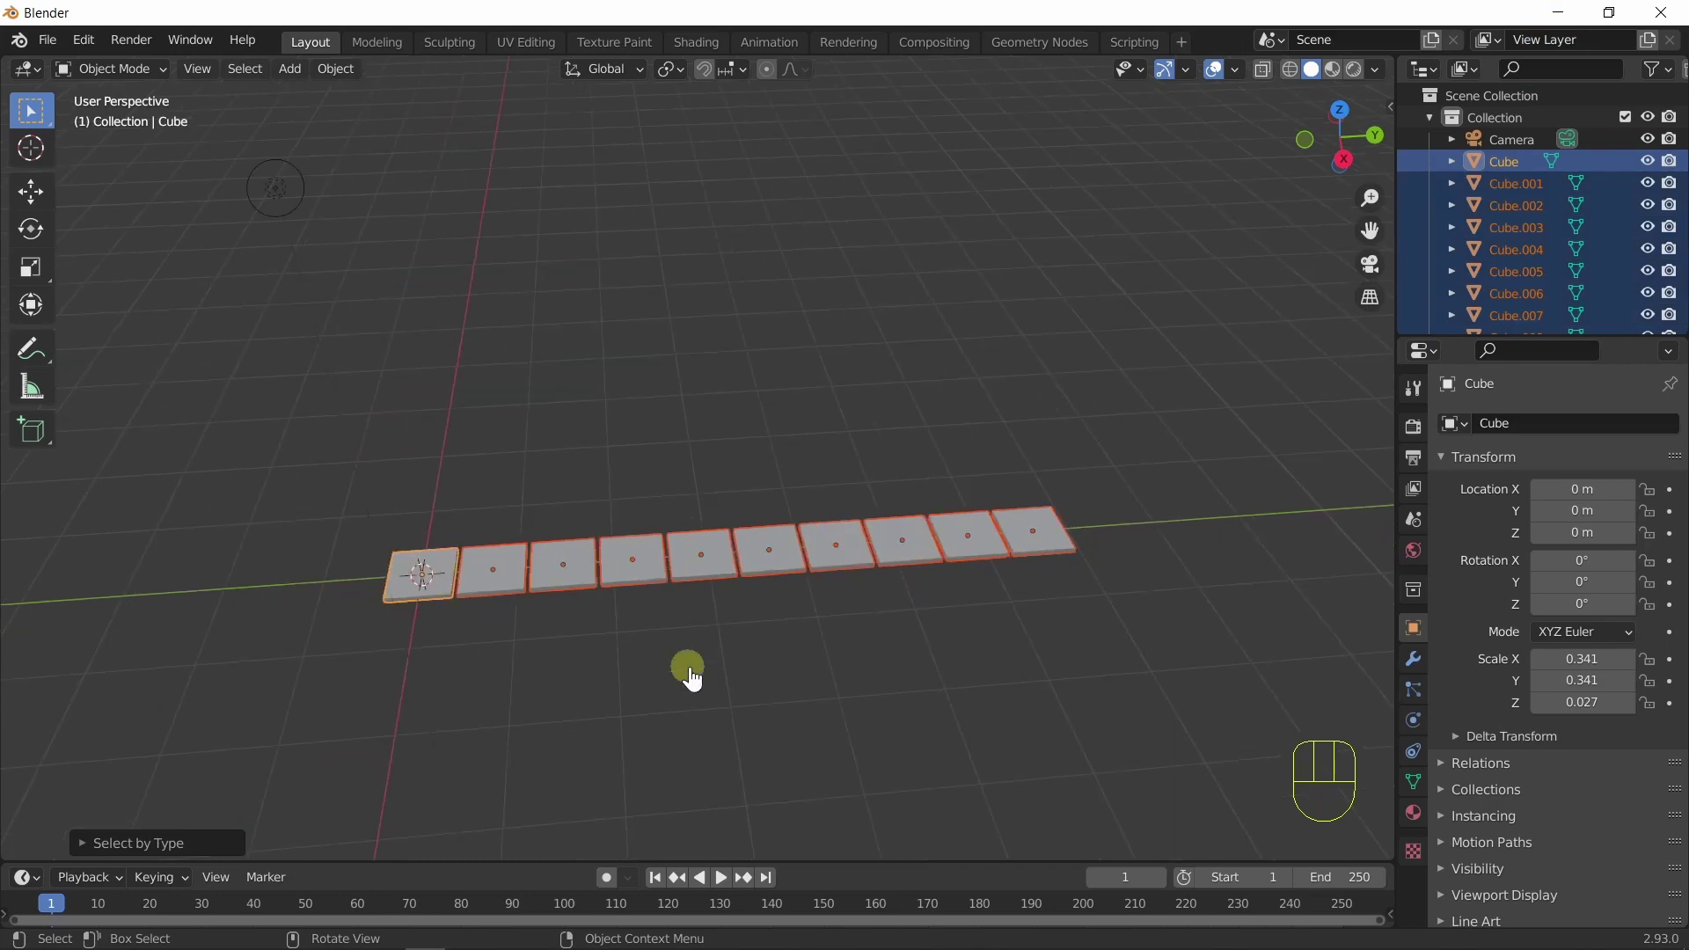
{"action": "key", "text": "KP_7"}
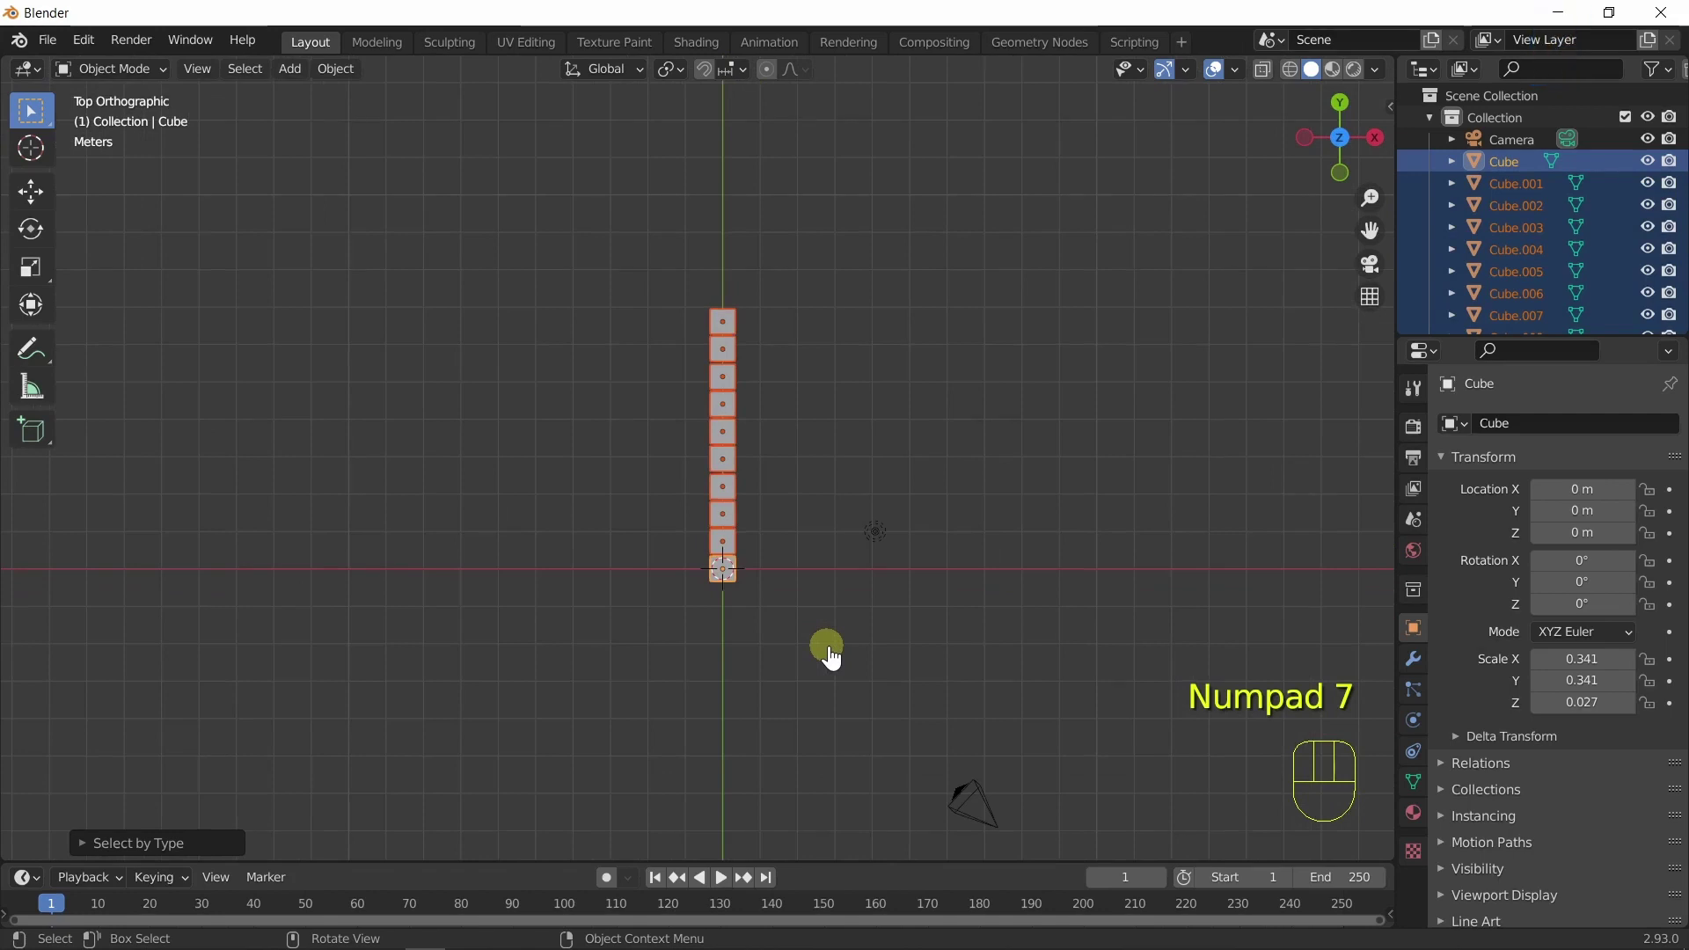
{"action": "key", "text": "g"}
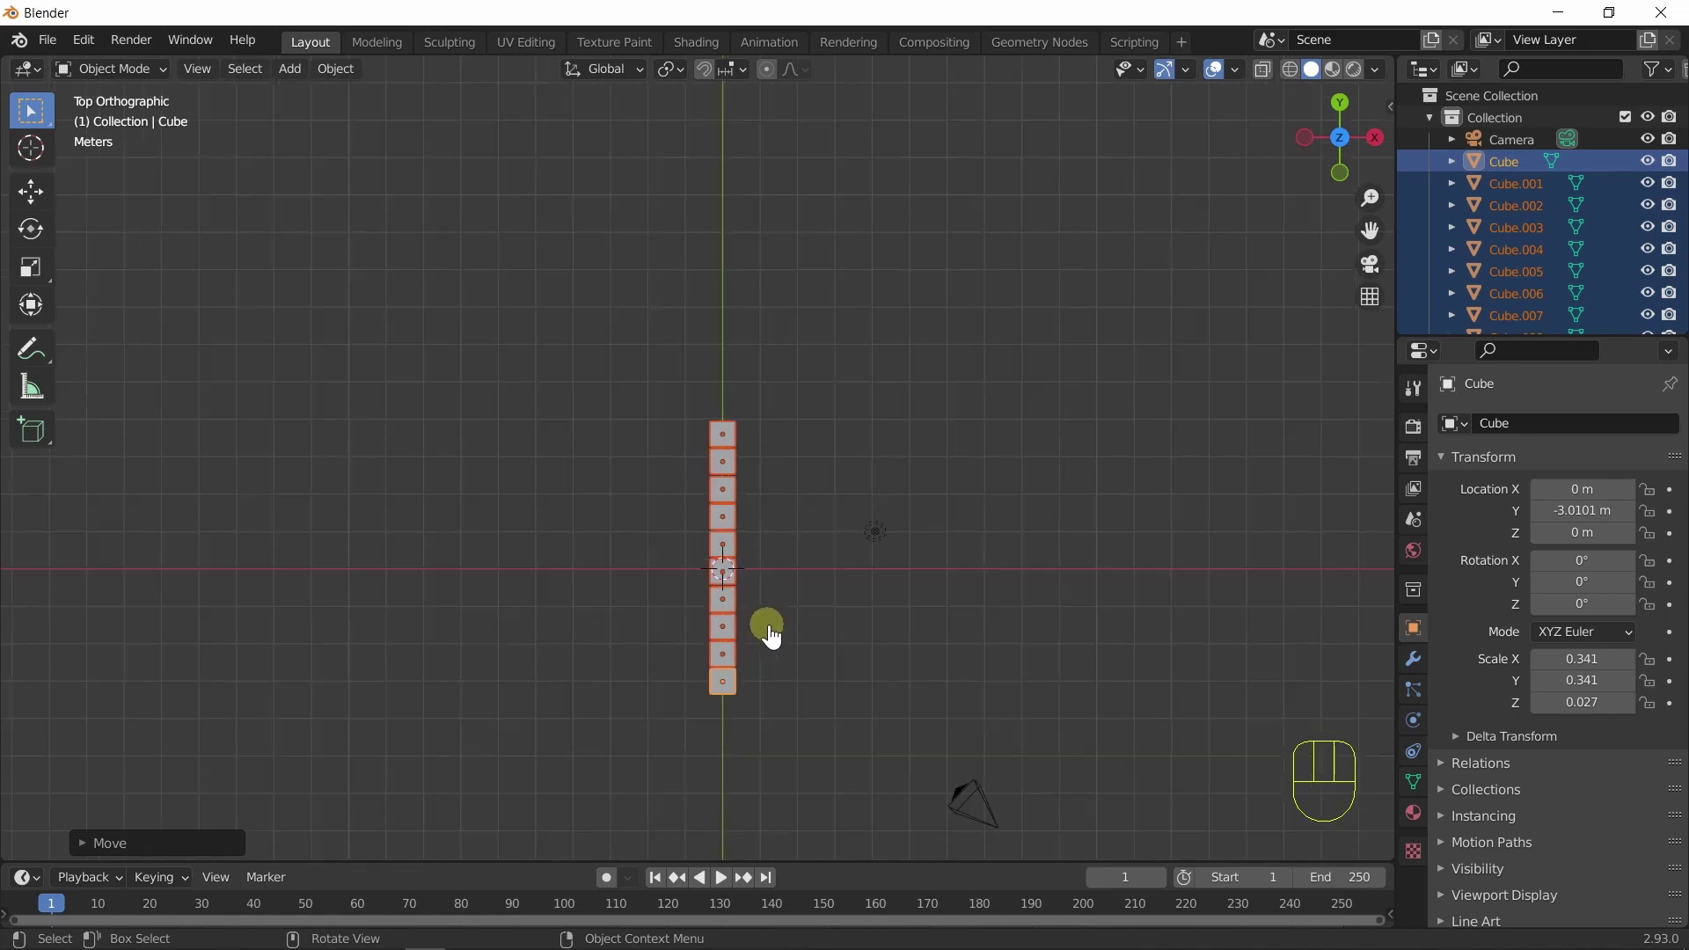
{"action": "key", "text": "shift+d"}
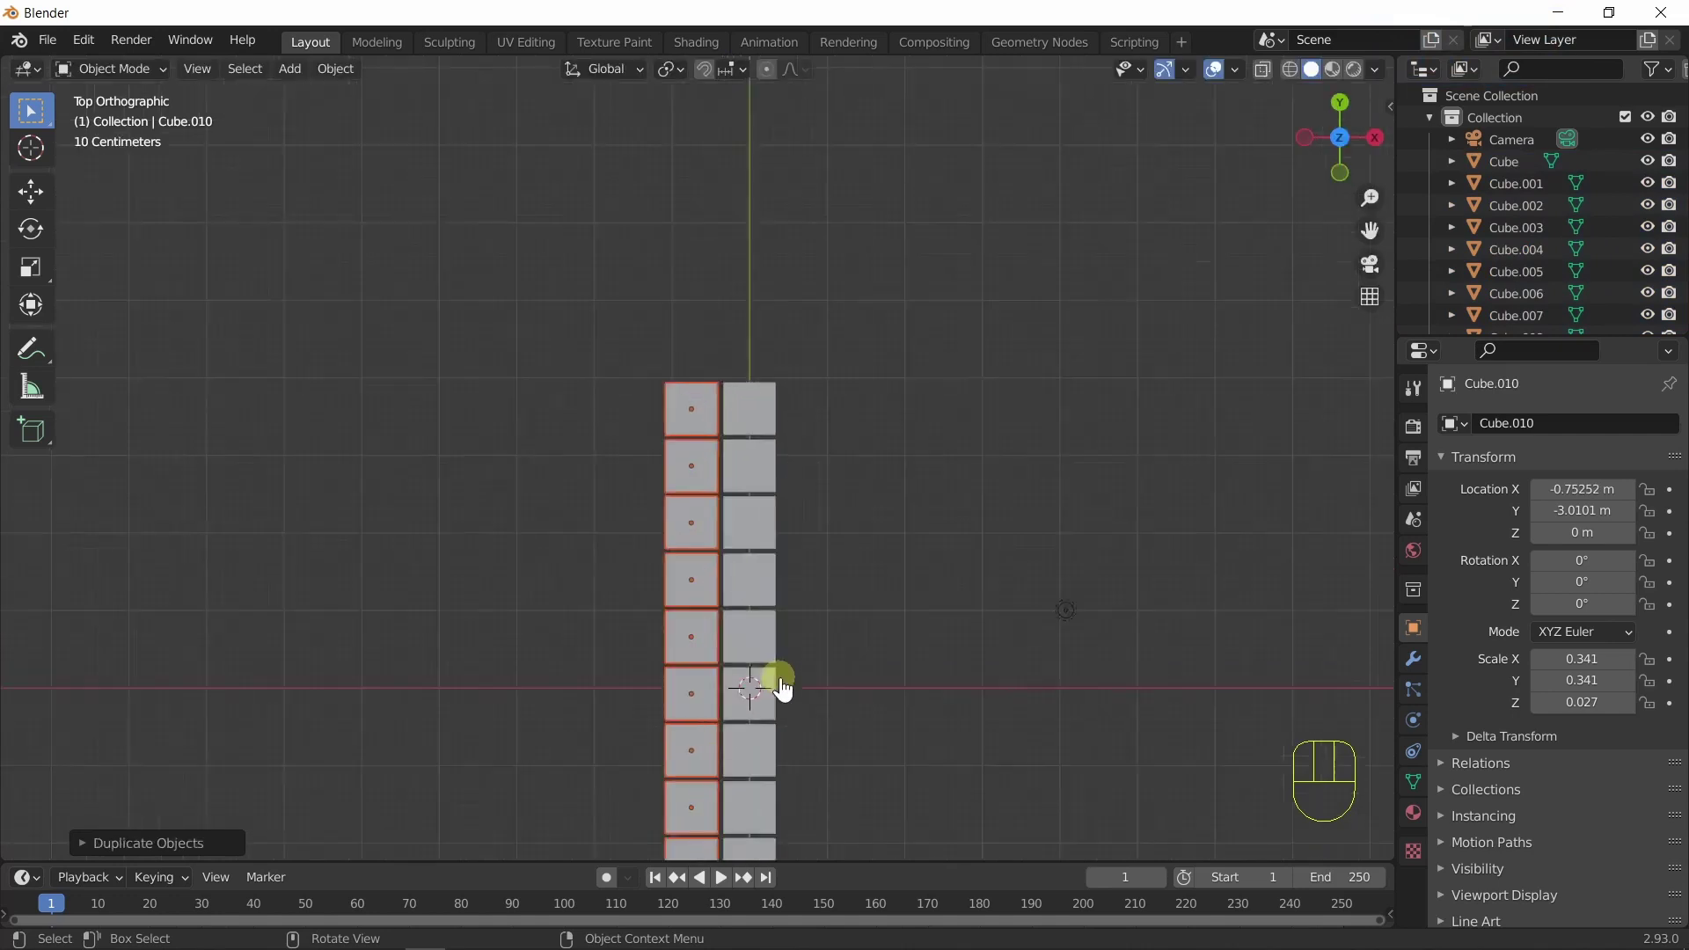
Place the second row beside the first and repeat the duplicate until there are ten rows.
{"action": "left_click_drag", "start_coordinate": [895, 672], "coordinate": [894, 576]}
{"action": "key", "text": "shift+r"}
{"action": "key", "text": "shift+r"}
{"action": "key", "text": "shift+r"}
{"action": "key", "text": "shift+r"}
{"action": "key", "text": "shift+r"}
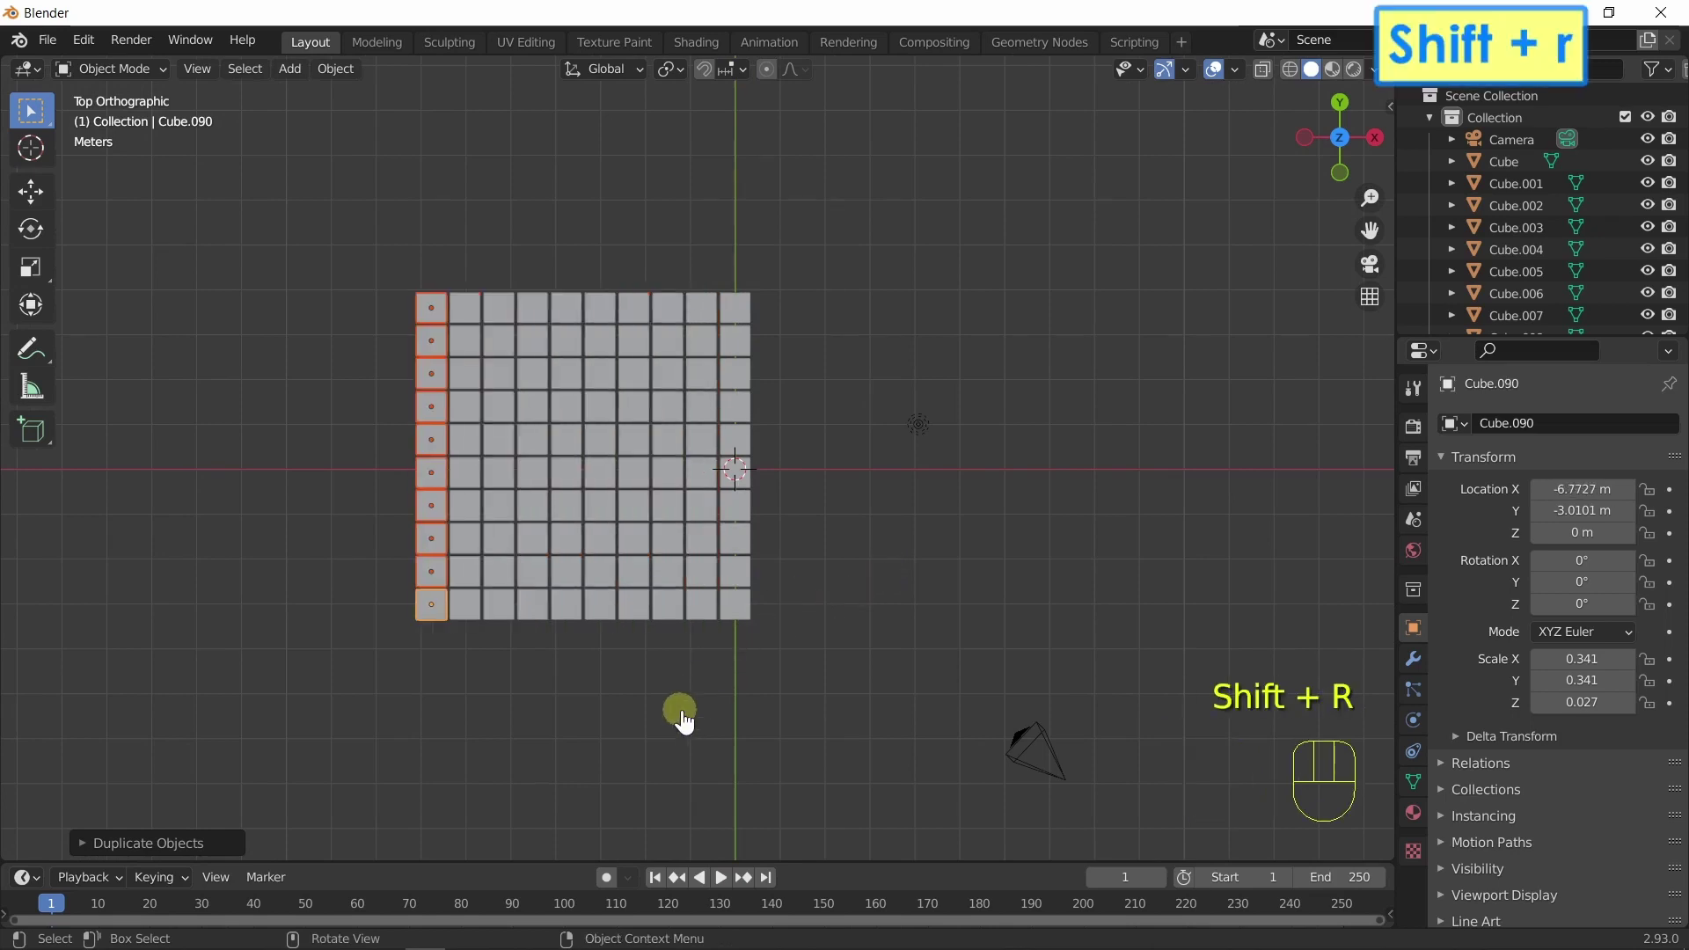
Select all hundred tiles, centre the grid on the origin and return to perspective view.
{"action": "key", "text": "q"}
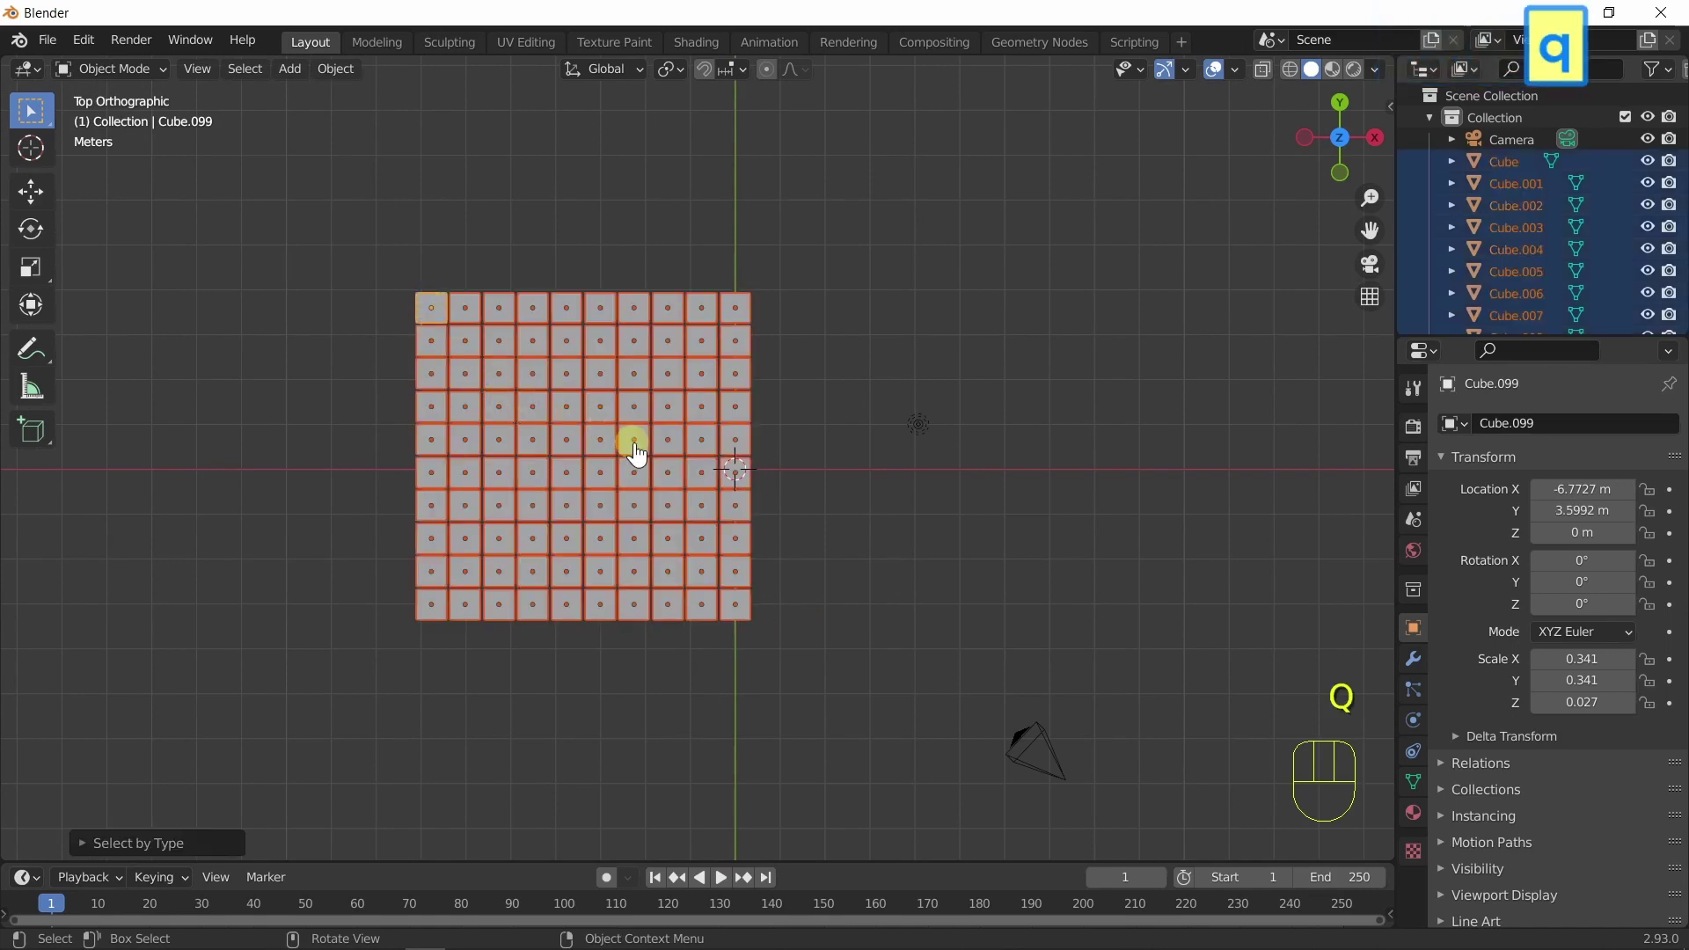
{"action": "key", "text": "g"}
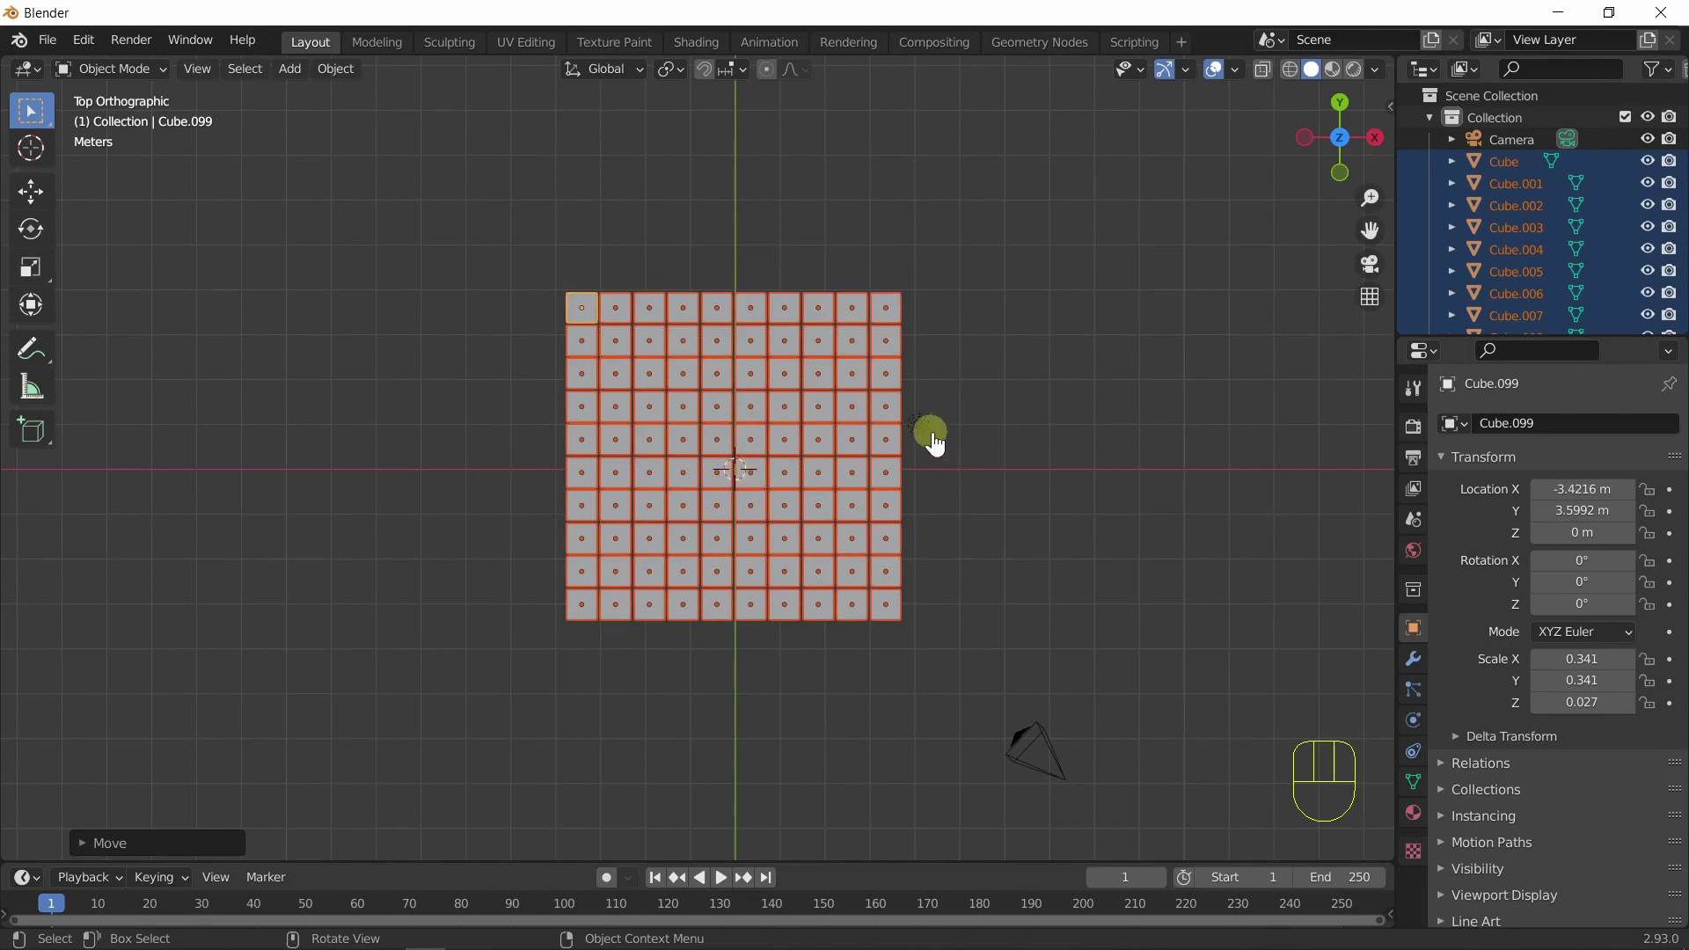
{"action": "key", "text": "g"}
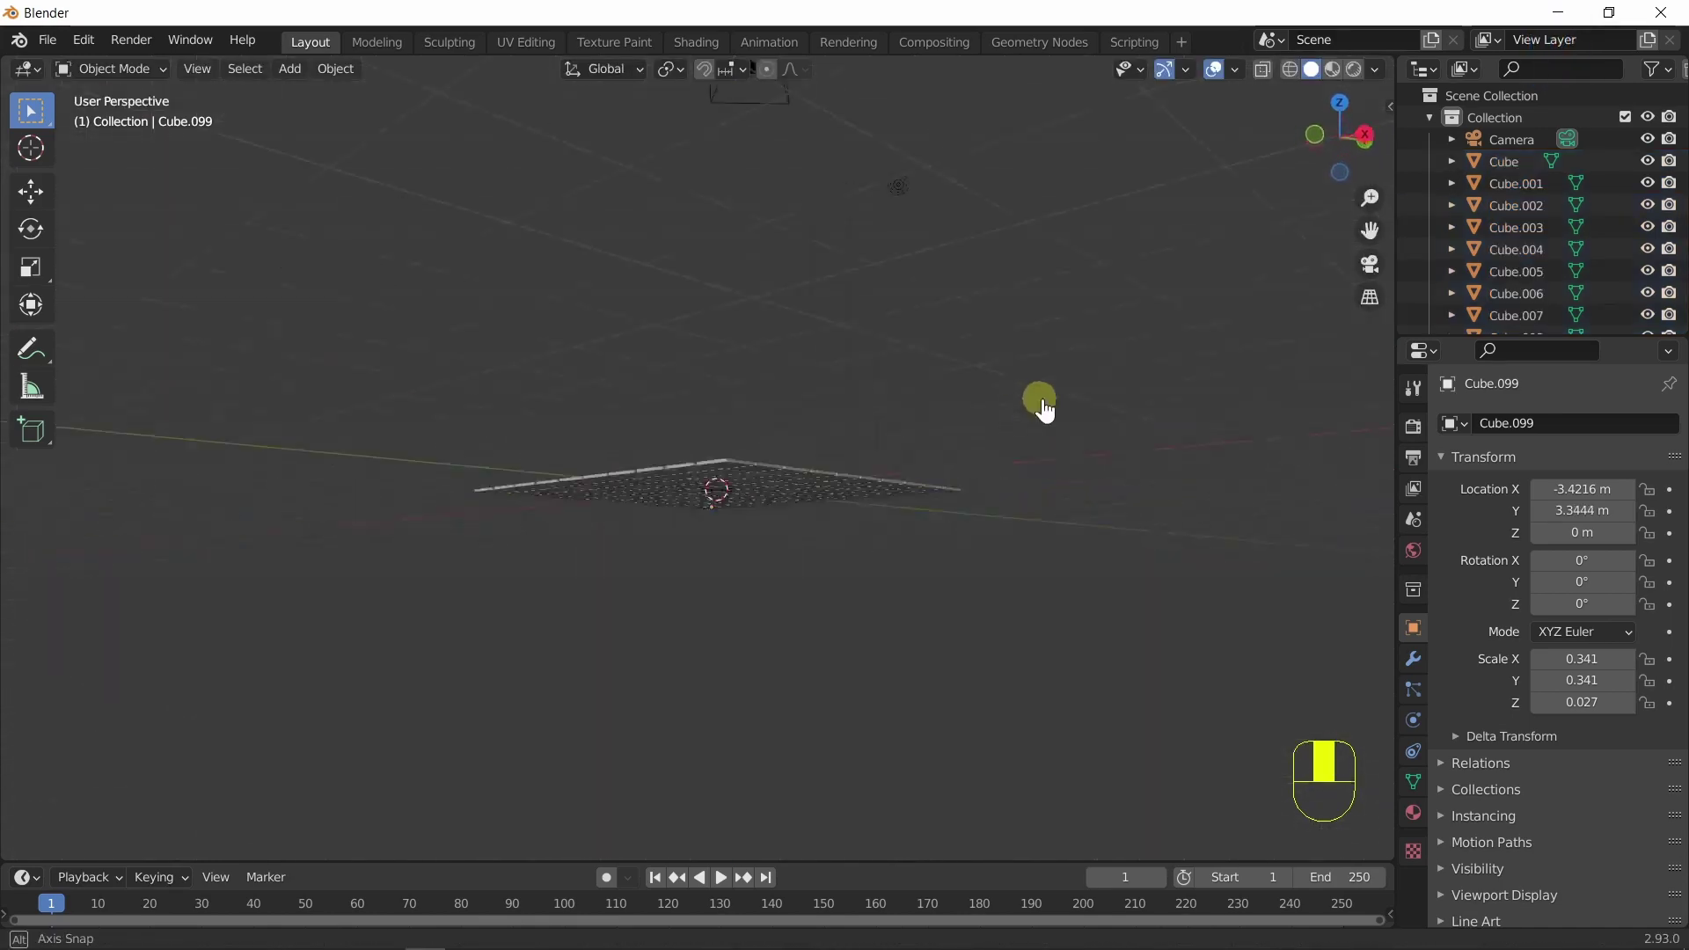
Select all tiles and move them into a new collection named Nesneler.
{"action": "left_click_drag", "start_coordinate": [859, 584], "coordinate": [925, 596]}
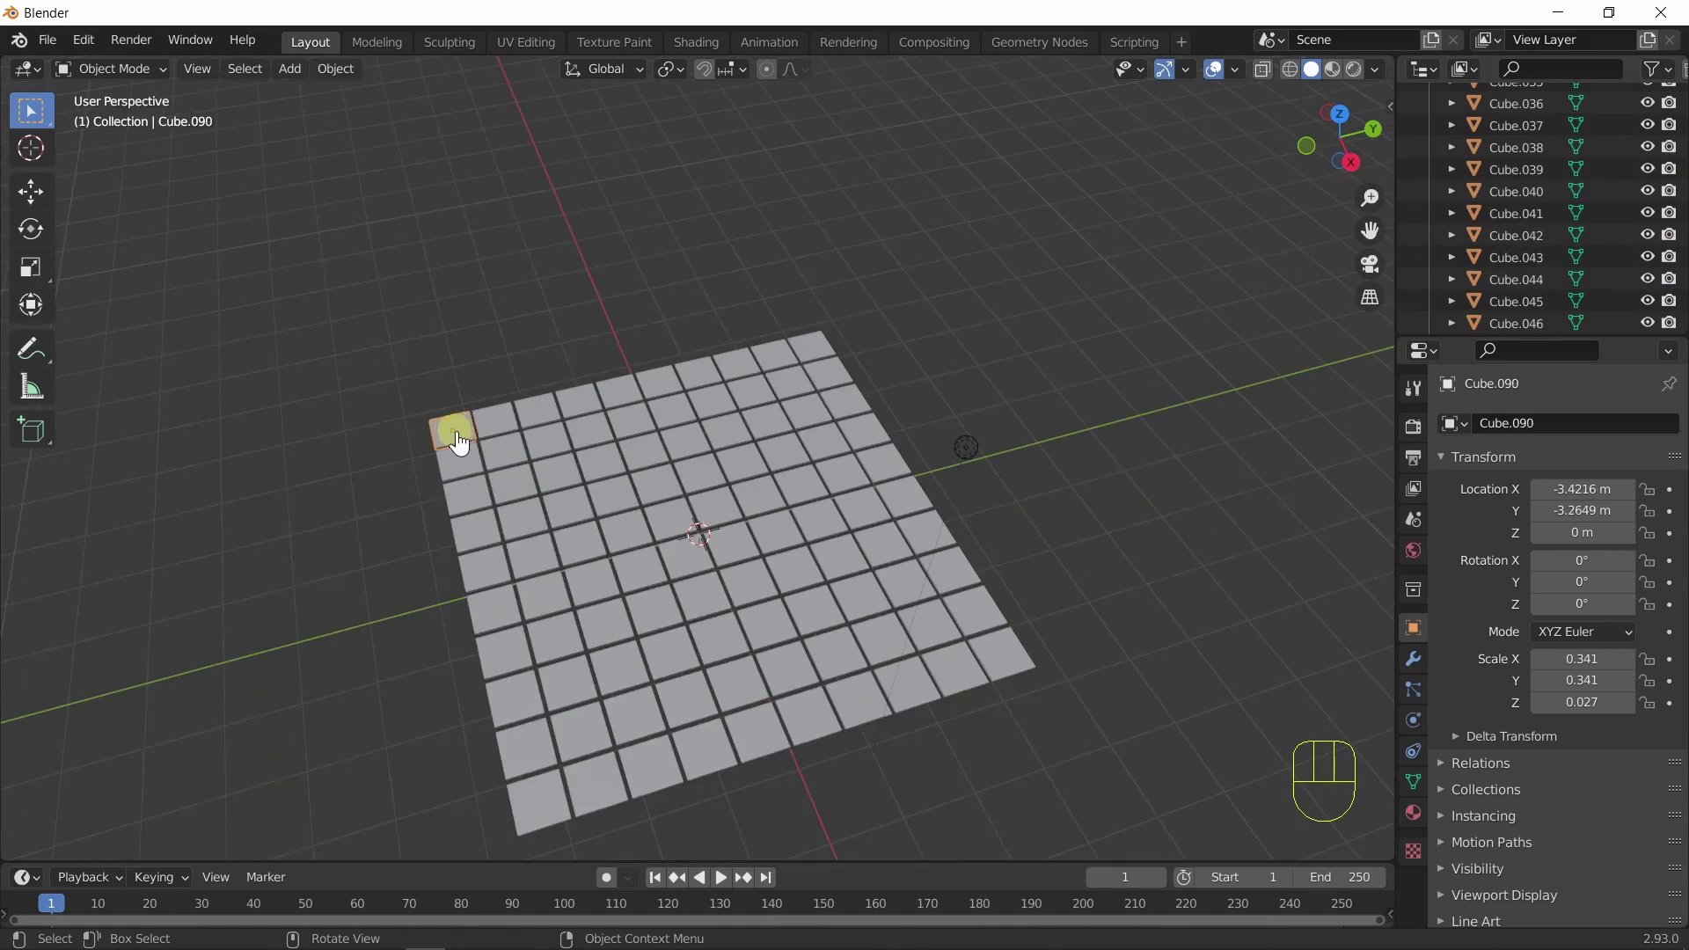
{"action": "key", "text": "q"}
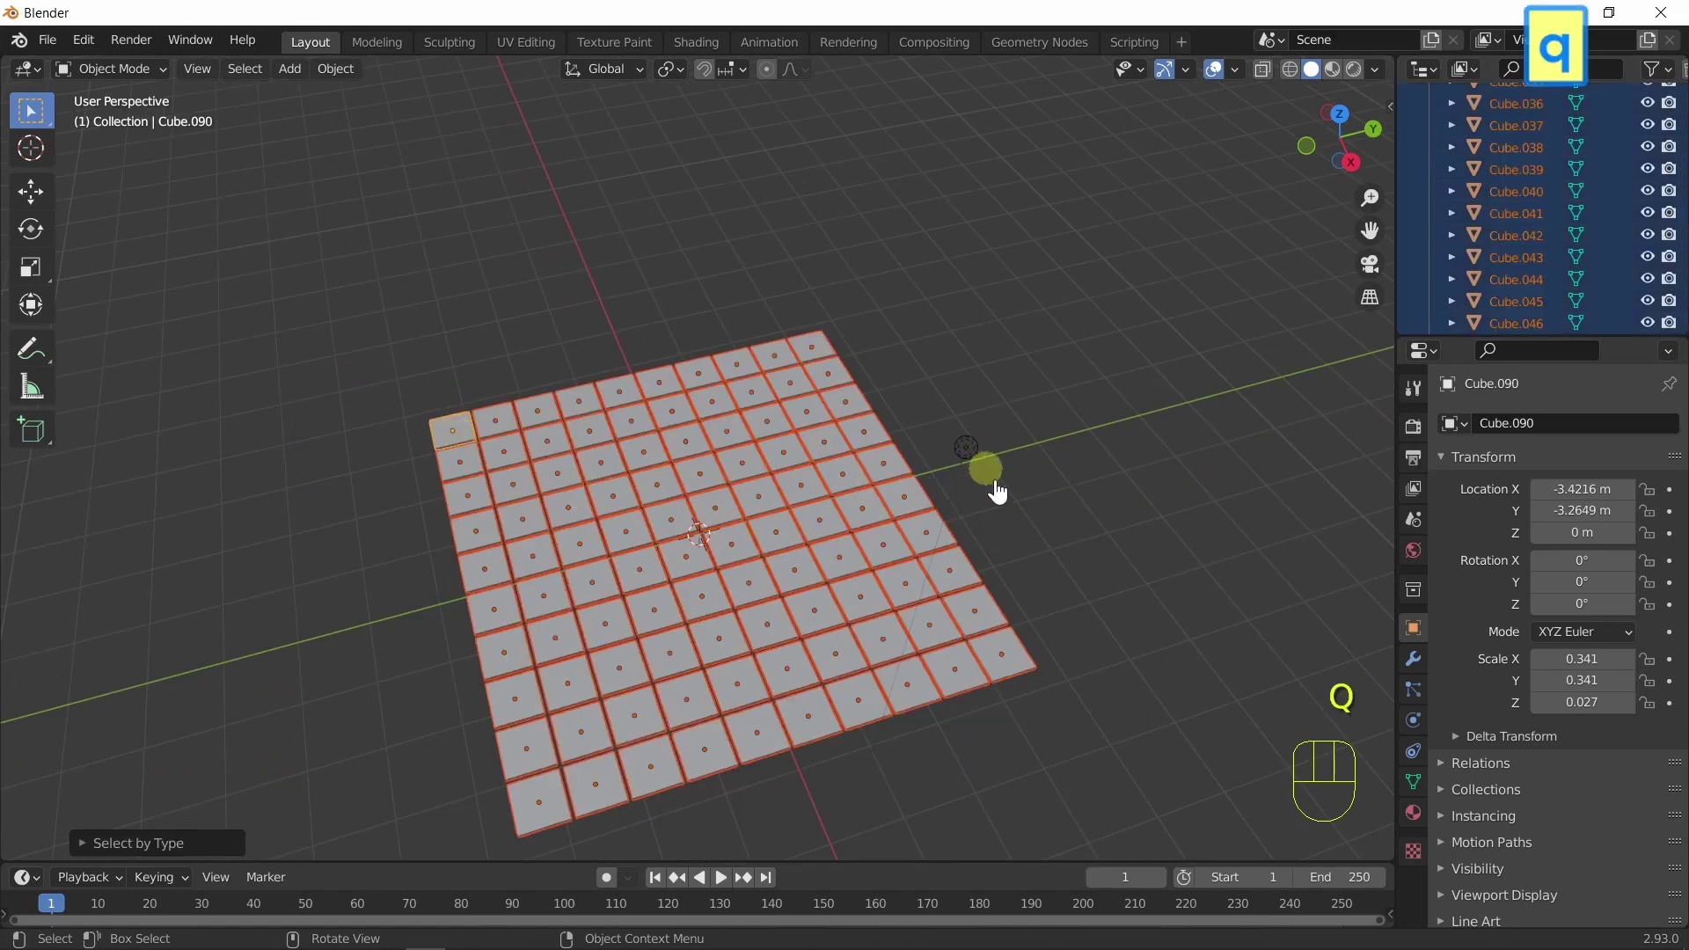
{"action": "key", "text": "m"}
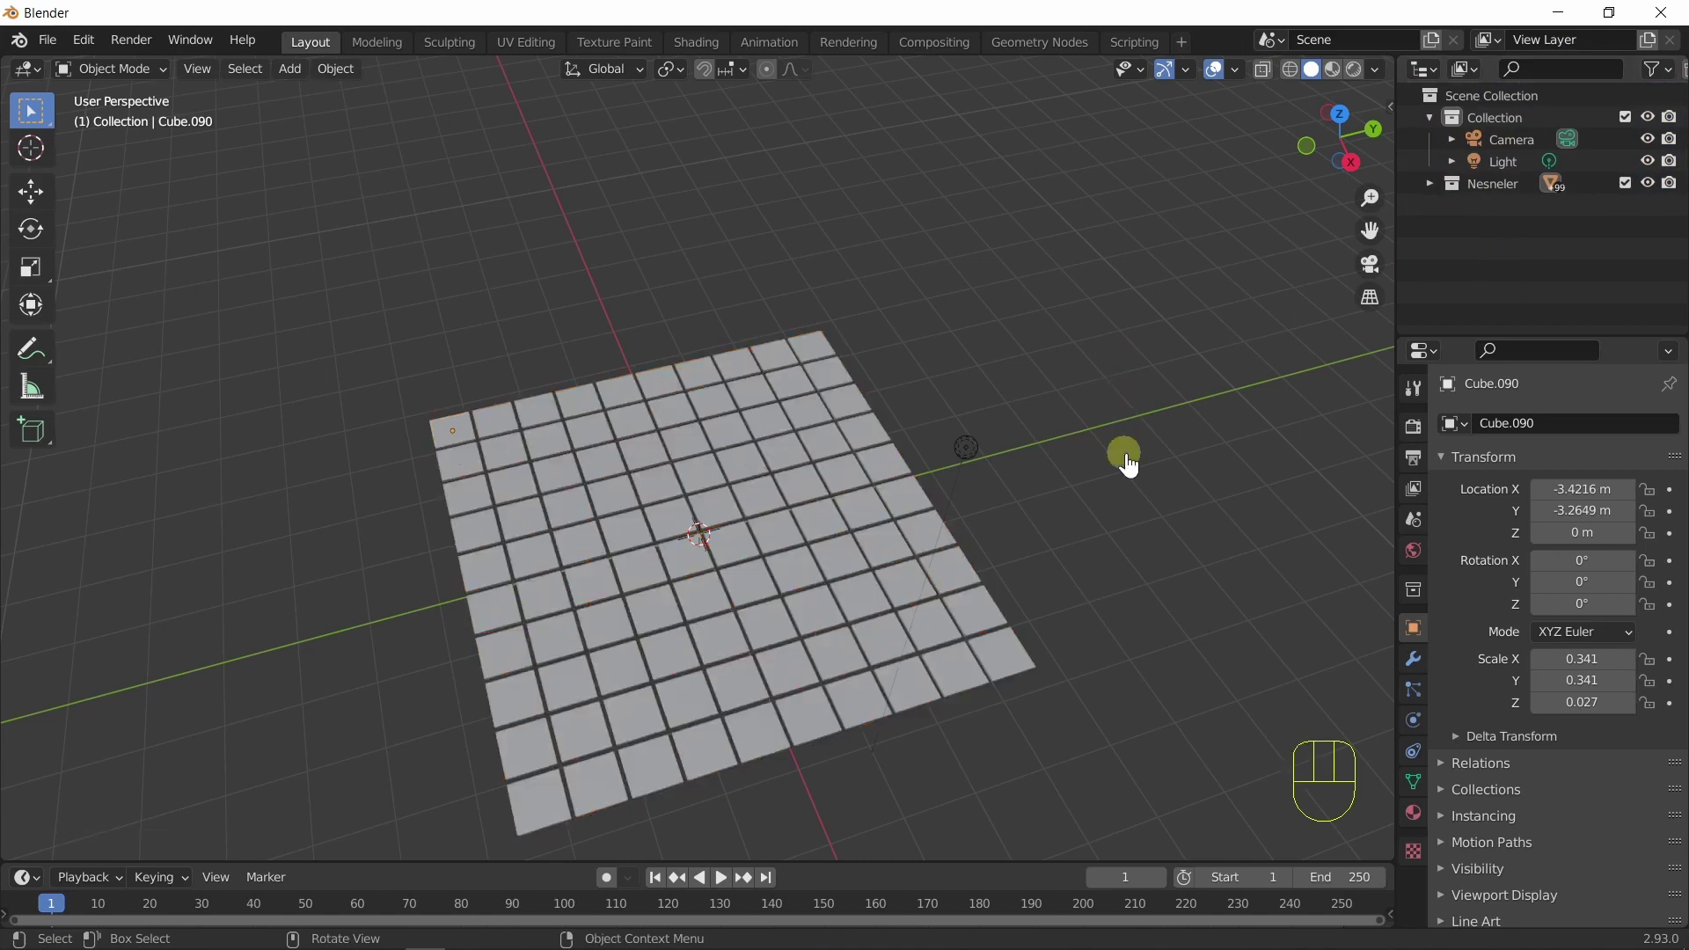
{"action": "key", "text": "shift+a"}
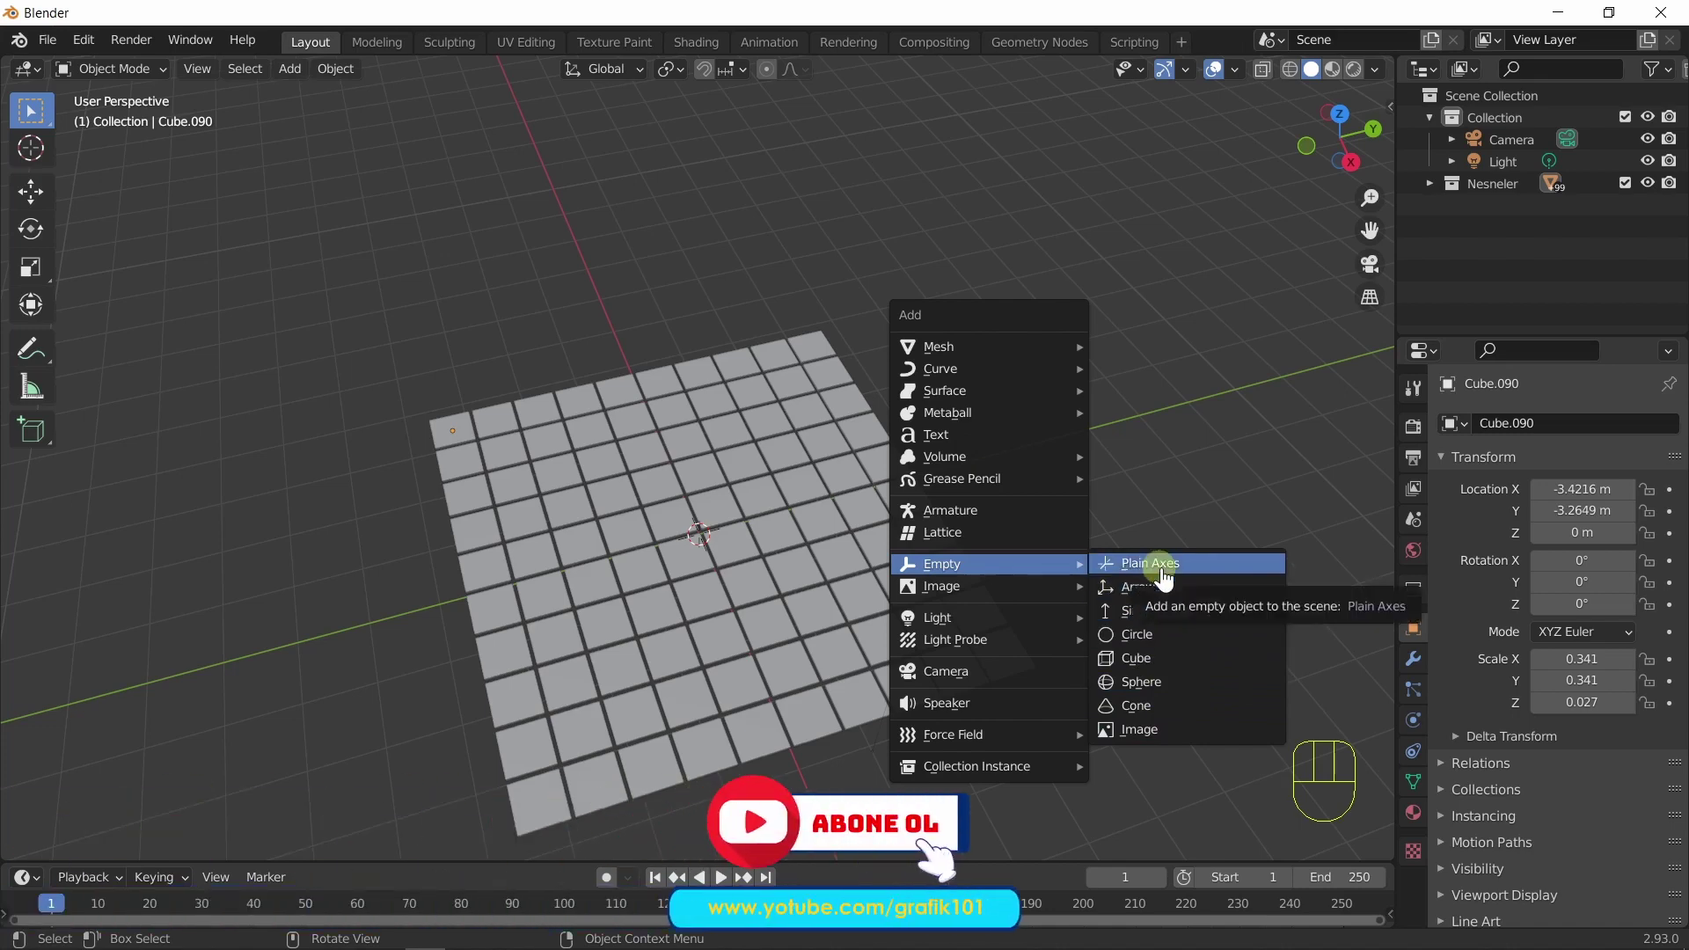
Add a Plain Axes empty, move it out beside the grid and put it in a new collection named Etki.
{"action": "key", "text": "s"}
{"action": "key", "text": "x"}
{"action": "key", "text": "shift+a"}
{"action": "key", "text": "ctrl+z"}
{"action": "key", "text": "shift+a"}
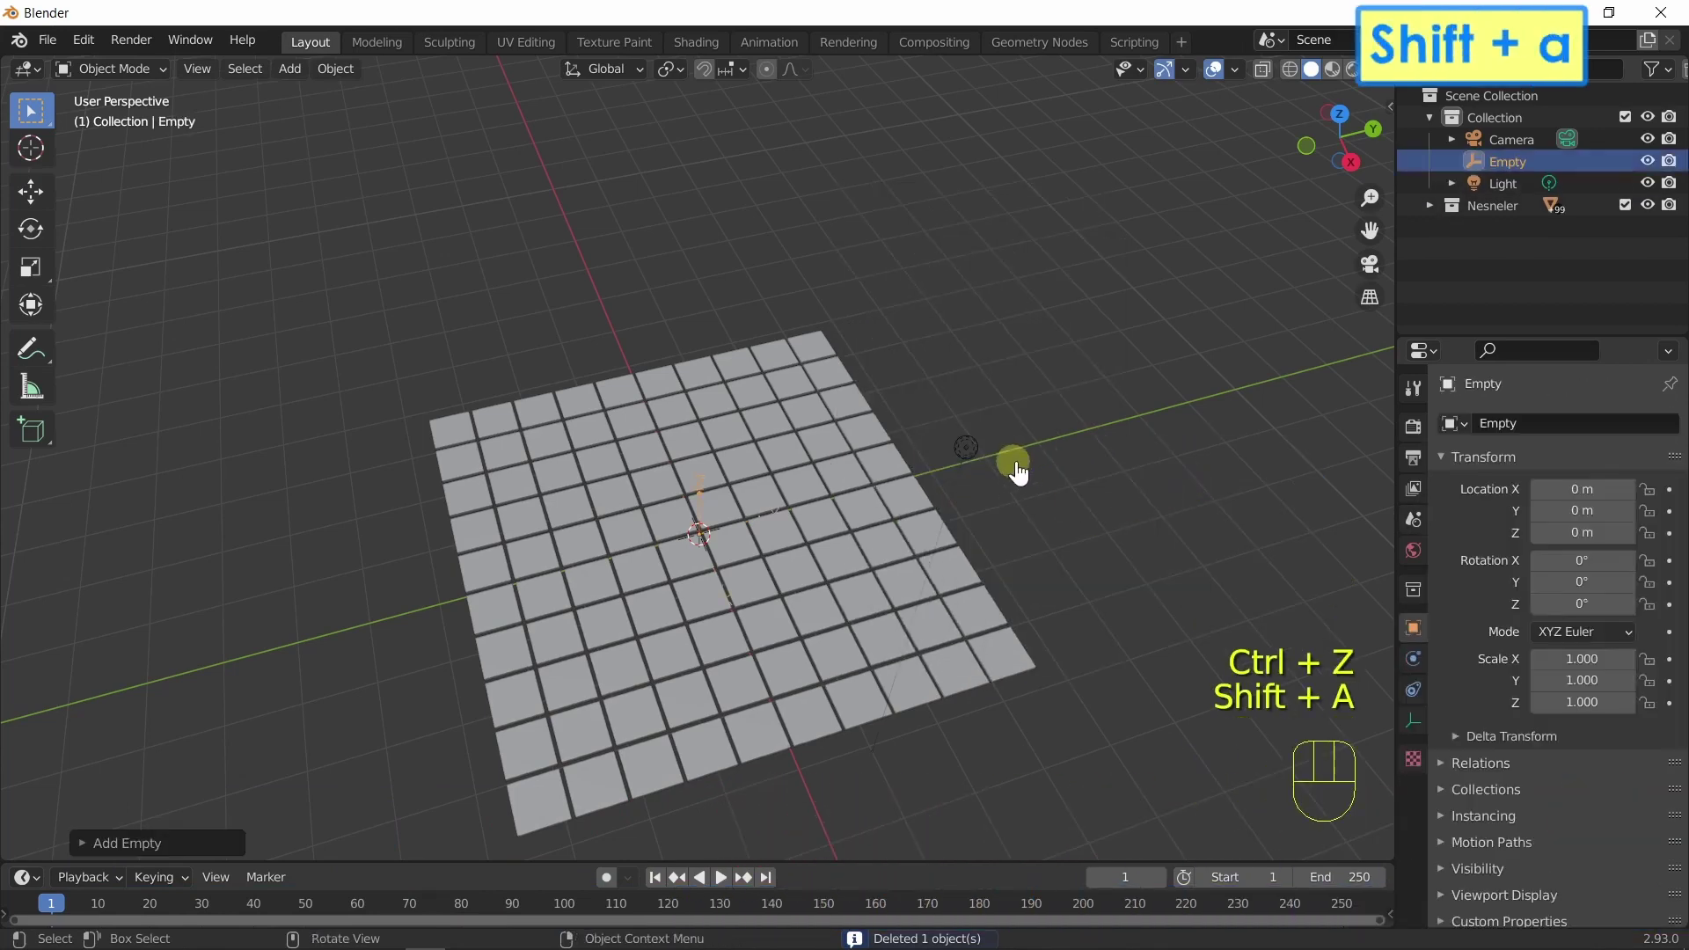
{"action": "key", "text": "s"}
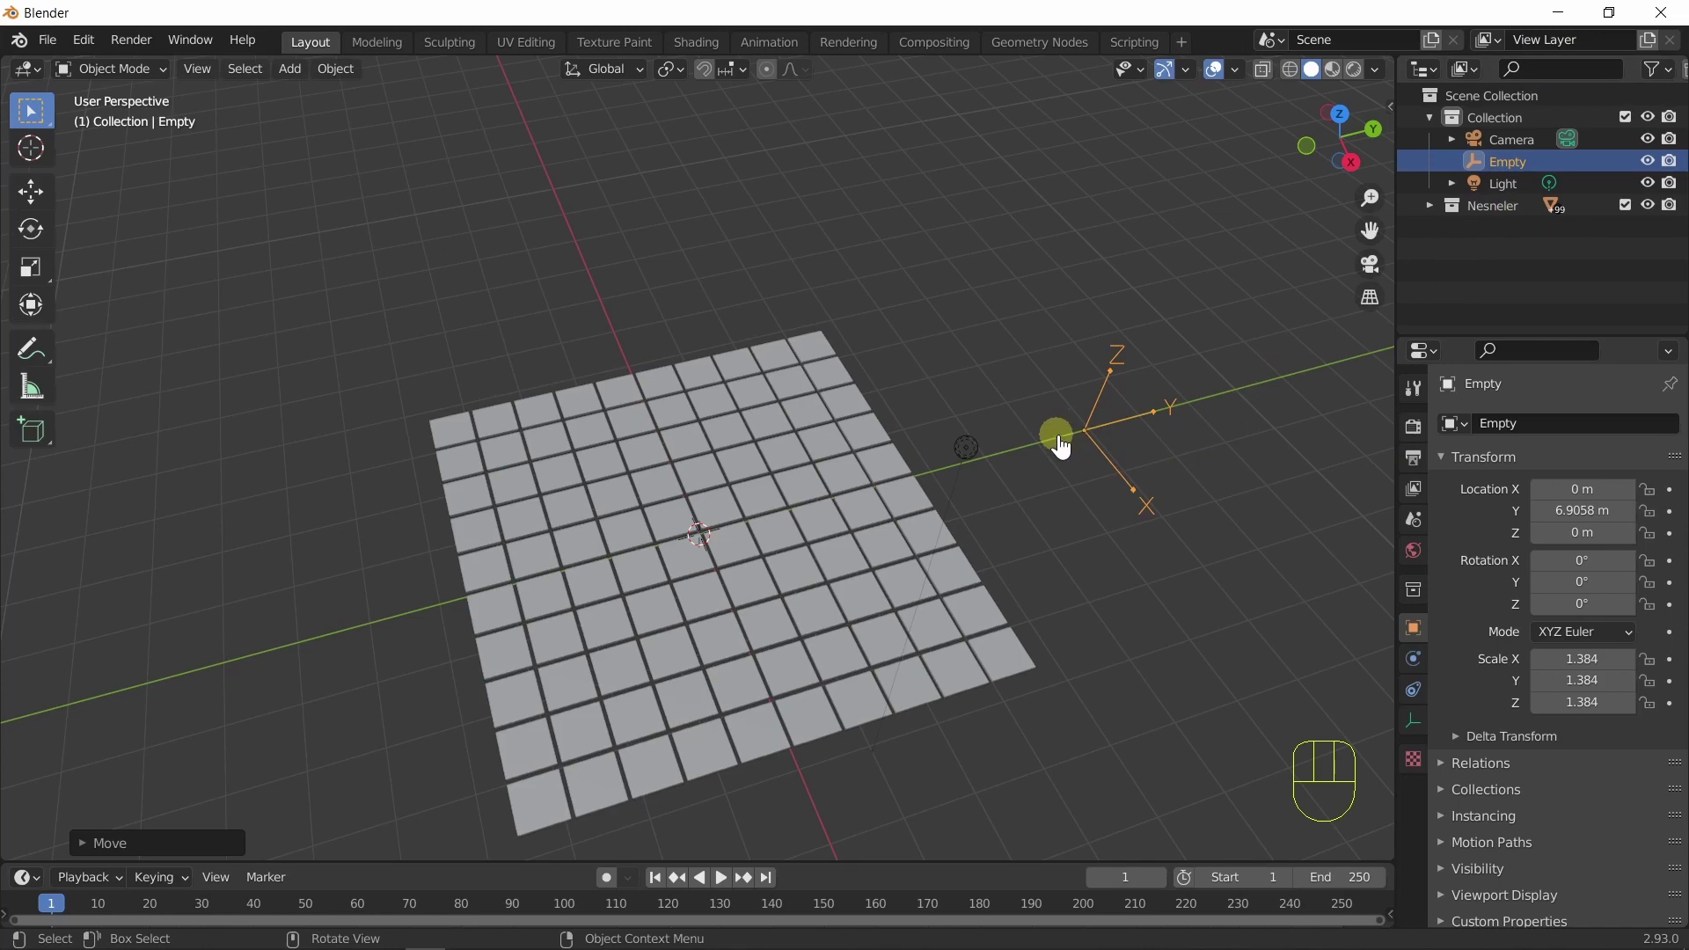
{"action": "key", "text": "m"}
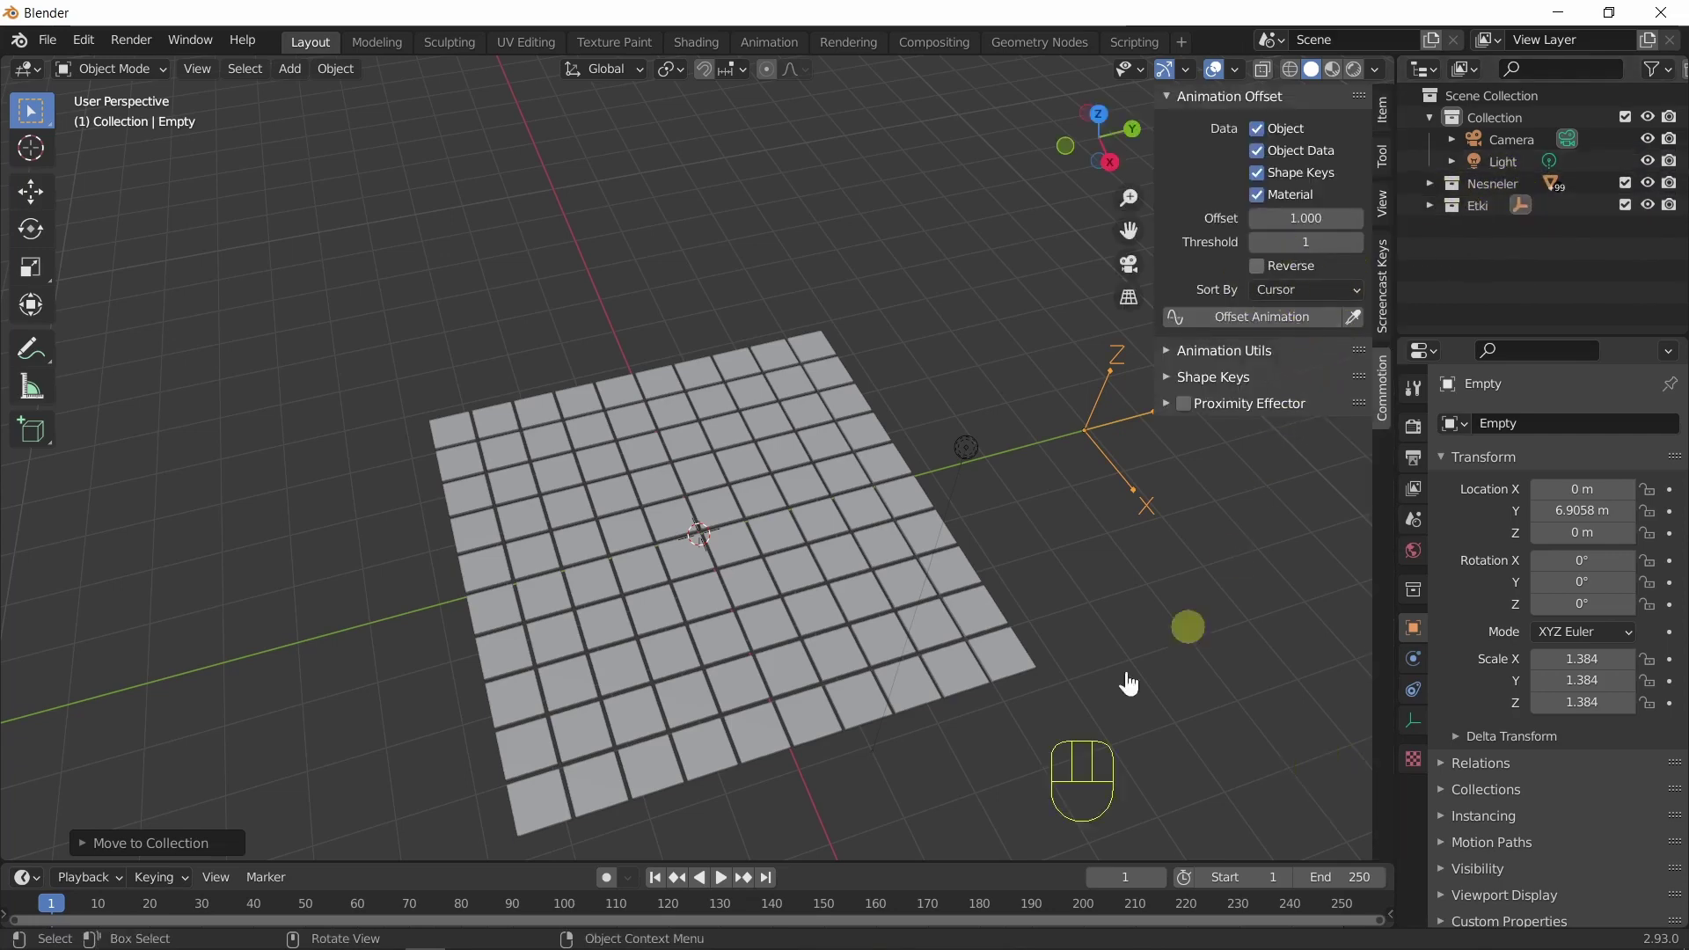
Select all tiles and key their flat location at frame 0 and again at frame 40.
{"action": "middle_click", "coordinate": [862, 613]}
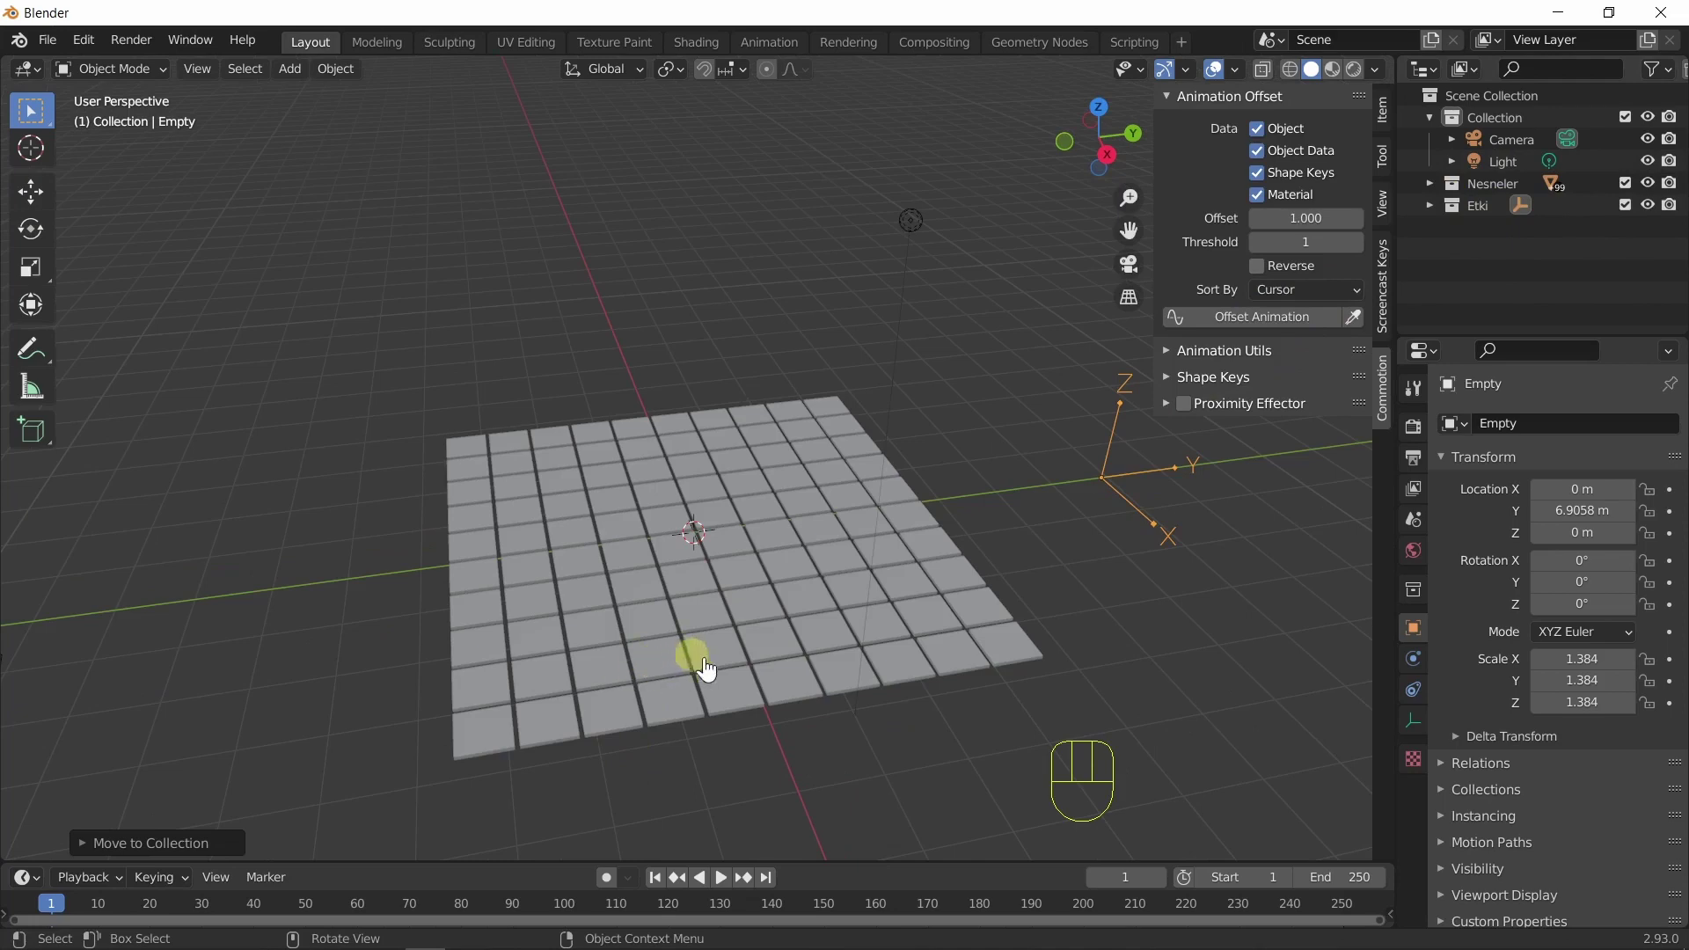
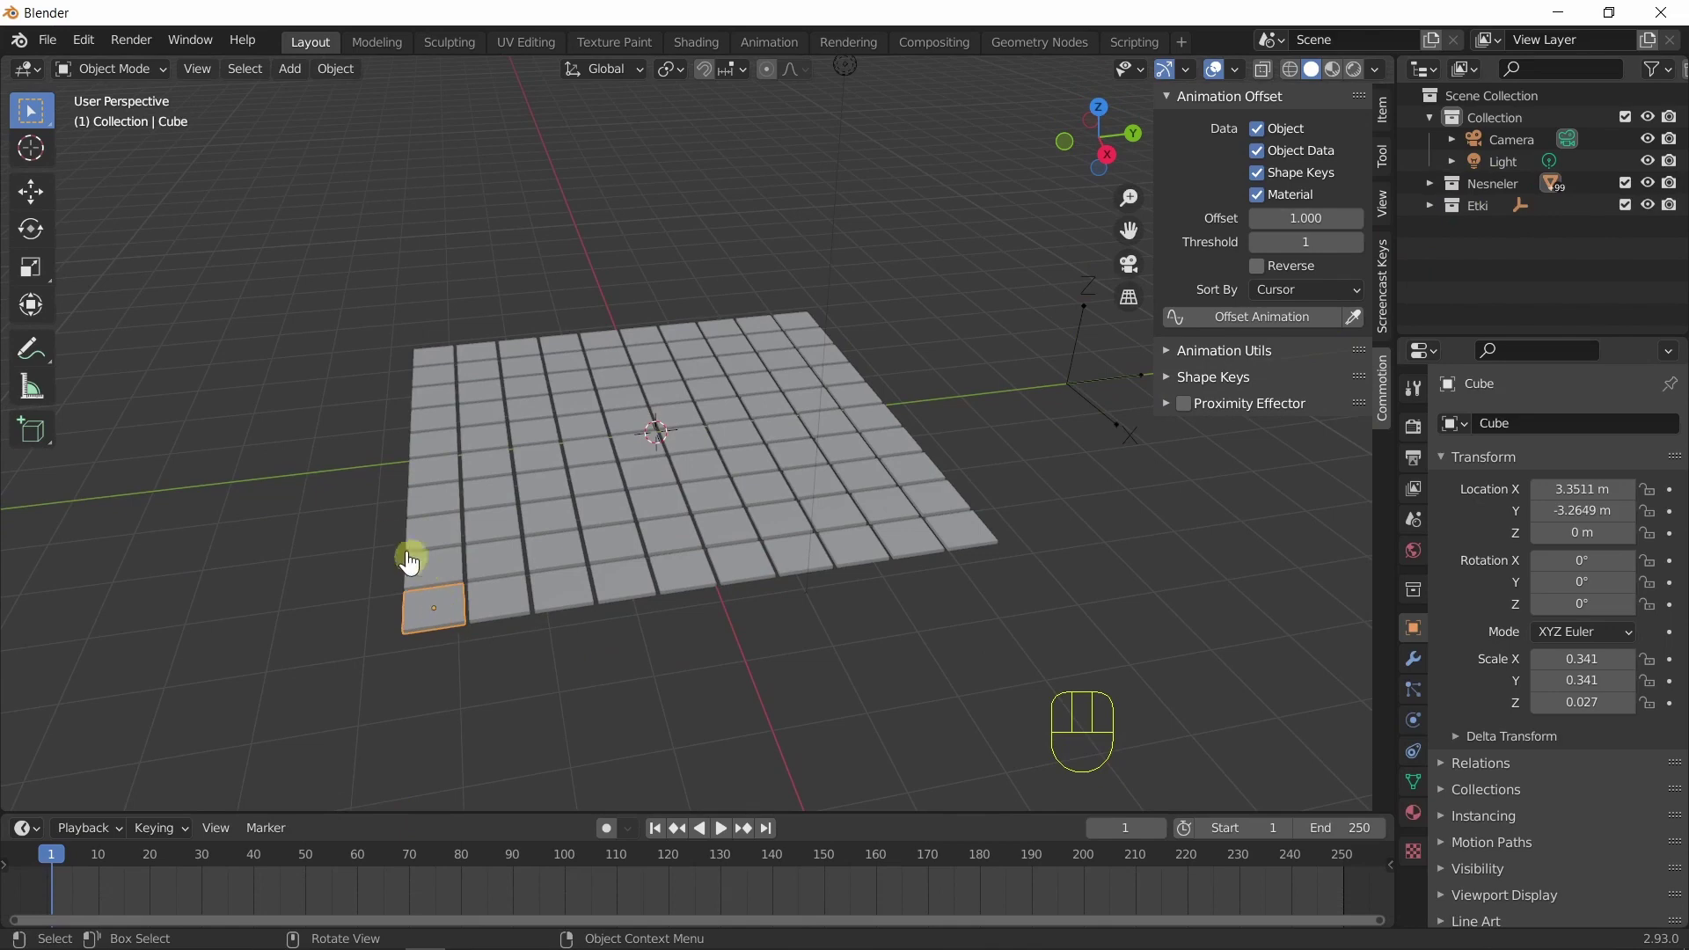
{"action": "key", "text": "q"}
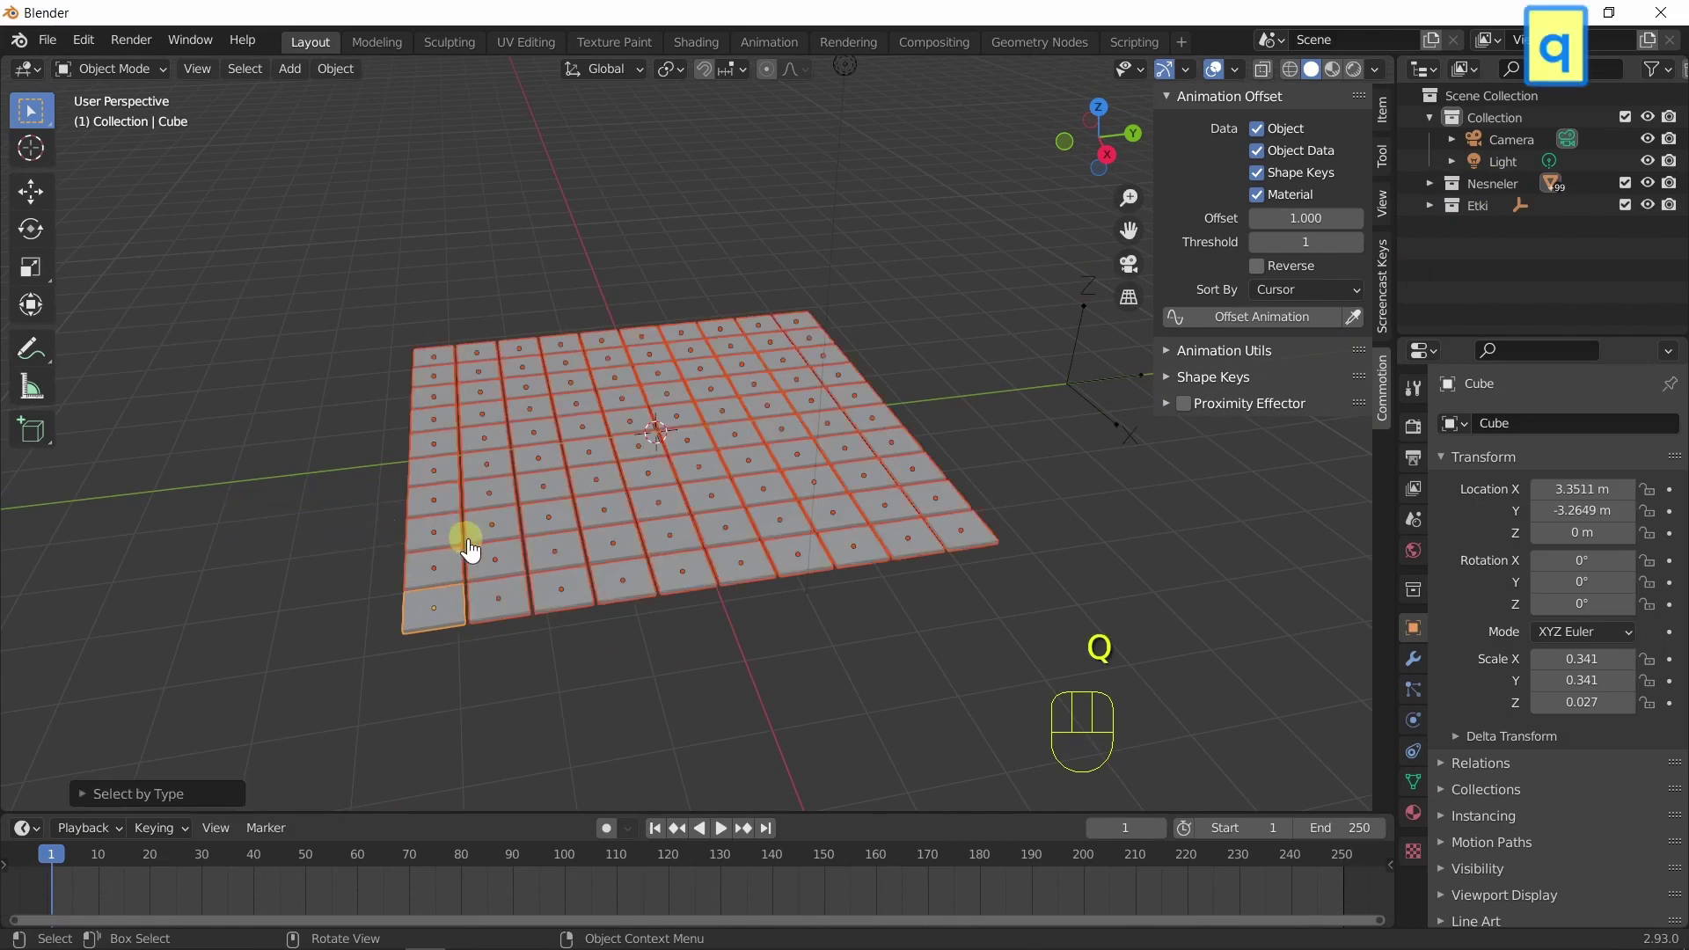
{"action": "key", "text": "i"}
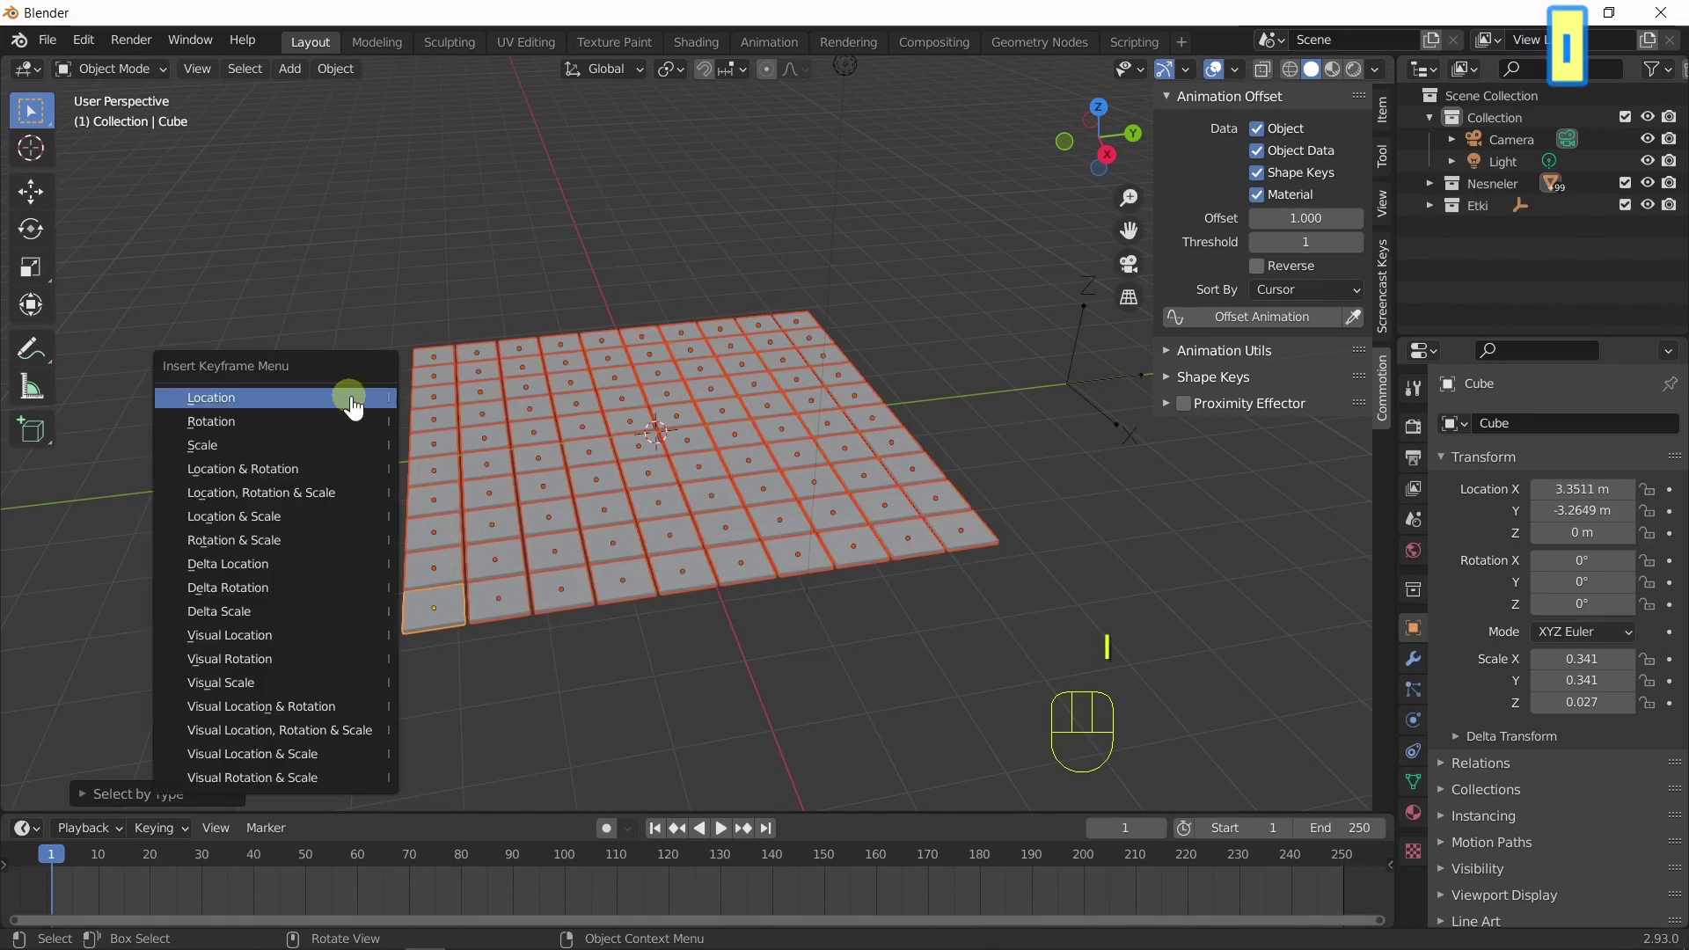
{"action": "left_click_drag", "start_coordinate": [86, 876], "coordinate": [264, 896]}
{"action": "key", "text": "i"}
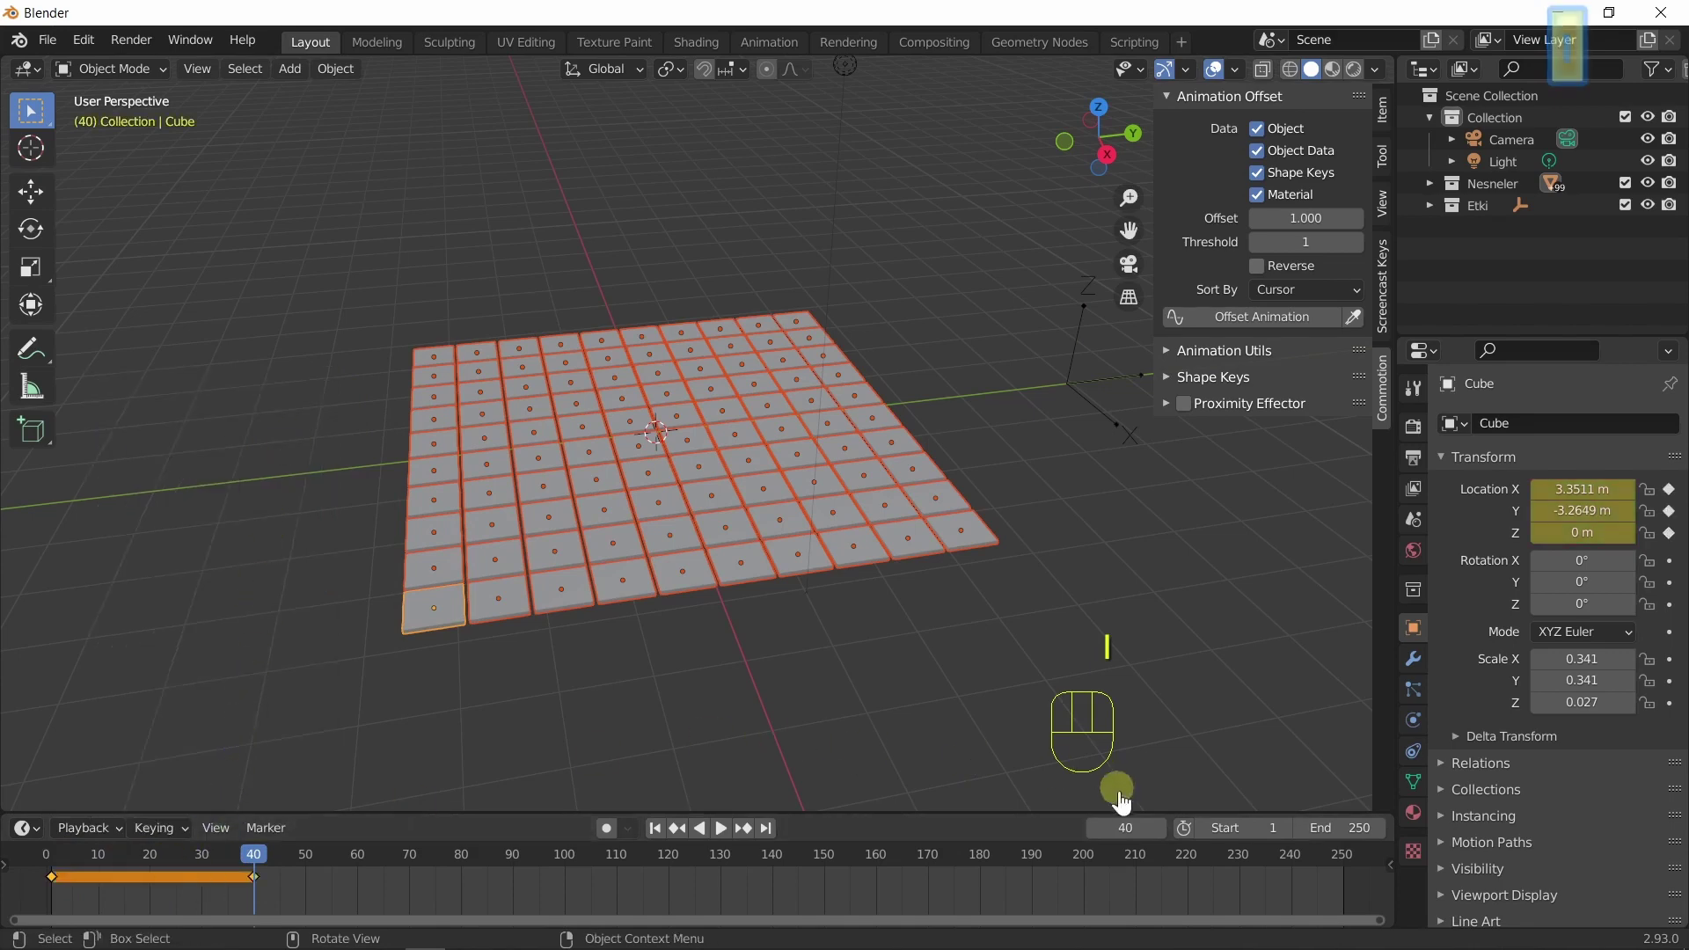
At frame 20 lift the tiles straight up along Z and key the raised location.
{"action": "left_click_drag", "start_coordinate": [1128, 841], "coordinate": [885, 869]}
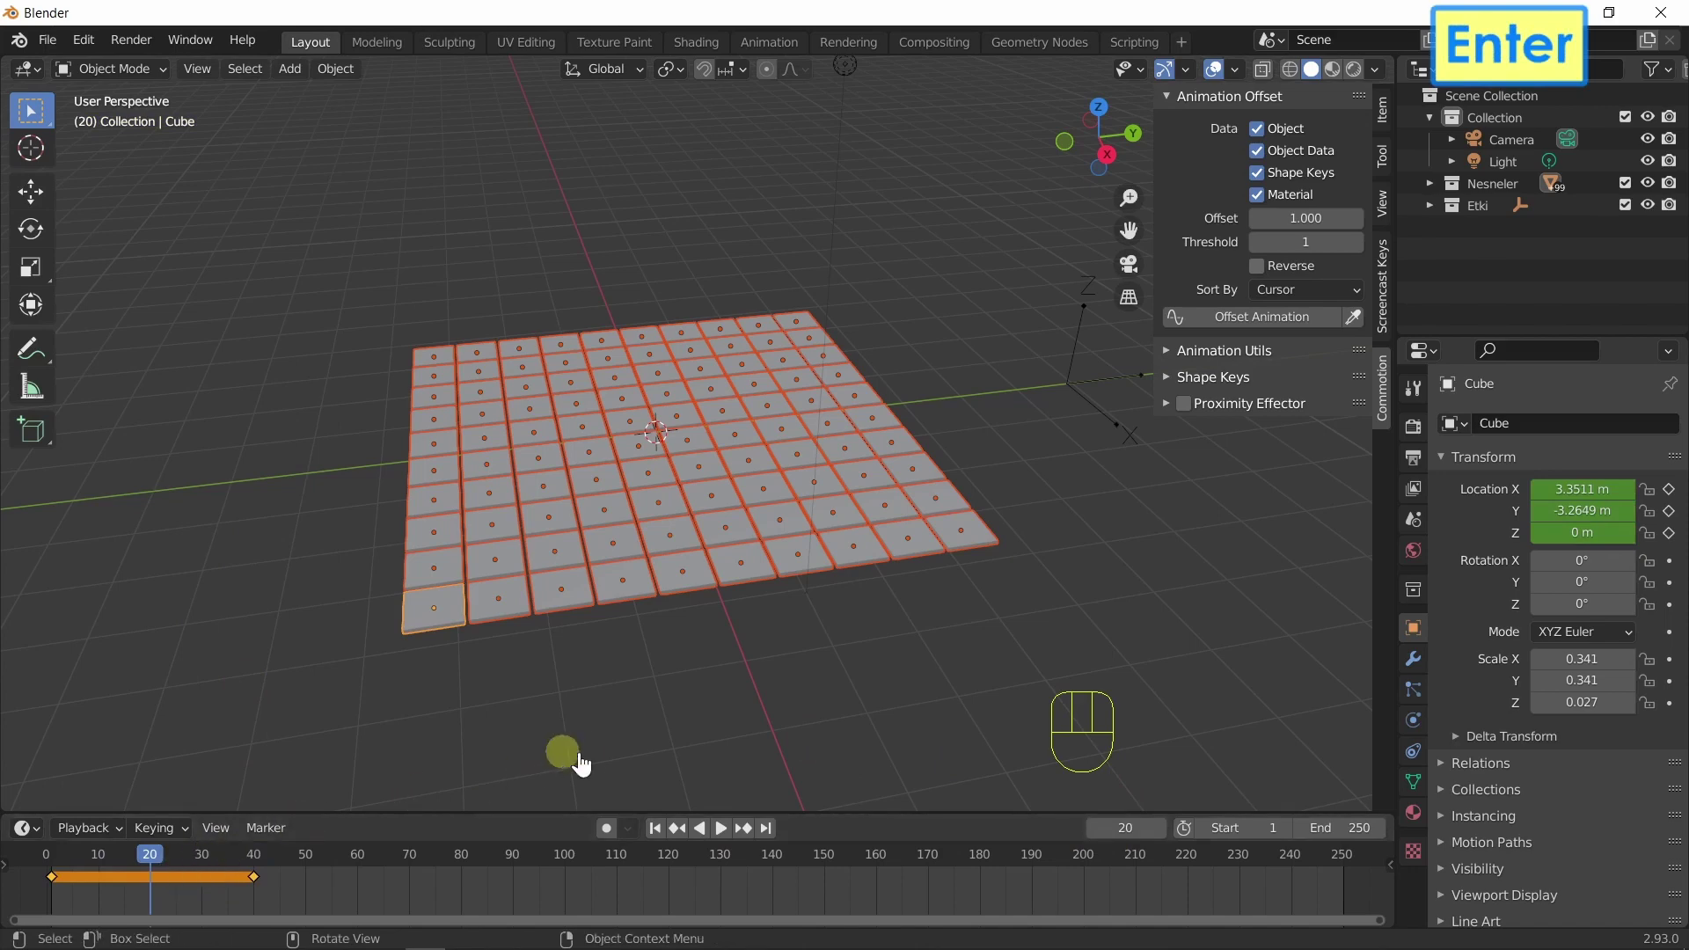
{"action": "key", "text": "g"}
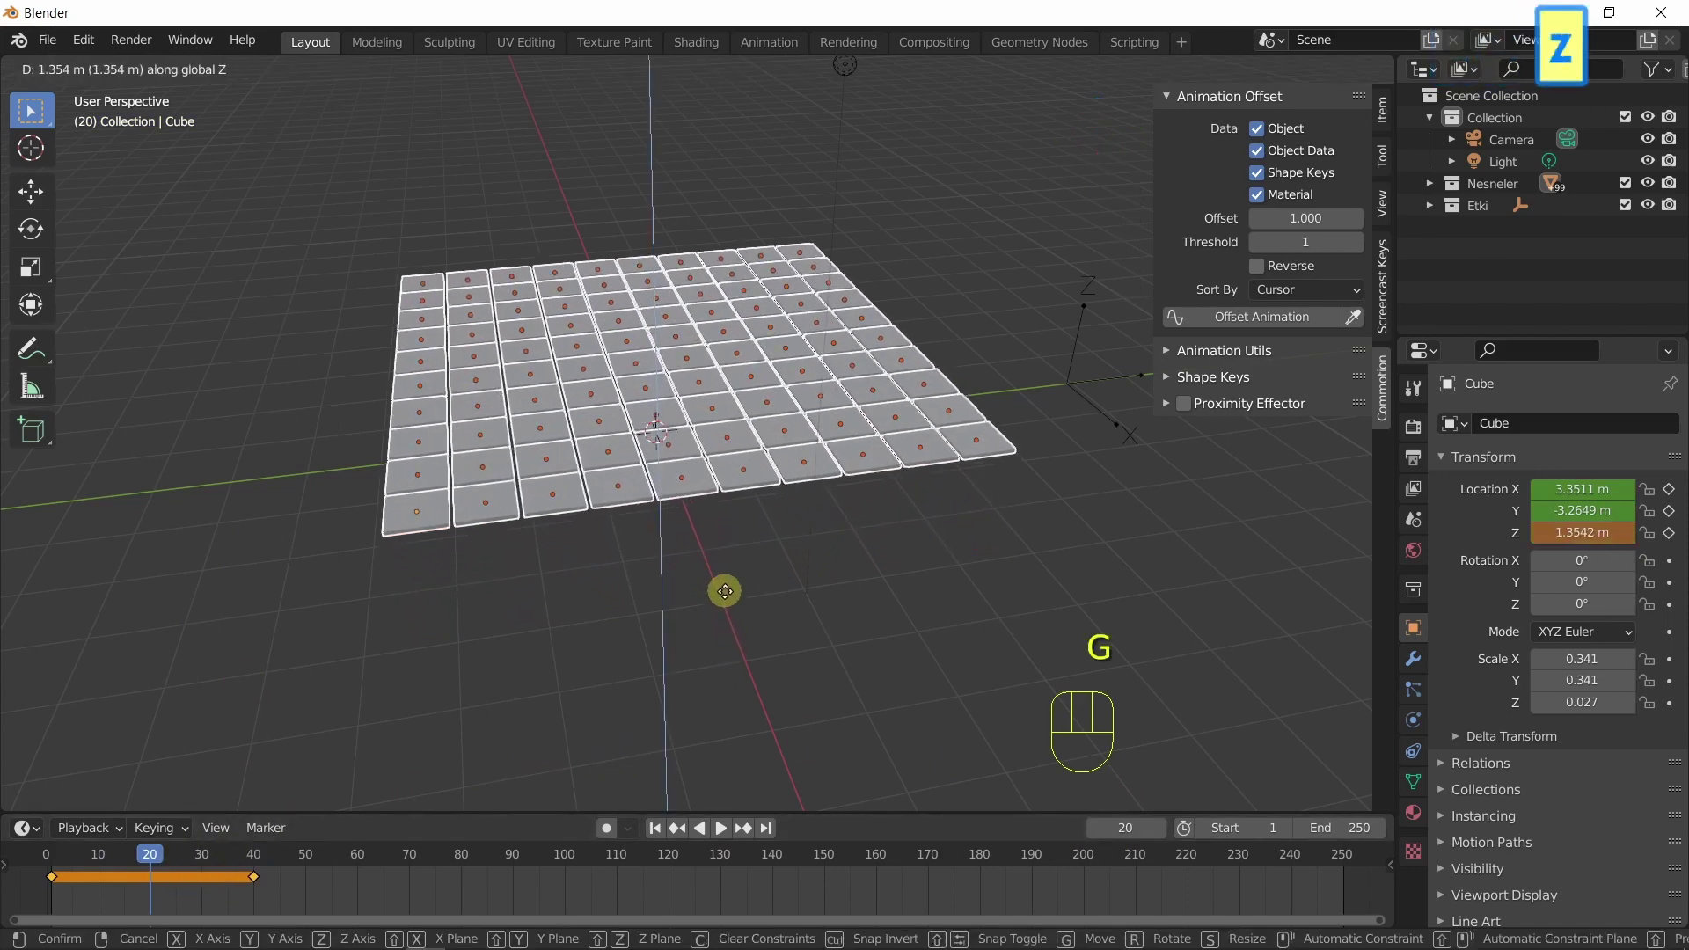
{"action": "key", "text": "i"}
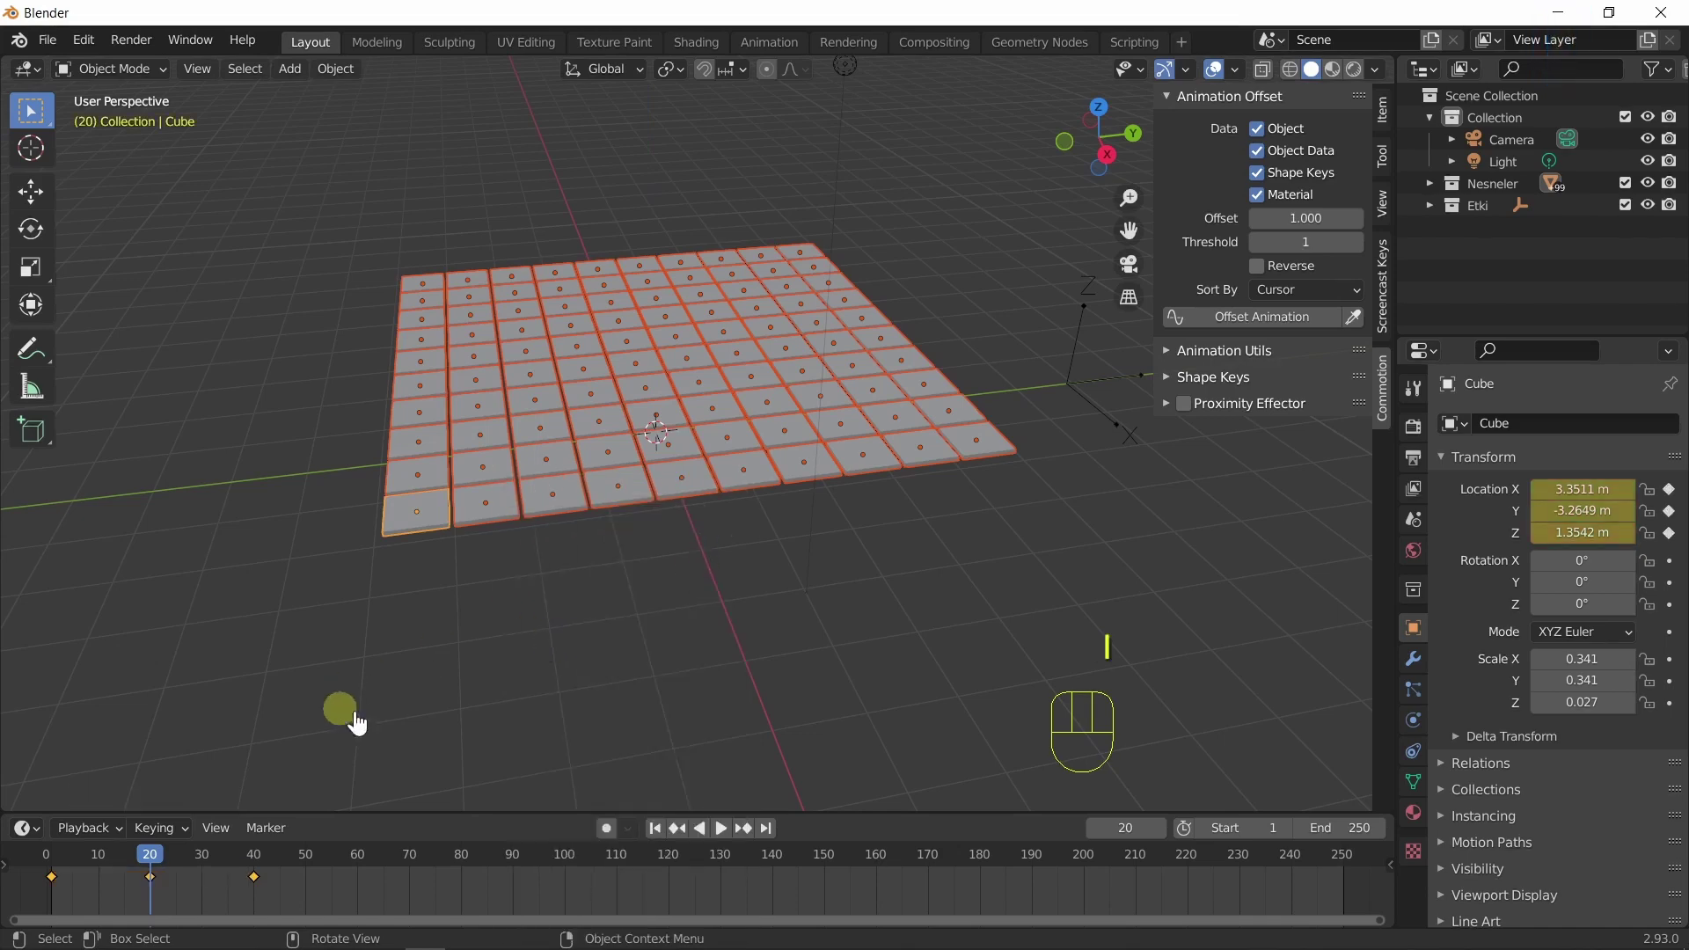
Play the staggered tile animation in the timeline, pausing and restarting from frame 1.
{"action": "left_click", "coordinate": [661, 834]}
{"action": "left_click", "coordinate": [727, 845]}
{"action": "left_click", "coordinate": [726, 845]}
{"action": "left_click", "coordinate": [728, 835]}
{"action": "left_click", "coordinate": [729, 835]}
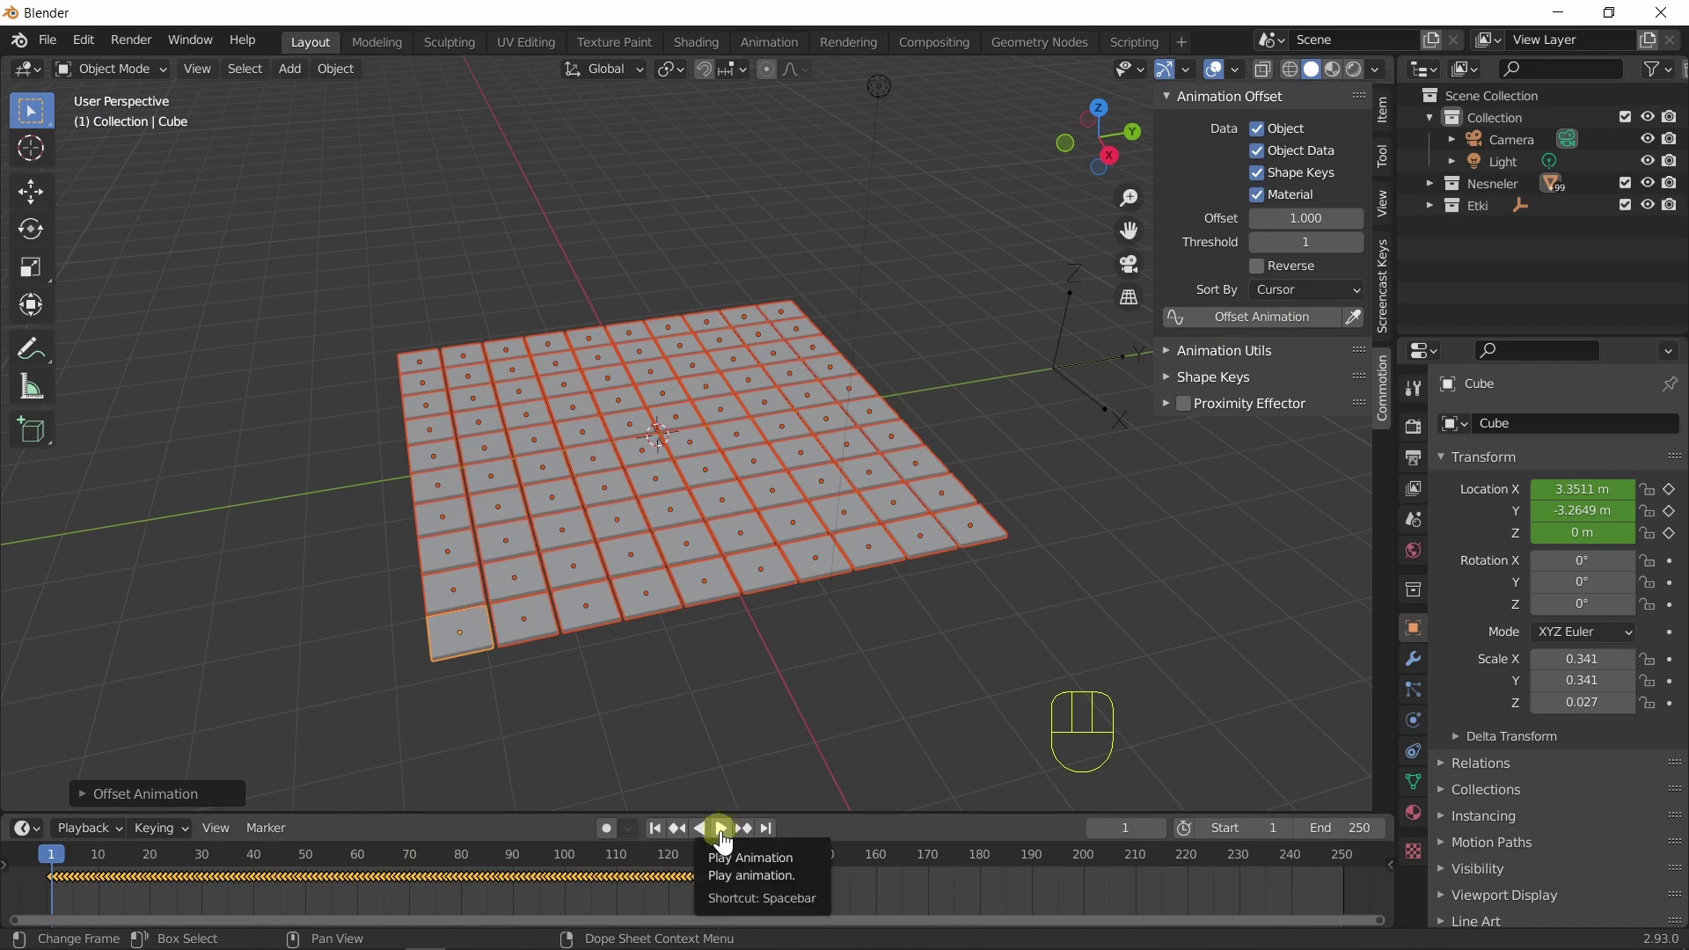
{"action": "left_click", "coordinate": [727, 842]}
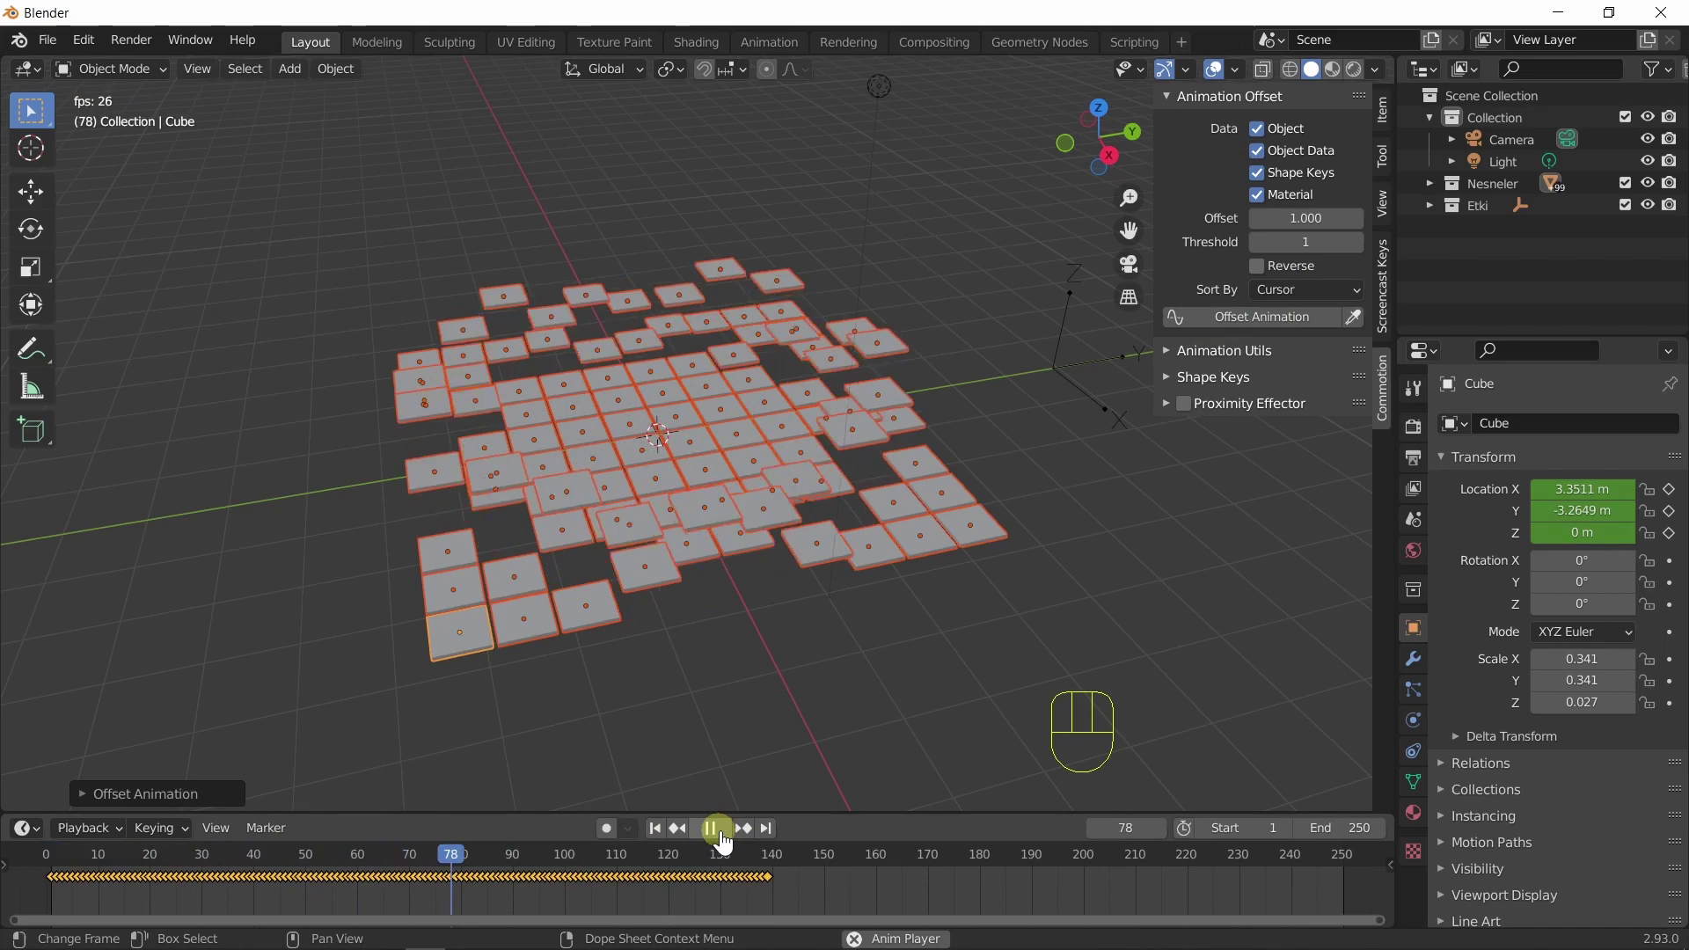
{"action": "left_click", "coordinate": [727, 842]}
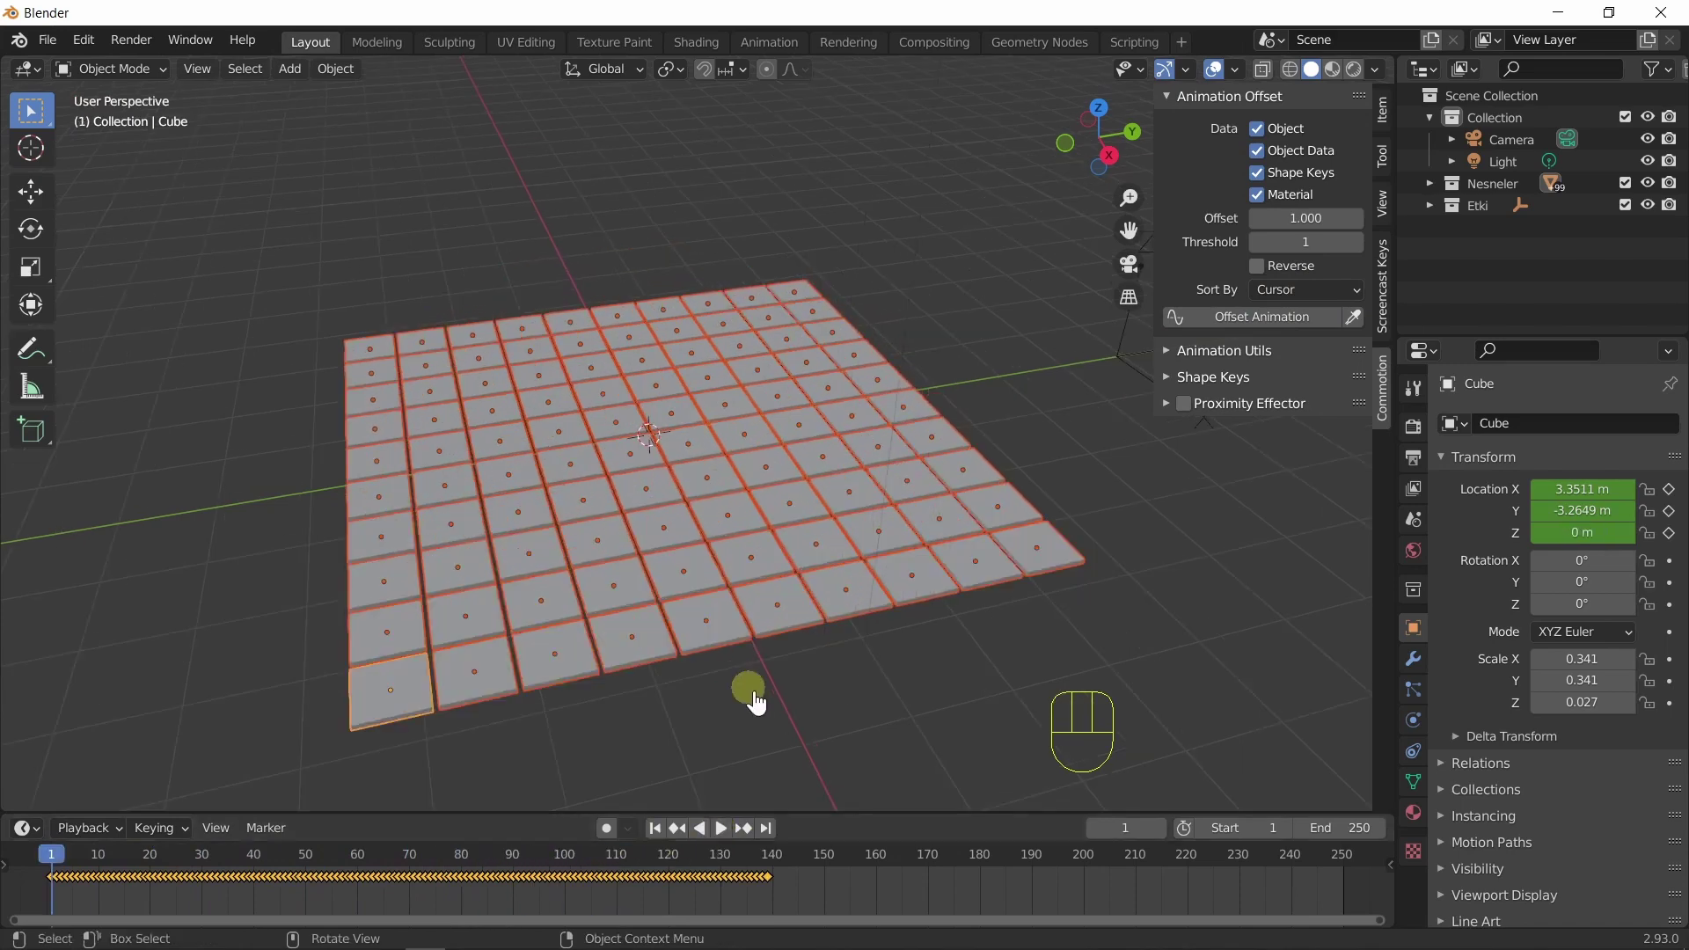
Orbit to a higher viewpoint and replay the ripple, ending stopped at frame 1.
{"action": "left_click_drag", "start_coordinate": [766, 746], "coordinate": [685, 780]}
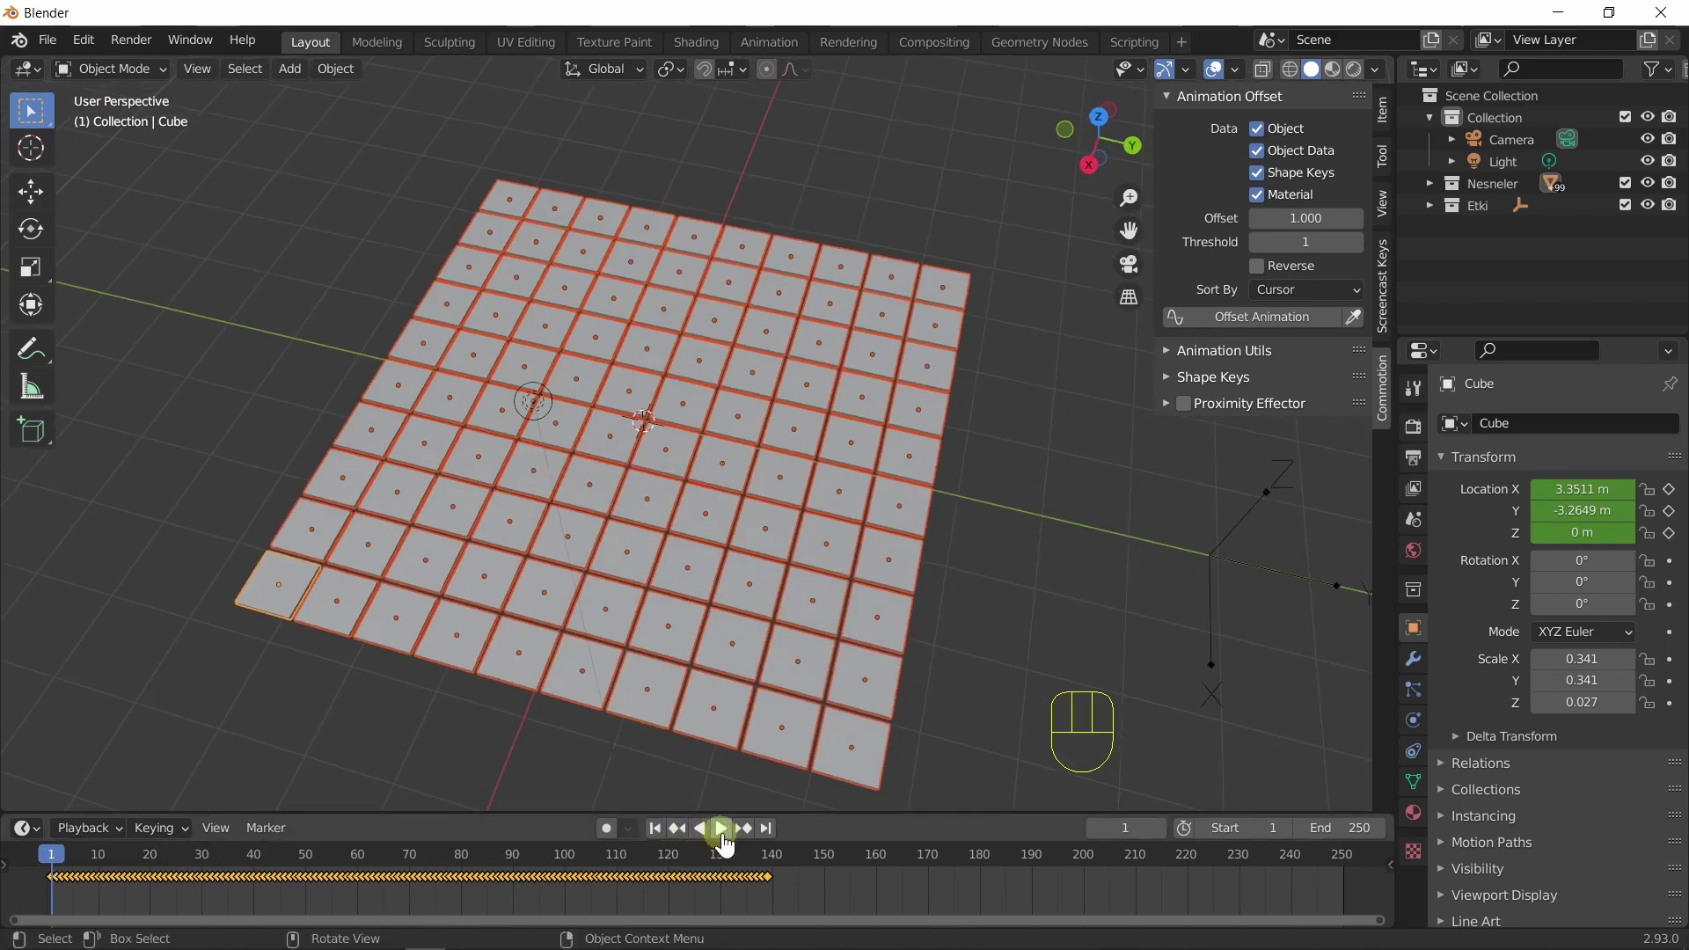
{"action": "left_click", "coordinate": [728, 845]}
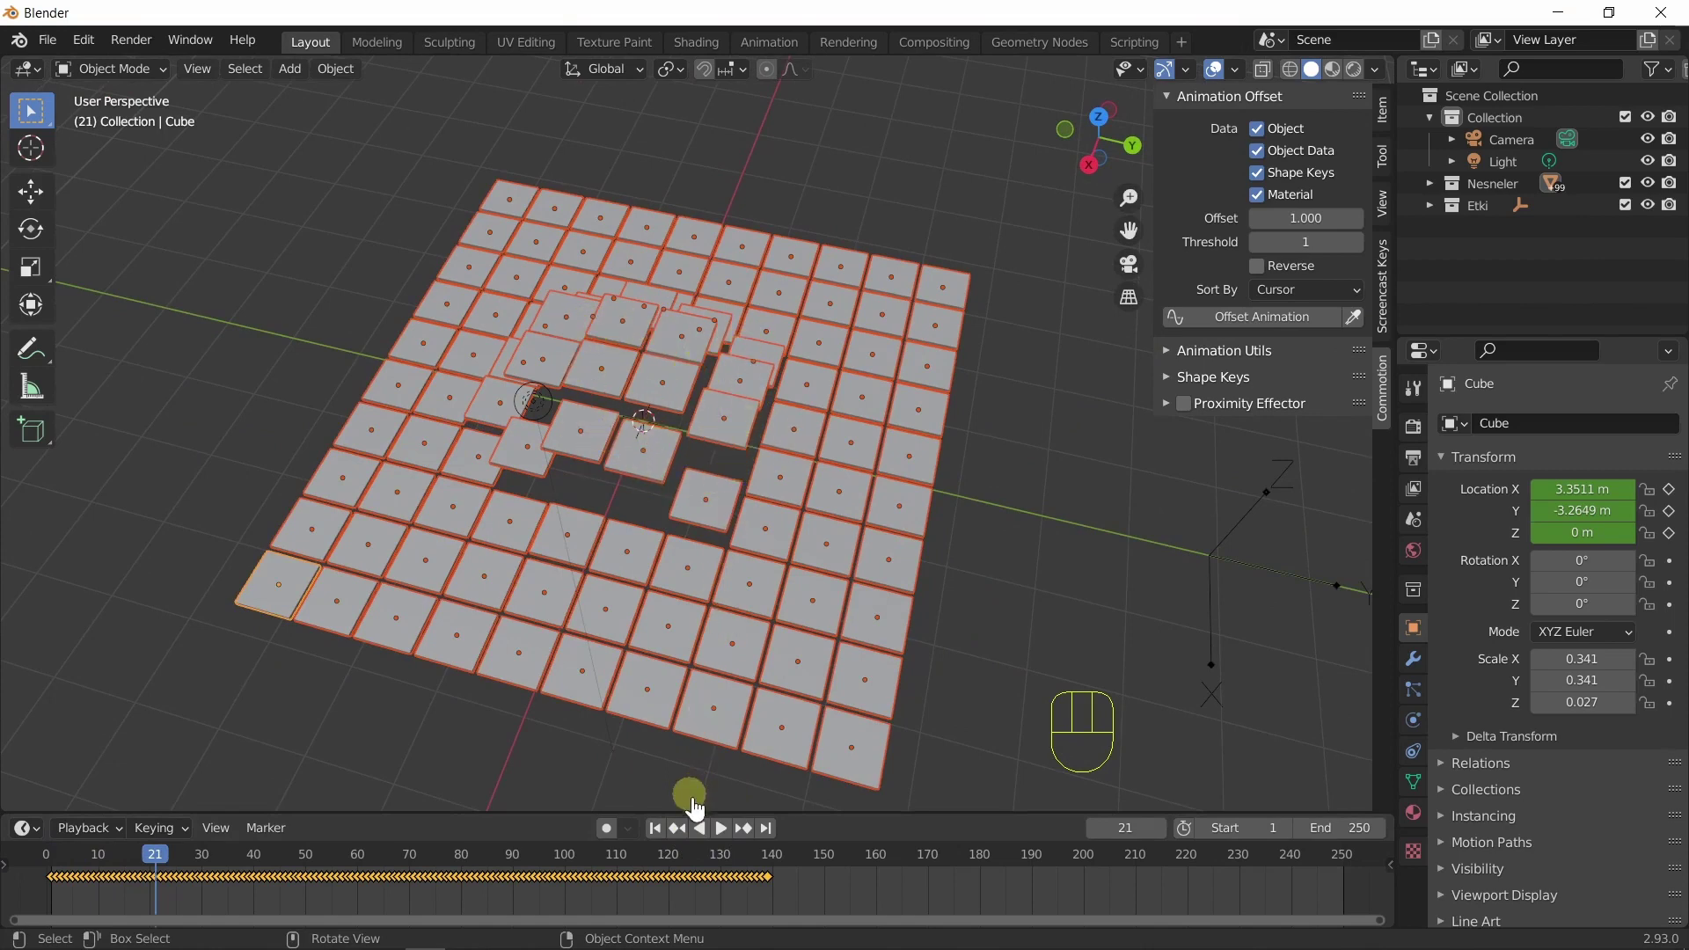
{"action": "left_click", "coordinate": [730, 837]}
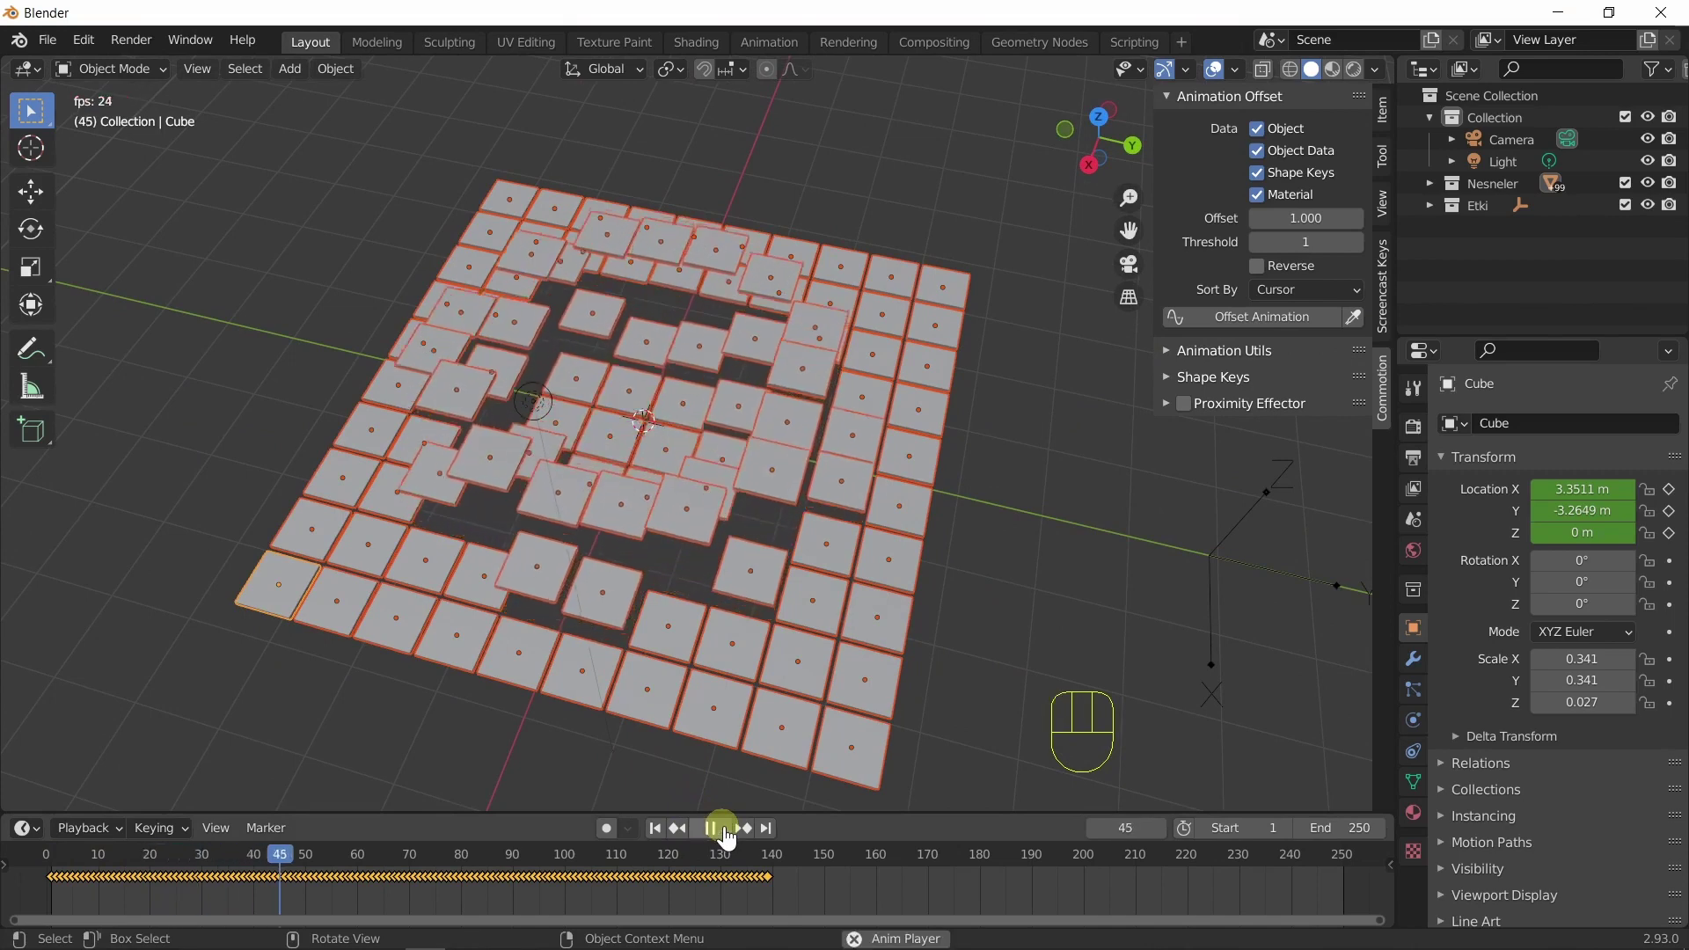
{"action": "left_click", "coordinate": [730, 838]}
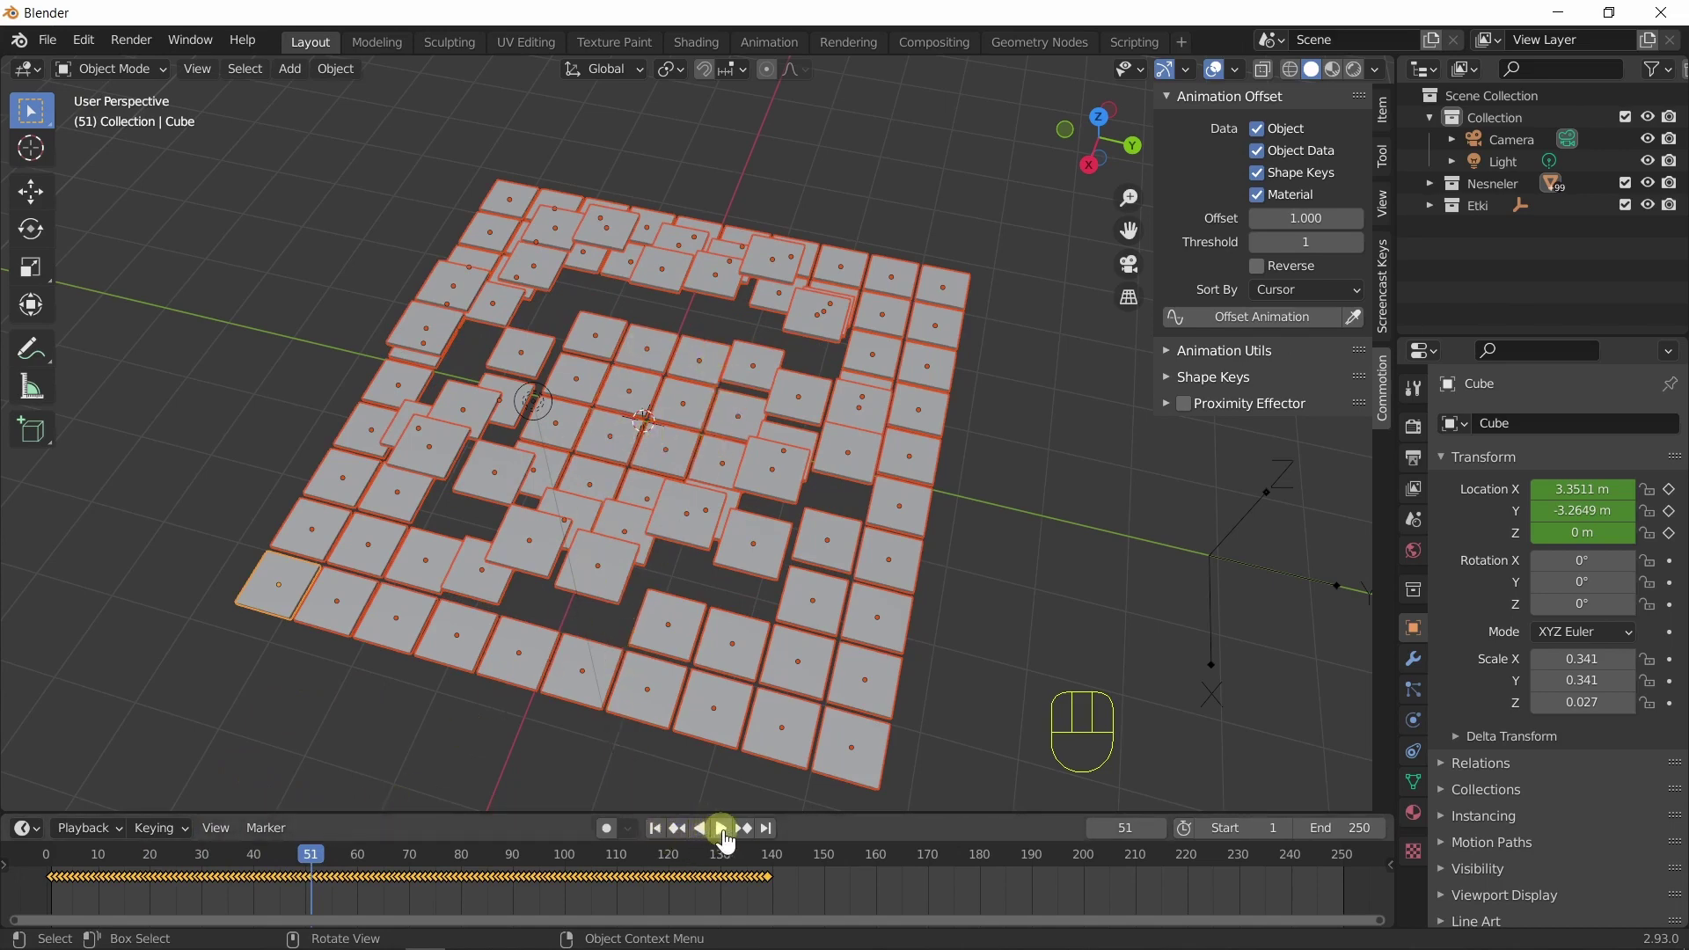
{"action": "left_click", "coordinate": [731, 840]}
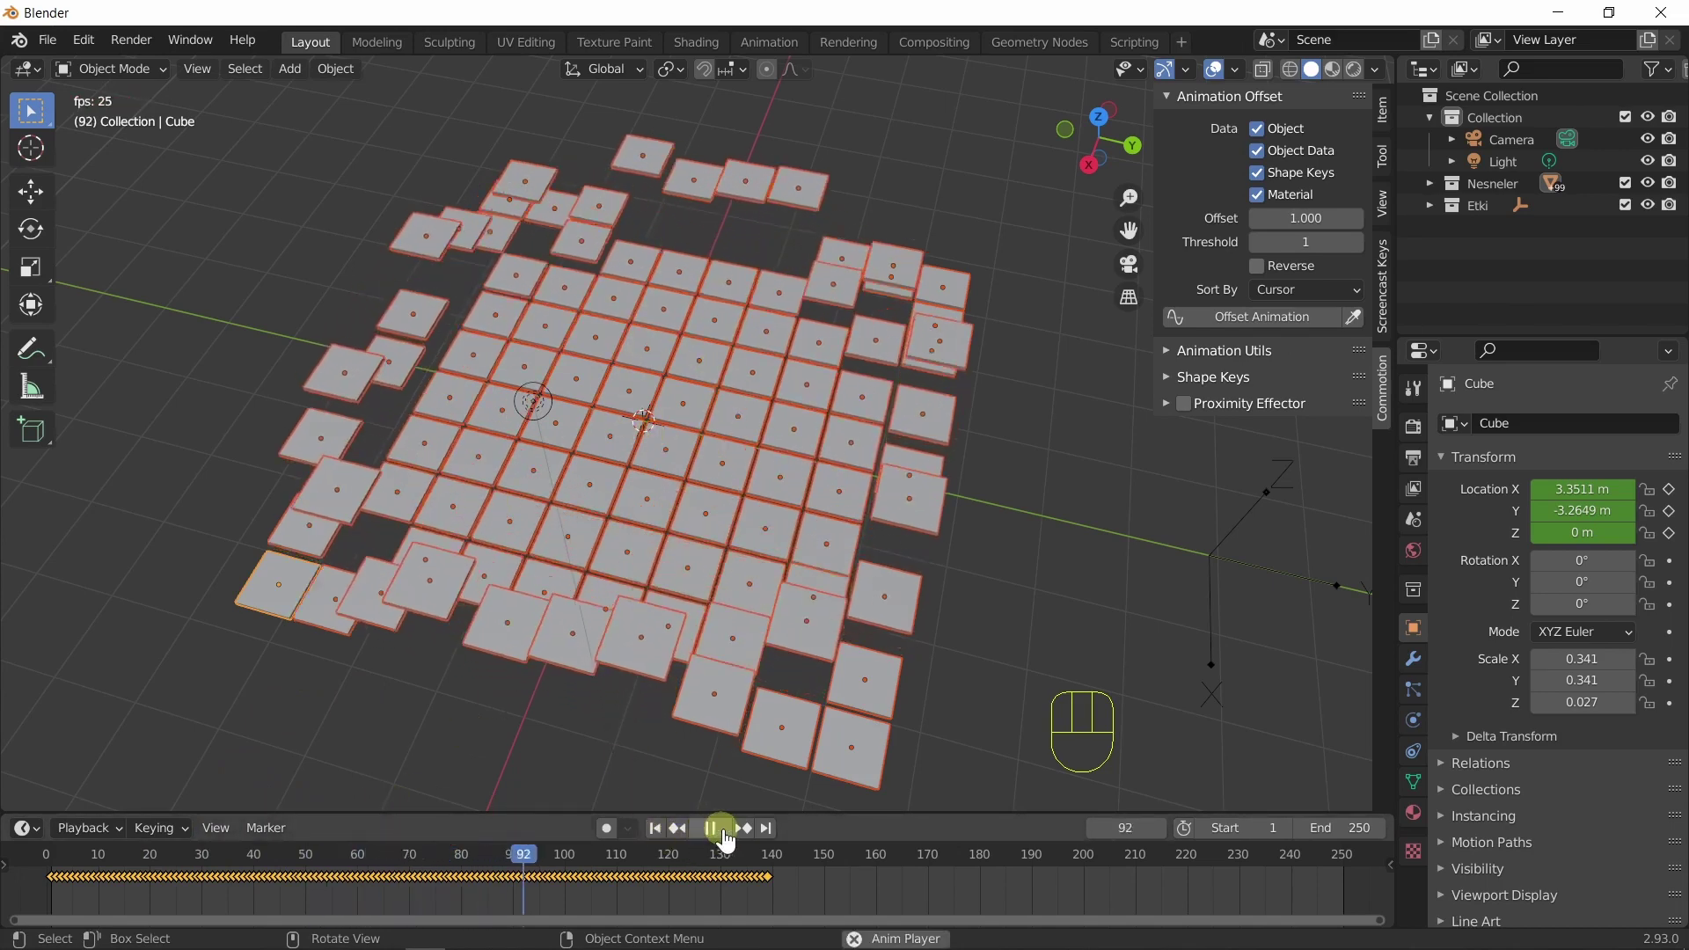
{"action": "left_click", "coordinate": [730, 841]}
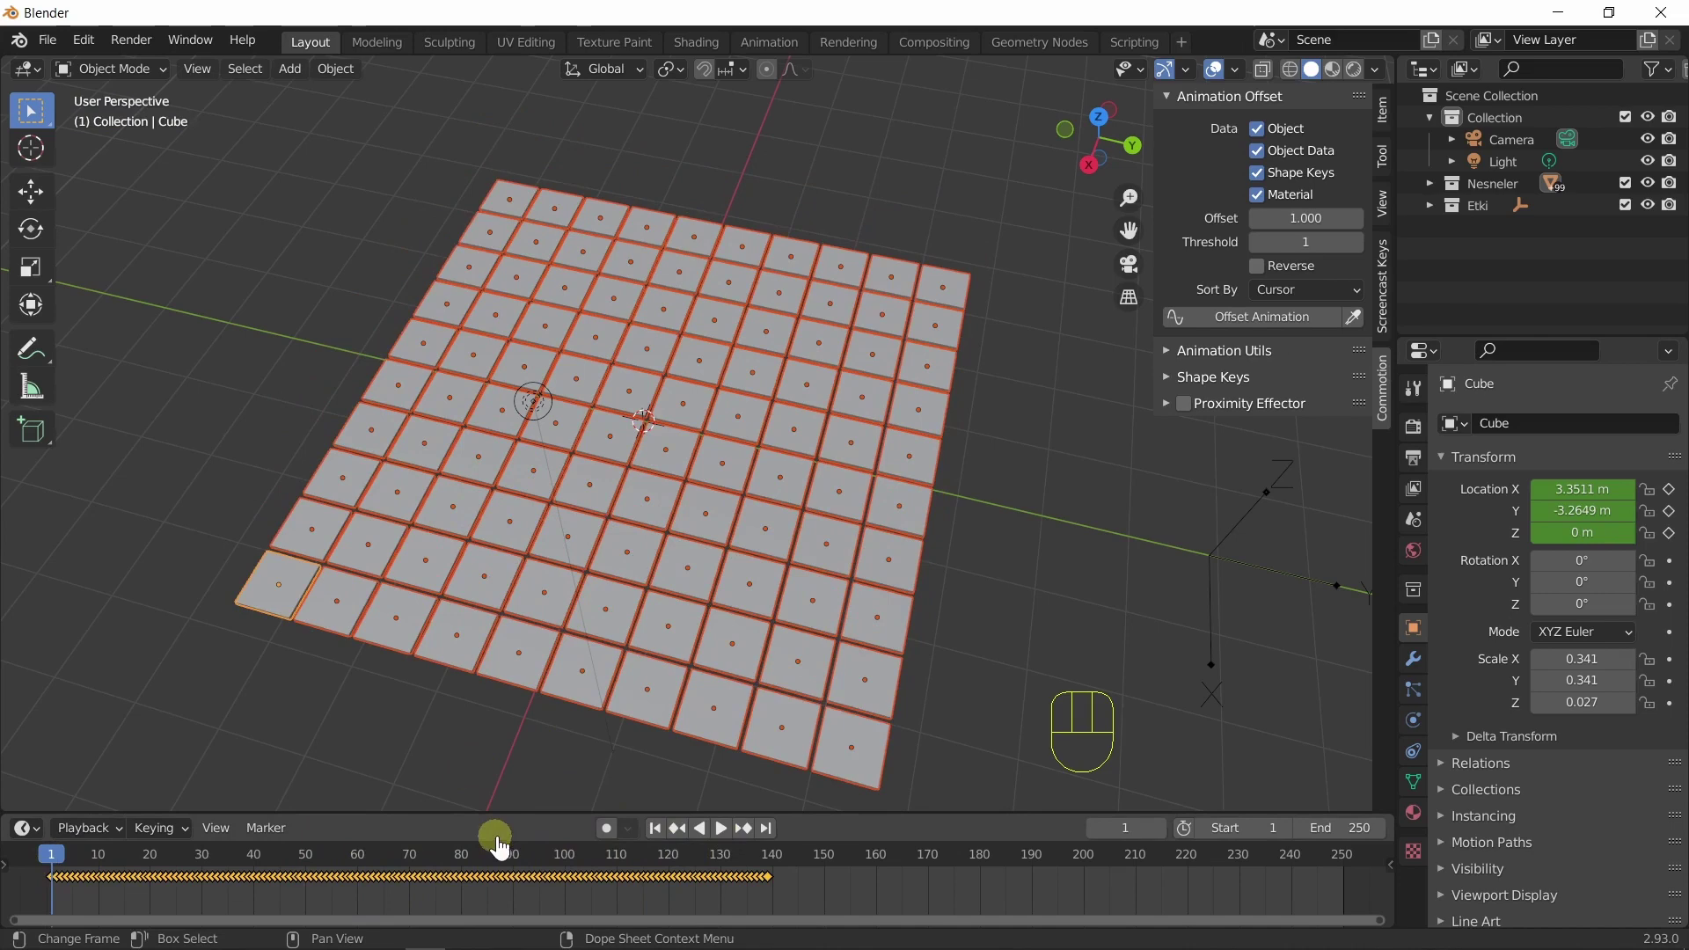
Apply Offset Animation from frame 80 and preview the shifted keys from about frame 62.
{"action": "left_click", "coordinate": [473, 865]}
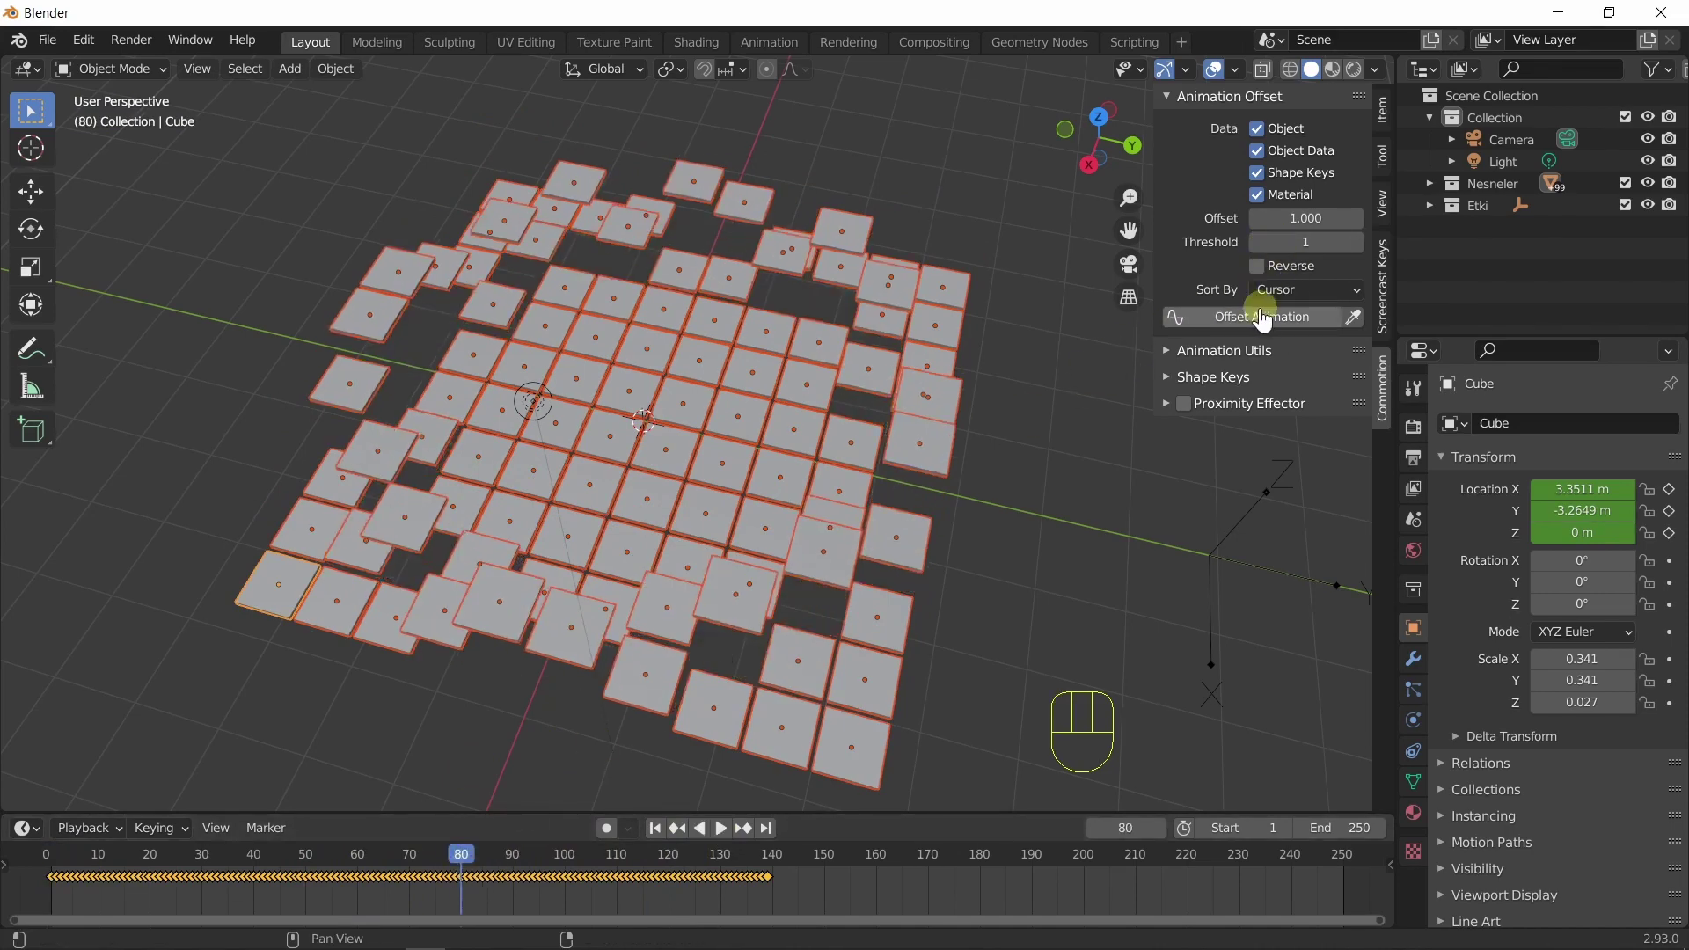
{"action": "left_click", "coordinate": [1261, 323]}
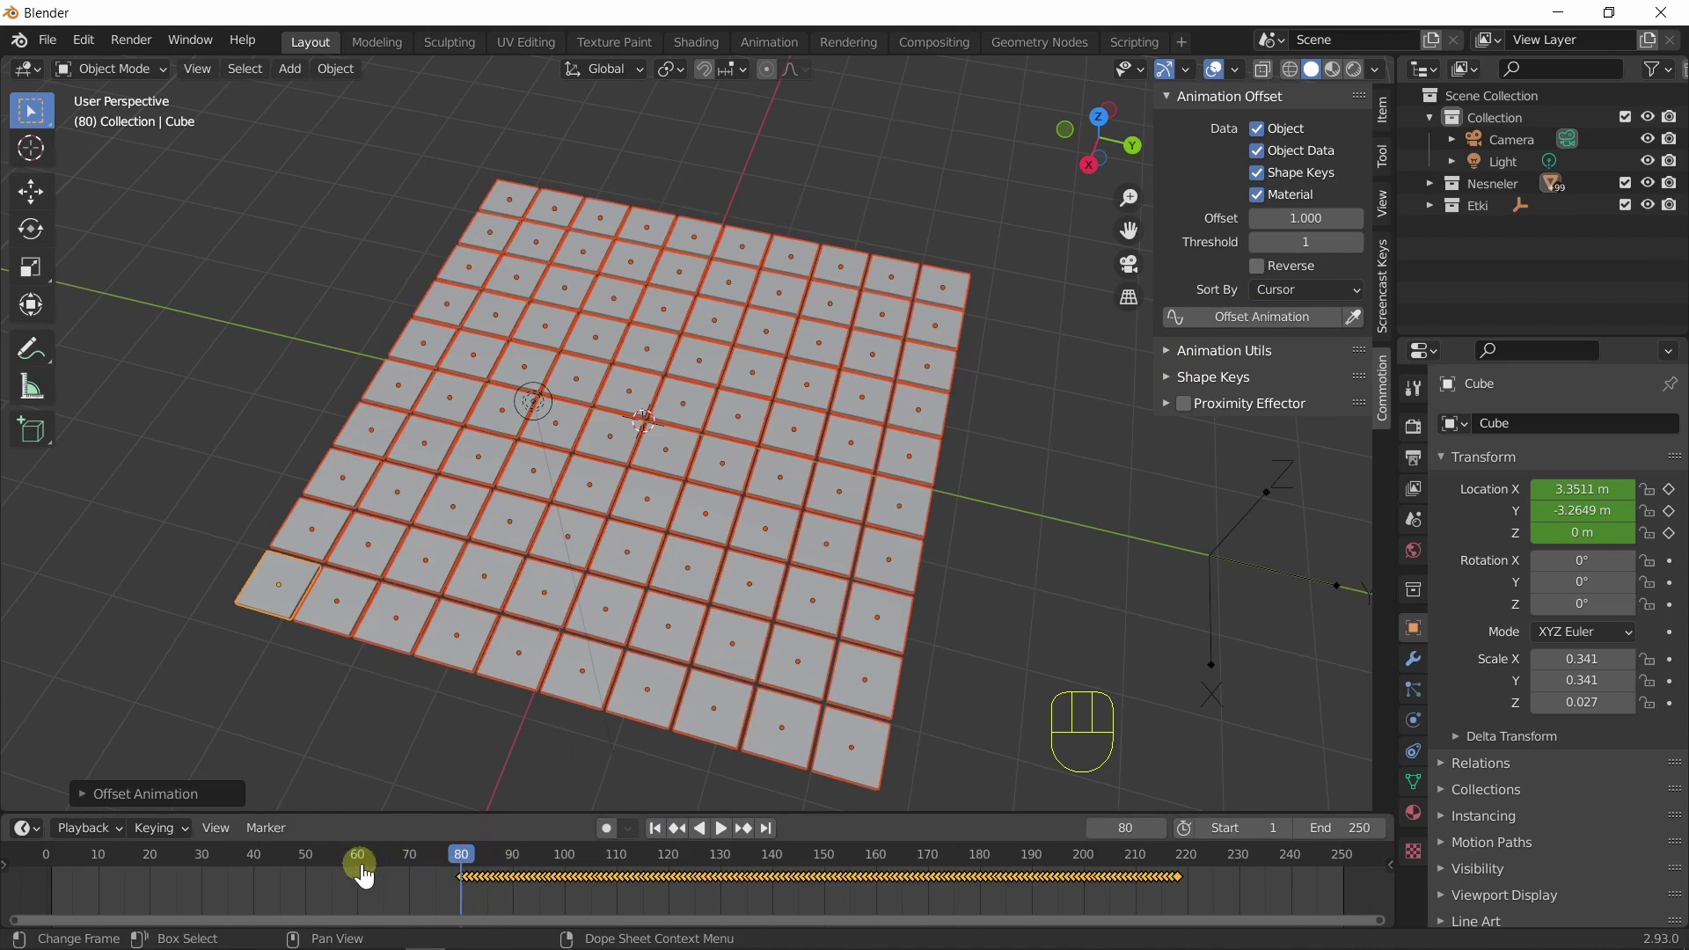
{"action": "left_click", "coordinate": [378, 863]}
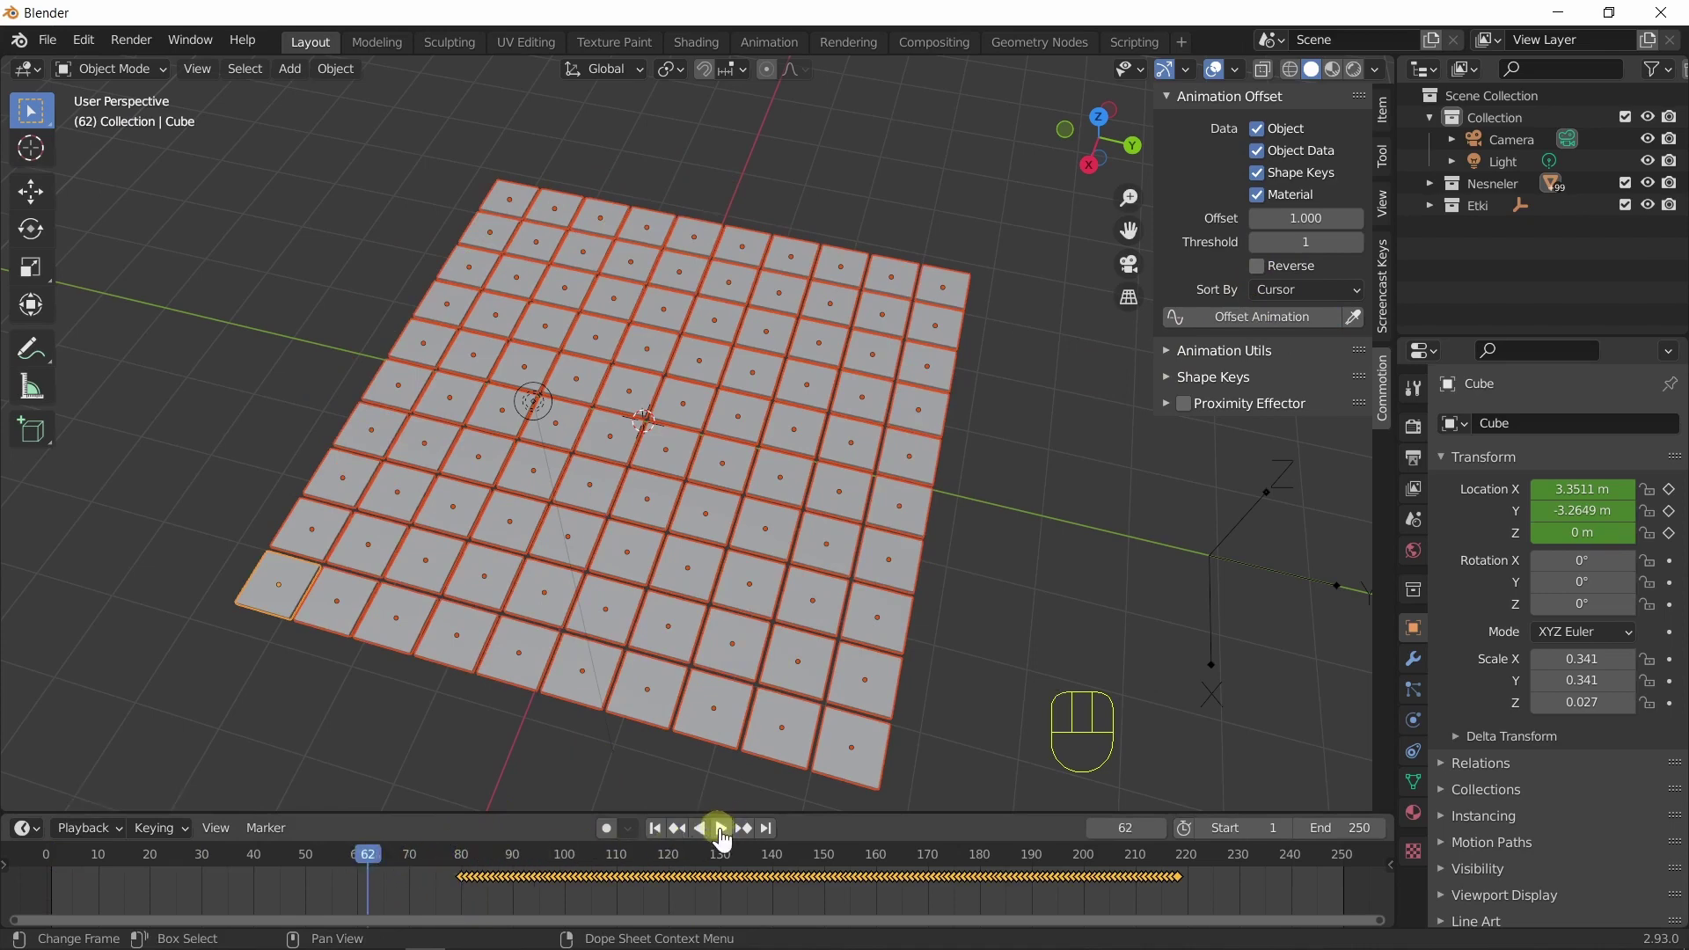
{"action": "left_click", "coordinate": [726, 840]}
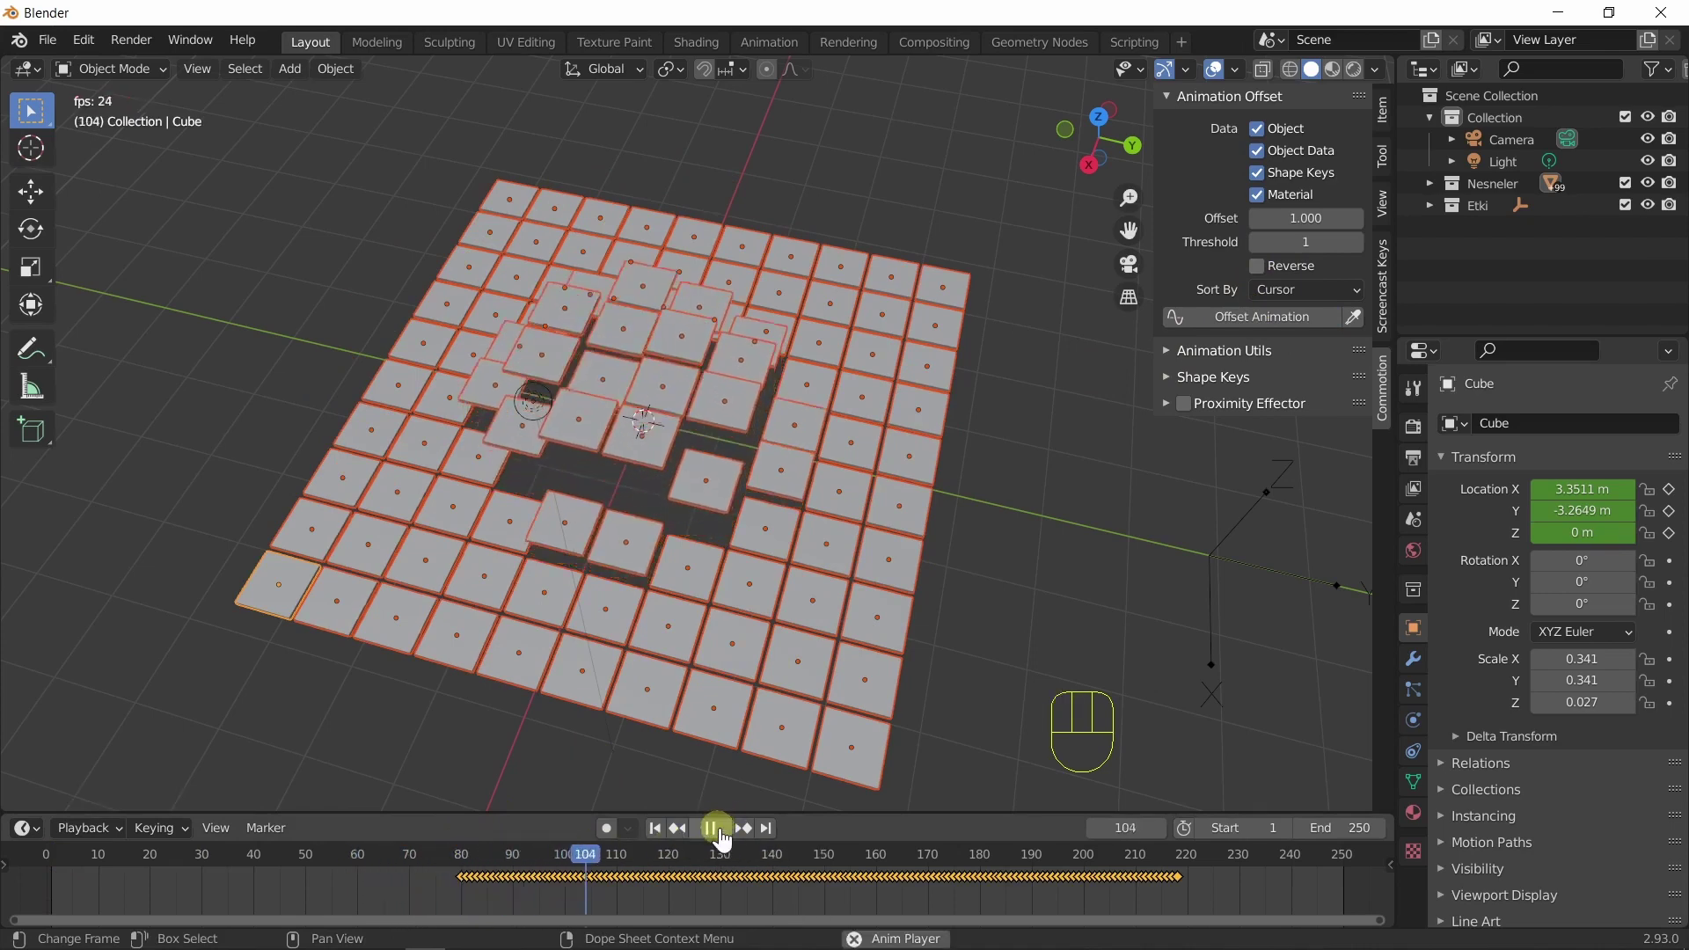
{"action": "left_click", "coordinate": [726, 840]}
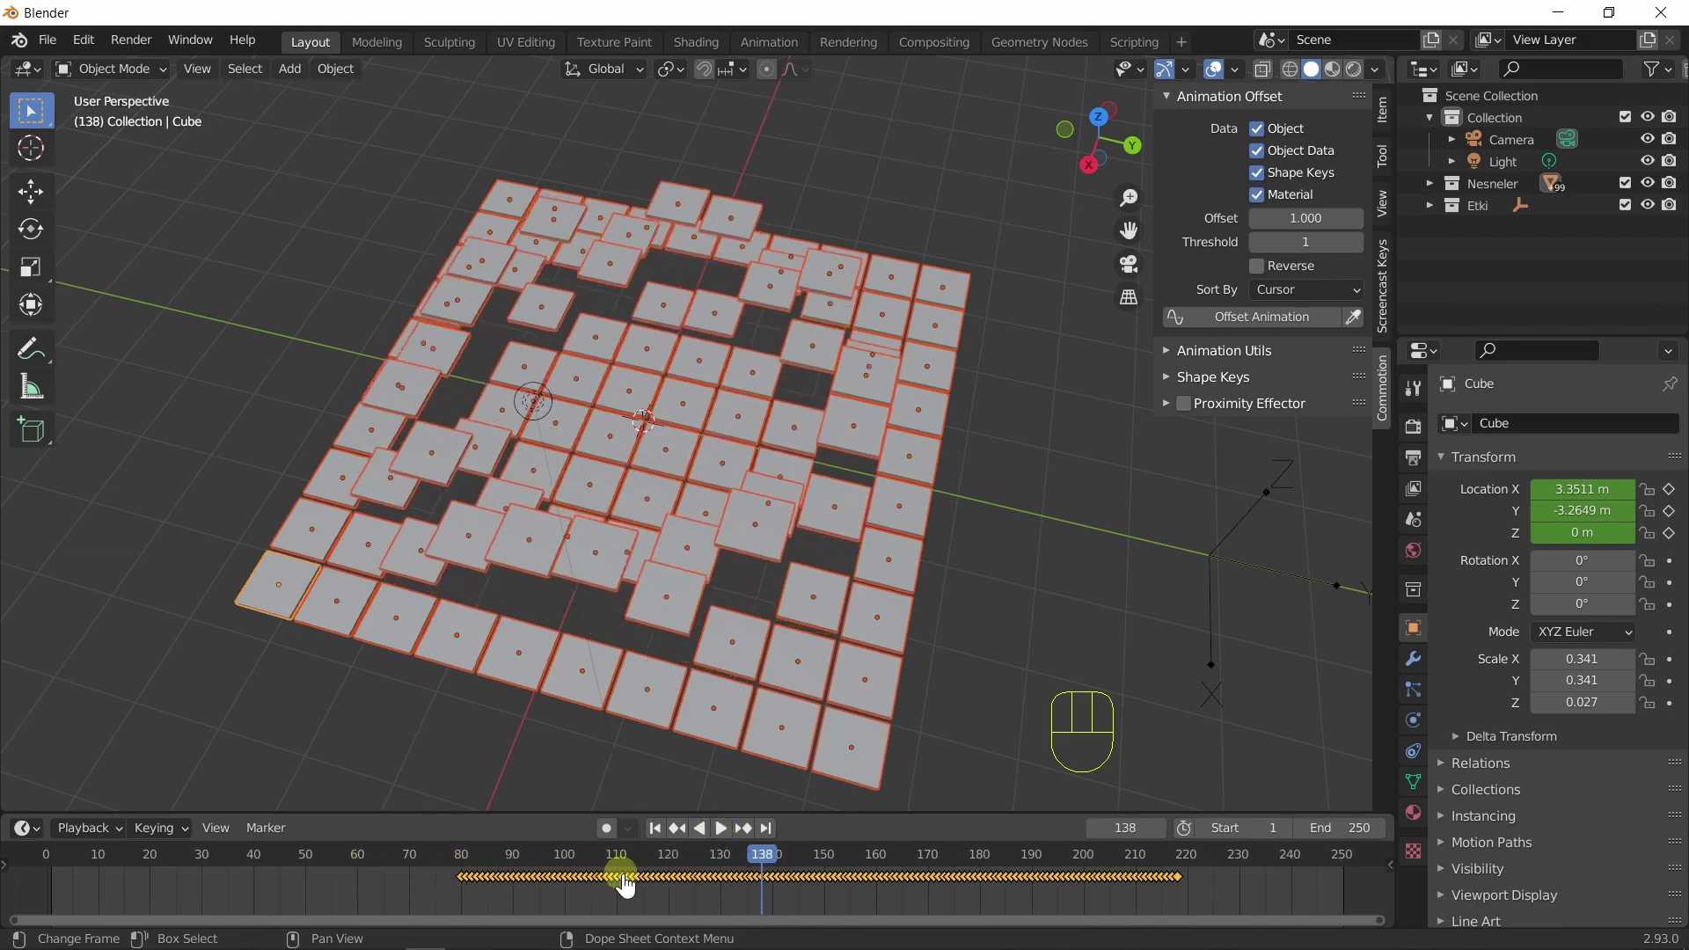
Re-stagger from frame 1, enable Reverse, reselect all tiles and apply the reversed offset.
{"action": "left_click", "coordinate": [666, 843]}
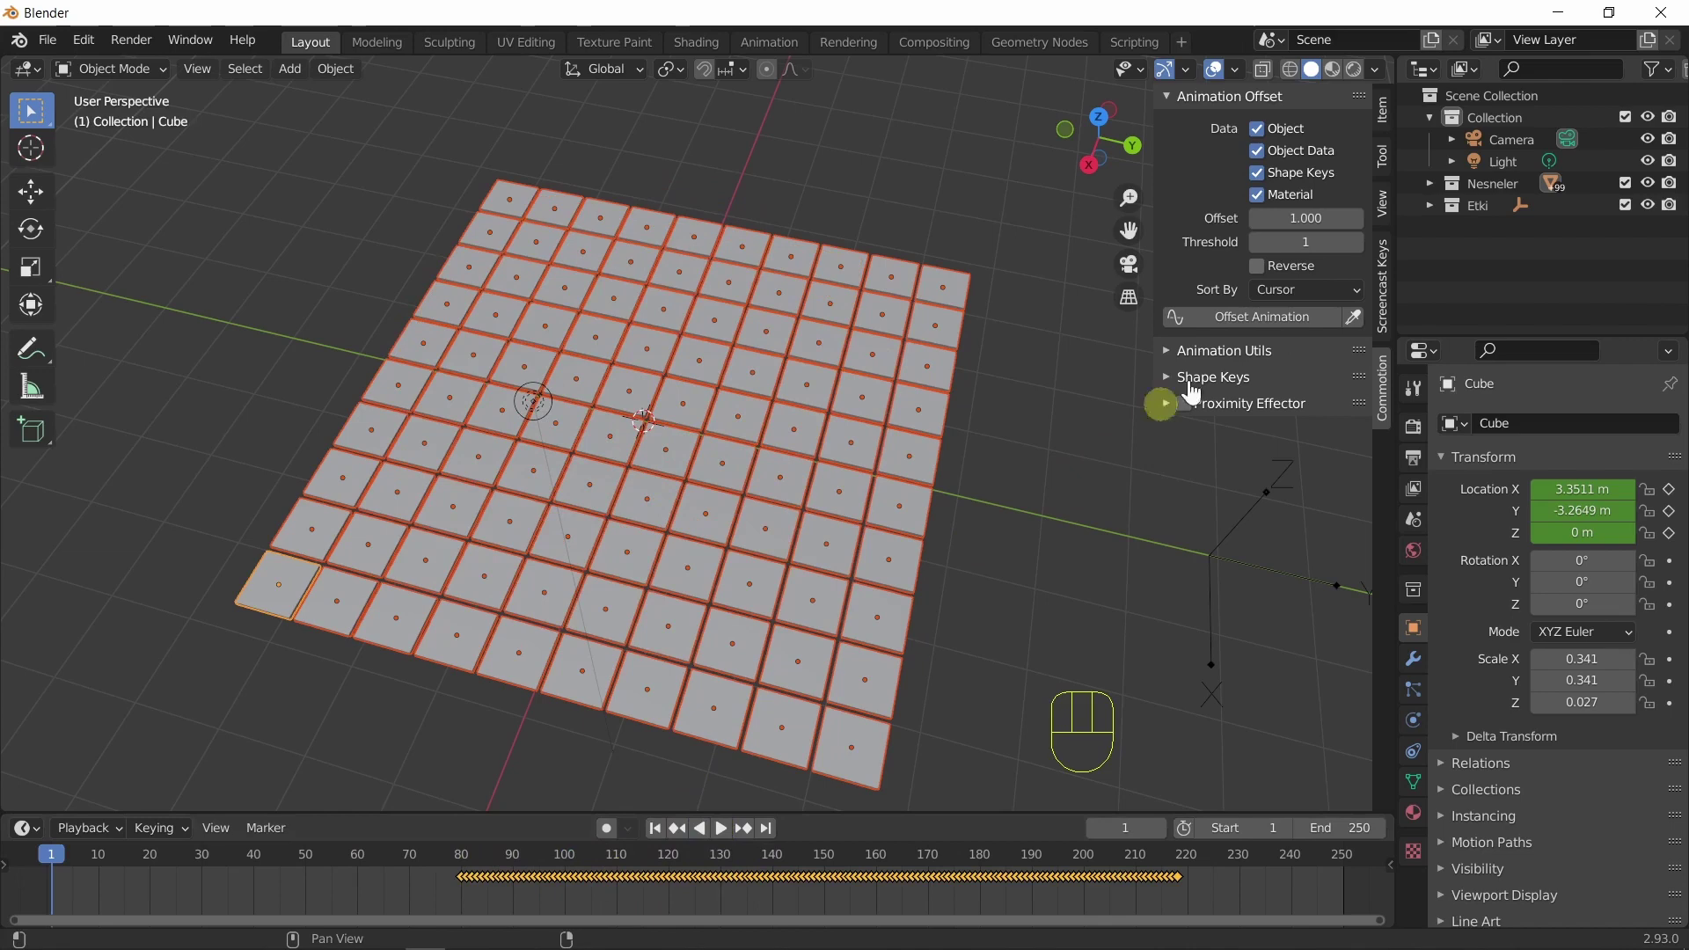
{"action": "left_click", "coordinate": [1254, 334]}
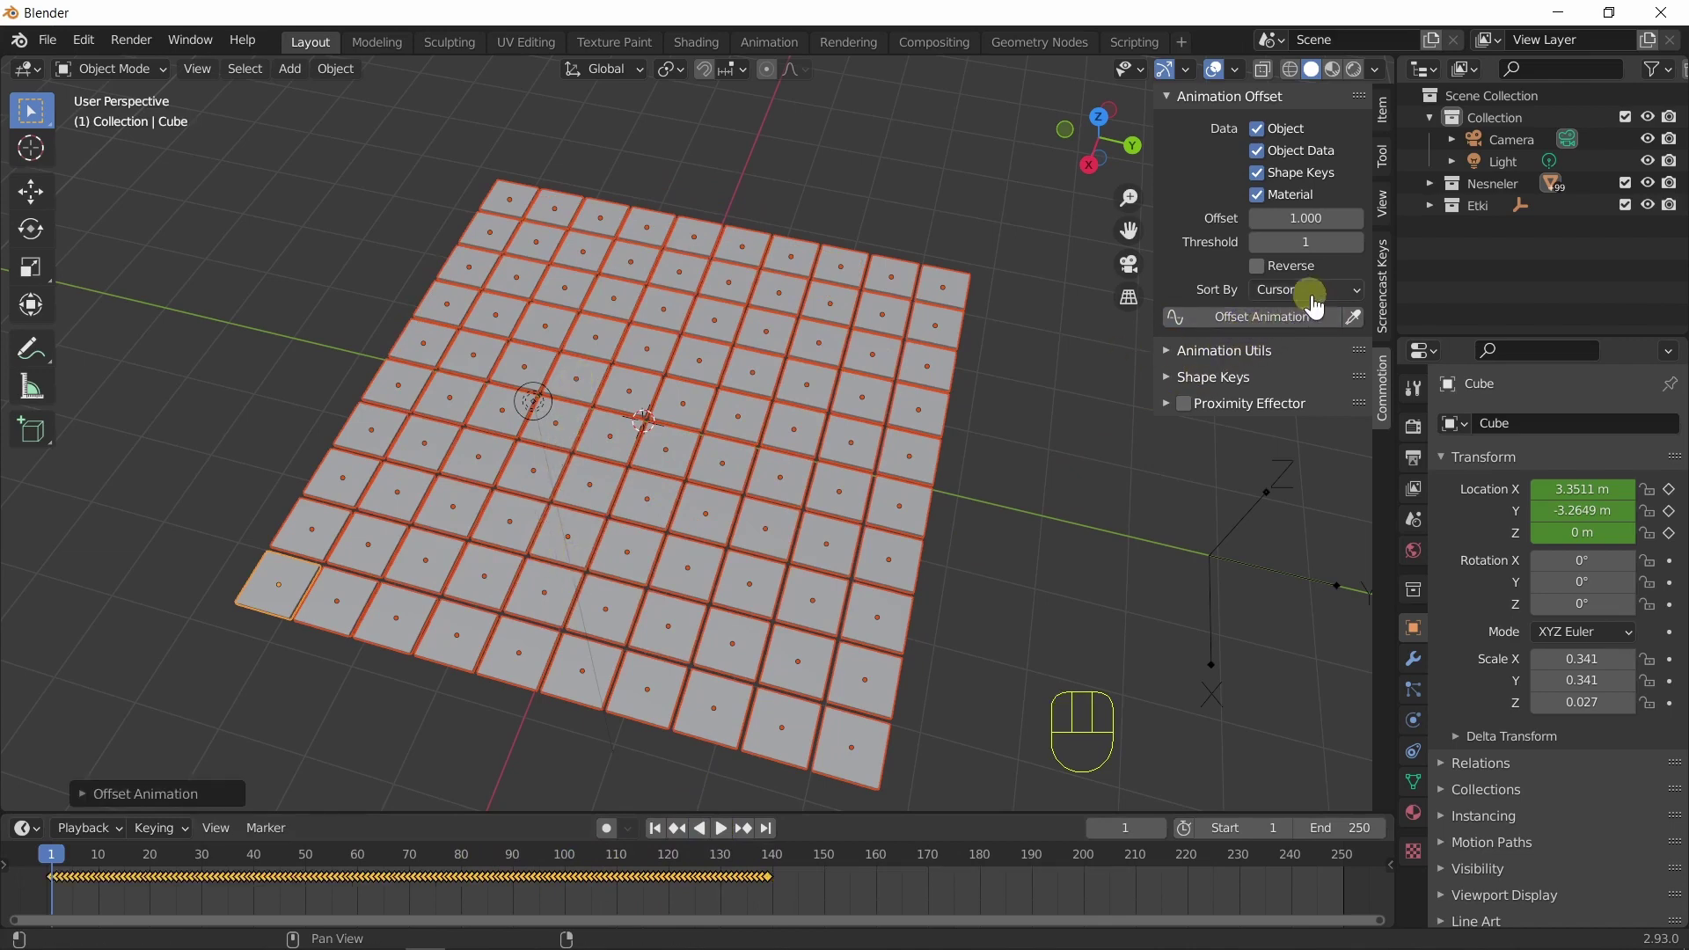
{"action": "left_click", "coordinate": [1255, 279]}
{"action": "left_click", "coordinate": [1266, 276]}
{"action": "left_click", "coordinate": [288, 604]}
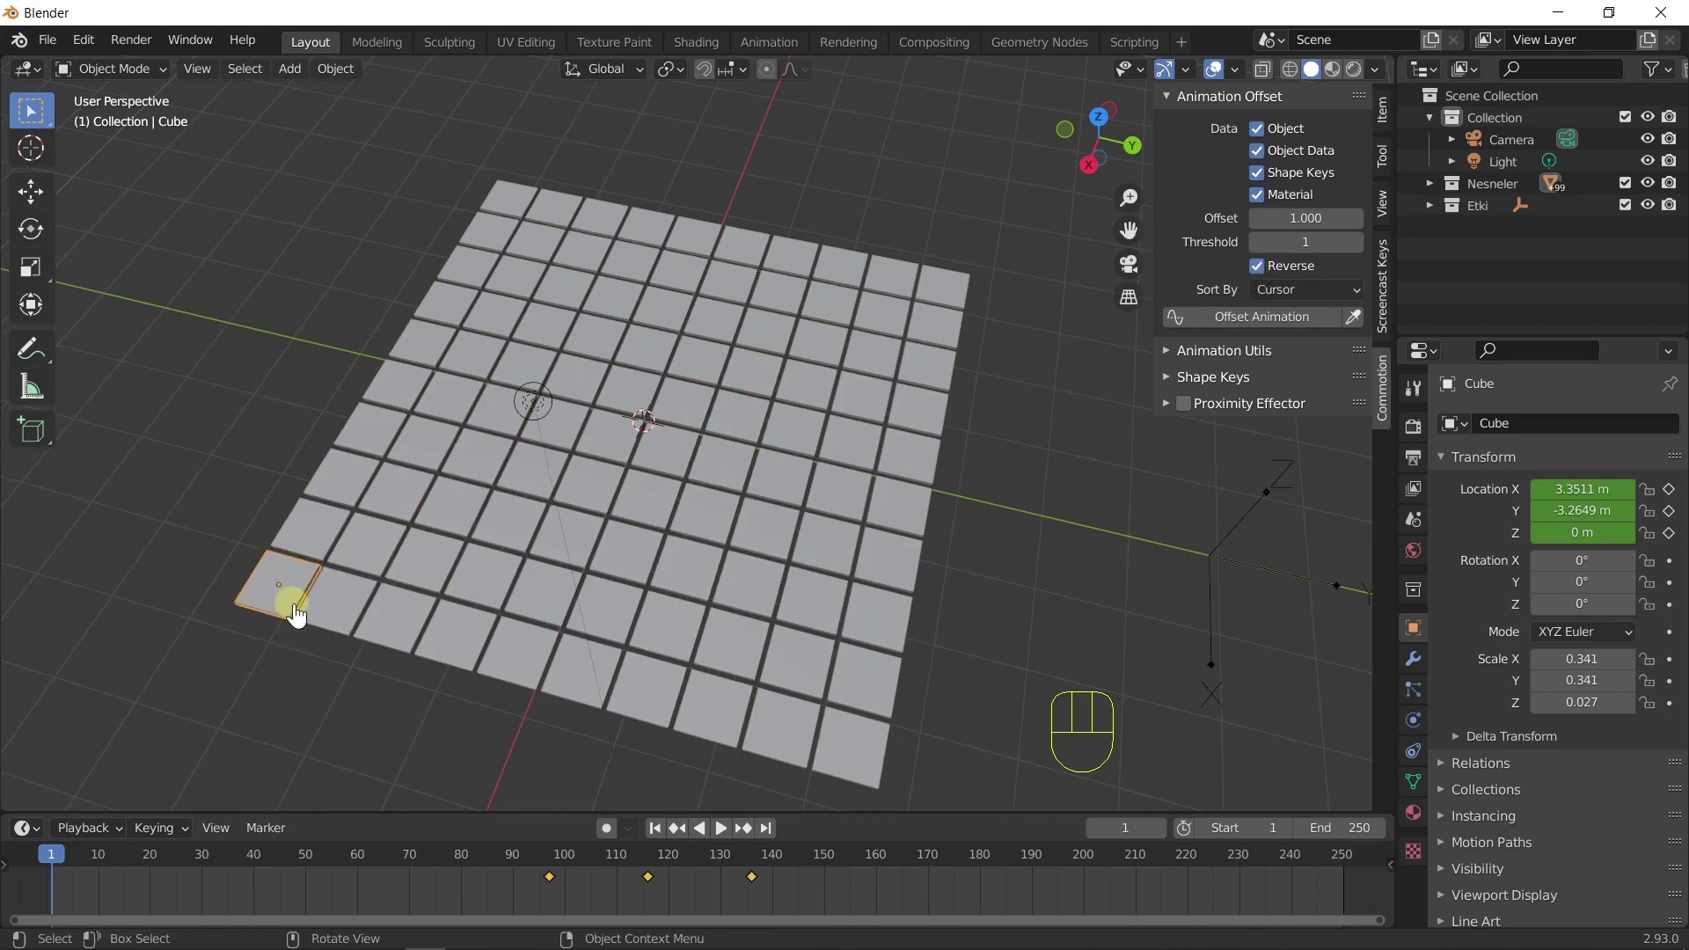
{"action": "key", "text": "q"}
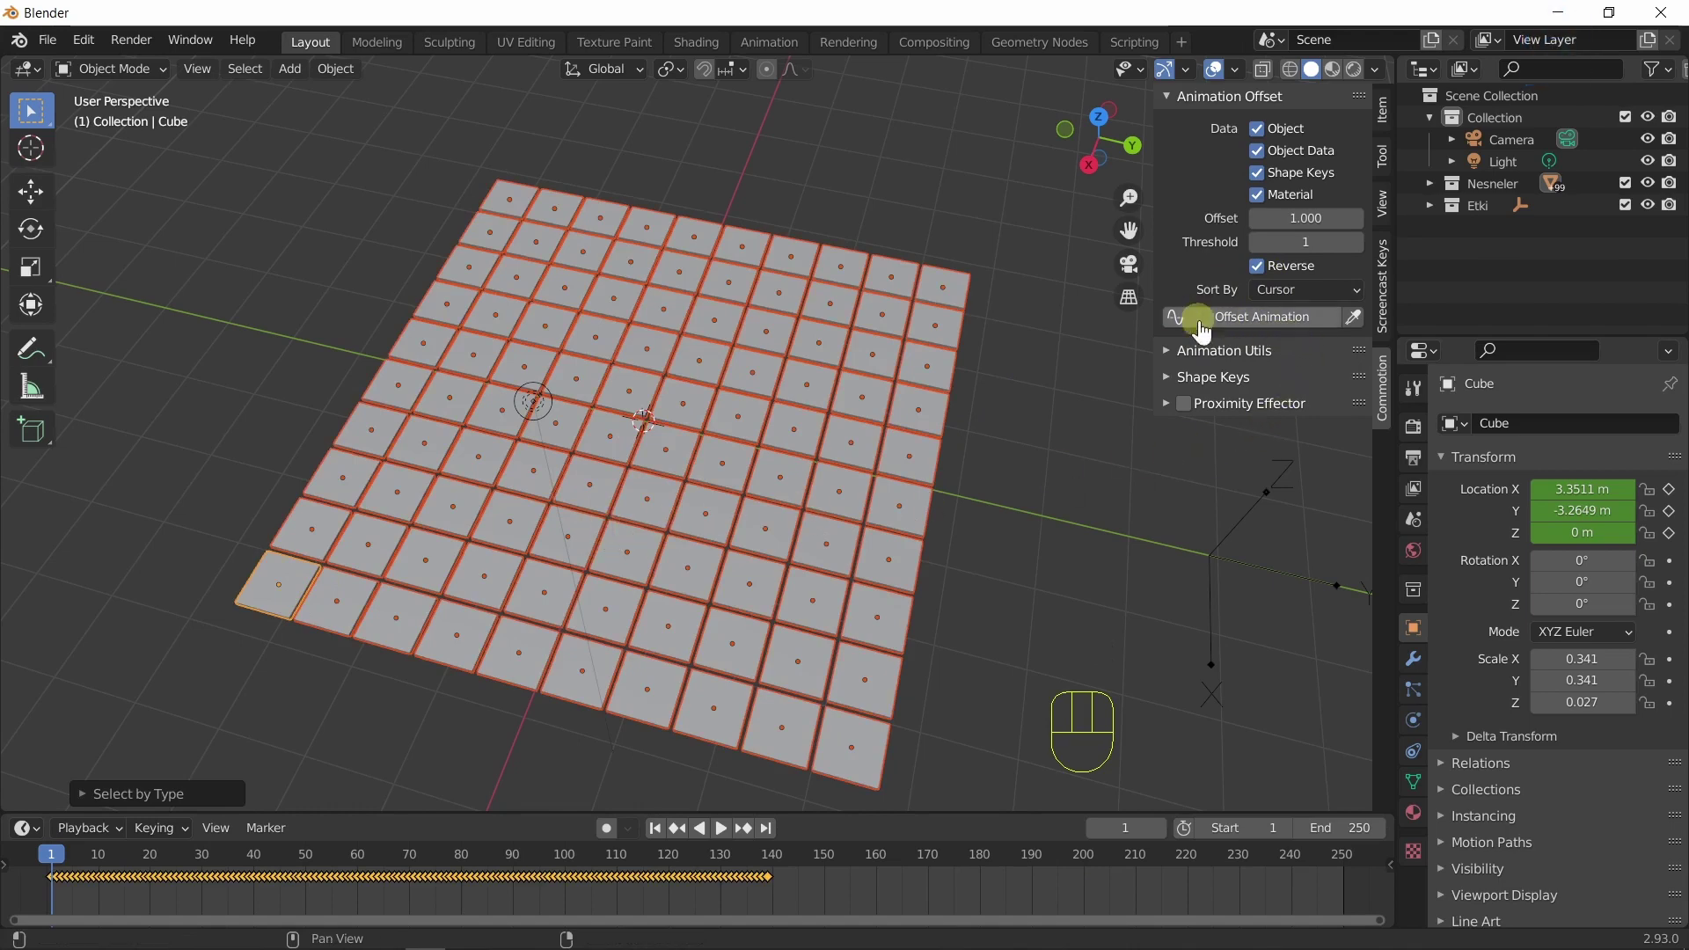
{"action": "left_click", "coordinate": [1231, 330]}
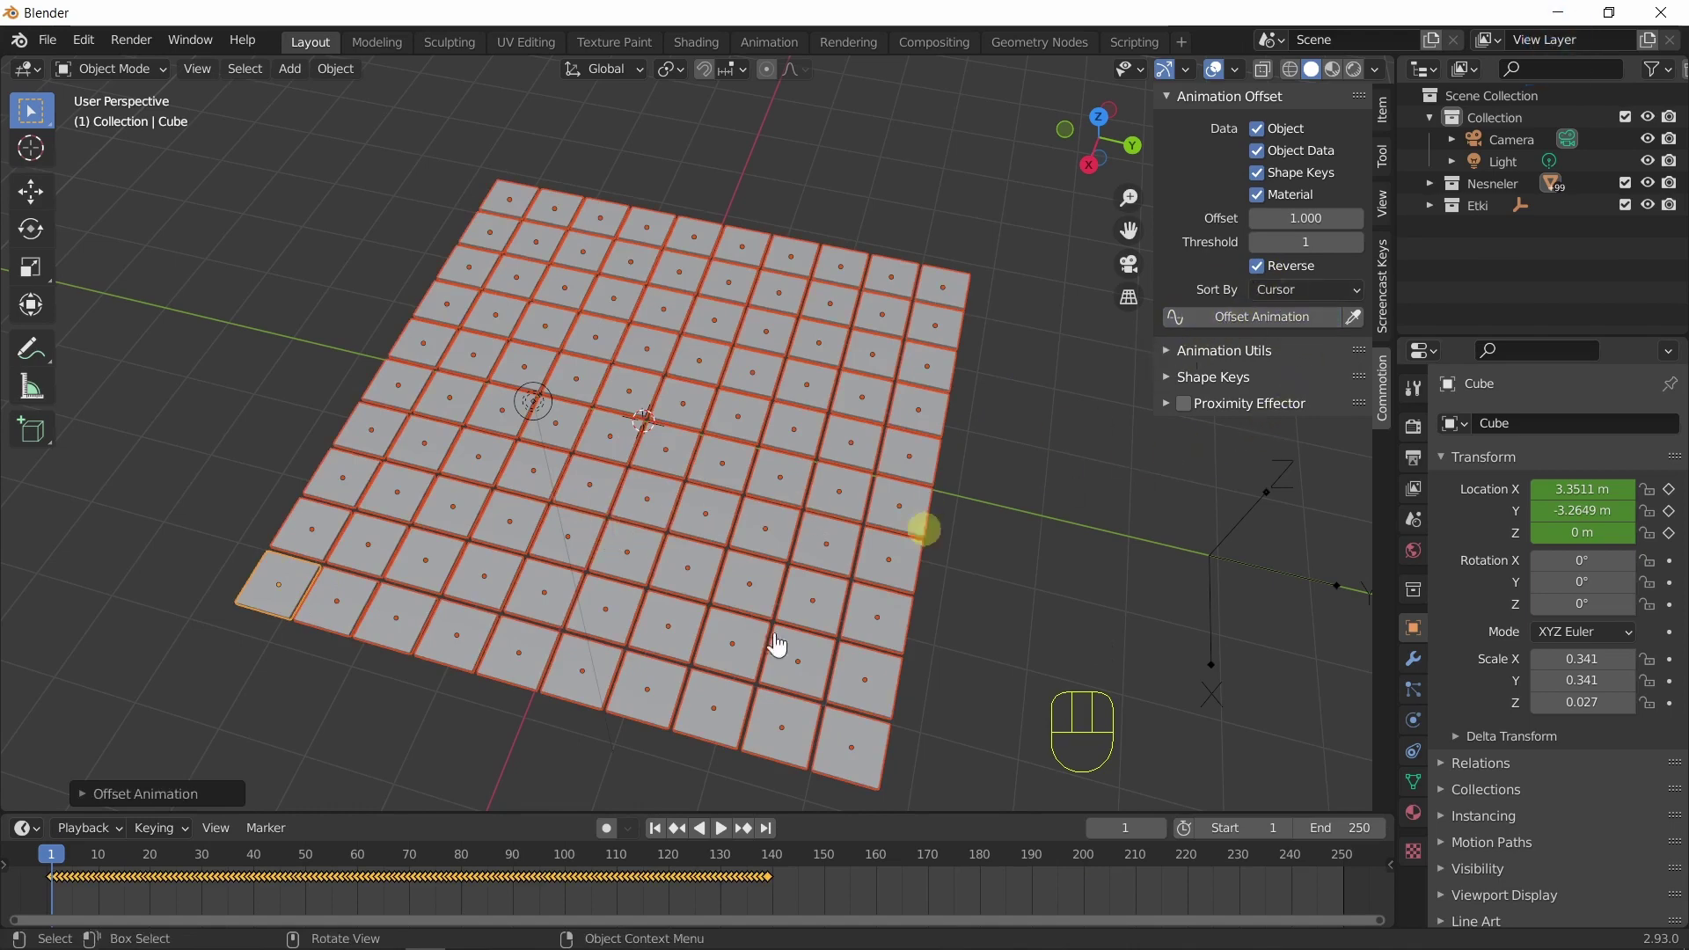
Preview the reversed ripple, then switch Reverse ordering back off.
{"action": "left_click", "coordinate": [728, 843]}
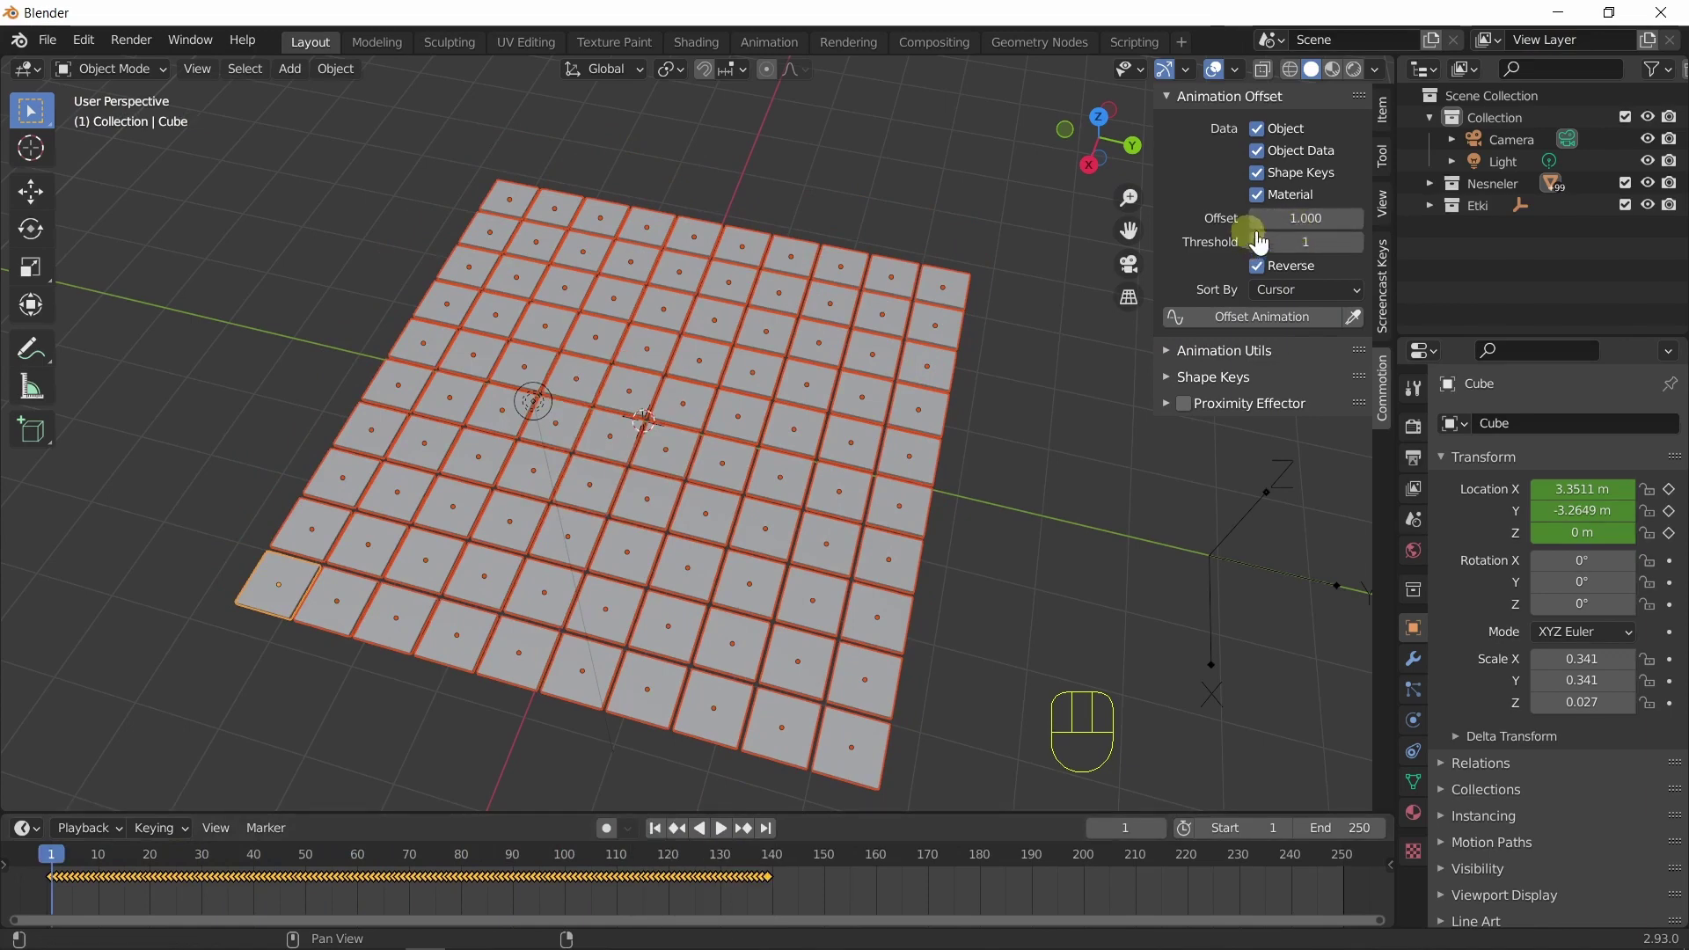
{"action": "left_click", "coordinate": [1265, 276]}
{"action": "left_click_drag", "start_coordinate": [1348, 228], "coordinate": [1224, 174]}
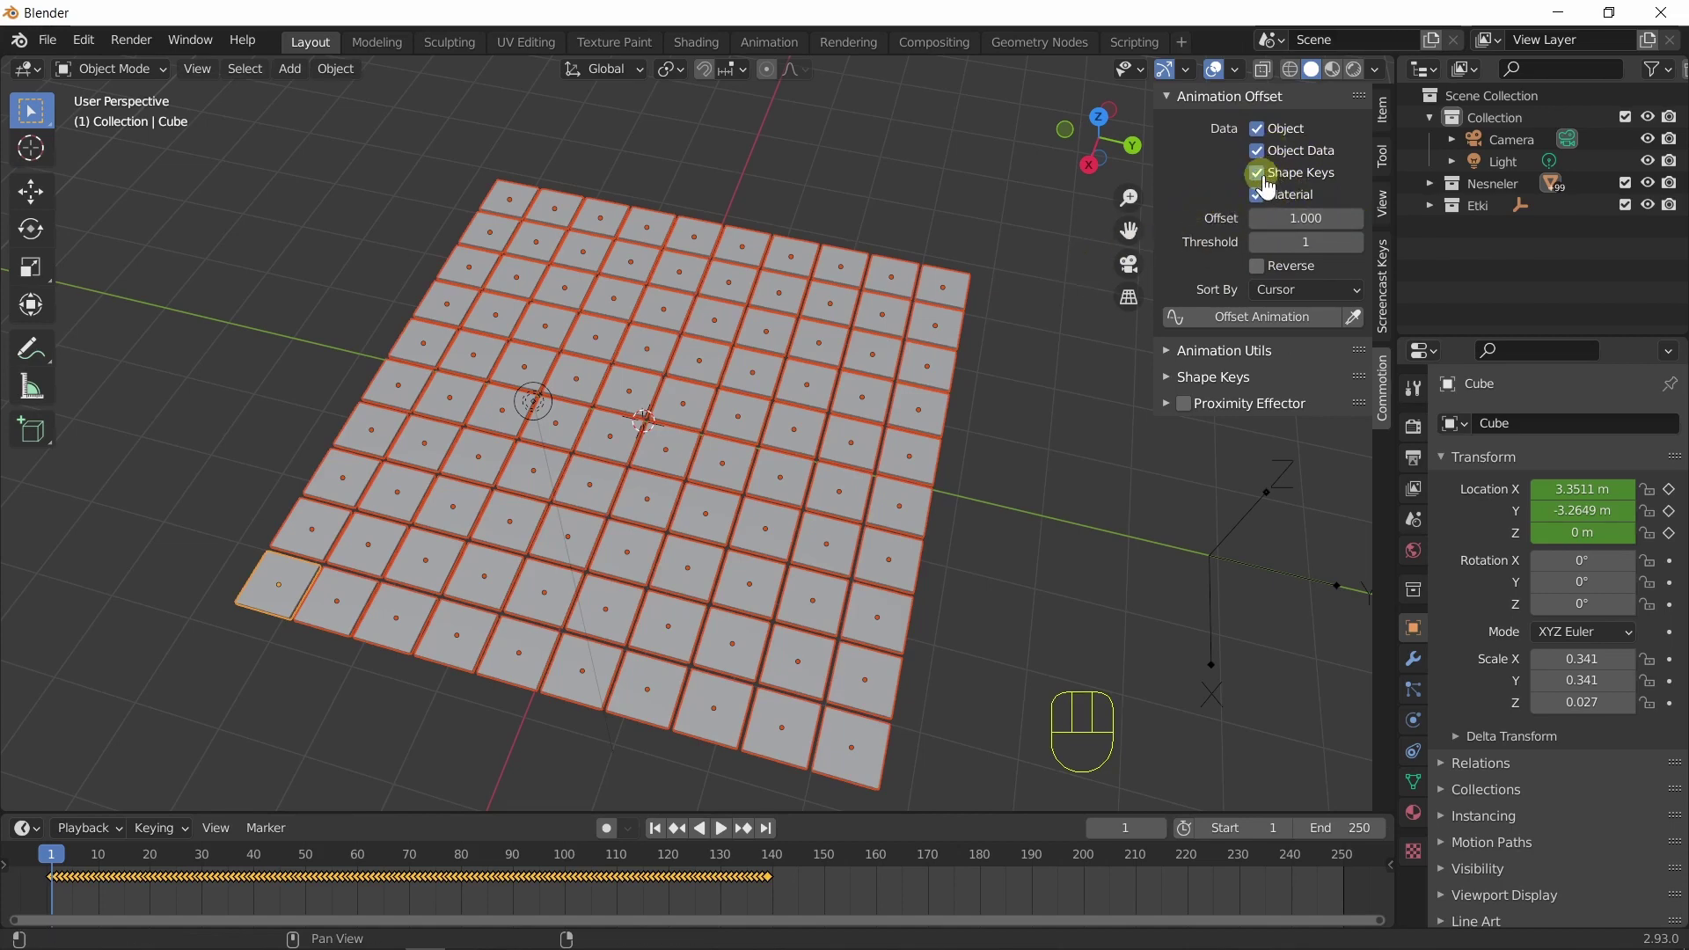
{"action": "left_click", "coordinate": [1265, 169]}
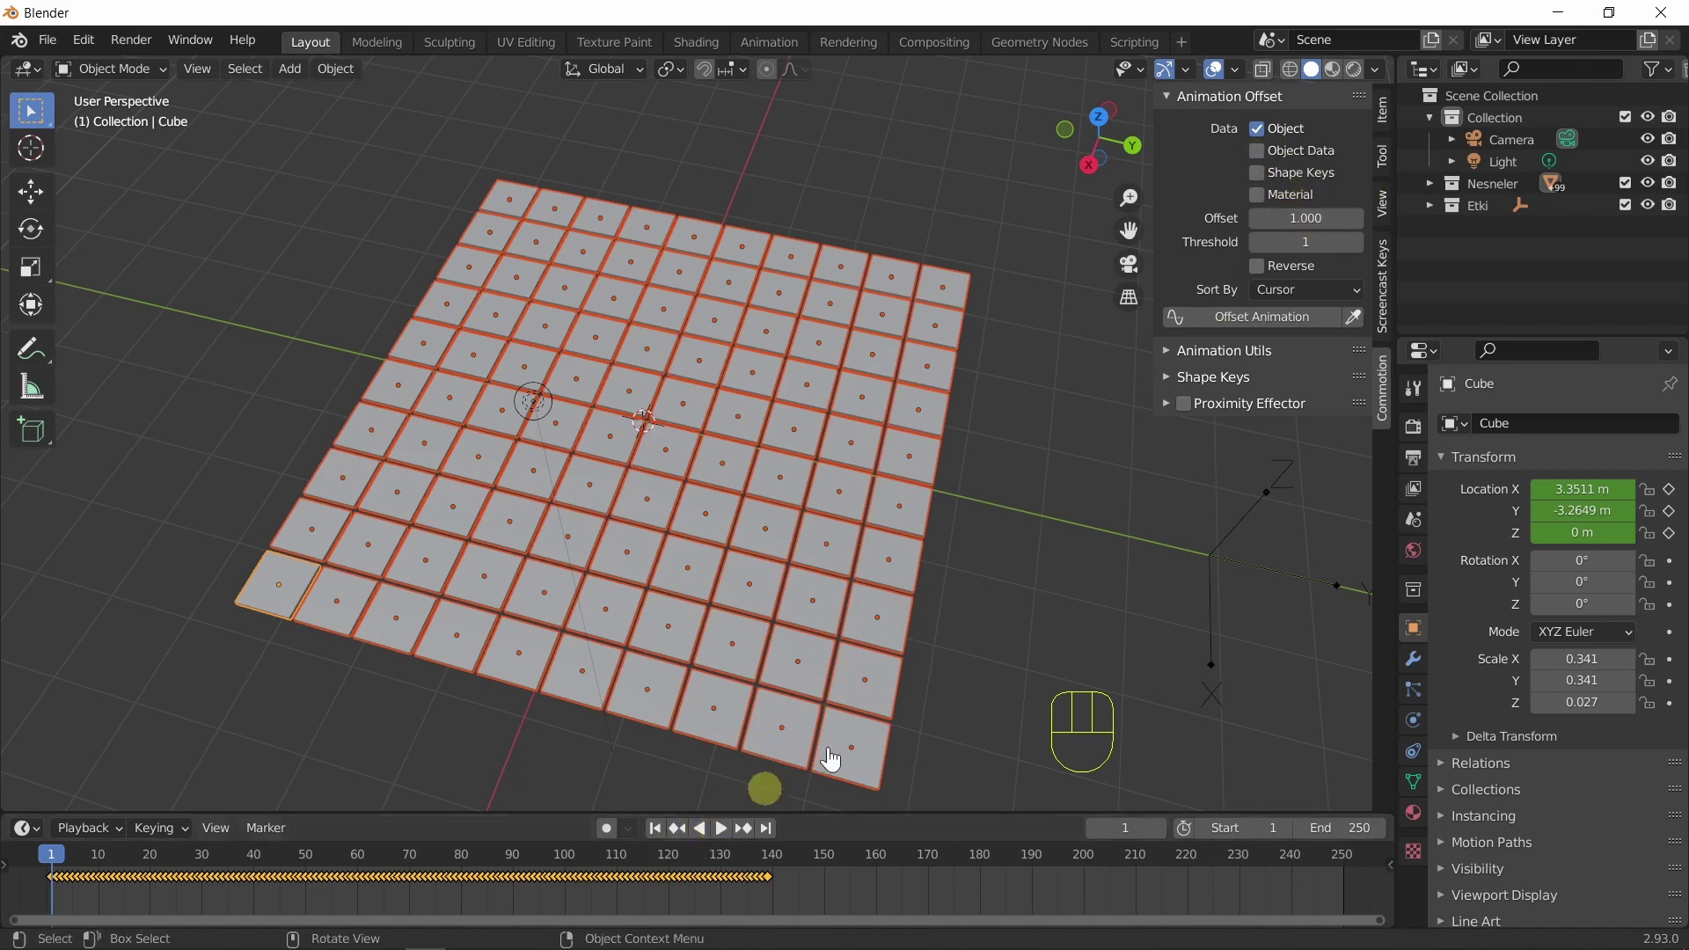
{"action": "left_click", "coordinate": [1260, 335]}
{"action": "left_click", "coordinate": [735, 838]}
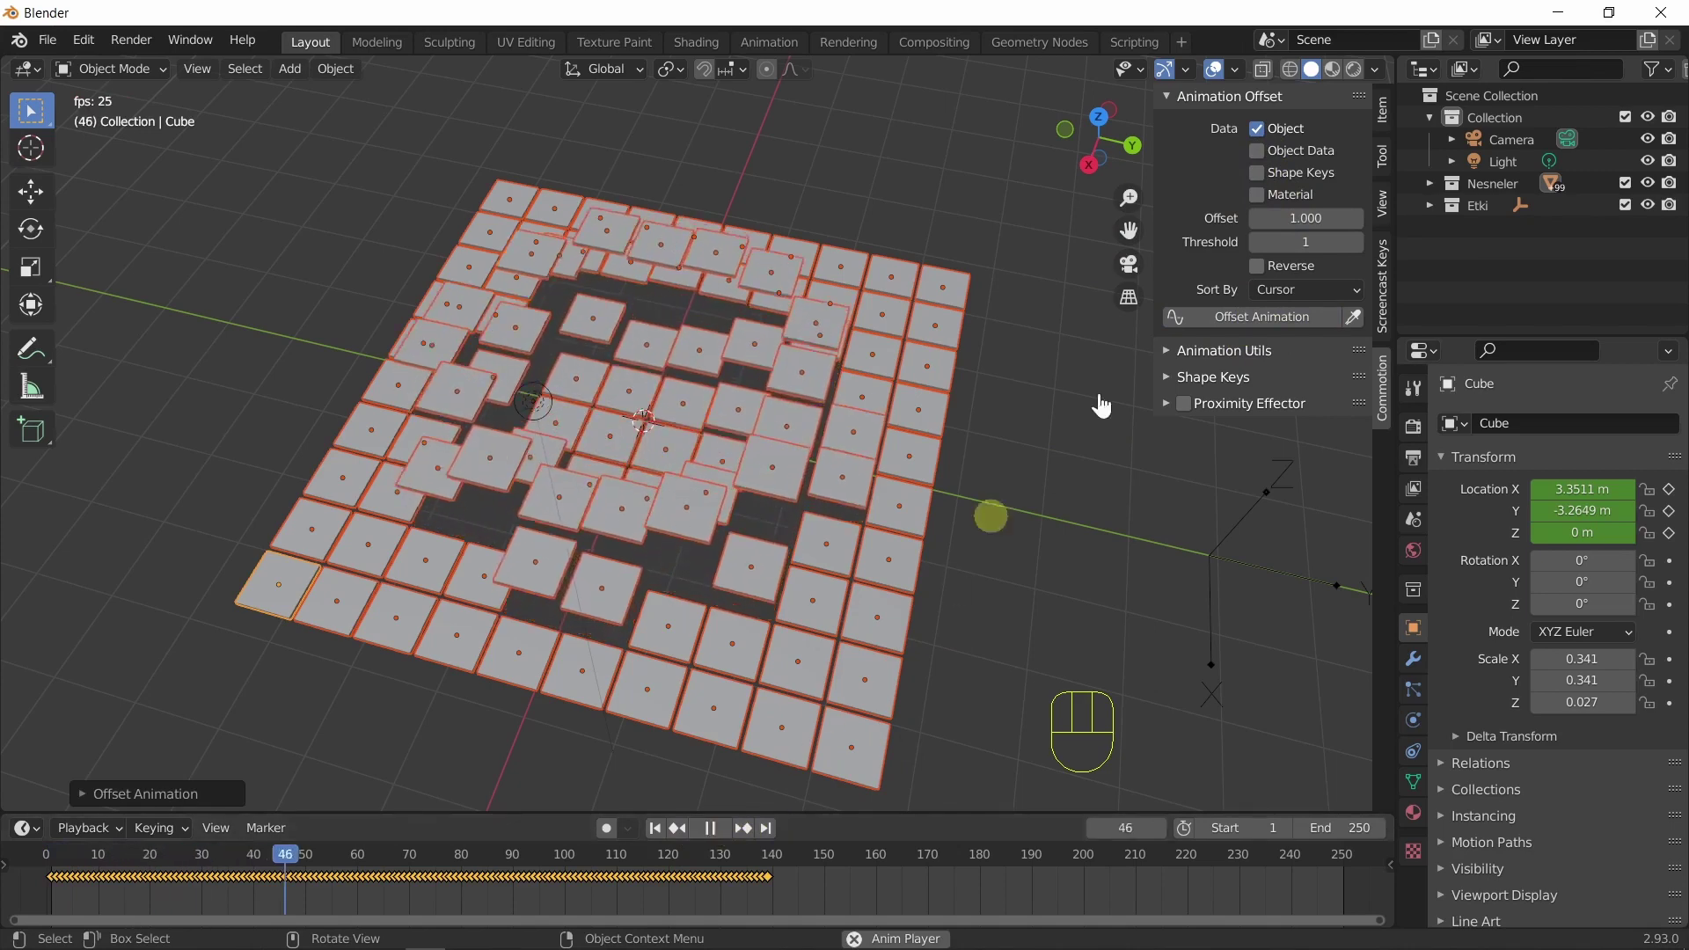
{"action": "left_click", "coordinate": [718, 835]}
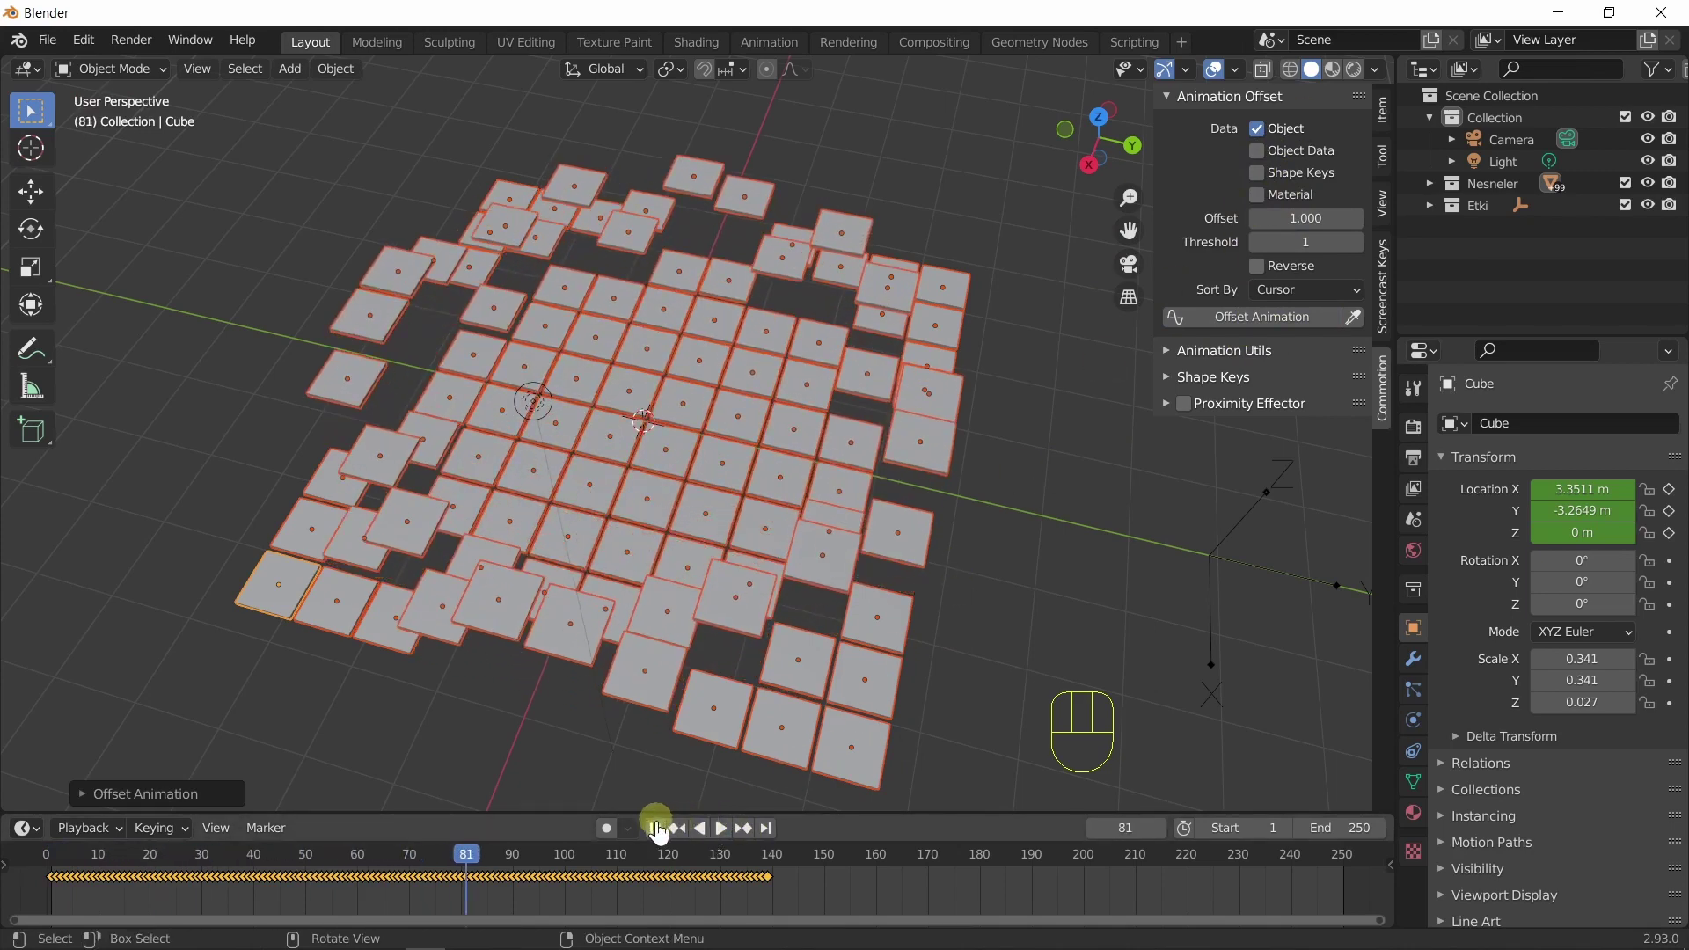
{"action": "left_click", "coordinate": [660, 834]}
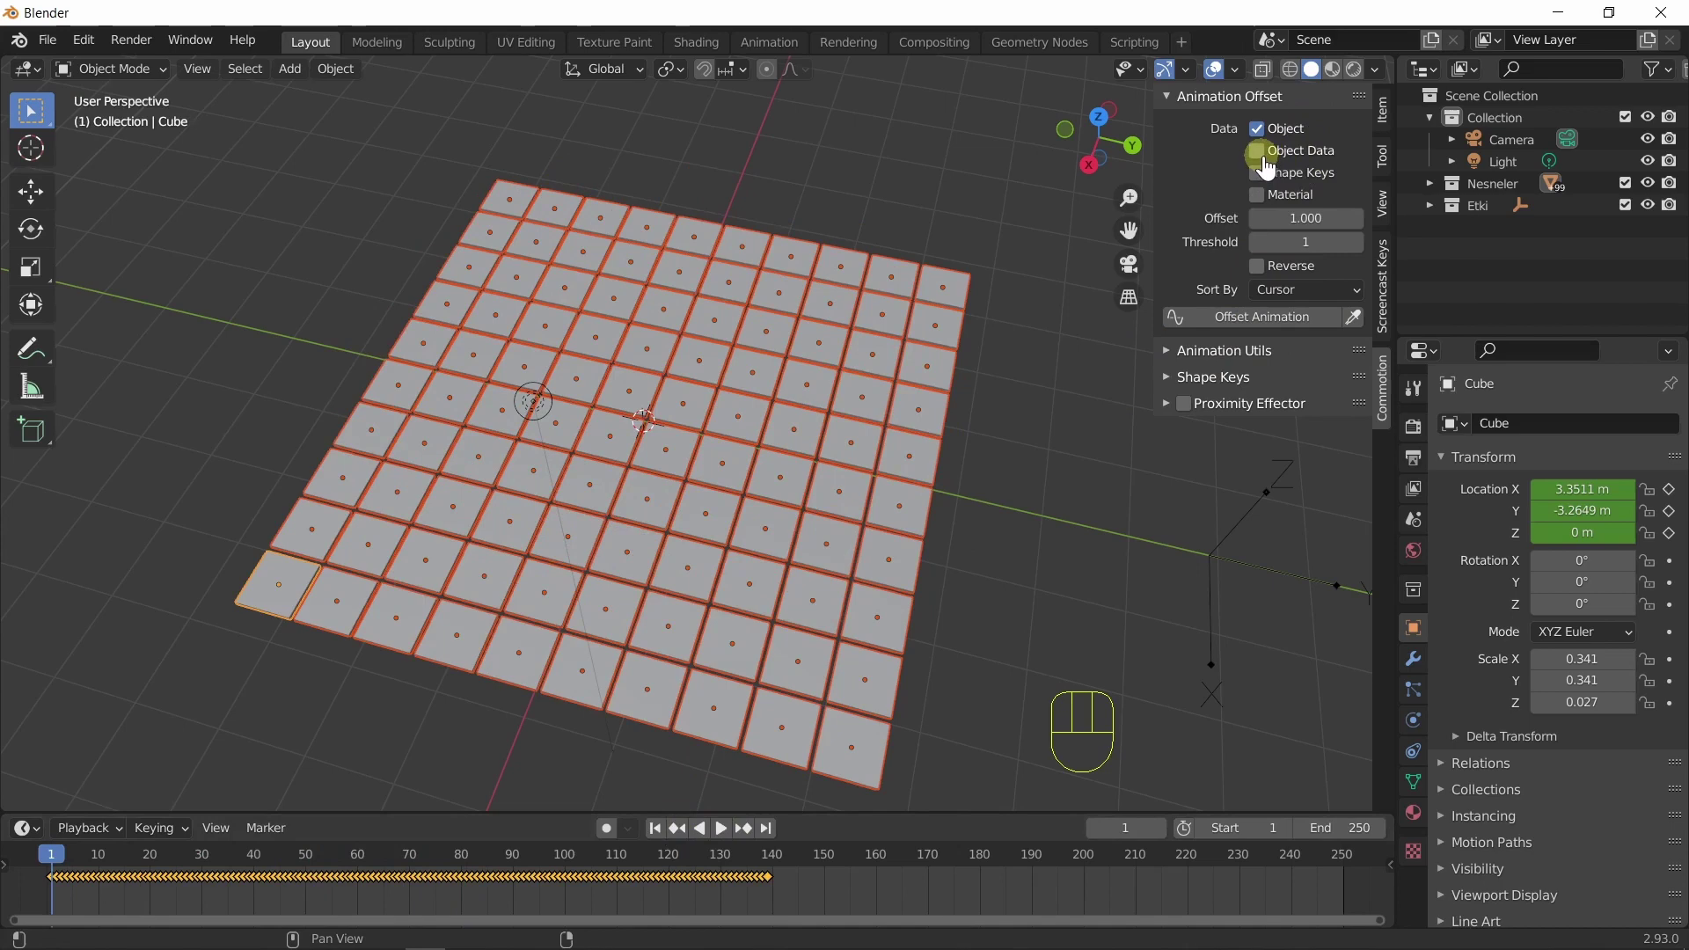
{"action": "left_click_drag", "start_coordinate": [1270, 166], "coordinate": [1289, 193]}
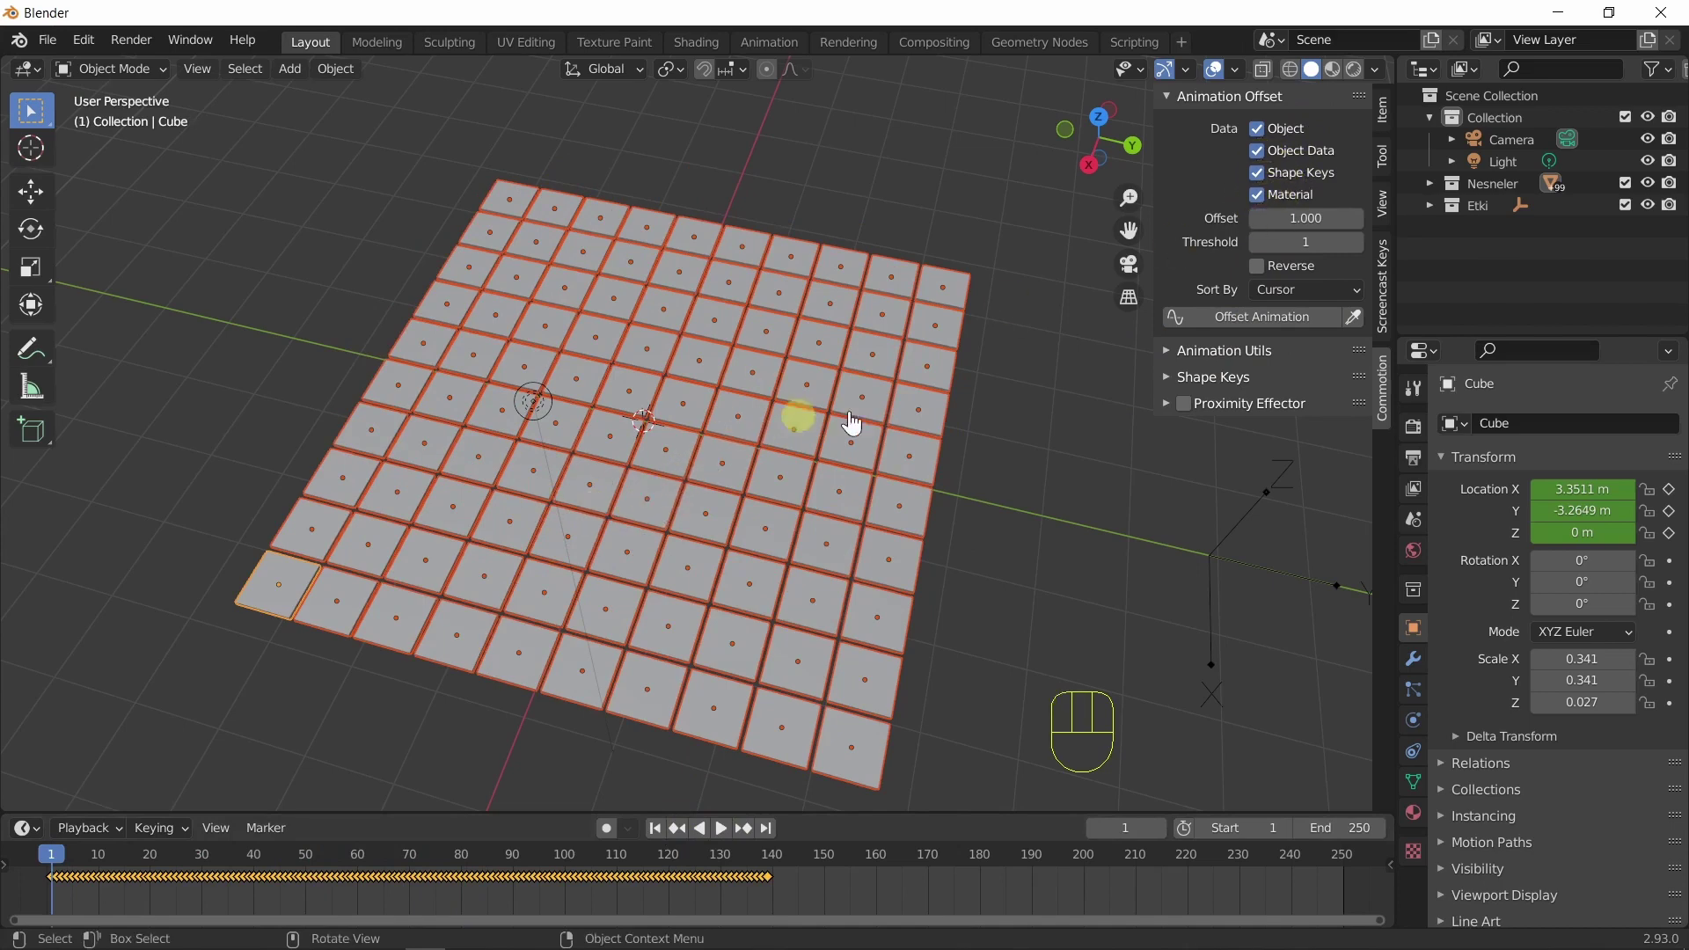
{"action": "left_click", "coordinate": [1261, 336]}
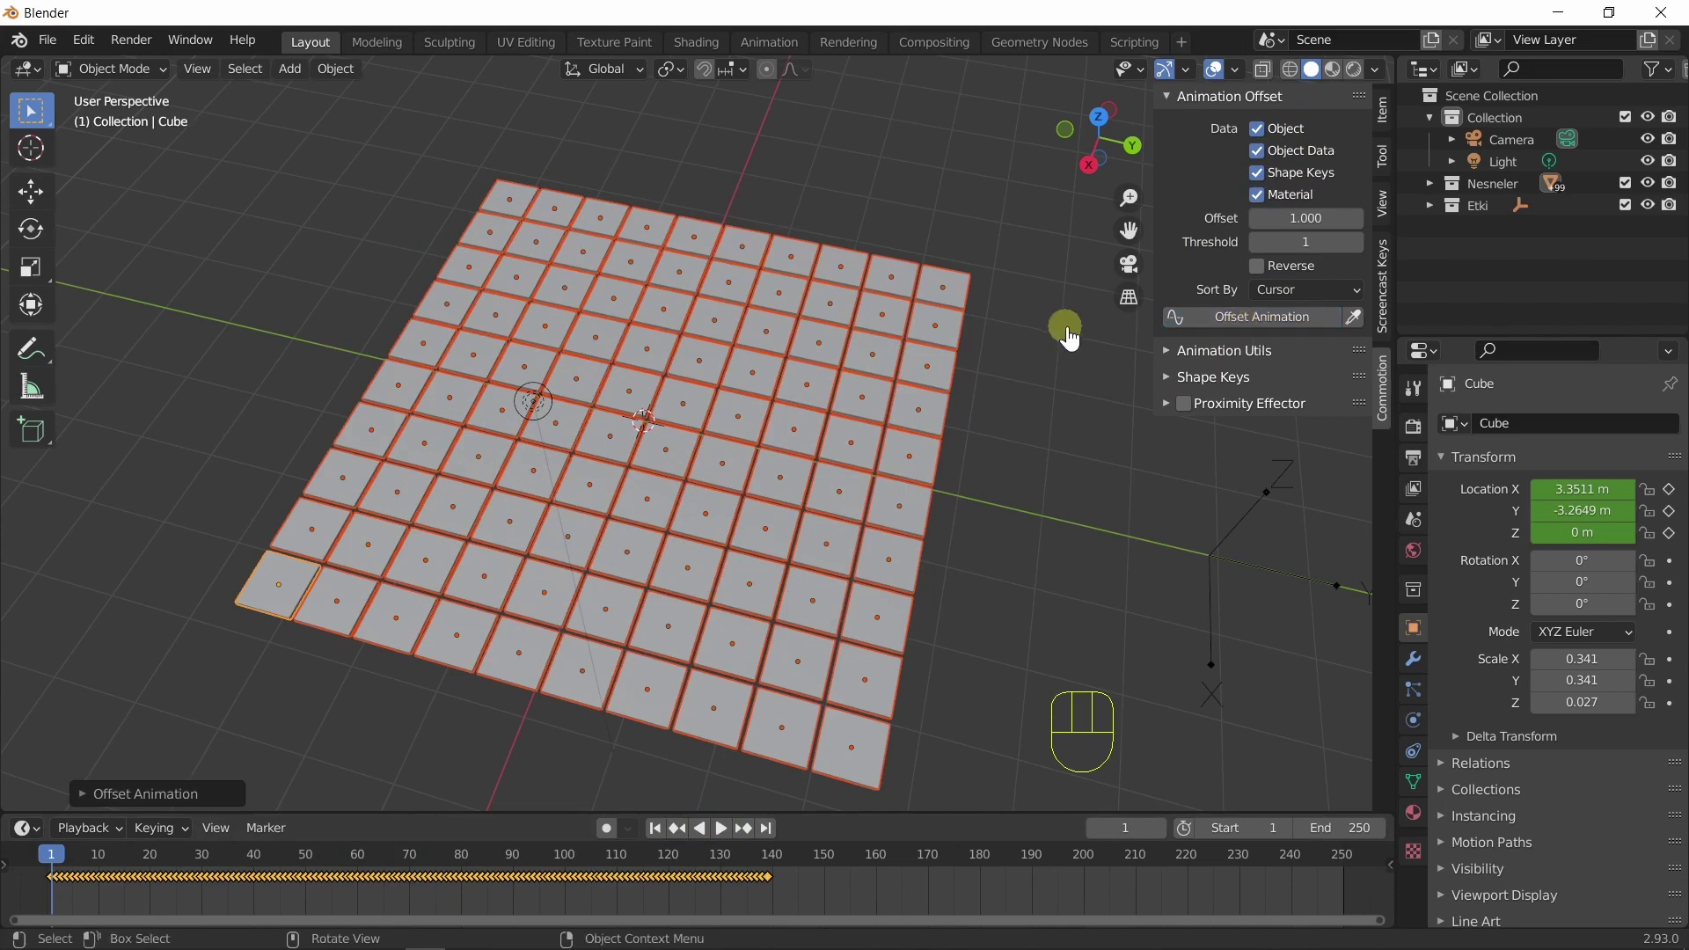
Lower the Offset to 0.5, re-stagger the animation and play it back from frame 1.
{"action": "left_click_drag", "start_coordinate": [1303, 223], "coordinate": [1226, 272]}
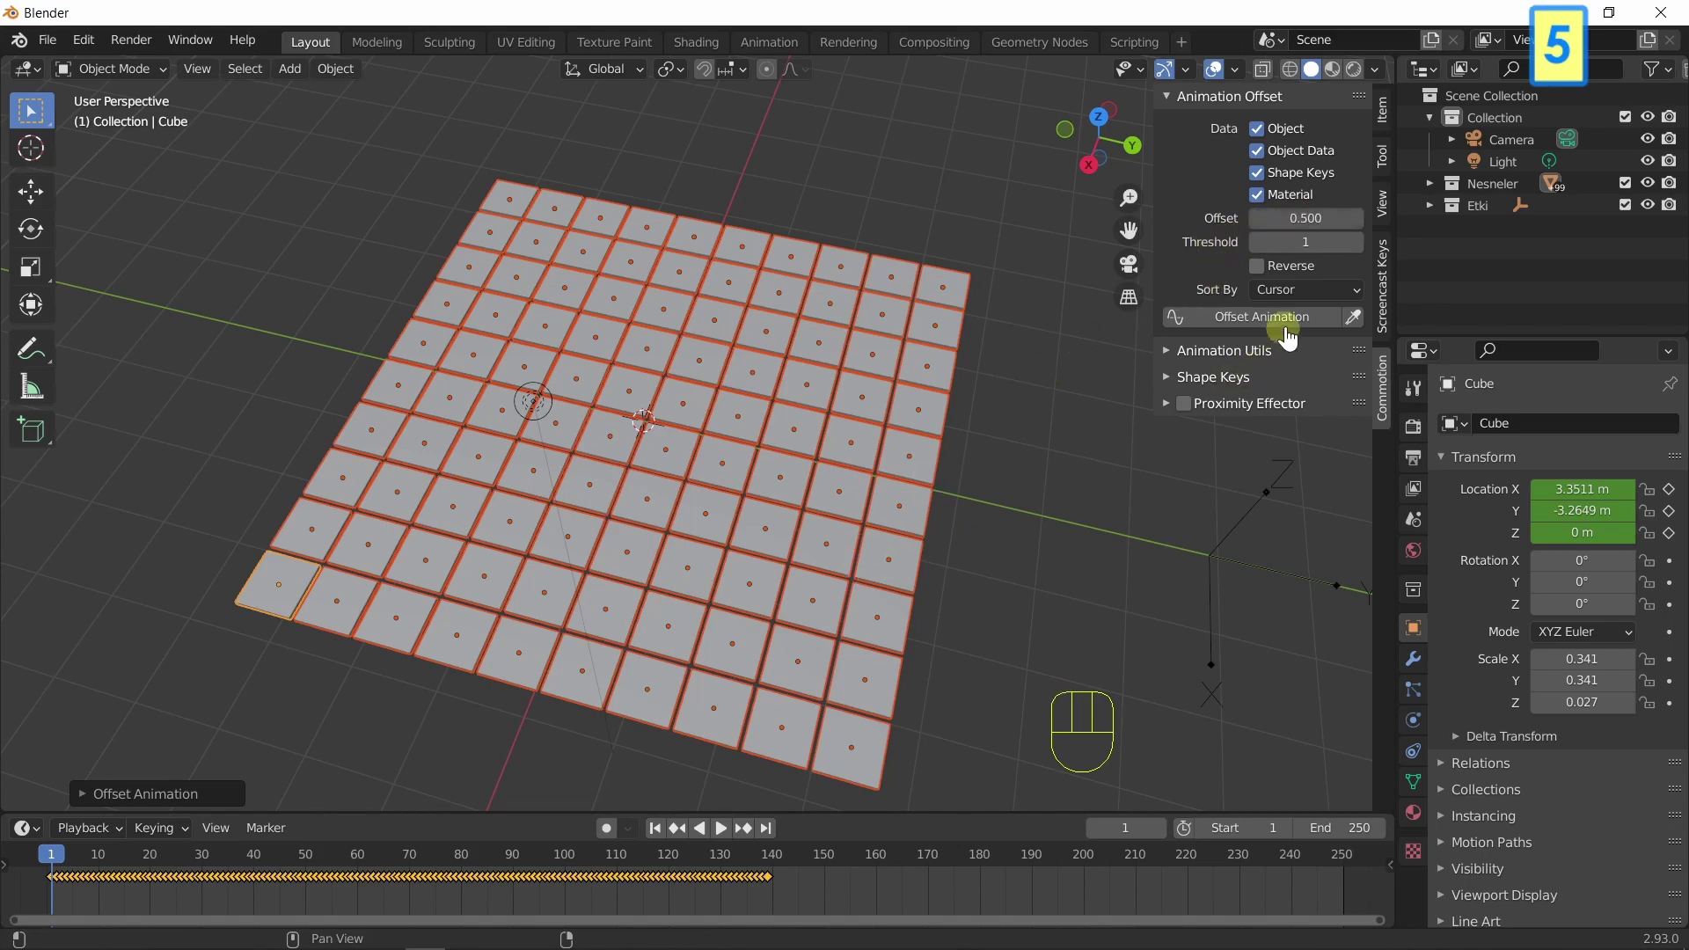
{"action": "left_click", "coordinate": [1290, 332]}
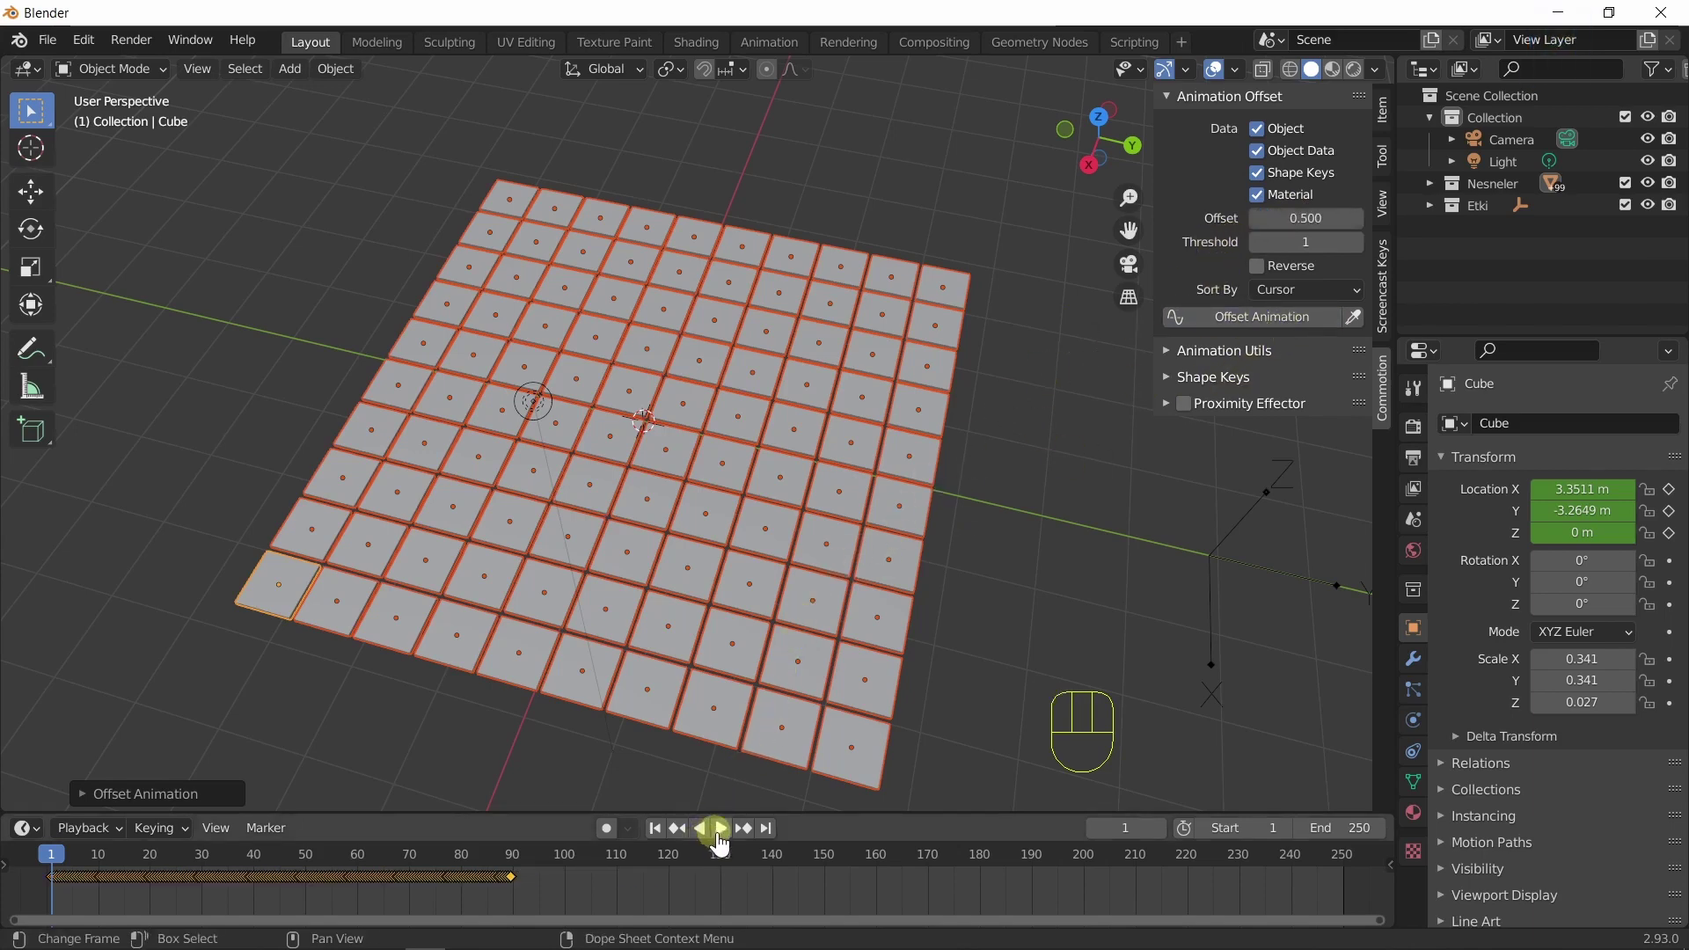
{"action": "left_click", "coordinate": [725, 844]}
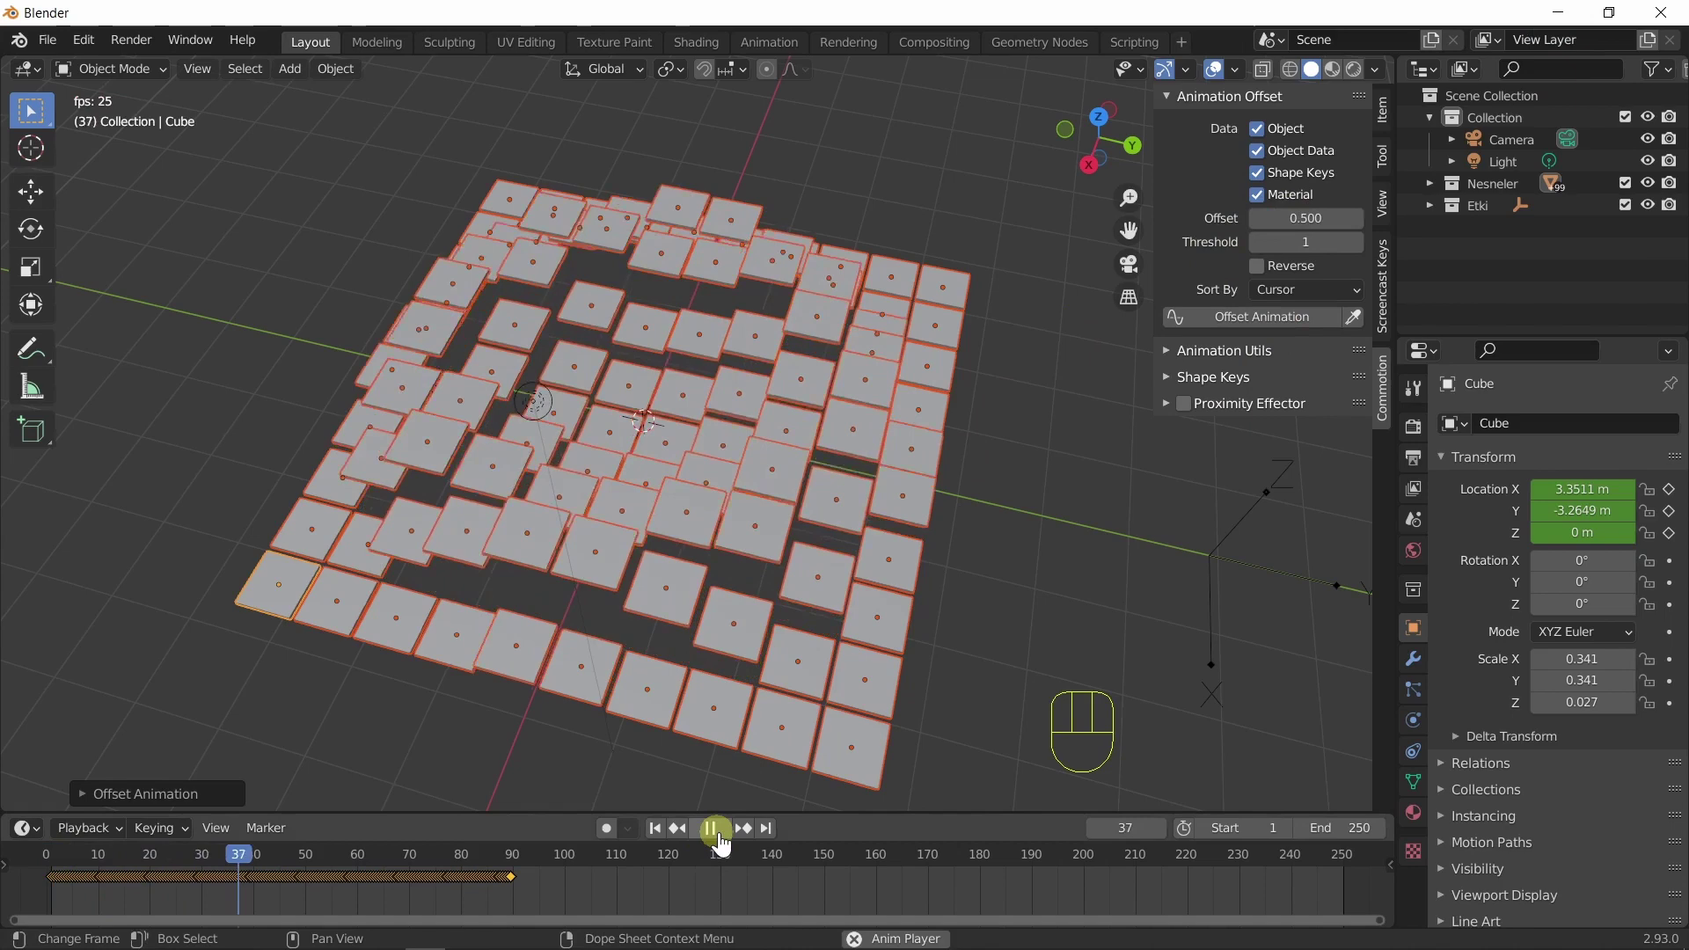
{"action": "left_click", "coordinate": [725, 844]}
{"action": "left_click", "coordinate": [665, 840]}
Orbit from the side to above and back while replaying the tighter ripple.
{"action": "left_click_drag", "start_coordinate": [549, 671], "coordinate": [613, 658]}
{"action": "left_click", "coordinate": [728, 840]}
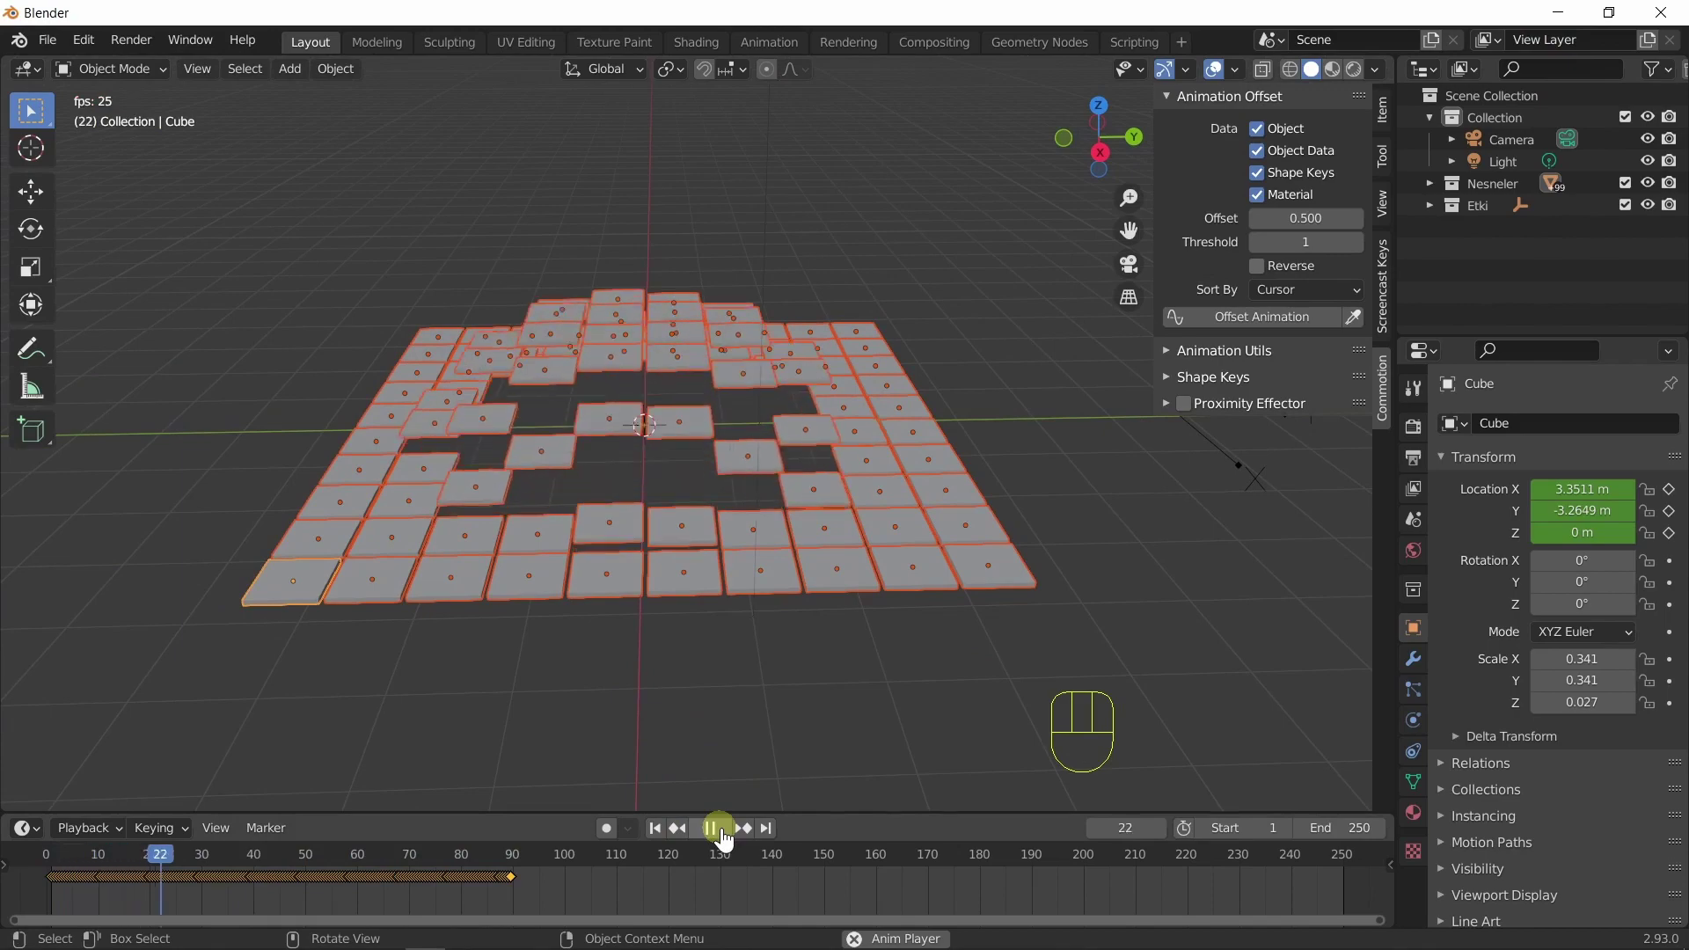
{"action": "left_click", "coordinate": [727, 839]}
{"action": "left_click_drag", "start_coordinate": [721, 649], "coordinate": [676, 704]}
{"action": "left_click_drag", "start_coordinate": [629, 594], "coordinate": [579, 571]}
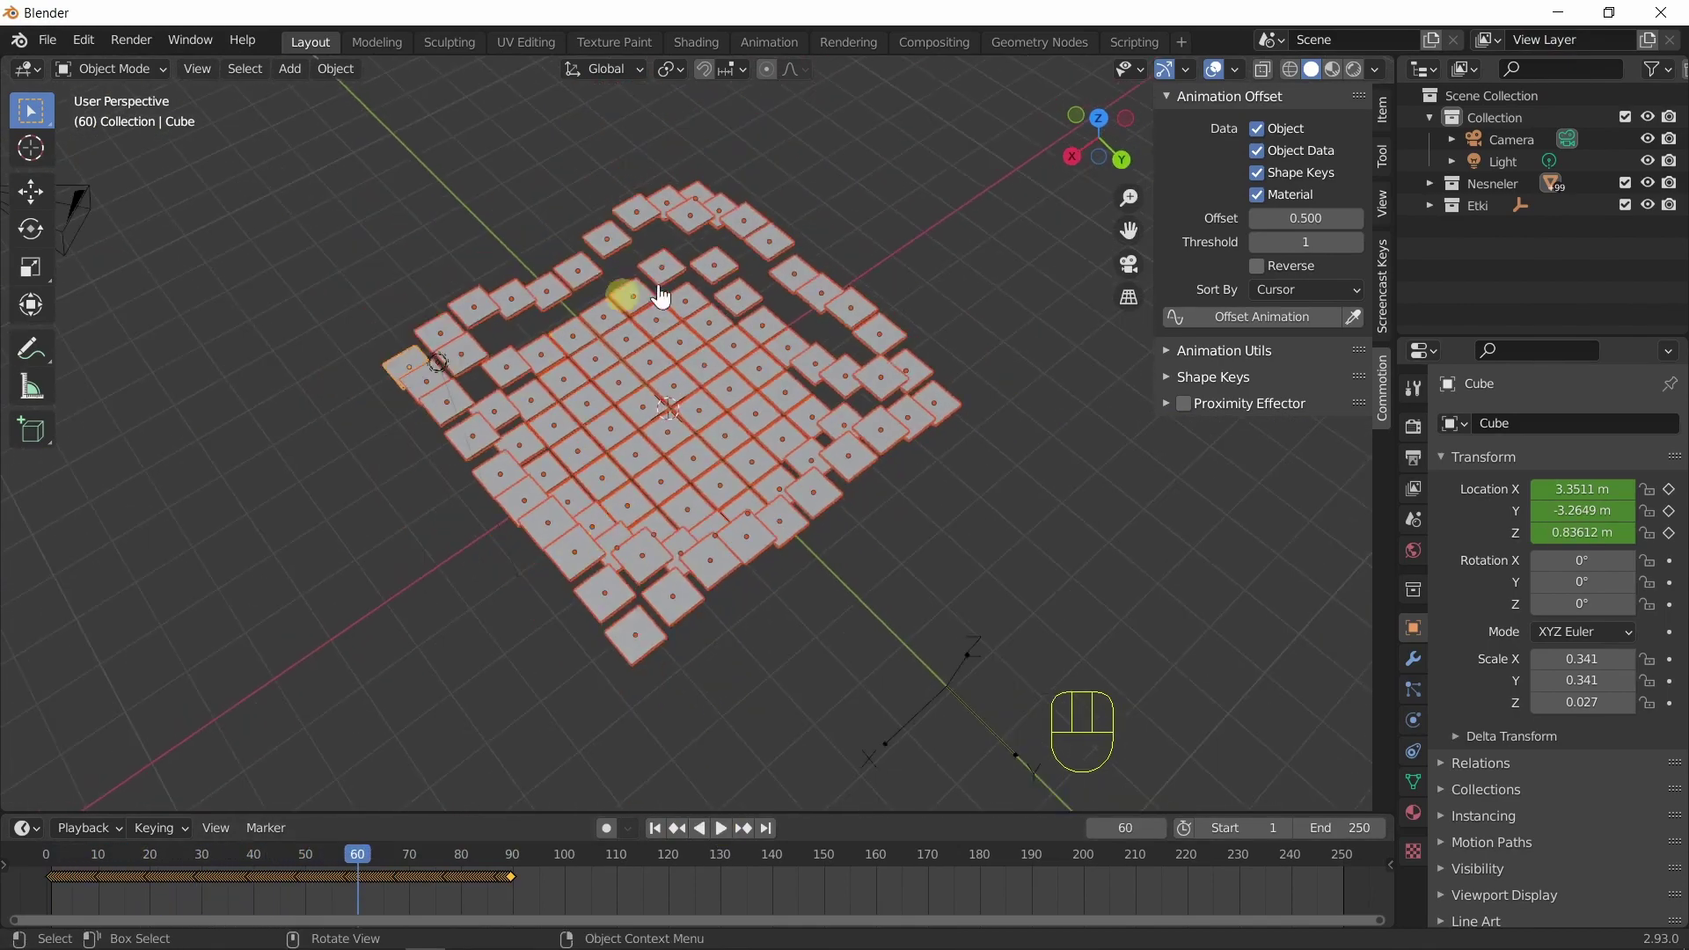
{"action": "left_click_drag", "start_coordinate": [735, 508], "coordinate": [776, 503]}
{"action": "left_click", "coordinate": [729, 842]}
Replay from the start and include shape key animation in the offset.
{"action": "left_click", "coordinate": [729, 842]}
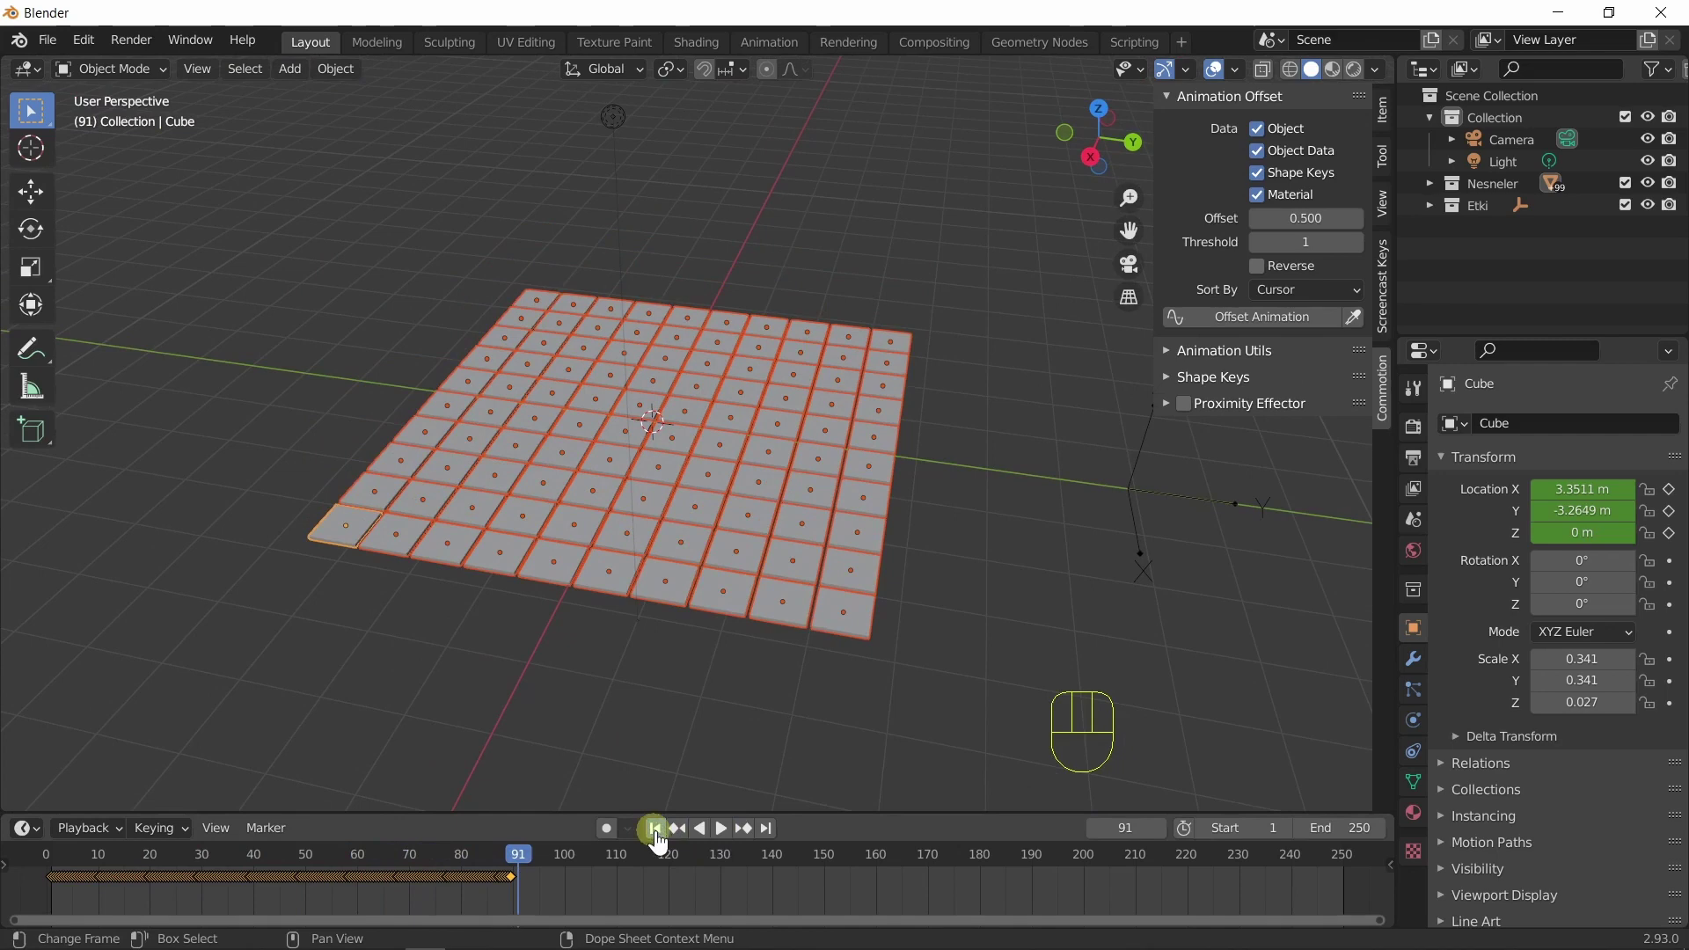
{"action": "left_click", "coordinate": [733, 843]}
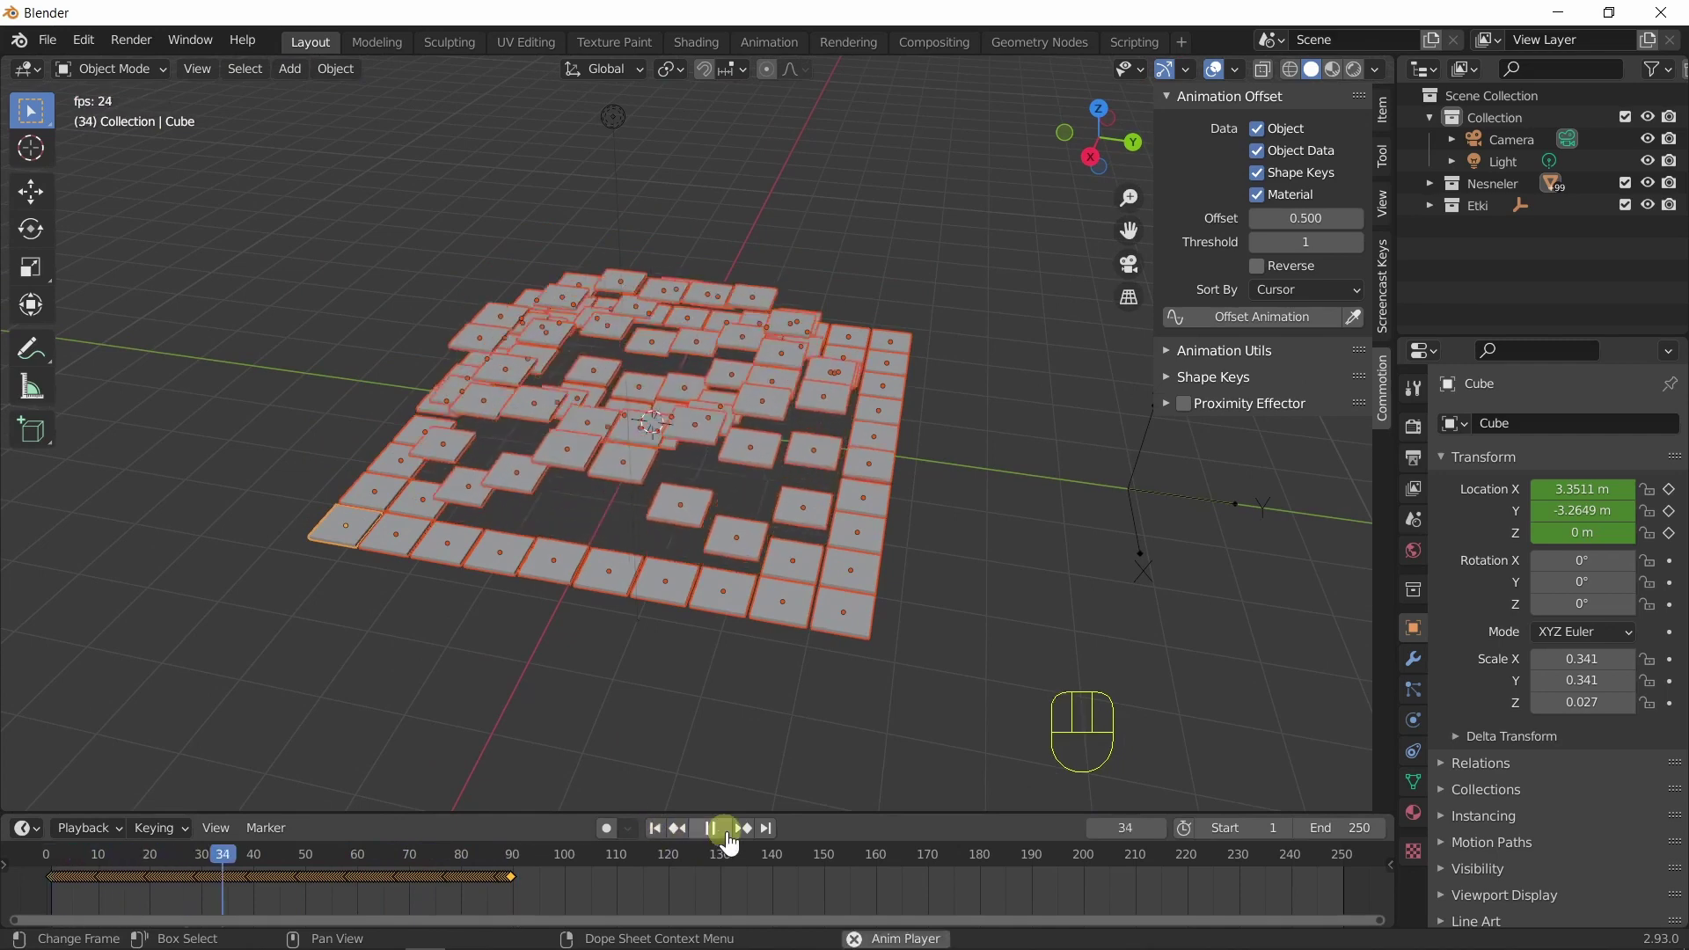
{"action": "left_click", "coordinate": [733, 843]}
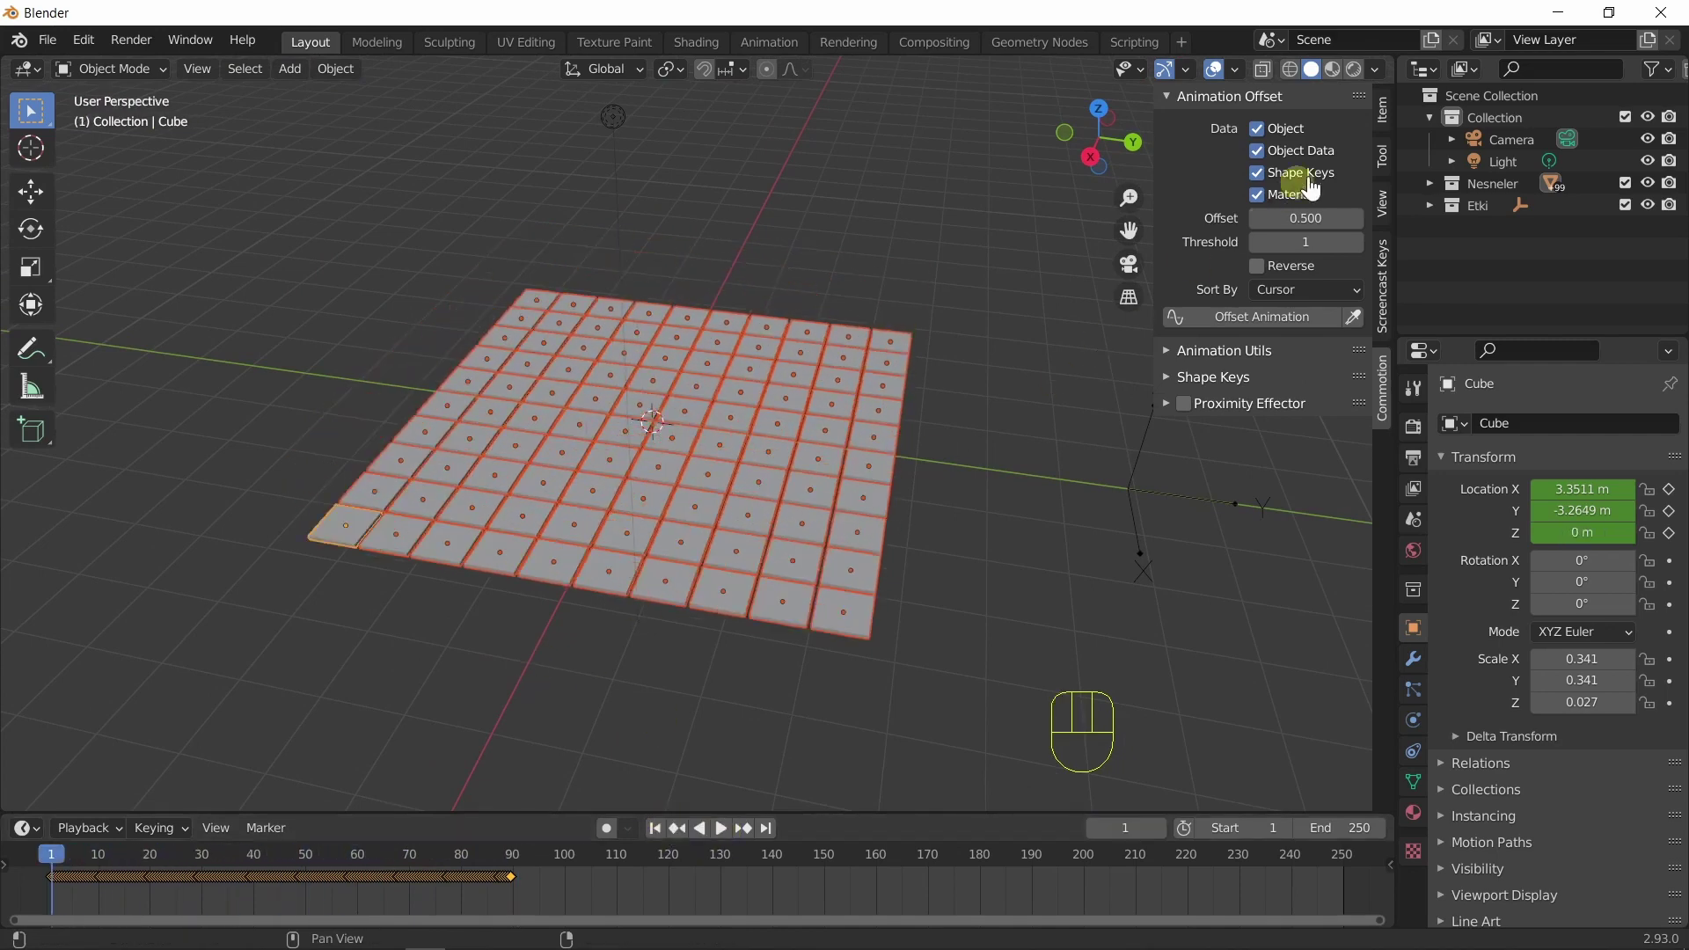
Set Offset to 3, apply Offset Animation and replay the wider ripple from another angle.
{"action": "left_click_drag", "start_coordinate": [1318, 223], "coordinate": [1190, 260]}
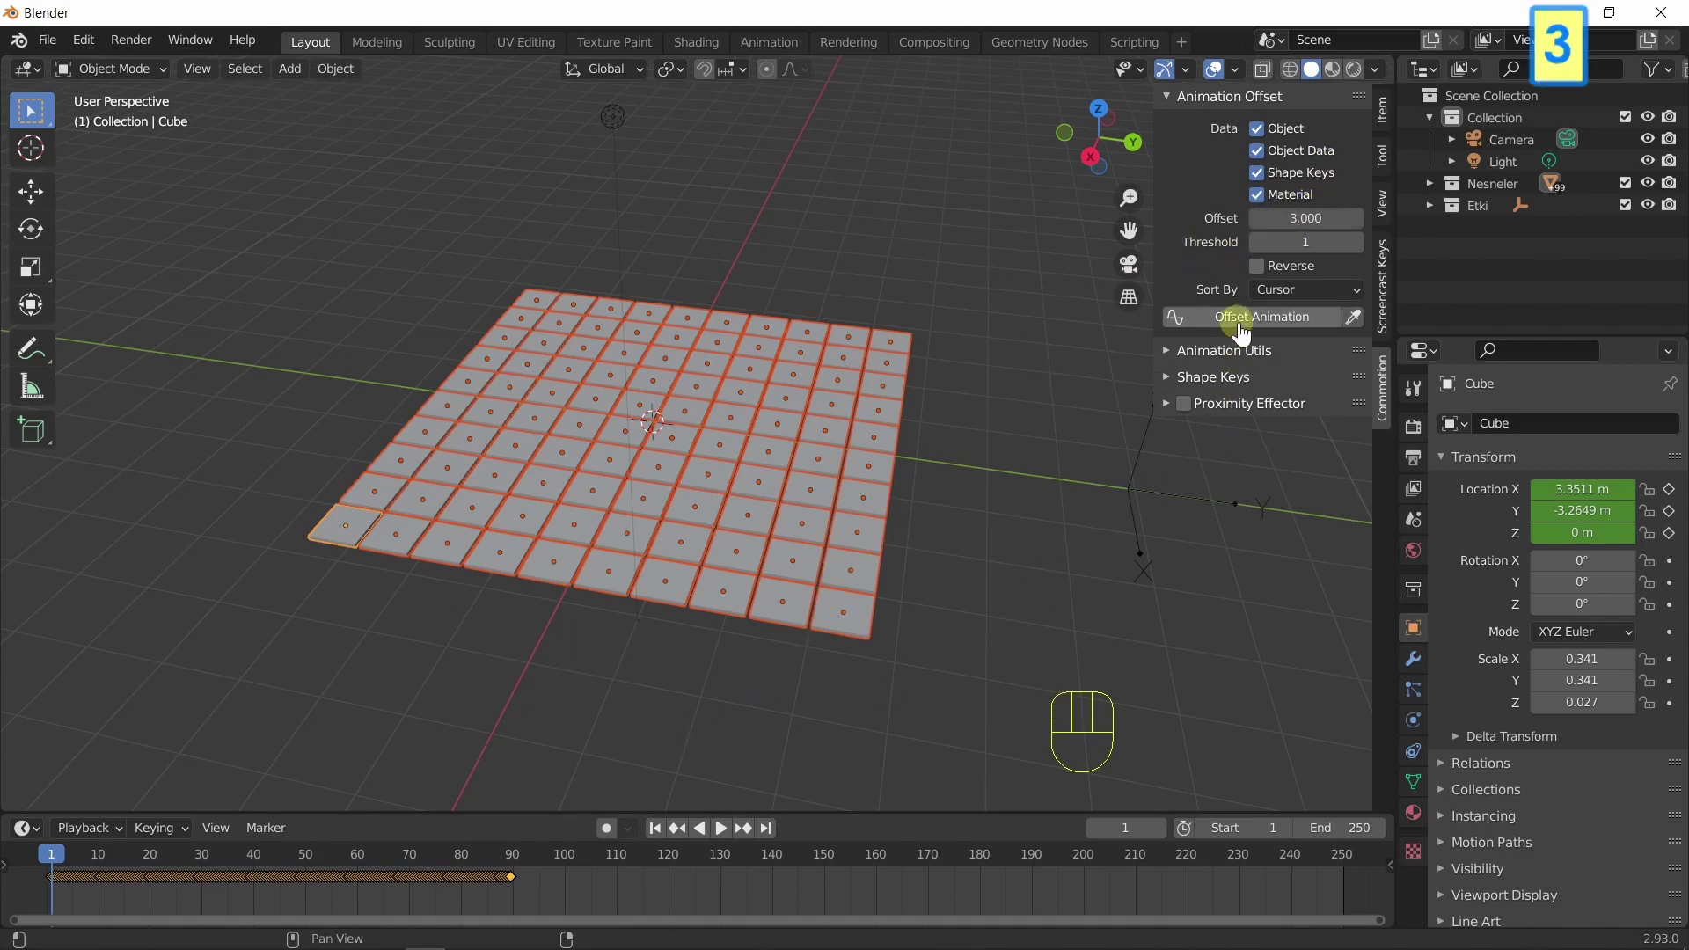
{"action": "left_click", "coordinate": [1245, 331]}
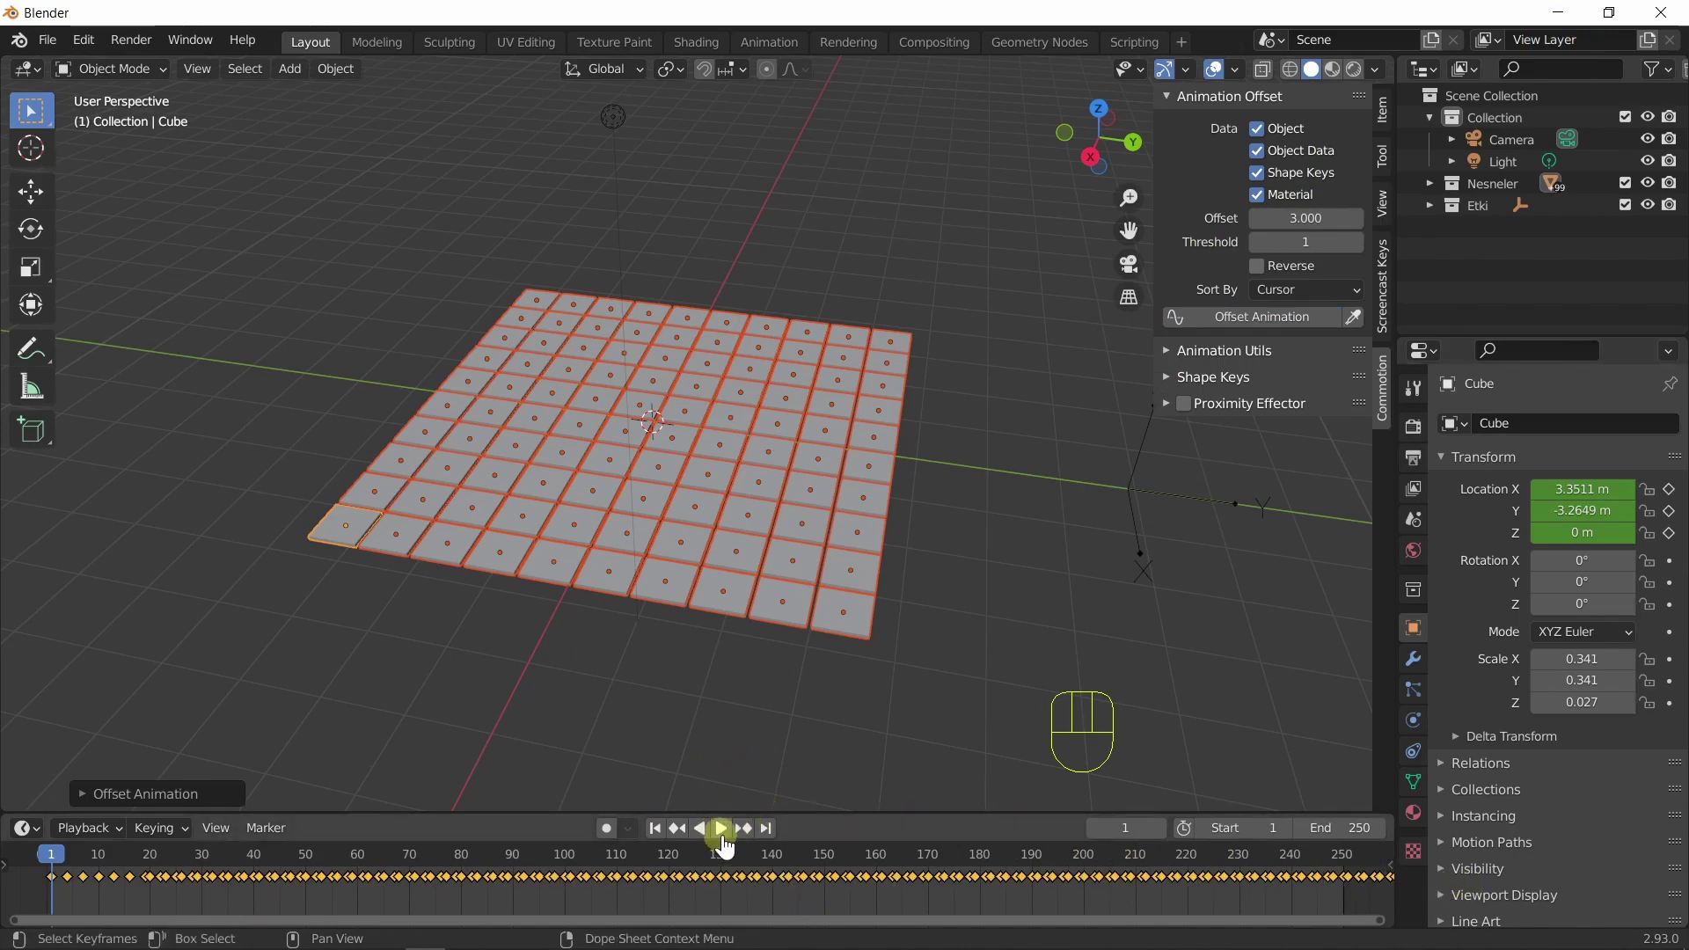
{"action": "left_click", "coordinate": [728, 844]}
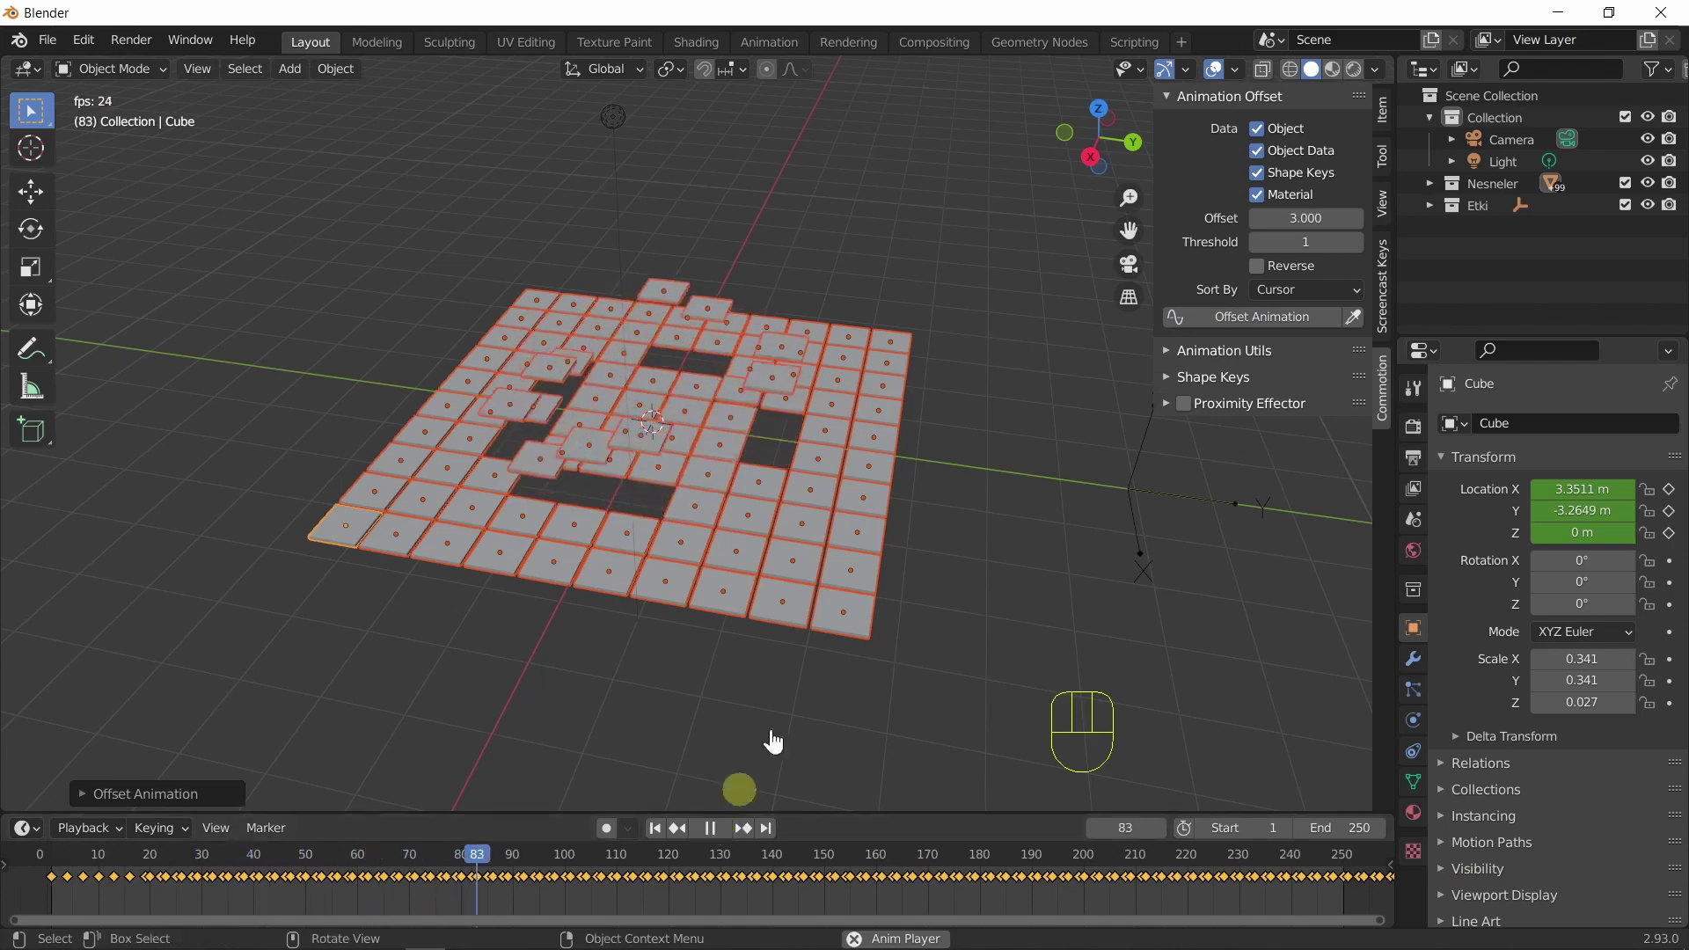
{"action": "middle_click", "coordinate": [865, 749]}
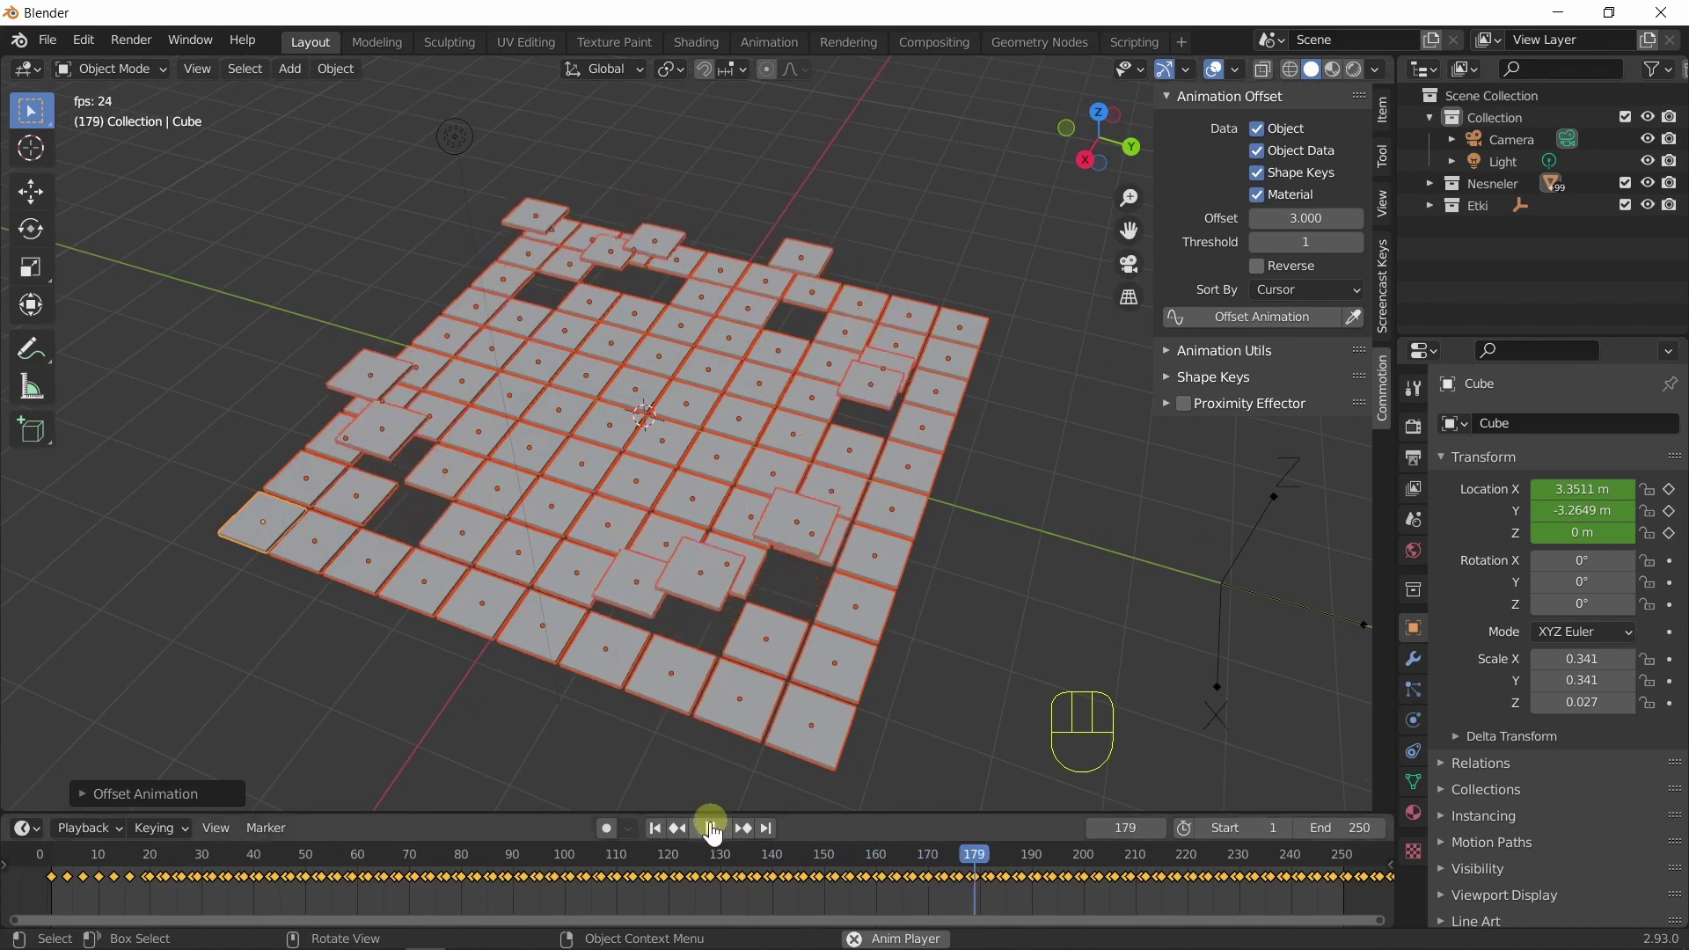
{"action": "left_click", "coordinate": [714, 833]}
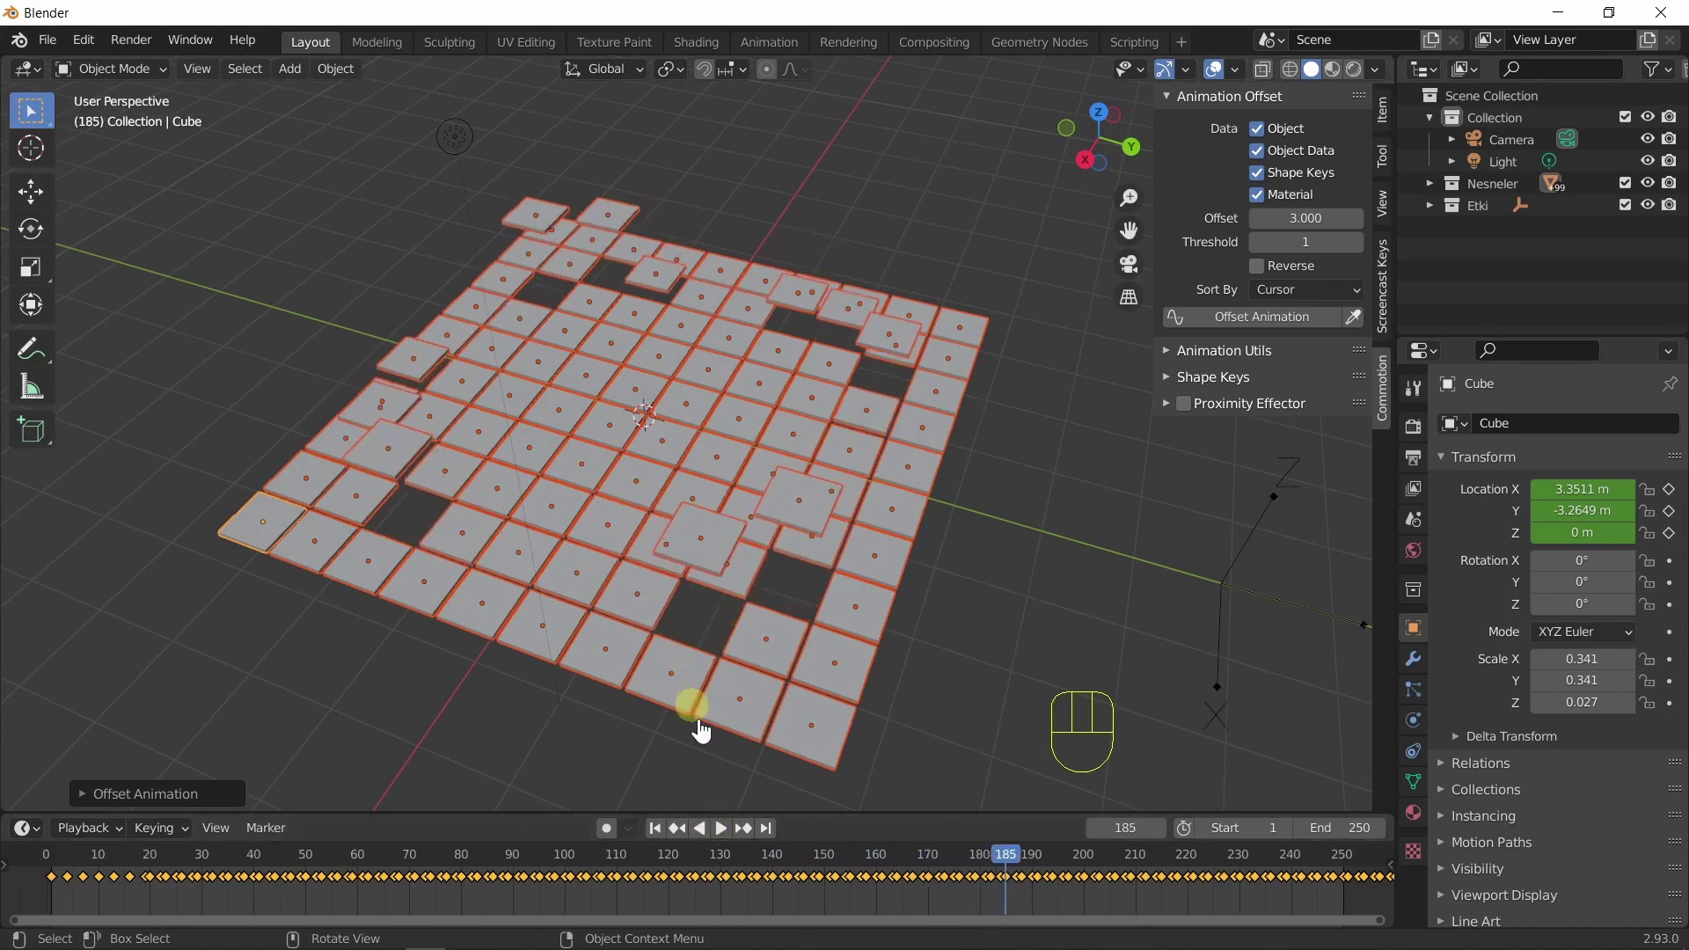
{"action": "left_click", "coordinate": [724, 834]}
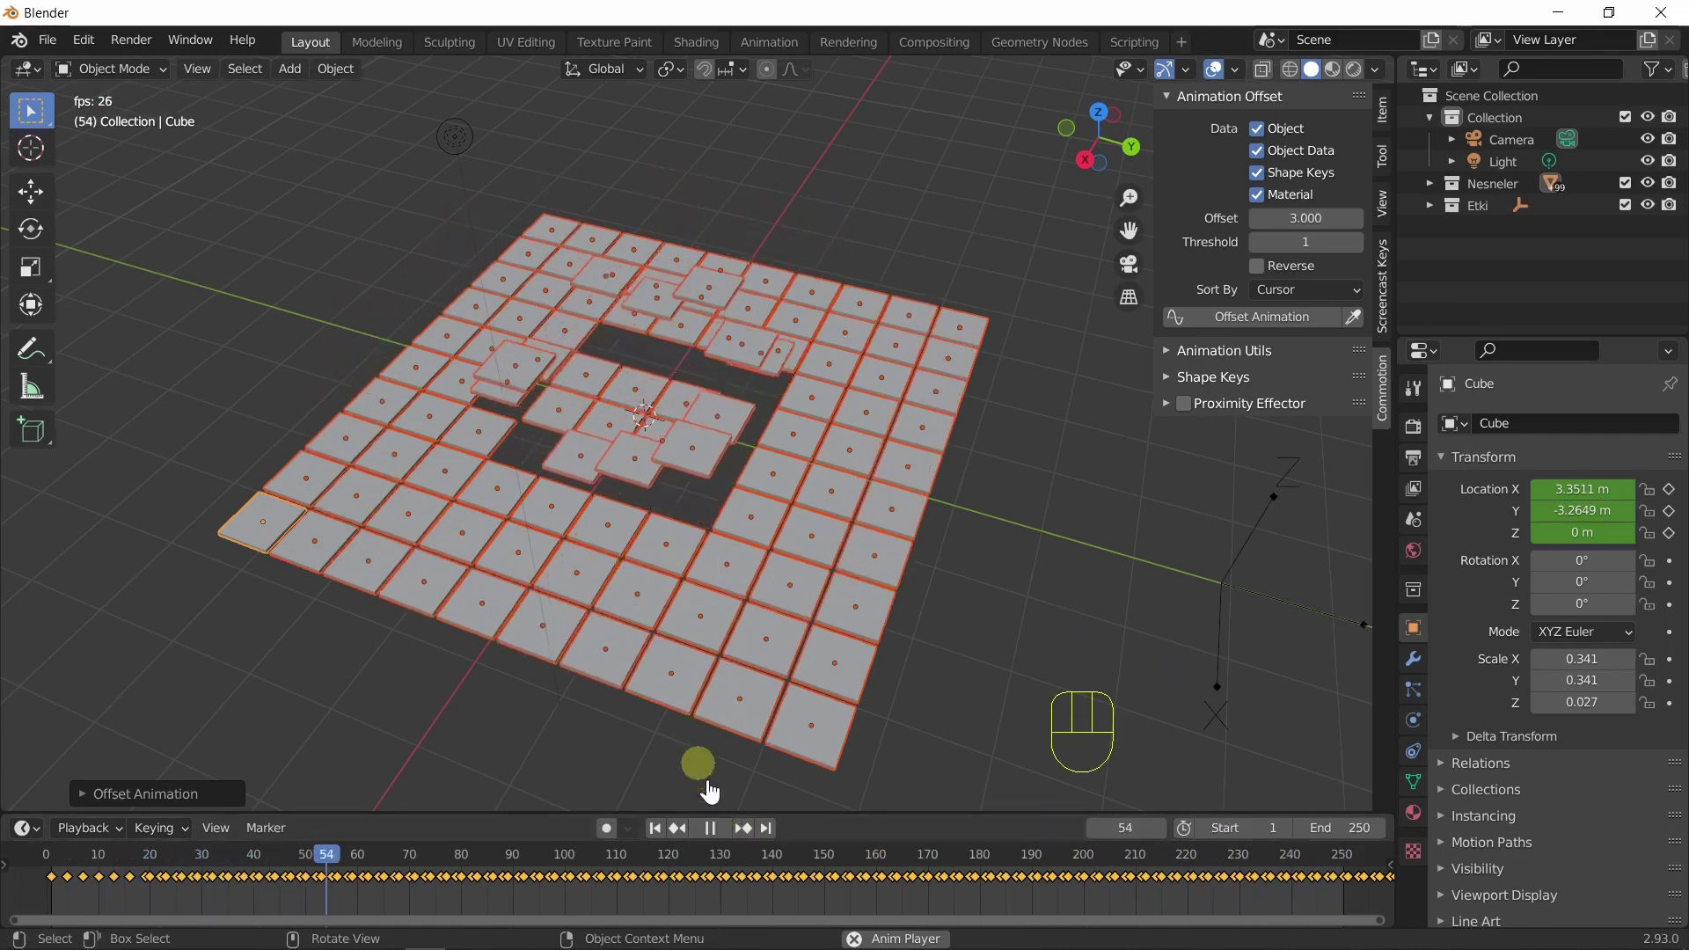
{"action": "left_click", "coordinate": [720, 845]}
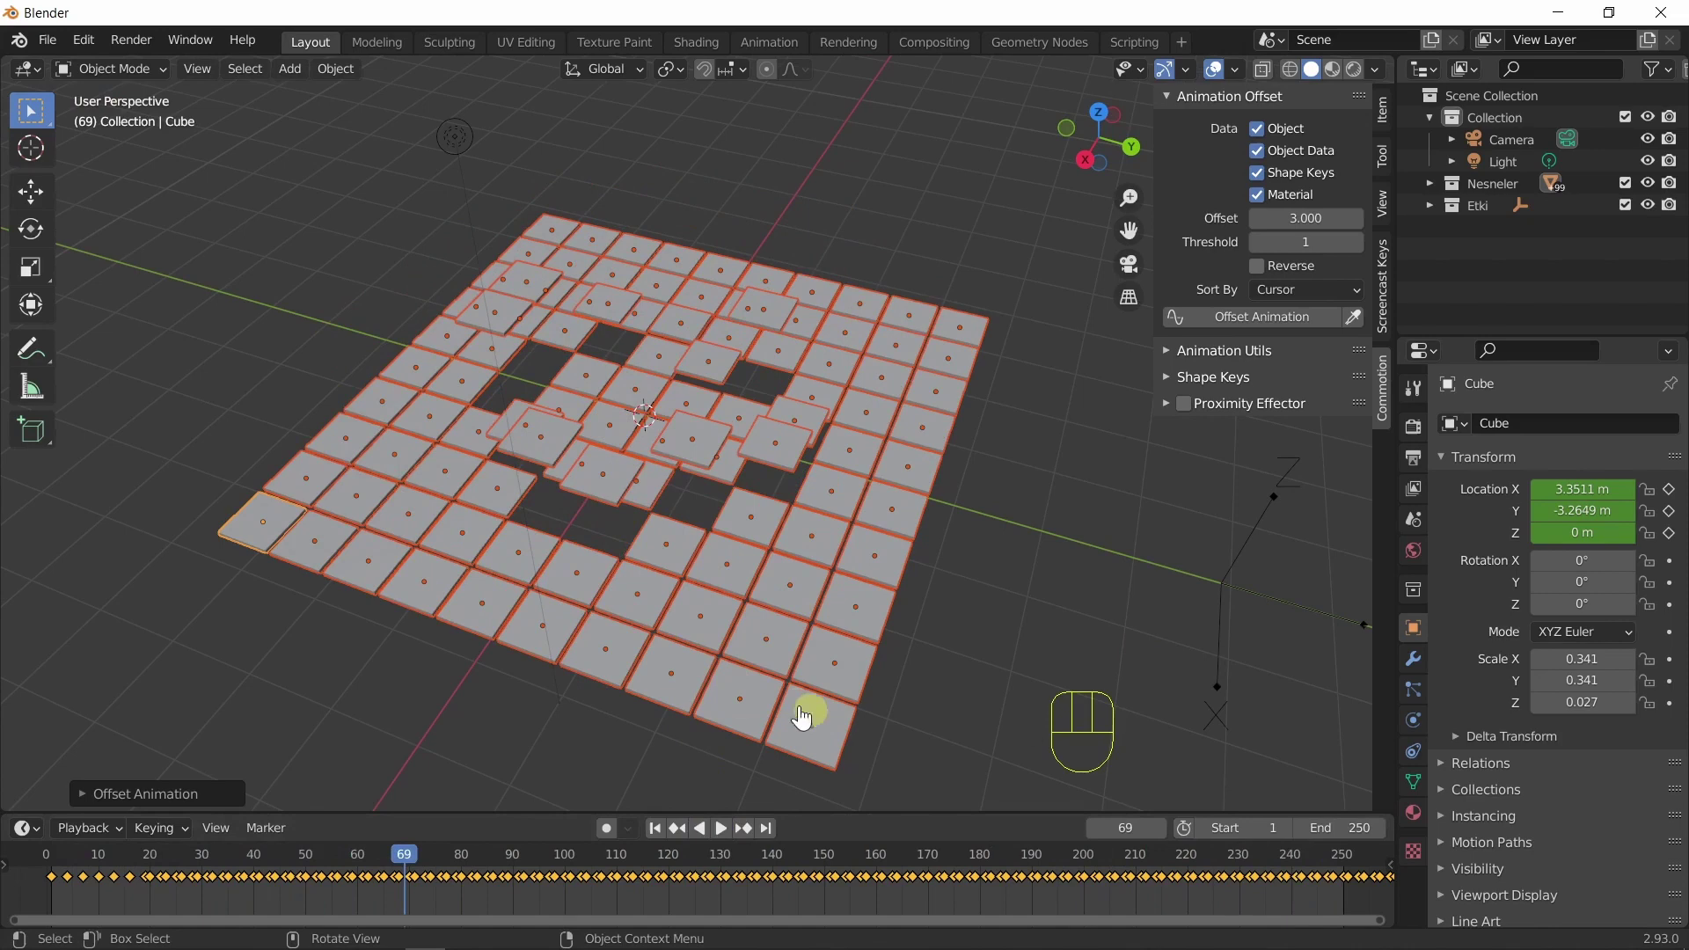
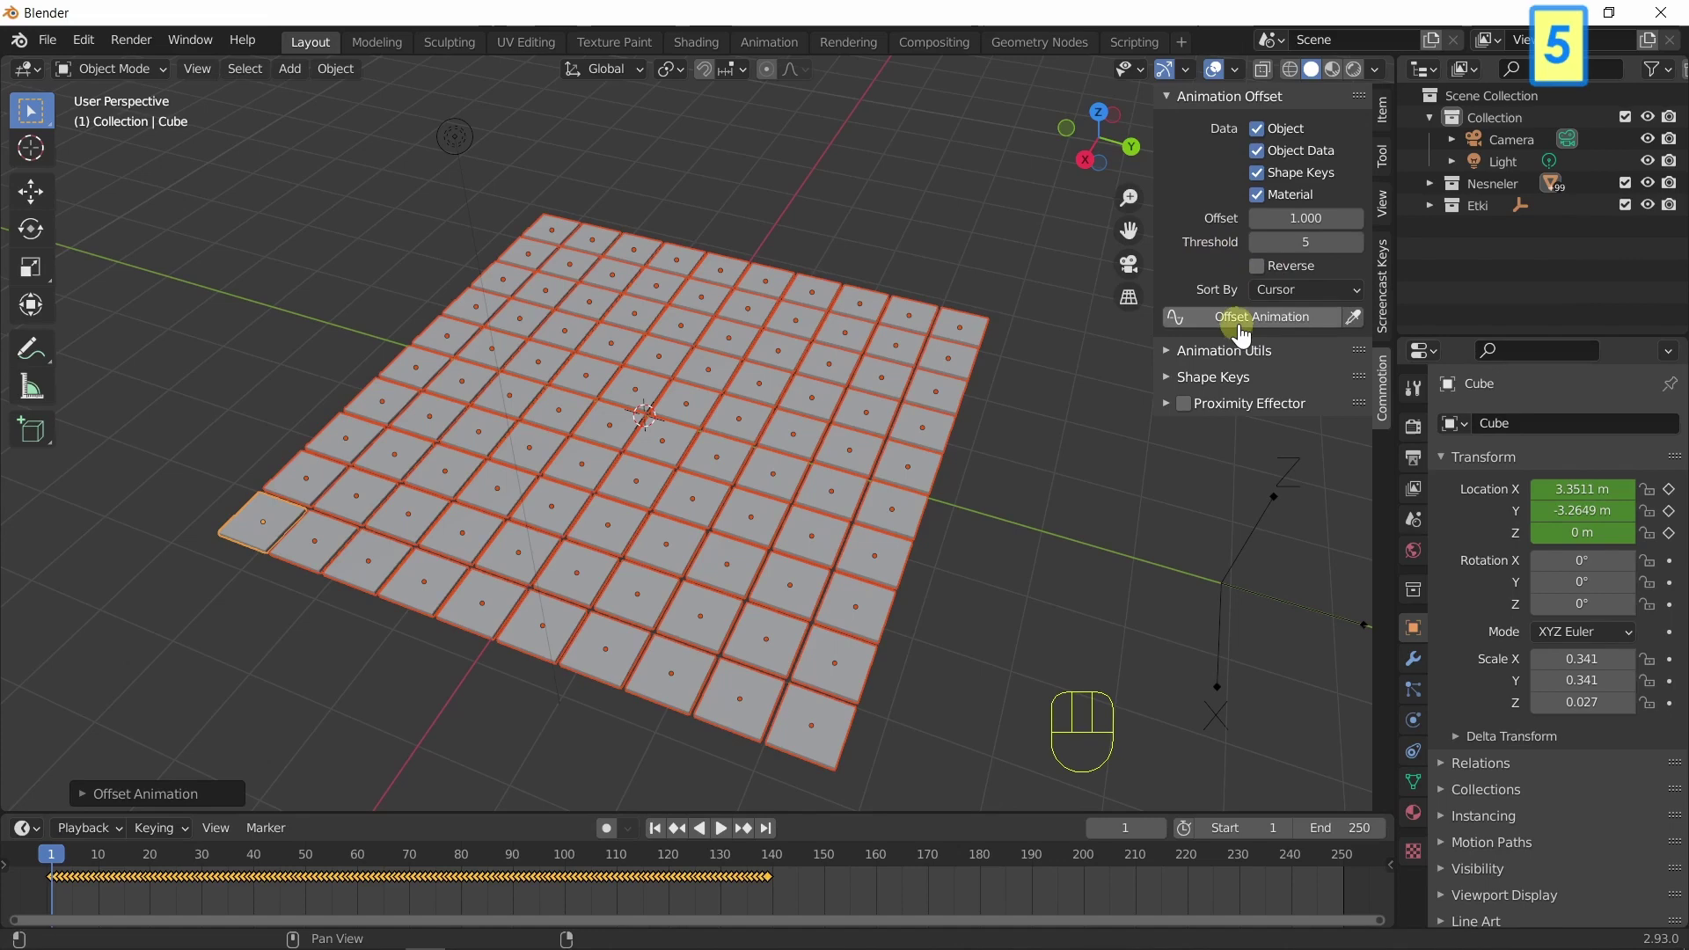
Reapply the offset with Threshold 5 so tiles rise in clusters, and play it back.
{"action": "left_click", "coordinate": [1244, 334]}
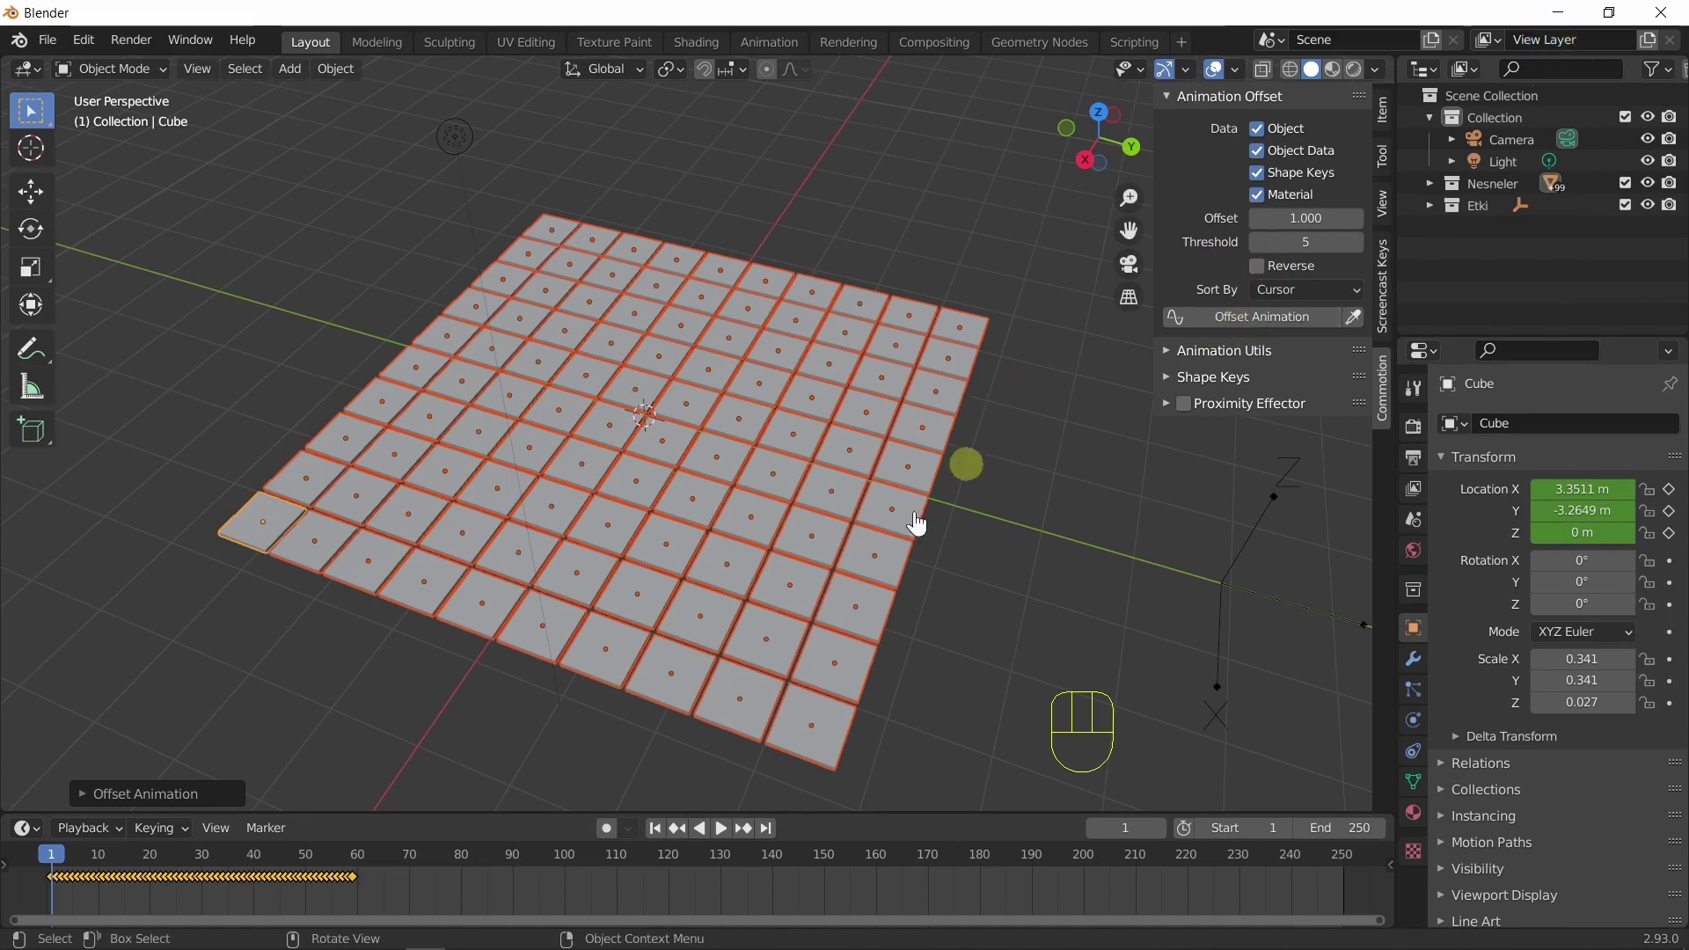
{"action": "left_click", "coordinate": [726, 839]}
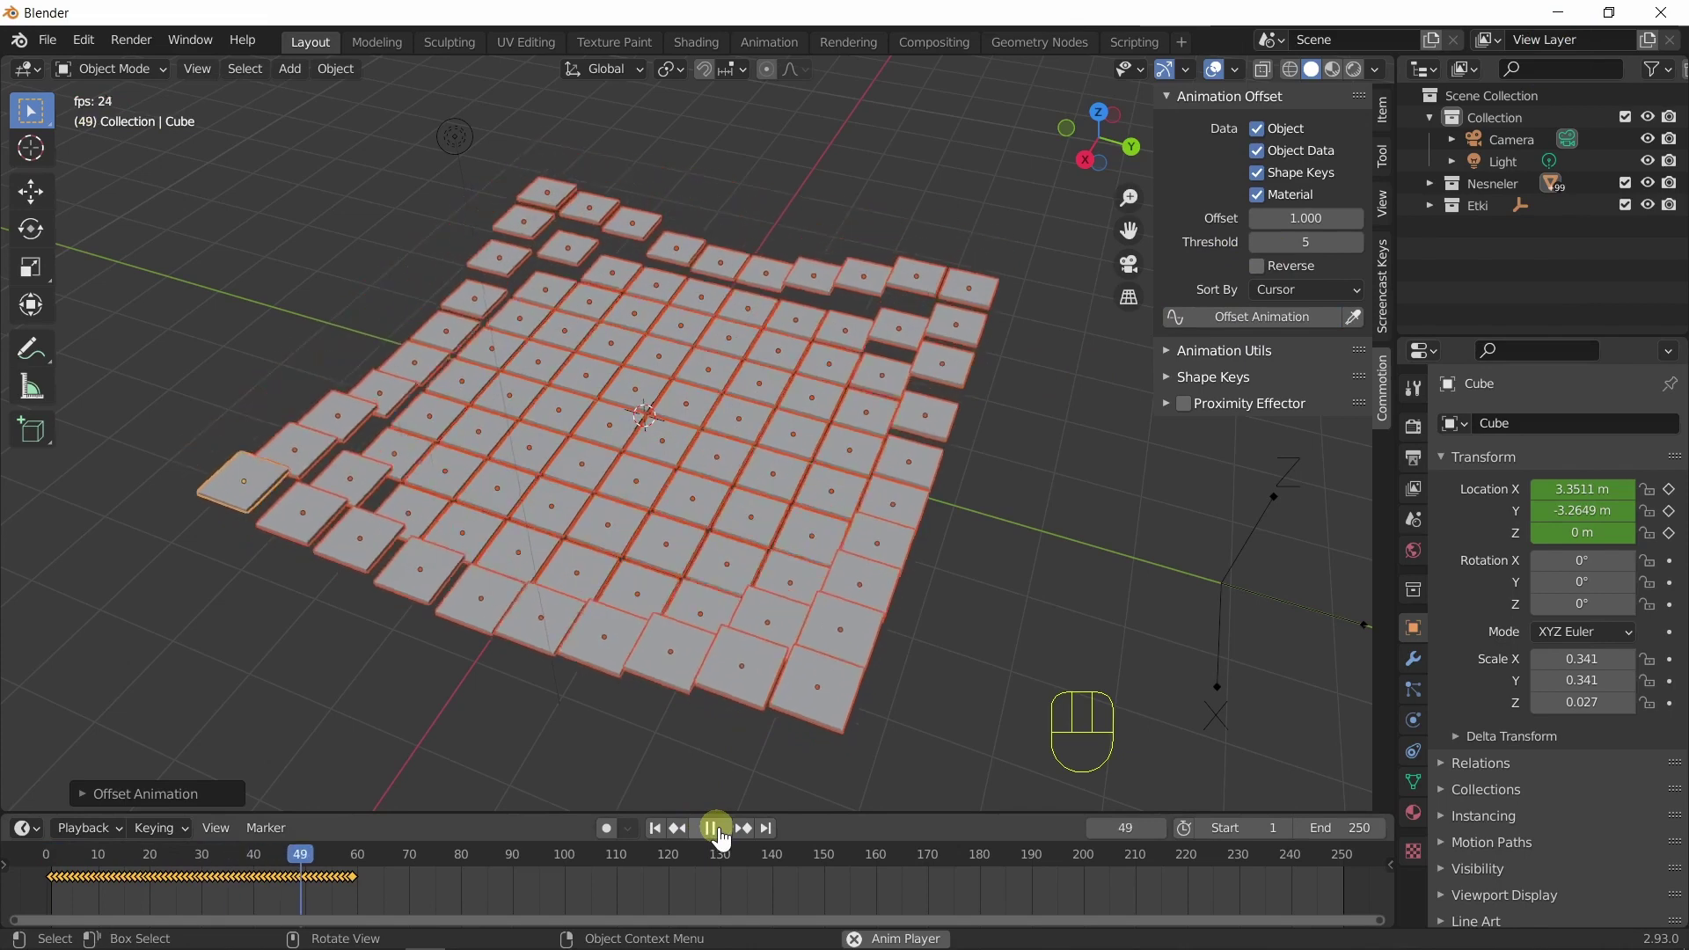
{"action": "left_click", "coordinate": [726, 838]}
{"action": "left_click", "coordinate": [671, 836]}
{"action": "left_click", "coordinate": [731, 845]}
Orbit around the grid to a head-on view while replaying the clustered ripple.
{"action": "left_click_drag", "start_coordinate": [562, 726], "coordinate": [679, 720]}
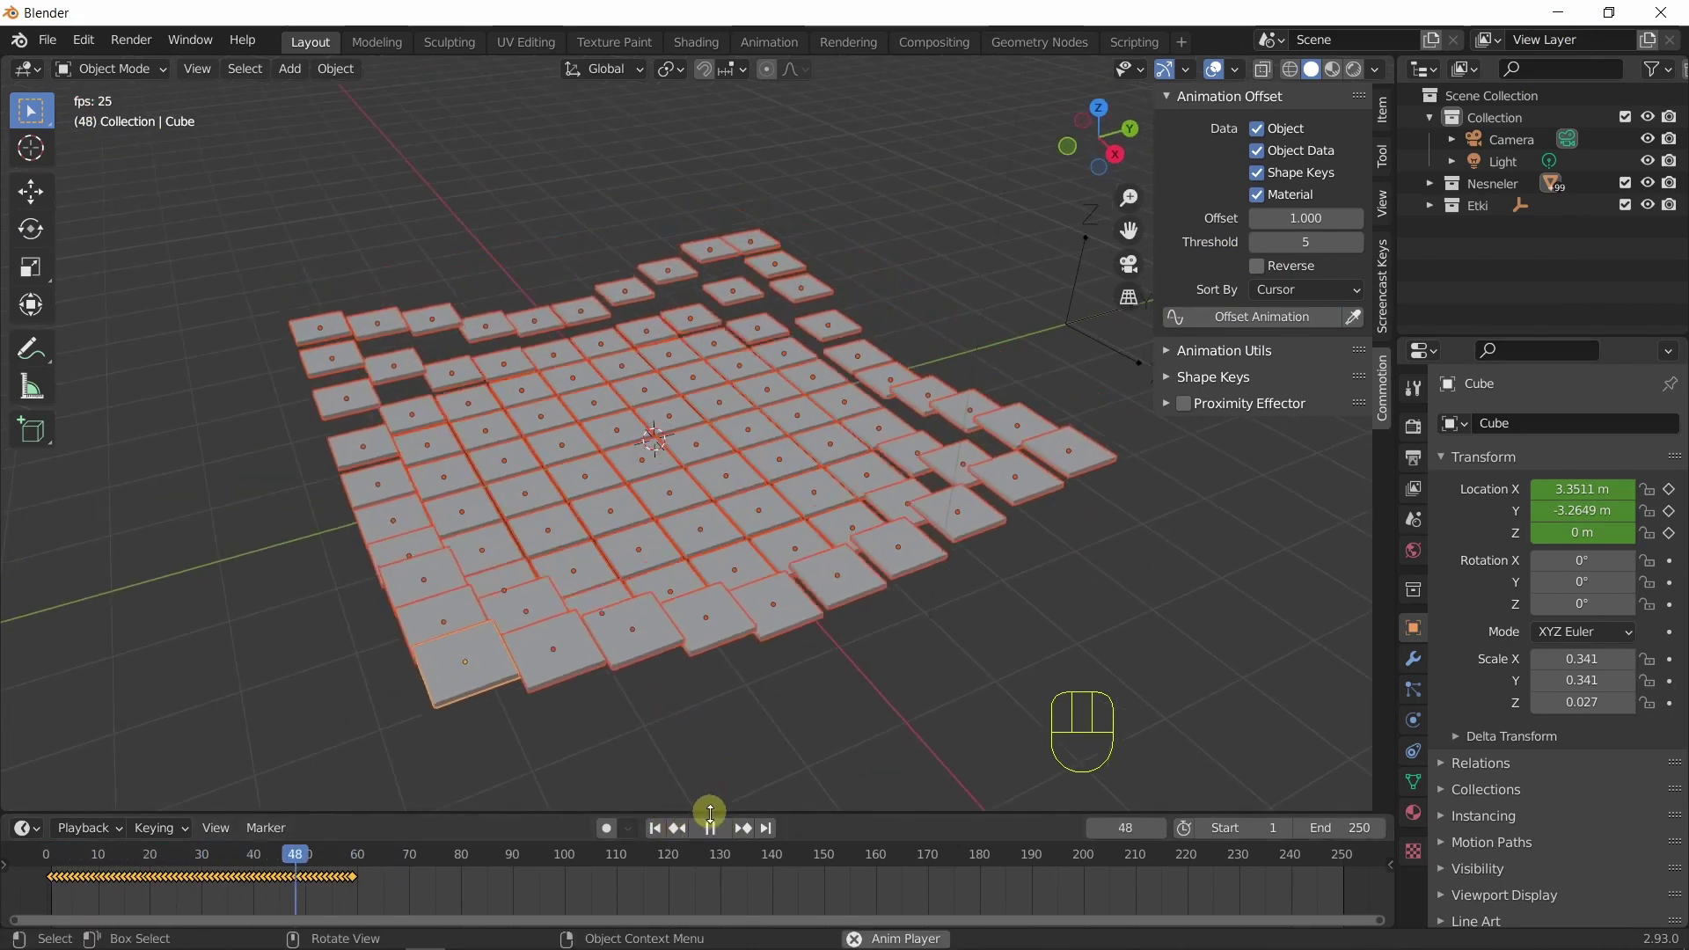
{"action": "left_click", "coordinate": [720, 827]}
{"action": "left_click", "coordinate": [711, 840]}
{"action": "left_click", "coordinate": [664, 840]}
{"action": "left_click_drag", "start_coordinate": [743, 685], "coordinate": [670, 691]}
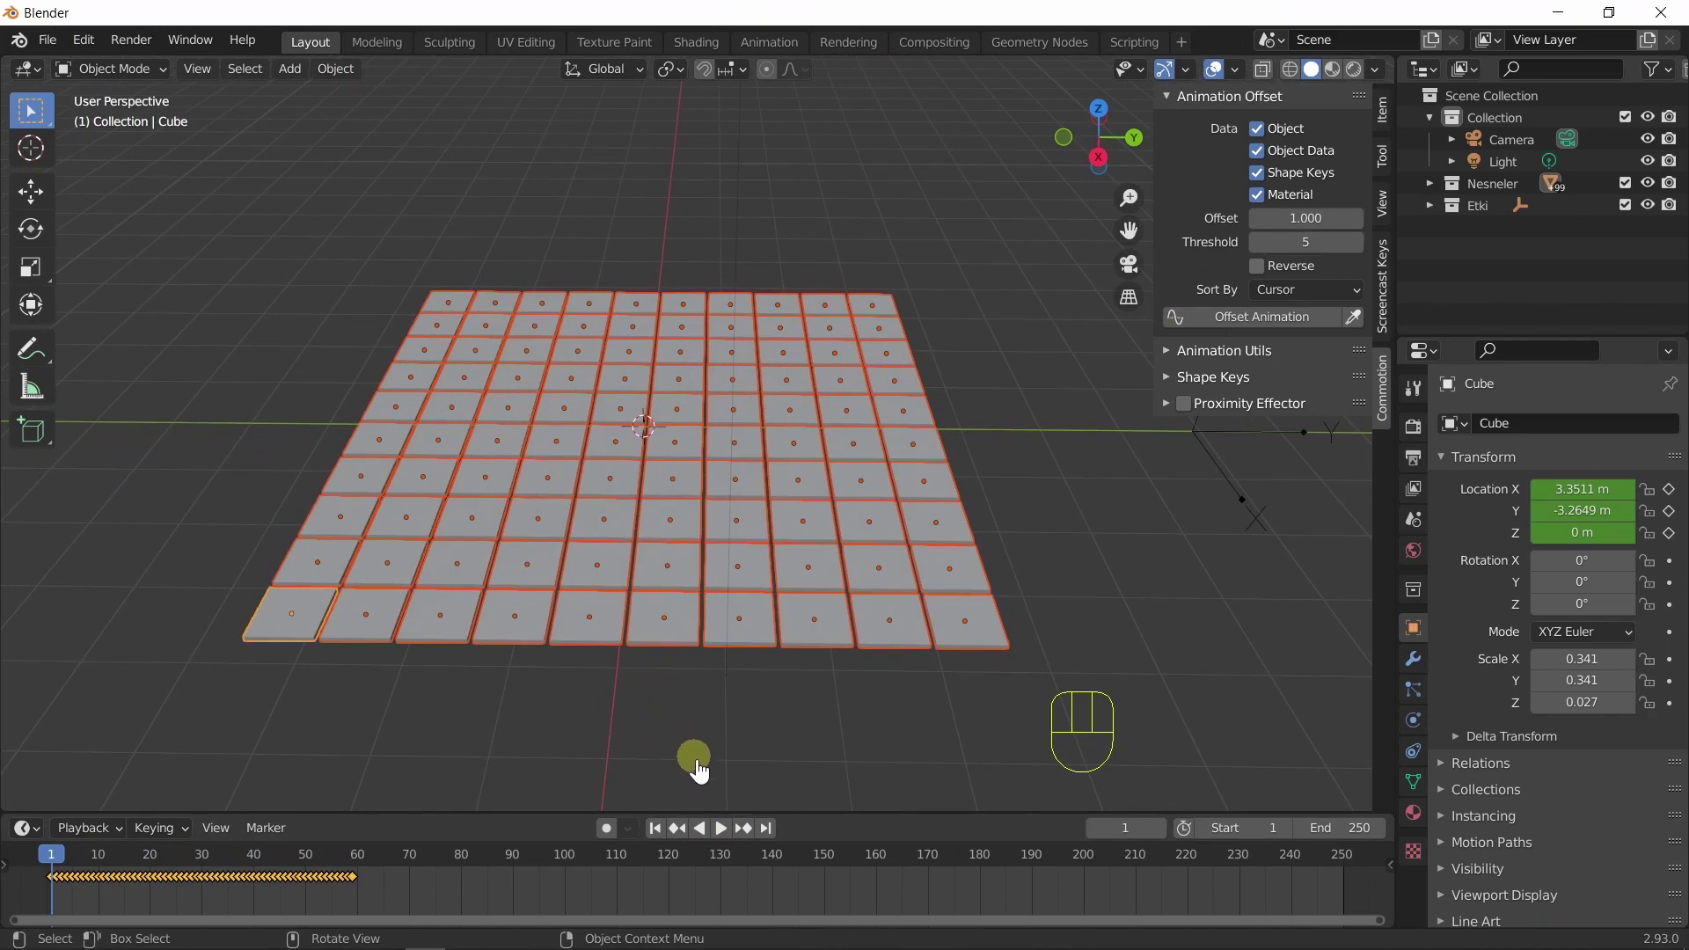
Replay the clustered animation once more, then enable Reverse ordering.
{"action": "left_click", "coordinate": [724, 834]}
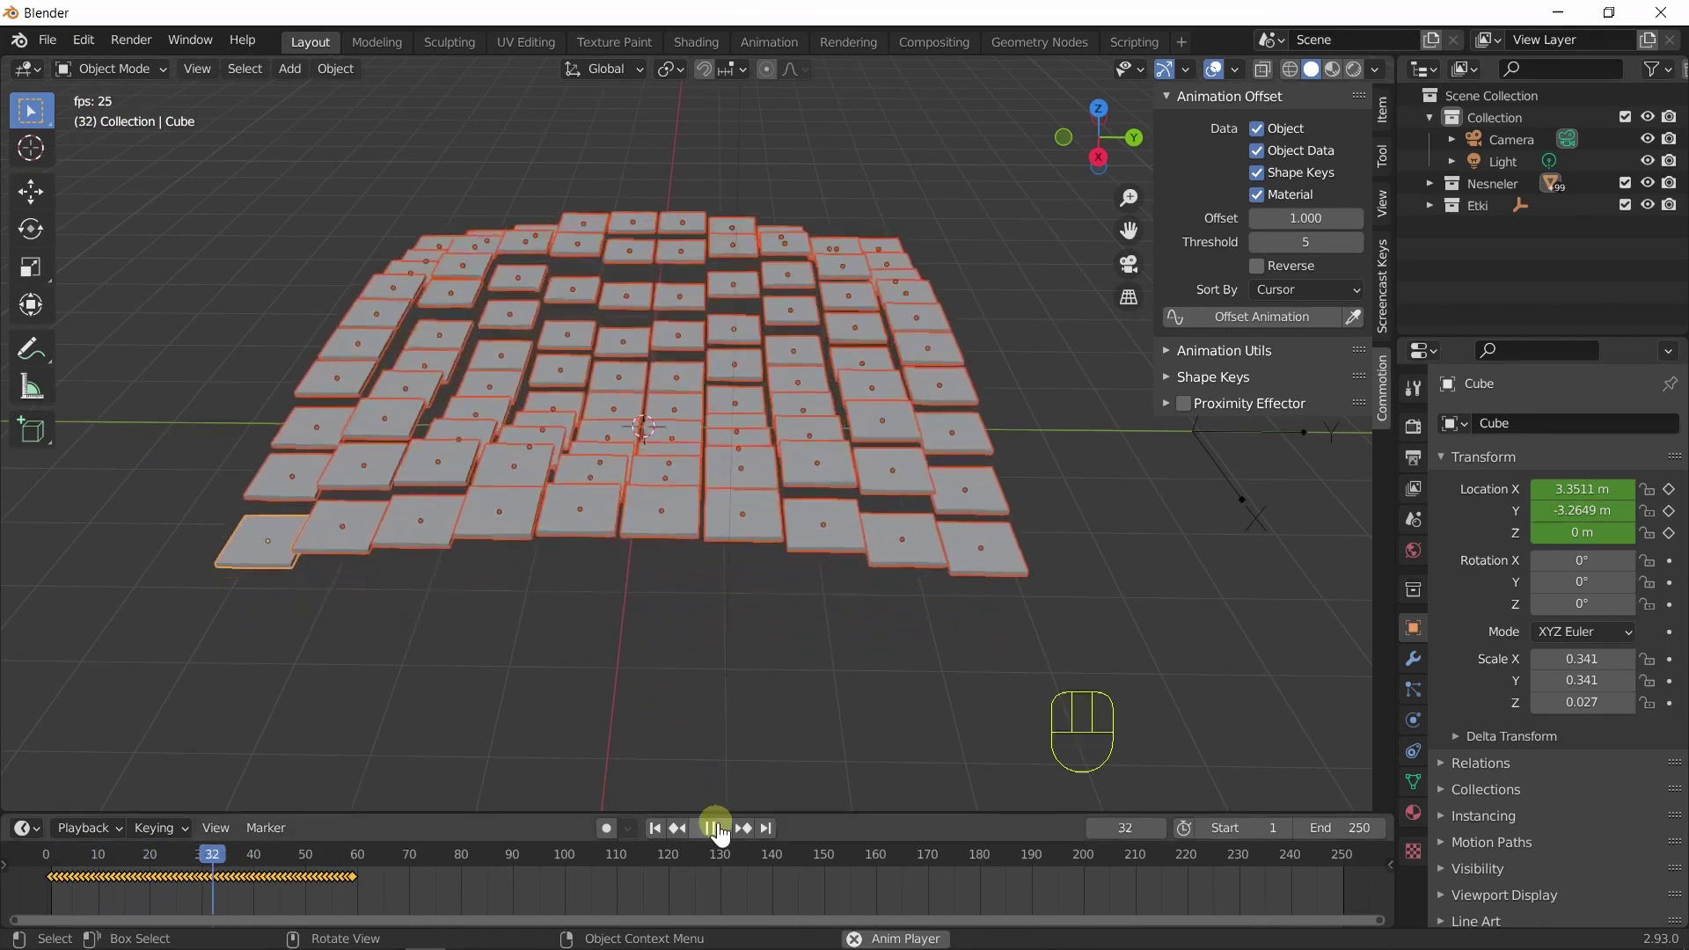
{"action": "left_click", "coordinate": [724, 834]}
{"action": "left_click_drag", "start_coordinate": [663, 840], "coordinate": [686, 844]}
{"action": "left_click", "coordinate": [728, 844]}
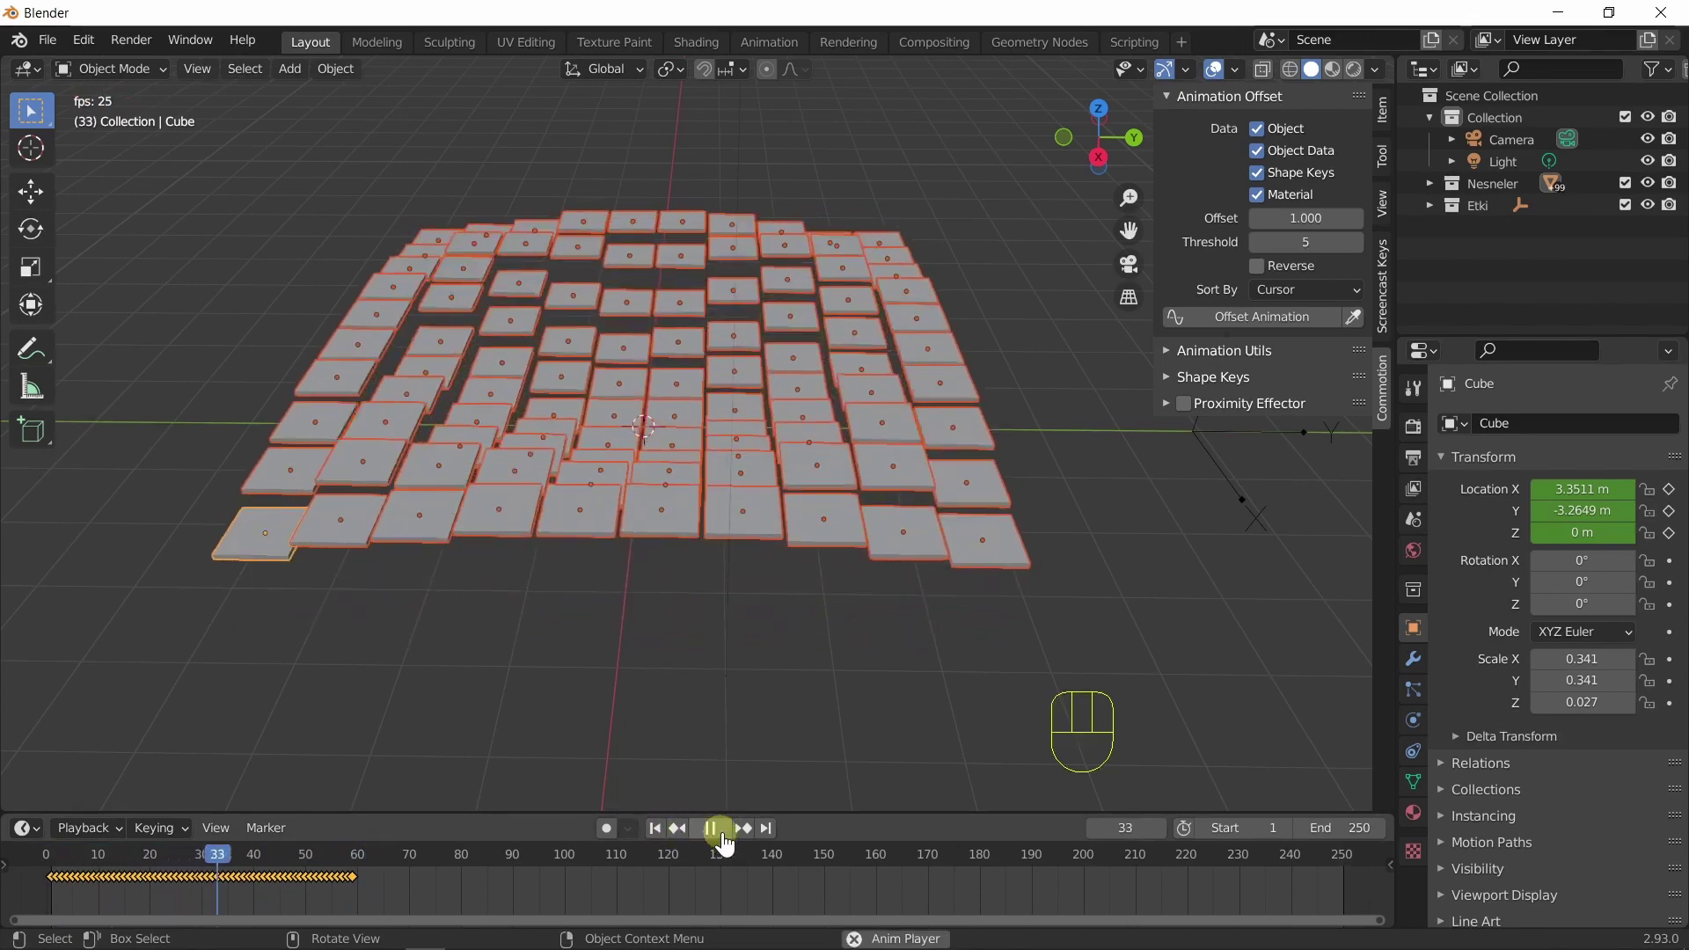
{"action": "left_click", "coordinate": [729, 844]}
{"action": "left_click_drag", "start_coordinate": [880, 706], "coordinate": [855, 714]}
{"action": "left_click_drag", "start_coordinate": [608, 592], "coordinate": [651, 619]}
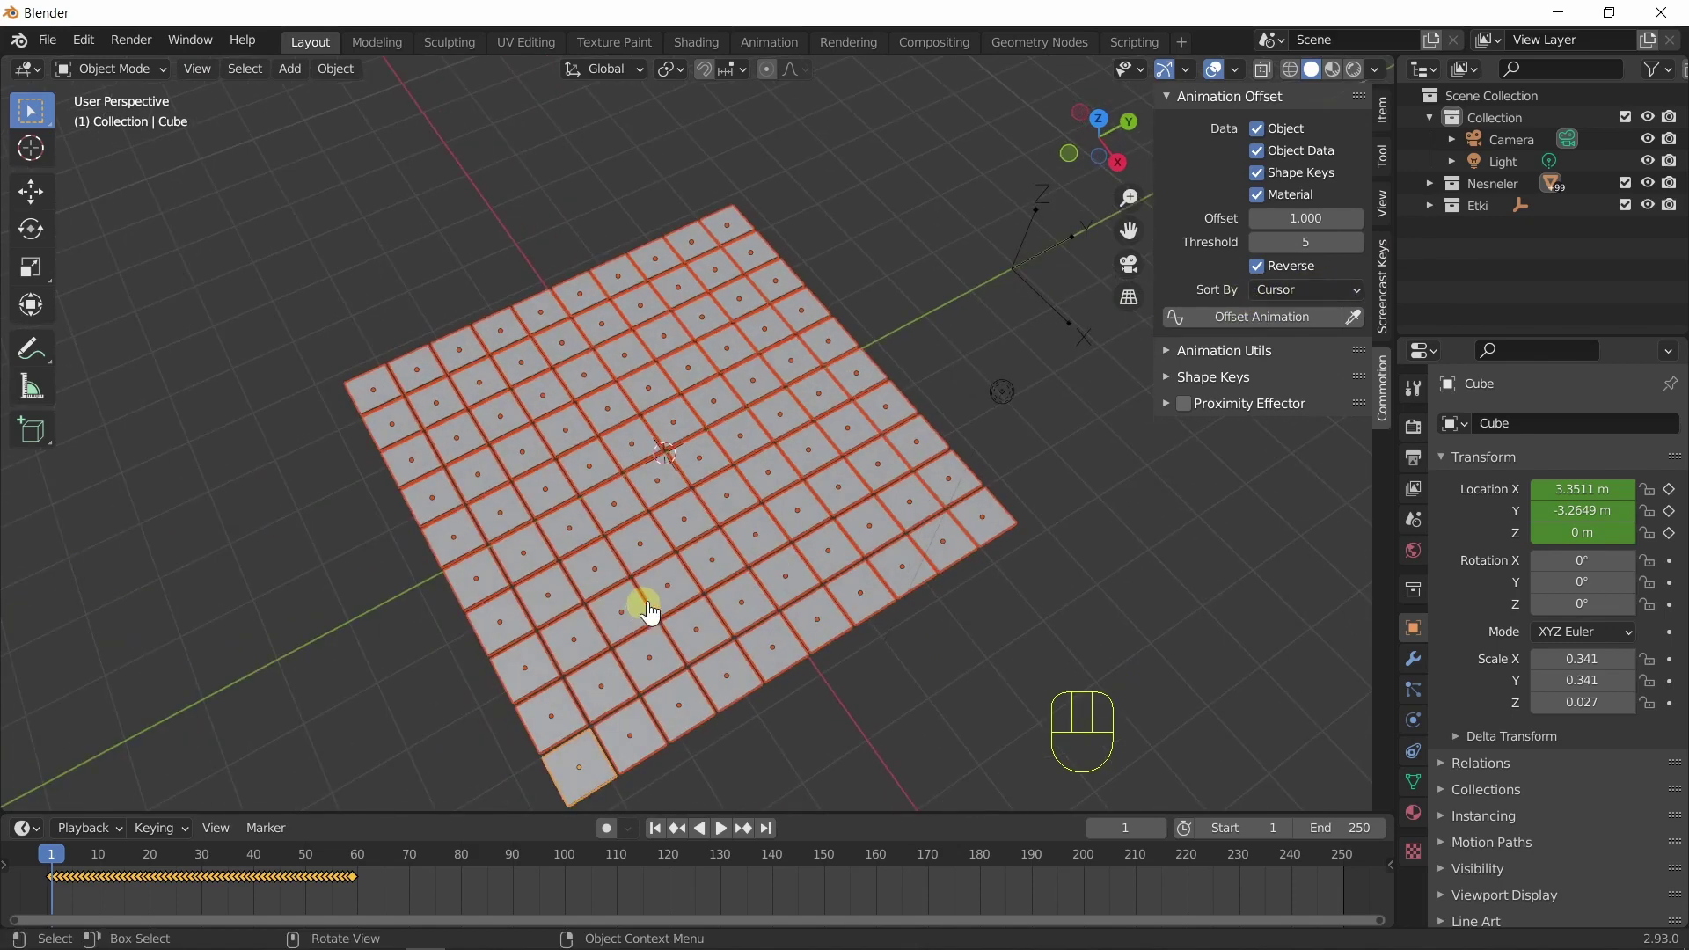
Apply Offset Animation with Reverse enabled and play the reversed ripple back to frame 1.
{"action": "key", "text": "KP_7"}
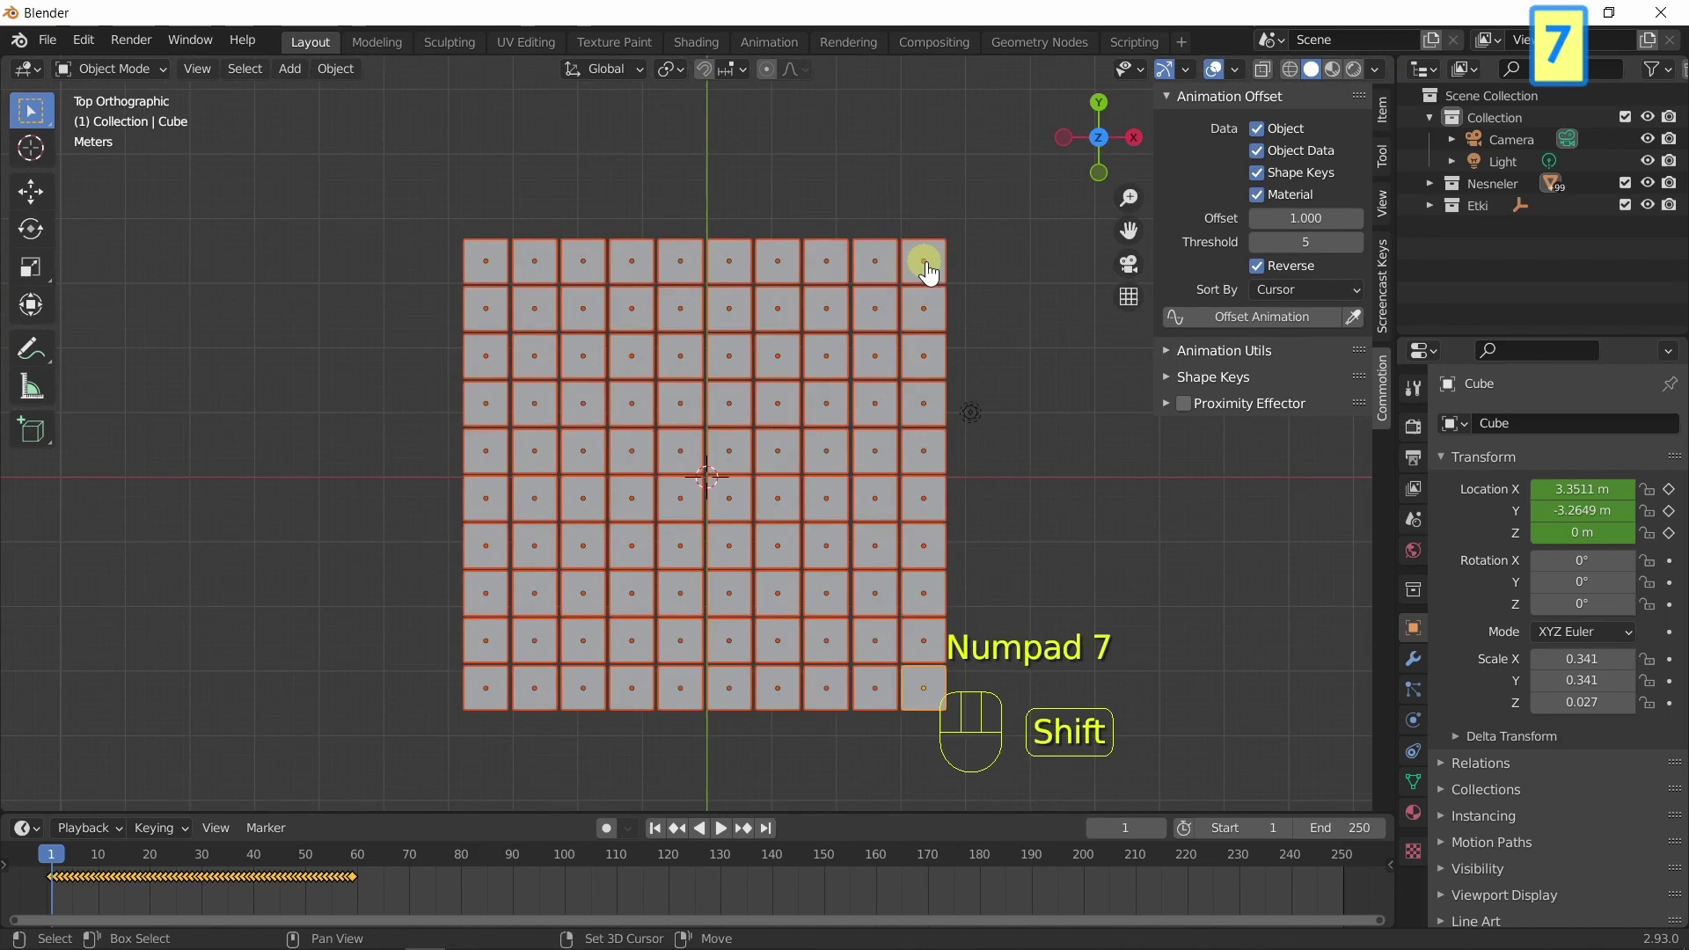
{"action": "left_click_drag", "start_coordinate": [1043, 556], "coordinate": [894, 484]}
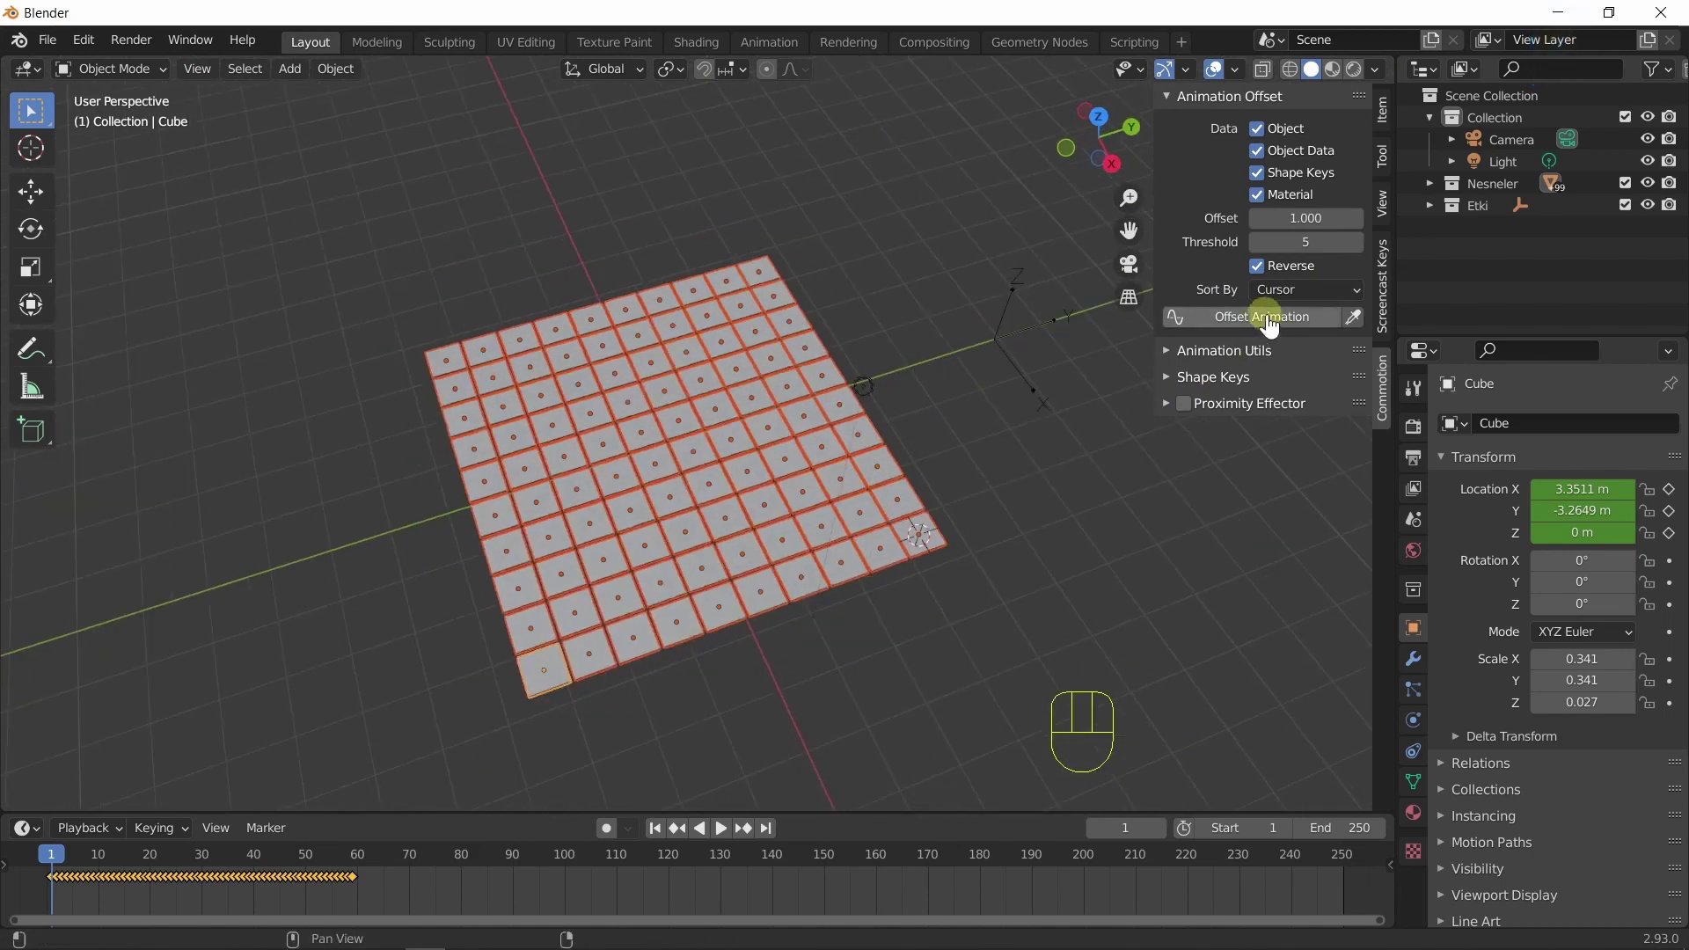
{"action": "left_click", "coordinate": [1240, 328]}
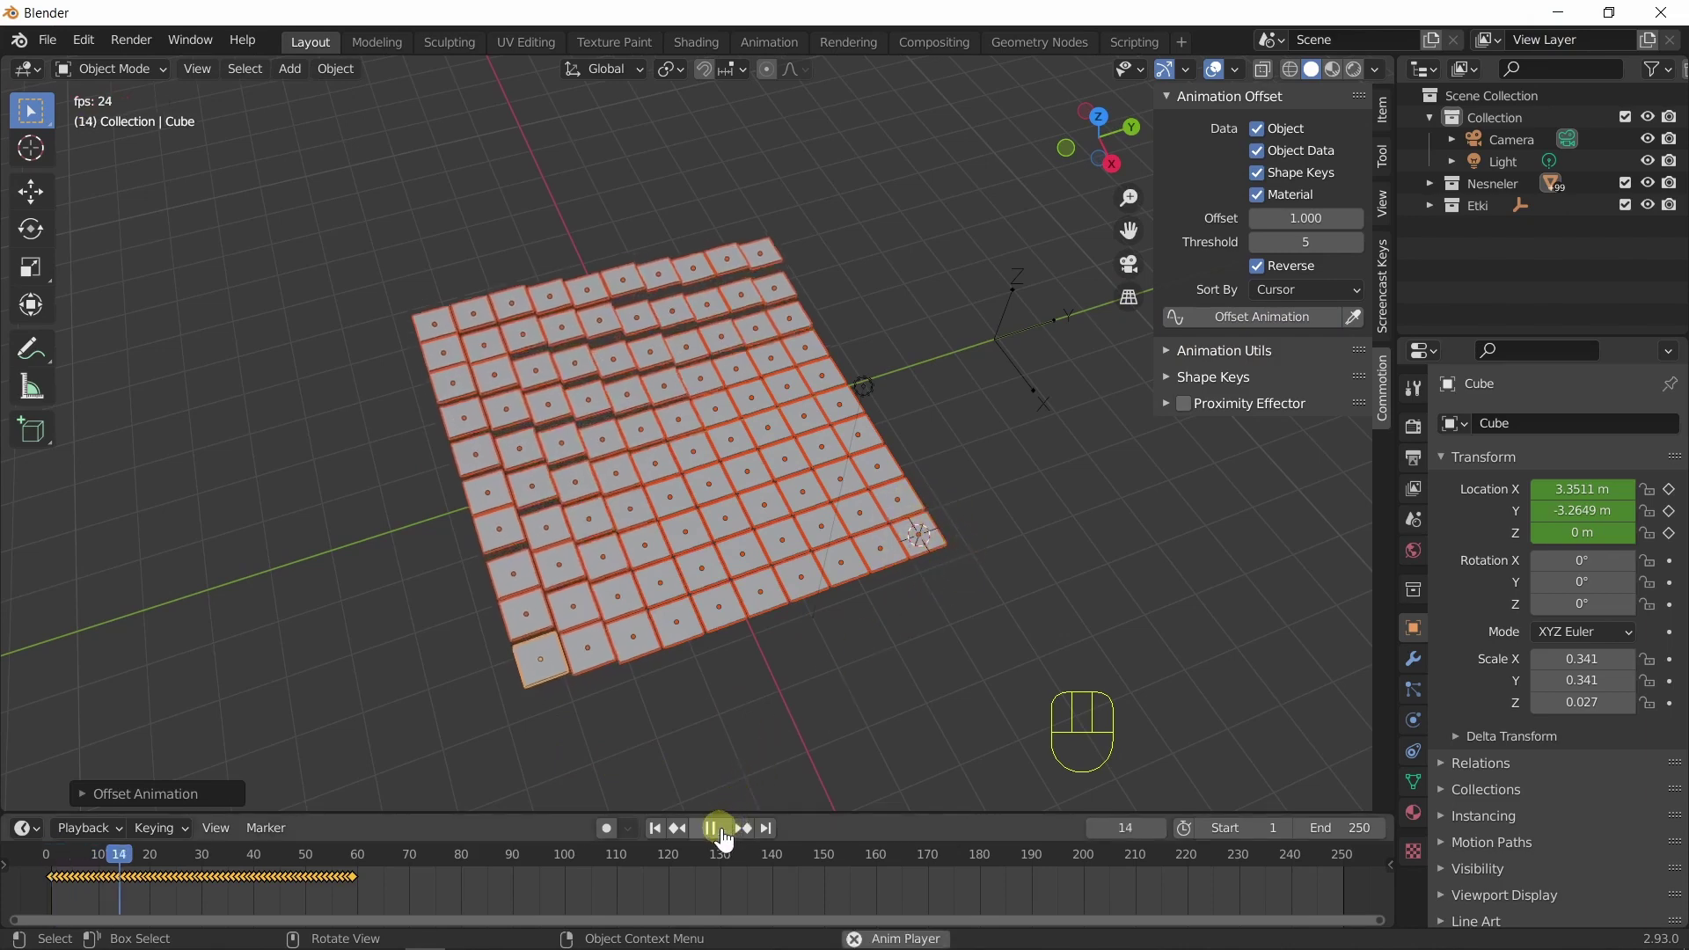
{"action": "left_click", "coordinate": [728, 839]}
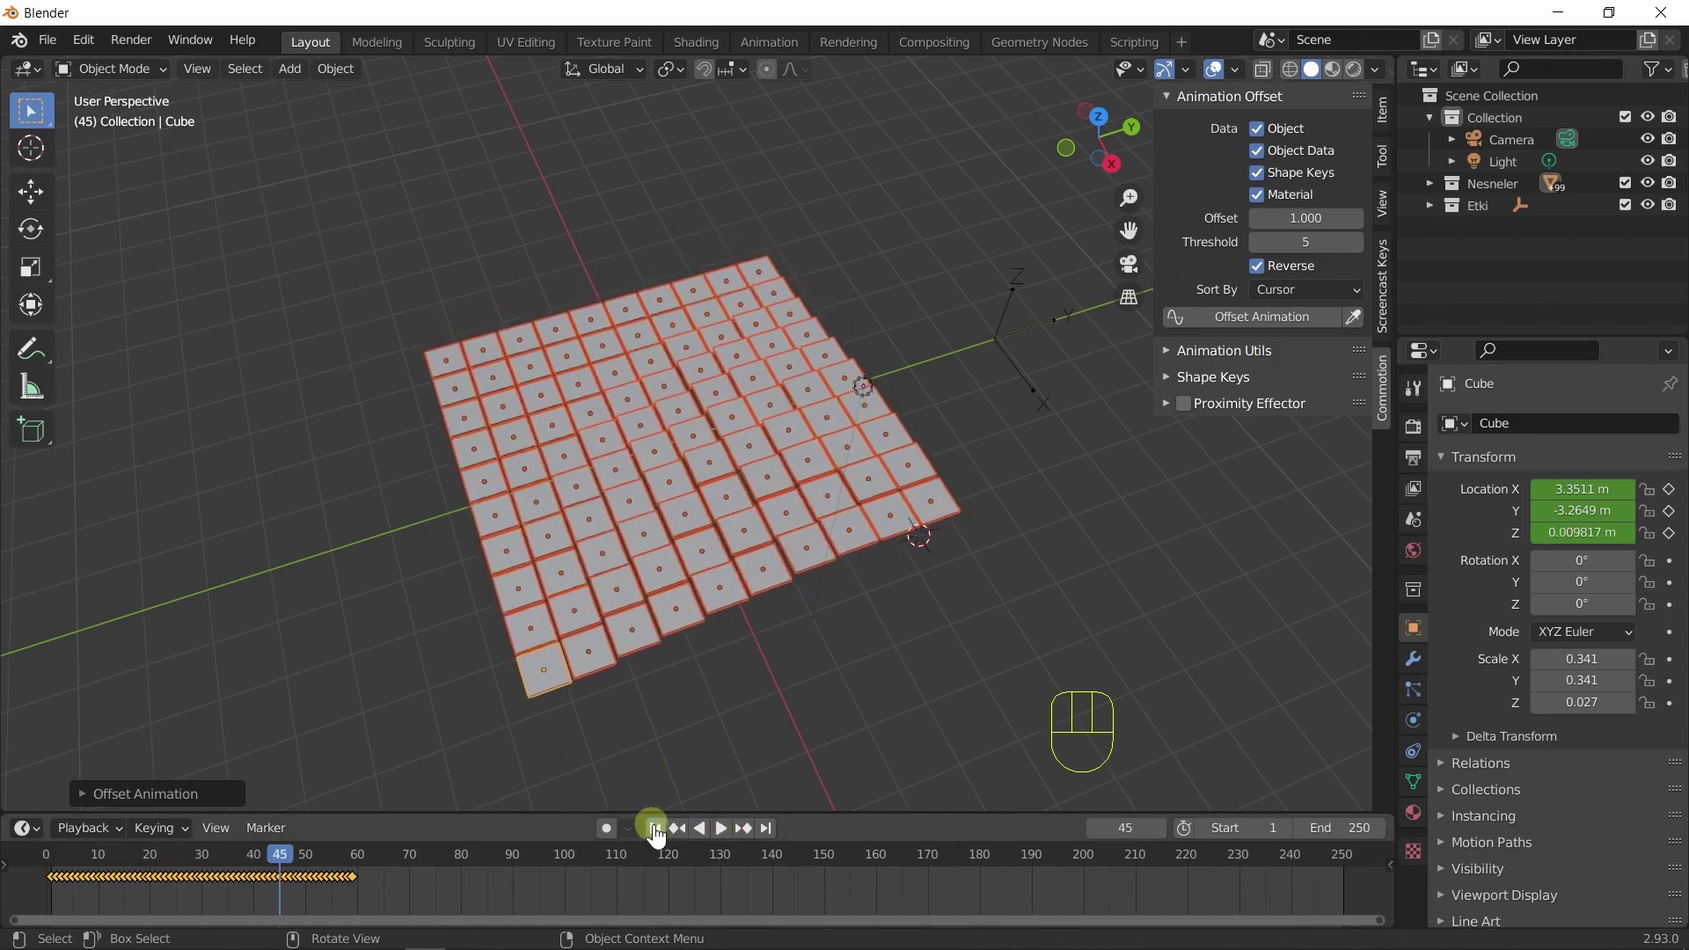
{"action": "left_click", "coordinate": [1266, 278]}
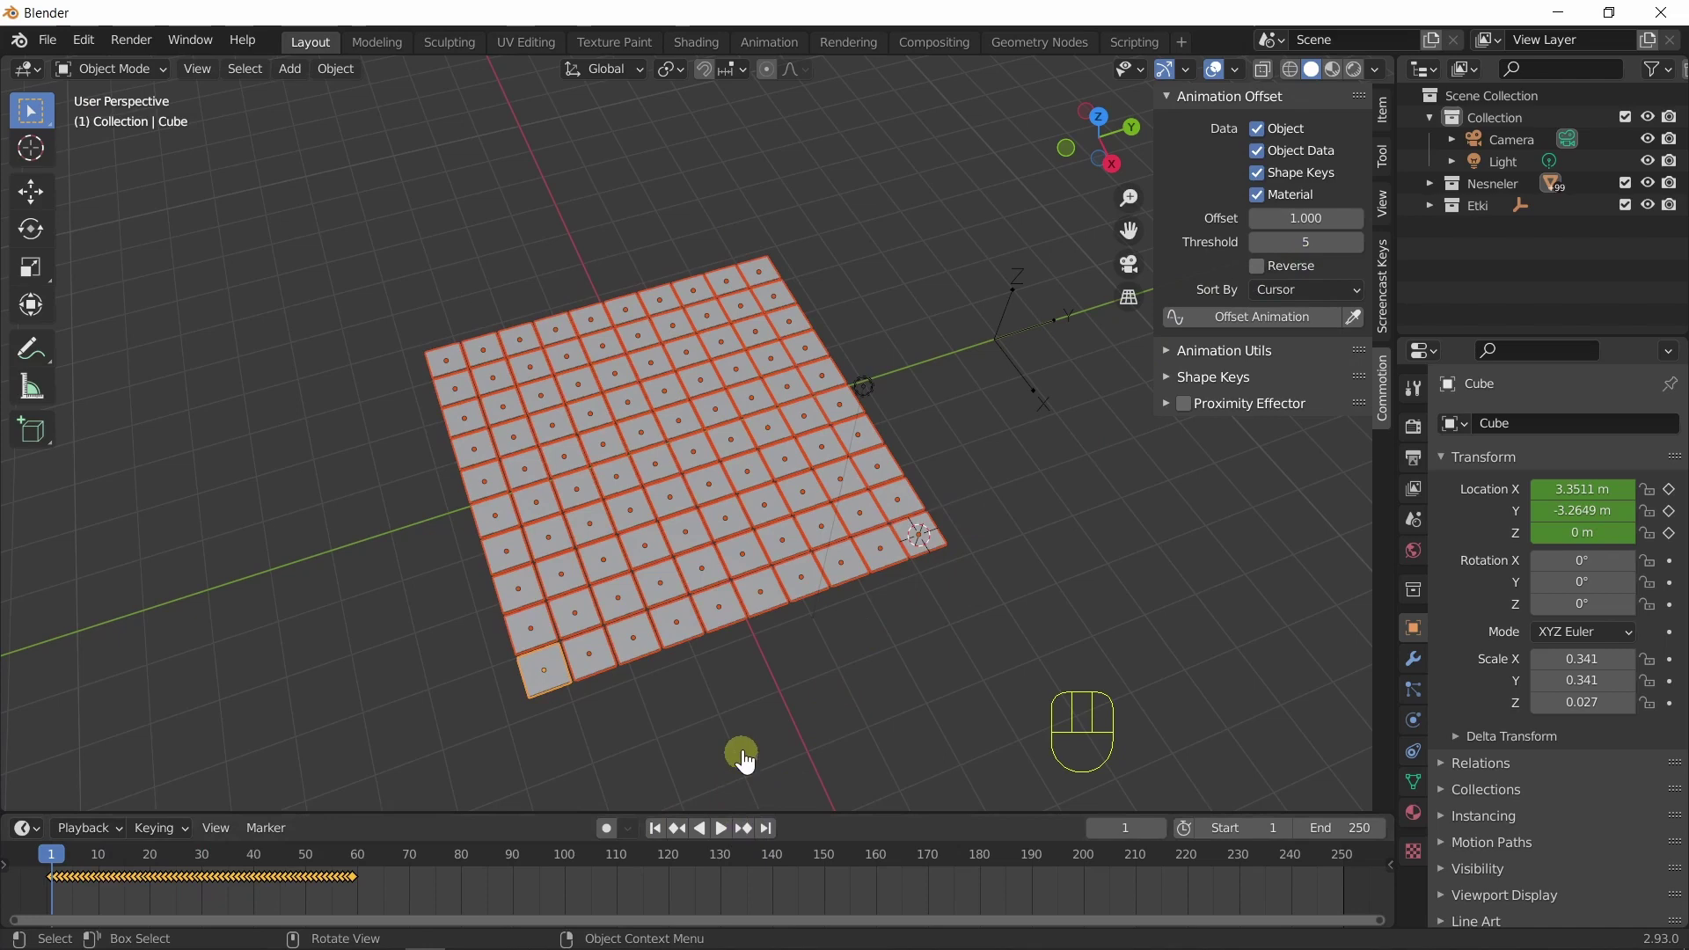
Untick Reverse and reapply Offset Animation in forward order.
{"action": "left_click_drag", "start_coordinate": [758, 758], "coordinate": [751, 730]}
{"action": "left_click", "coordinate": [730, 844]}
{"action": "left_click", "coordinate": [730, 844]}
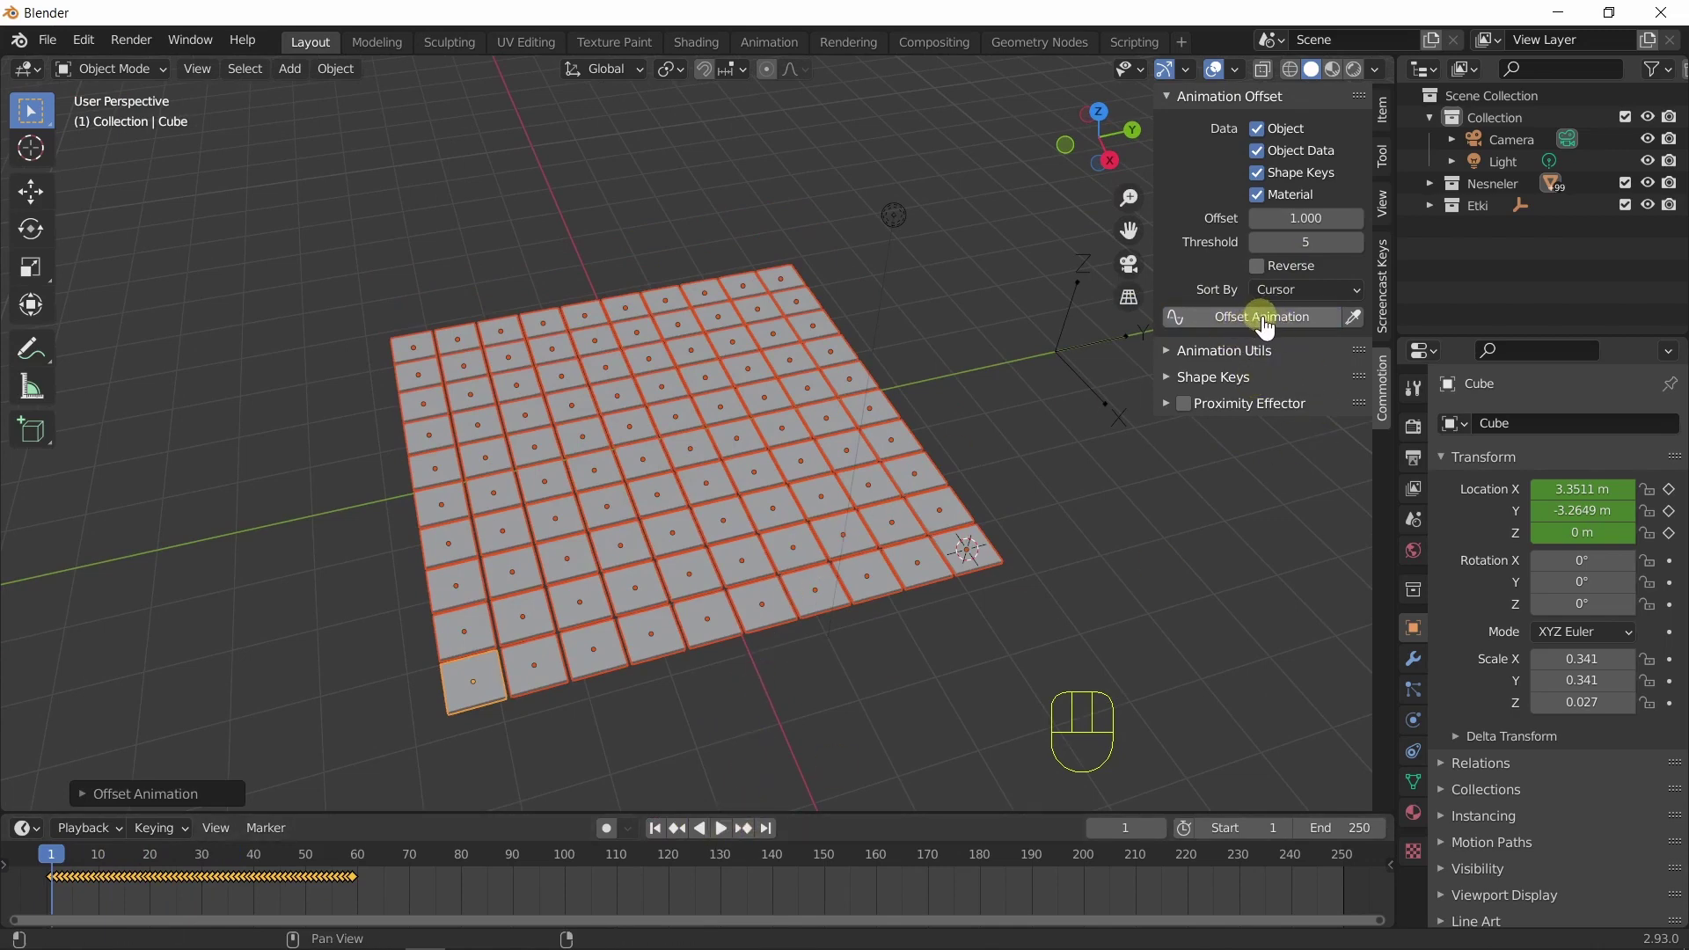
Select all cubes and preview the forward ripple playing across the grid.
{"action": "left_click_drag", "start_coordinate": [1269, 327], "coordinate": [1252, 340]}
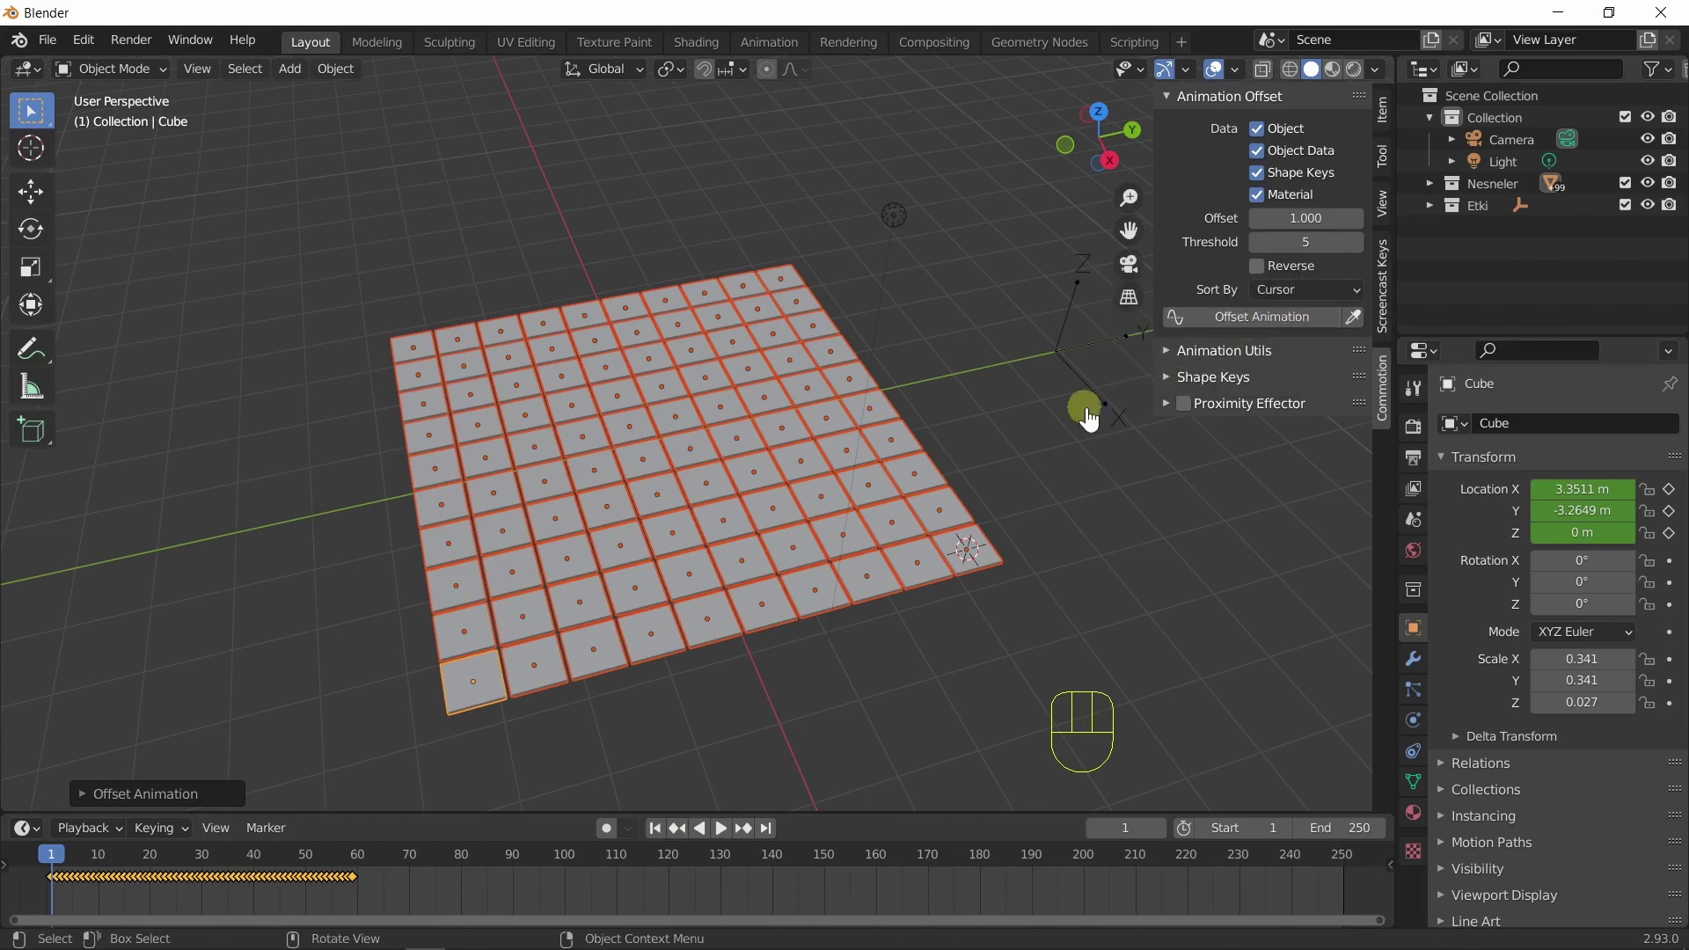
{"action": "key", "text": "q"}
{"action": "left_click", "coordinate": [731, 842]}
{"action": "left_click", "coordinate": [730, 842]}
{"action": "left_click_drag", "start_coordinate": [682, 832], "coordinate": [732, 831]}
{"action": "left_click", "coordinate": [736, 835]}
{"action": "left_click_drag", "start_coordinate": [690, 739], "coordinate": [773, 729]}
{"action": "left_click_drag", "start_coordinate": [766, 754], "coordinate": [702, 755]}
{"action": "left_click_drag", "start_coordinate": [722, 838], "coordinate": [683, 844]}
{"action": "left_click", "coordinate": [666, 837]}
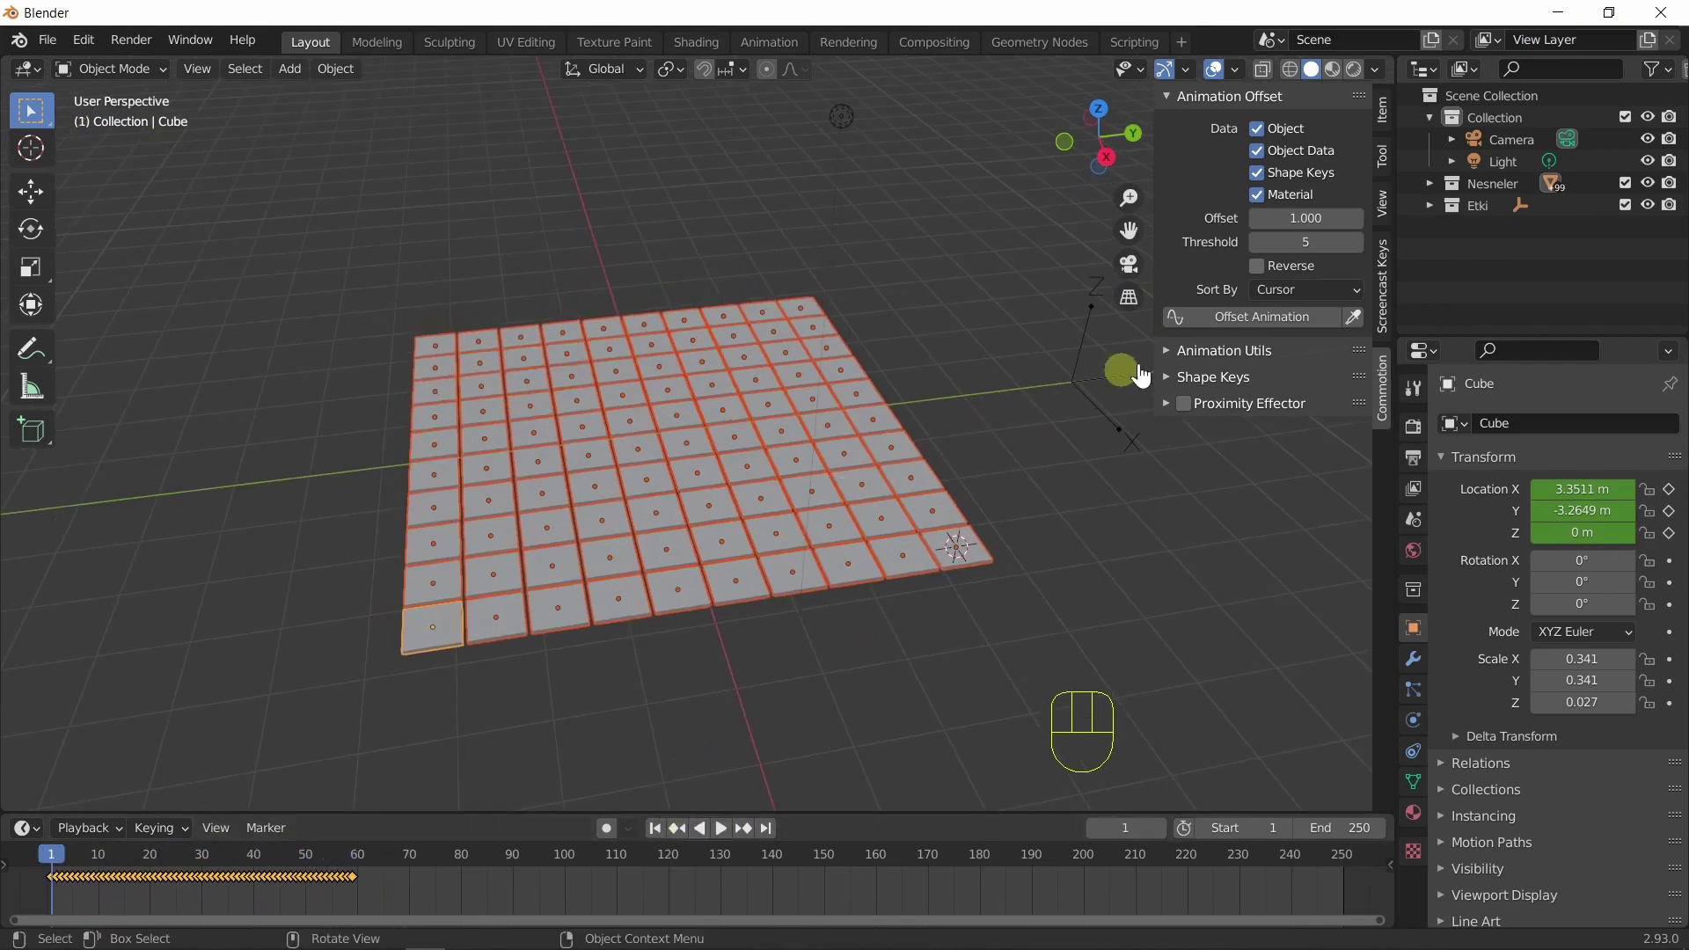
{"action": "left_click_drag", "start_coordinate": [1166, 531], "coordinate": [1215, 545]}
{"action": "left_click_drag", "start_coordinate": [1206, 525], "coordinate": [1199, 496]}
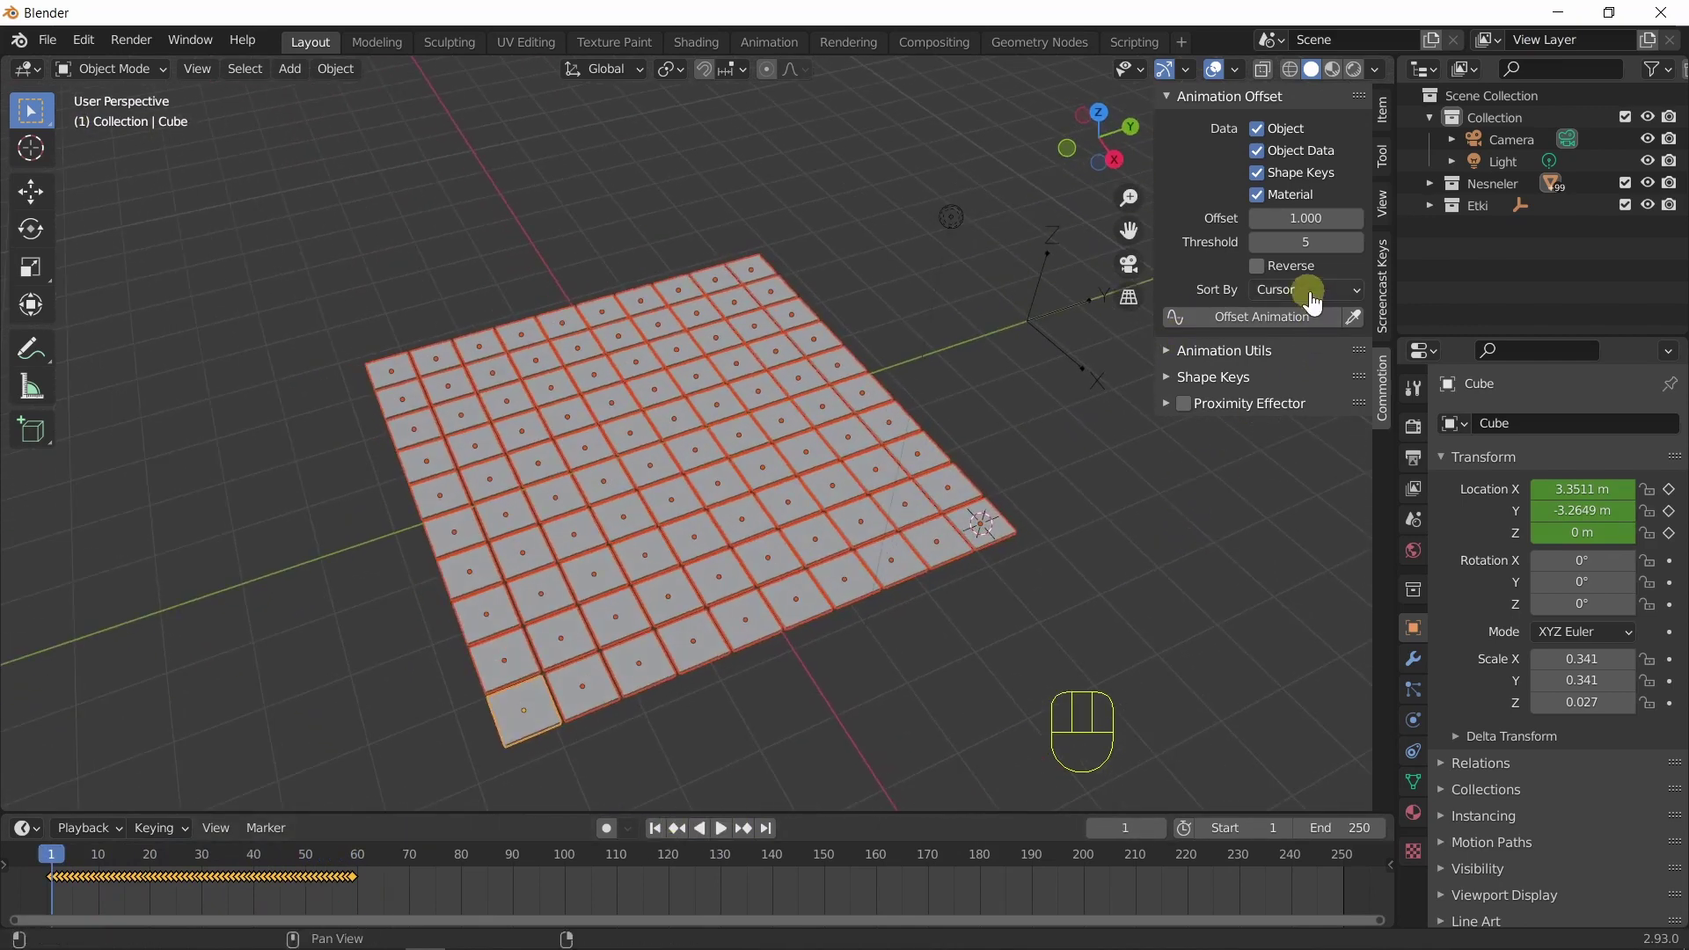
Set Sort By to Name, apply Offset Animation and play the row-by-row ripple back to frame 1.
{"action": "left_click_drag", "start_coordinate": [1316, 302], "coordinate": [1324, 344]}
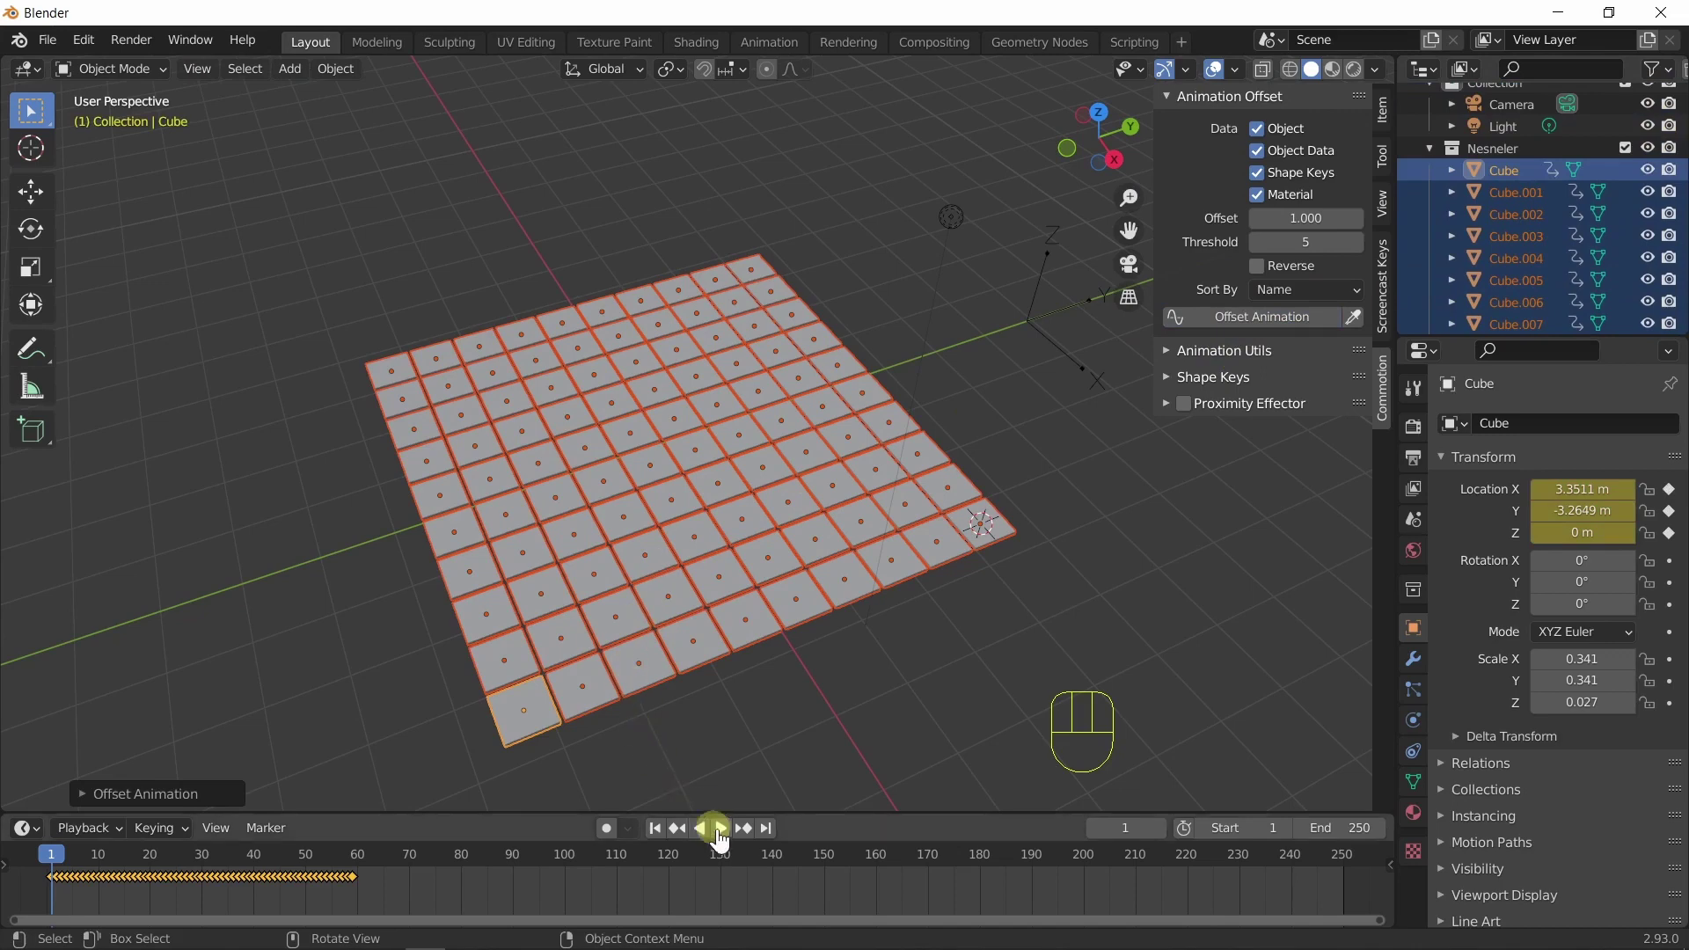
{"action": "left_click", "coordinate": [728, 842]}
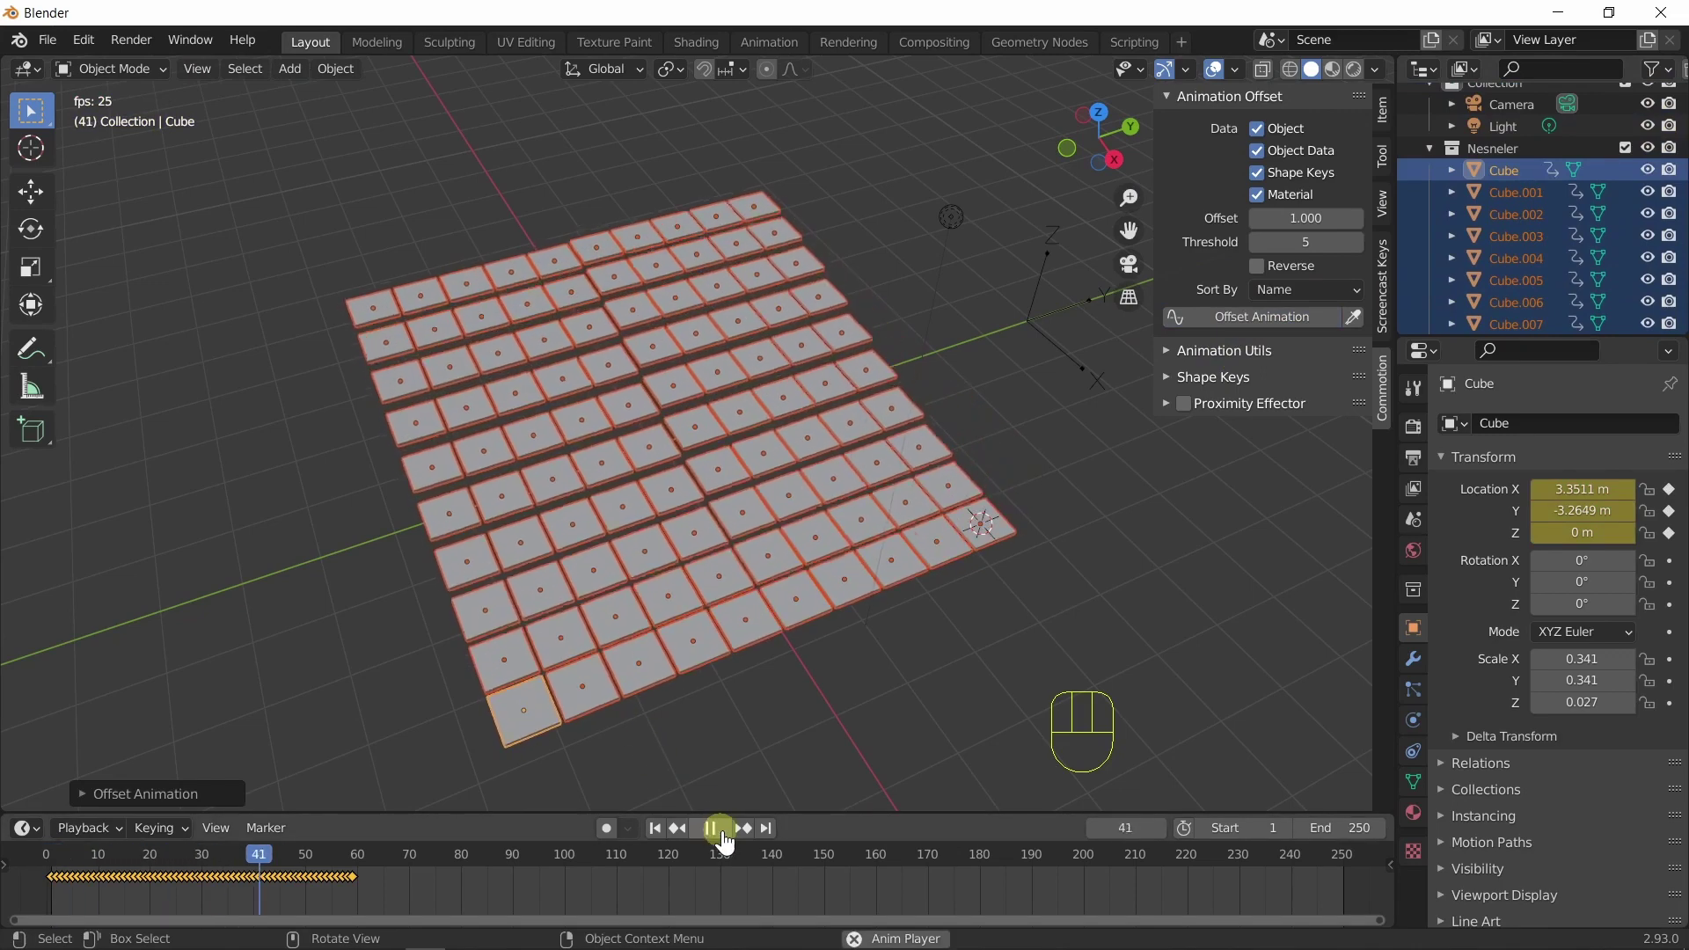
{"action": "left_click", "coordinate": [729, 842]}
{"action": "left_click_drag", "start_coordinate": [618, 643], "coordinate": [699, 635]}
{"action": "left_click", "coordinate": [731, 842]}
{"action": "left_click", "coordinate": [731, 843]}
{"action": "left_click_drag", "start_coordinate": [669, 843], "coordinate": [714, 840]}
{"action": "left_click", "coordinate": [736, 838]}
{"action": "left_click", "coordinate": [735, 838]}
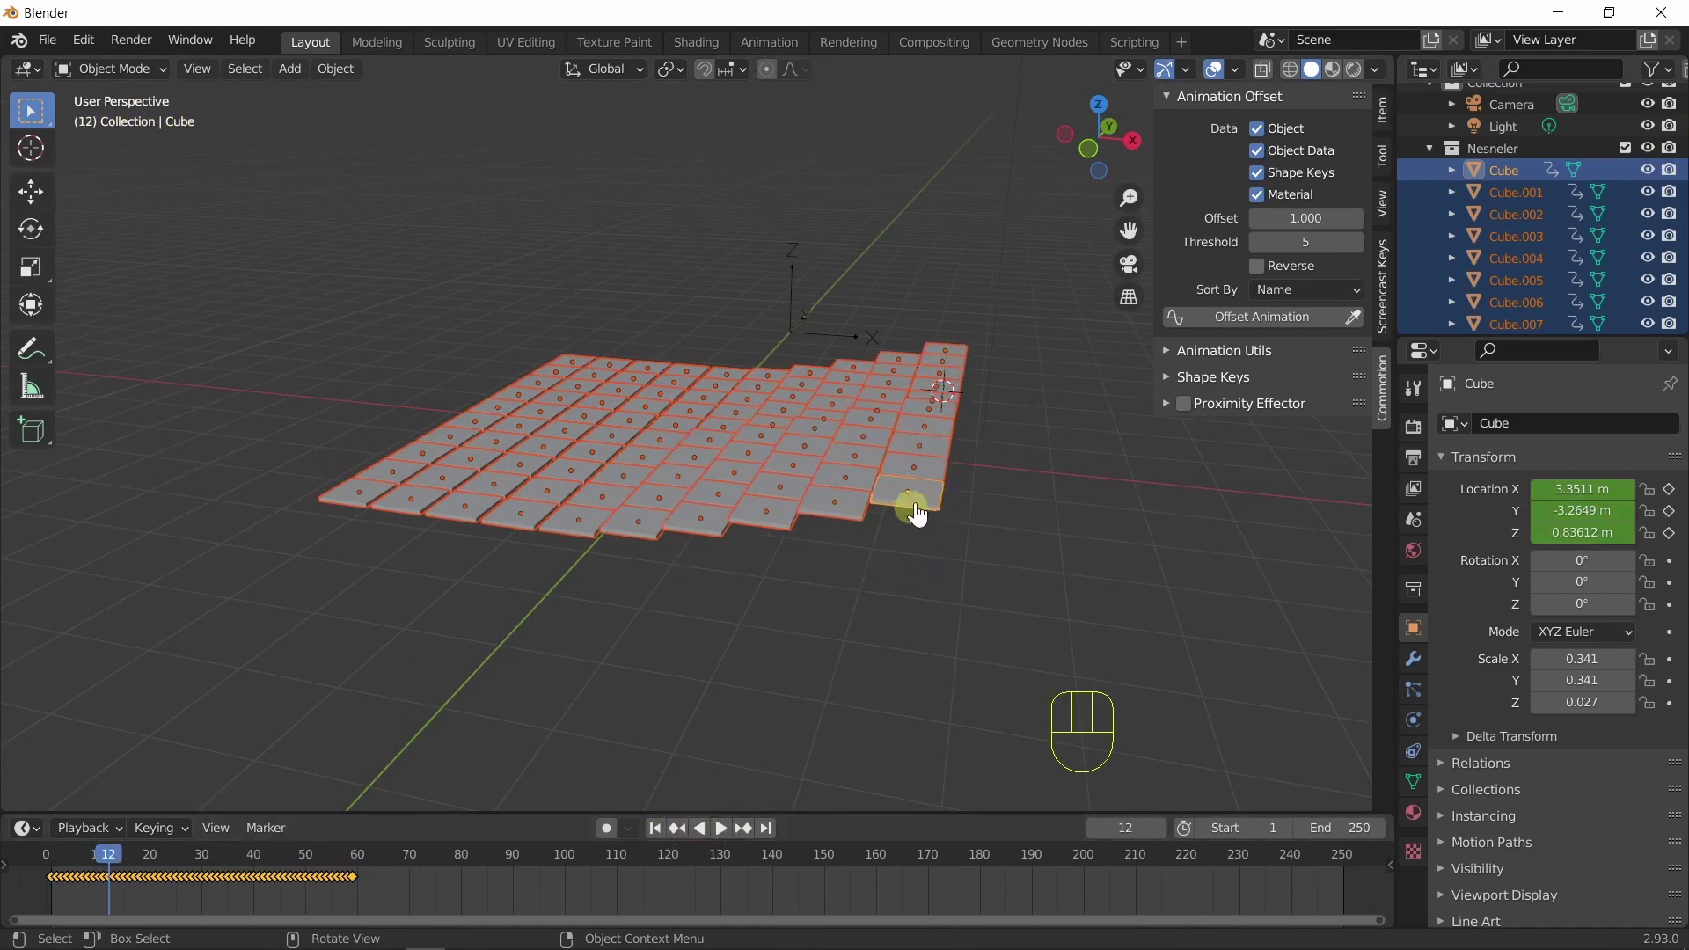
{"action": "left_click_drag", "start_coordinate": [960, 539], "coordinate": [809, 603]}
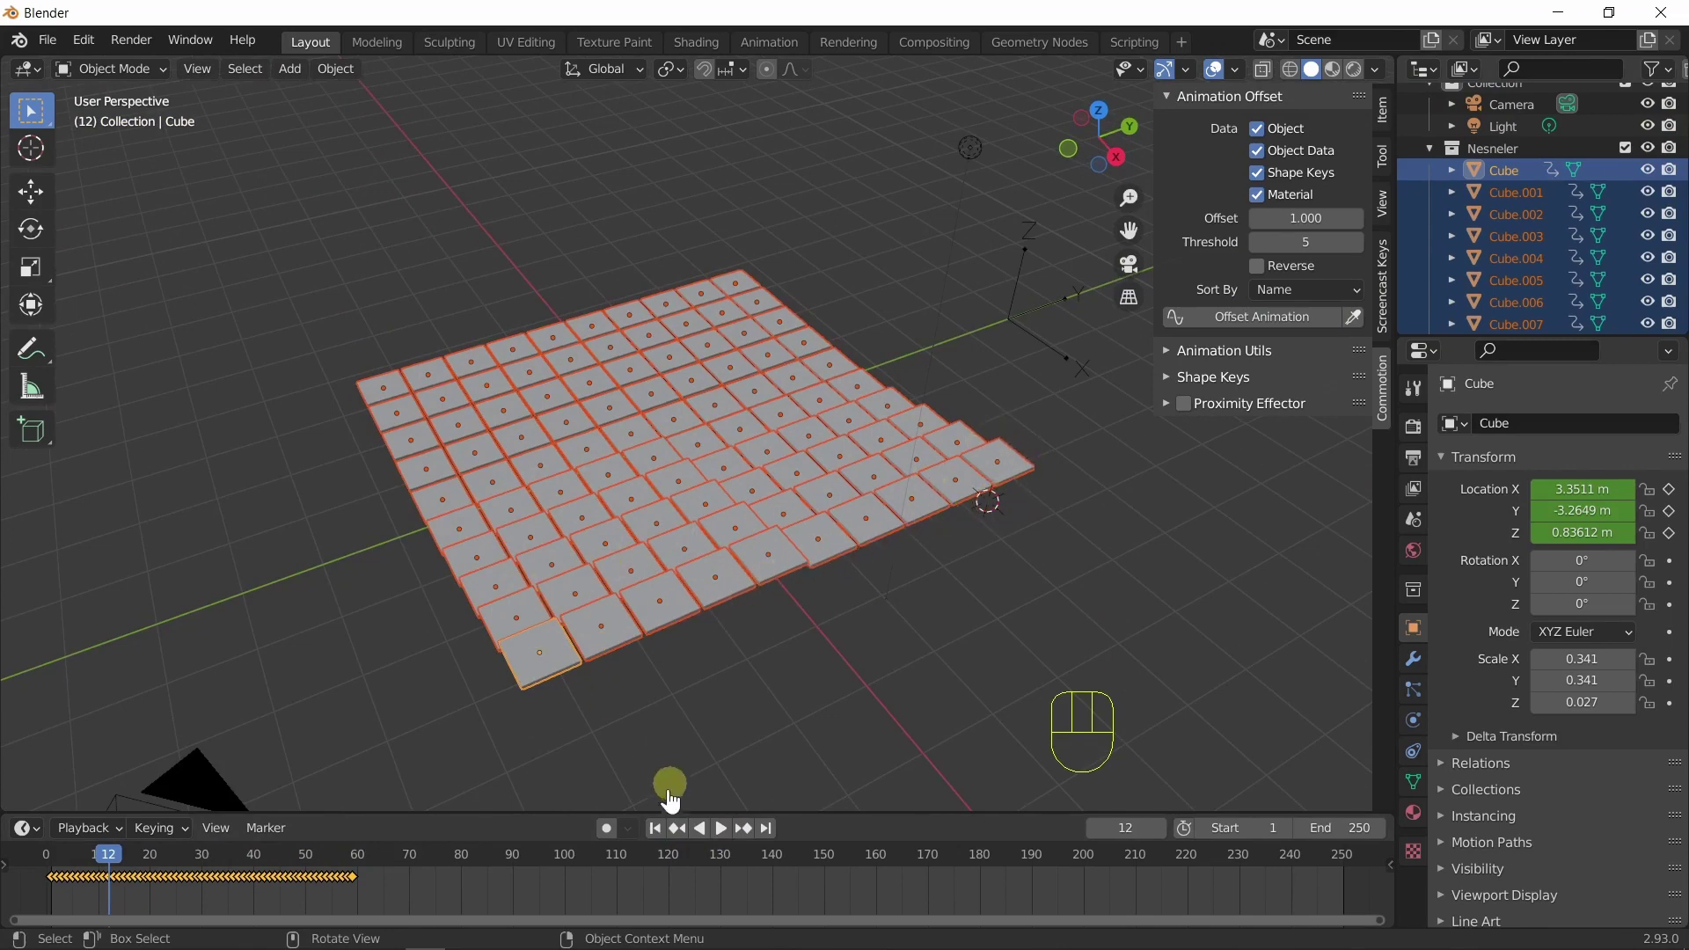
{"action": "left_click_drag", "start_coordinate": [677, 705], "coordinate": [806, 679]}
{"action": "left_click", "coordinate": [727, 840]}
Switch Sort By to Random, exposing Seed 0.
{"action": "left_click", "coordinate": [659, 844]}
{"action": "left_click_drag", "start_coordinate": [686, 699], "coordinate": [833, 702]}
{"action": "left_click_drag", "start_coordinate": [1297, 304], "coordinate": [1310, 397]}
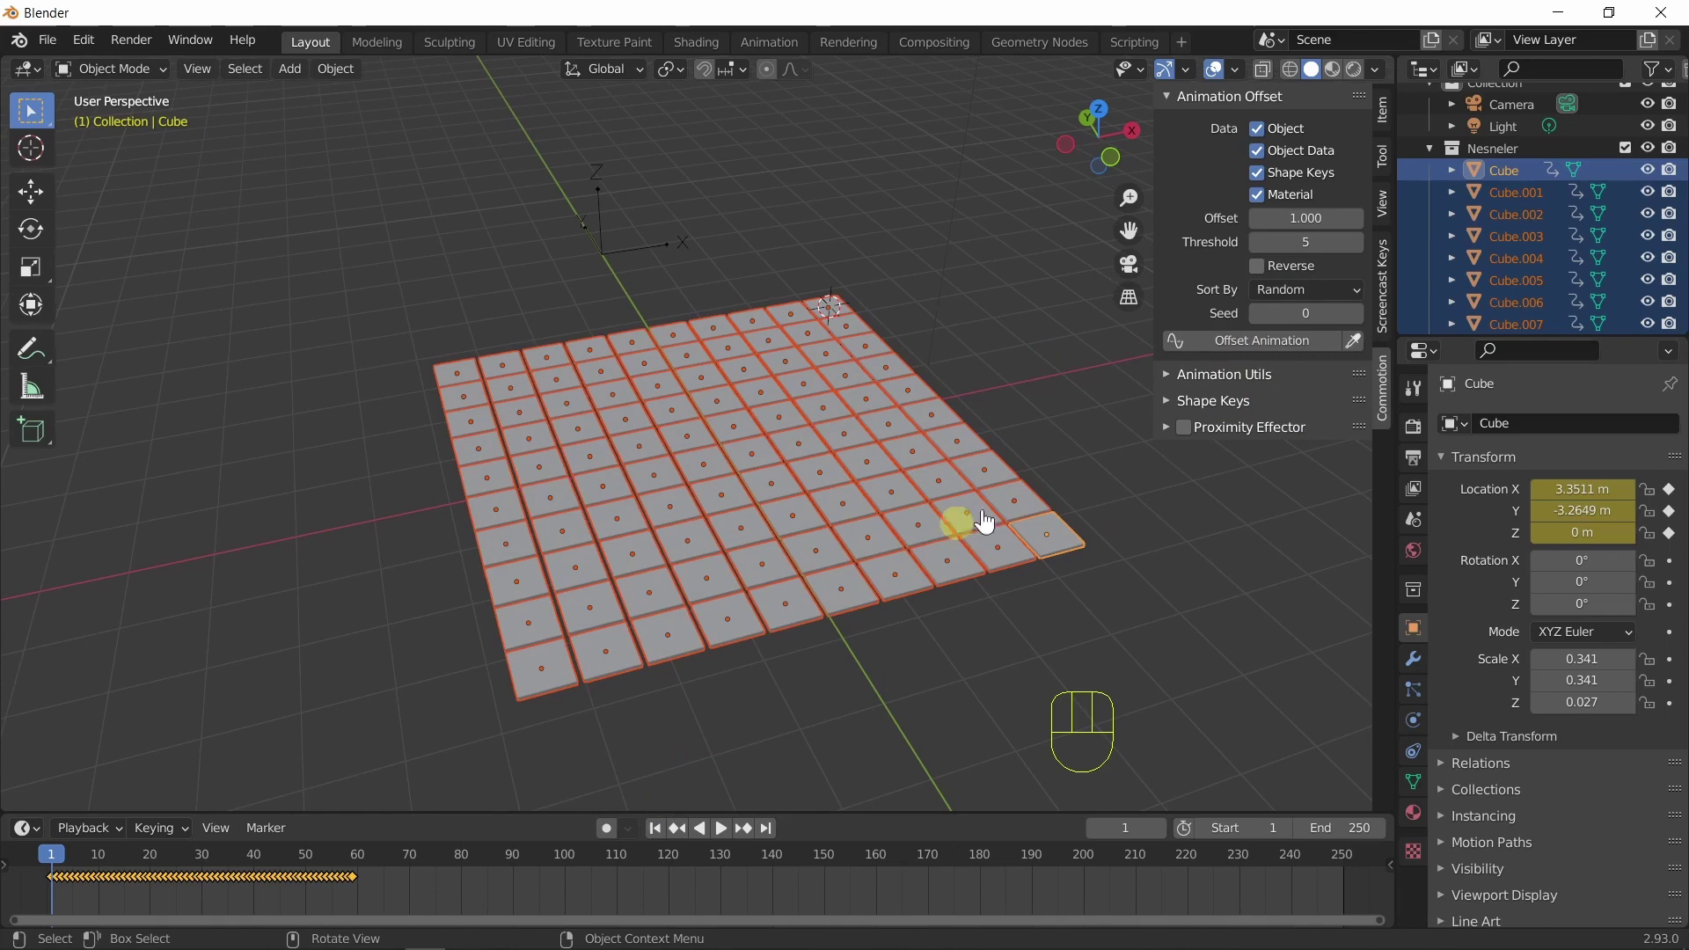
Select all and preview the random-ordered ripple, returning to frame 1.
{"action": "key", "text": "q"}
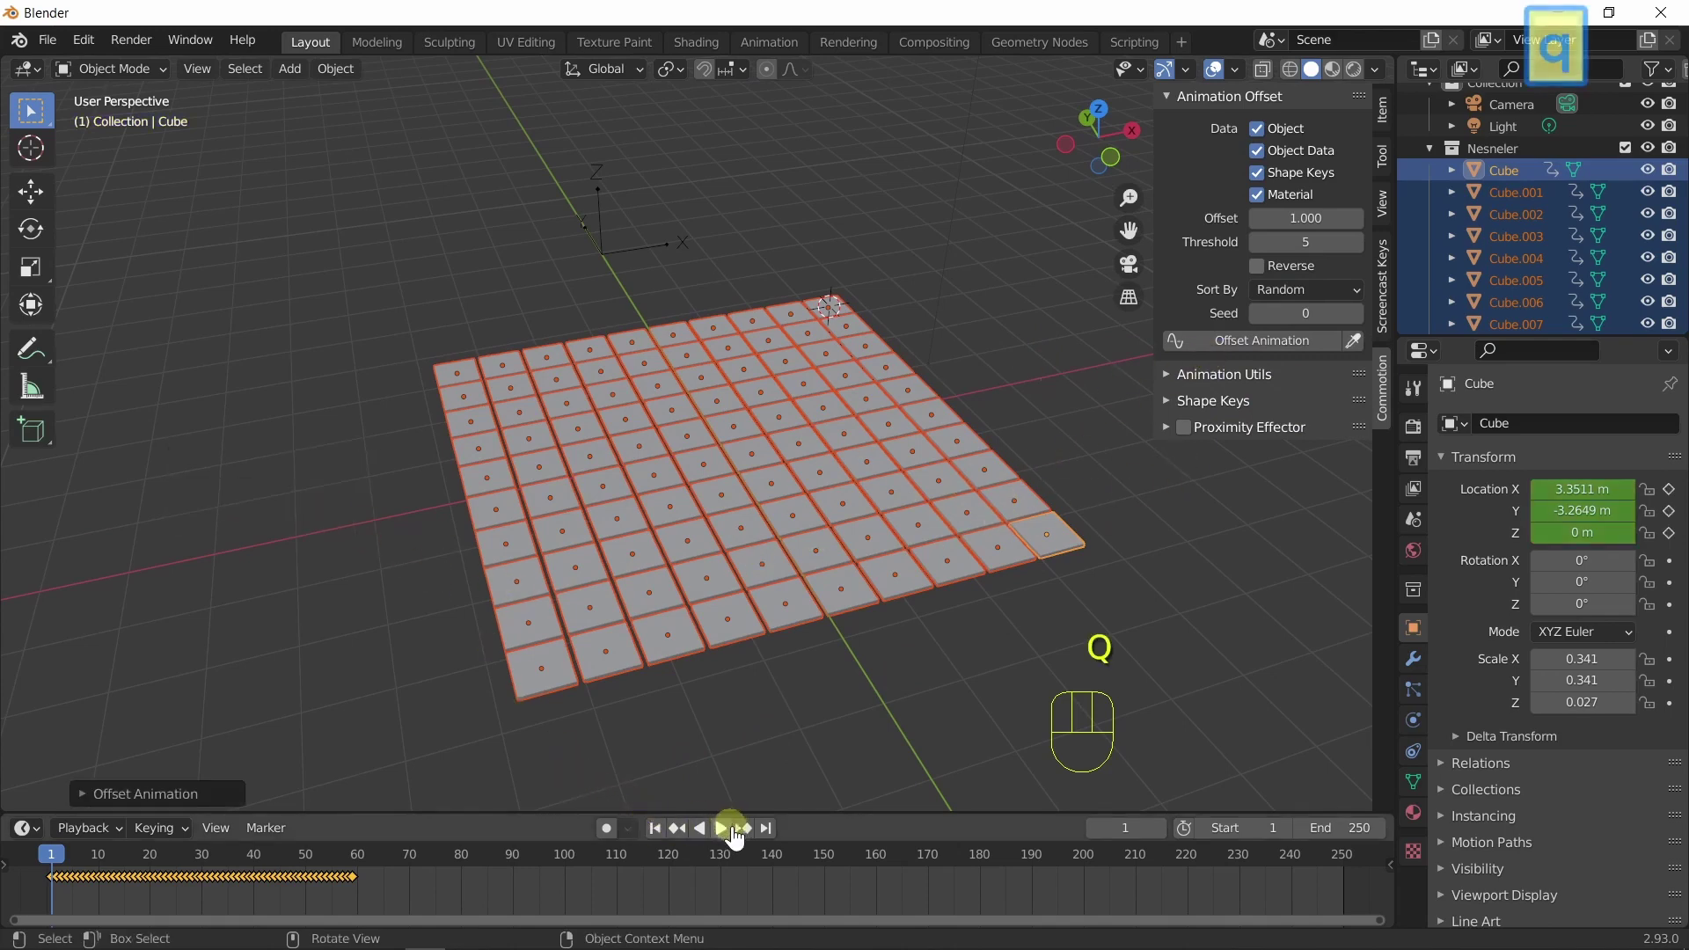
{"action": "left_click", "coordinate": [733, 838]}
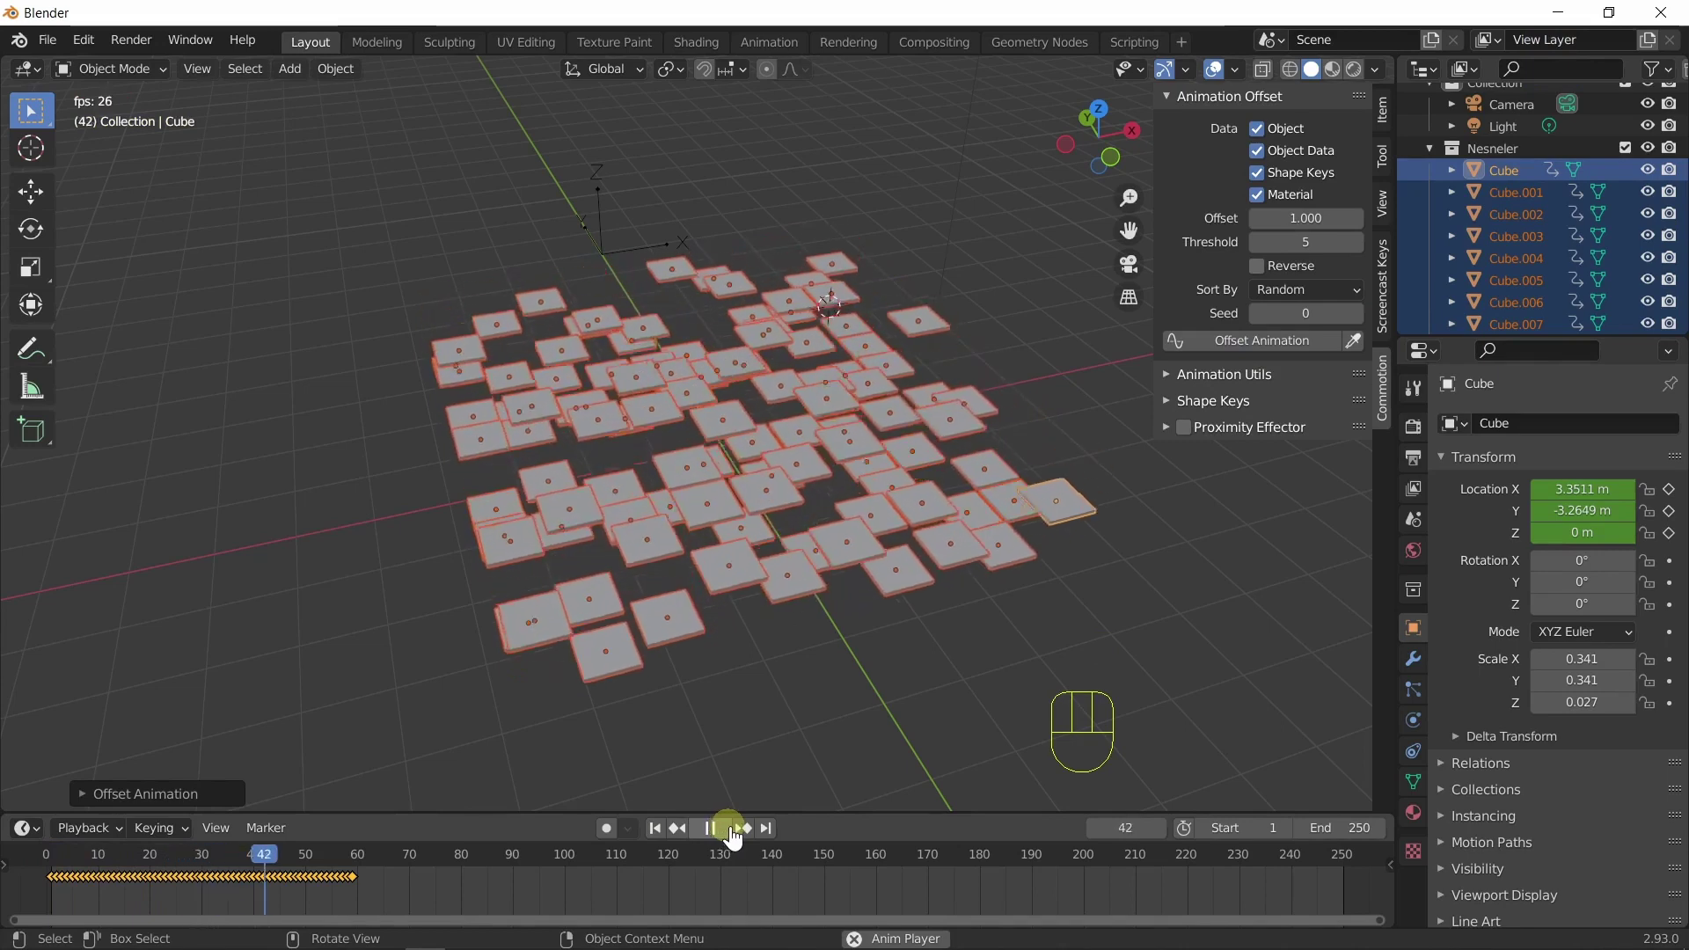
{"action": "left_click", "coordinate": [738, 839]}
{"action": "left_click_drag", "start_coordinate": [786, 763], "coordinate": [701, 787]}
{"action": "left_click", "coordinate": [672, 849]}
{"action": "left_click", "coordinate": [726, 838]}
{"action": "left_click", "coordinate": [728, 838]}
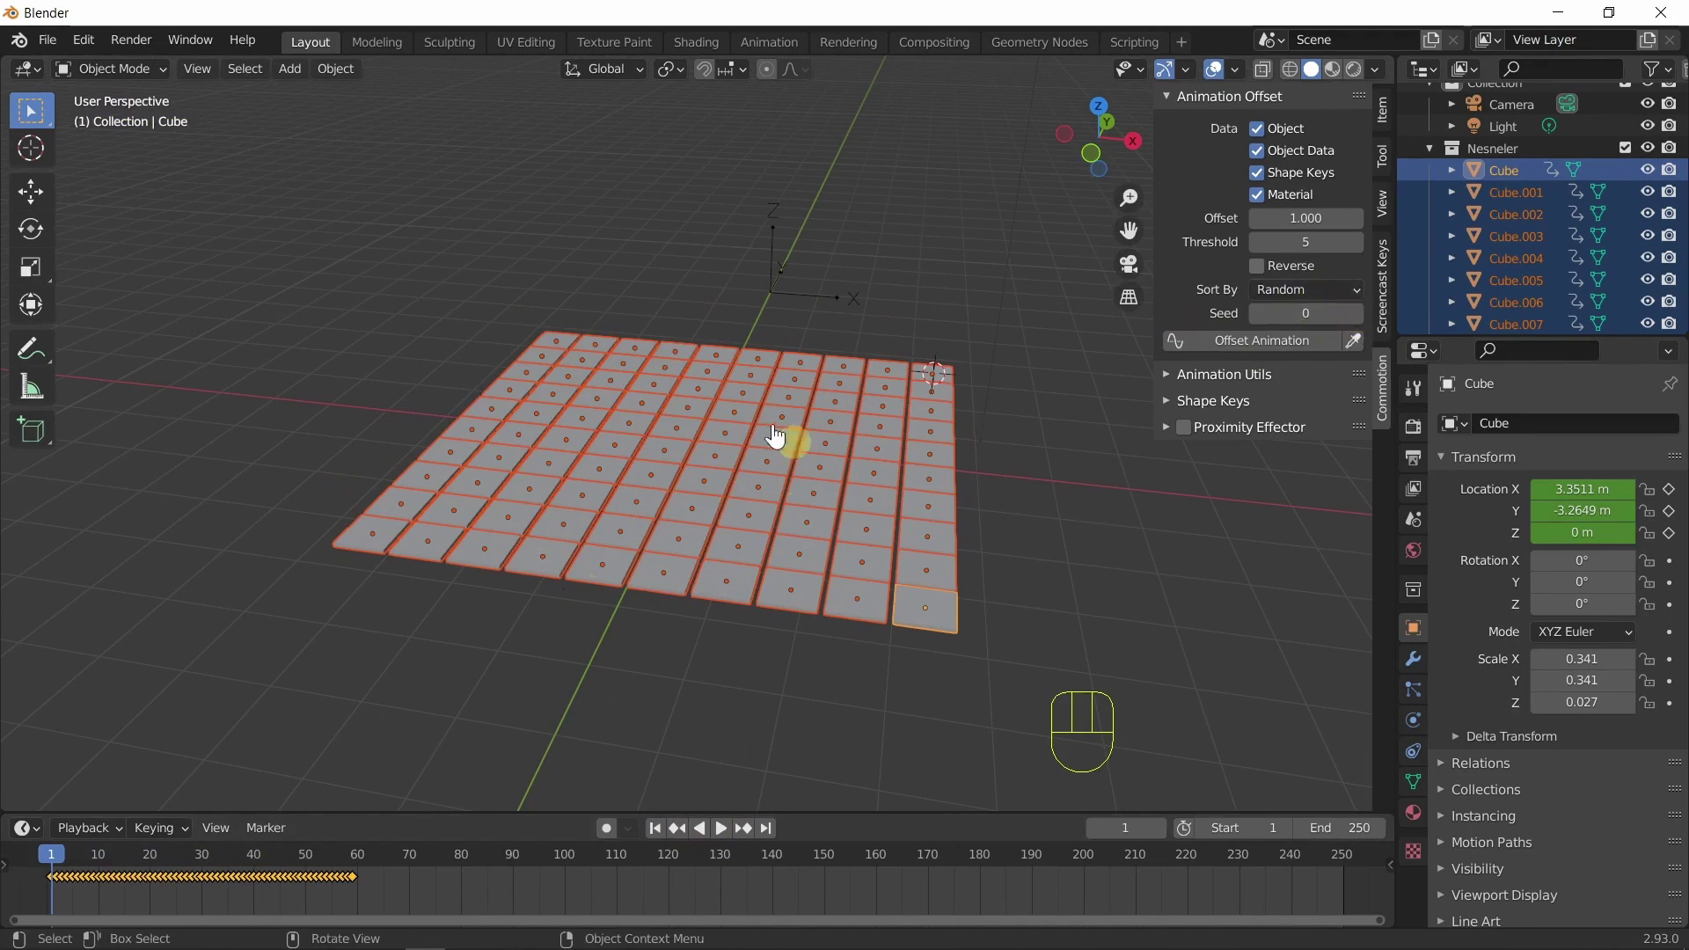
Raise Seed to 2, reapply Offset Animation and play the re-randomised ripple back to frame 1.
{"action": "left_click", "coordinate": [1362, 327]}
{"action": "left_click", "coordinate": [1362, 328]}
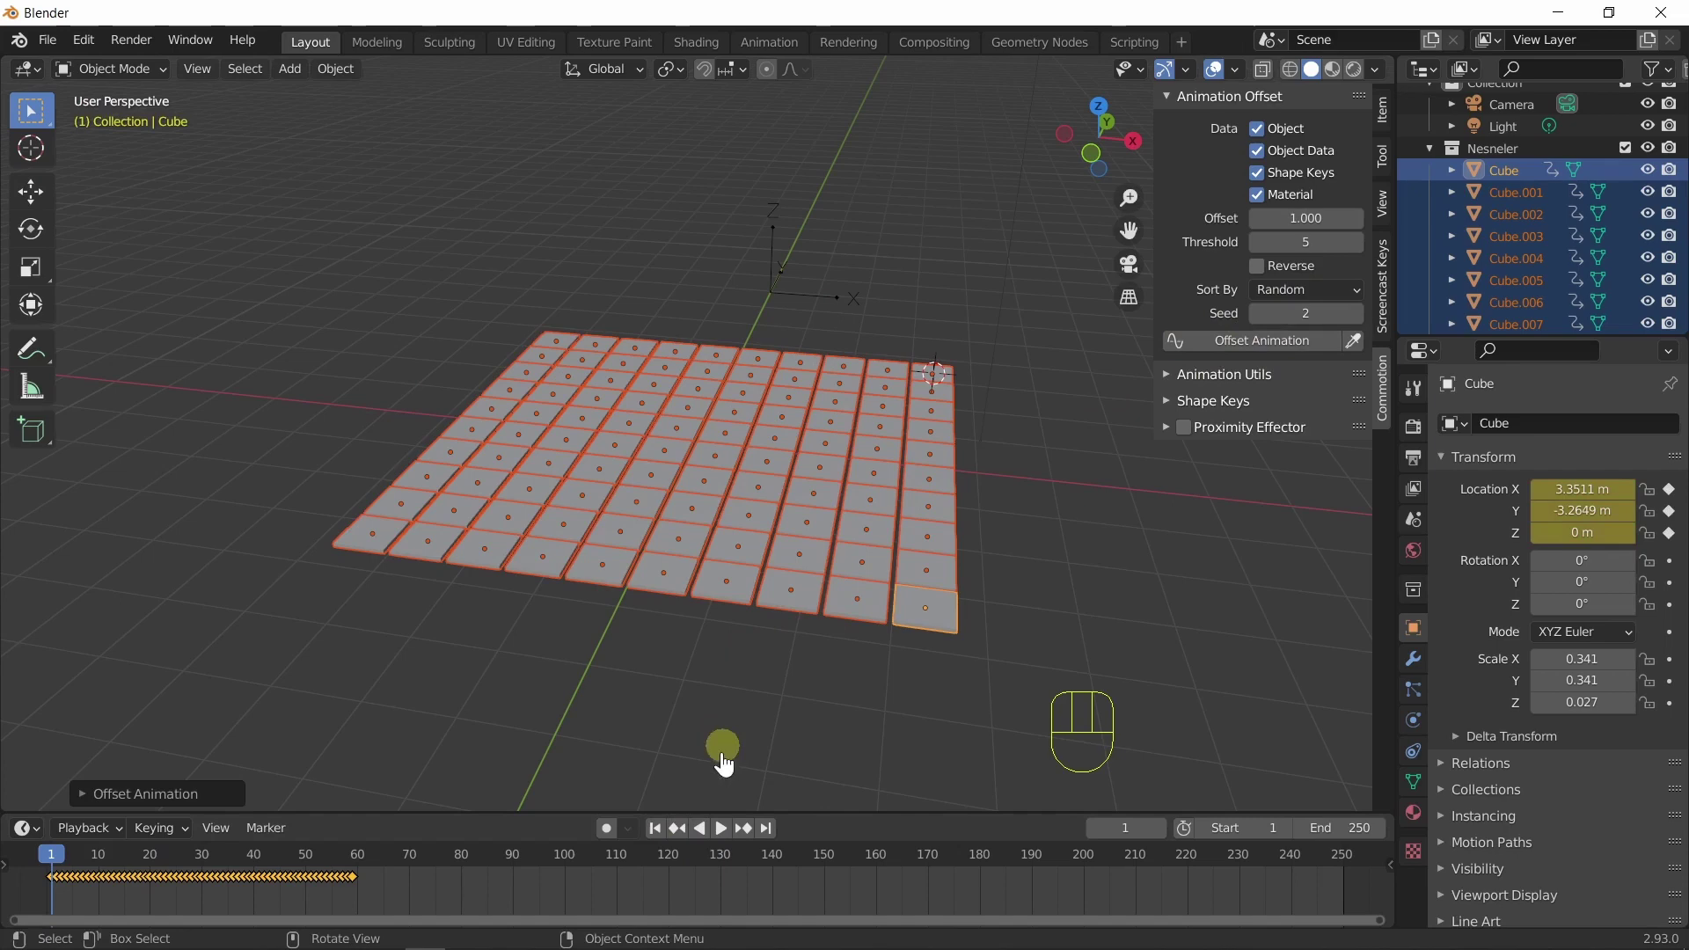
{"action": "left_click", "coordinate": [660, 836]}
{"action": "left_click", "coordinate": [728, 835]}
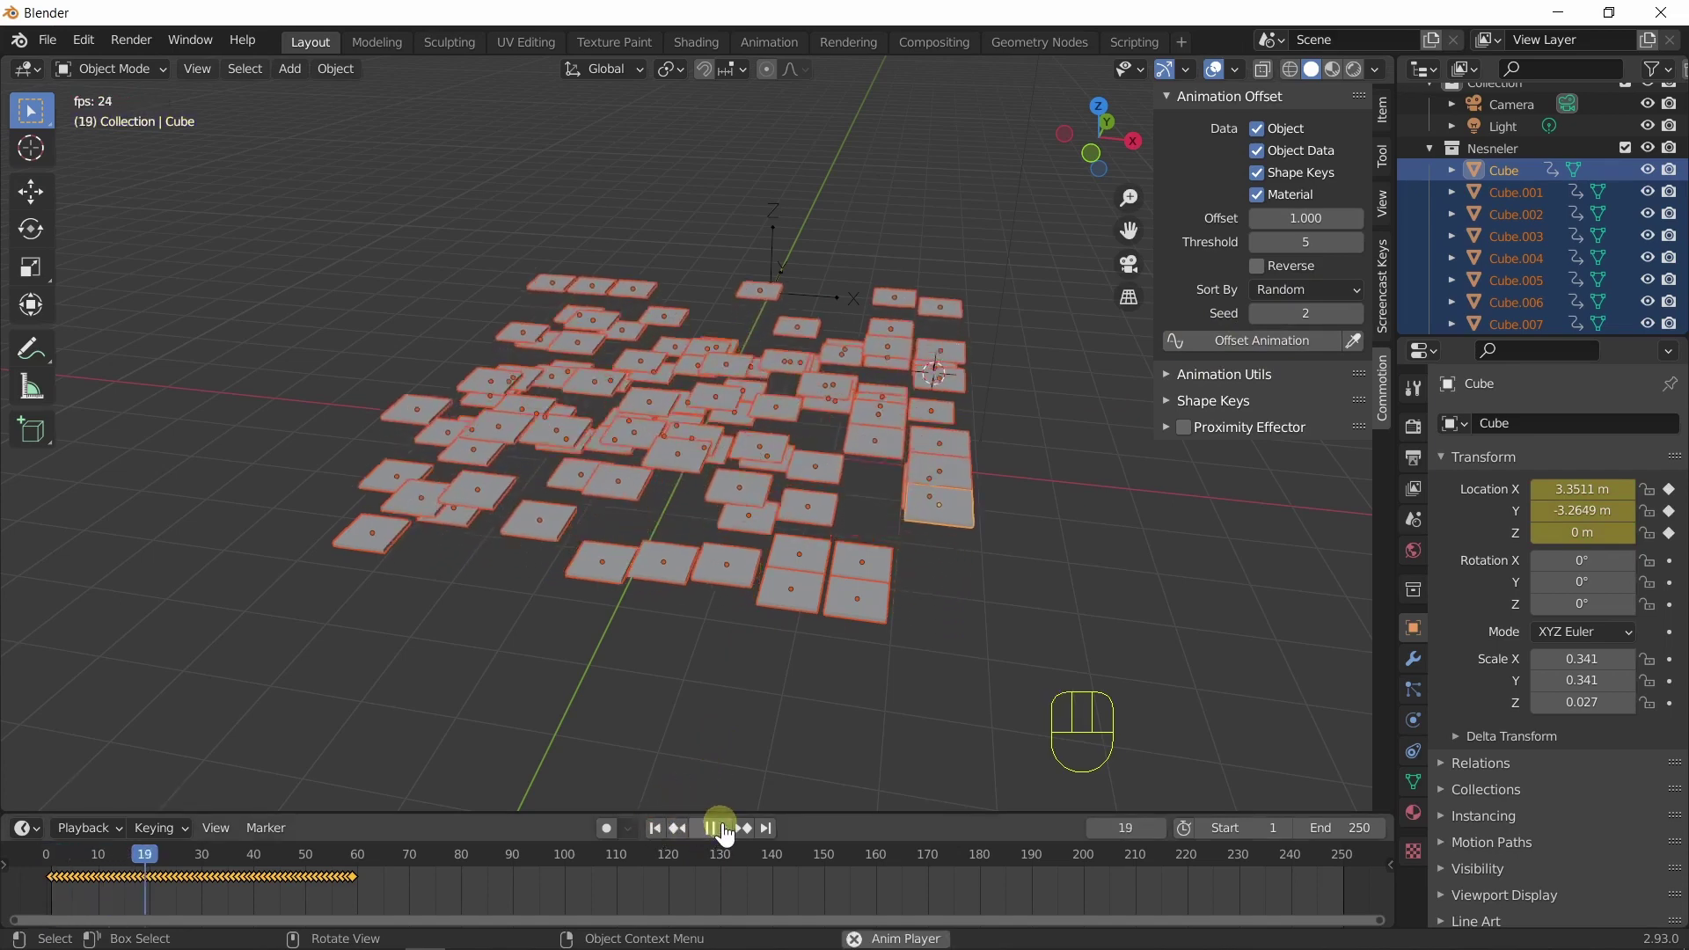
{"action": "left_click", "coordinate": [728, 835]}
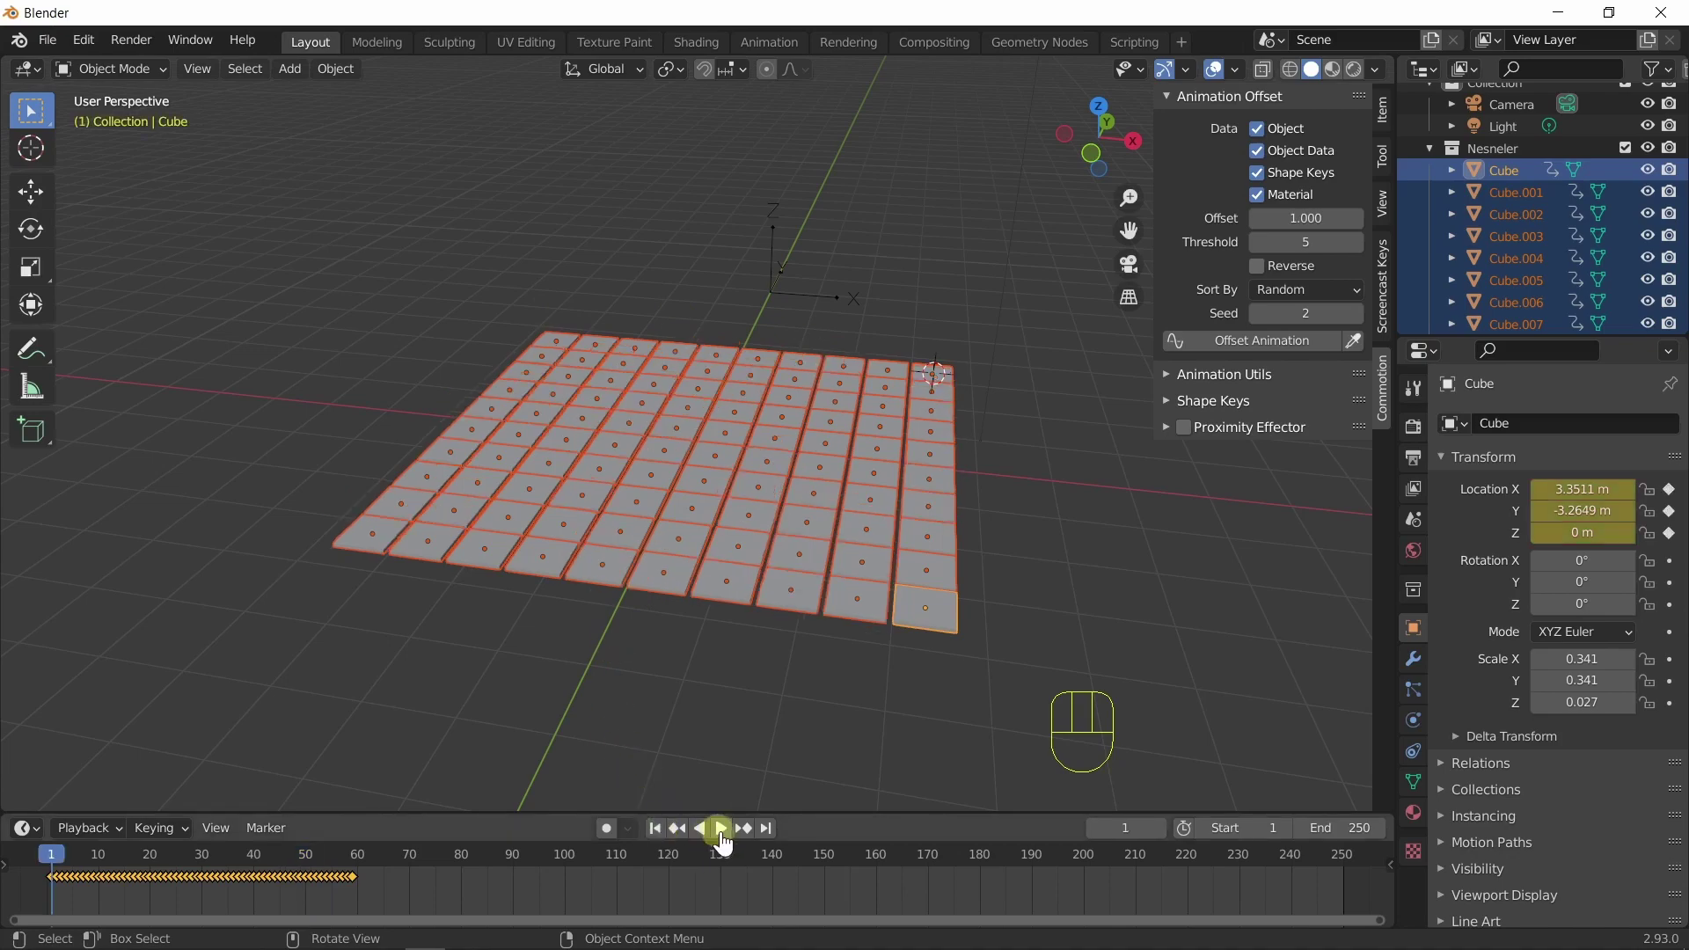
{"action": "left_click", "coordinate": [731, 839]}
{"action": "left_click_drag", "start_coordinate": [469, 635], "coordinate": [603, 692]}
{"action": "left_click_drag", "start_coordinate": [570, 649], "coordinate": [572, 661]}
Set Sort By to Multi-Offset with Nesneler as Animated and Etki as Effectors.
{"action": "left_click", "coordinate": [715, 845]}
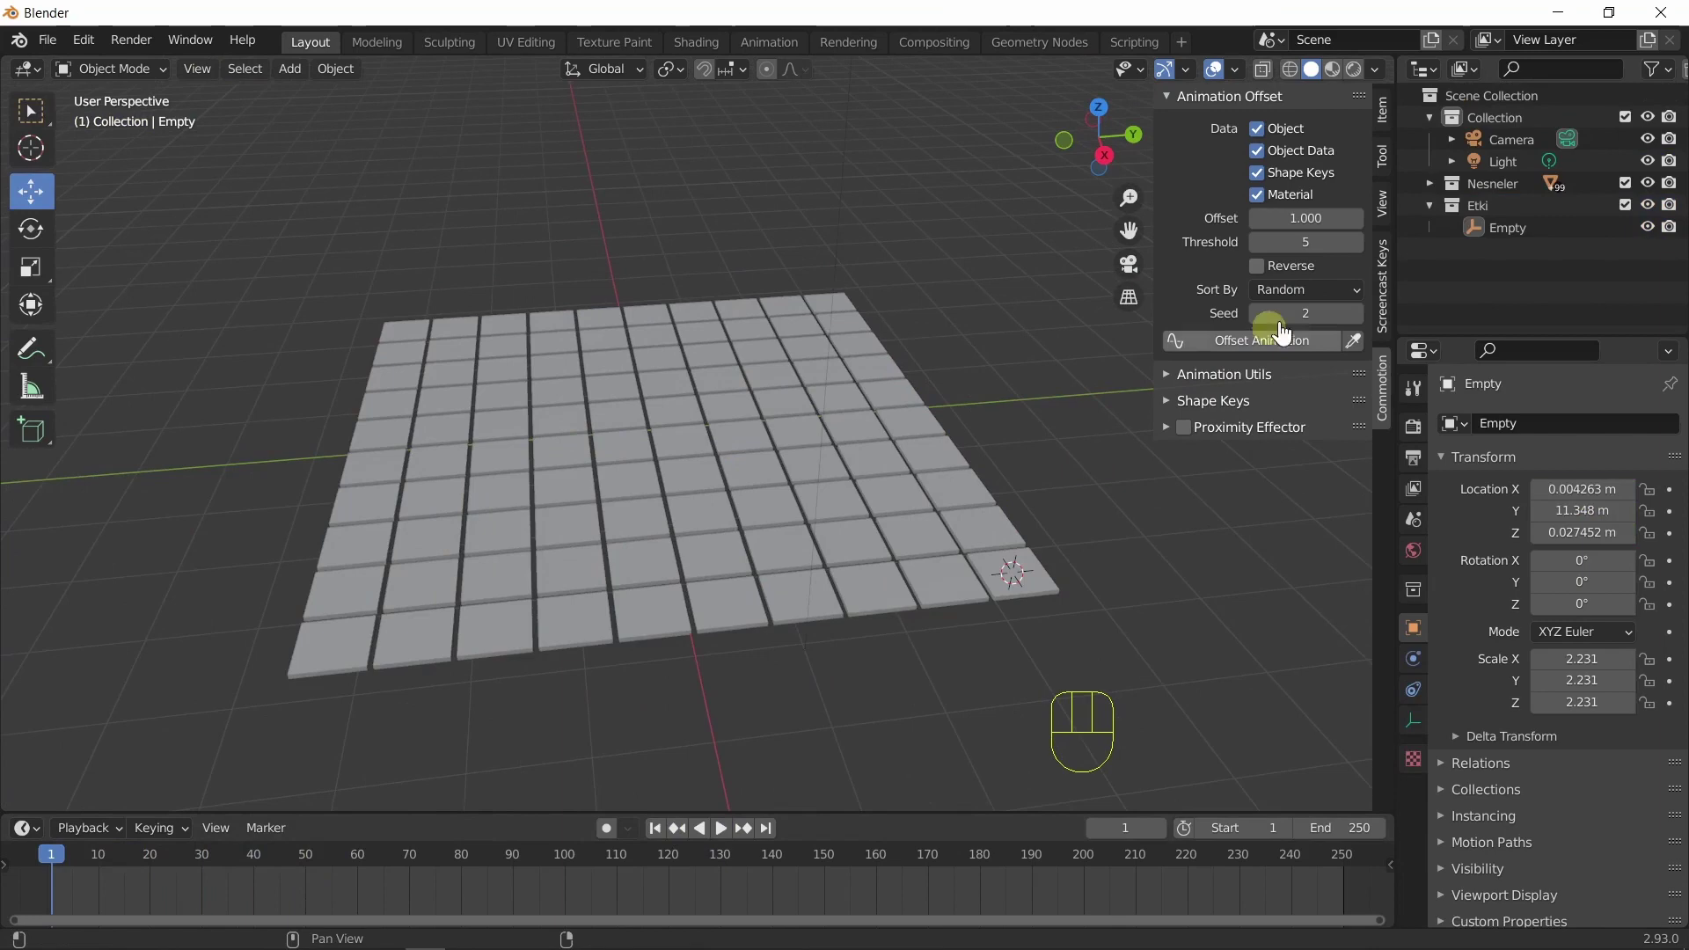
{"action": "left_click_drag", "start_coordinate": [1329, 302], "coordinate": [1306, 379]}
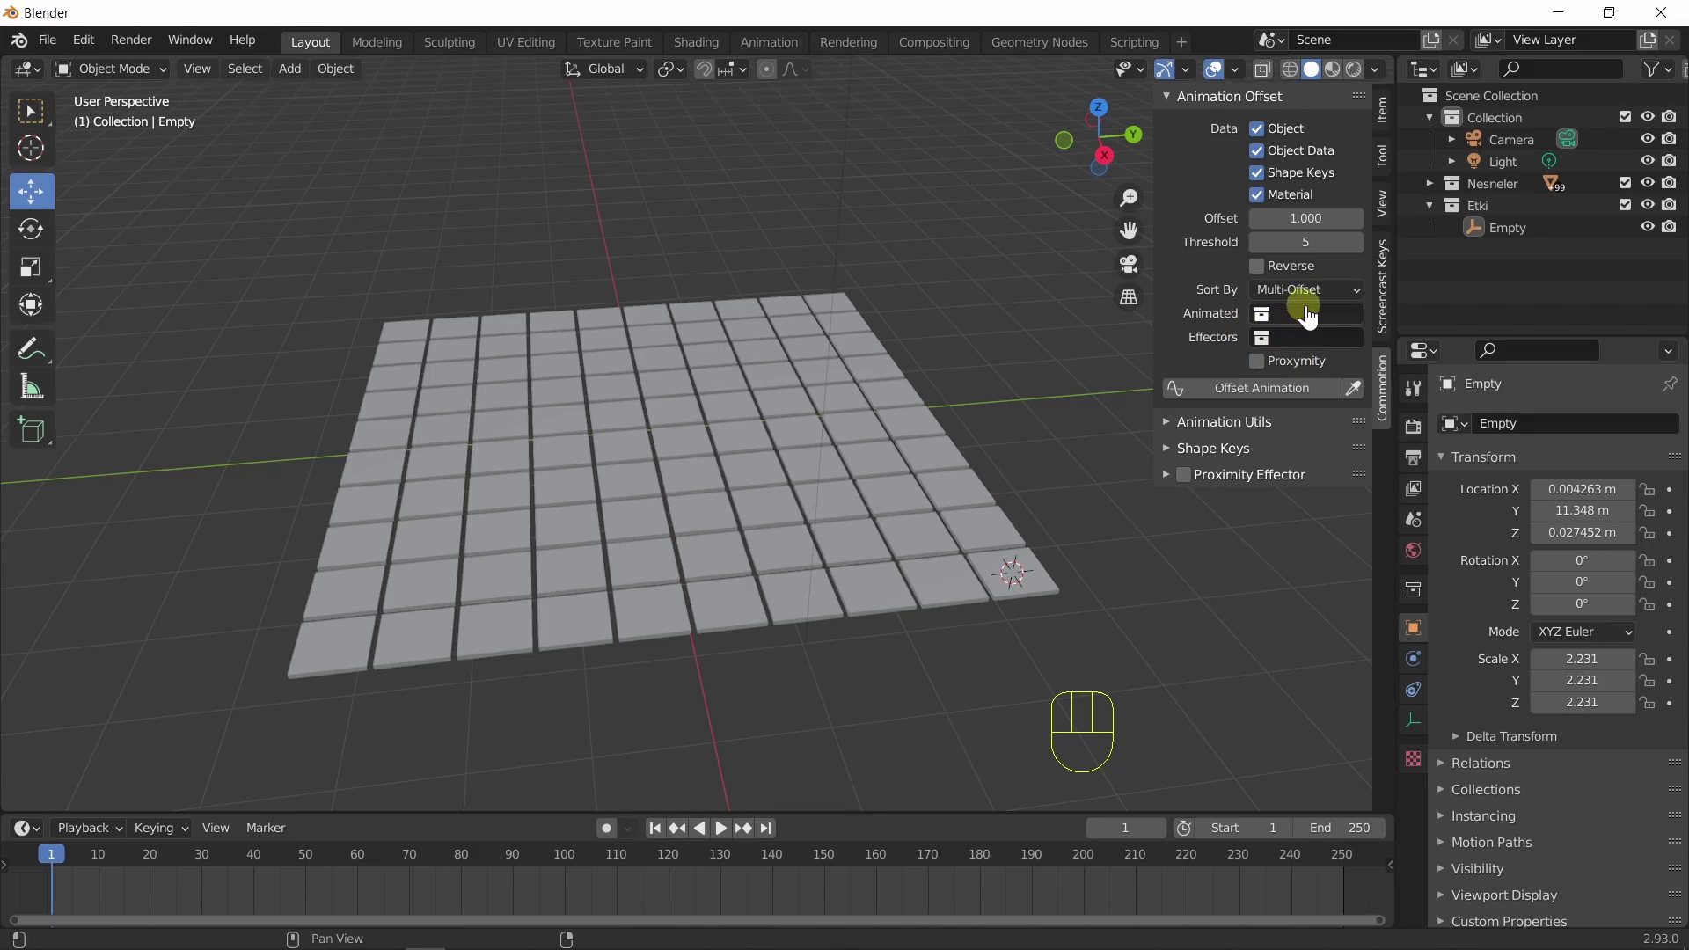
{"action": "left_click_drag", "start_coordinate": [1312, 317], "coordinate": [1315, 401]}
{"action": "left_click_drag", "start_coordinate": [1310, 348], "coordinate": [1309, 402]}
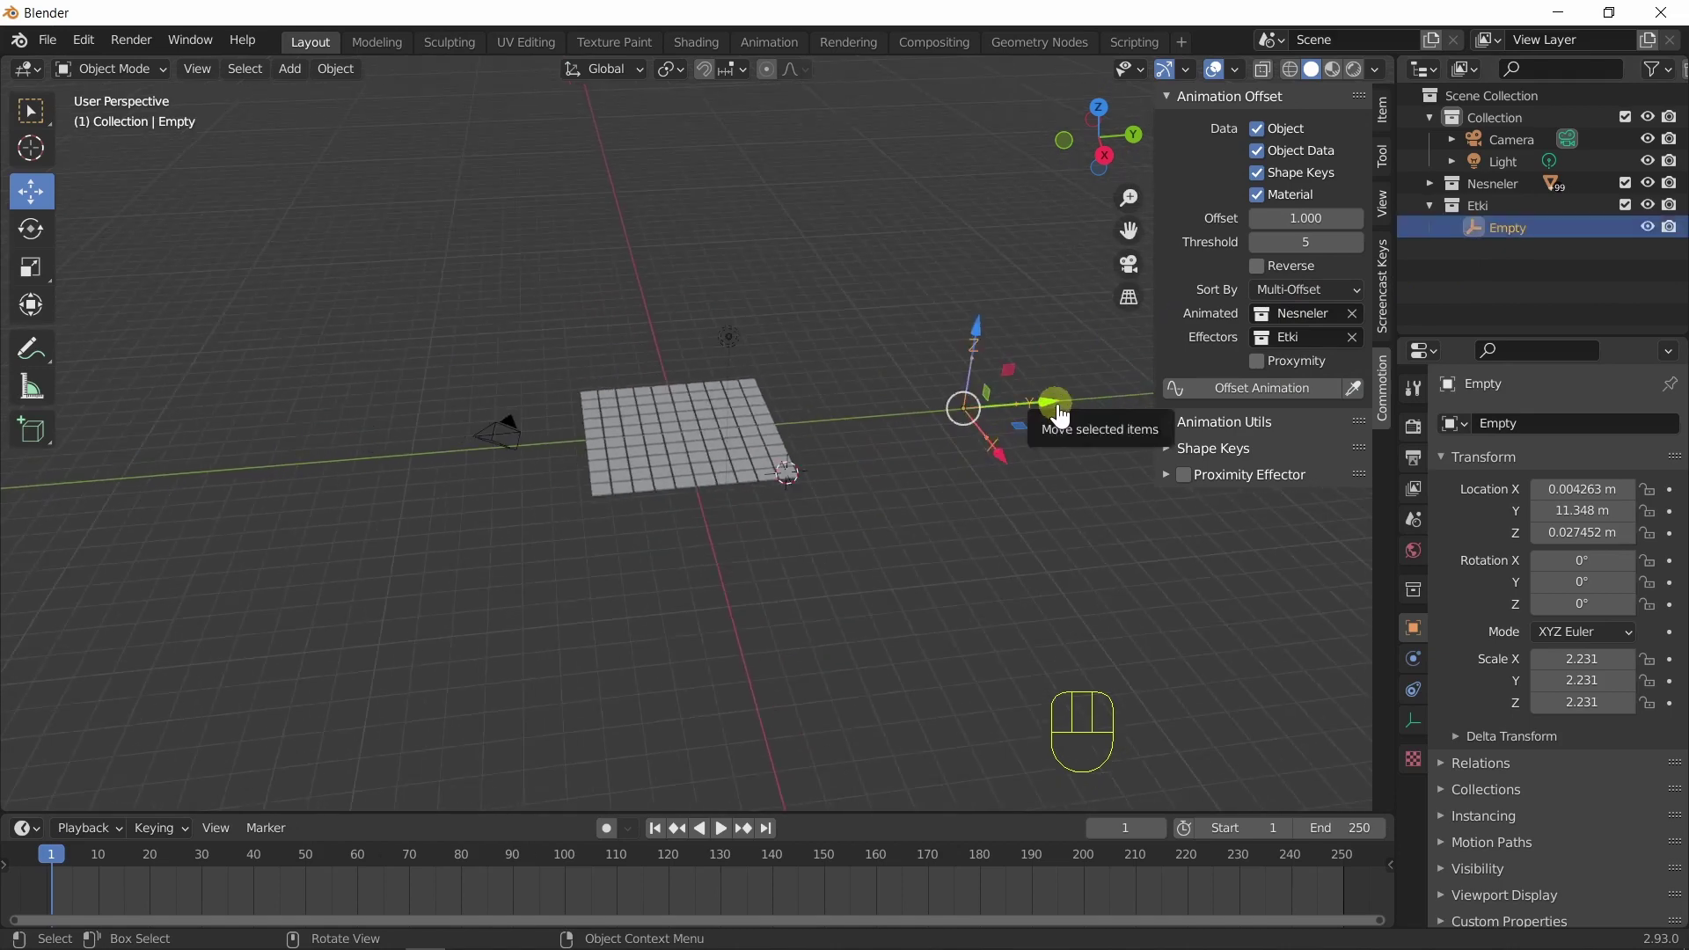
Move the Empty to the grid centre in top view and select all cubes plus the Empty.
{"action": "key", "text": "KP_7"}
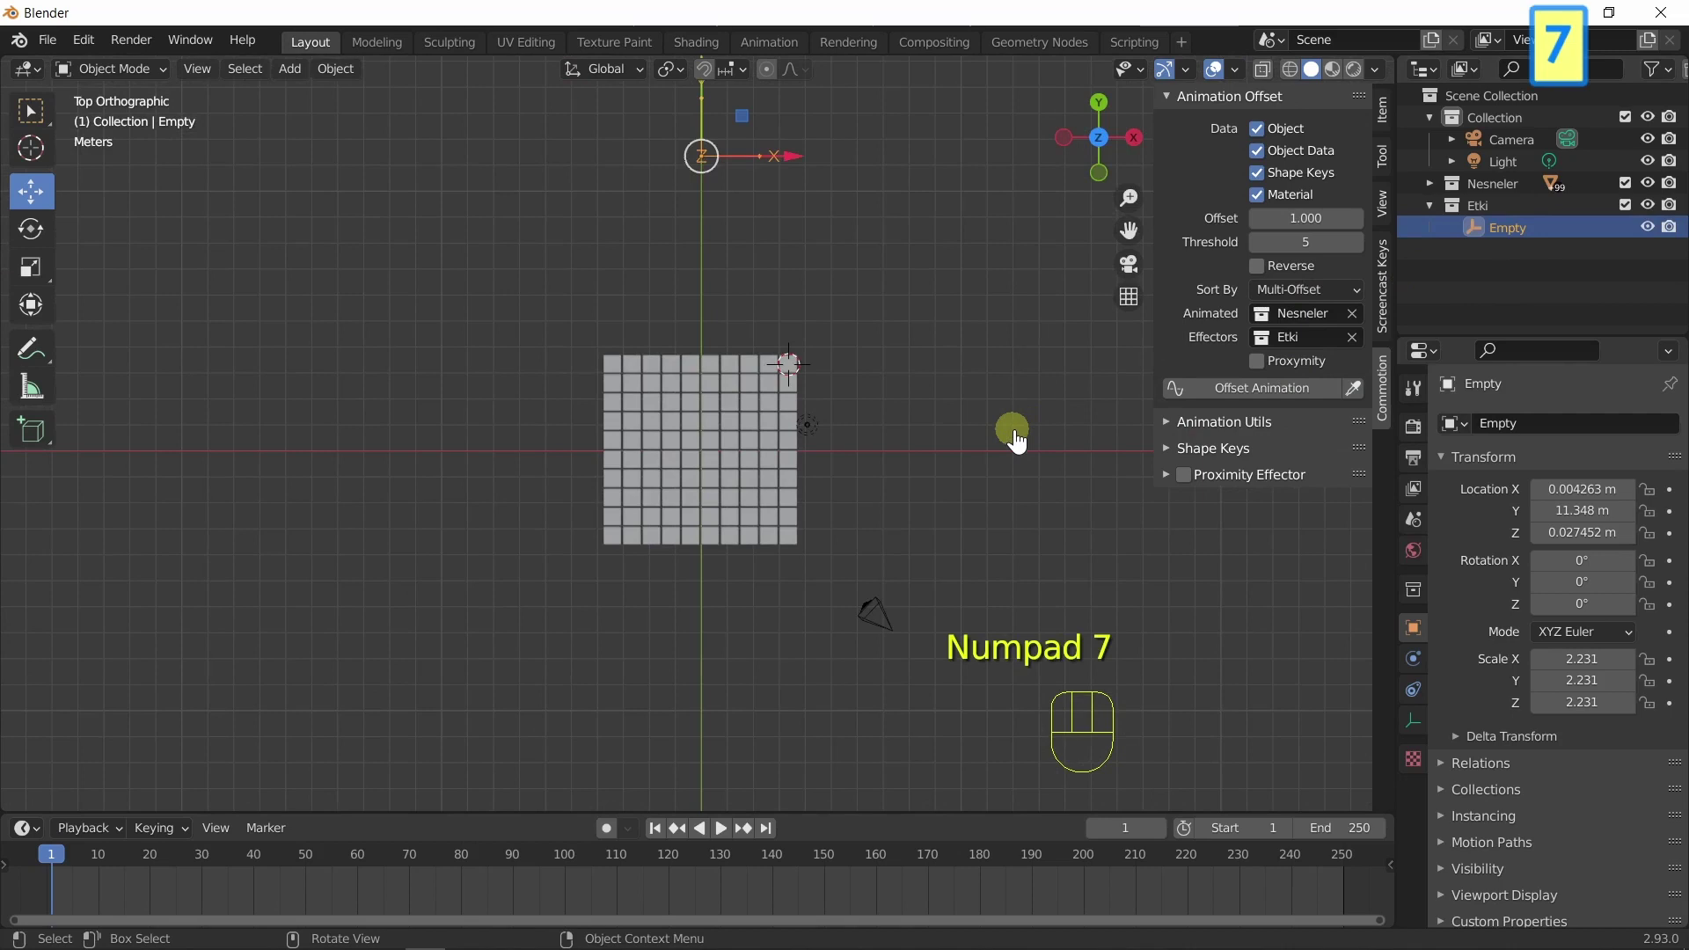
{"action": "key", "text": "g"}
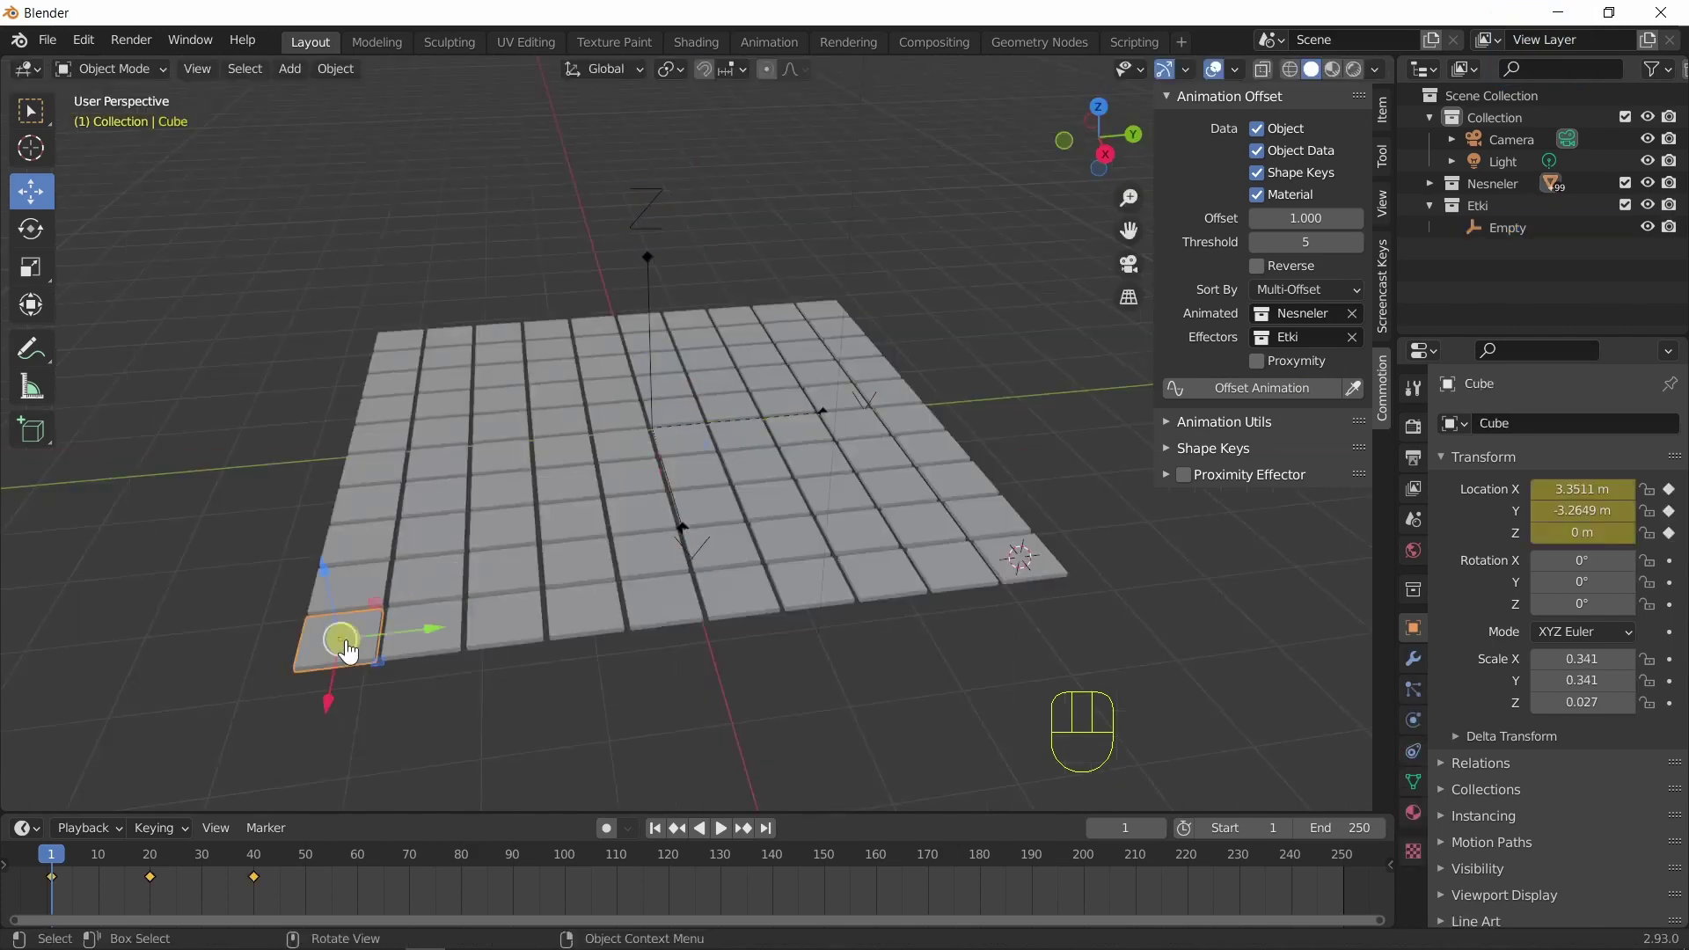
{"action": "key", "text": "q"}
{"action": "left_click_drag", "start_coordinate": [739, 463], "coordinate": [730, 437]}
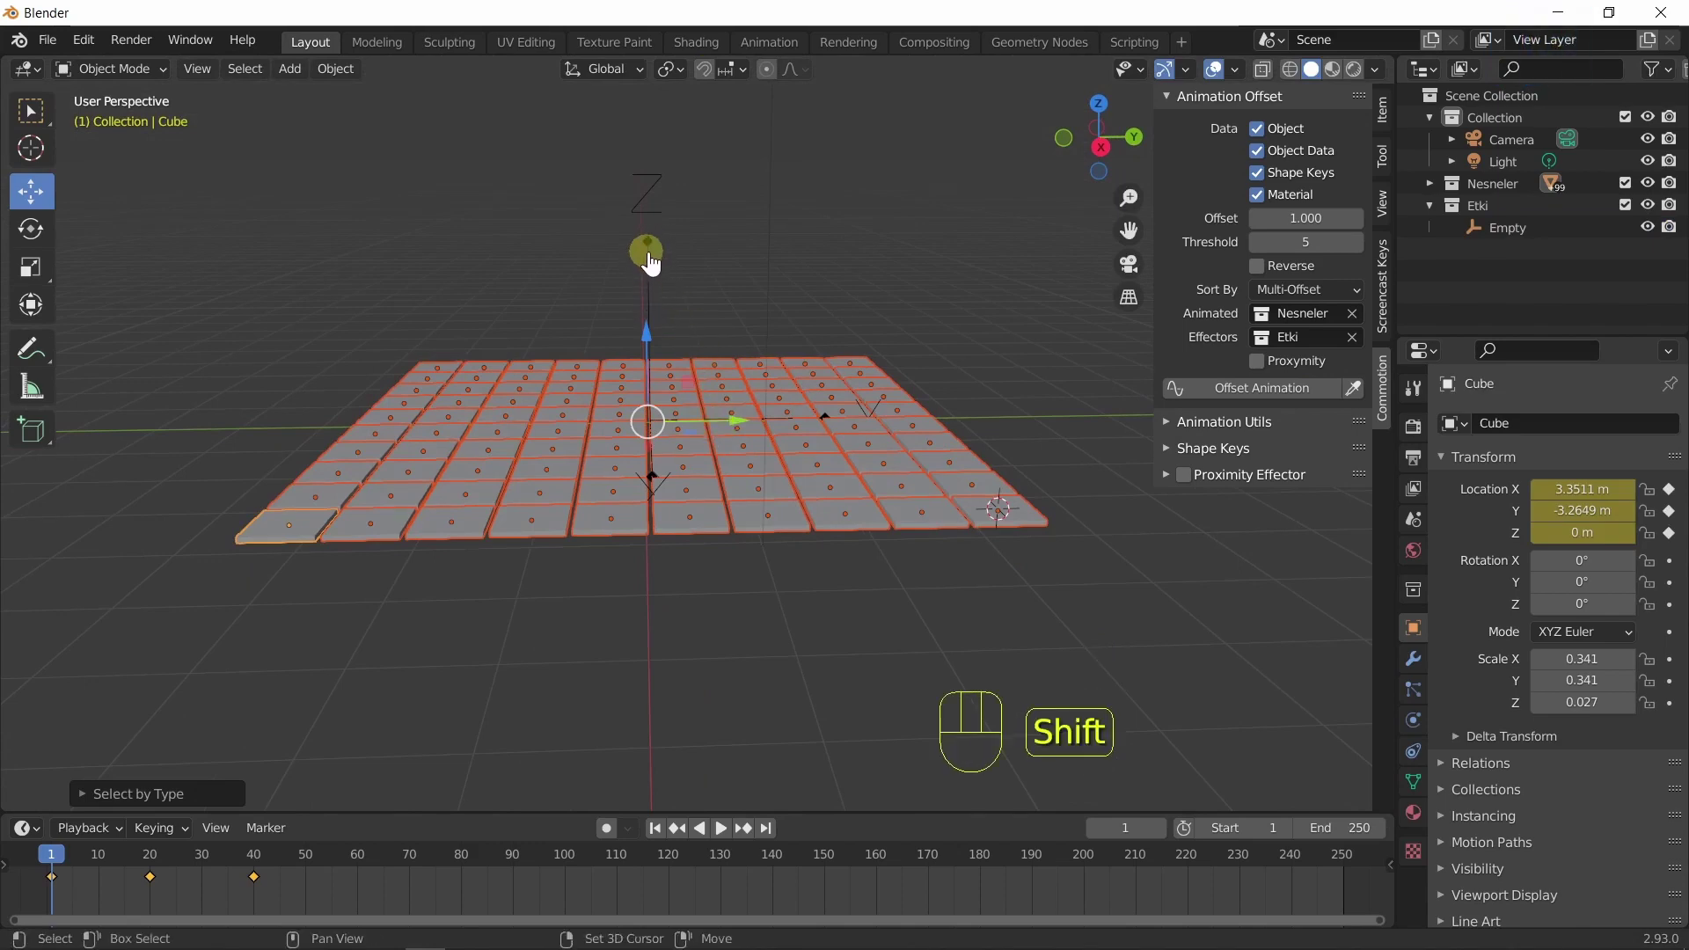
{"action": "left_click_drag", "start_coordinate": [768, 340], "coordinate": [798, 381]}
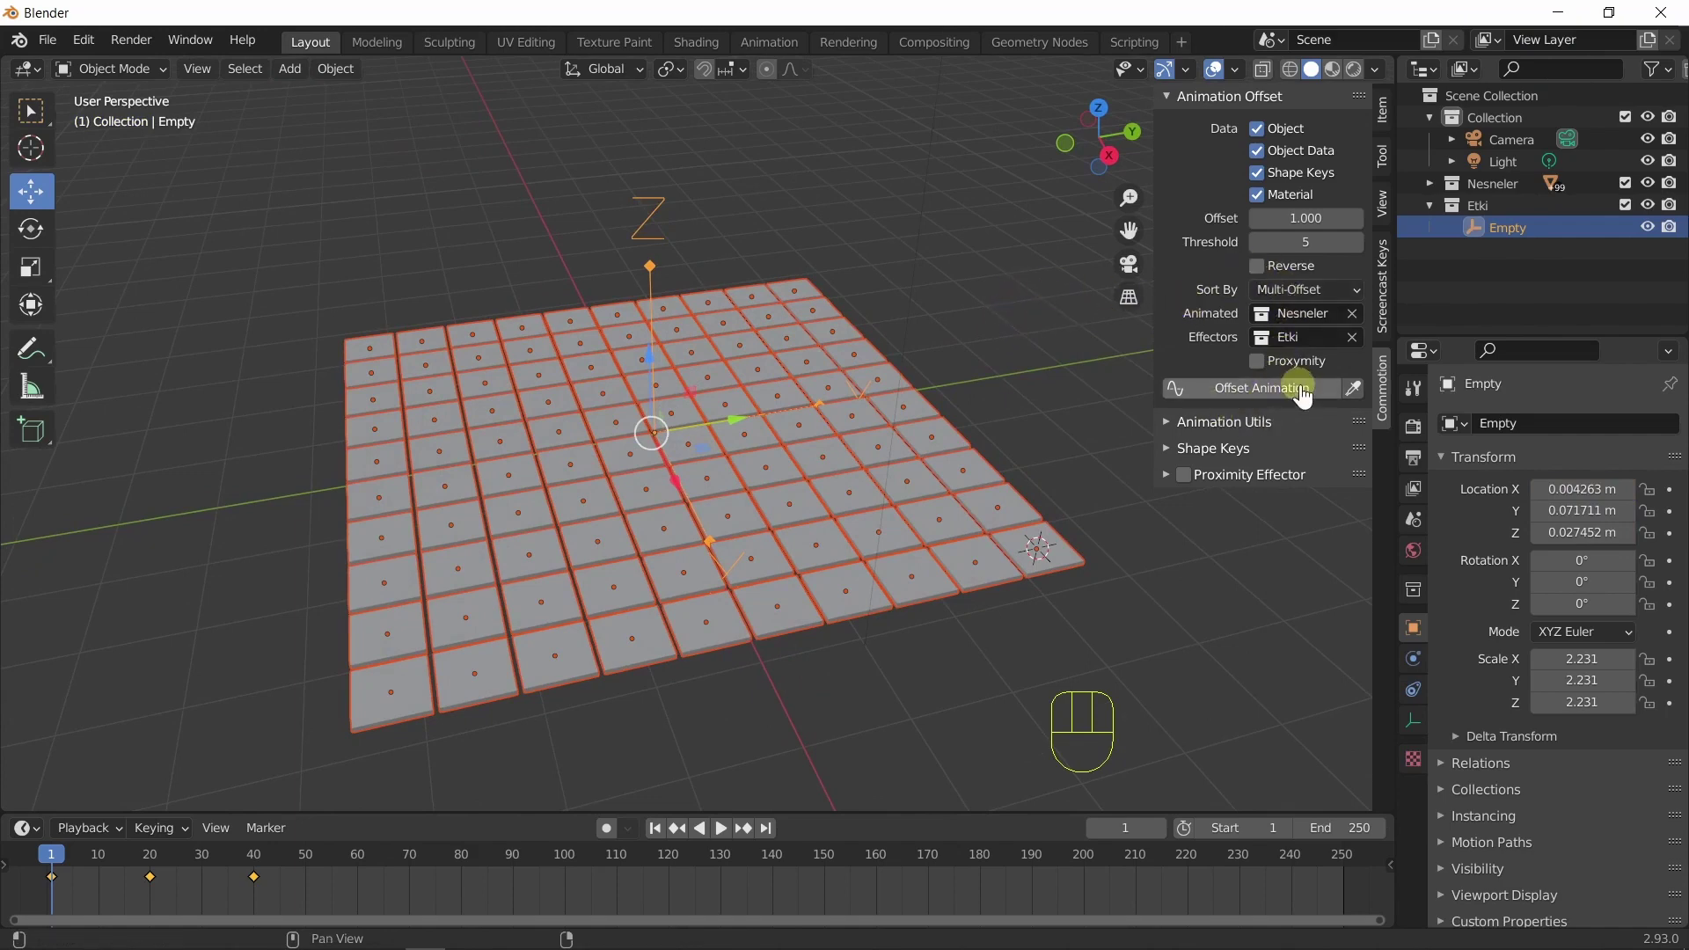
Apply Offset Animation from the central Empty and play the outward ripple back to frame 1.
{"action": "left_click", "coordinate": [1278, 402]}
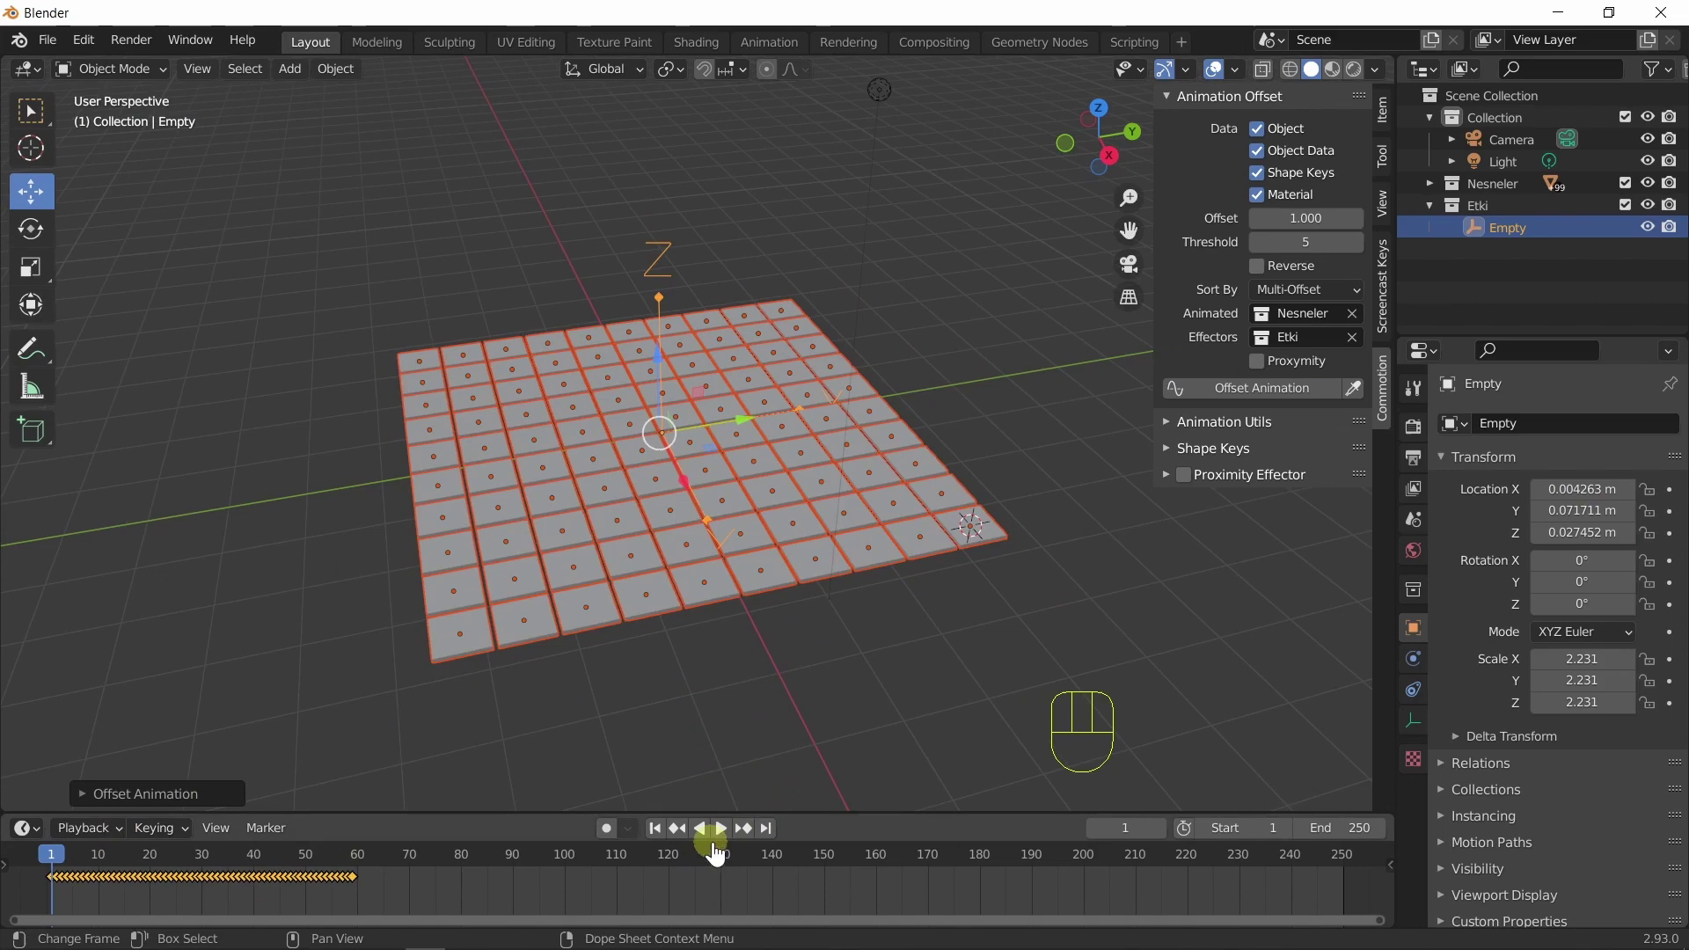
{"action": "left_click", "coordinate": [726, 841]}
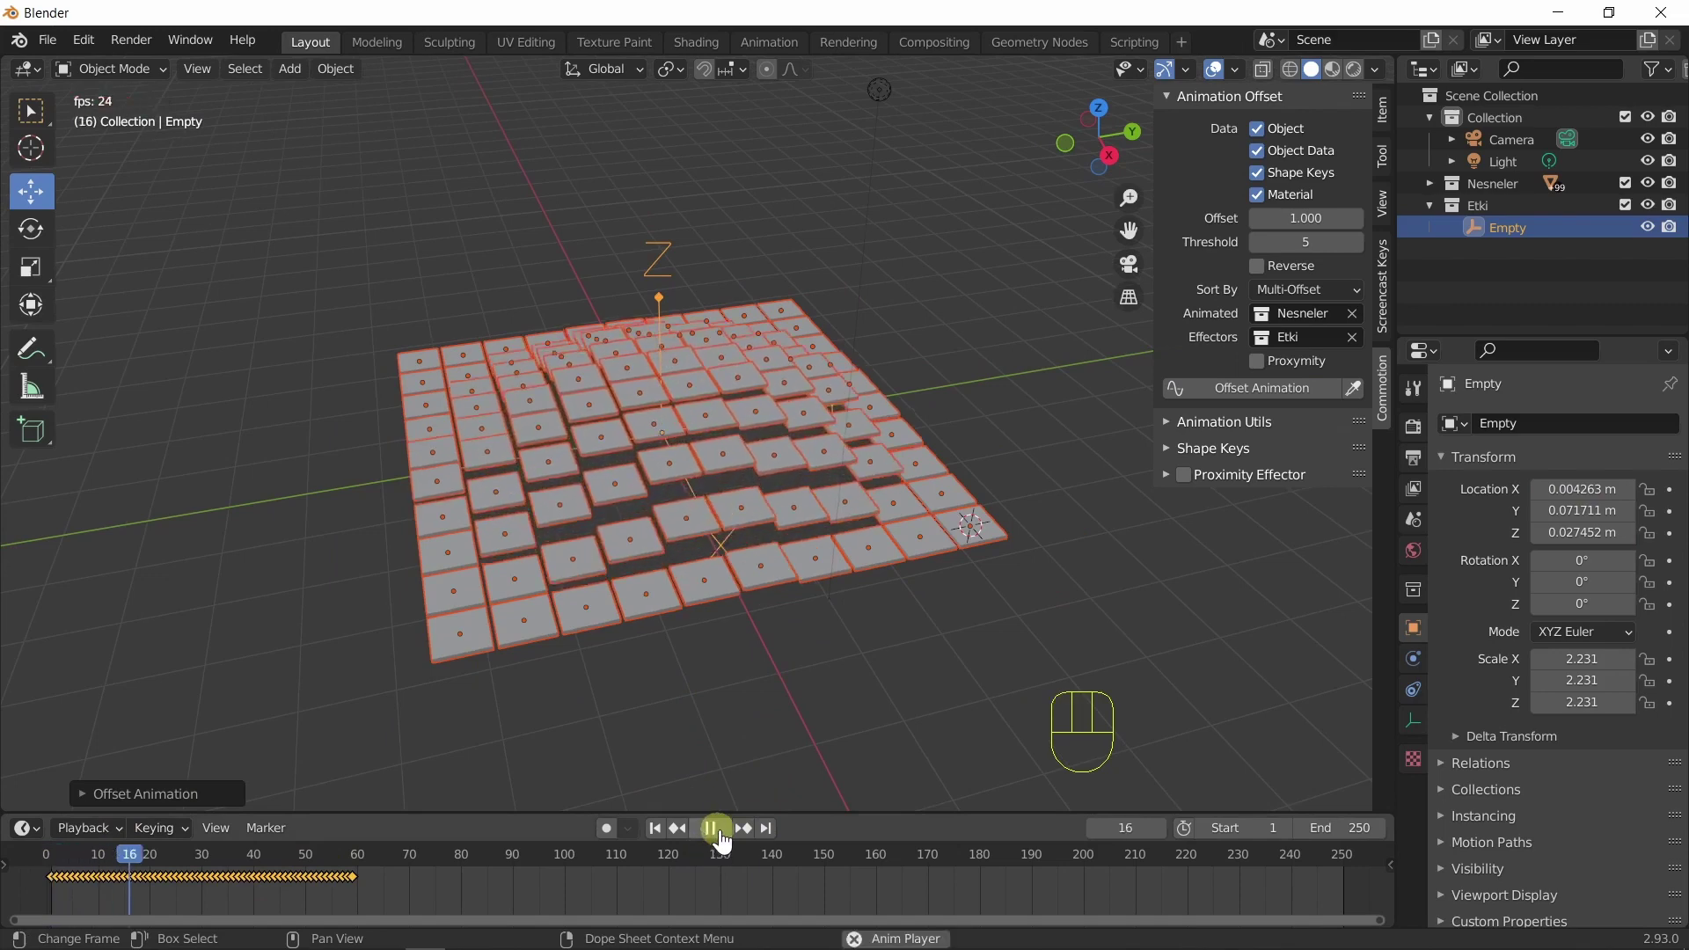
{"action": "left_click", "coordinate": [730, 845]}
{"action": "left_click", "coordinate": [667, 845]}
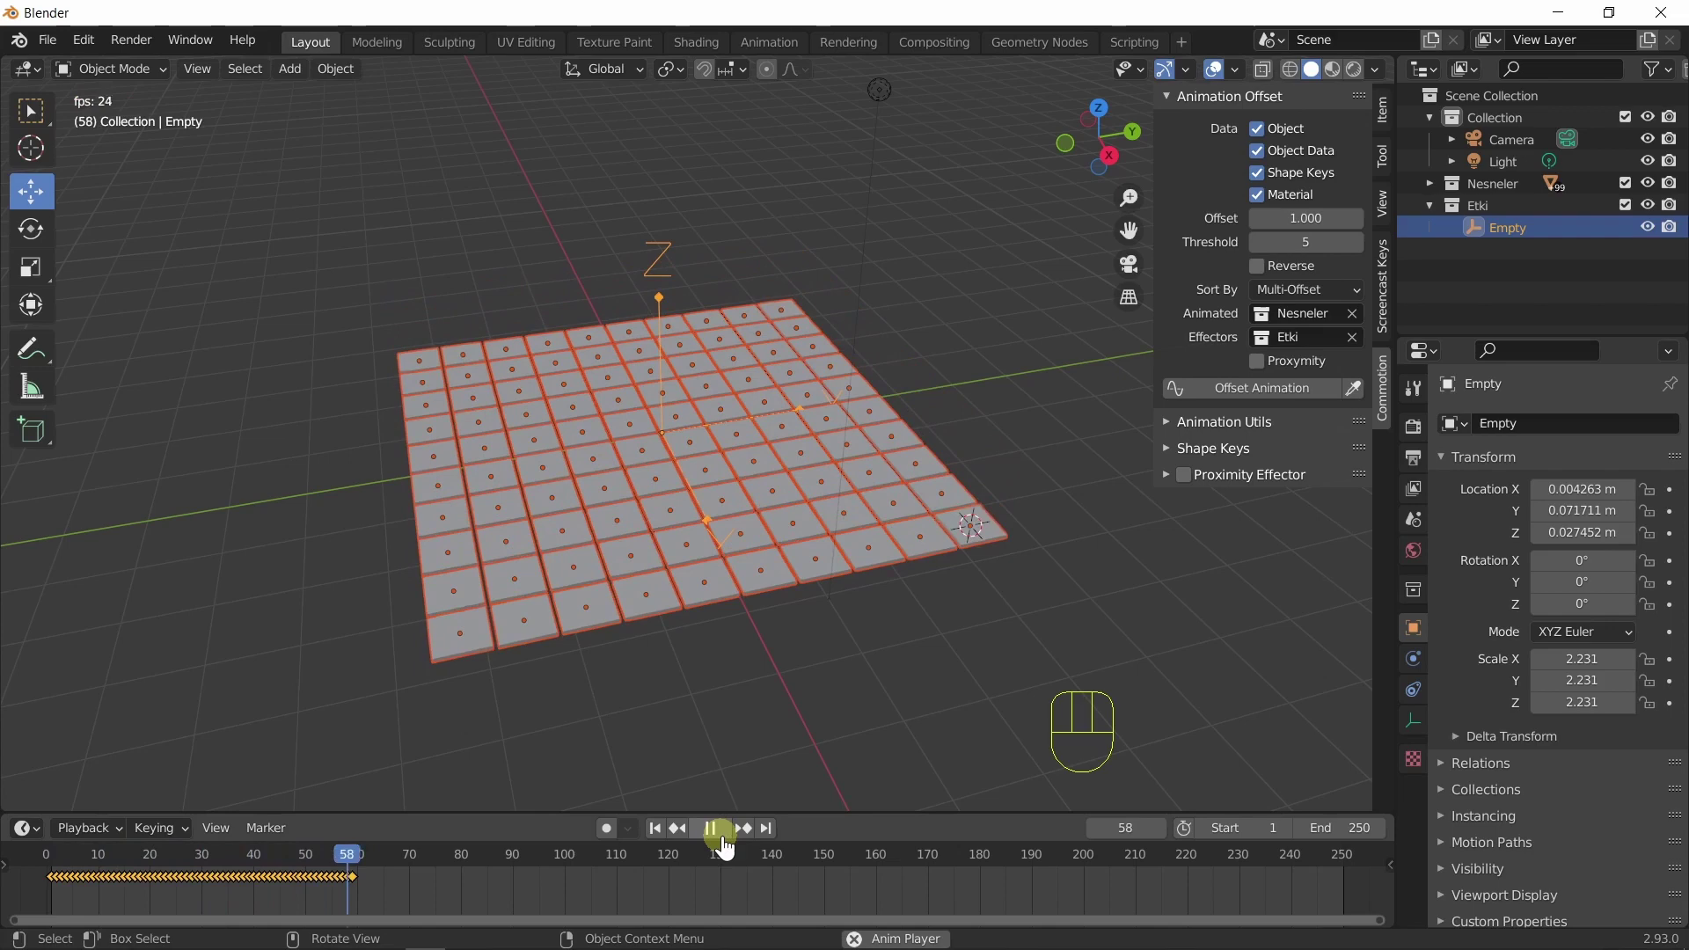
{"action": "left_click", "coordinate": [730, 847]}
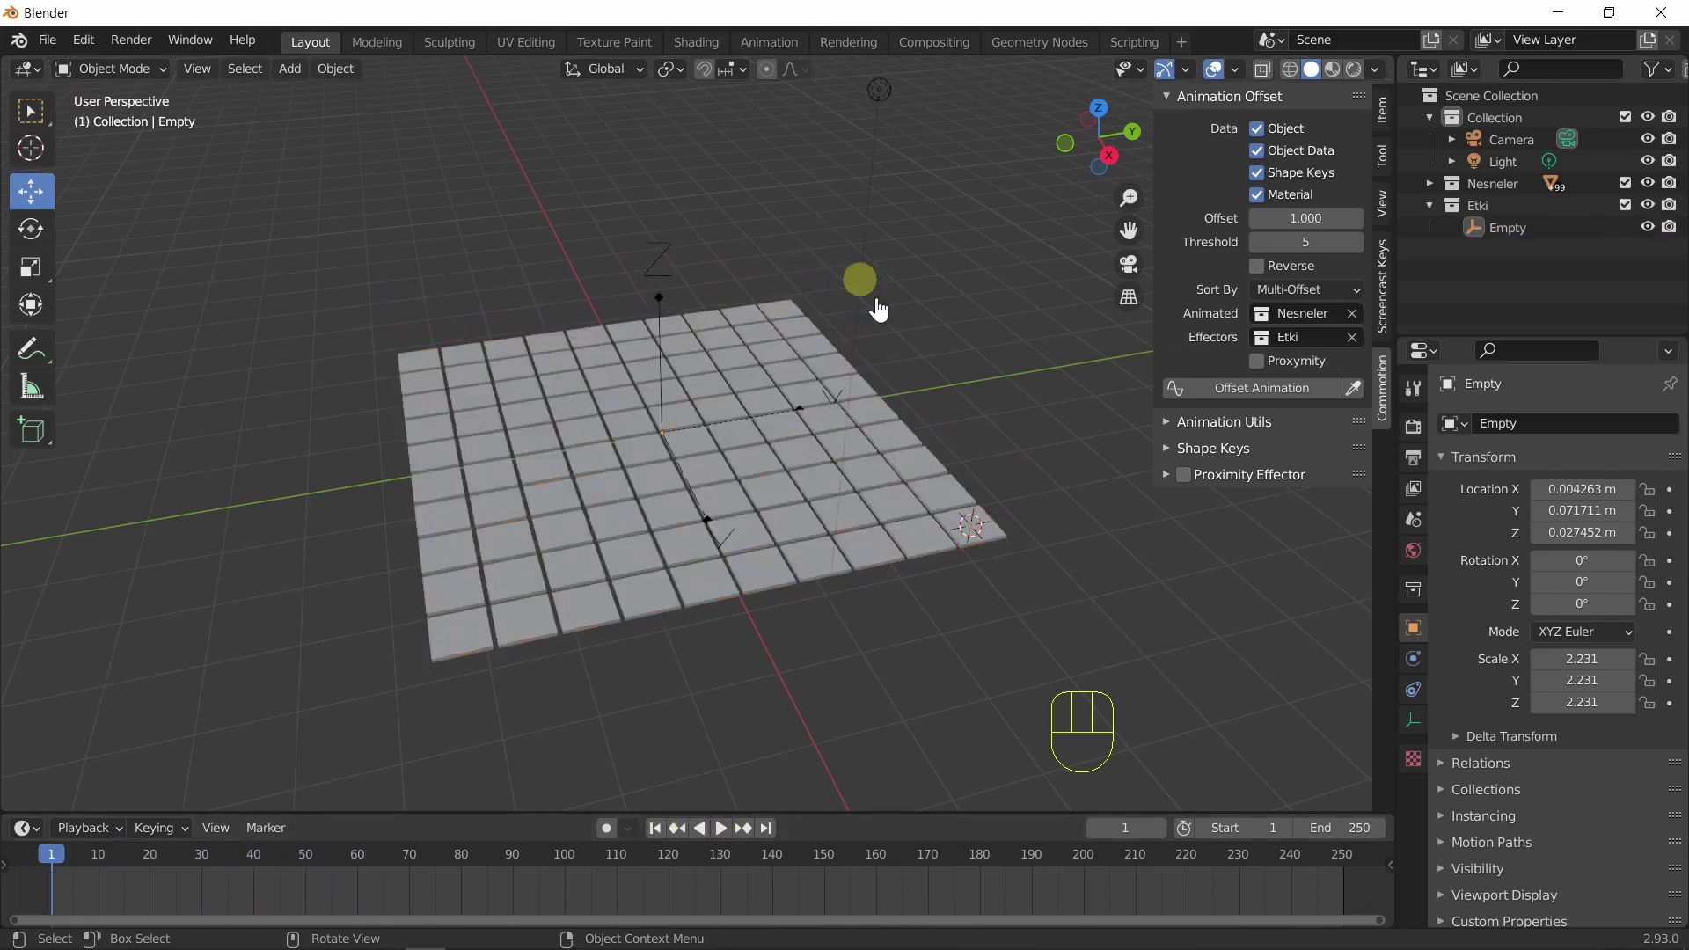
Move the Empty to the grid's bottom edge in top view and select everything.
{"action": "left_click_drag", "start_coordinate": [923, 386], "coordinate": [865, 357]}
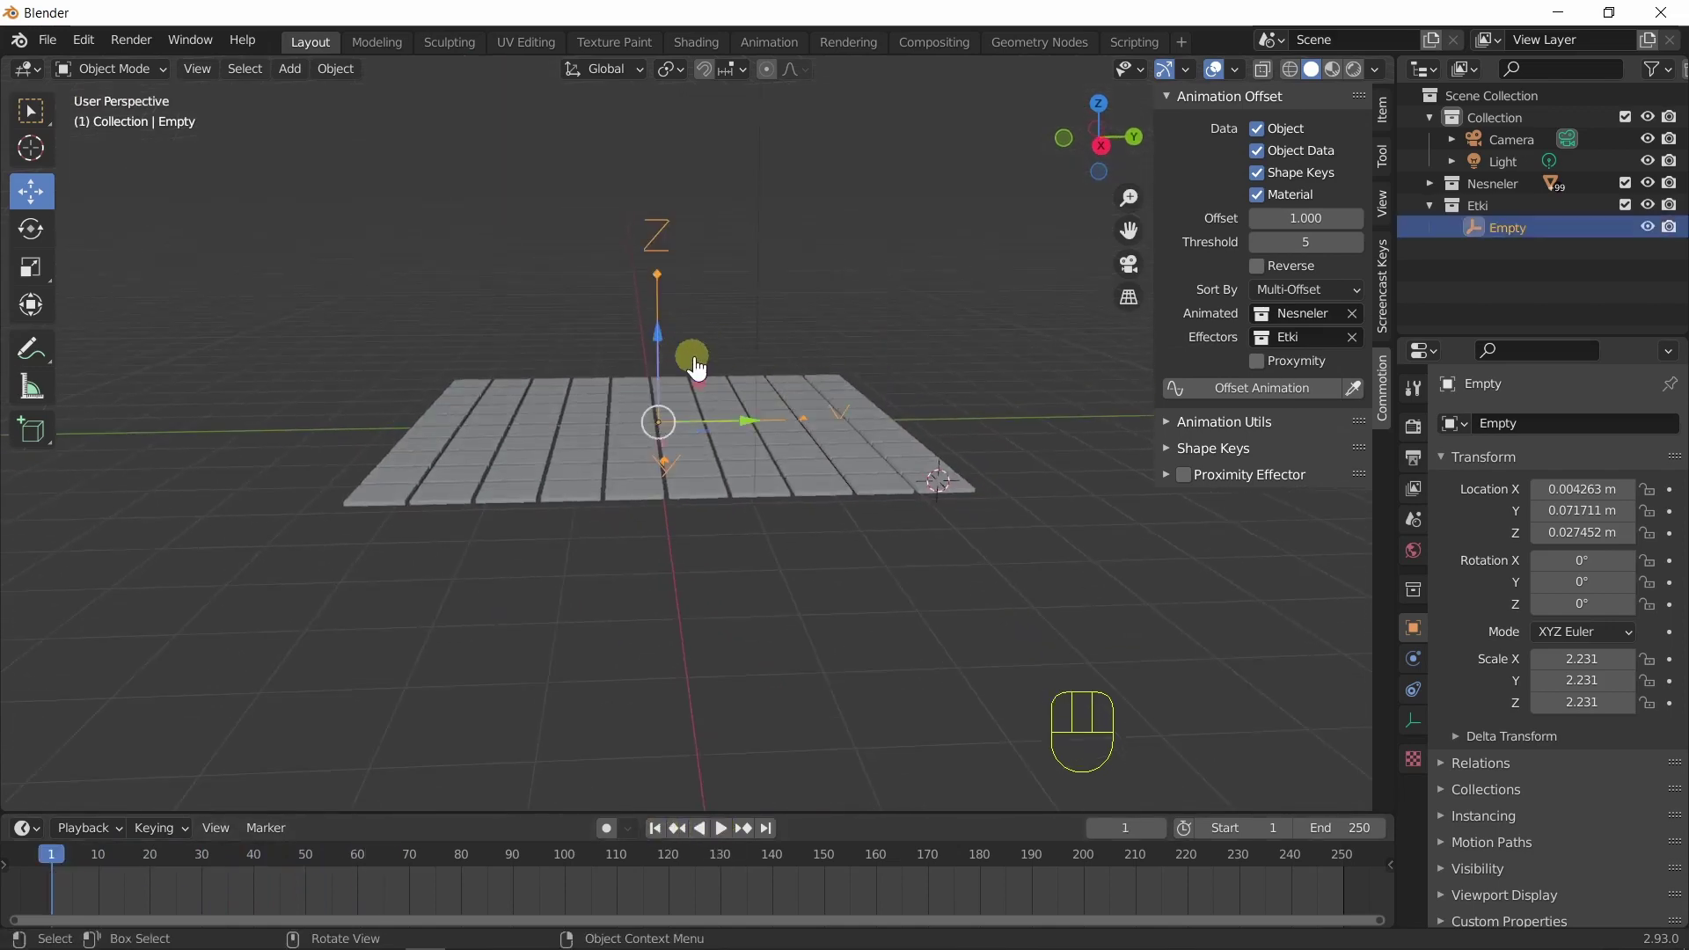
{"action": "left_click_drag", "start_coordinate": [742, 404], "coordinate": [763, 553]}
{"action": "left_click_drag", "start_coordinate": [784, 536], "coordinate": [832, 523]}
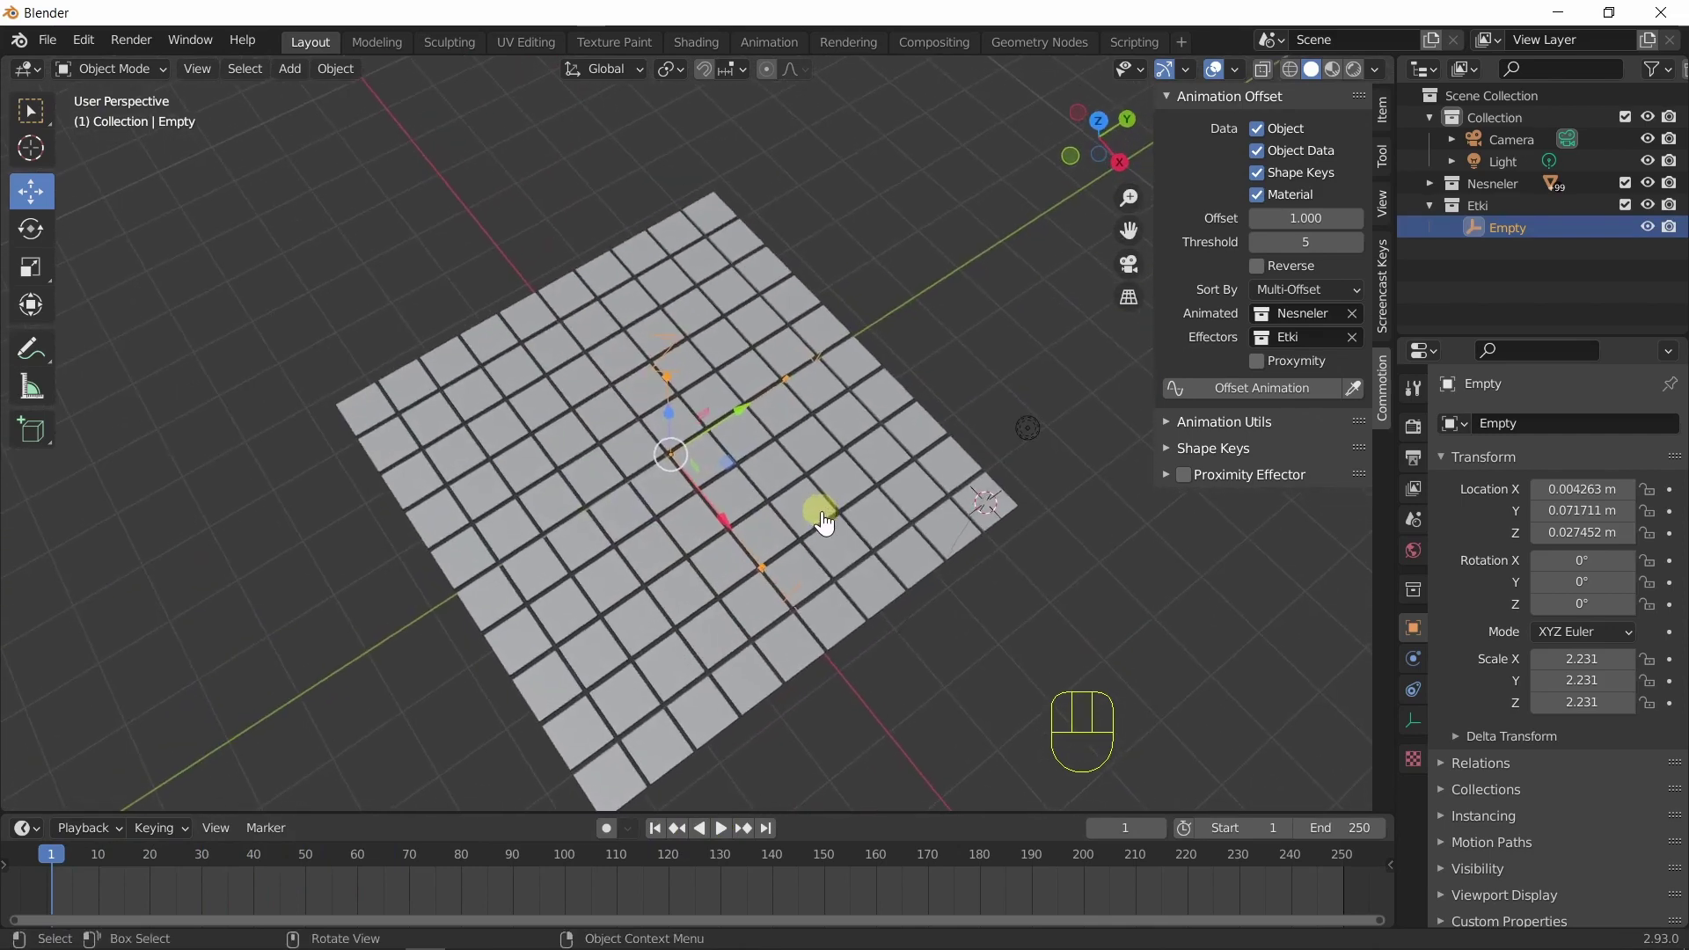
{"action": "key", "text": "KP_7"}
{"action": "key", "text": "g"}
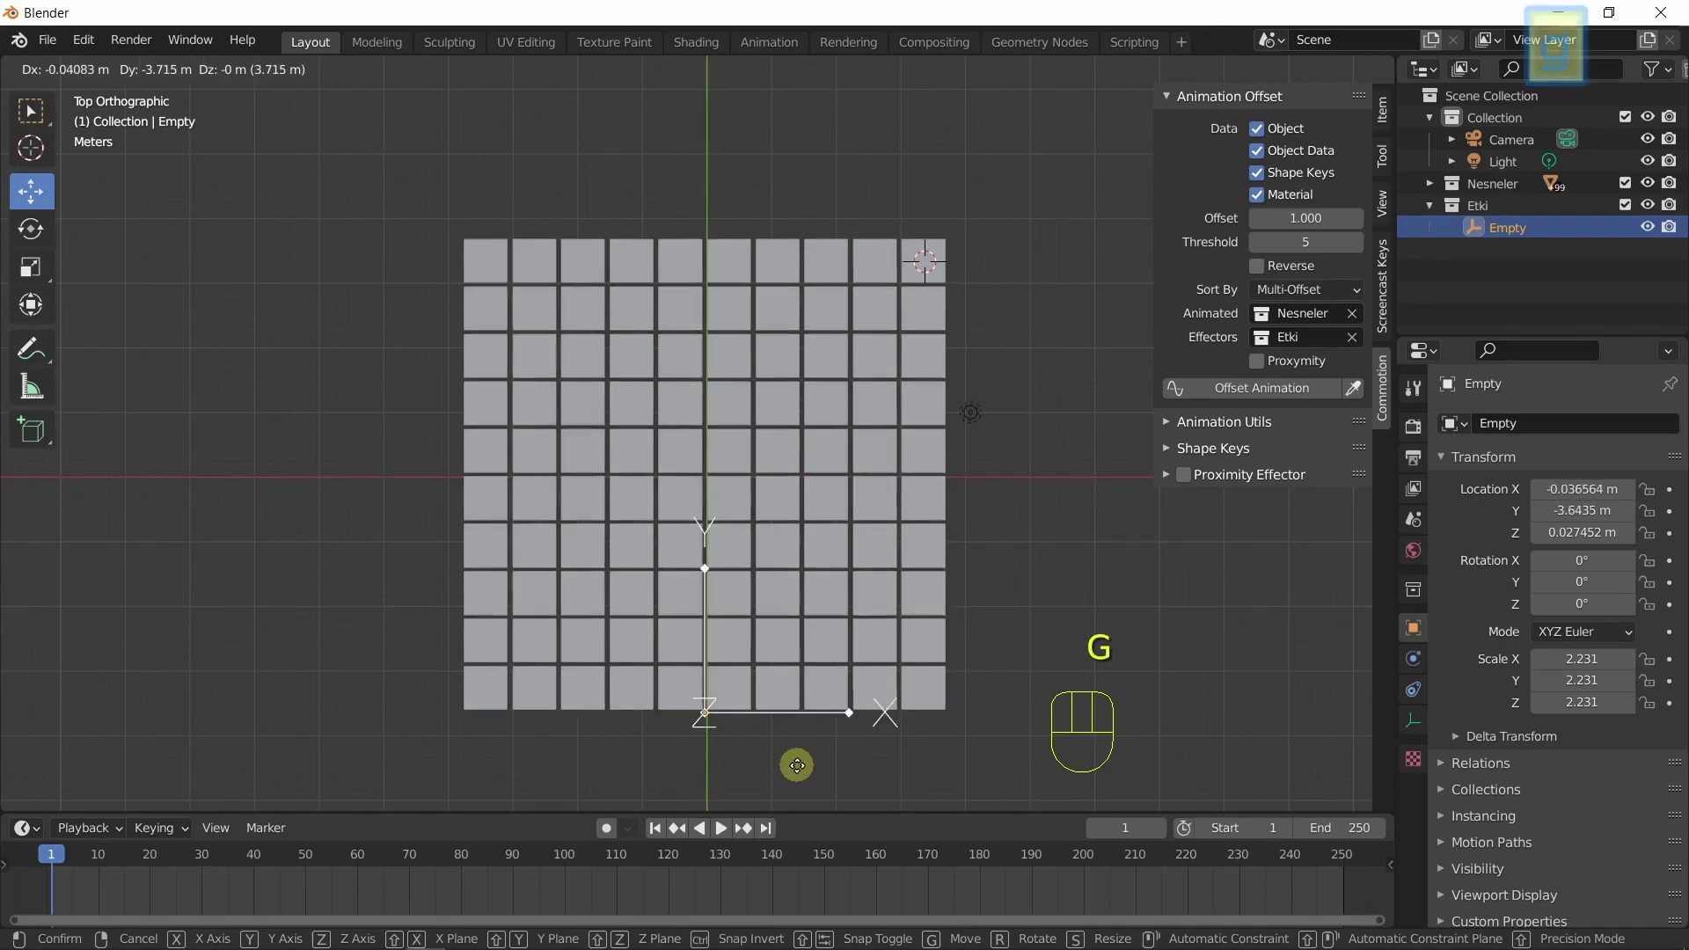
{"action": "left_click_drag", "start_coordinate": [1033, 641], "coordinate": [837, 513]}
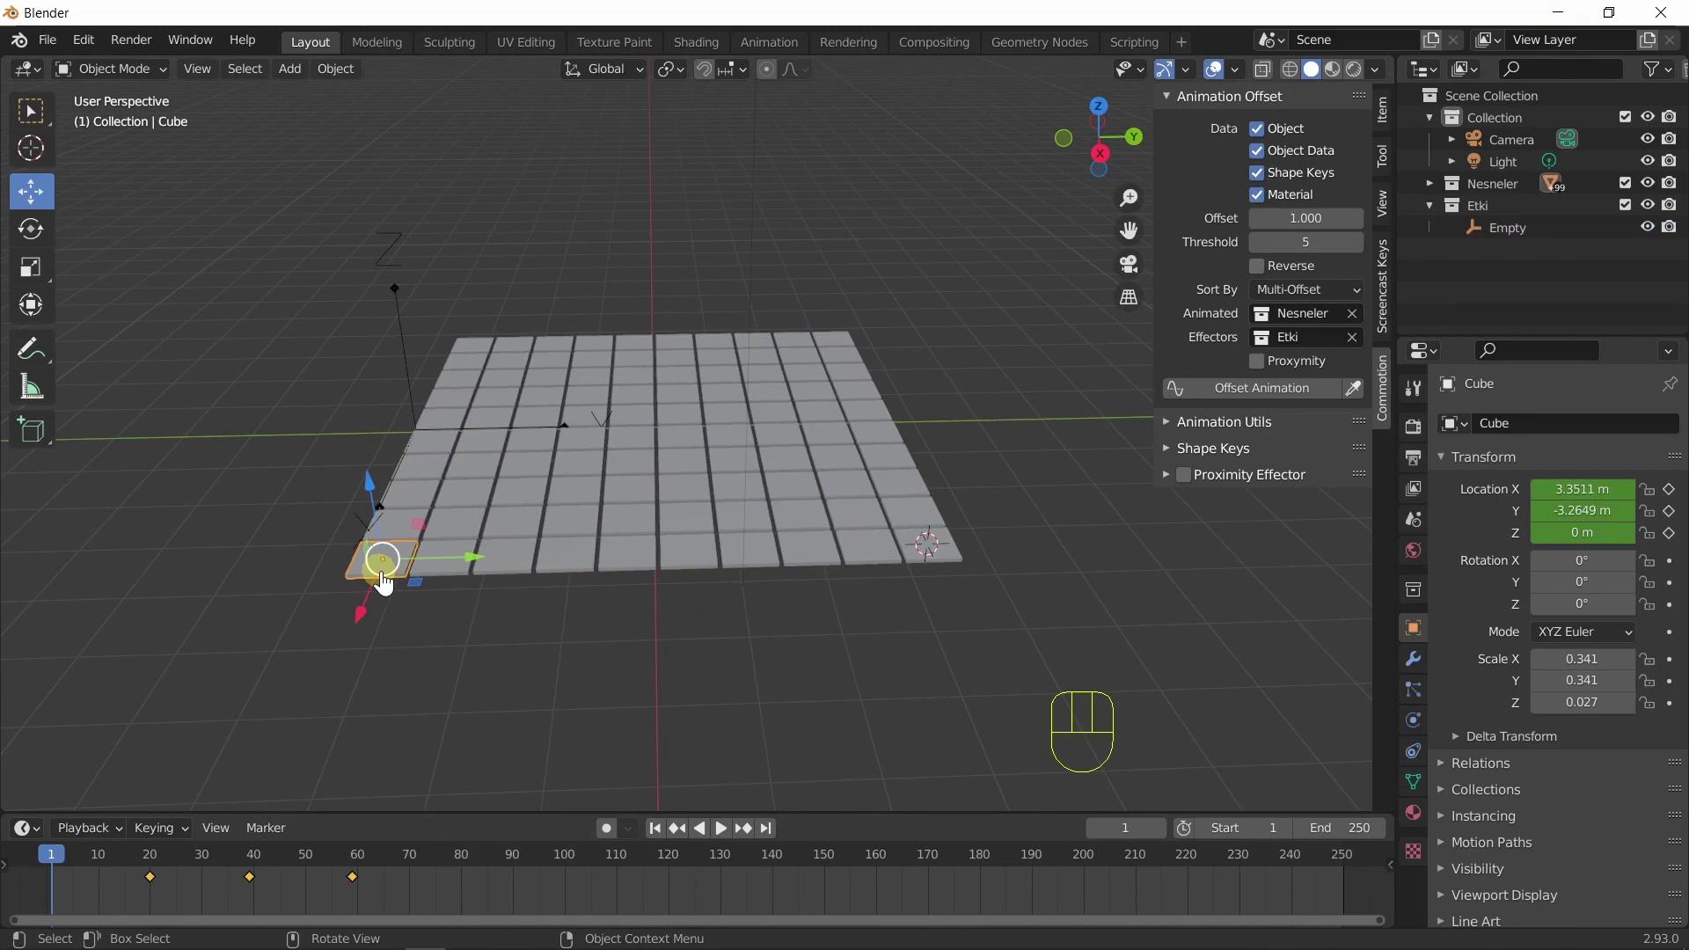
{"action": "key", "text": "q"}
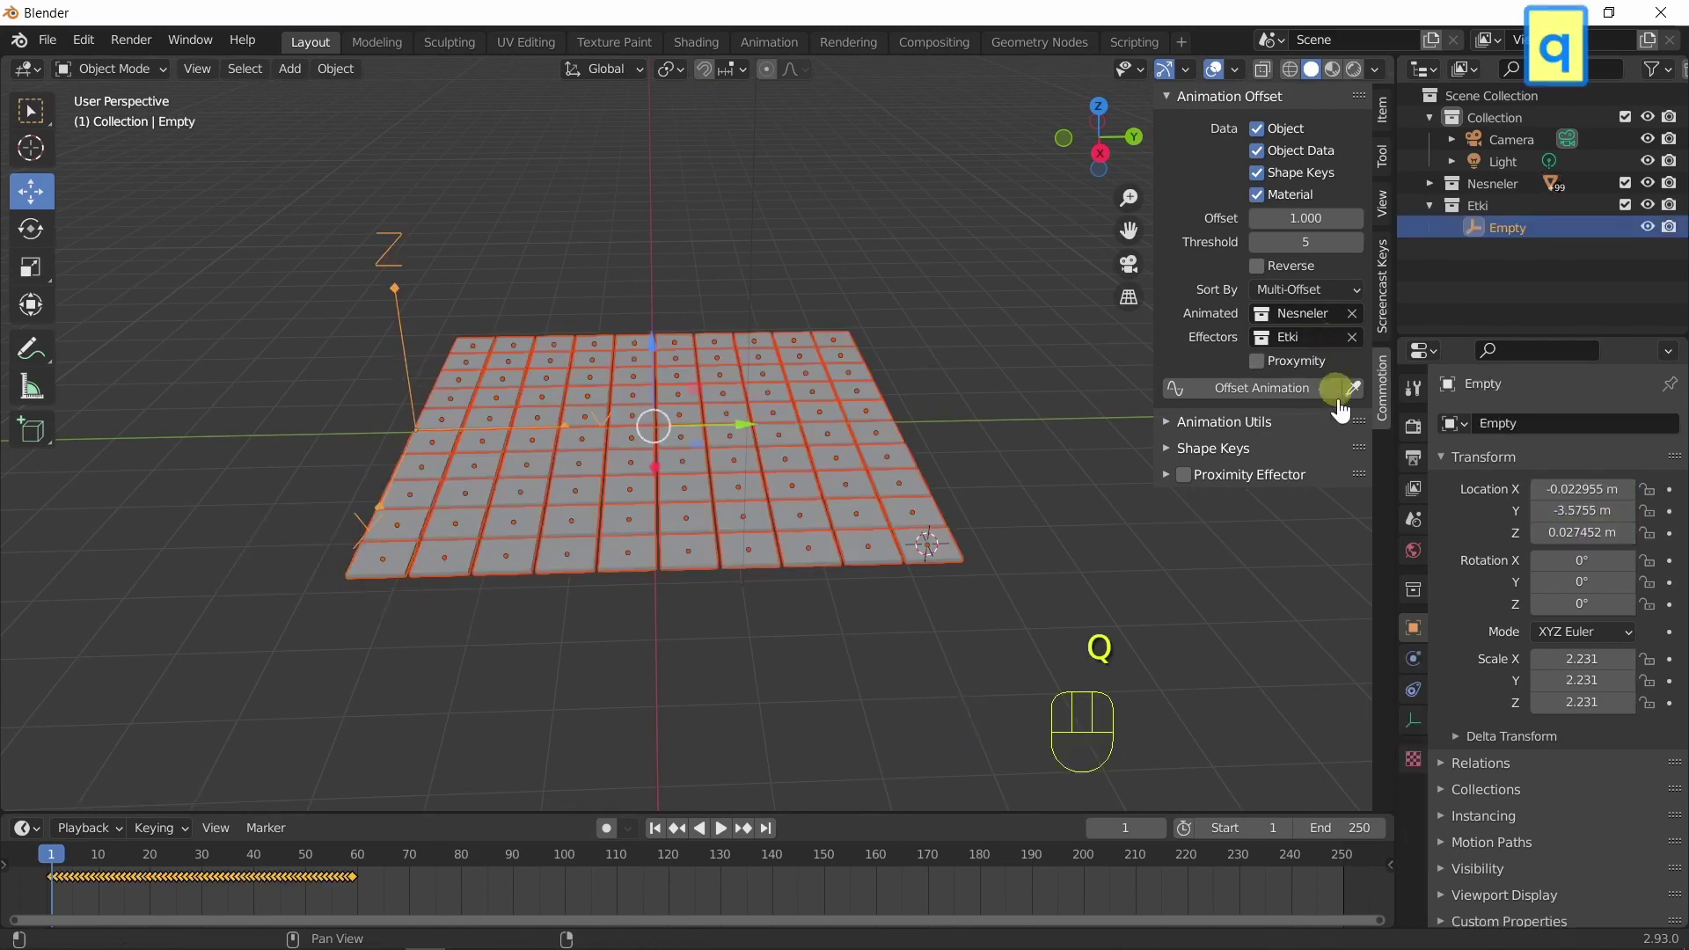
Reapply Offset Animation from the edge, play the sweep, then move the Empty out beside the grid.
{"action": "left_click", "coordinate": [1270, 400]}
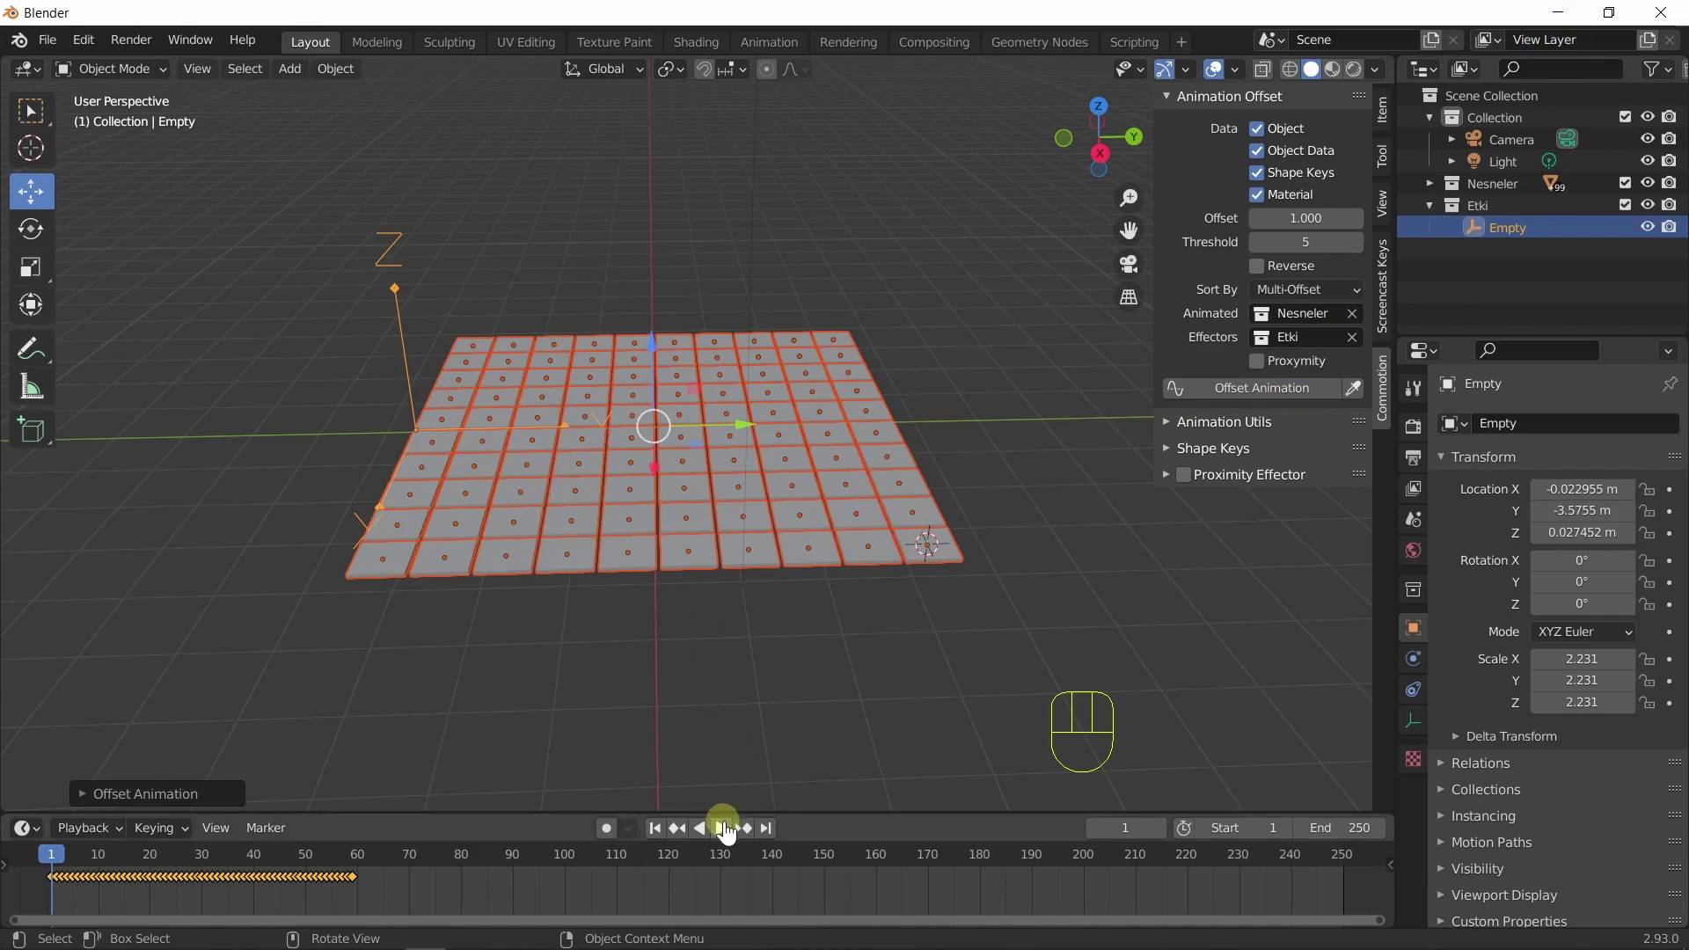
{"action": "left_click", "coordinate": [727, 836]}
{"action": "left_click", "coordinate": [727, 835]}
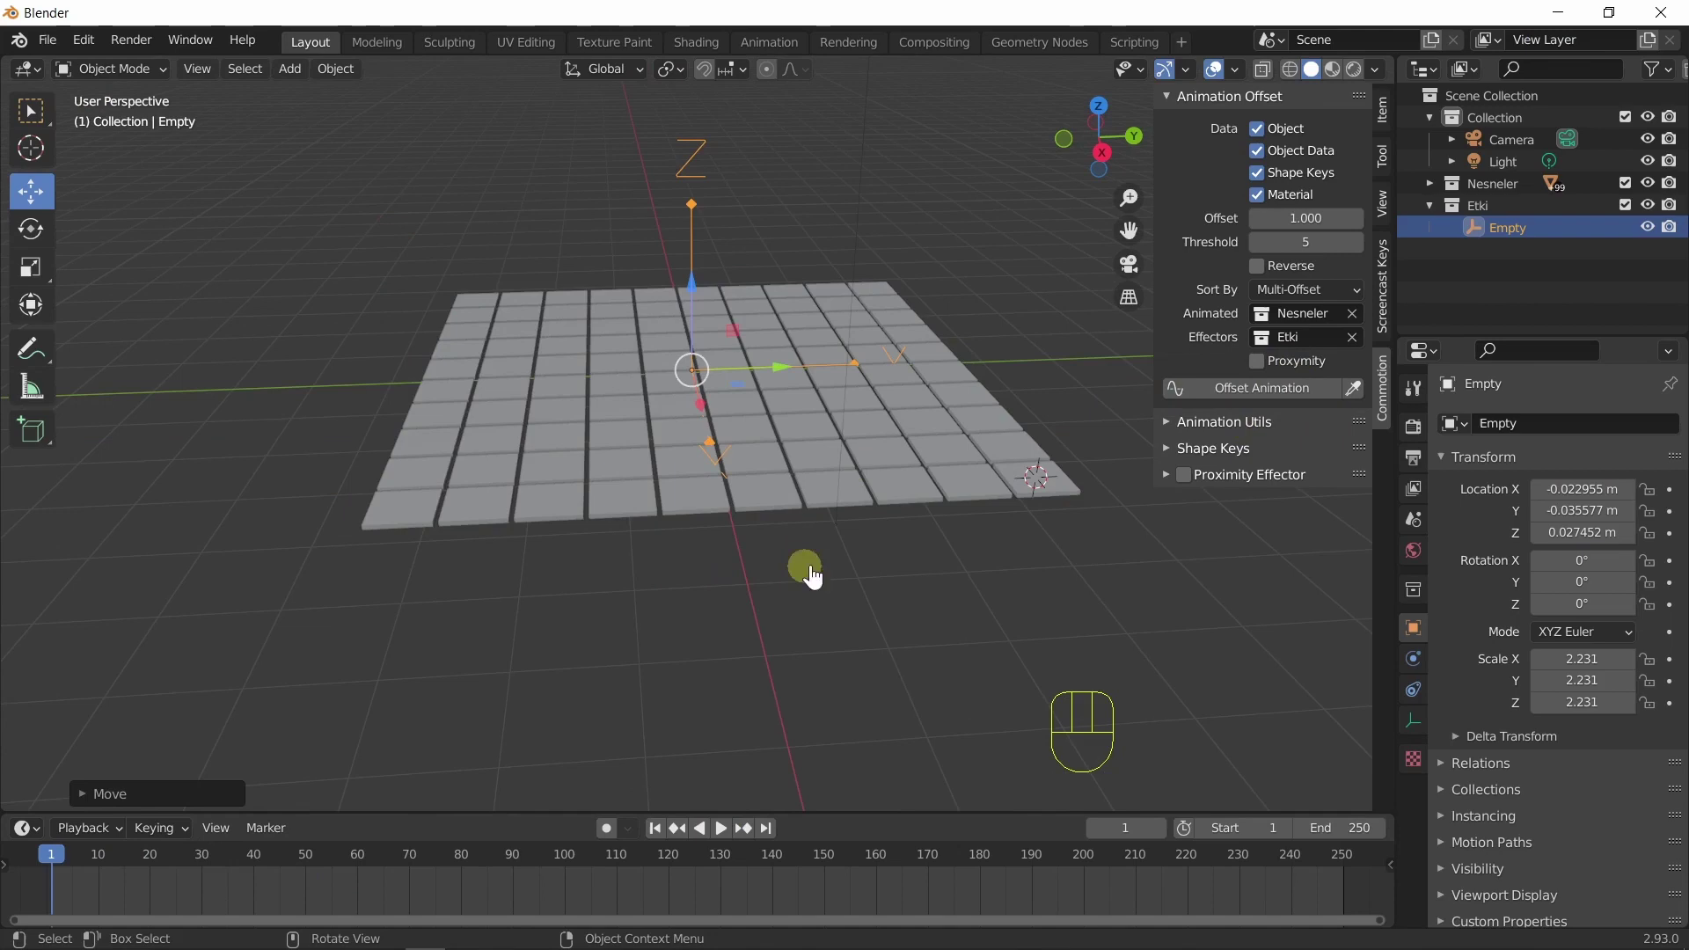
{"action": "left_click_drag", "start_coordinate": [777, 388], "coordinate": [1049, 414]}
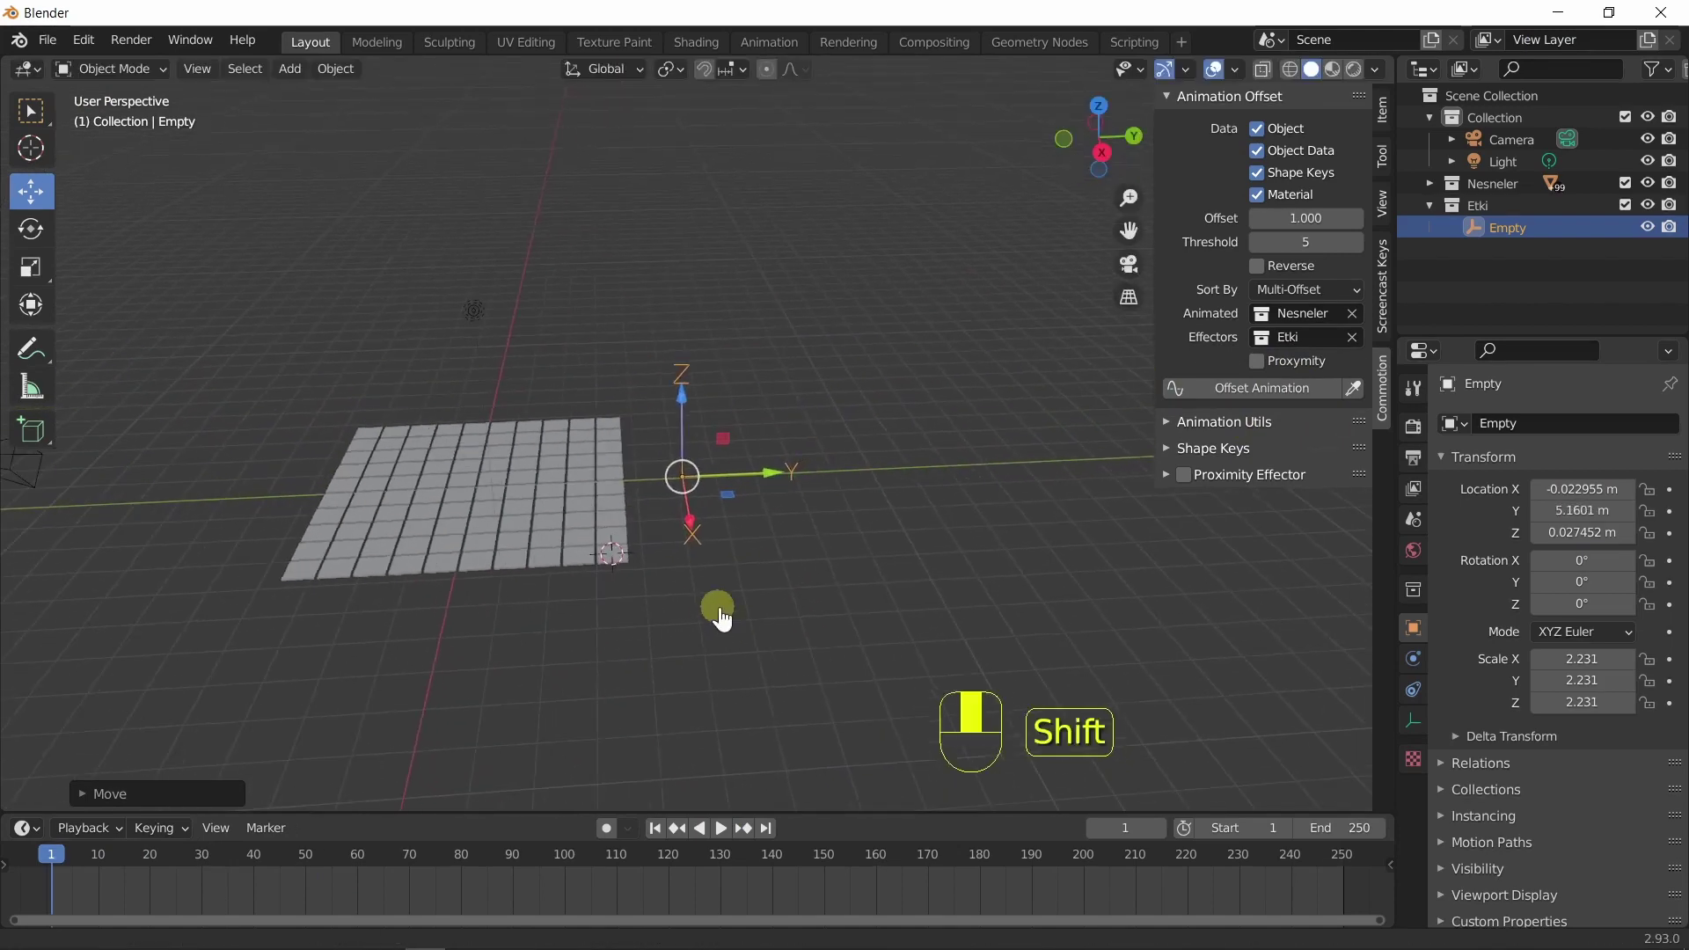
{"action": "left_click", "coordinate": [775, 489]}
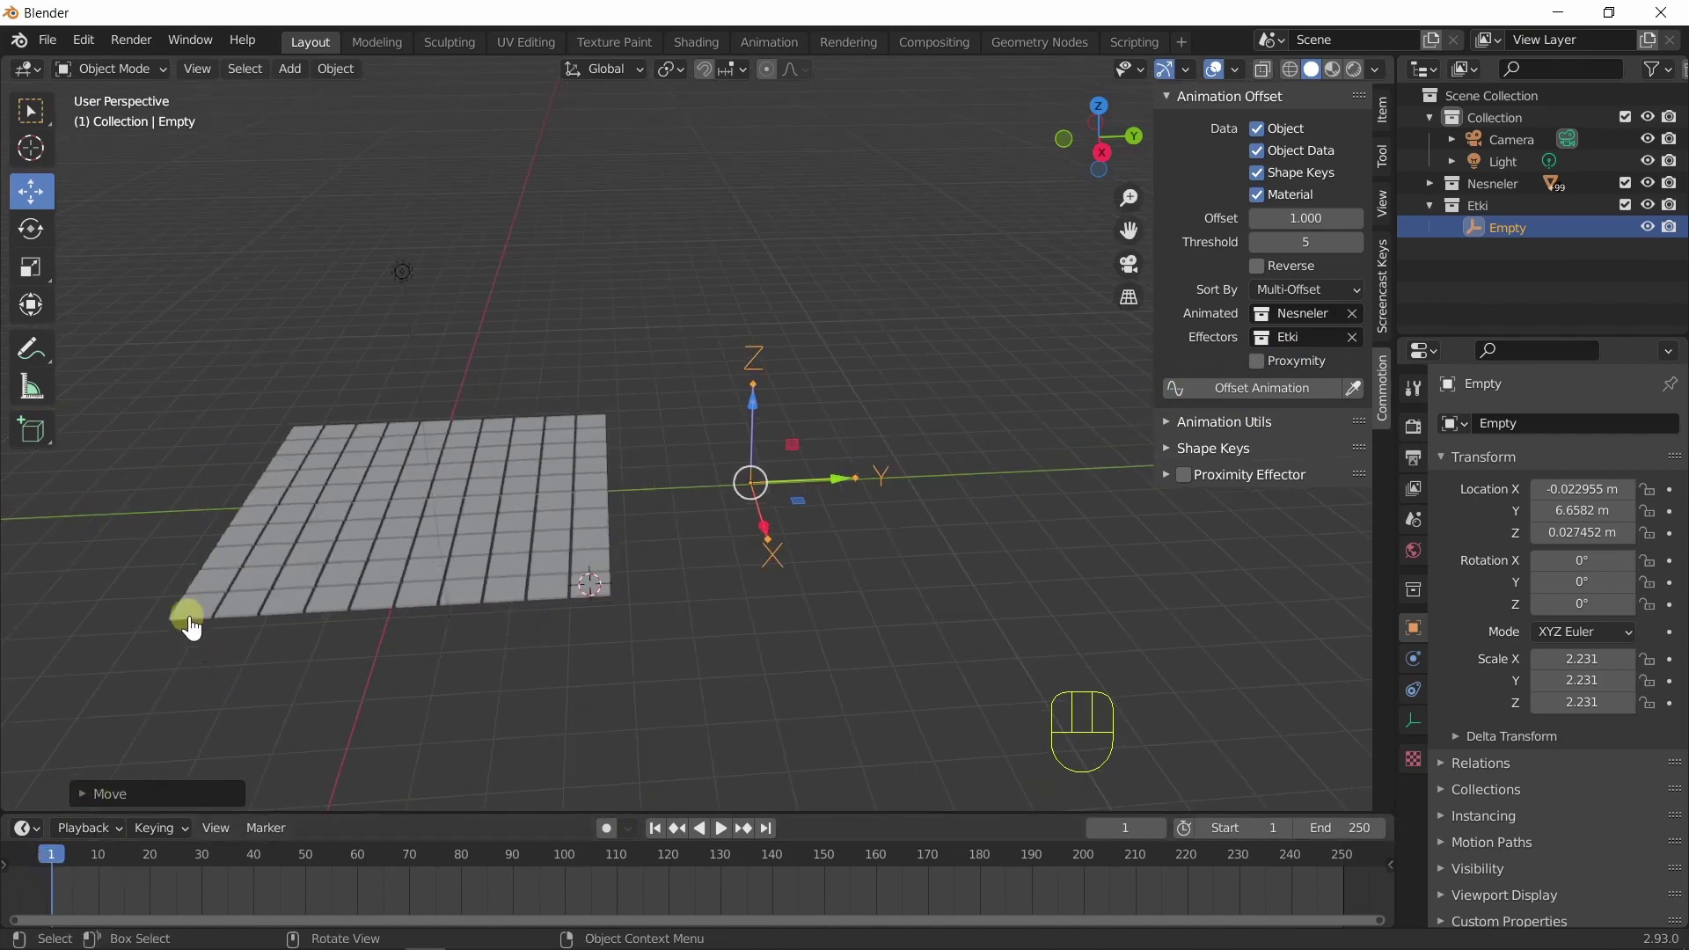
Select all cubes and delete their keyframes, then view the grid from above.
{"action": "left_click", "coordinate": [208, 630]}
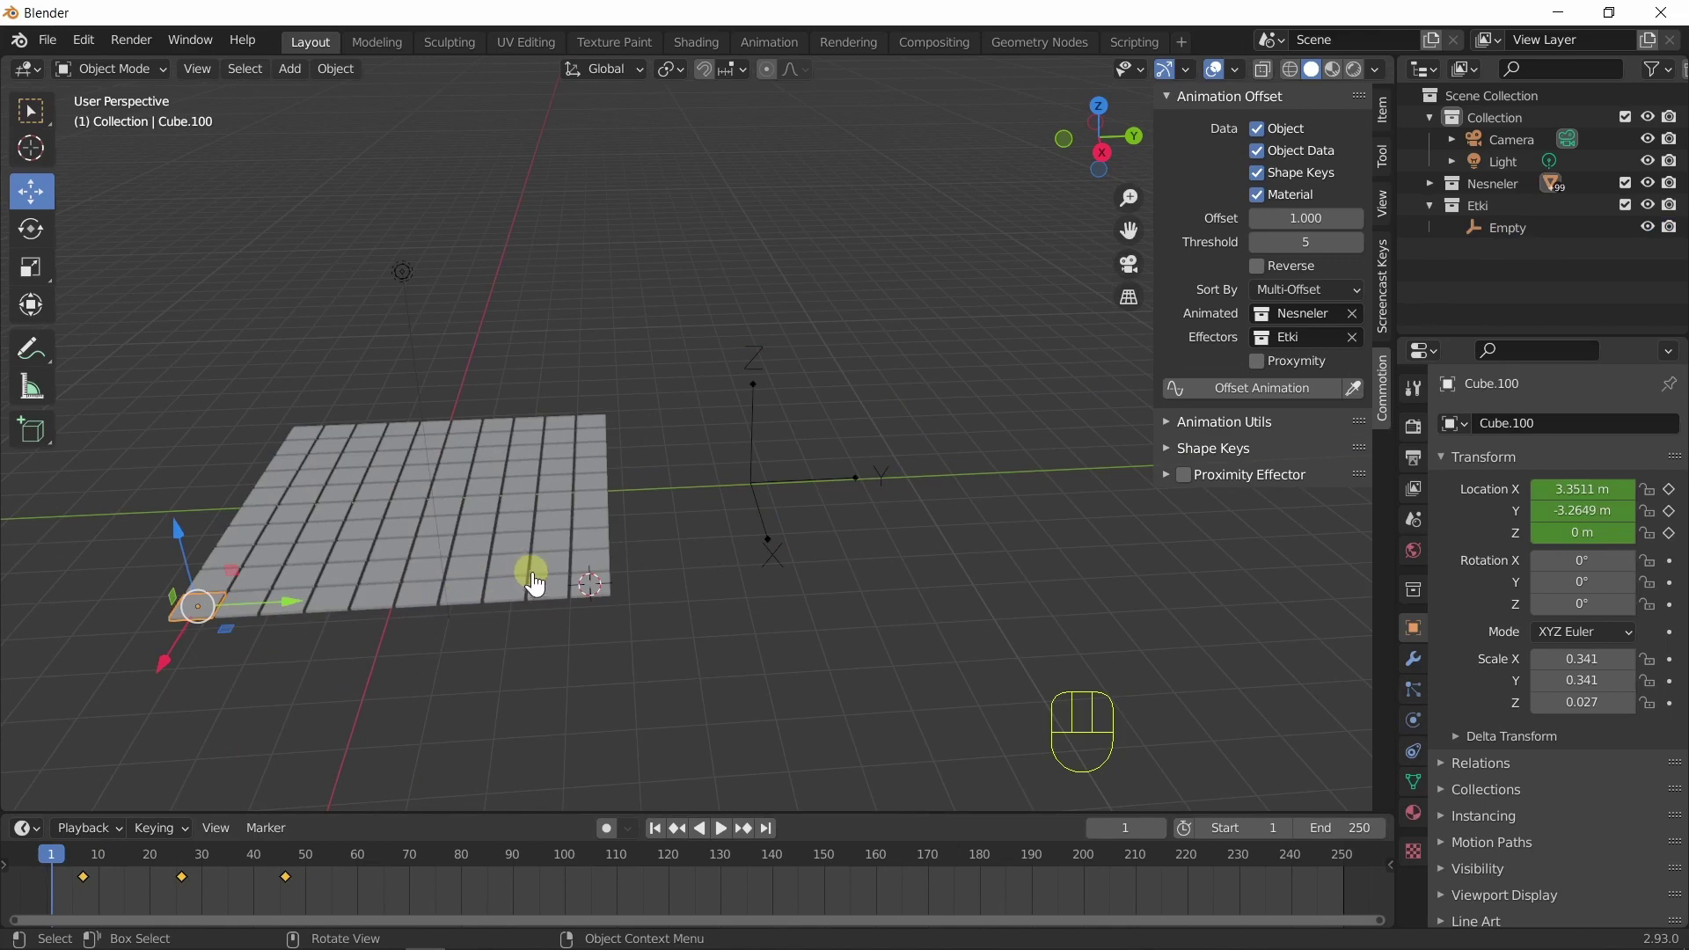
{"action": "key", "text": "q"}
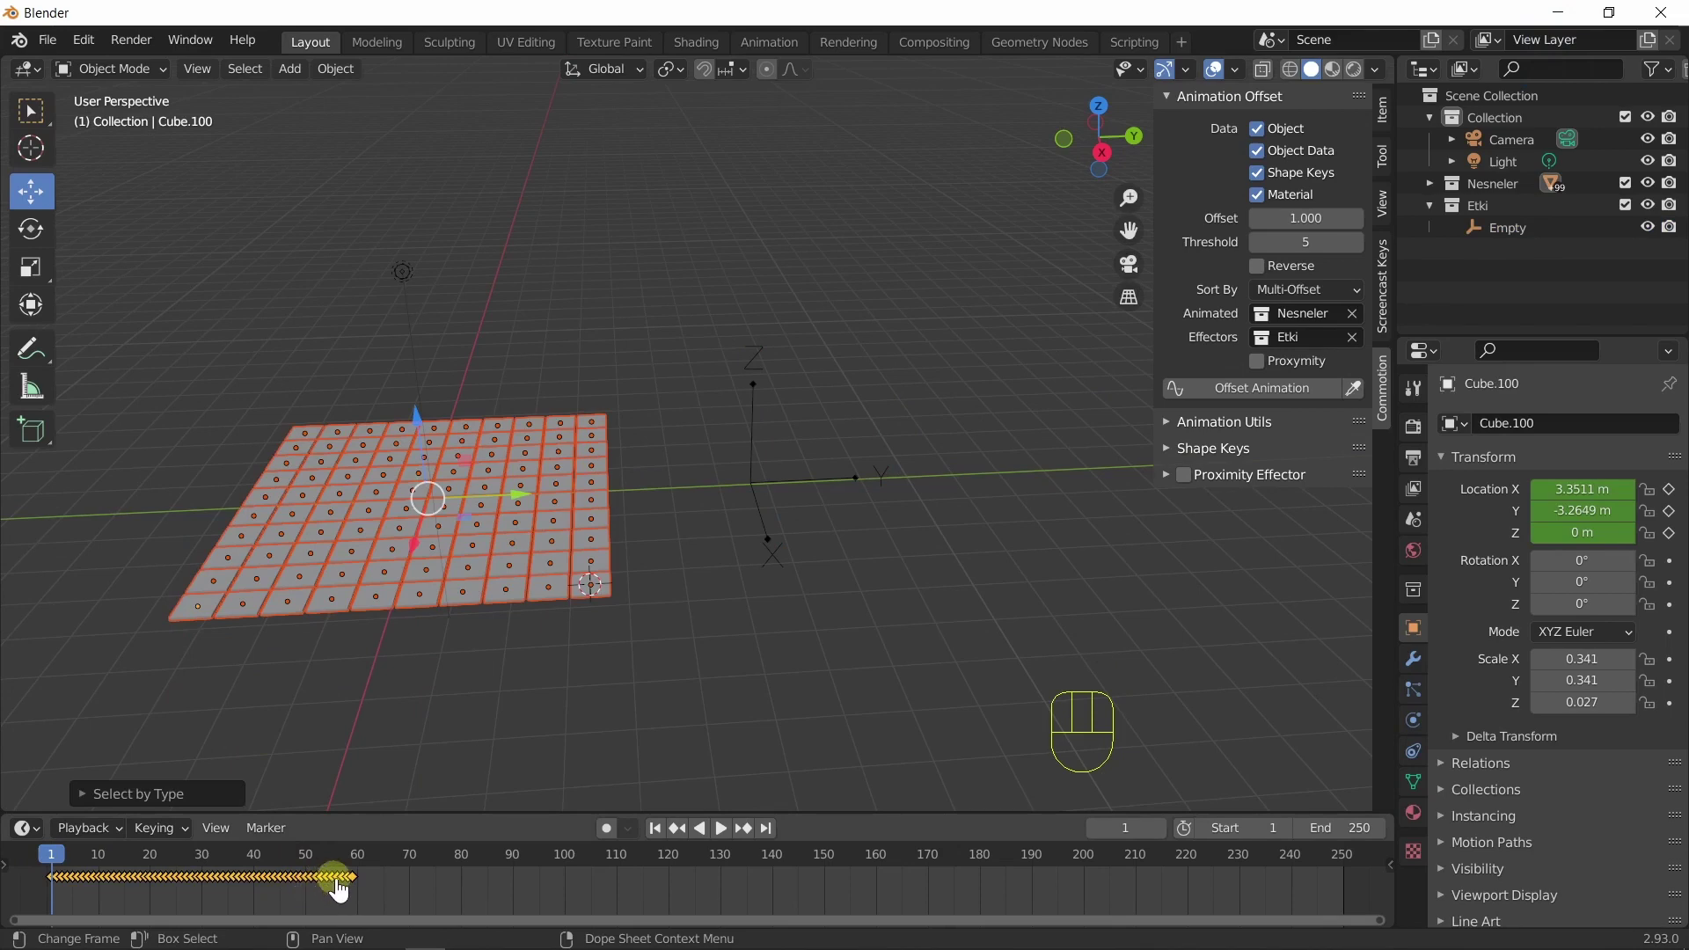
{"action": "key", "text": "x"}
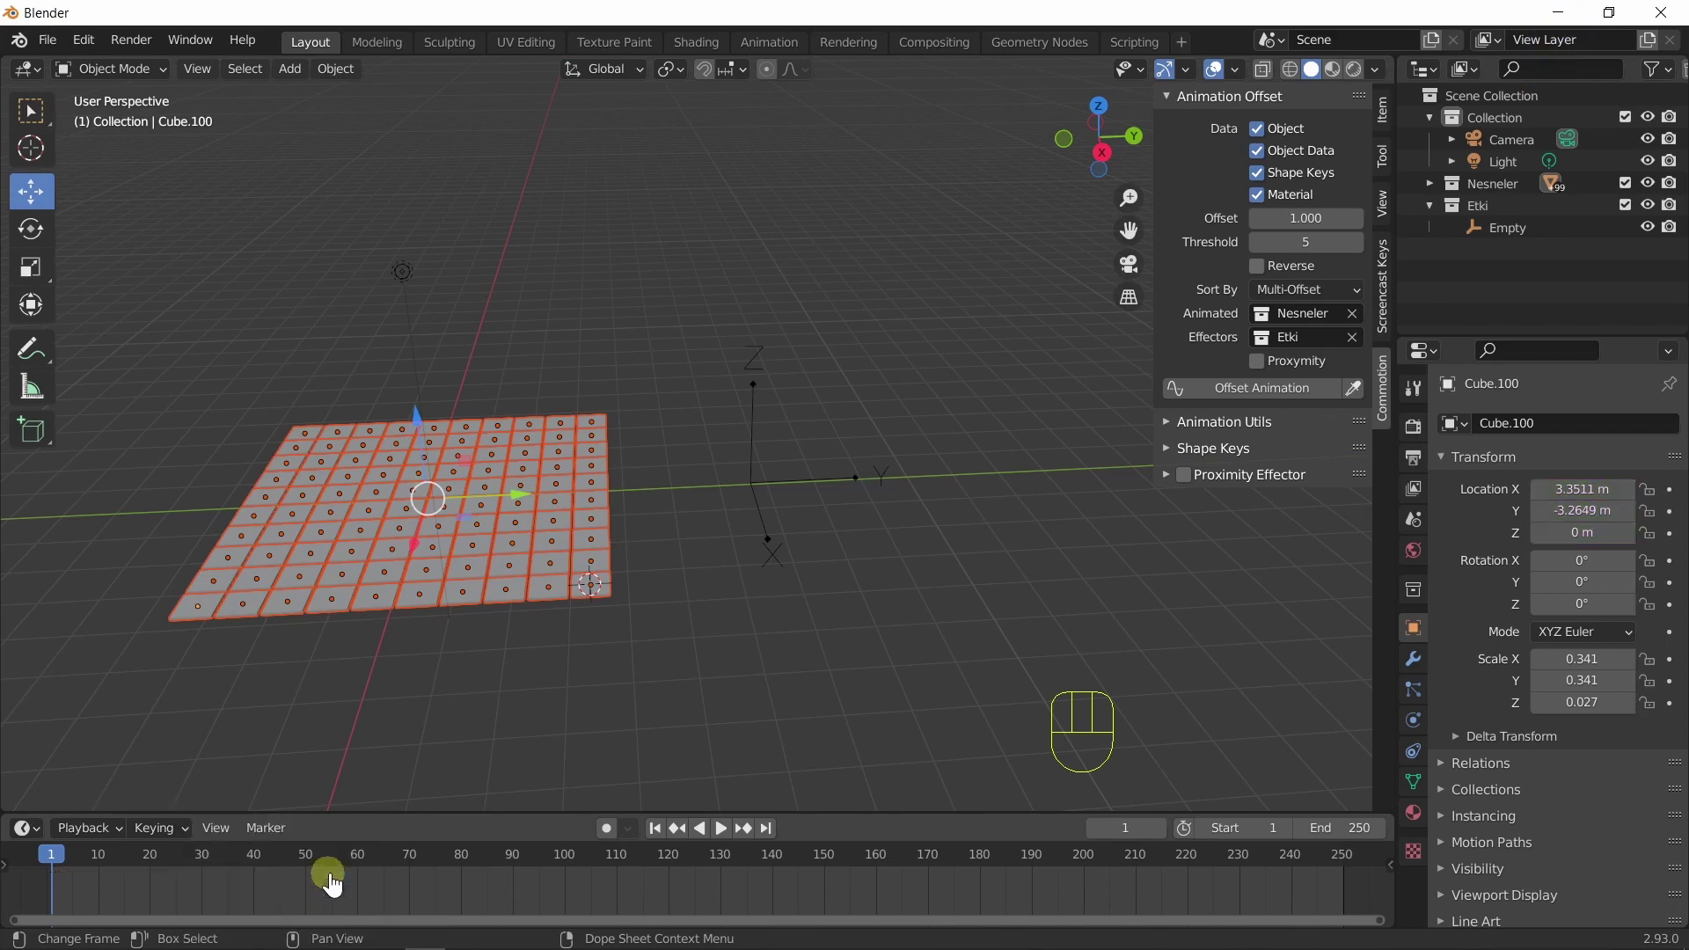
{"action": "left_click_drag", "start_coordinate": [839, 717], "coordinate": [760, 726]}
{"action": "key", "text": "KP_7"}
{"action": "middle_click", "coordinate": [790, 573]}
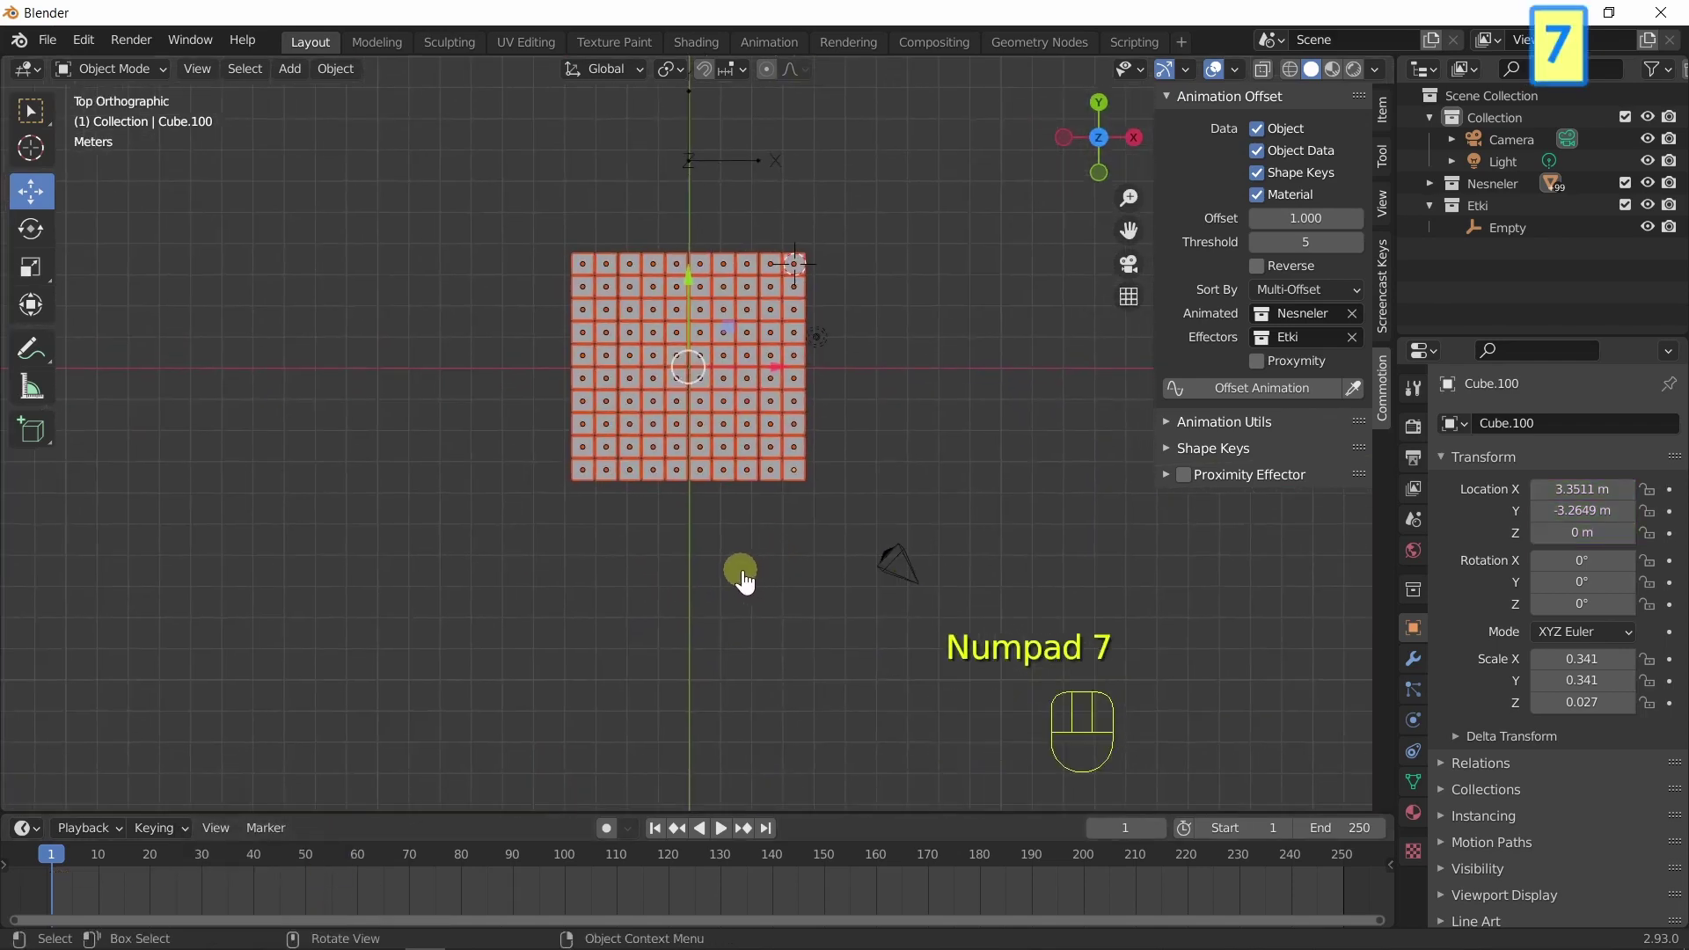
Duplicate the grid twice into a row of three and move the copies into the Nesneler collection.
{"action": "key", "text": "shift+d"}
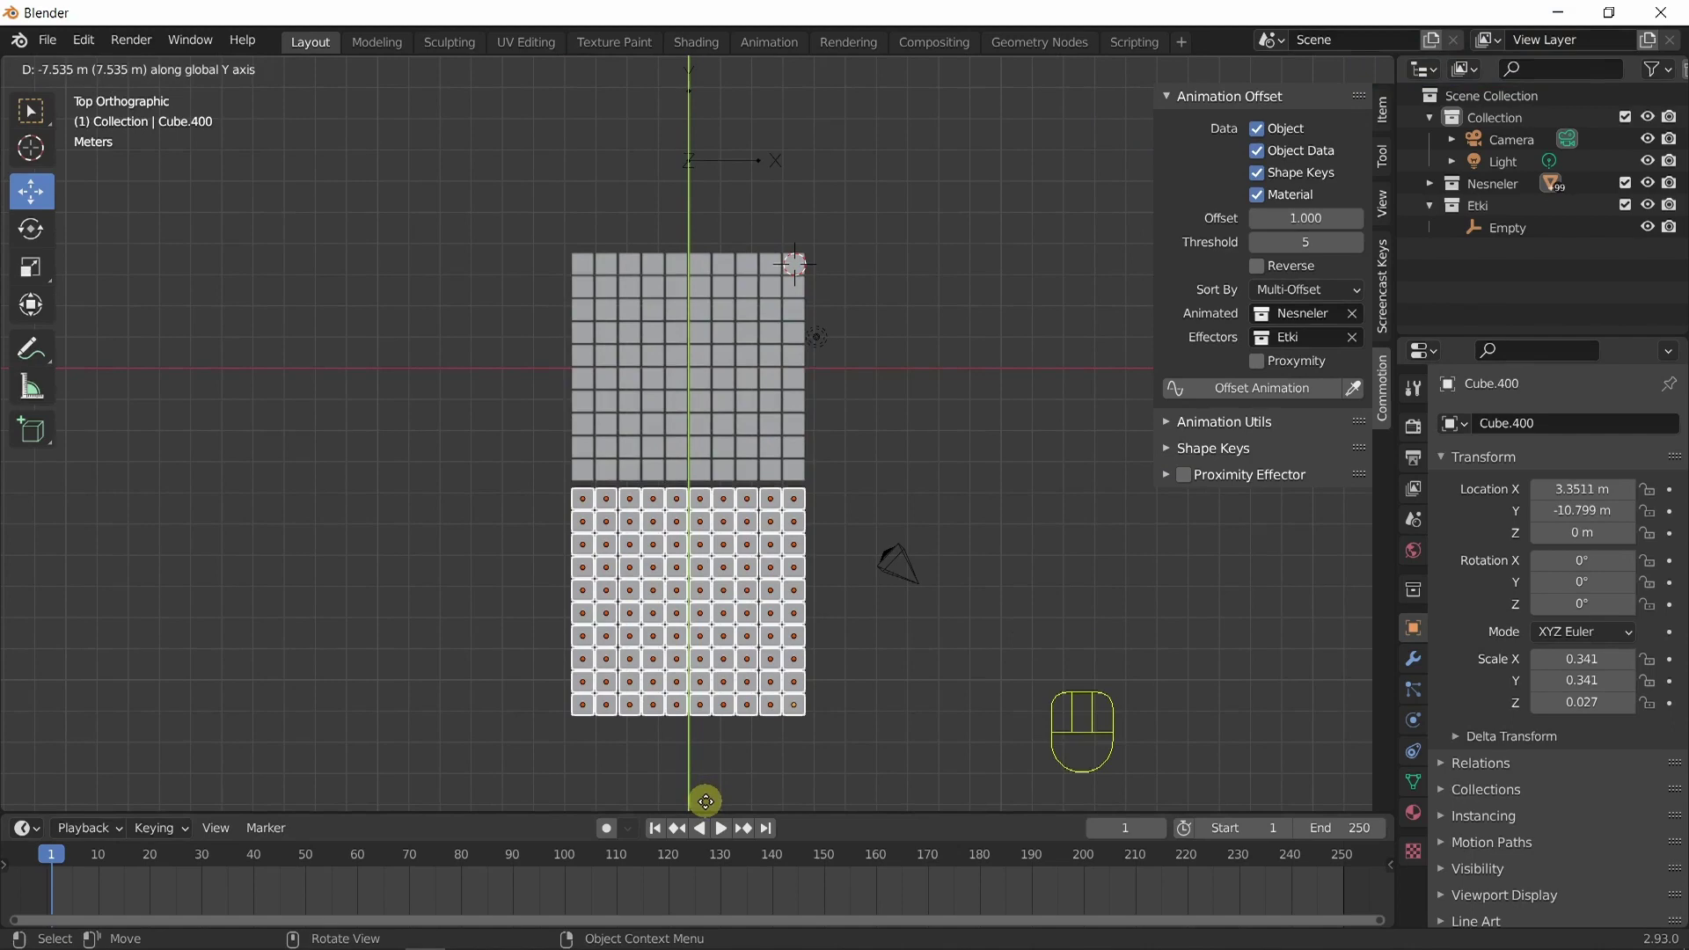
{"action": "left_click_drag", "start_coordinate": [813, 627], "coordinate": [776, 475]}
{"action": "key", "text": "shift+r"}
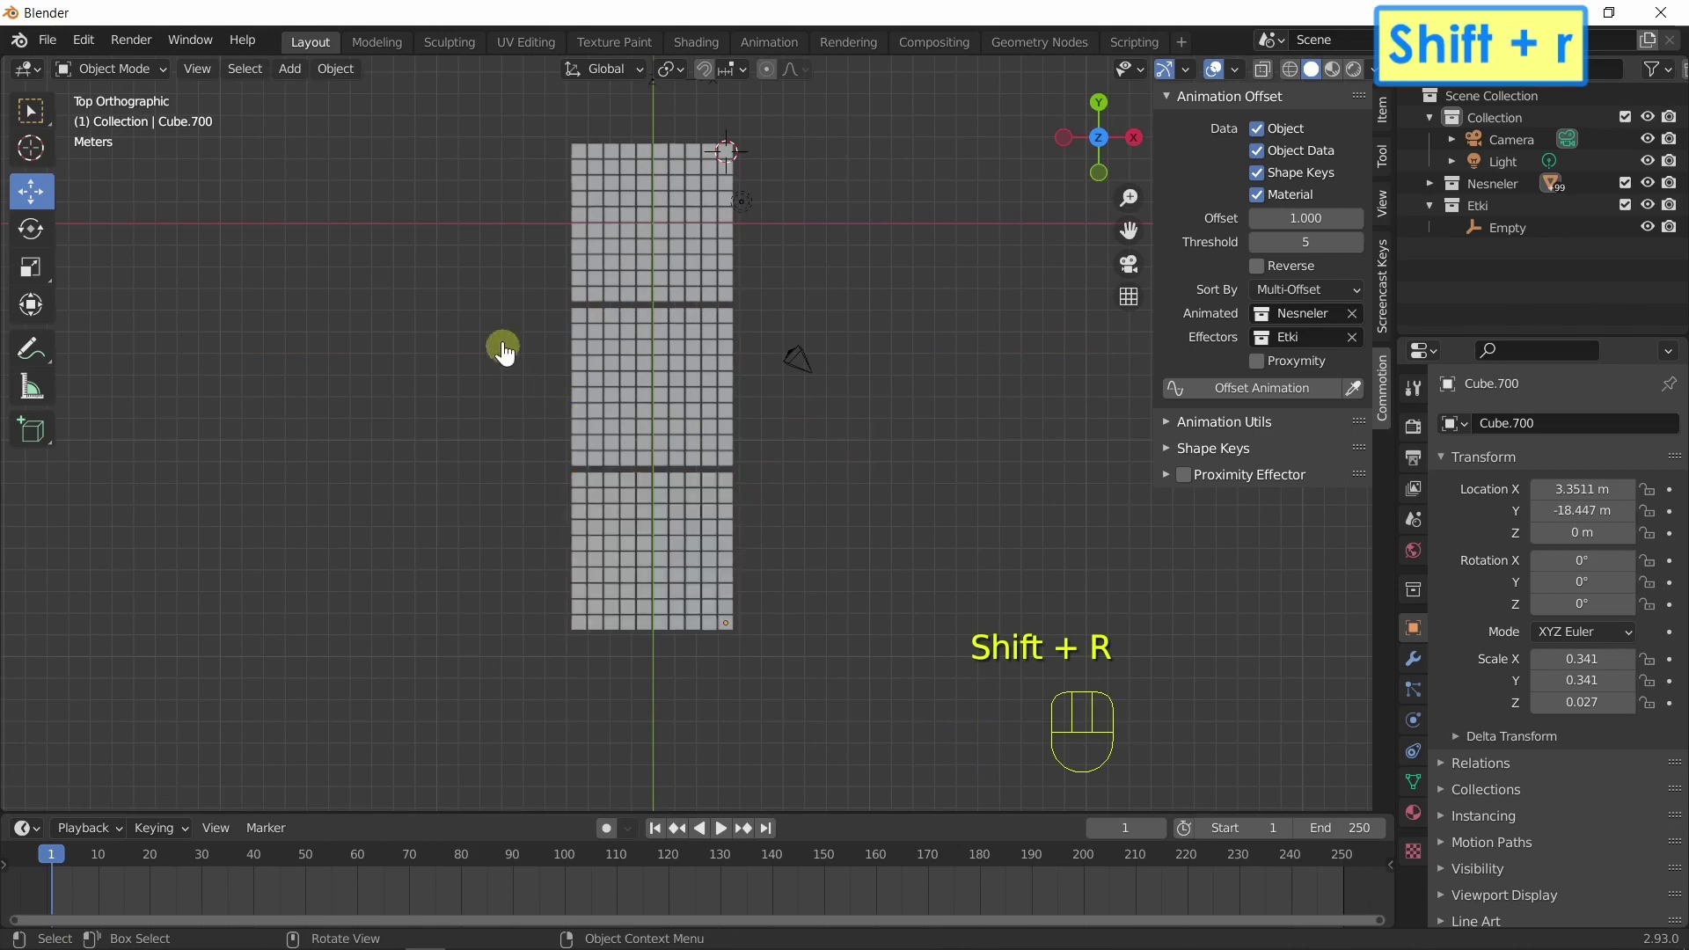
{"action": "left_click_drag", "start_coordinate": [529, 312], "coordinate": [771, 686]}
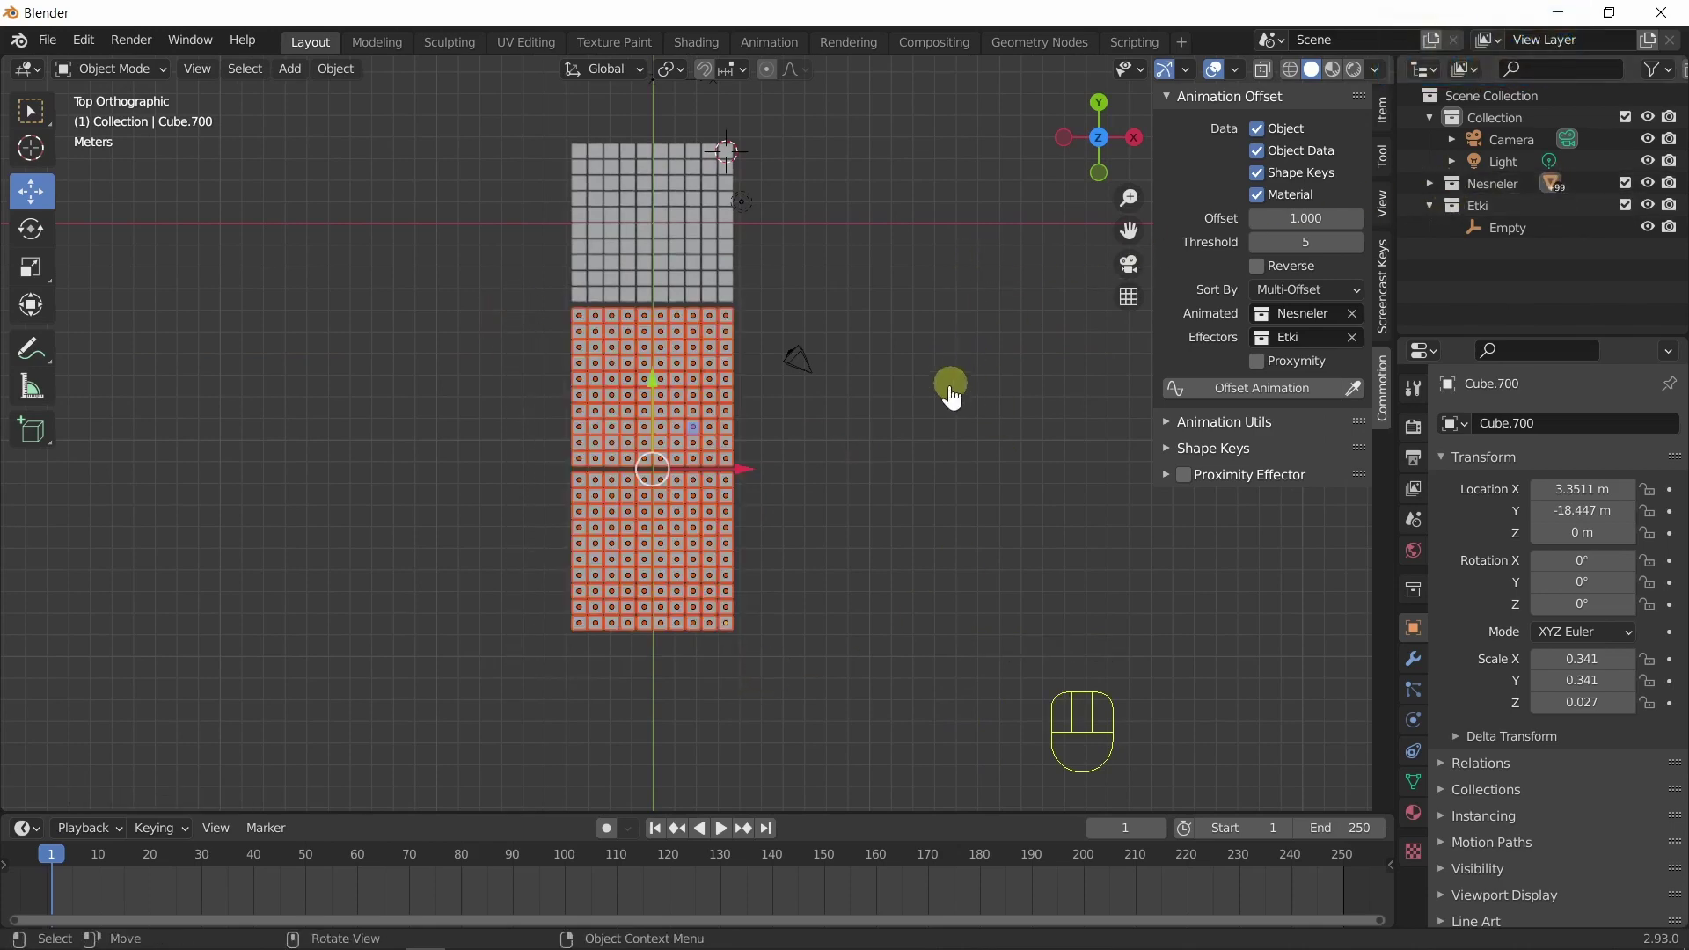
{"action": "key", "text": "m"}
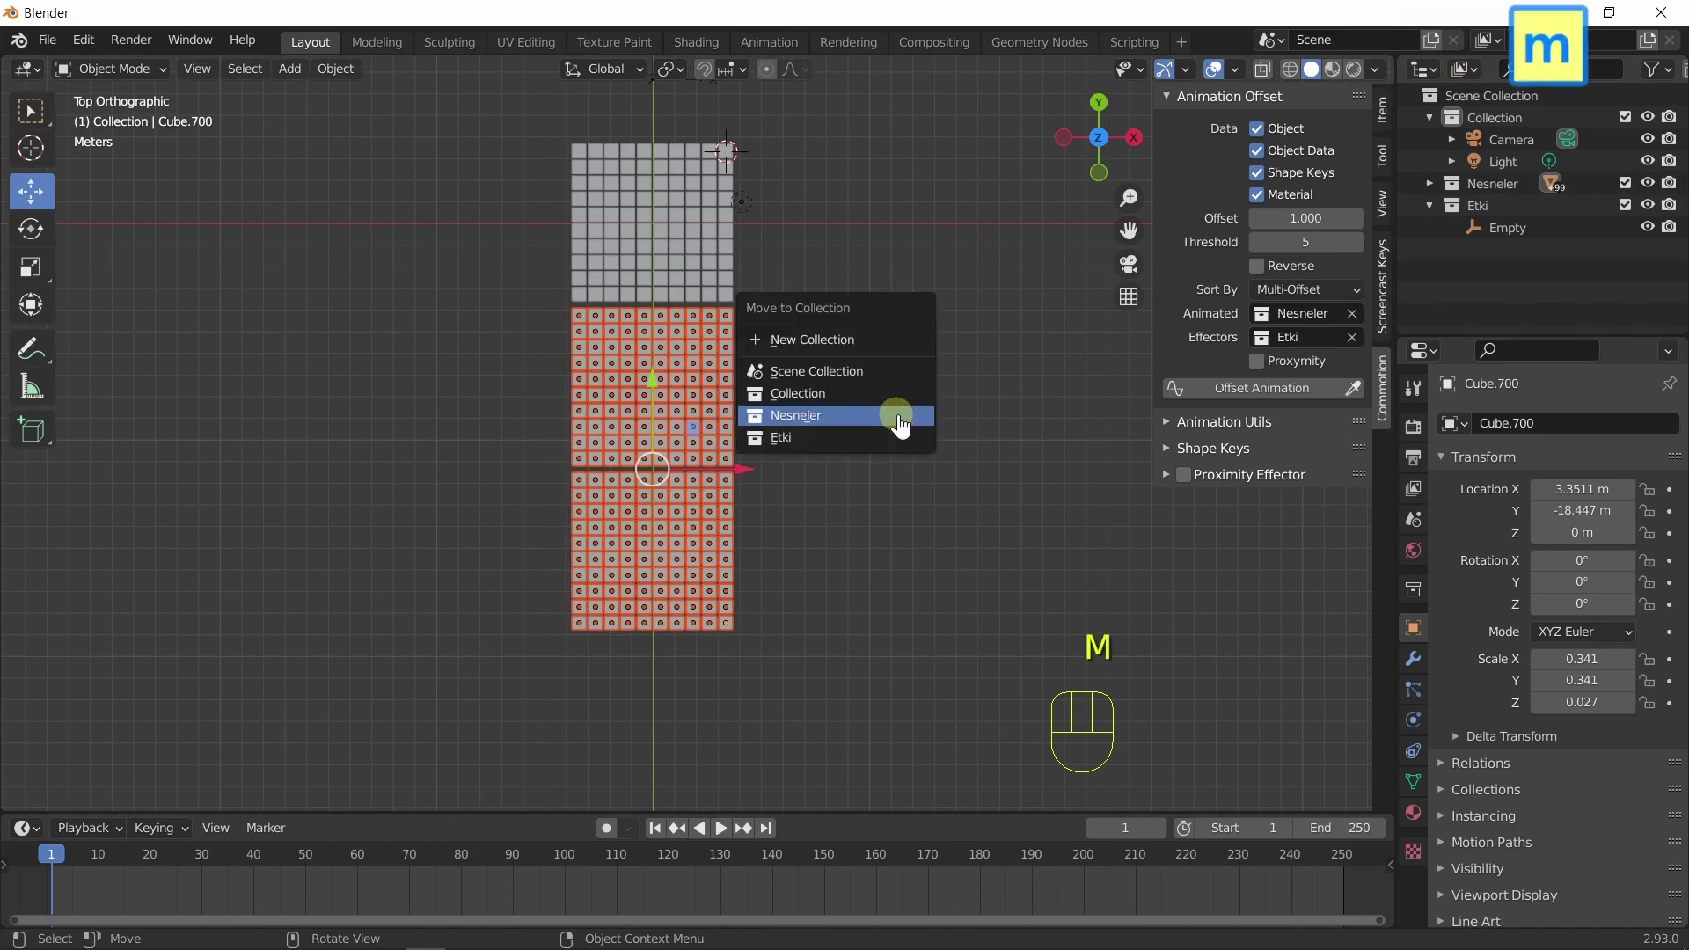
{"action": "left_click_drag", "start_coordinate": [941, 589], "coordinate": [561, 518]}
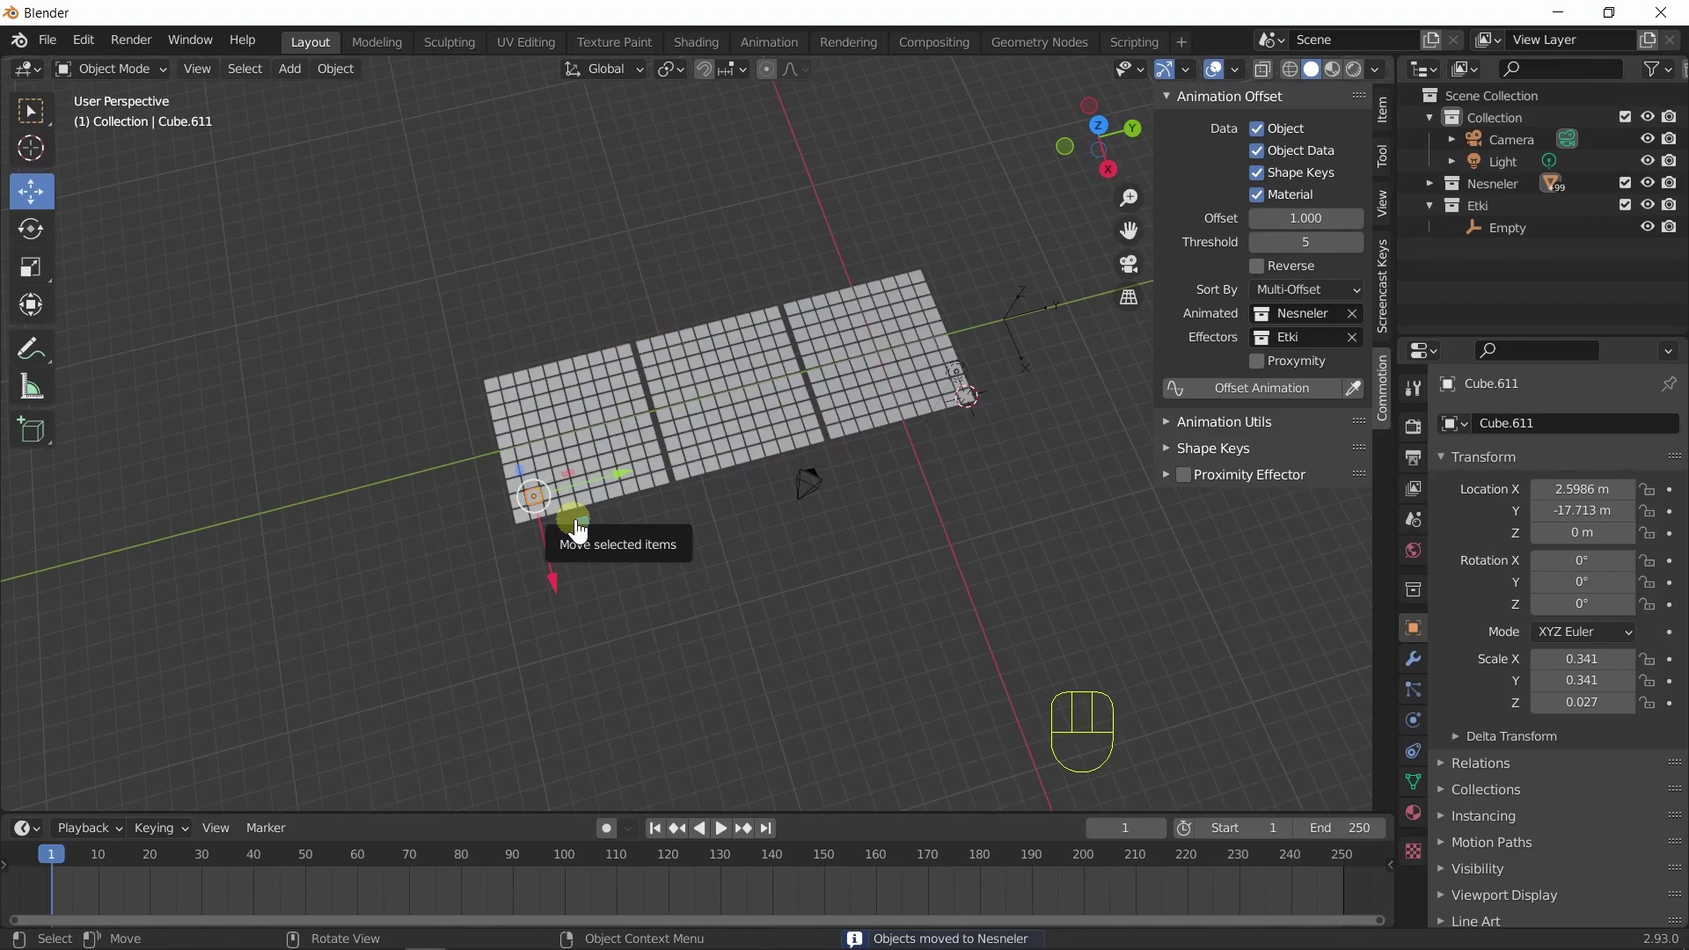
Select all cubes and insert keyframes at frames 1 and 50.
{"action": "key", "text": "q"}
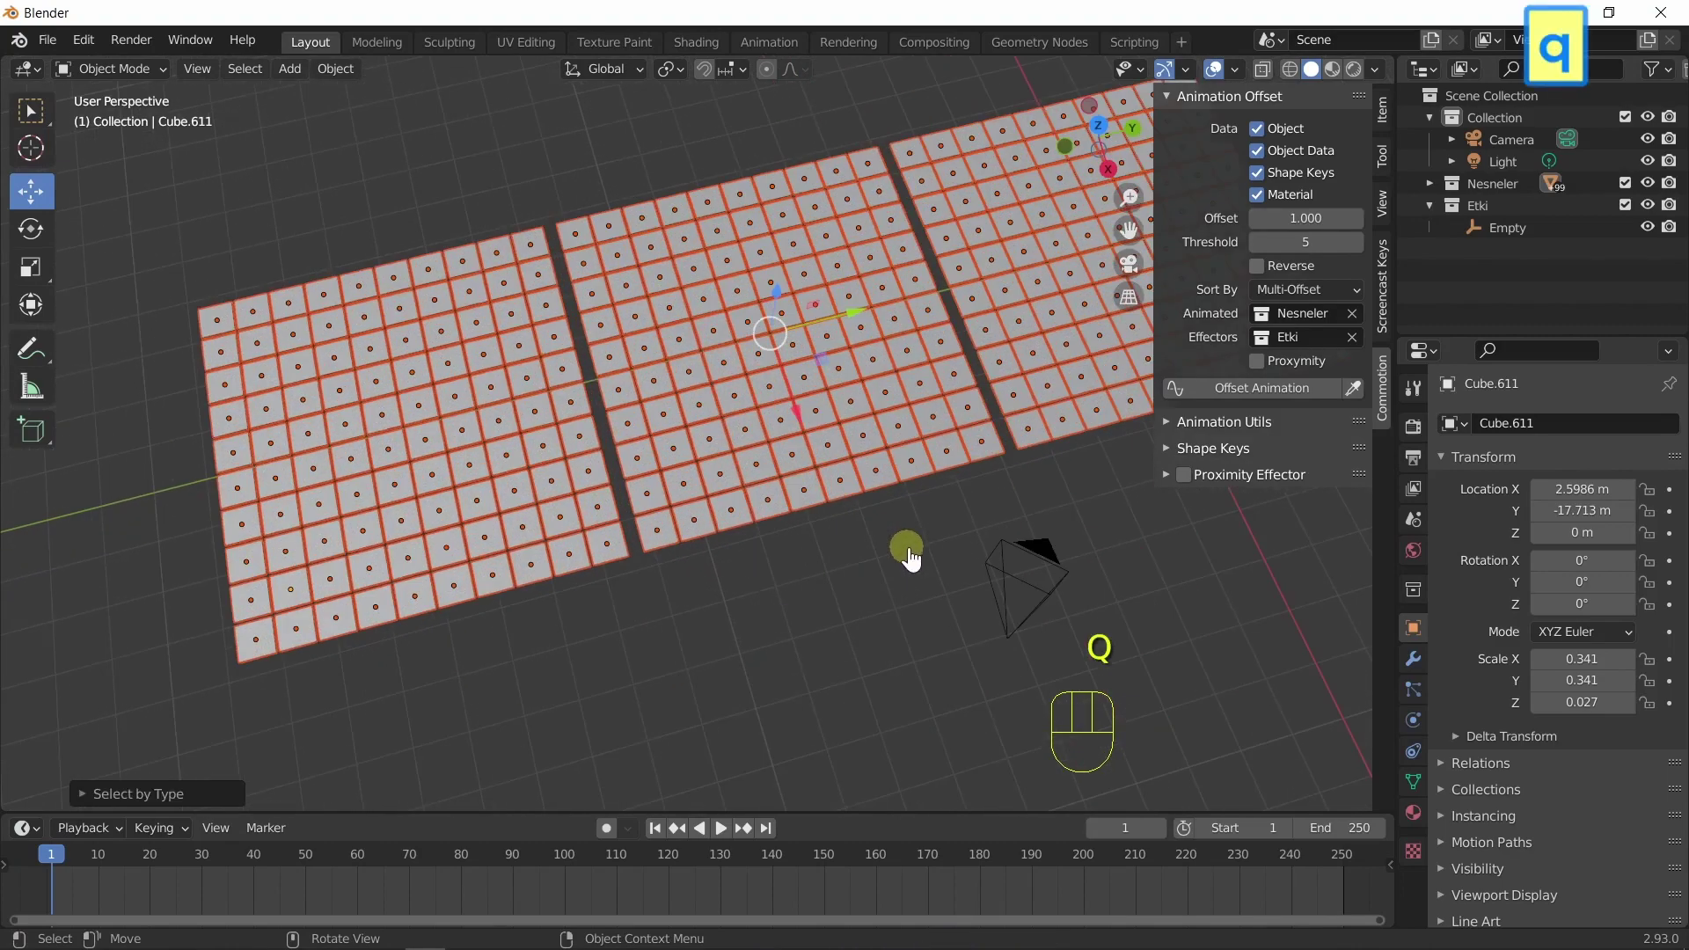
{"action": "left_click_drag", "start_coordinate": [853, 511], "coordinate": [852, 473]}
{"action": "left_click_drag", "start_coordinate": [922, 503], "coordinate": [860, 548]}
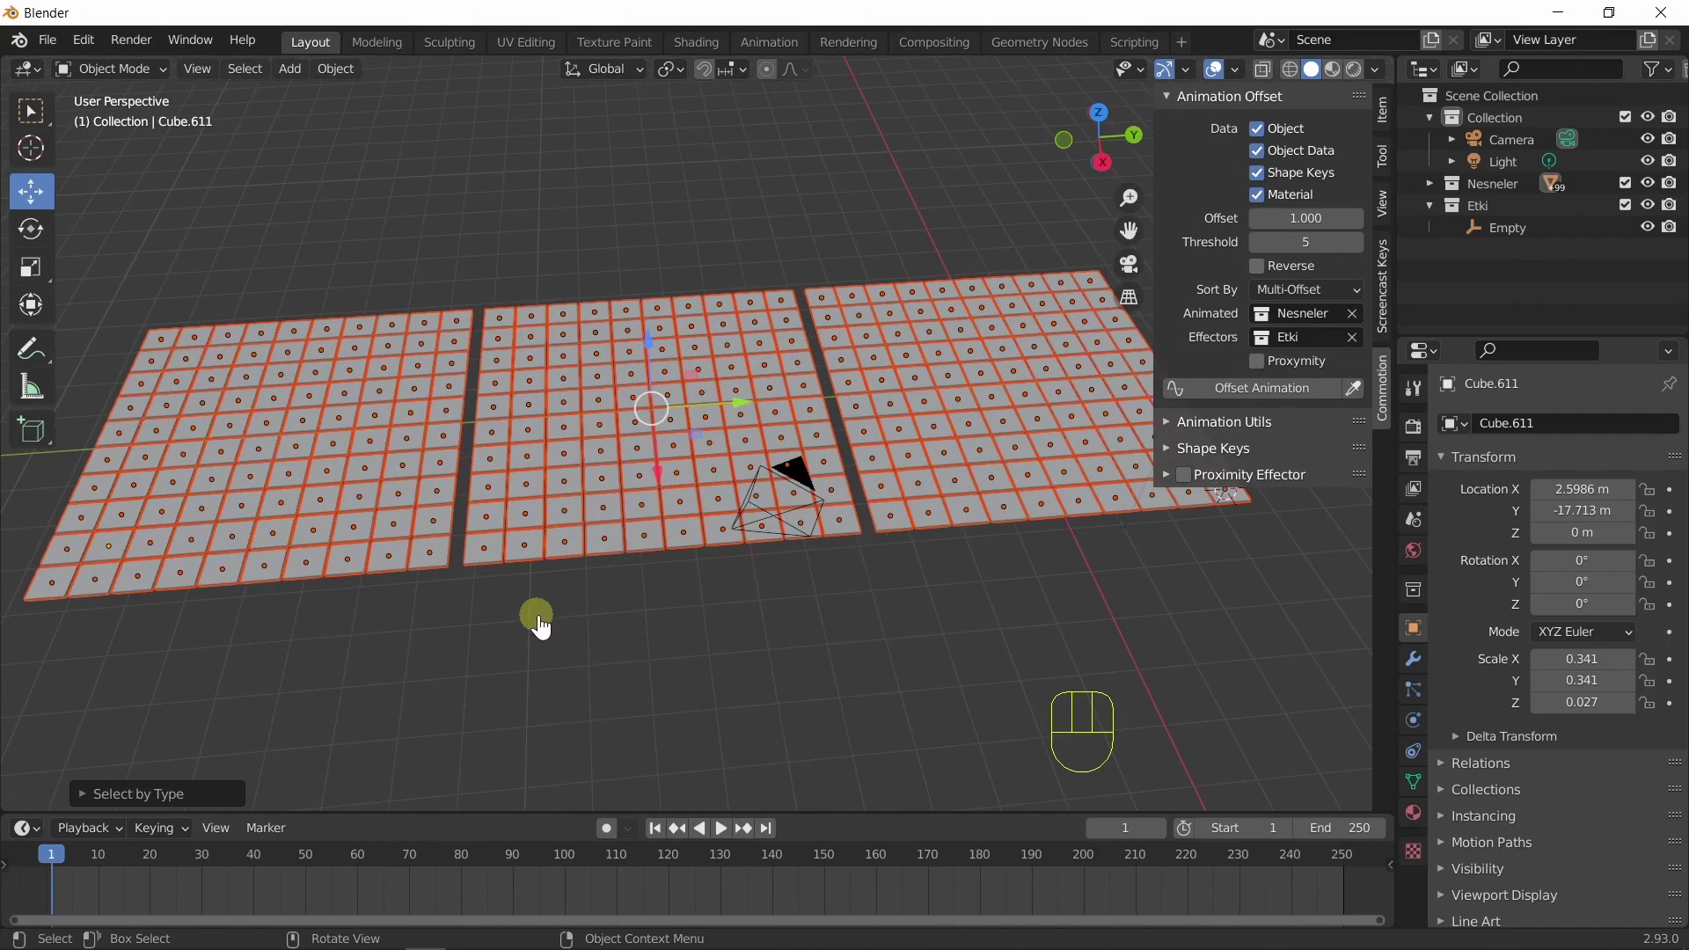
{"action": "key", "text": "i"}
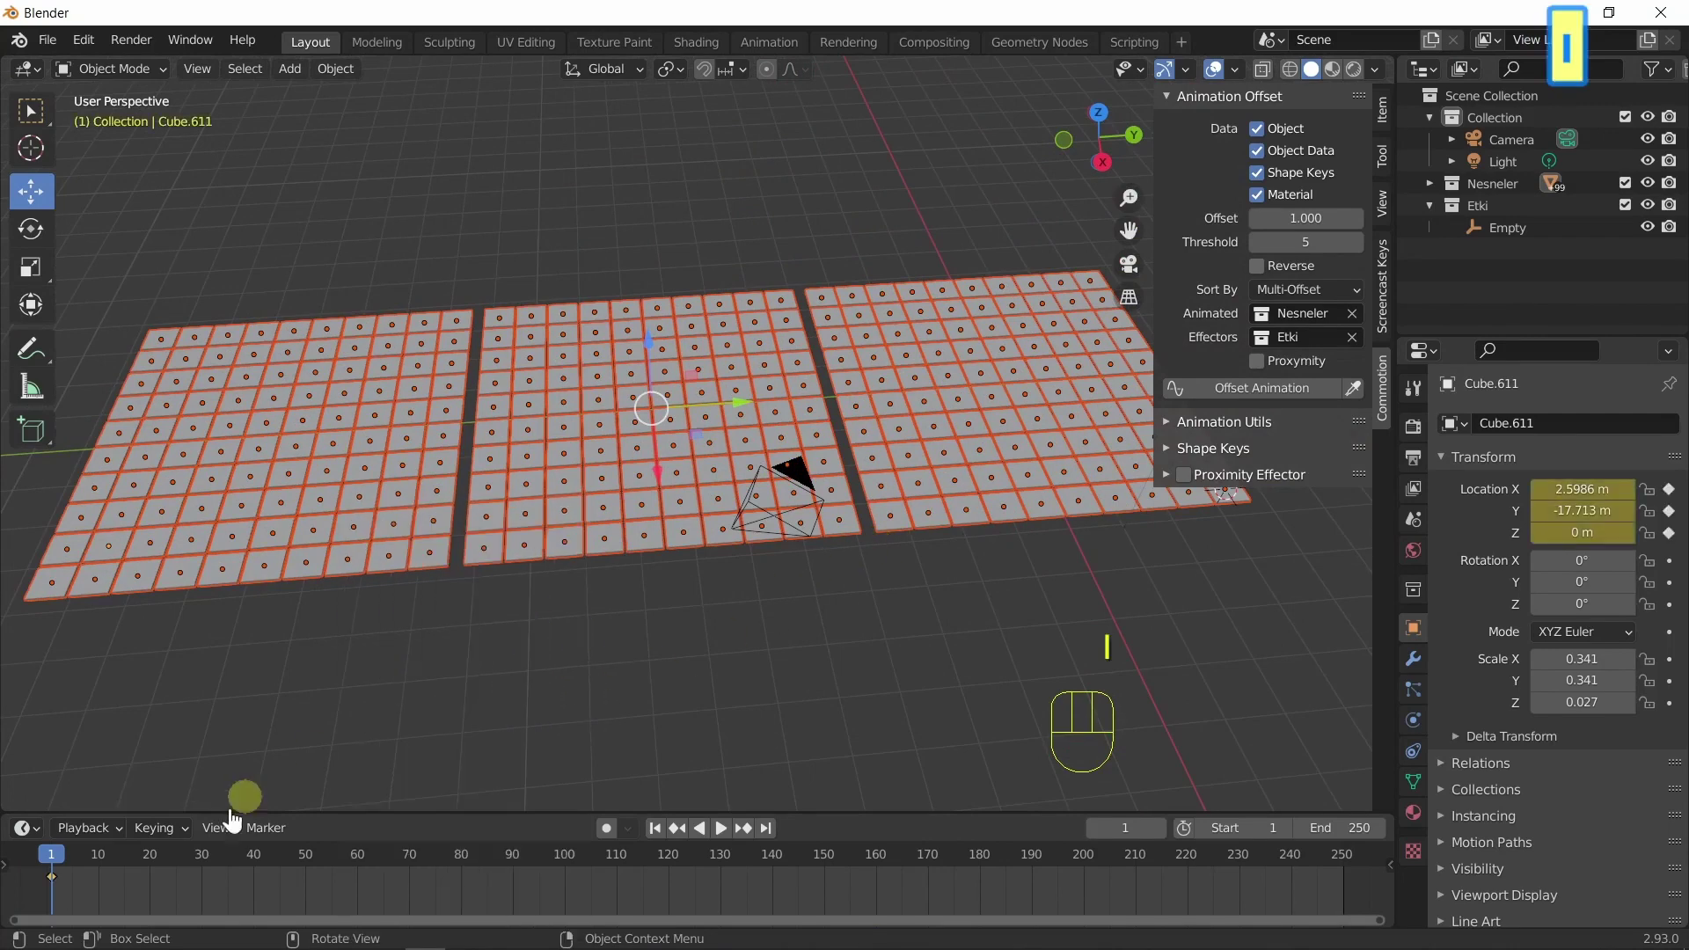
{"action": "left_click_drag", "start_coordinate": [176, 868], "coordinate": [626, 682]}
{"action": "key", "text": "i"}
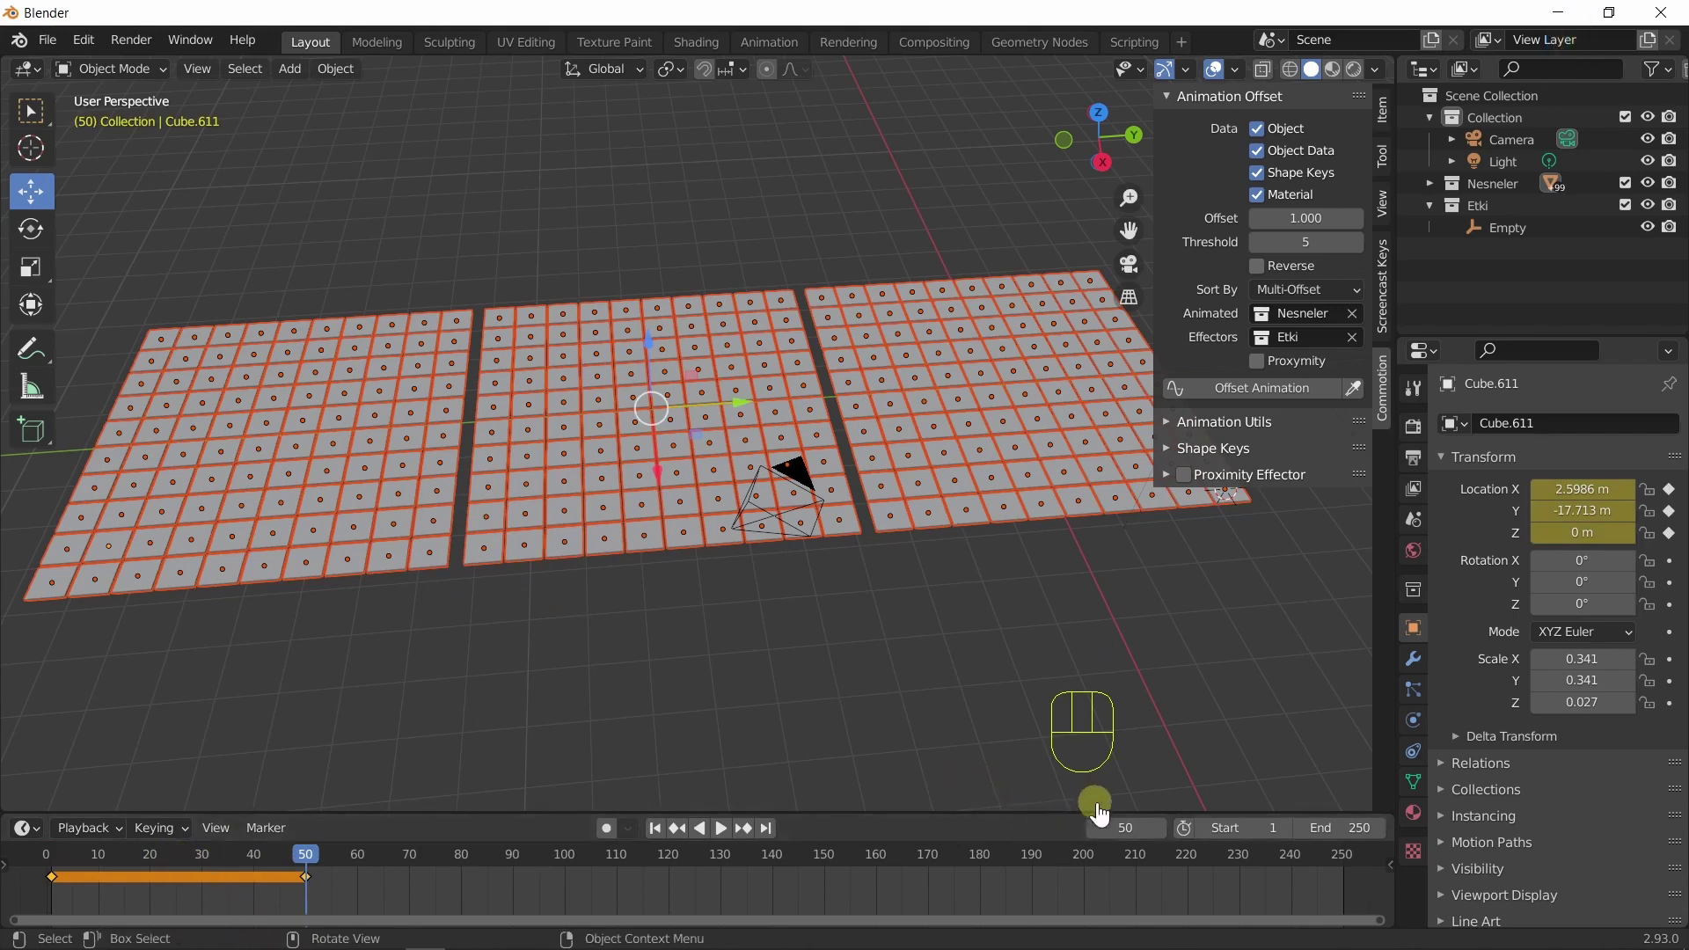
At frame 25 move the cubes and keyframe them, then play and return to frame 1.
{"action": "left_click", "coordinate": [1124, 833]}
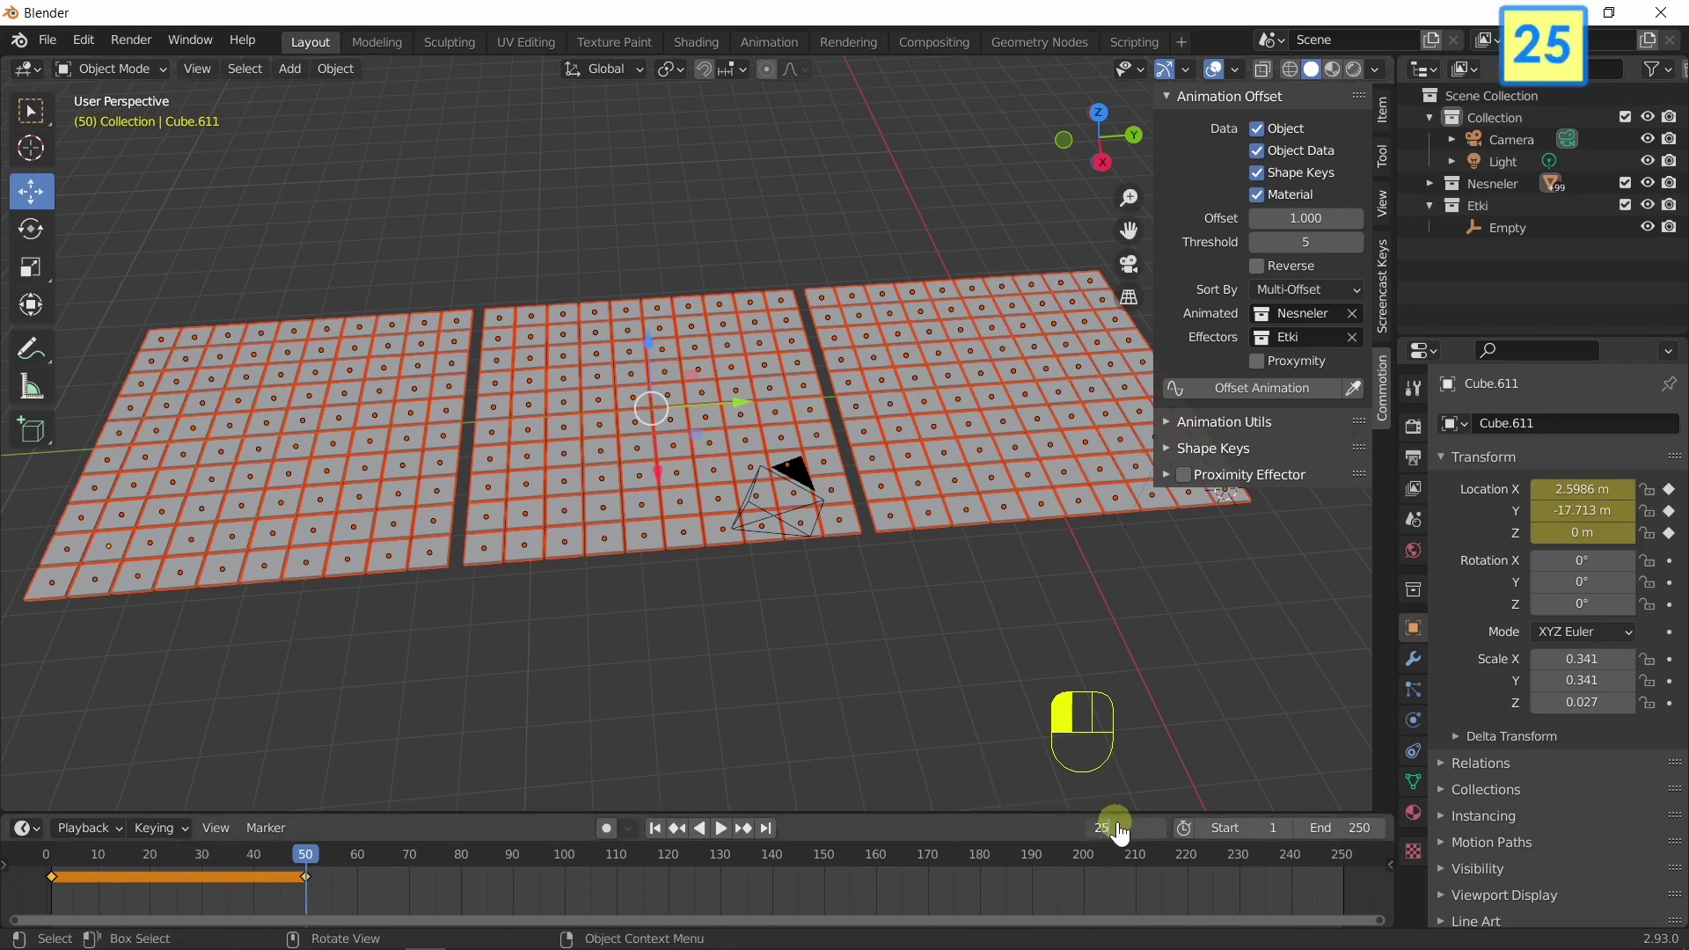
{"action": "key", "text": "g"}
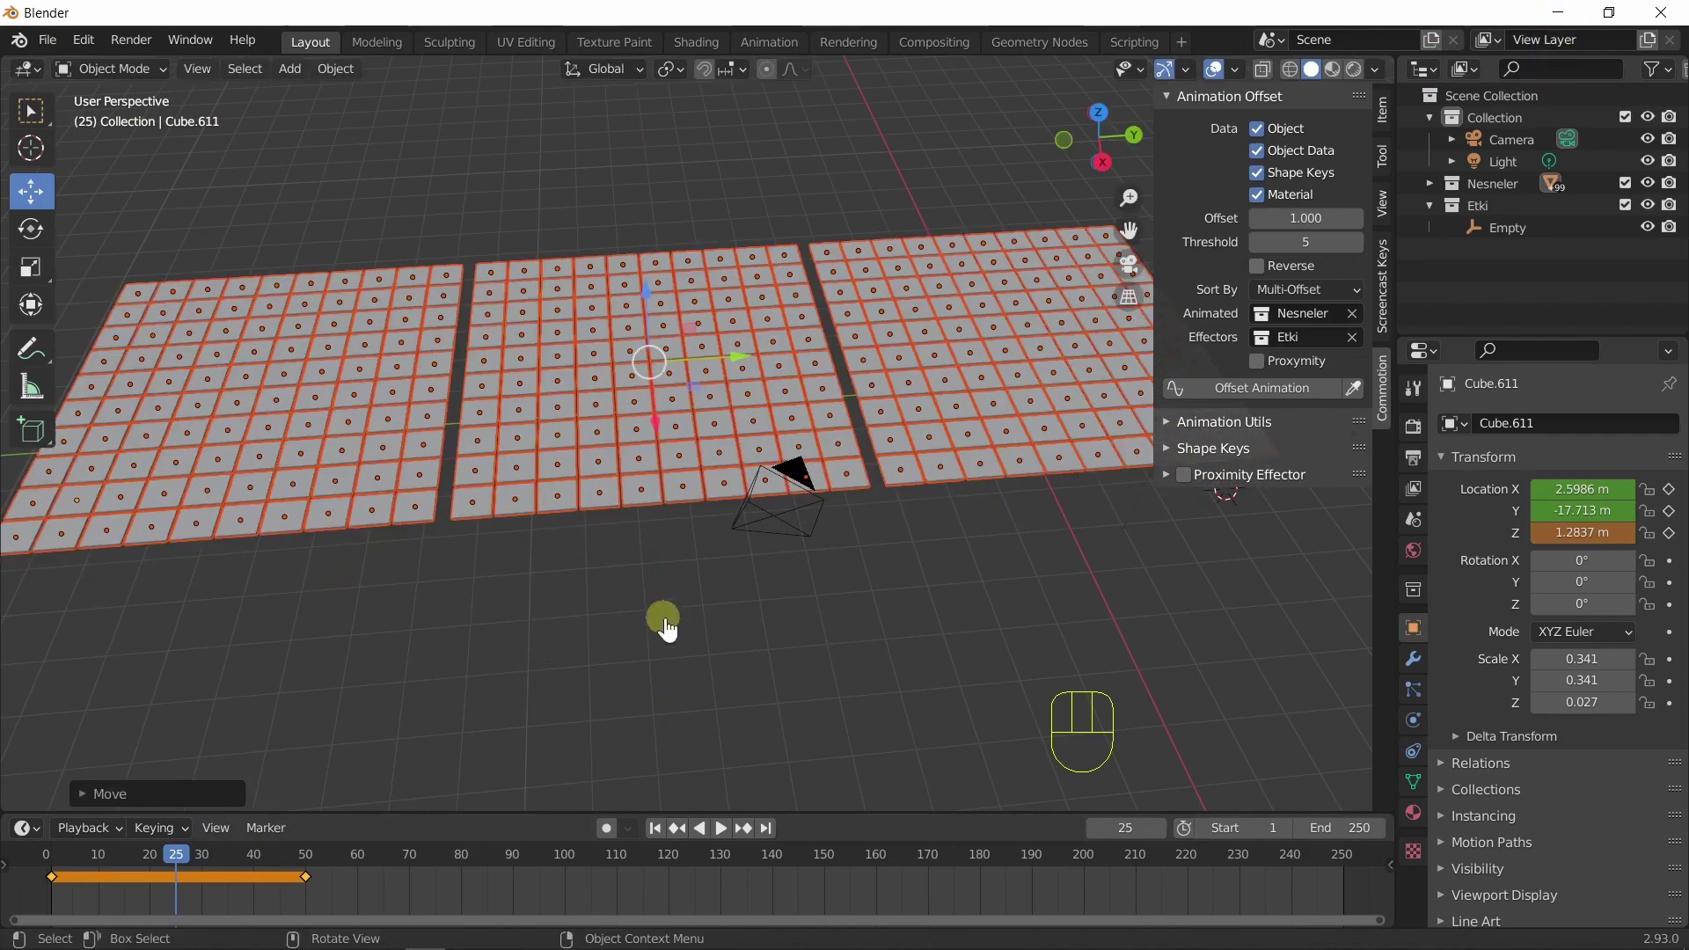
{"action": "key", "text": "i"}
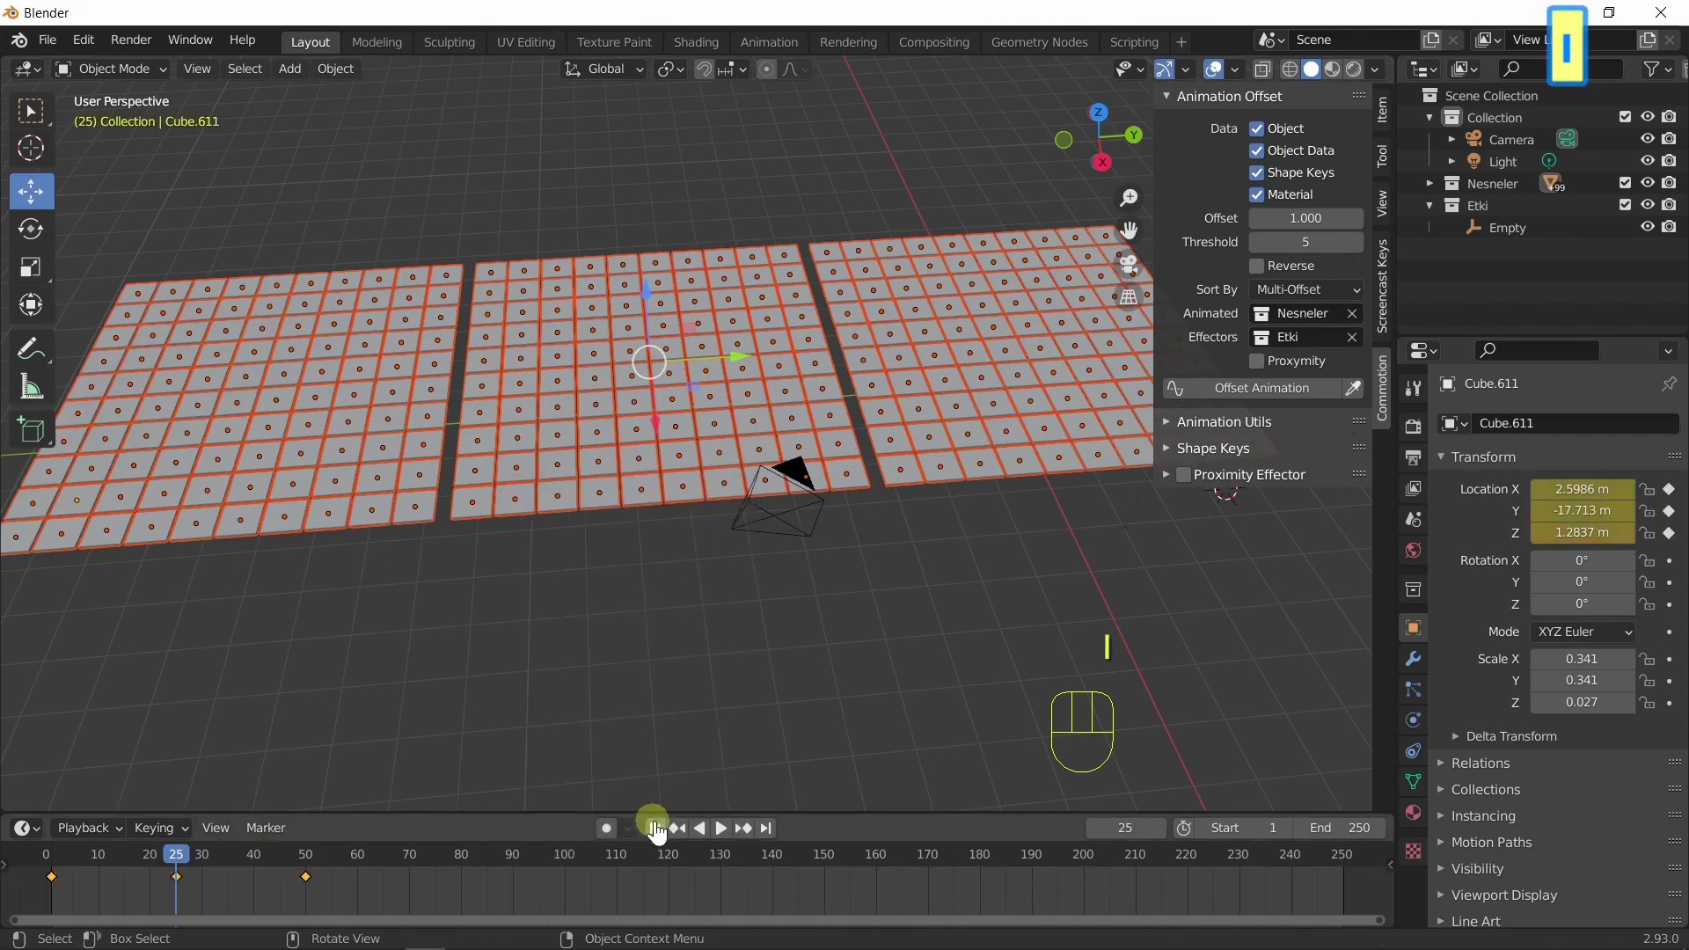
{"action": "left_click_drag", "start_coordinate": [666, 837], "coordinate": [709, 853]}
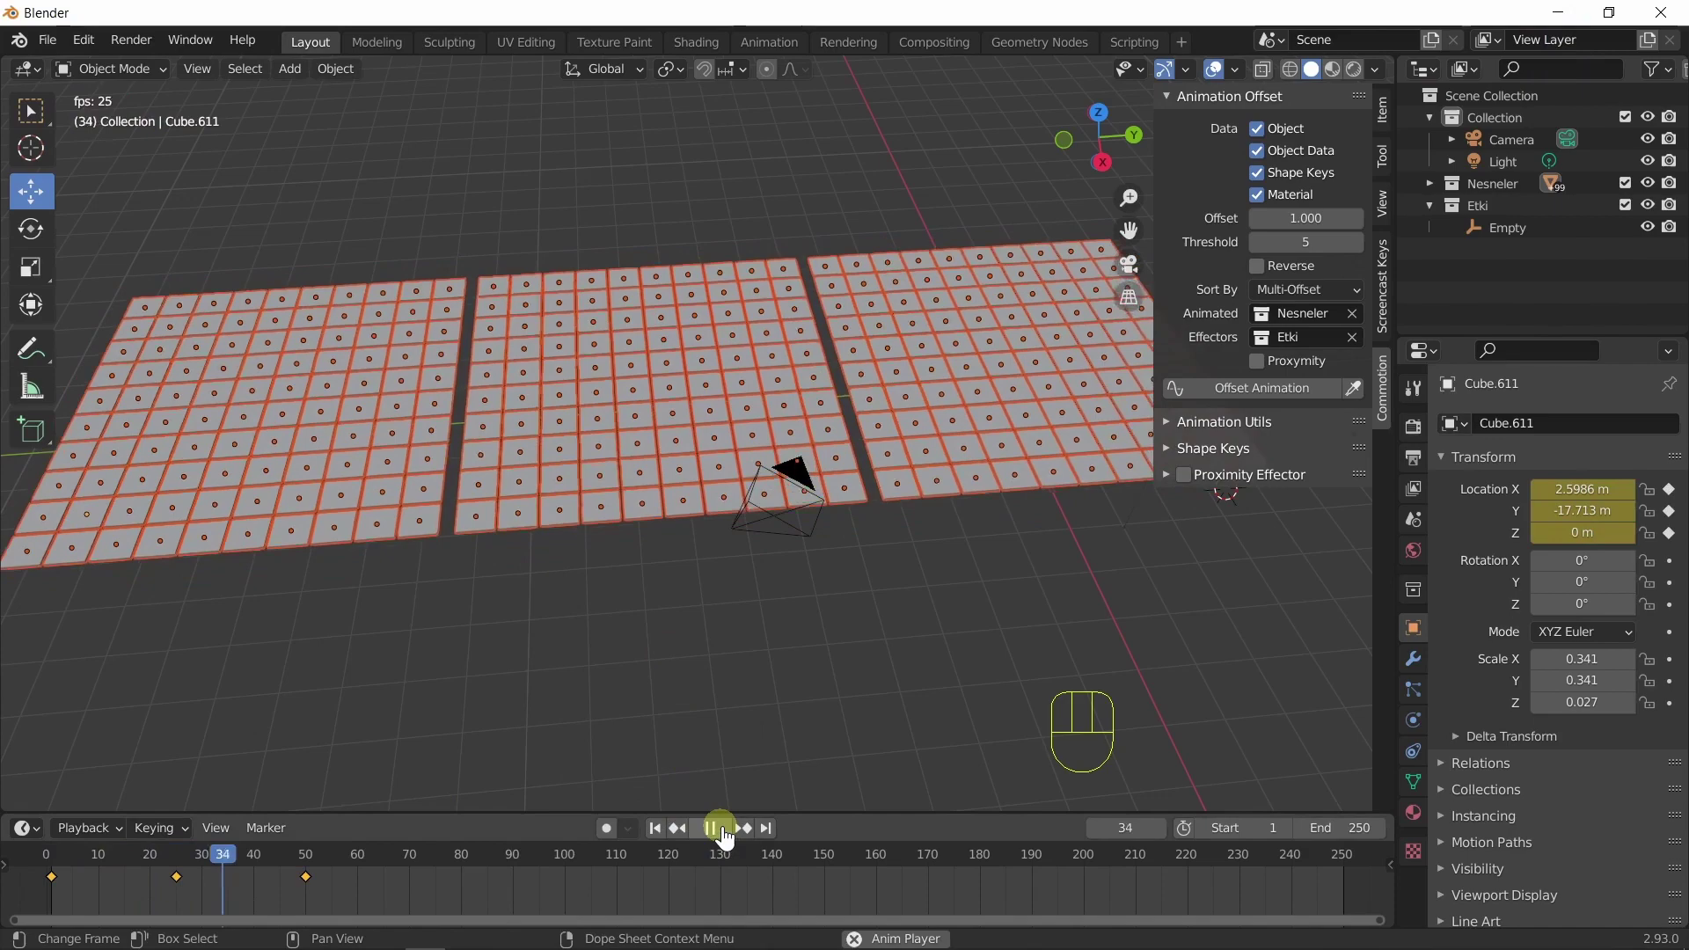
{"action": "left_click", "coordinate": [729, 837]}
{"action": "left_click", "coordinate": [664, 835]}
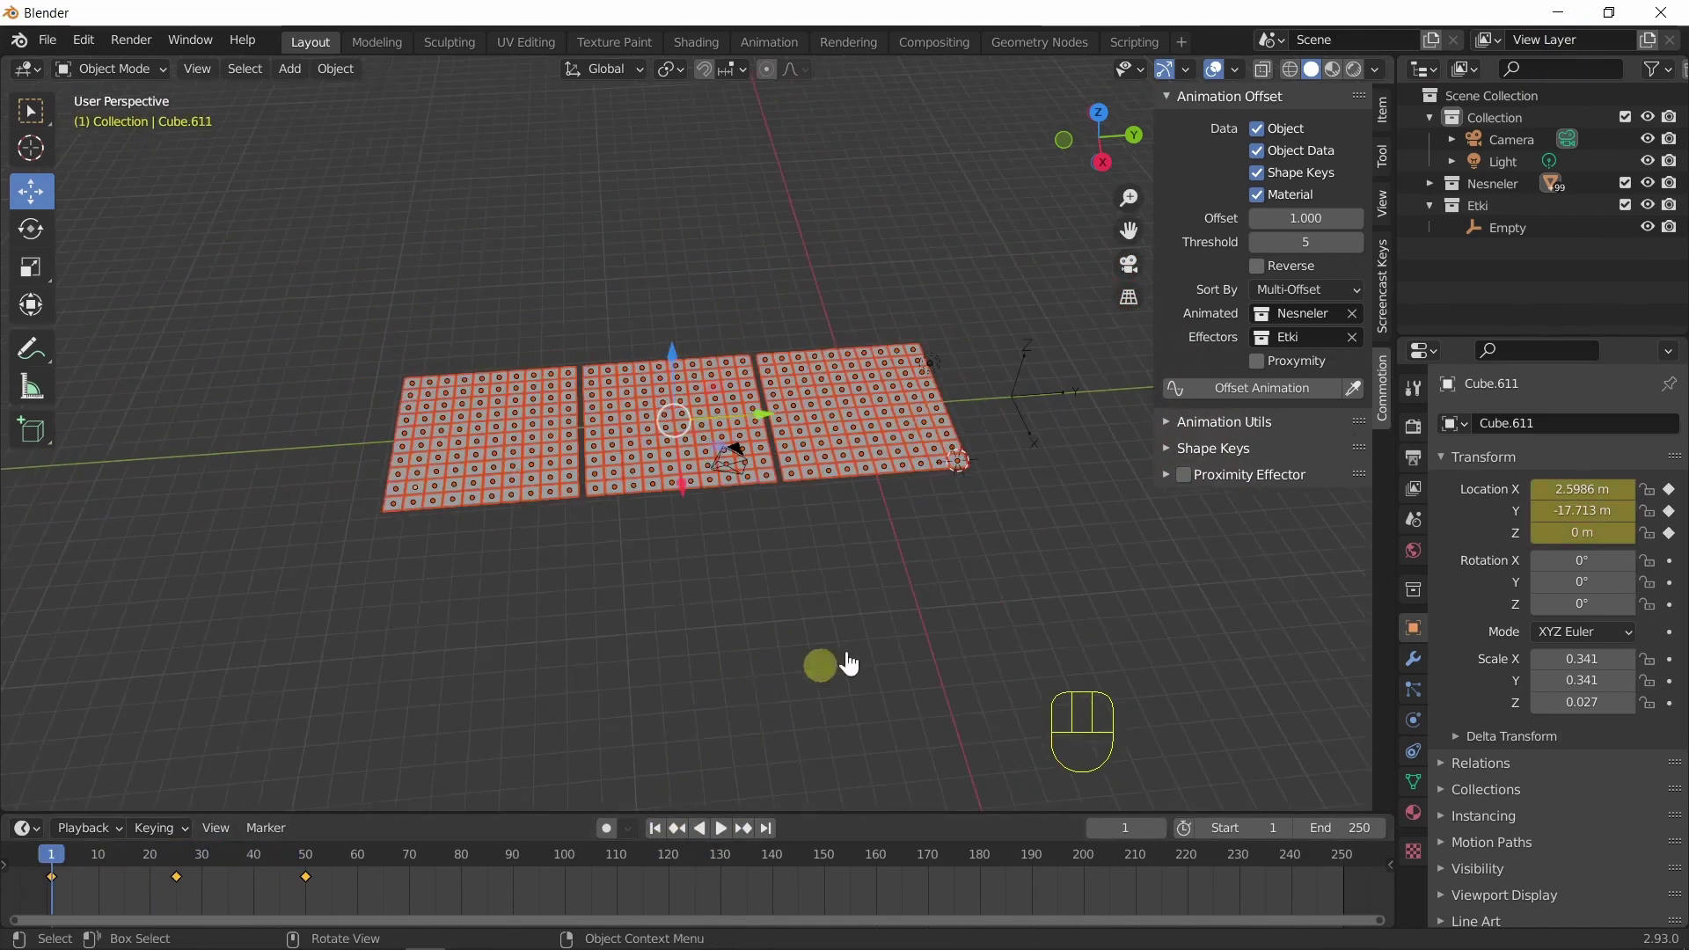
At frame 50 move the Empty past the left end of the grids and keyframe it.
{"action": "middle_click", "coordinate": [811, 488]}
{"action": "left_click_drag", "start_coordinate": [960, 369], "coordinate": [894, 415]}
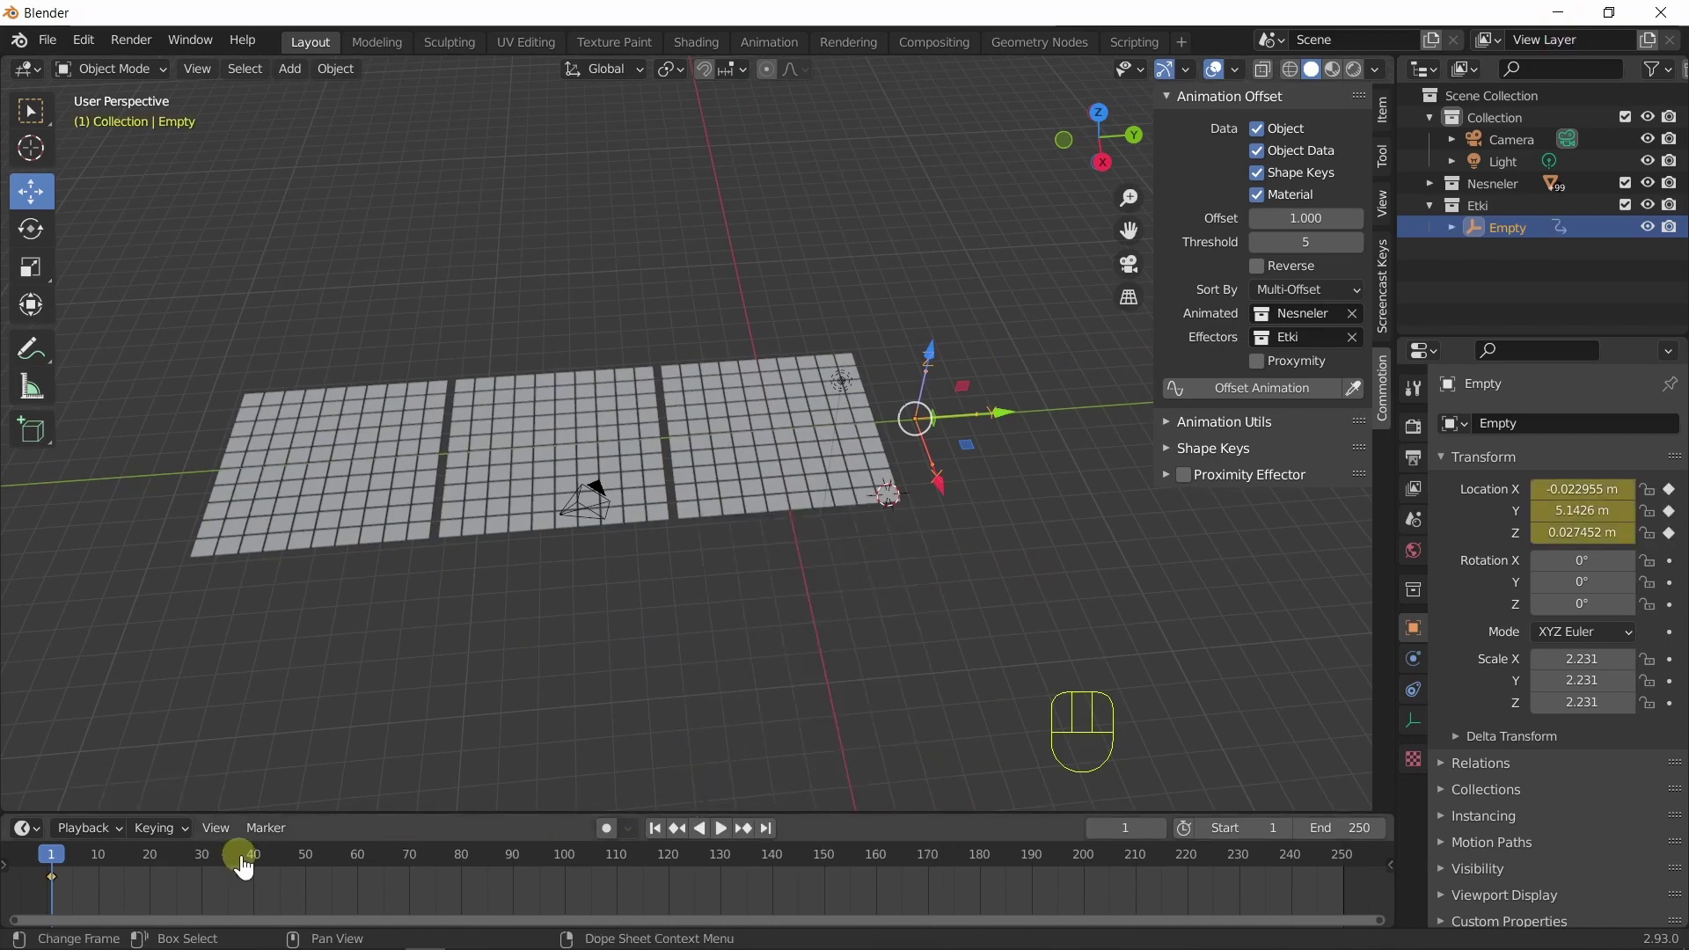
{"action": "left_click_drag", "start_coordinate": [249, 869], "coordinate": [316, 876]}
{"action": "left_click_drag", "start_coordinate": [1017, 433], "coordinate": [245, 492]}
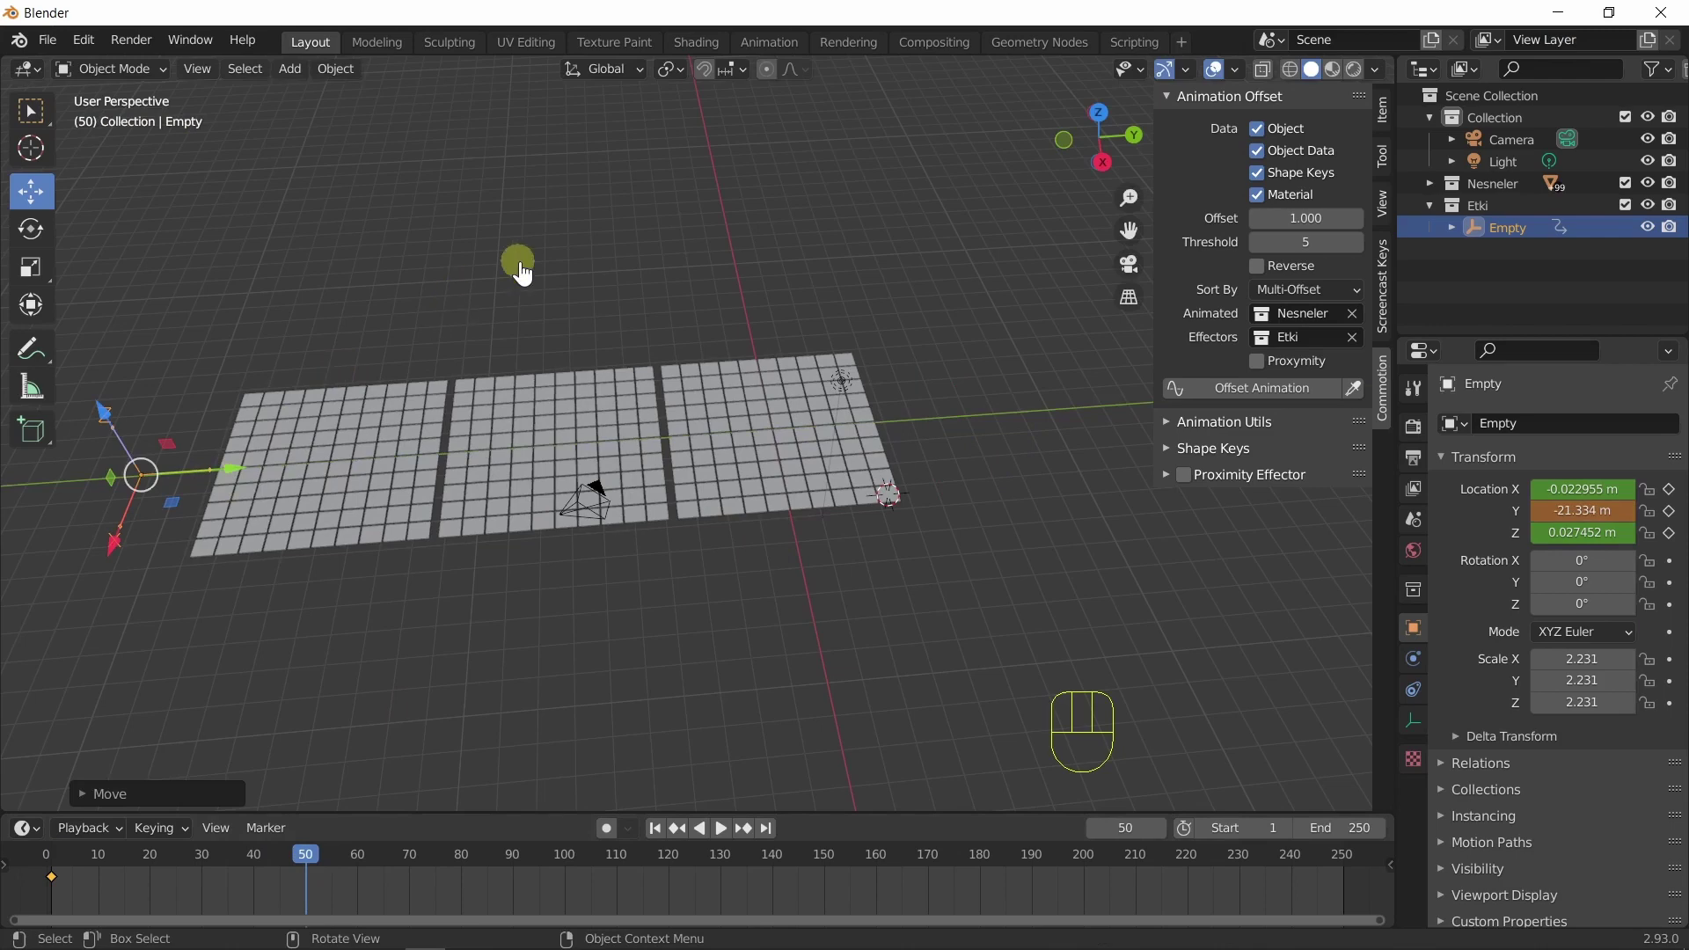
{"action": "left_click", "coordinate": [660, 842]}
Play the Empty's sweep, return to frame 1, and select all cubes with the Empty.
{"action": "left_click", "coordinate": [732, 843]}
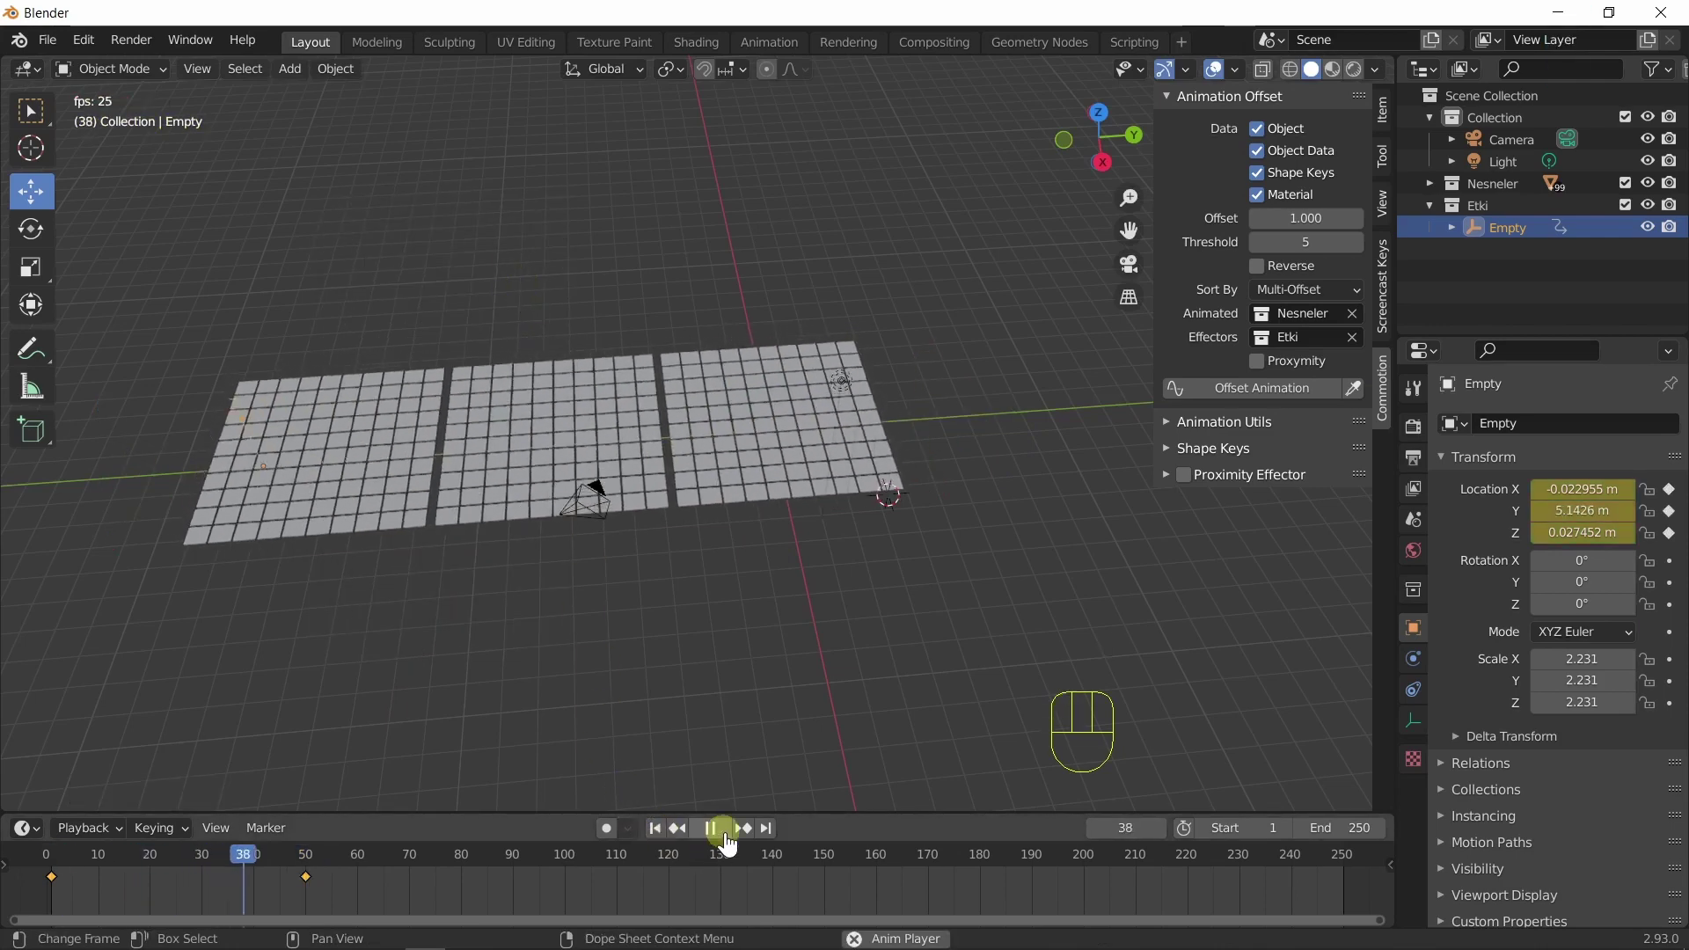
{"action": "left_click", "coordinate": [731, 843]}
{"action": "left_click", "coordinate": [663, 834]}
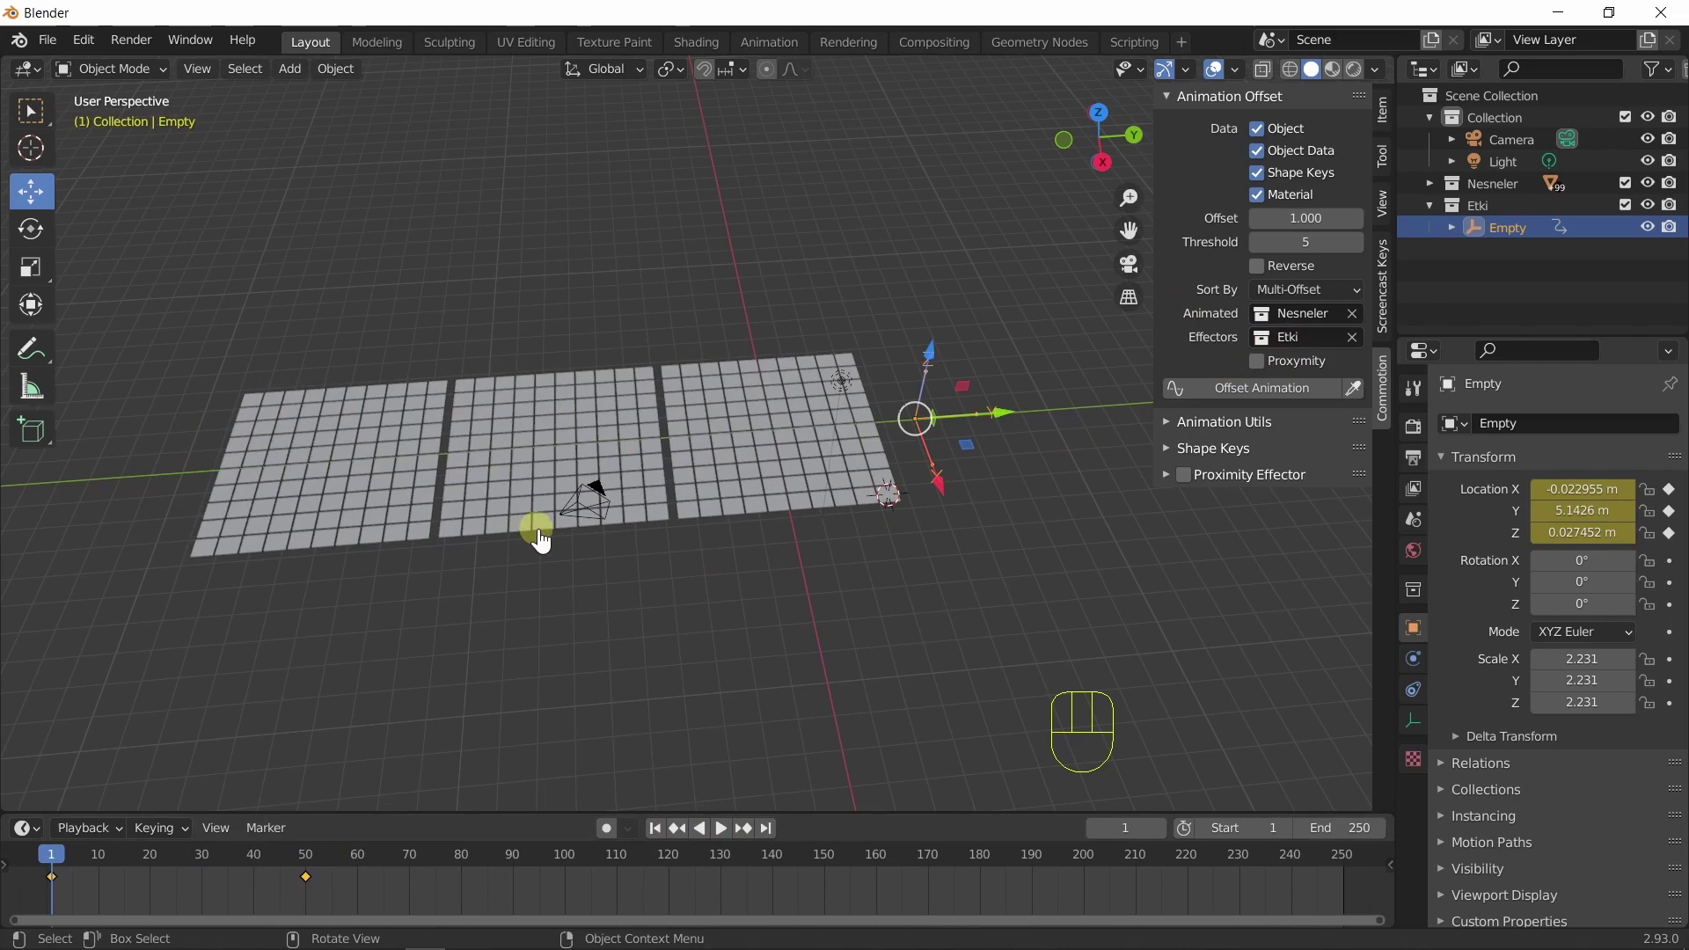
{"action": "left_click", "coordinate": [216, 561]}
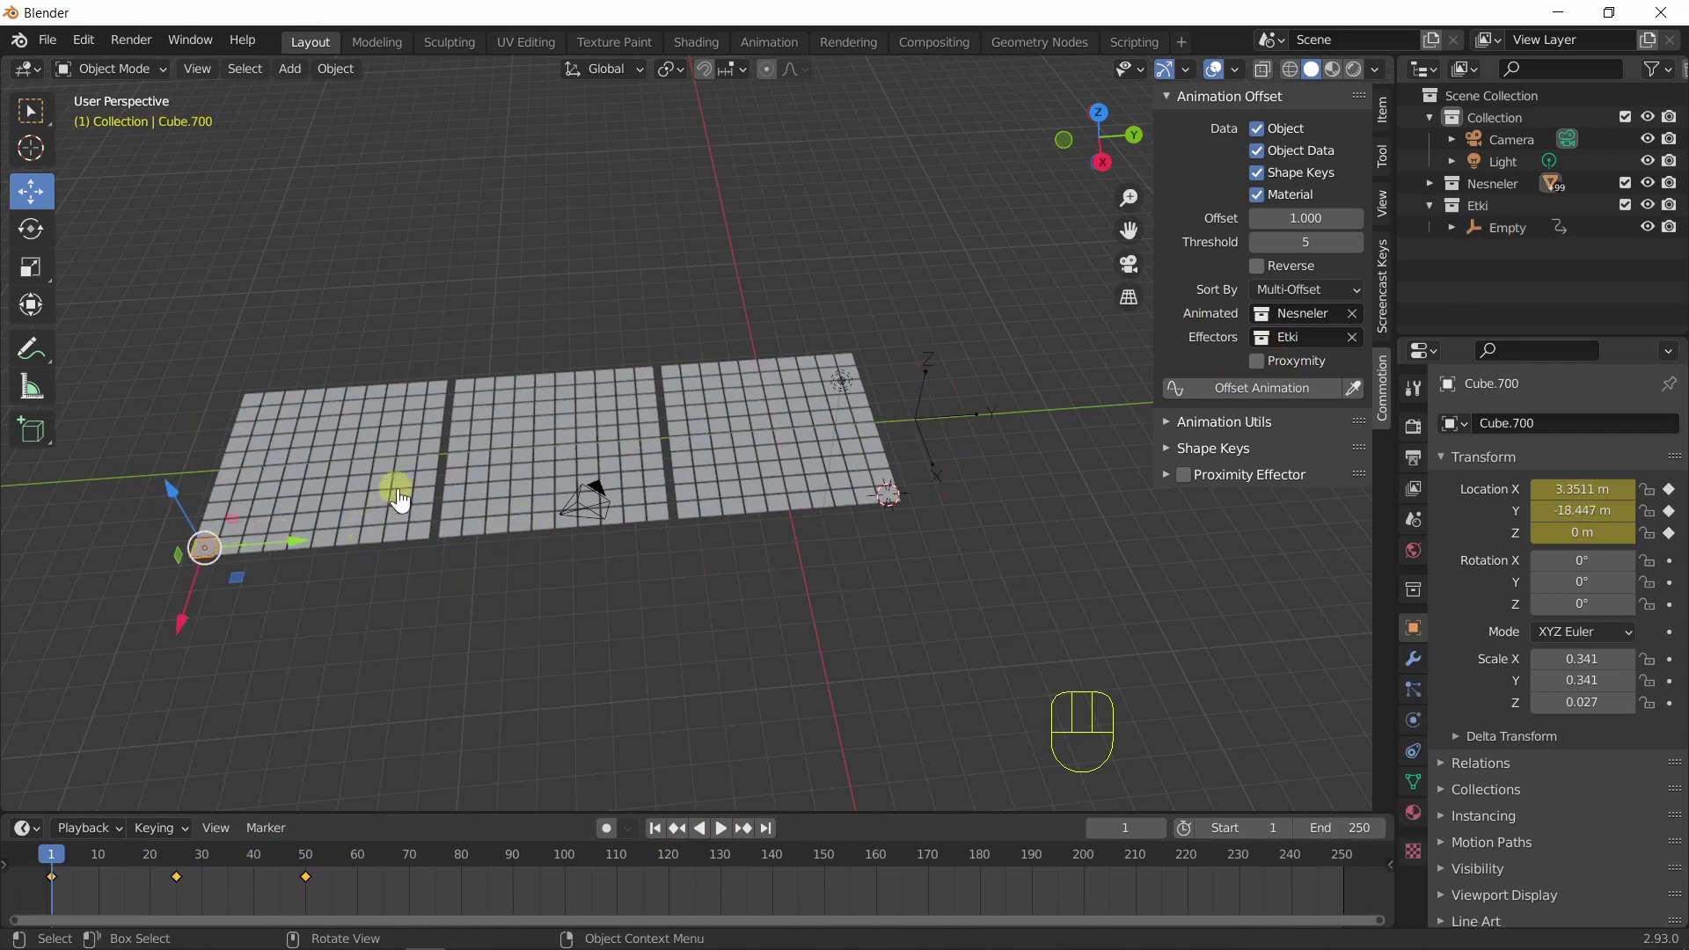
{"action": "key", "text": "q"}
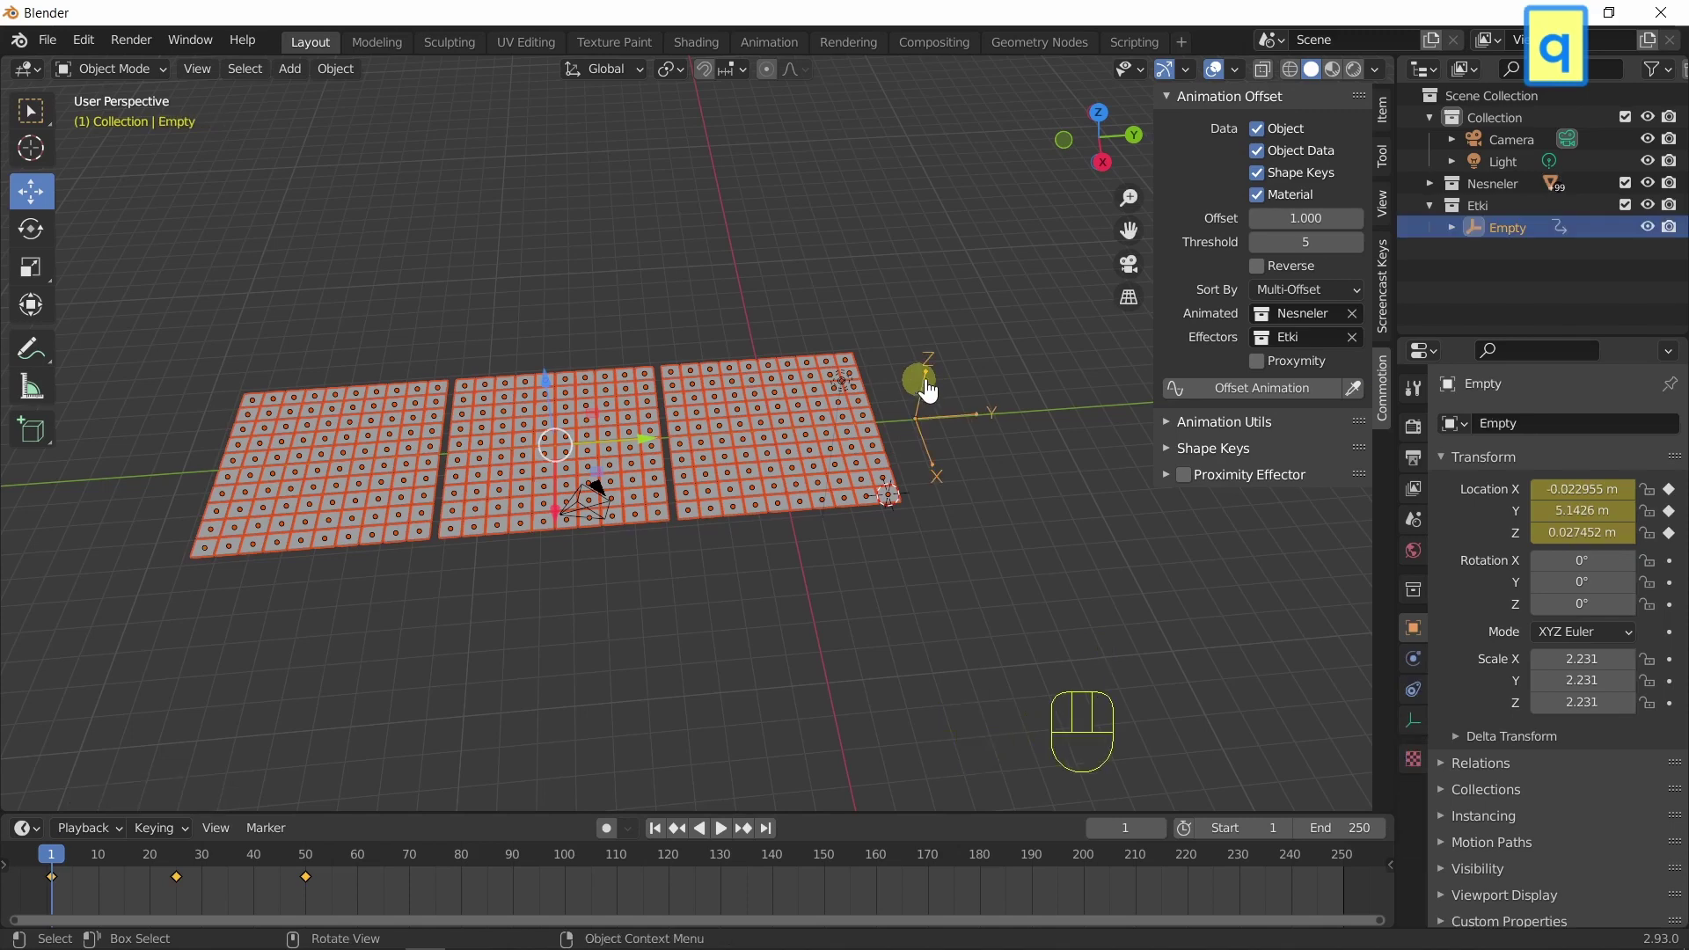
Apply Offset Animation by proximity to the Empty and replay the rippling grids, ending at frame 1.
{"action": "left_click", "coordinate": [1266, 370]}
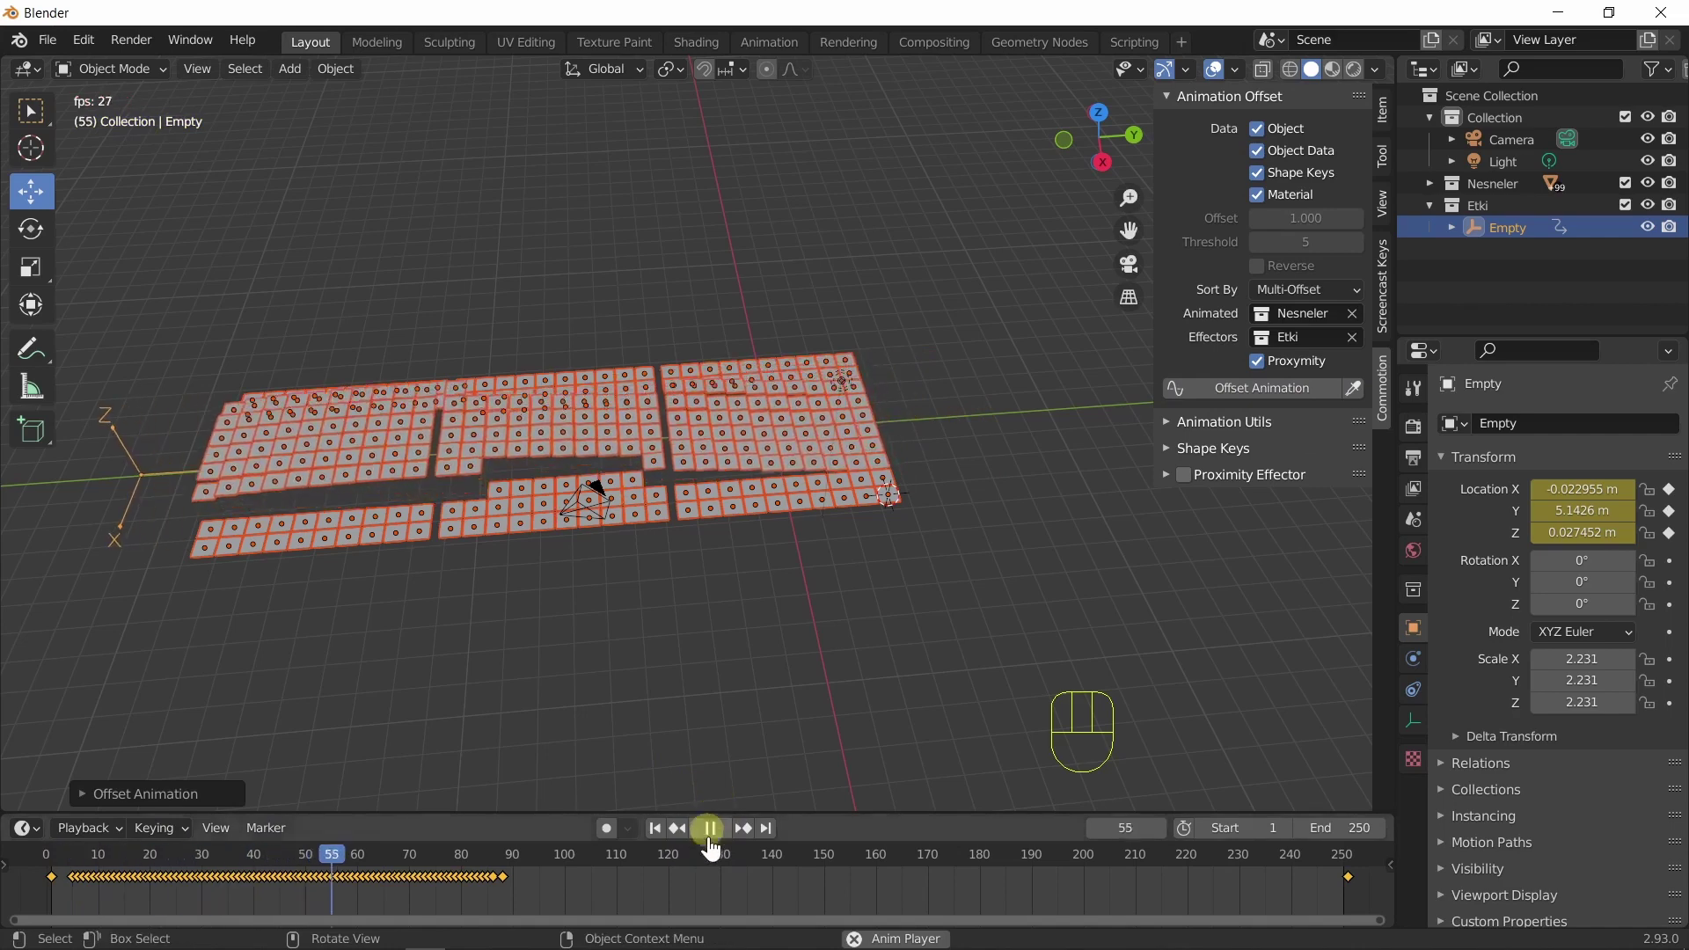
{"action": "left_click", "coordinate": [720, 842]}
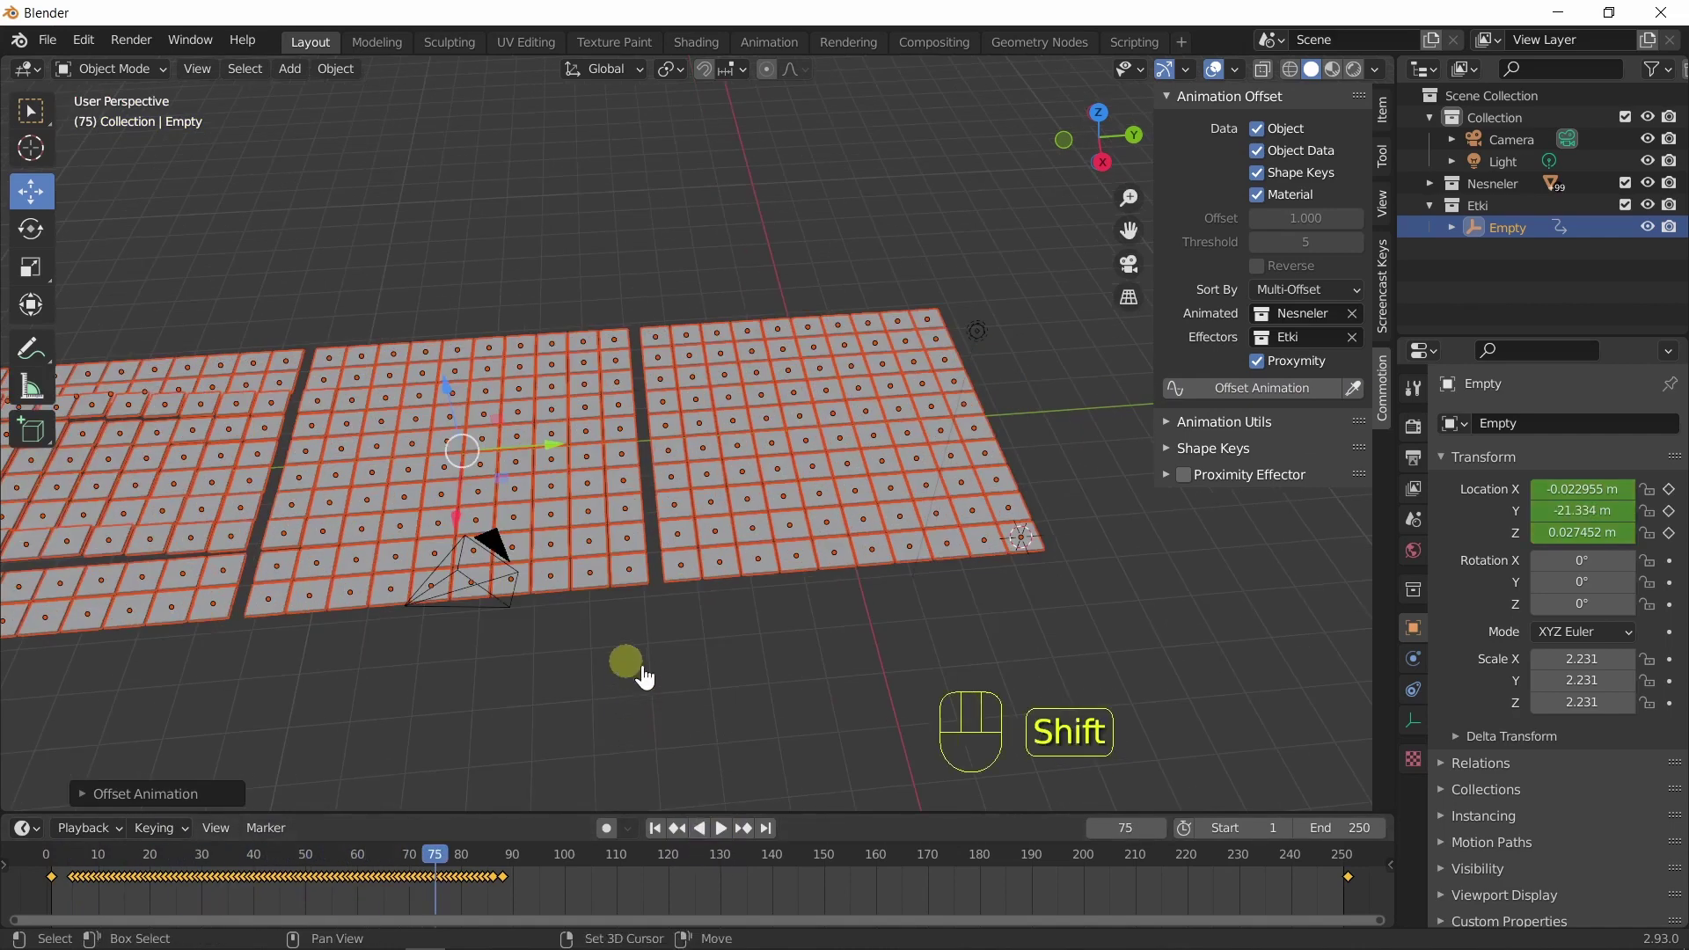
{"action": "left_click_drag", "start_coordinate": [900, 670], "coordinate": [834, 671]}
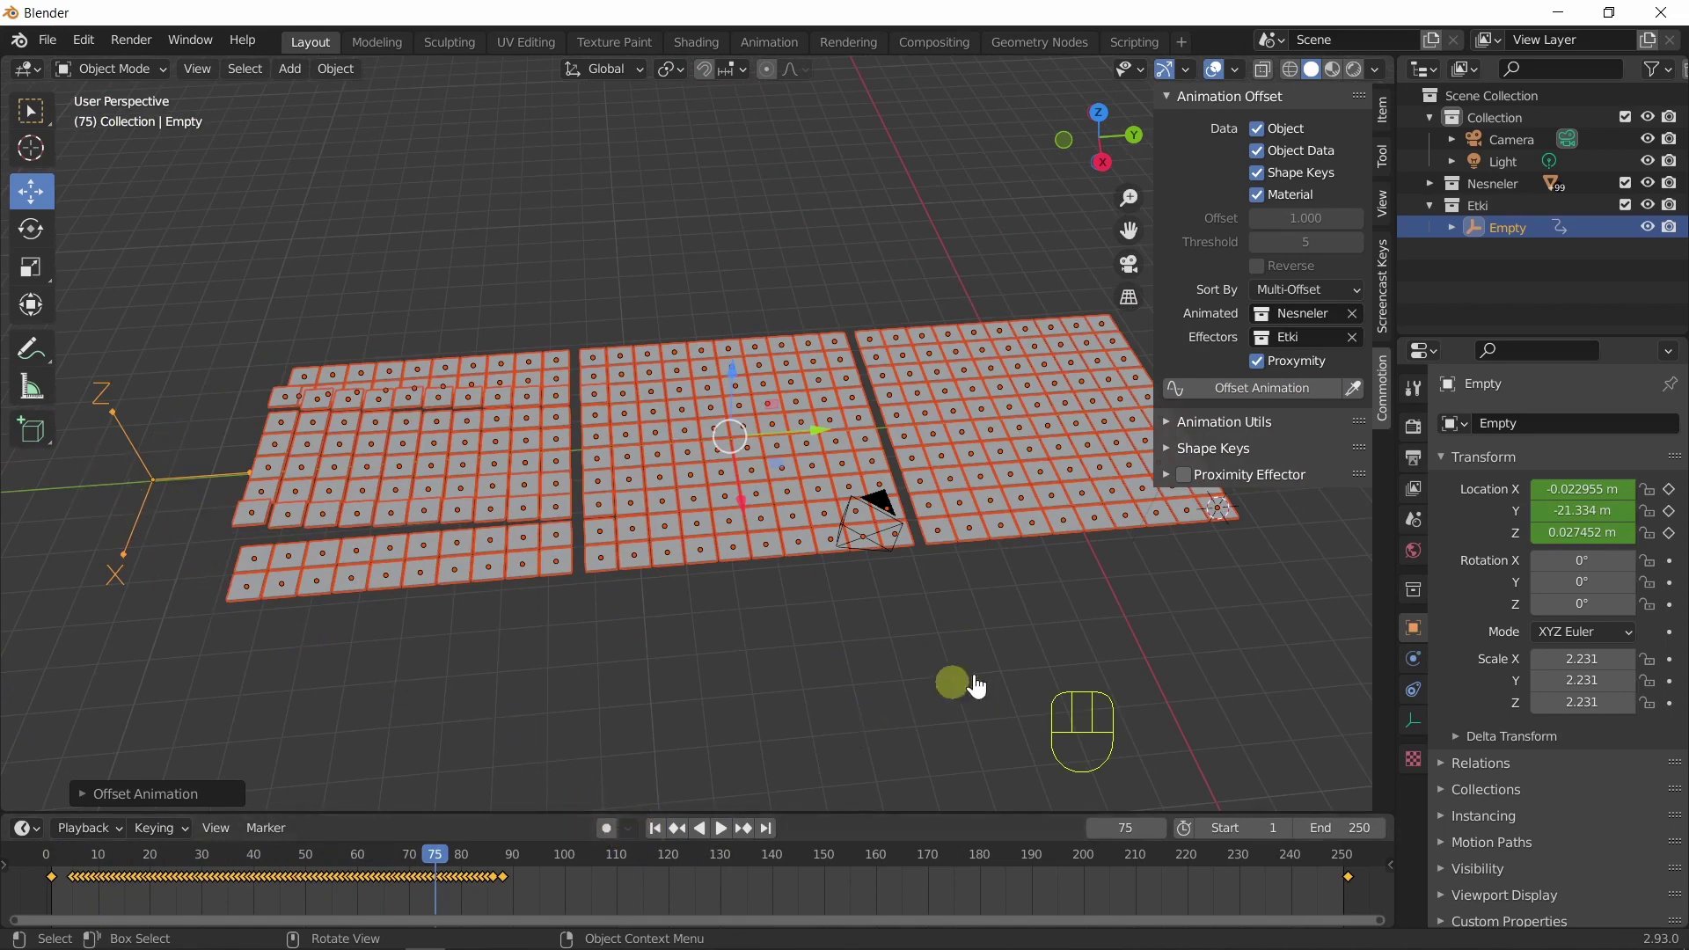
{"action": "left_click_drag", "start_coordinate": [881, 681], "coordinate": [804, 651]}
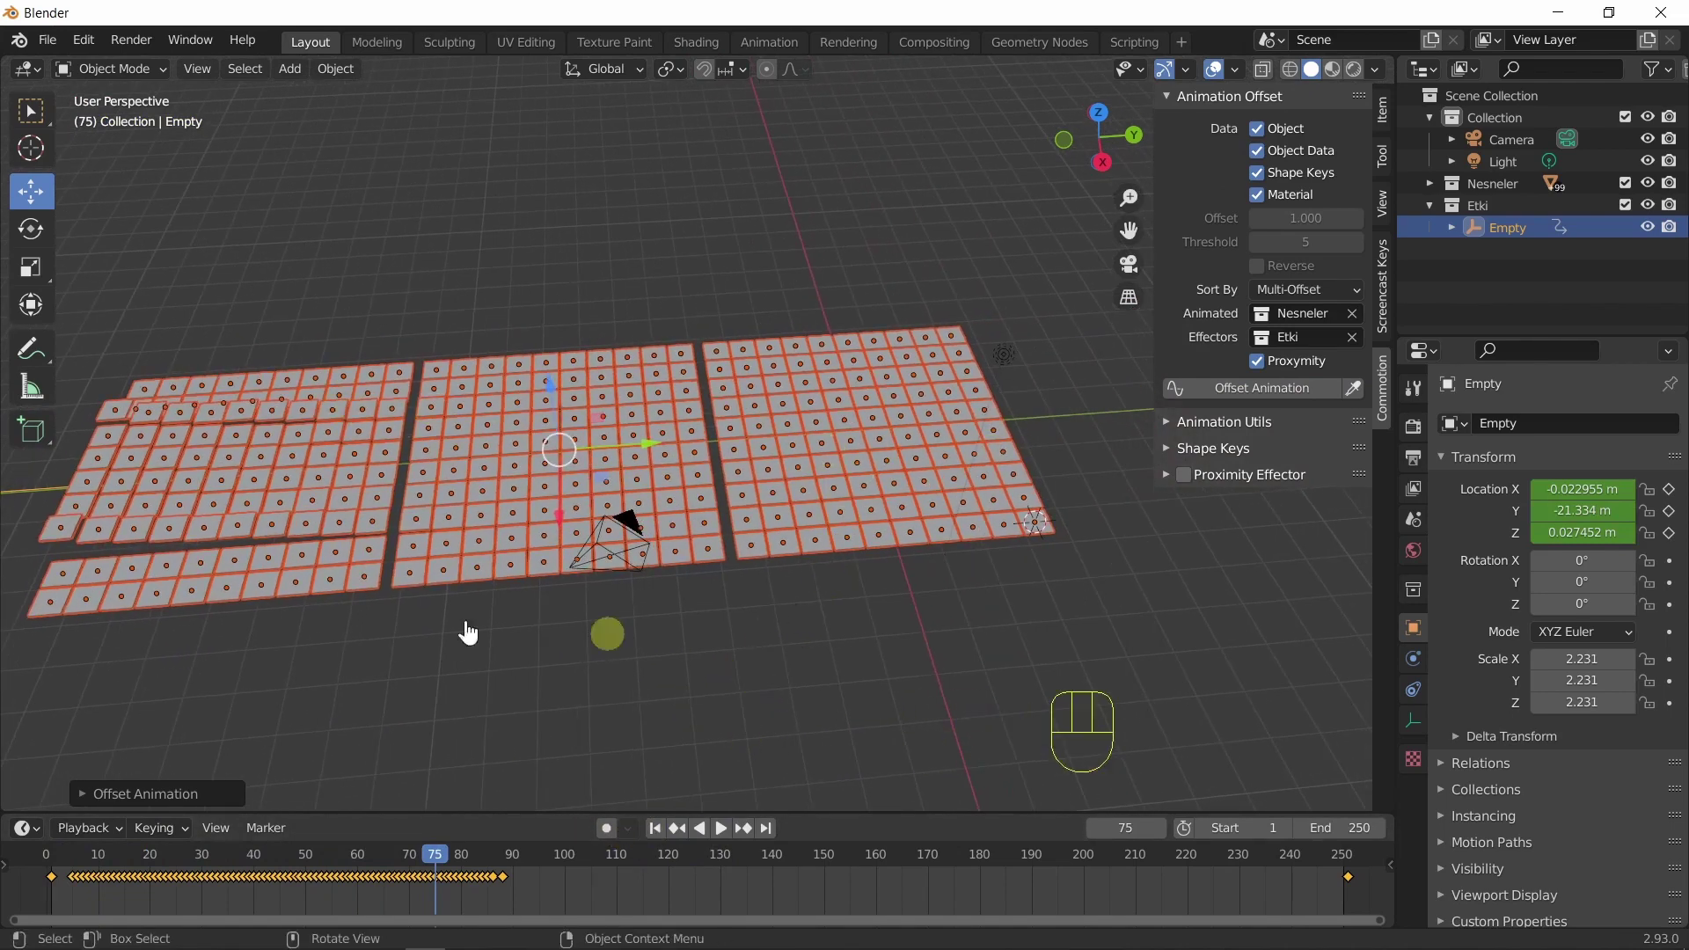
{"action": "left_click", "coordinate": [661, 844]}
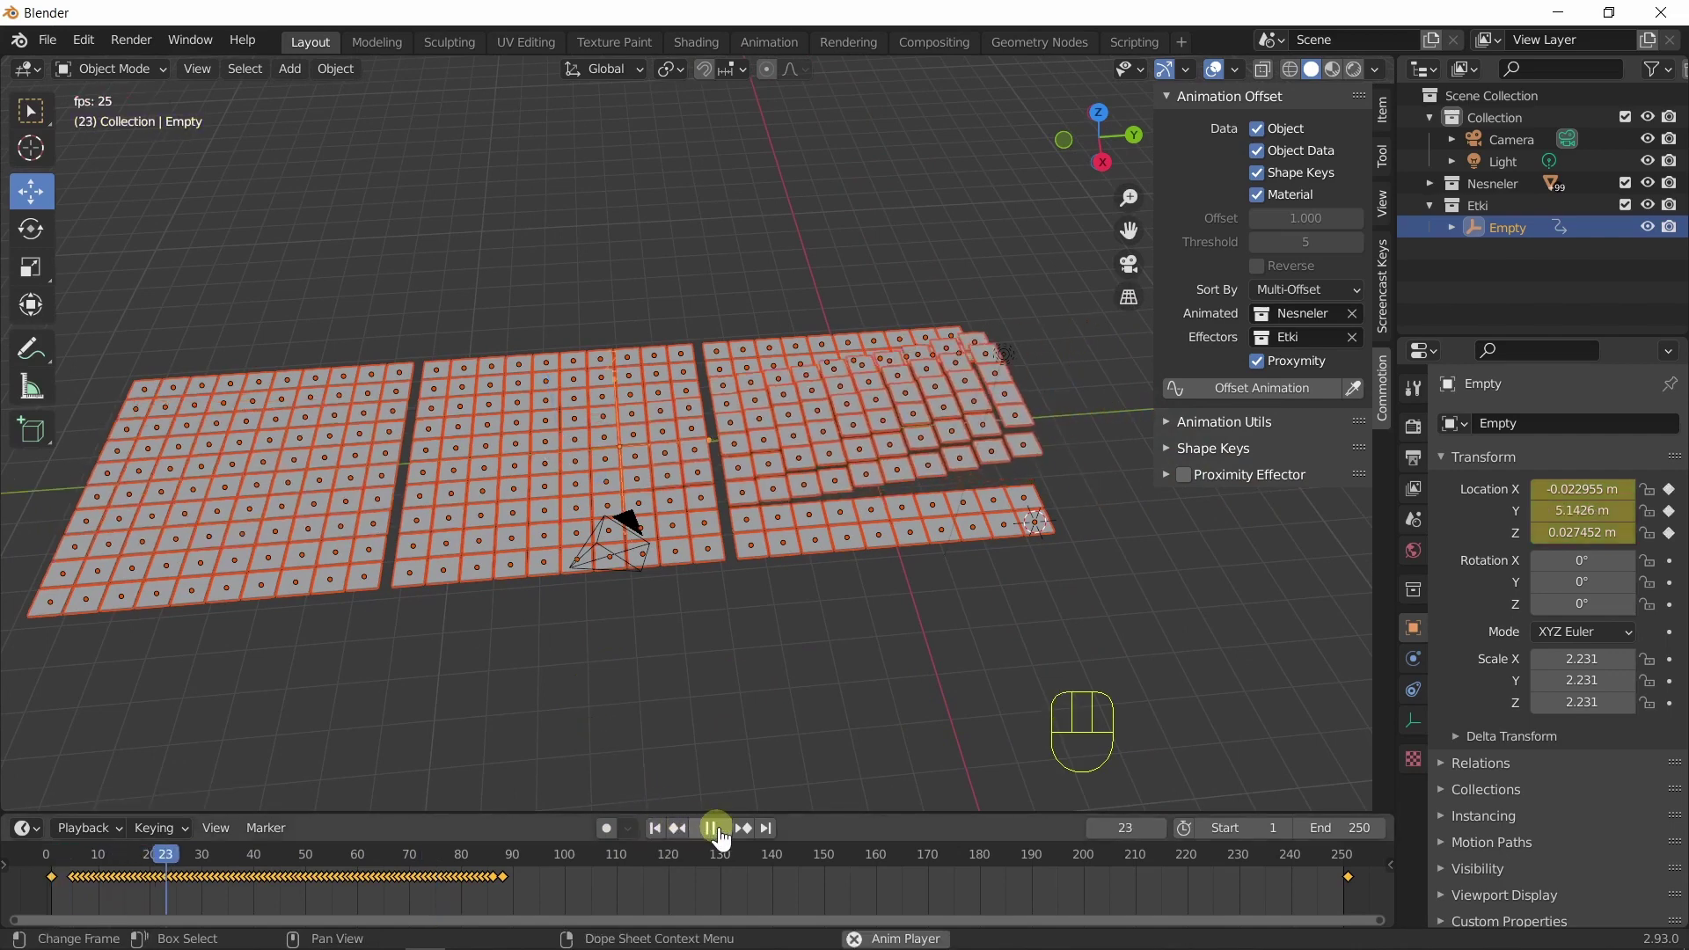
{"action": "left_click", "coordinate": [725, 839]}
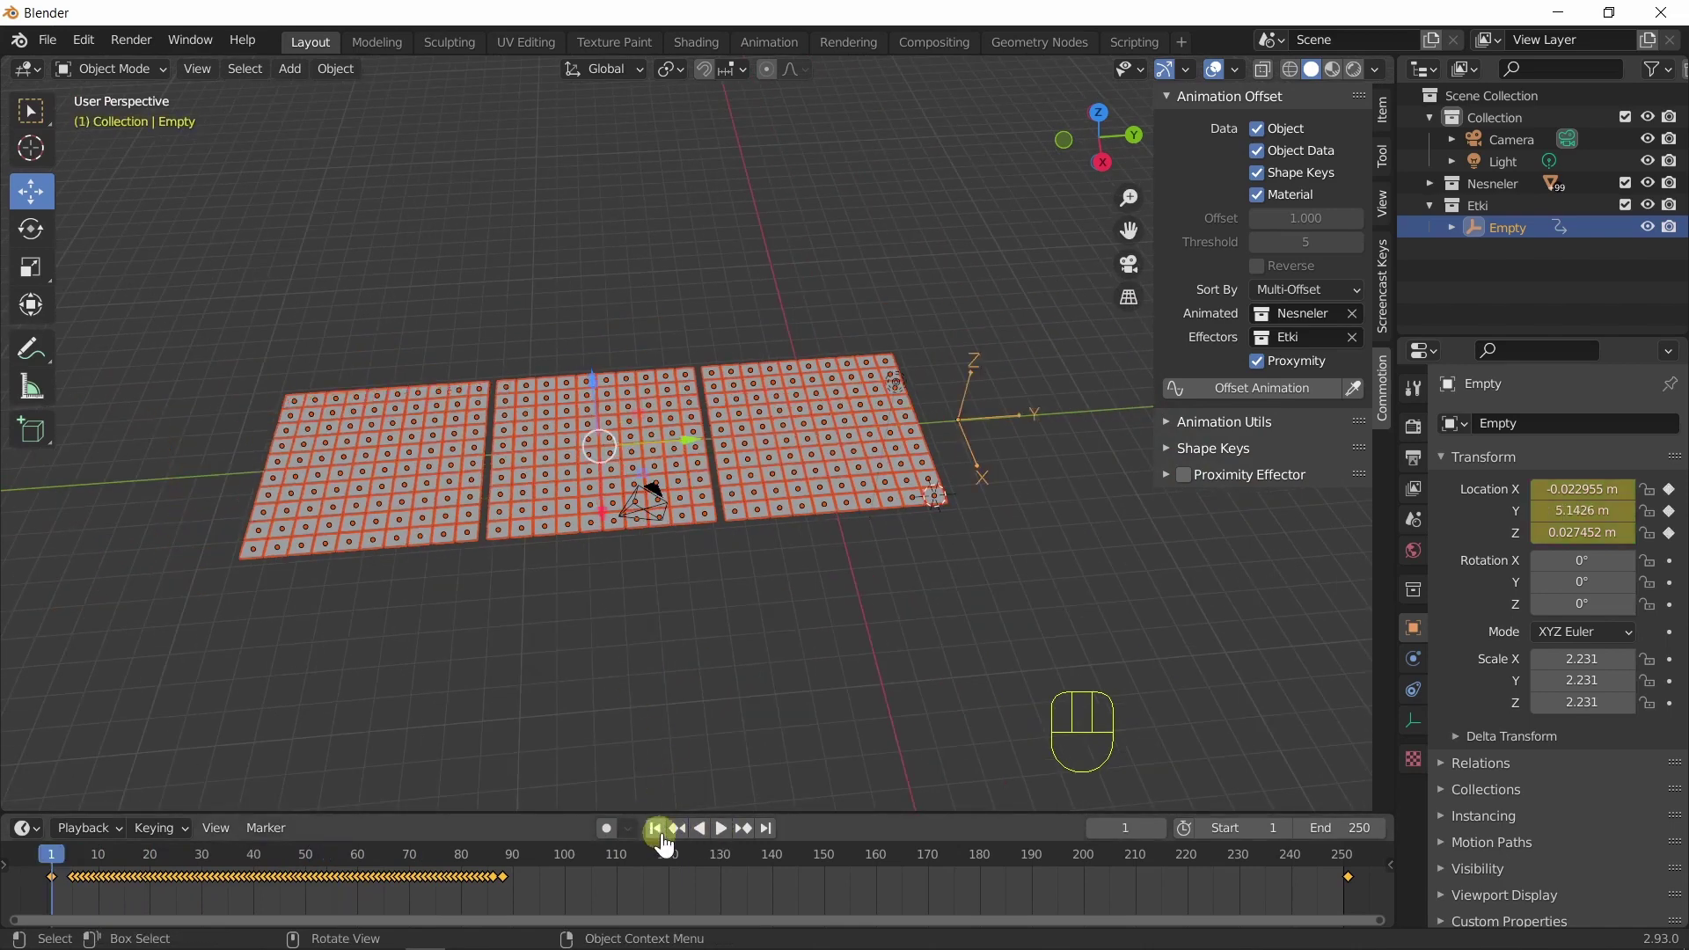
Lengthen the Empty's sweep by moving its end keyframe from frame 50 to frame 100.
{"action": "left_click", "coordinate": [969, 409]}
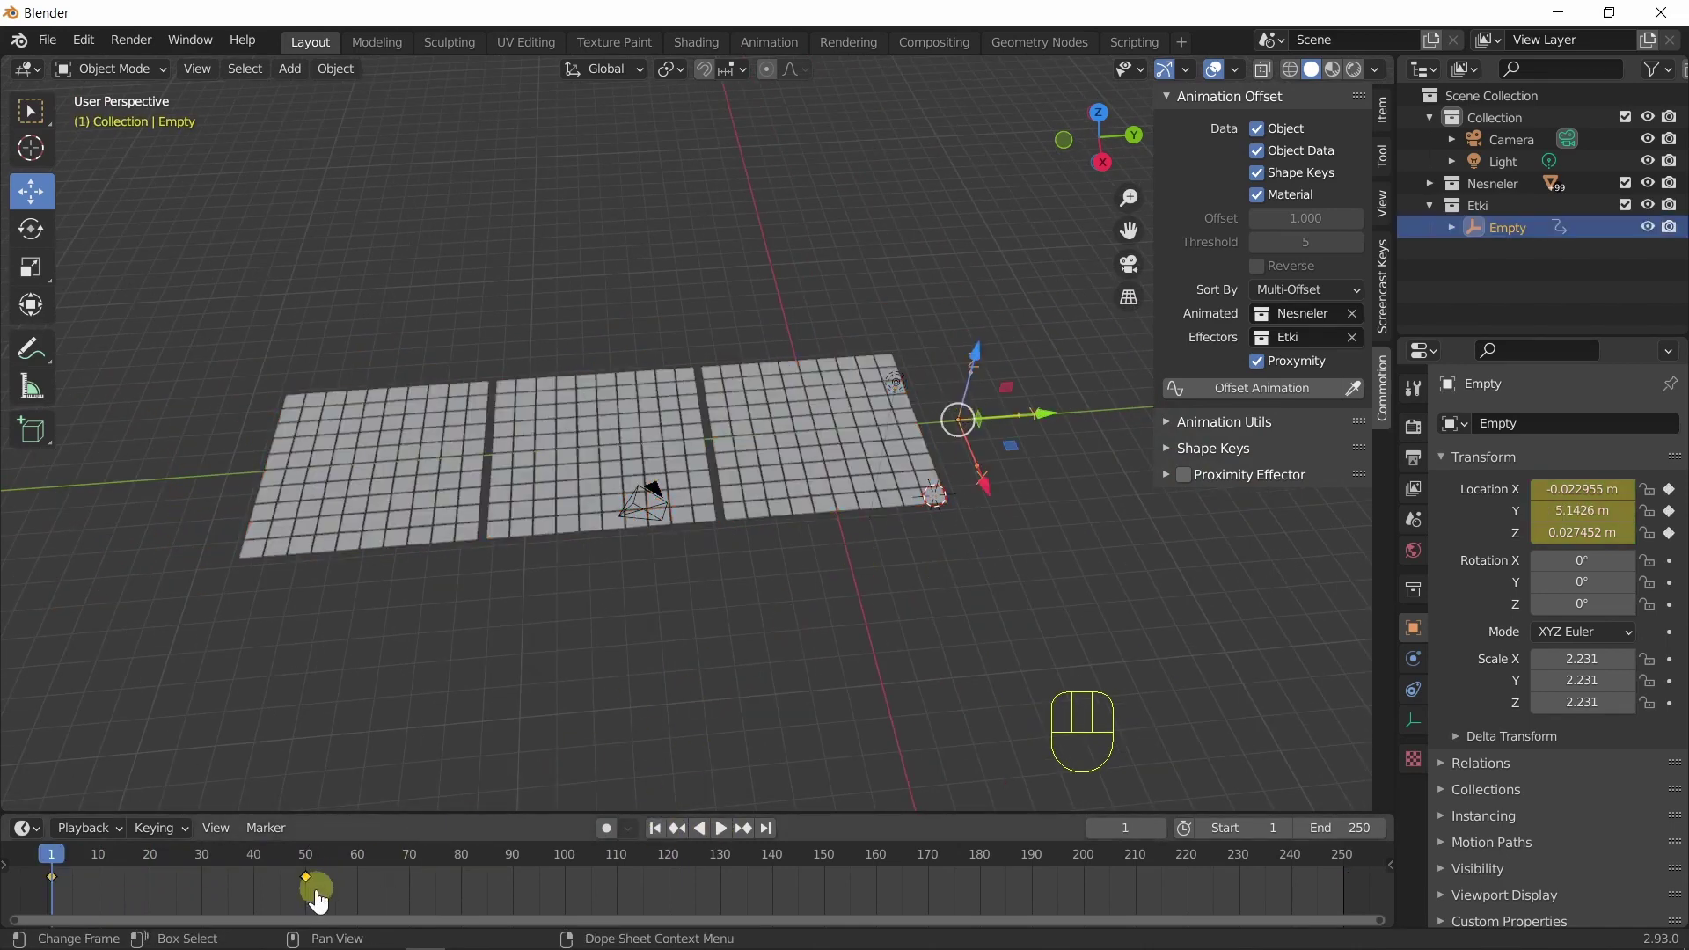
{"action": "left_click", "coordinate": [315, 892]}
{"action": "left_click_drag", "start_coordinate": [311, 891], "coordinate": [573, 895]}
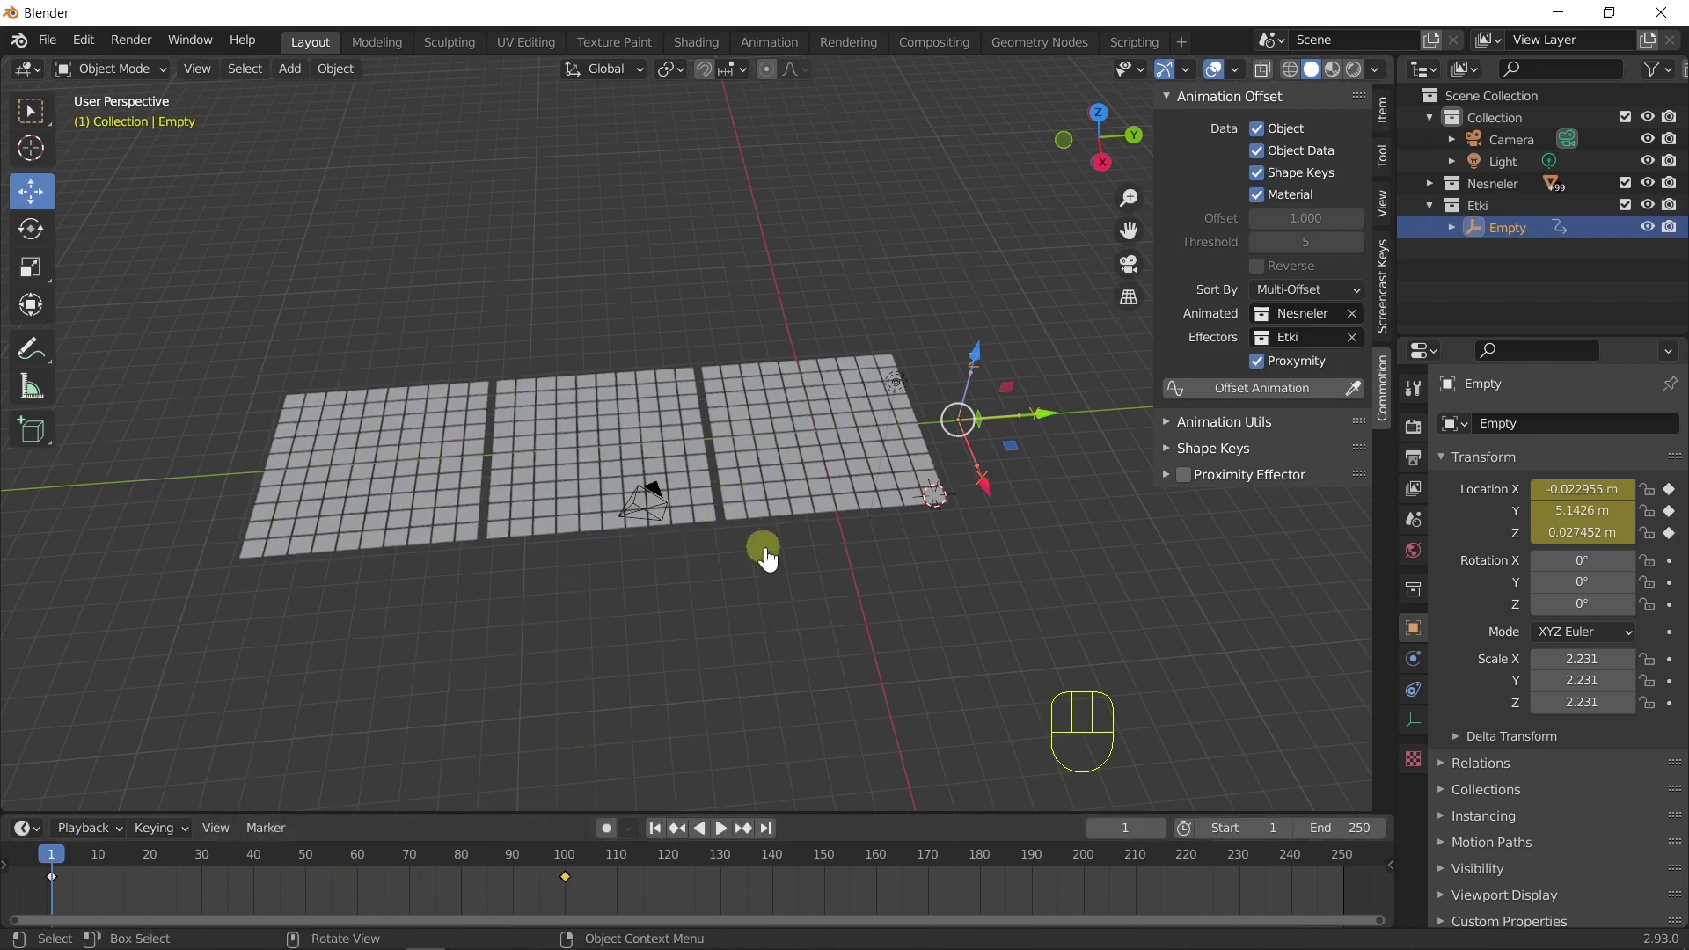
Select all grid cubes with the Empty and recompute the staggered animation offset.
{"action": "left_click", "coordinate": [372, 498]}
{"action": "key", "text": "q"}
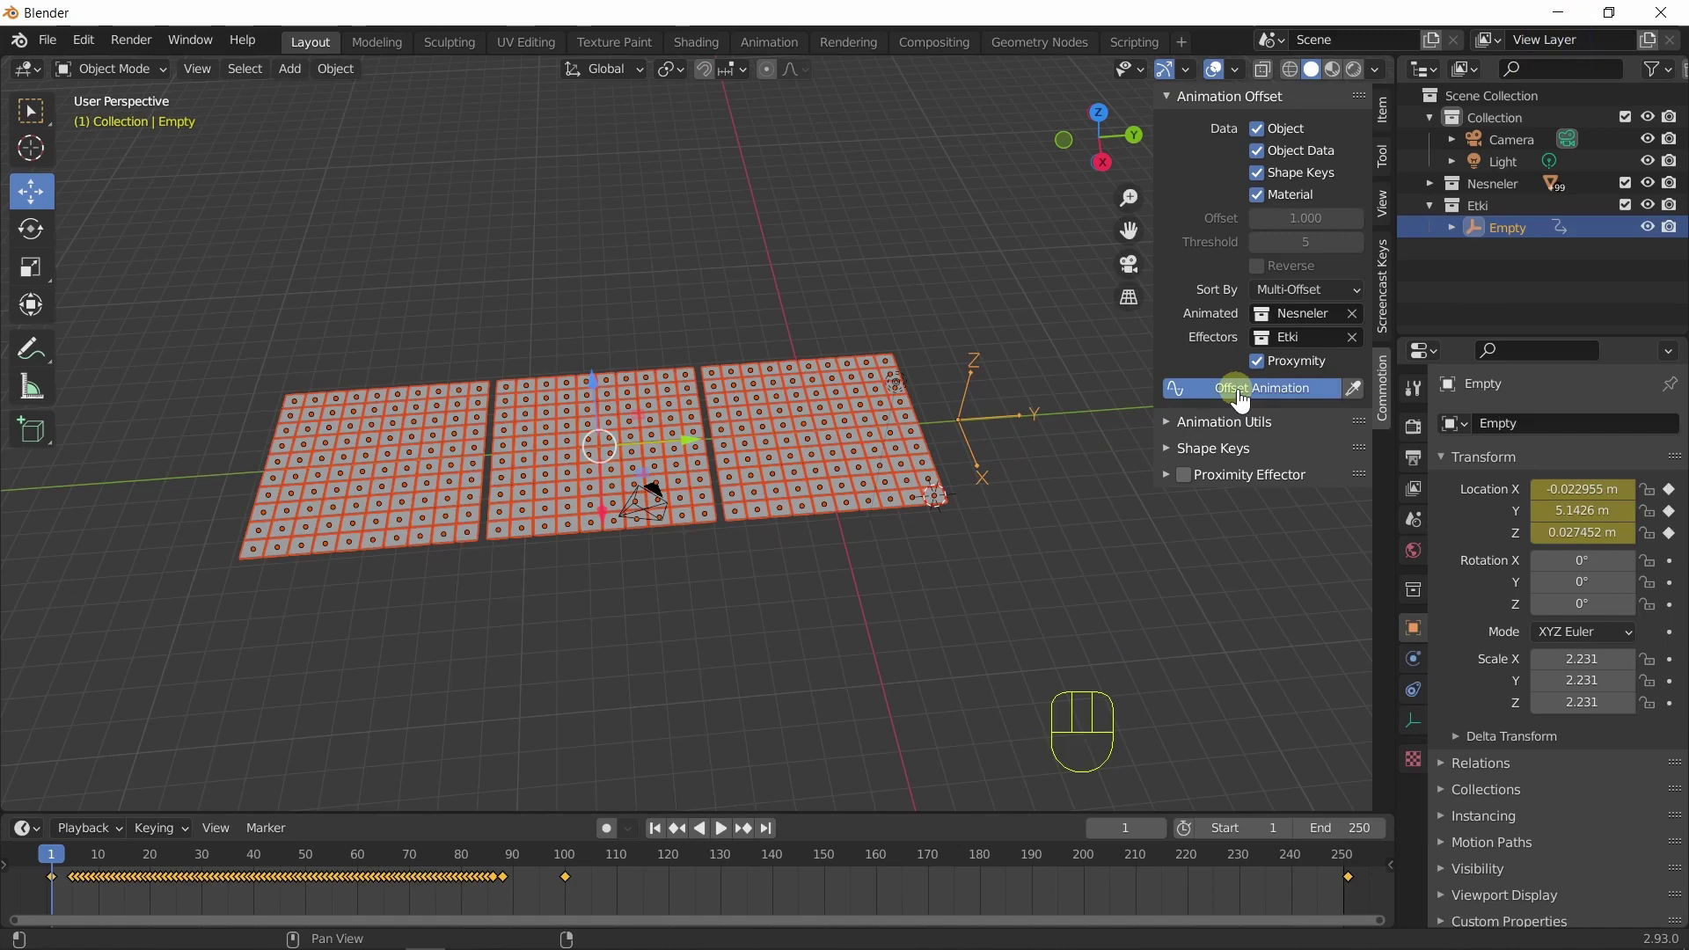
{"action": "left_click", "coordinate": [730, 845]}
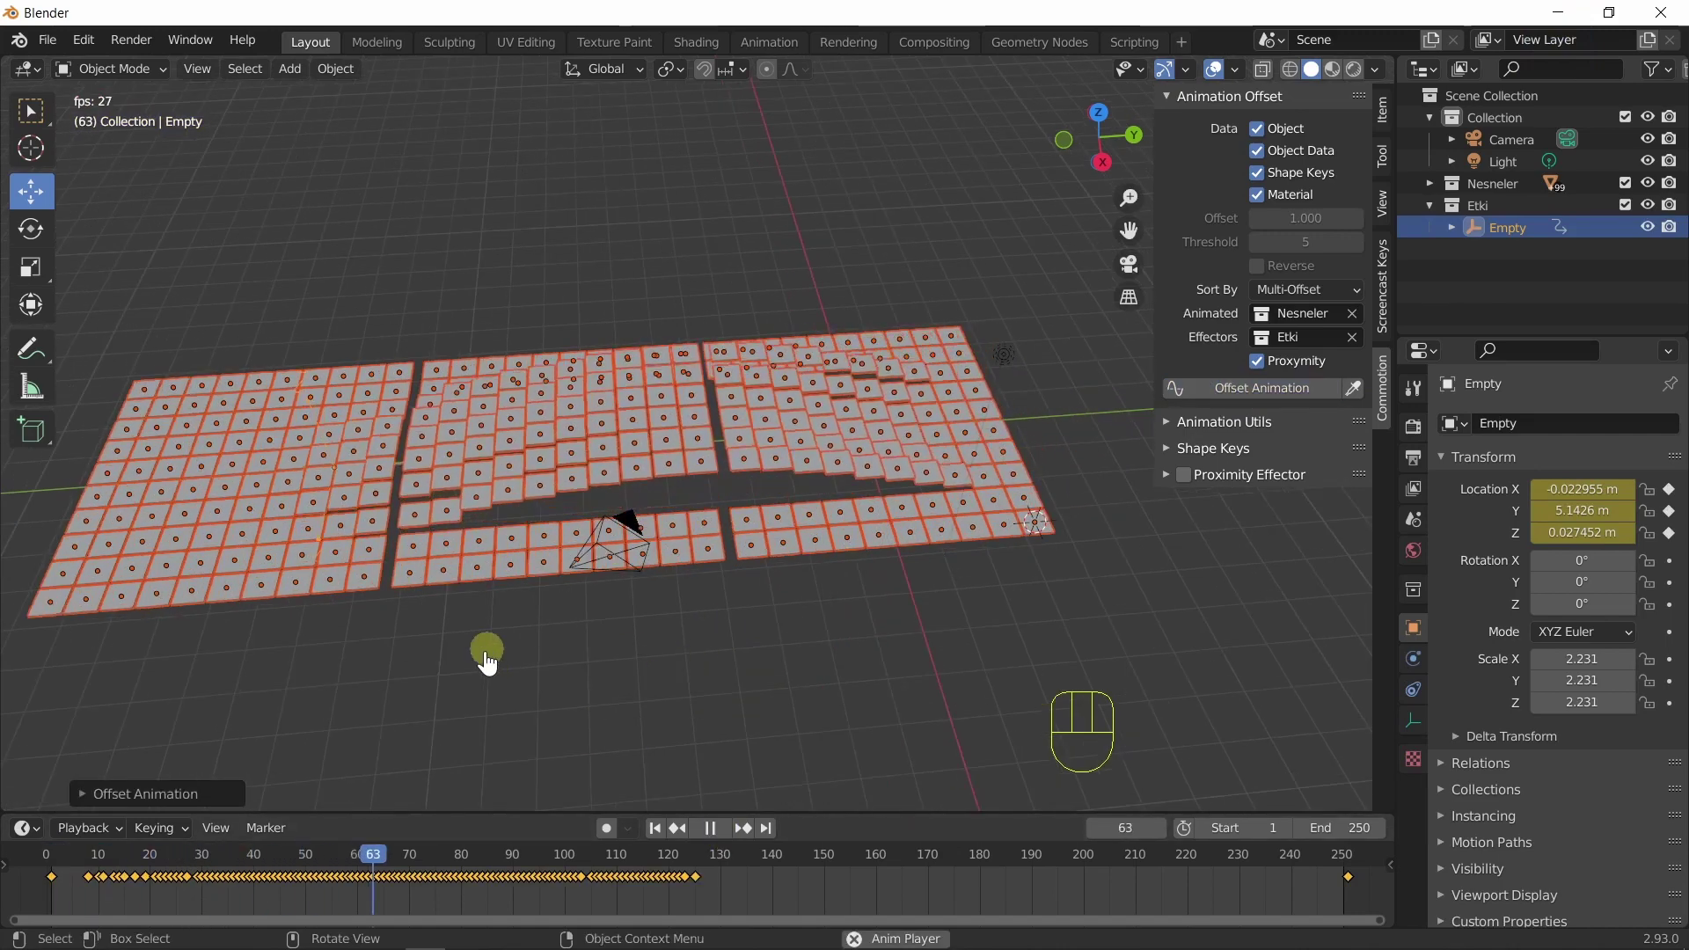
Play the slower proximity wave from low angles around the grids, then stop back at frame 1.
{"action": "left_click", "coordinate": [574, 652]}
{"action": "left_click_drag", "start_coordinate": [699, 680], "coordinate": [699, 803]}
{"action": "left_click", "coordinate": [660, 842]}
{"action": "middle_click", "coordinate": [739, 727]}
{"action": "middle_click", "coordinate": [705, 657]}
{"action": "left_click_drag", "start_coordinate": [527, 726], "coordinate": [453, 730]}
{"action": "left_click_drag", "start_coordinate": [731, 702], "coordinate": [633, 691]}
{"action": "left_click_drag", "start_coordinate": [636, 696], "coordinate": [664, 797]}
{"action": "left_click", "coordinate": [663, 828]}
{"action": "left_click_drag", "start_coordinate": [620, 711], "coordinate": [830, 682]}
{"action": "middle_click", "coordinate": [916, 615]}
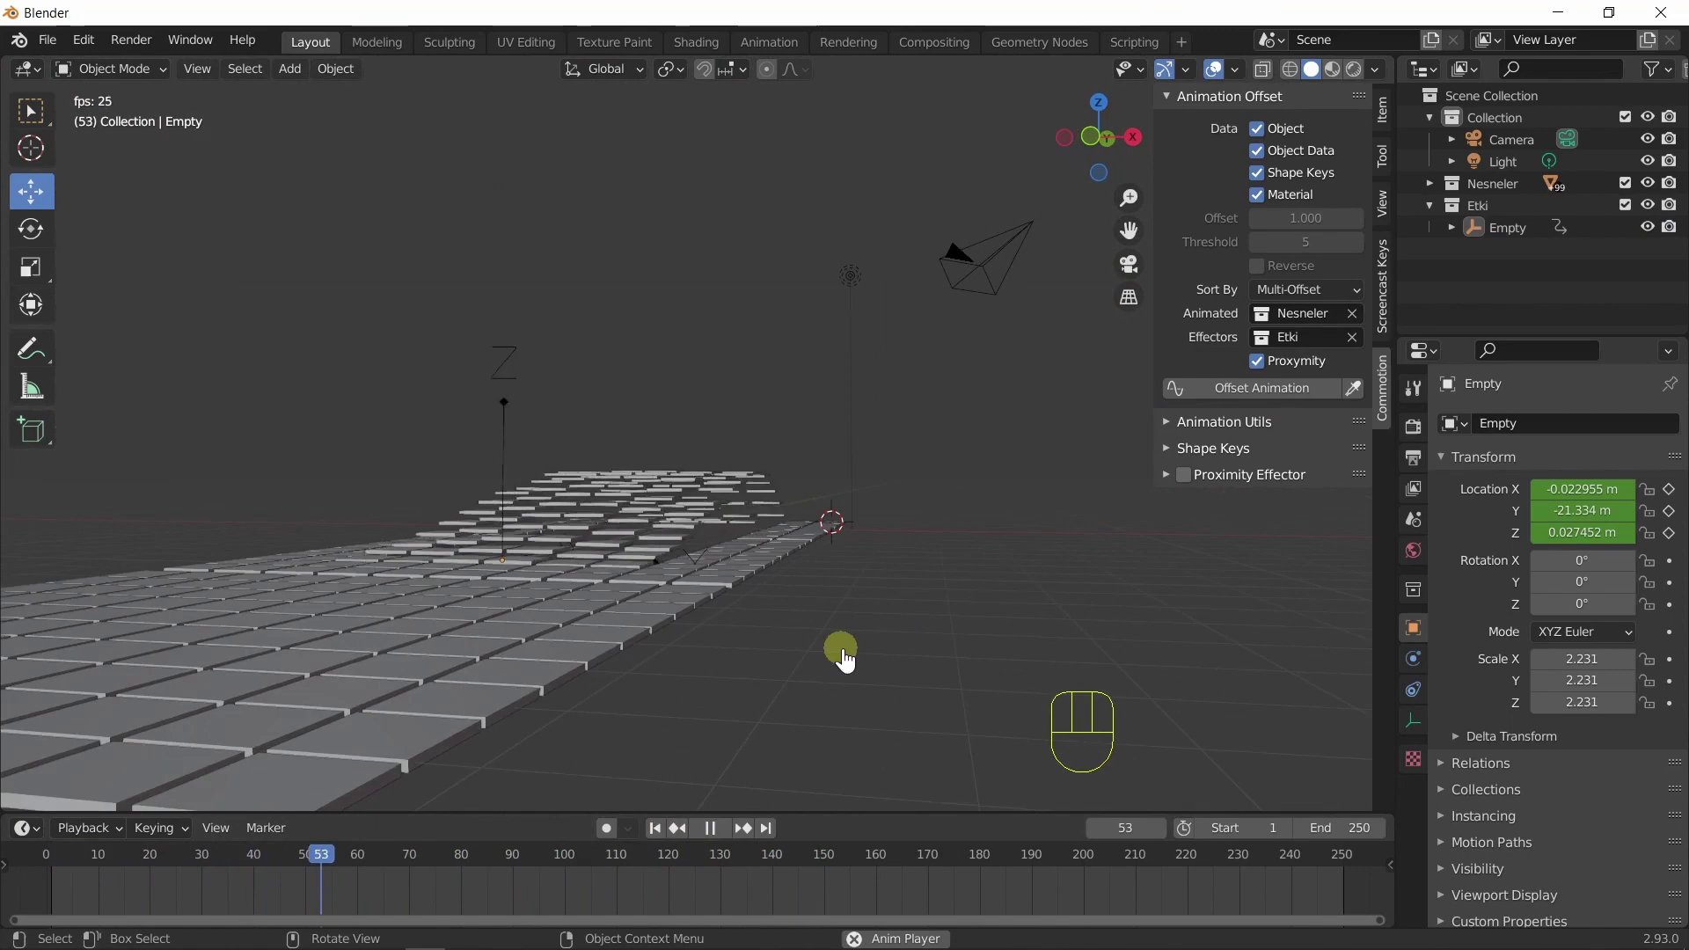
{"action": "left_click", "coordinate": [722, 843]}
{"action": "left_click", "coordinate": [661, 835]}
{"action": "left_click_drag", "start_coordinate": [828, 696], "coordinate": [762, 714]}
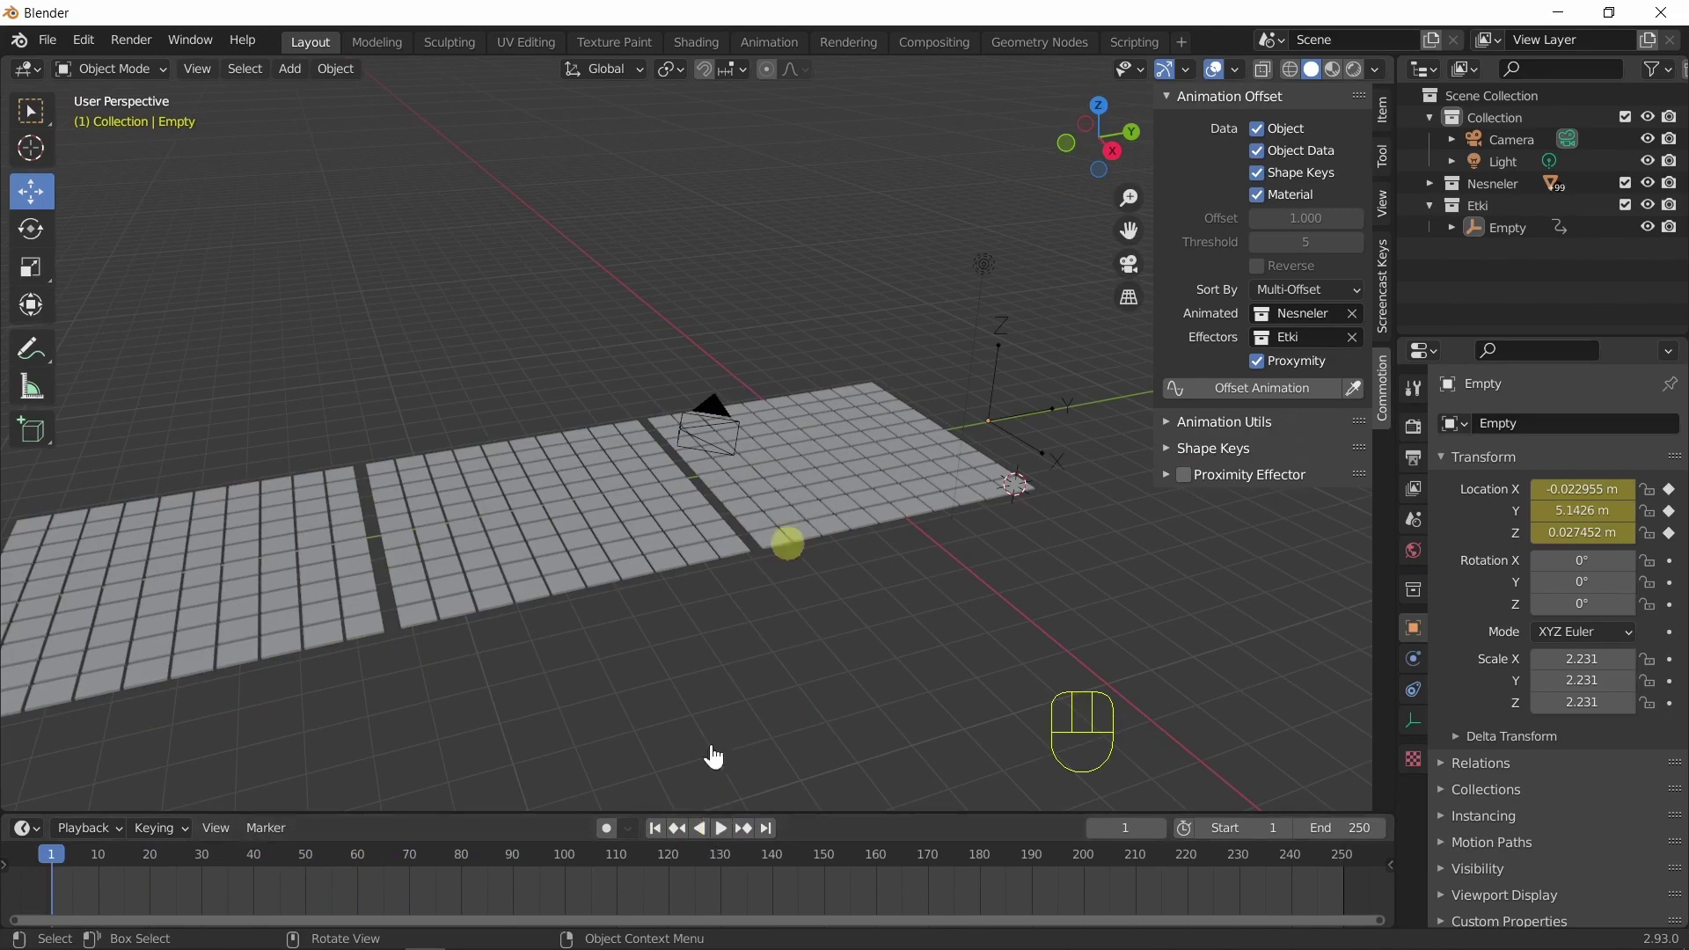
Select the effector Empty, switch to top view and scrub its sweep before returning to frame 1.
{"action": "left_click", "coordinate": [664, 838]}
{"action": "left_click_drag", "start_coordinate": [811, 681], "coordinate": [741, 784]}
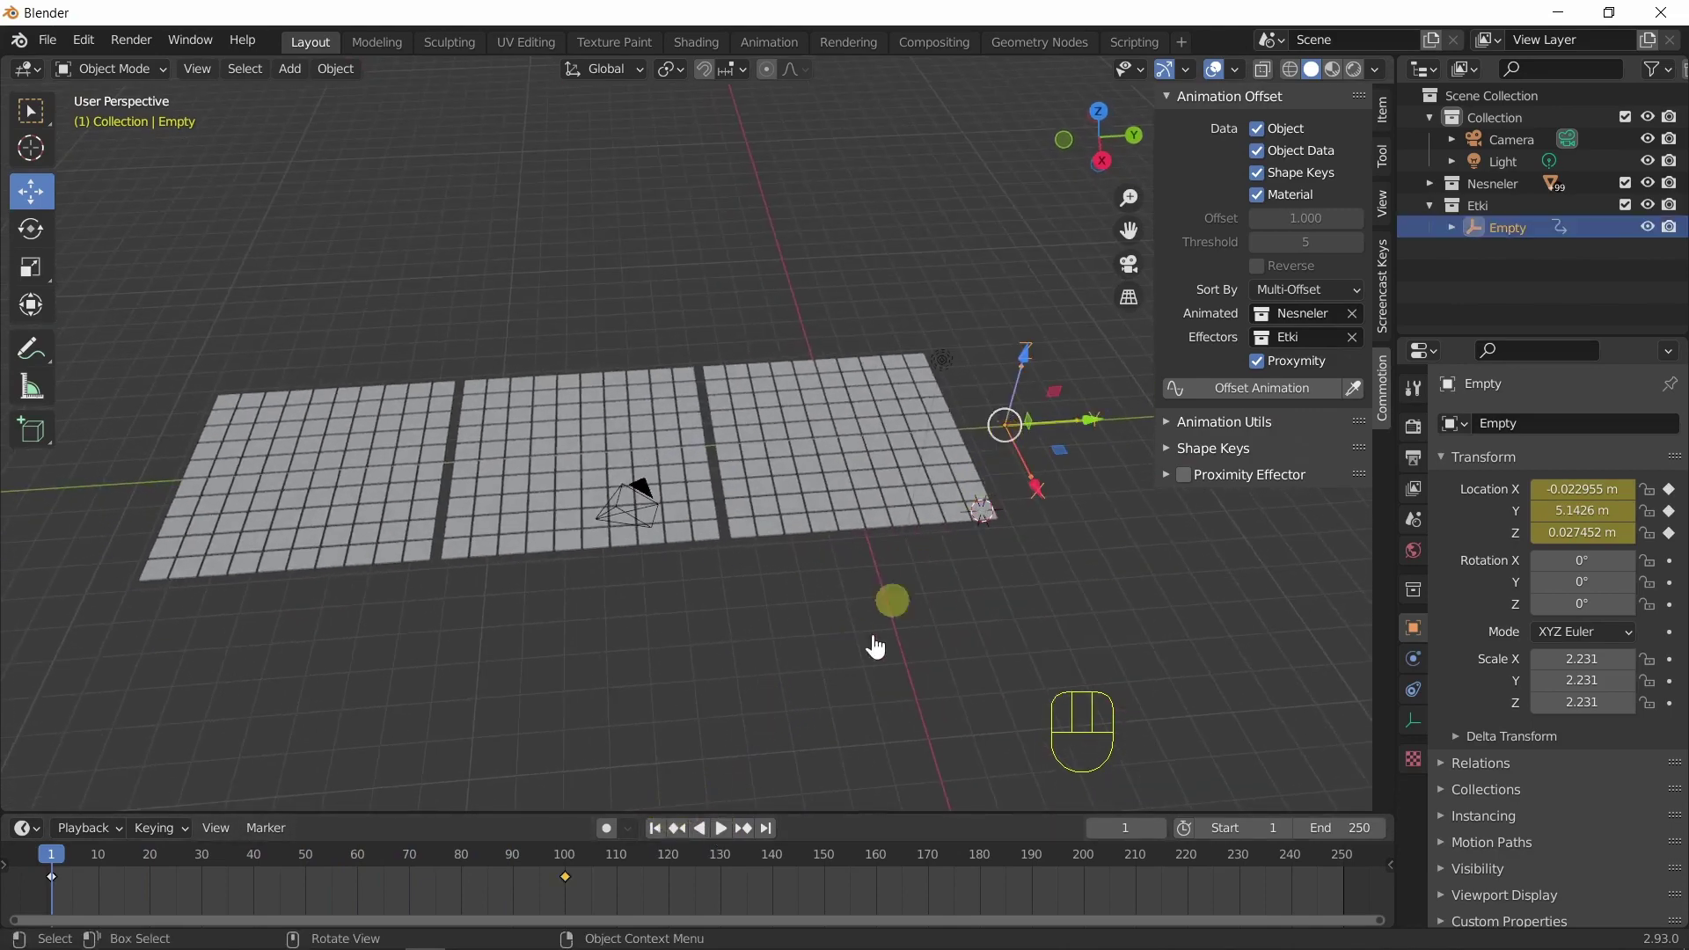
{"action": "key", "text": "KP_7"}
{"action": "left_click_drag", "start_coordinate": [79, 872], "coordinate": [315, 883]}
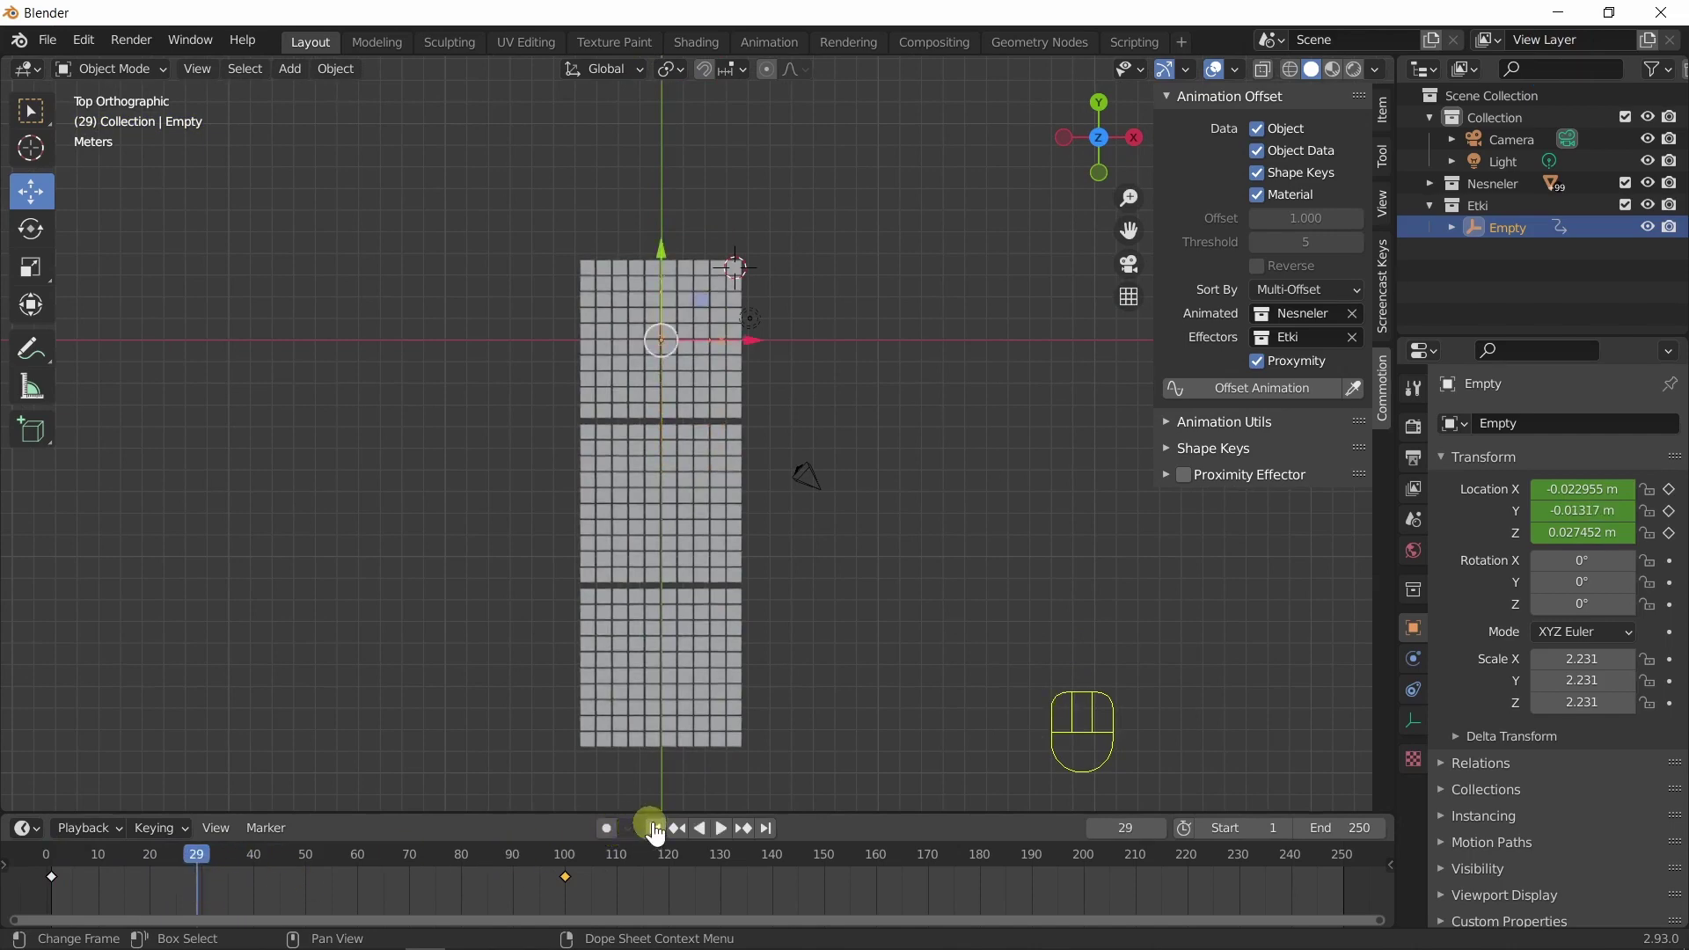
{"action": "left_click", "coordinate": [662, 833]}
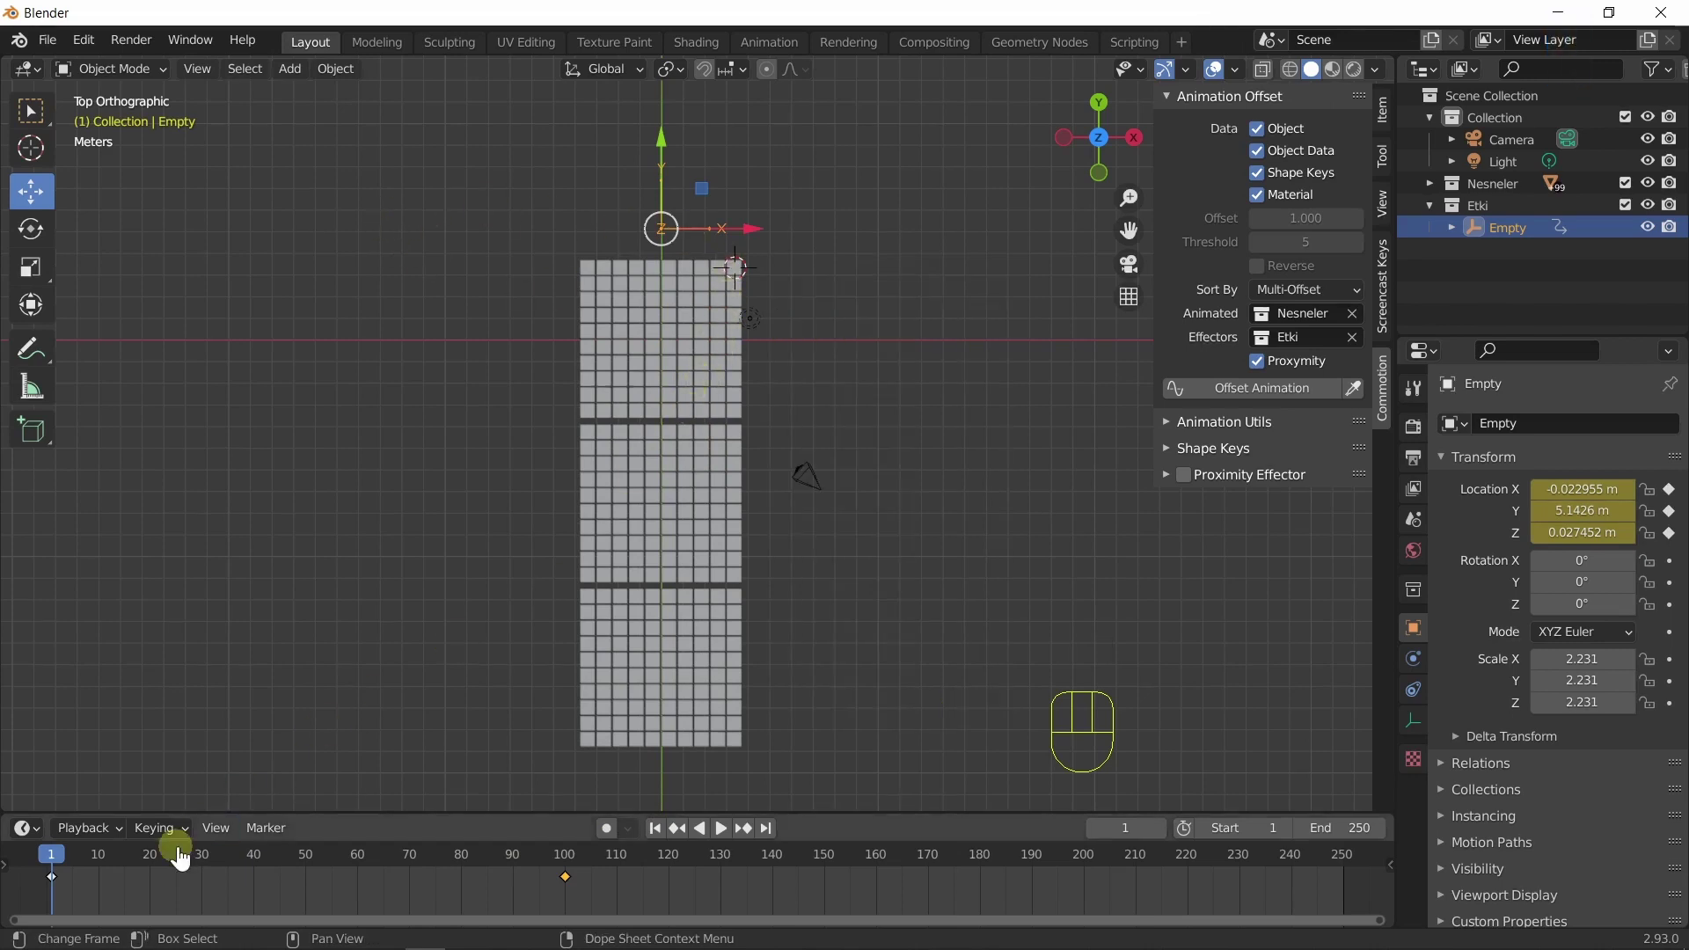
At frame 44 move the Empty beside the middle tile panel and keyframe it, then scrub back to frame 1.
{"action": "left_click_drag", "start_coordinate": [219, 865], "coordinate": [283, 872]}
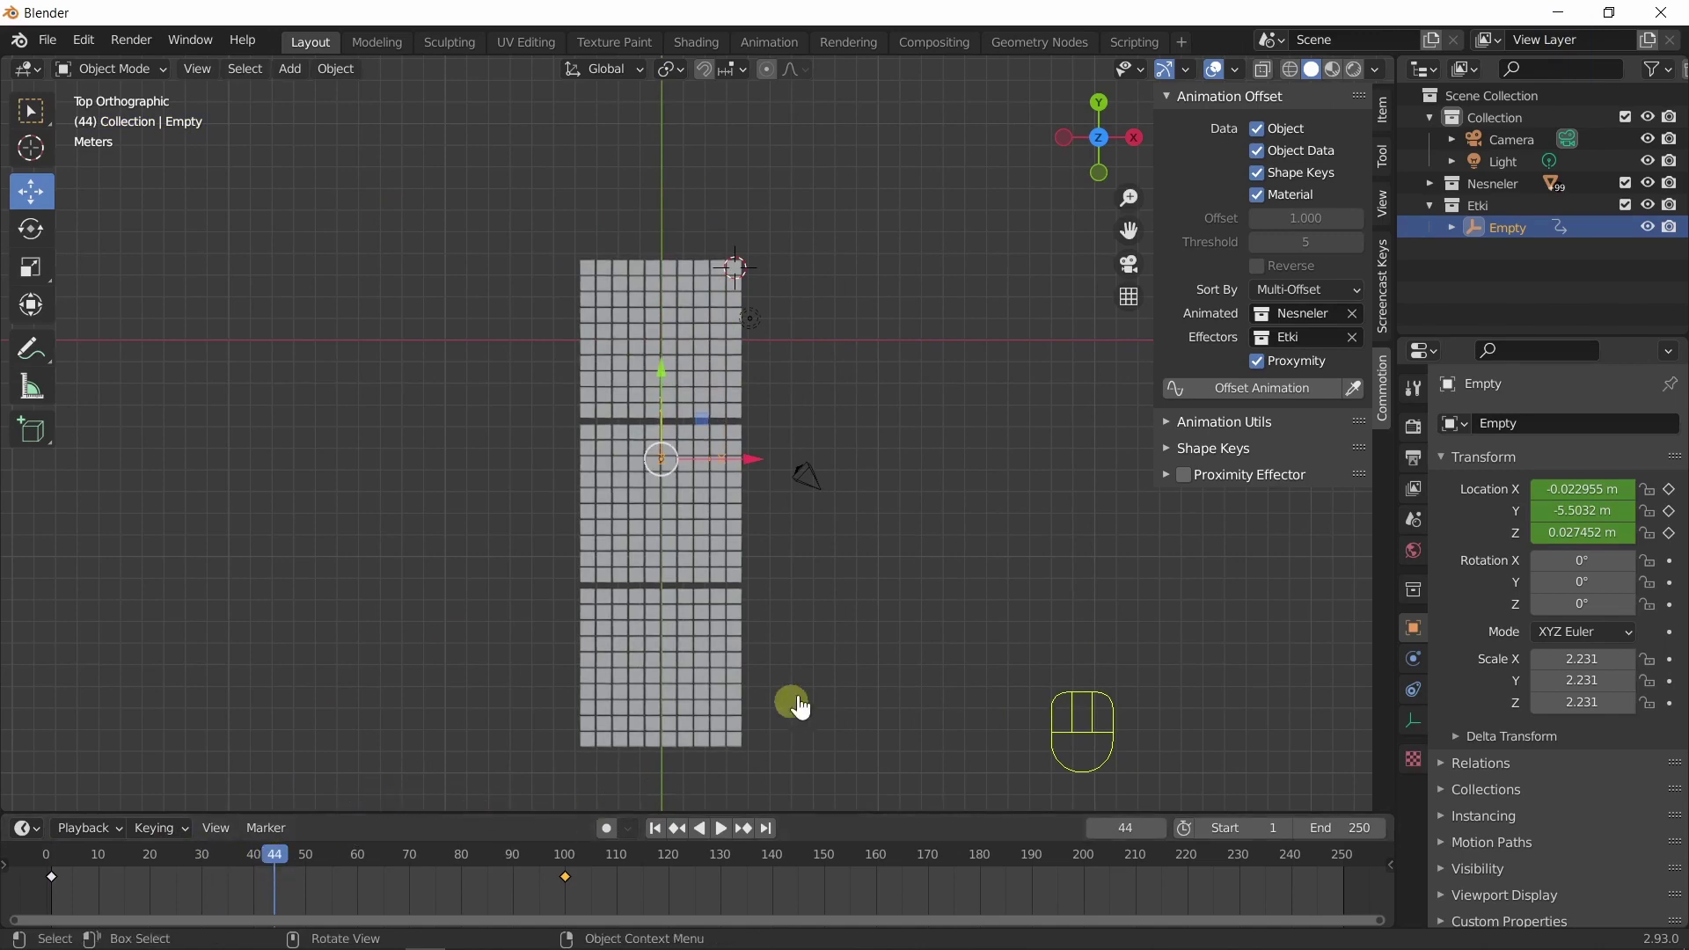
{"action": "key", "text": "g"}
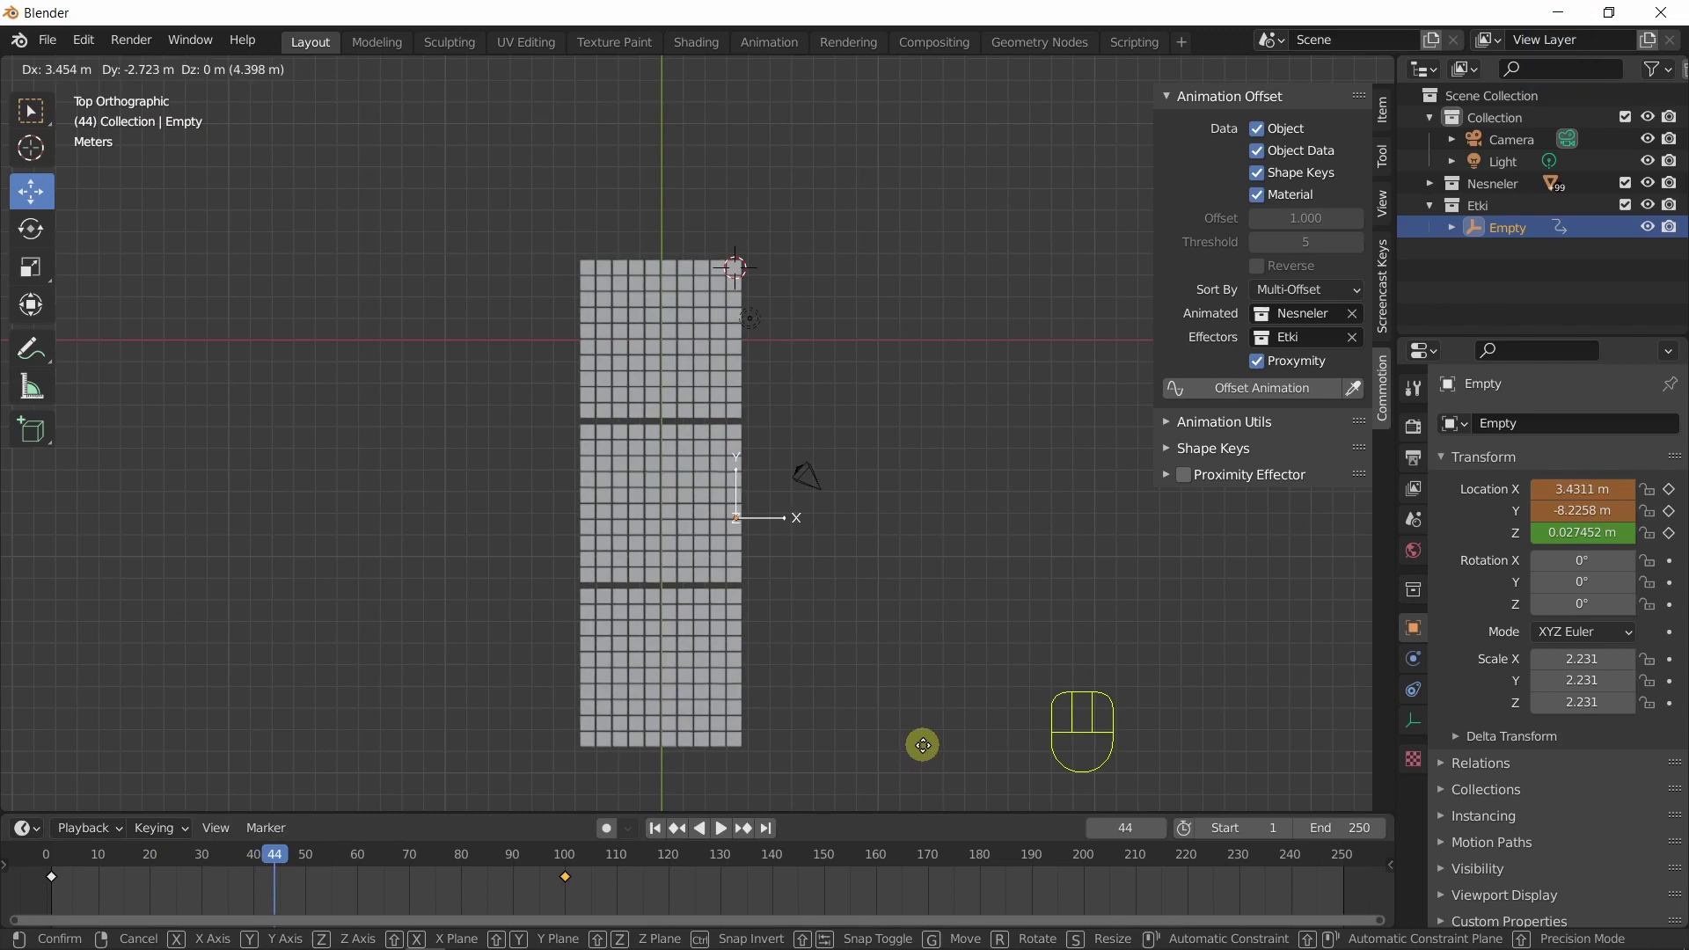
{"action": "key", "text": "i"}
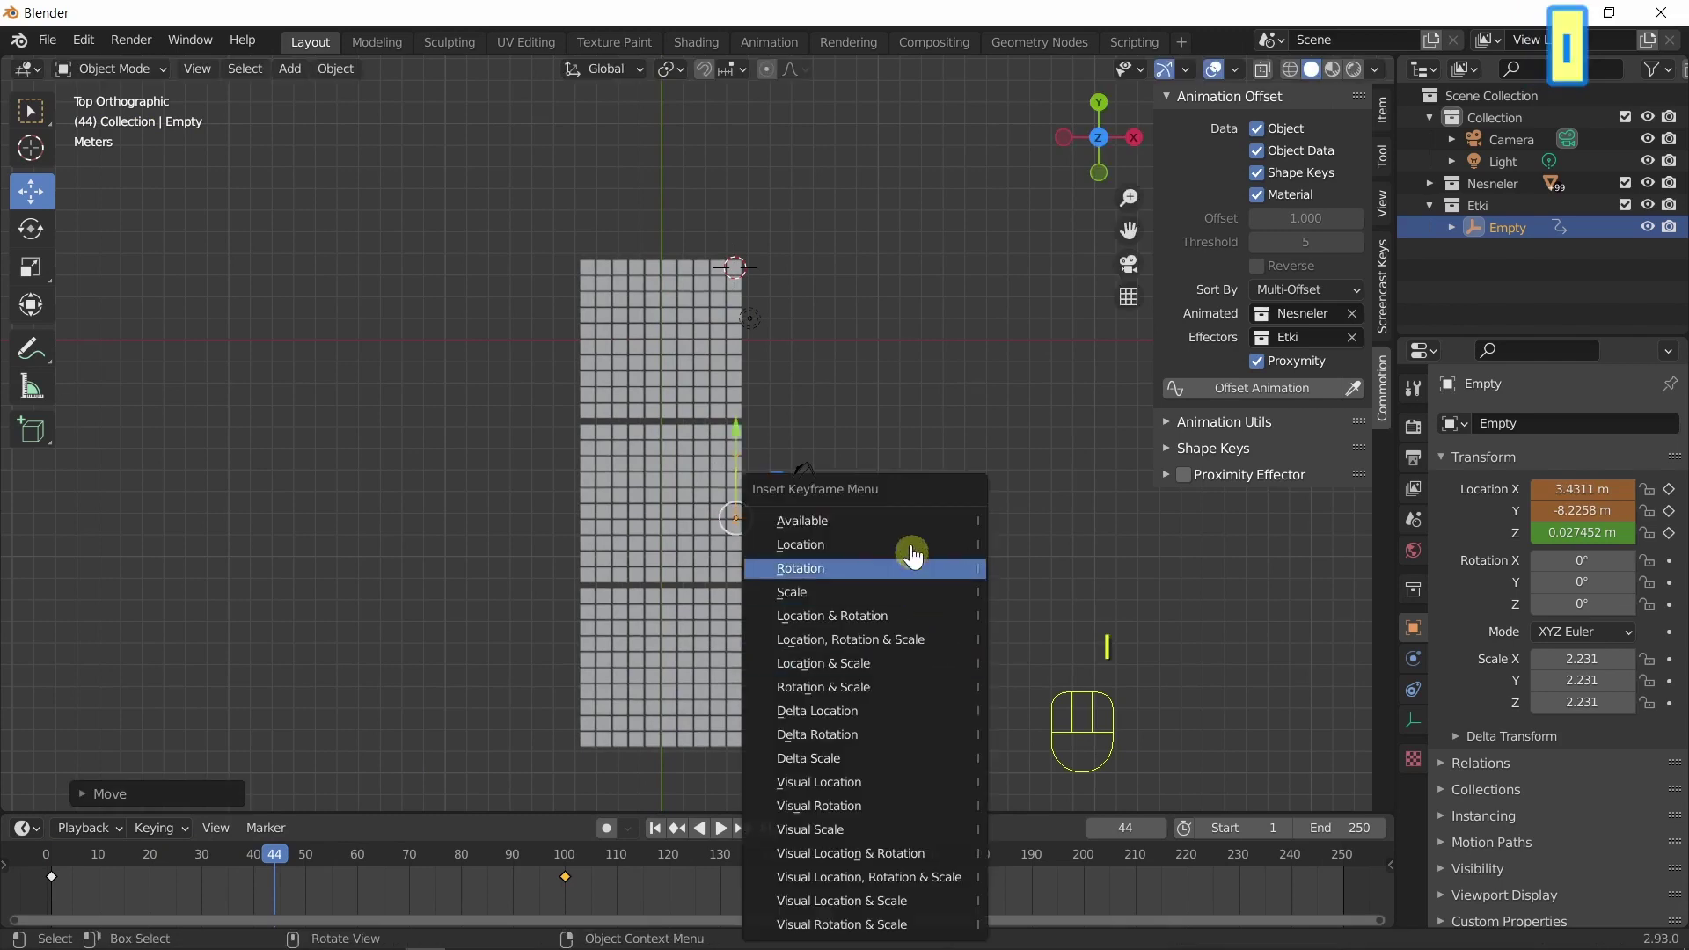
{"action": "left_click_drag", "start_coordinate": [178, 867], "coordinate": [655, 827]}
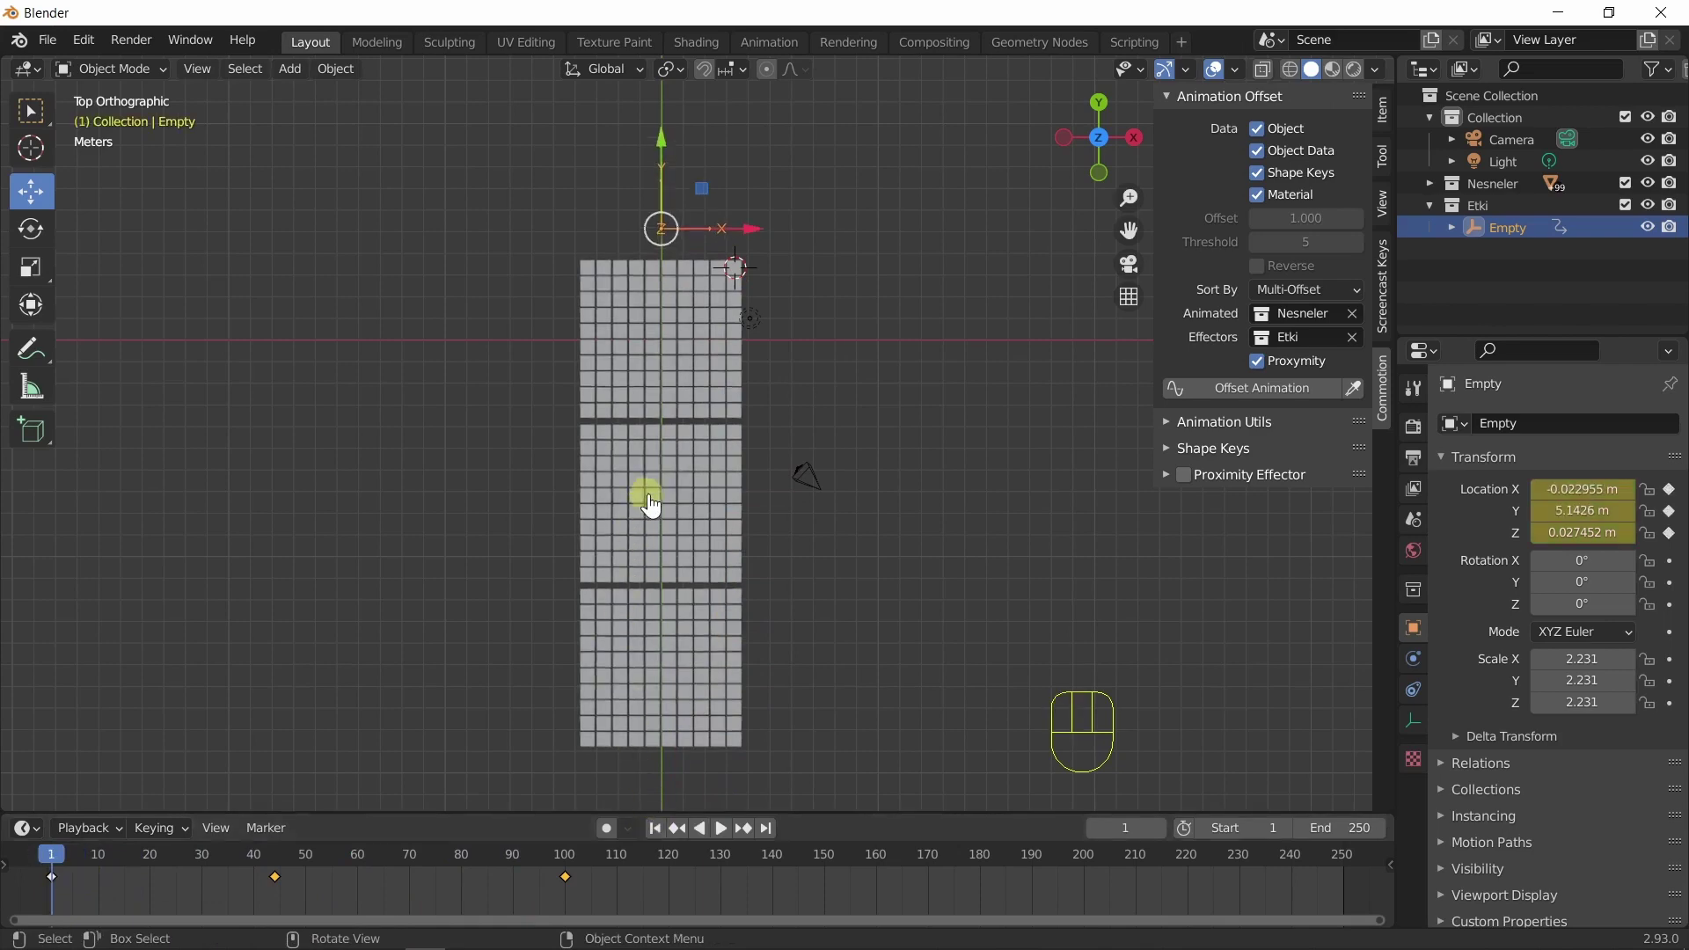
Select the tiles and reapply Offset Animation from Quick Favorites for the new Empty path.
{"action": "left_click", "coordinate": [602, 289]}
{"action": "key", "text": "q"}
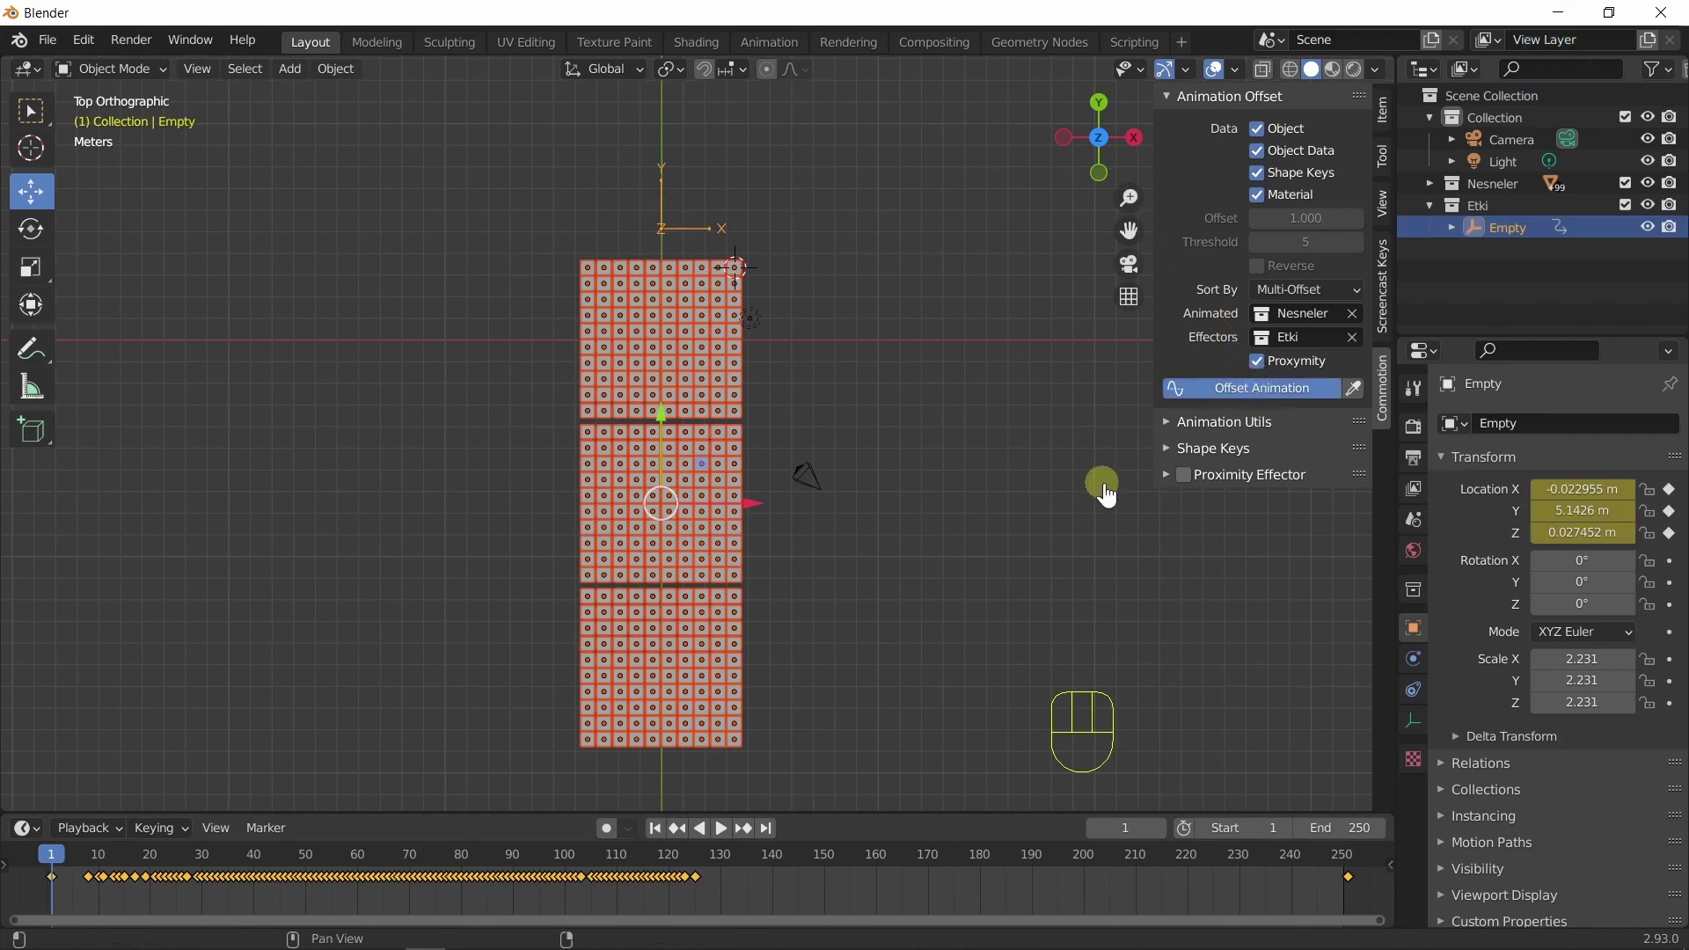
{"action": "left_click", "coordinate": [947, 550]}
{"action": "left_click_drag", "start_coordinate": [851, 705], "coordinate": [748, 571]}
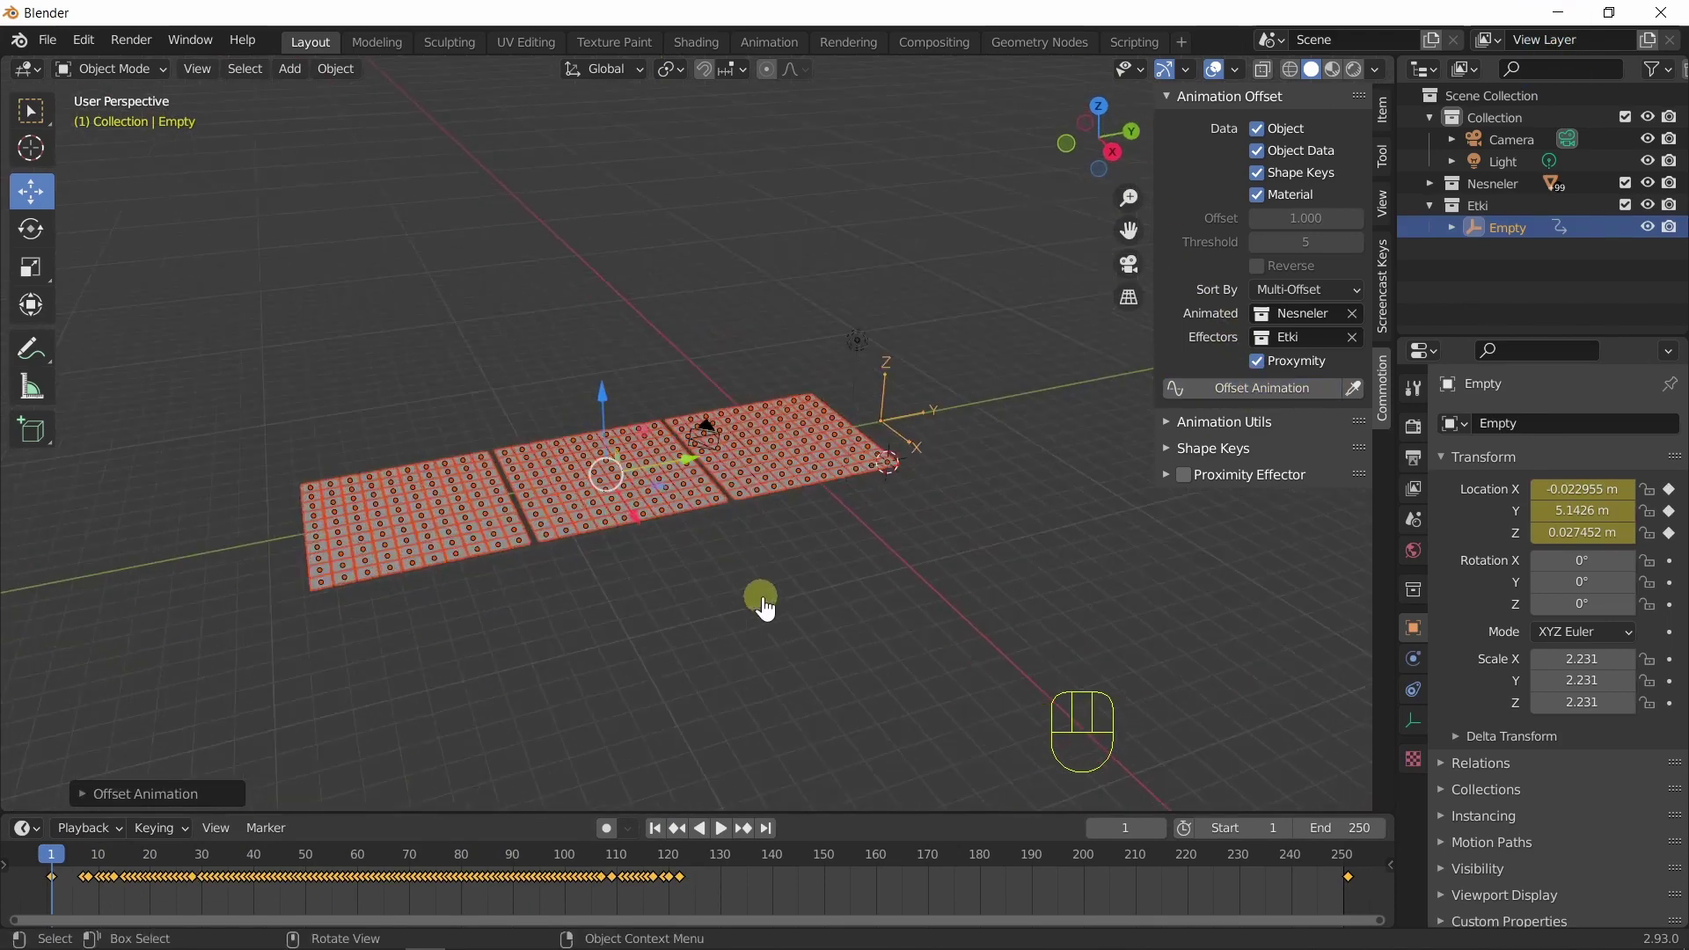
Play the tile wave and orbit around the grid as it follows the Empty's bent sweep.
{"action": "left_click", "coordinate": [725, 843]}
{"action": "left_click_drag", "start_coordinate": [797, 730], "coordinate": [1084, 701]}
{"action": "left_click_drag", "start_coordinate": [993, 716], "coordinate": [764, 777]}
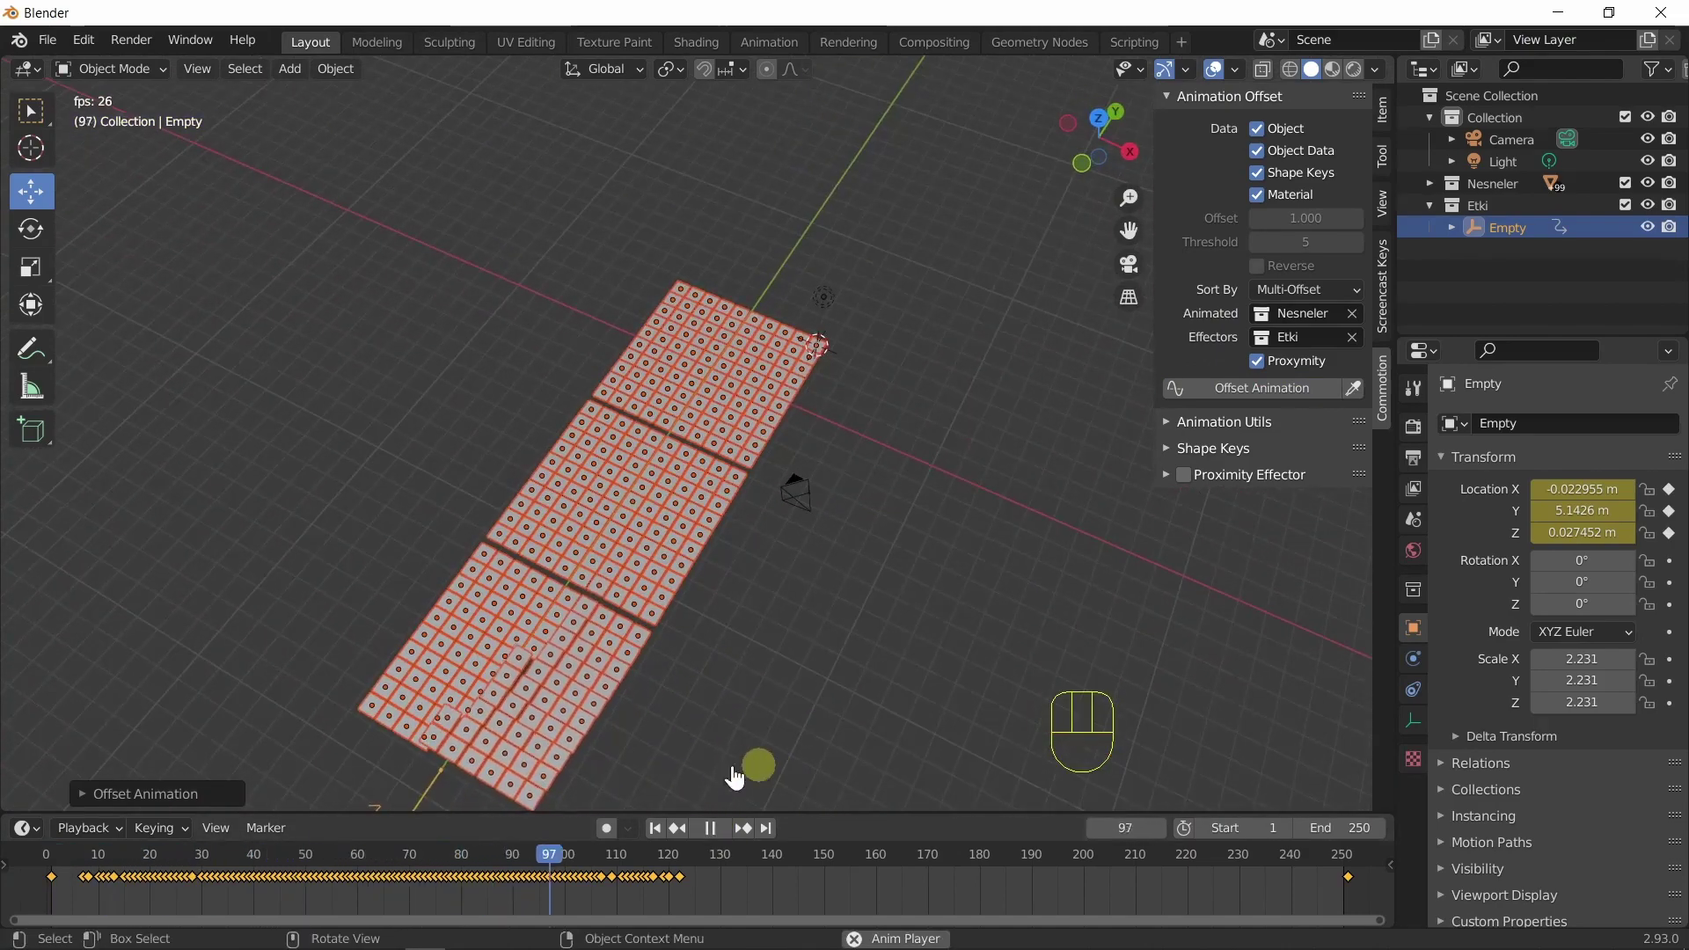
{"action": "left_click", "coordinate": [665, 851]}
{"action": "left_click", "coordinate": [671, 842]}
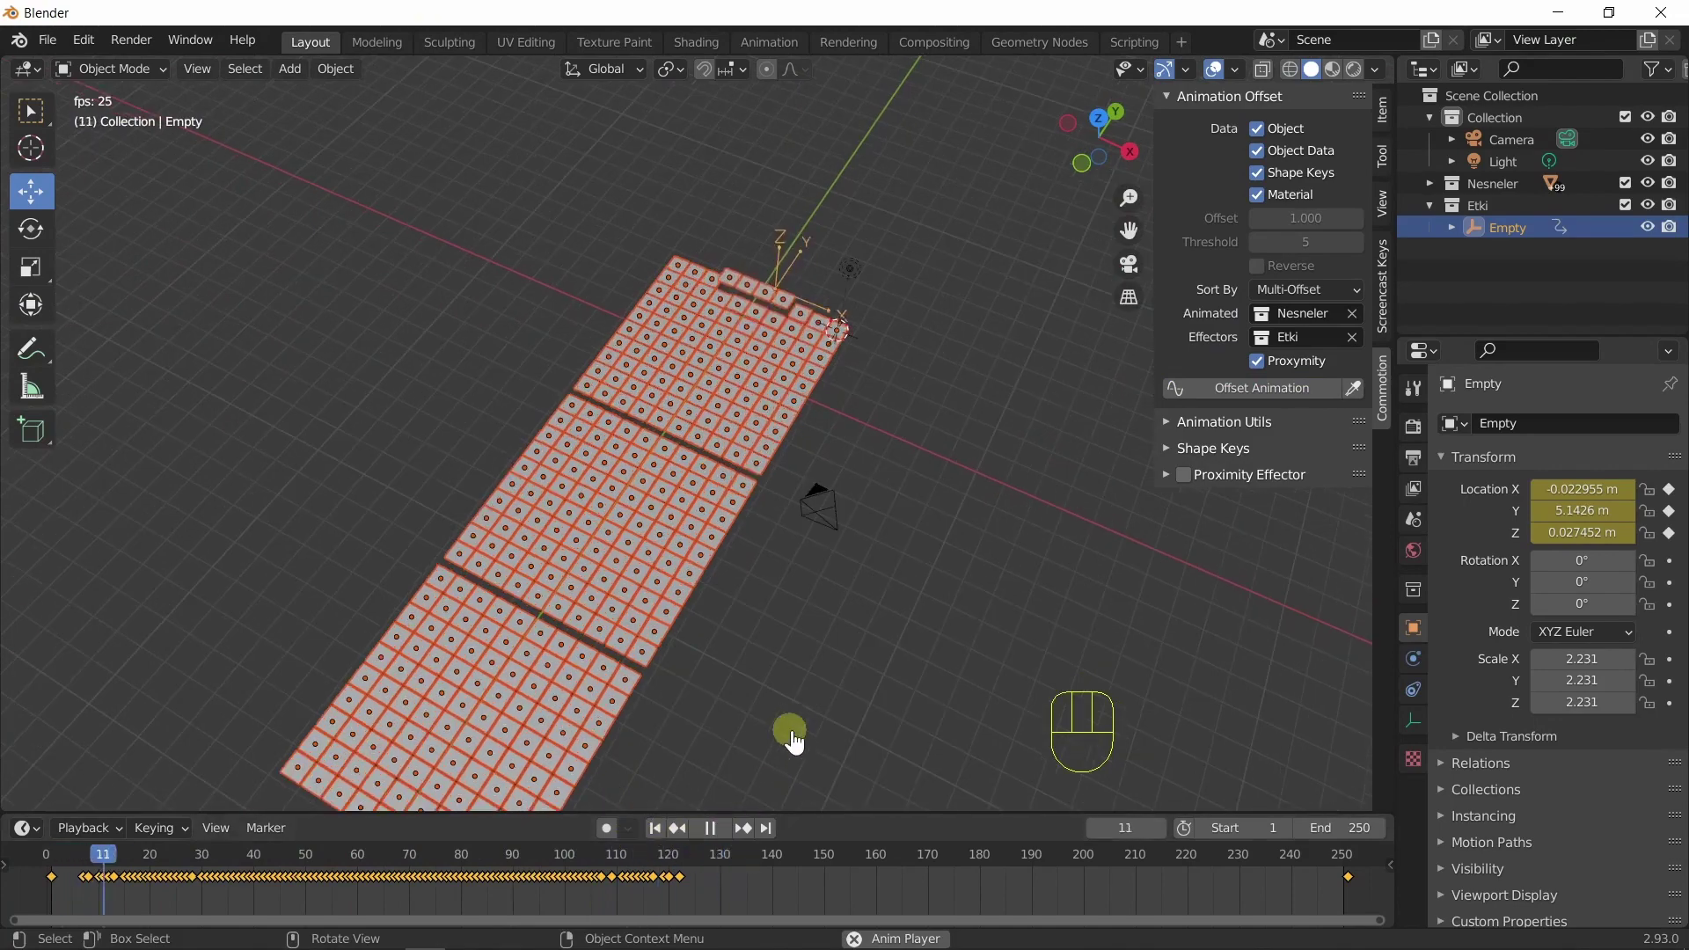
{"action": "left_click", "coordinate": [811, 729]}
{"action": "left_click_drag", "start_coordinate": [790, 699], "coordinate": [993, 744]}
Select the Empty and replay the wave, stopping at frame 89 with nearby tiles raised.
{"action": "left_click", "coordinate": [728, 835]}
{"action": "left_click_drag", "start_coordinate": [786, 700], "coordinate": [631, 660]}
{"action": "left_click_drag", "start_coordinate": [634, 693], "coordinate": [491, 712]}
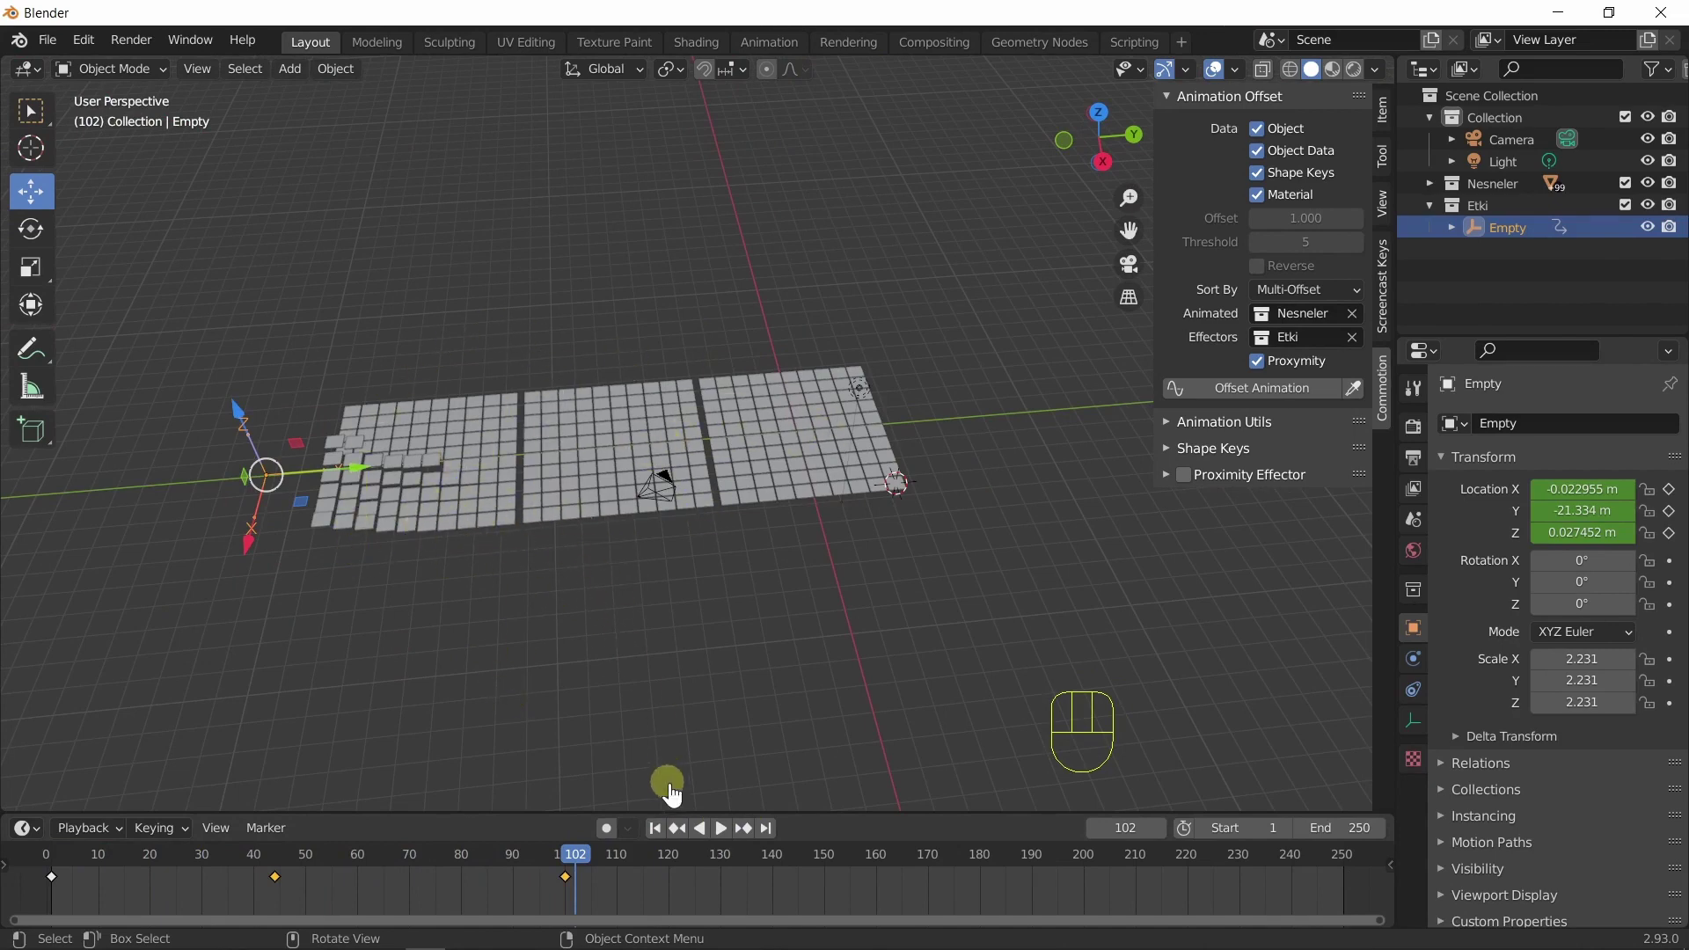
{"action": "left_click", "coordinate": [735, 838]}
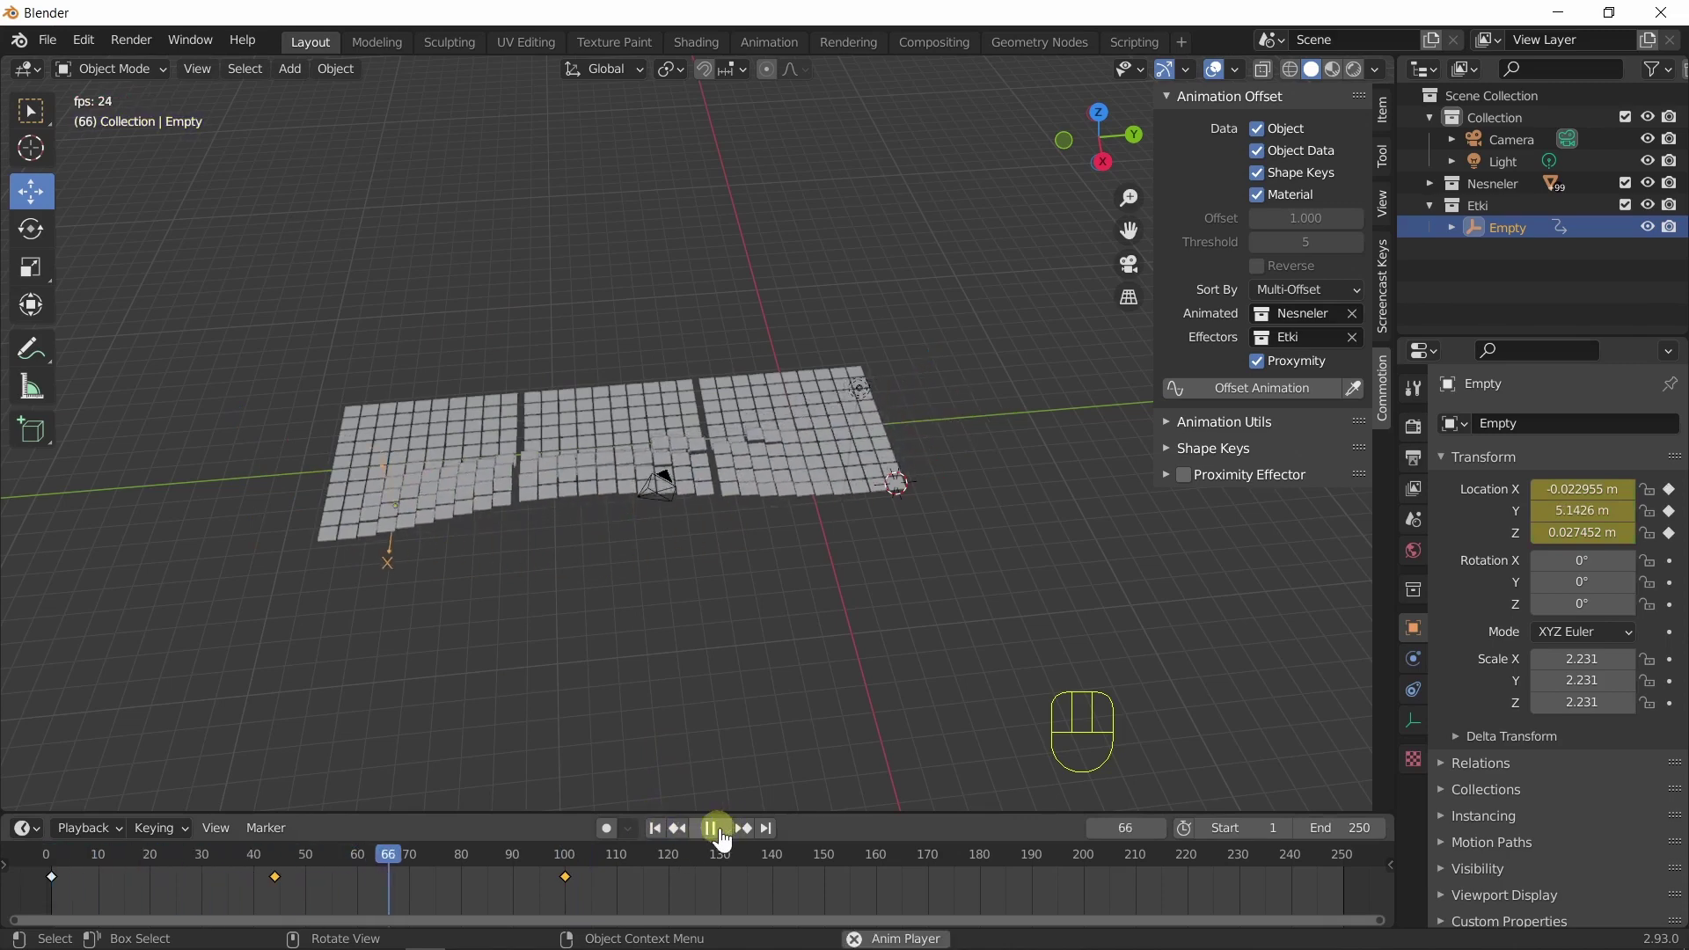
{"action": "left_click", "coordinate": [730, 842]}
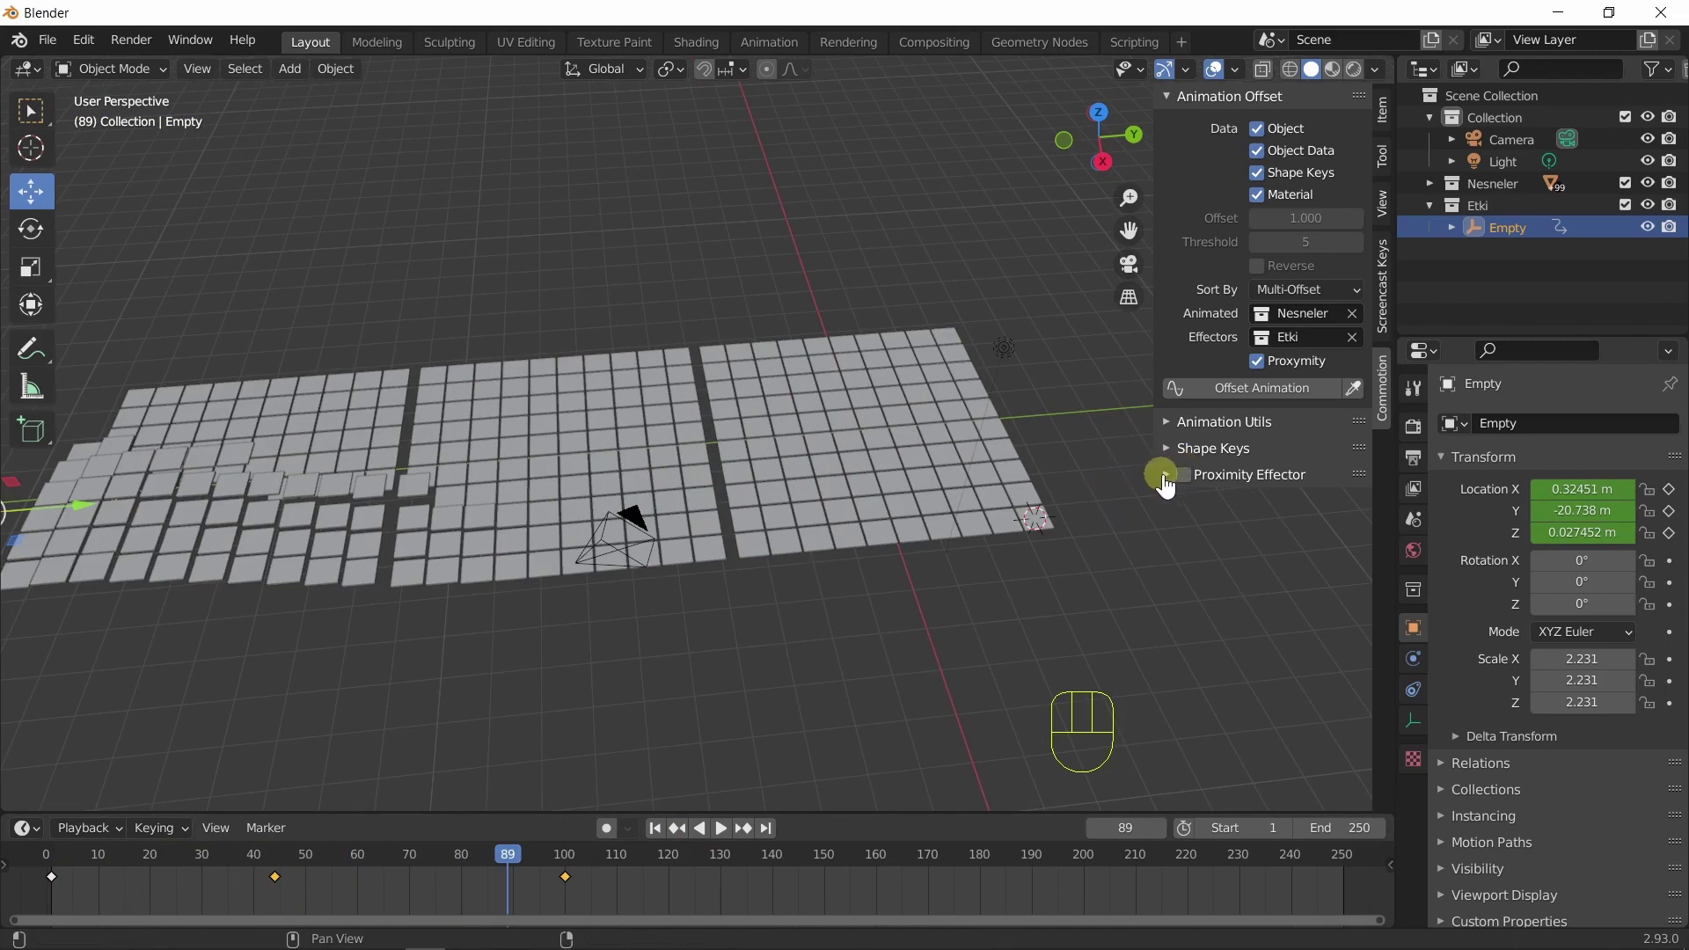
{"action": "left_click", "coordinate": [1170, 486]}
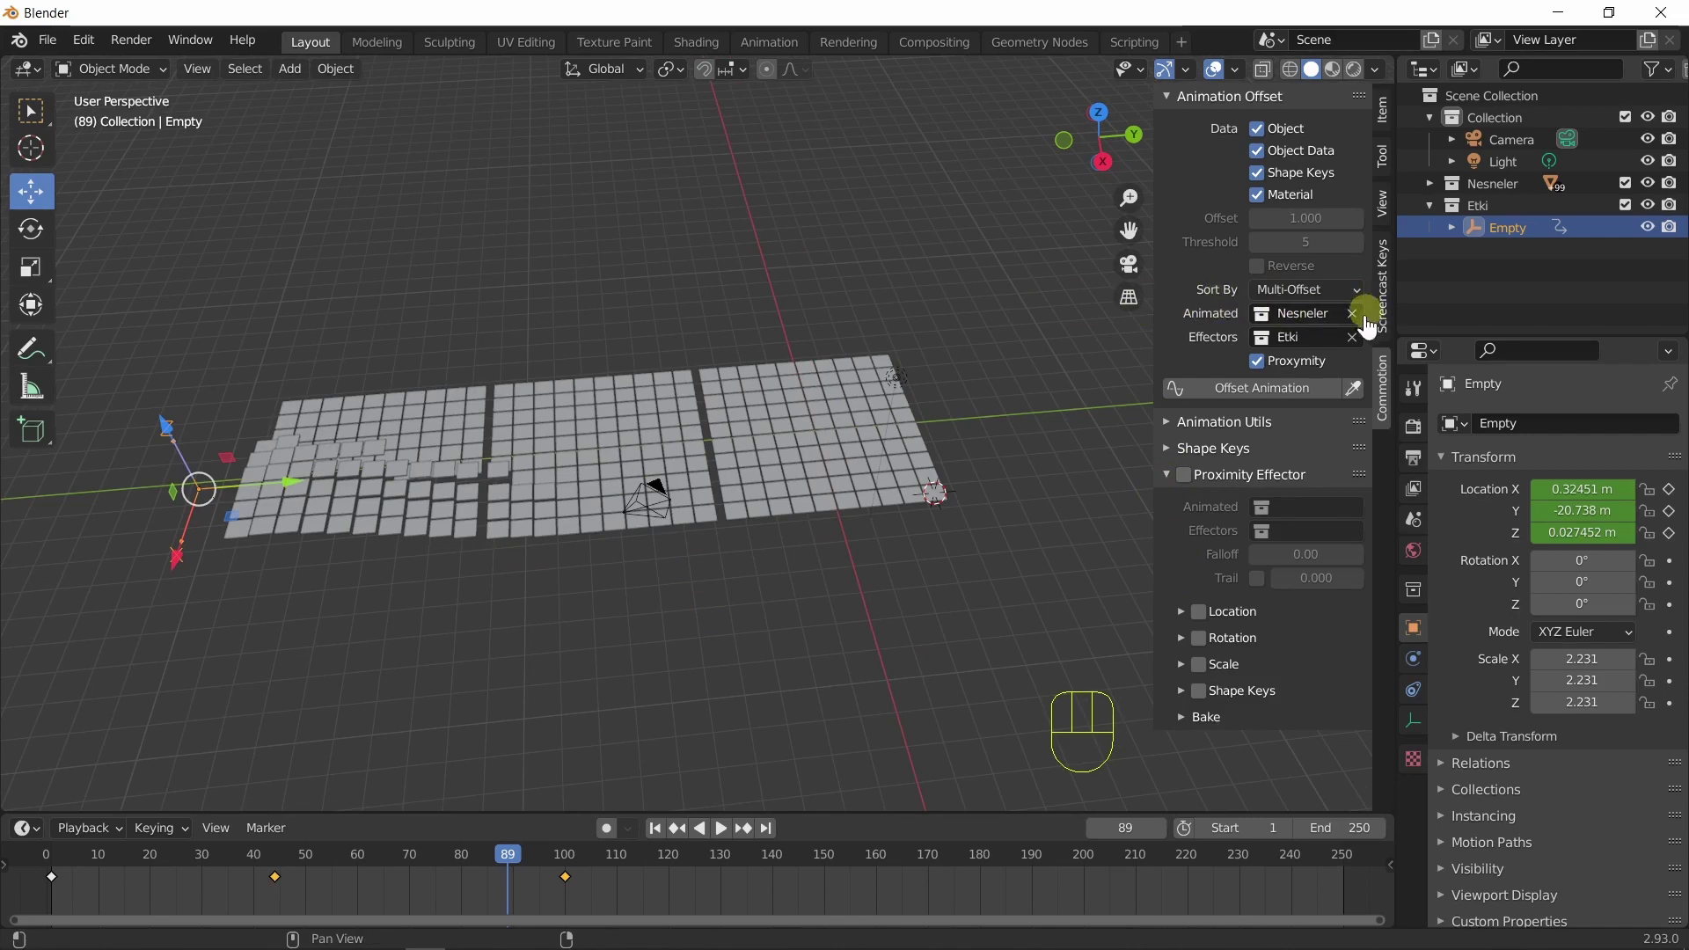
Clear the Animated and Effectors collections and set the offset Sort By to Cursor.
{"action": "left_click", "coordinate": [1362, 325]}
{"action": "left_click", "coordinate": [1363, 351]}
{"action": "left_click", "coordinate": [667, 834]}
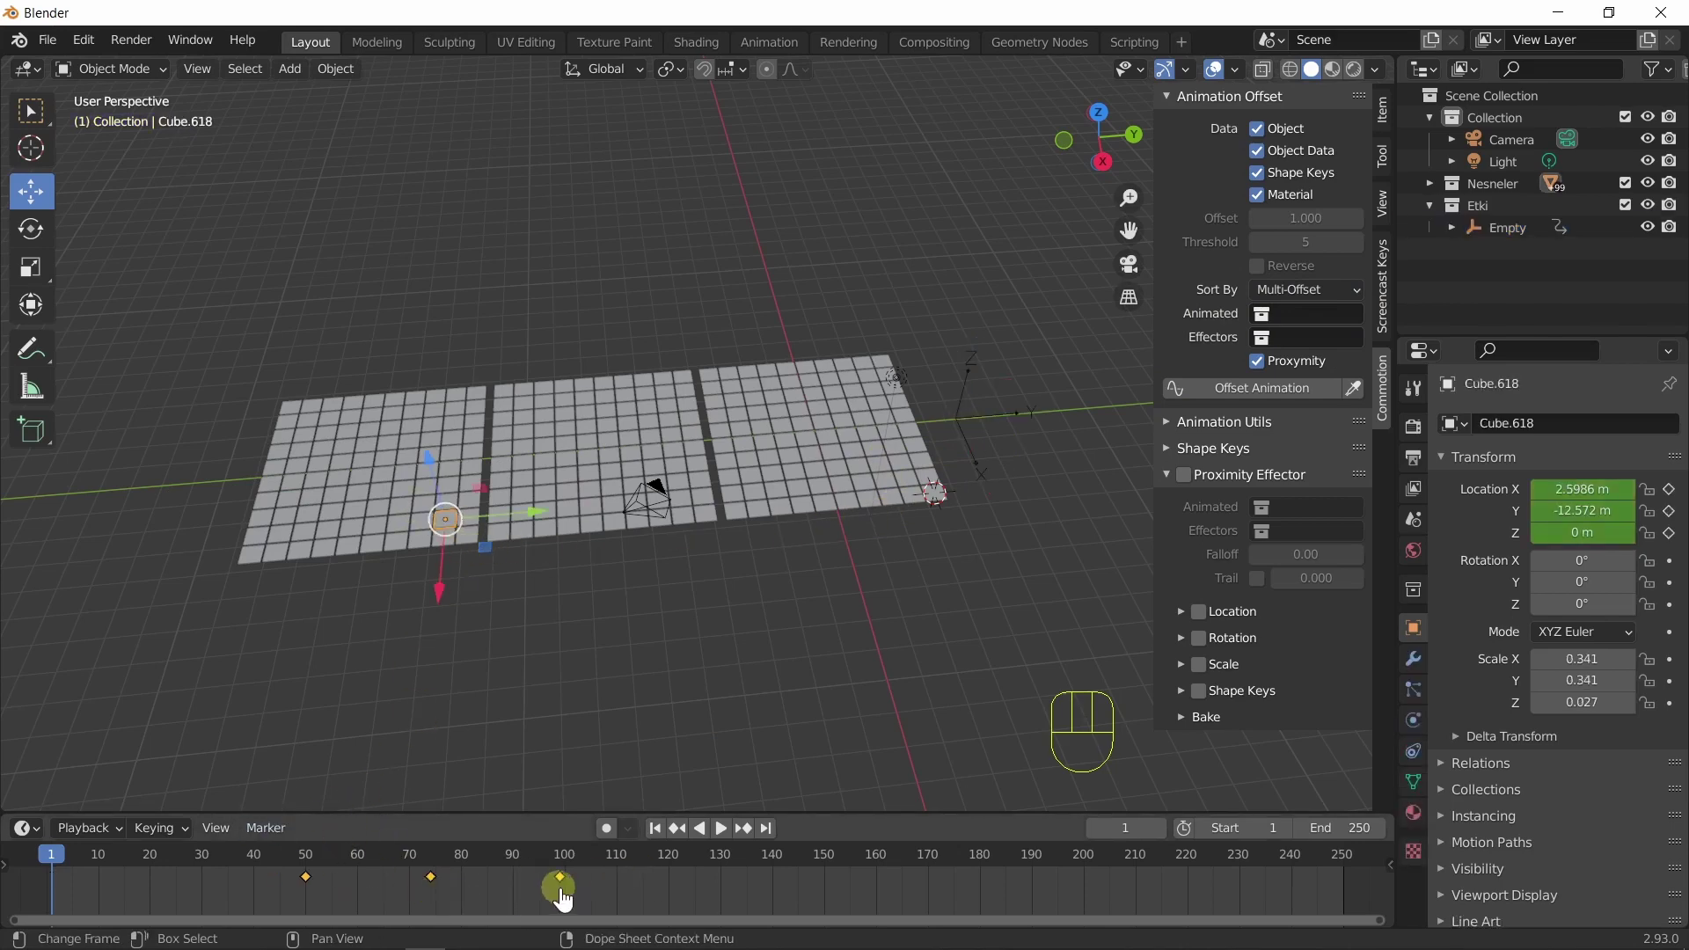
{"action": "middle_click", "coordinate": [644, 657]}
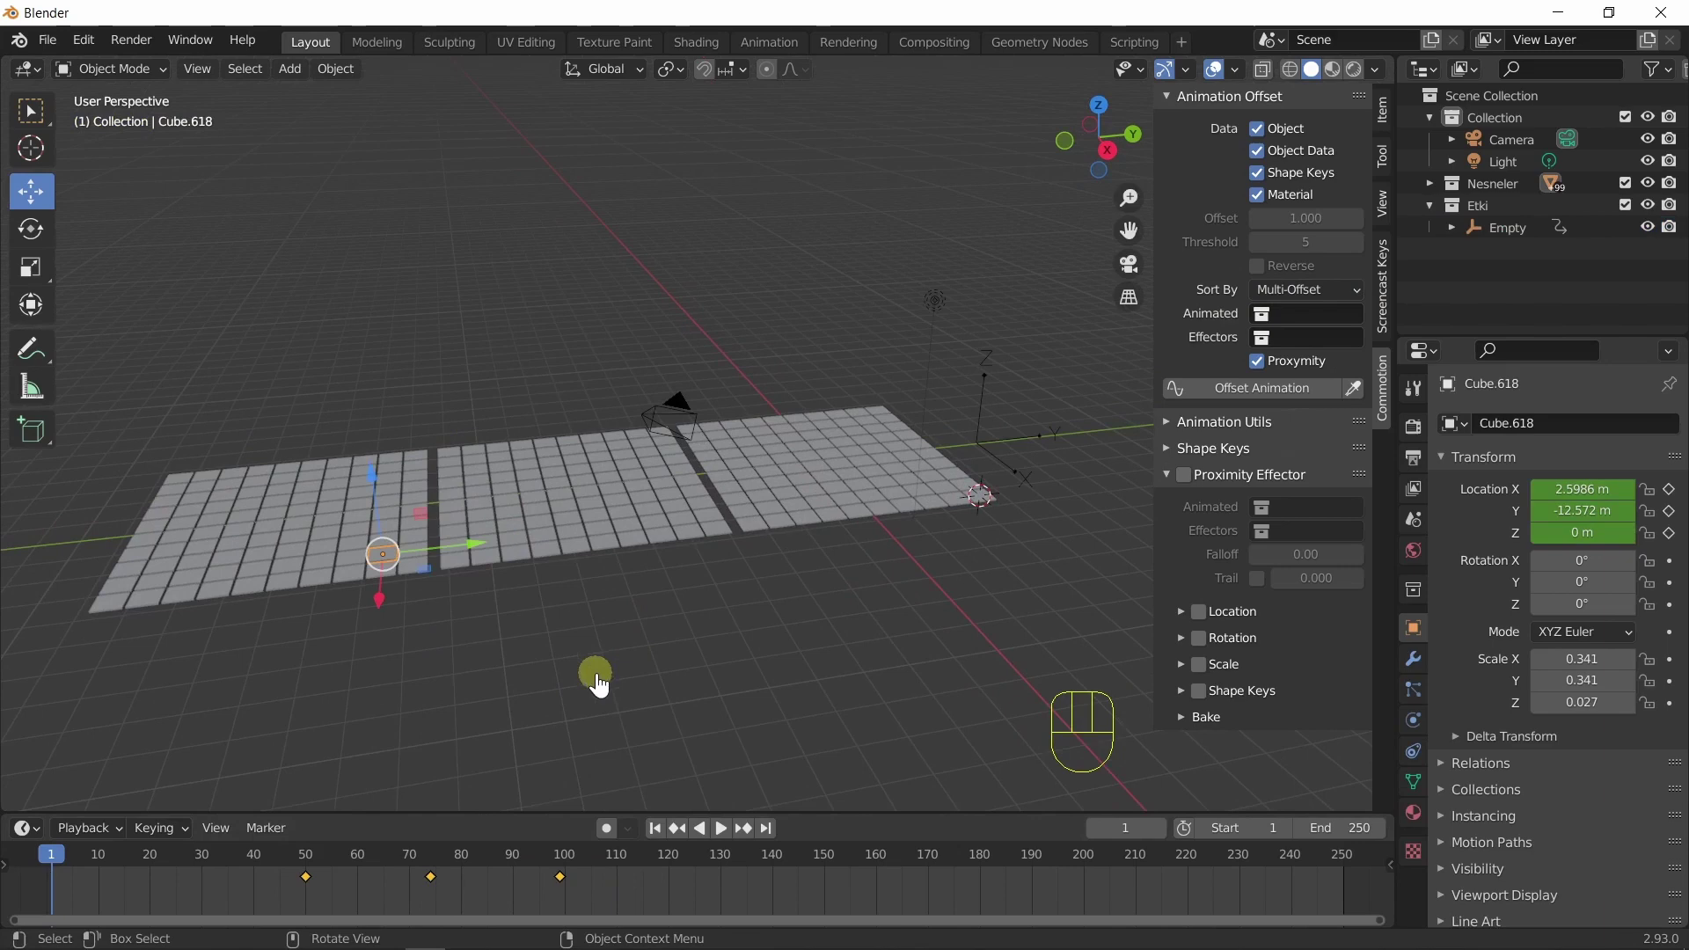
{"action": "left_click", "coordinate": [729, 841]}
{"action": "left_click", "coordinate": [728, 841]}
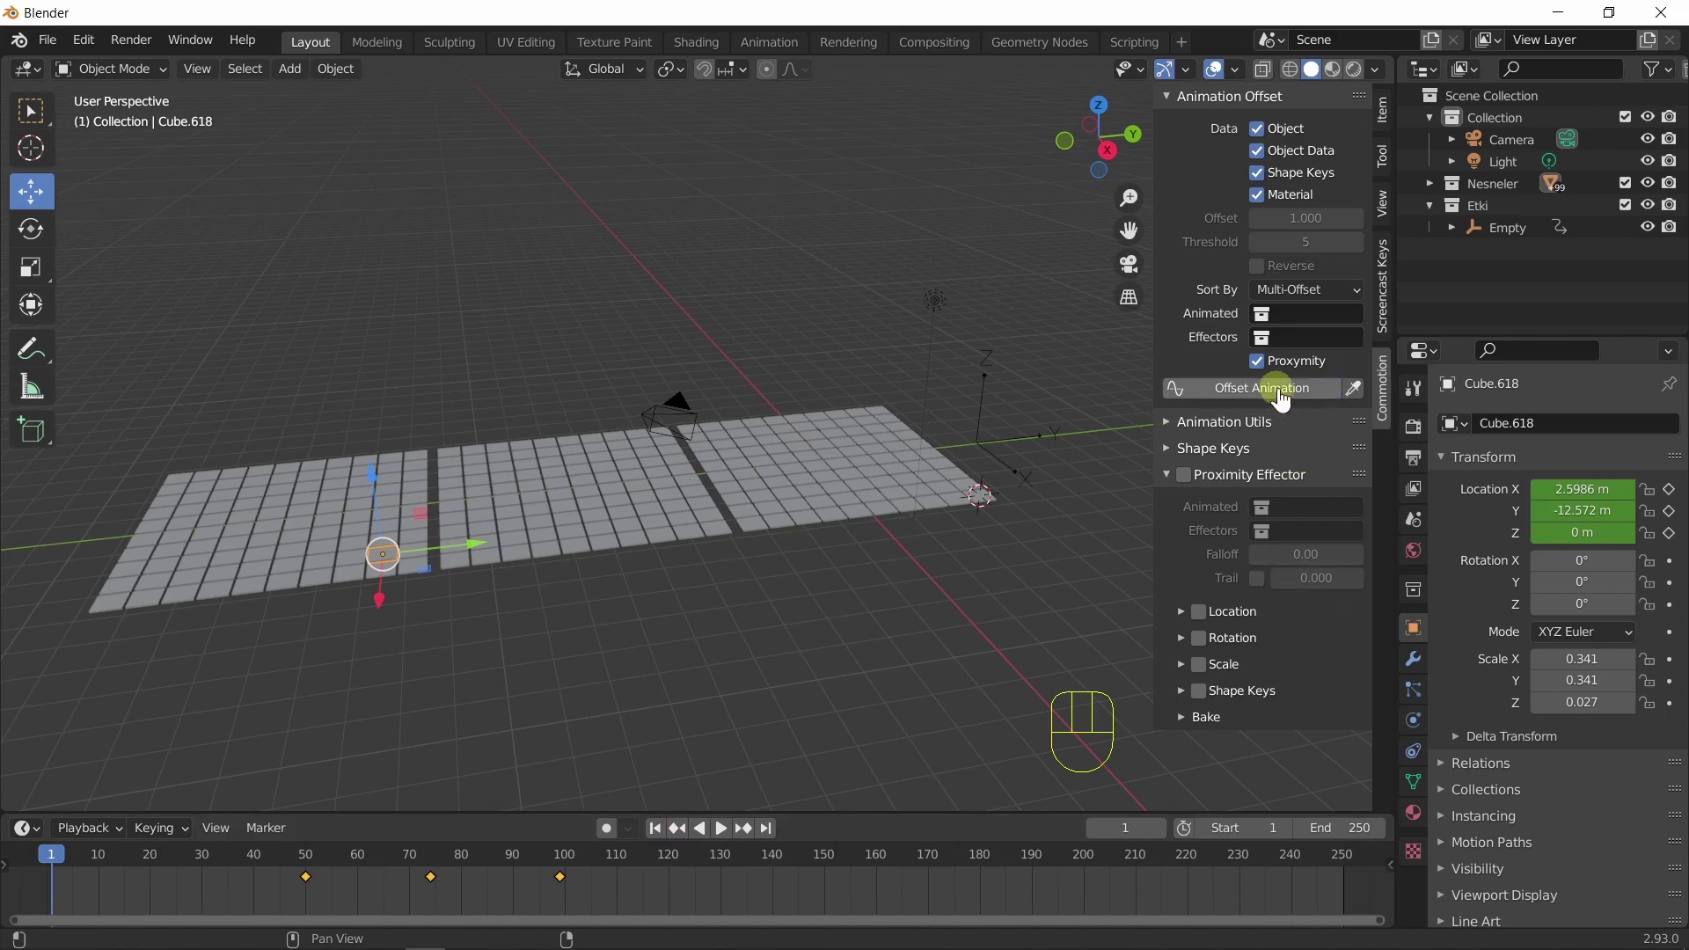
Run Offset Animation without collections on every selected tile and start playback.
{"action": "left_click_drag", "start_coordinate": [1285, 399], "coordinate": [1328, 298]}
{"action": "left_click_drag", "start_coordinate": [1328, 298], "coordinate": [1319, 325]}
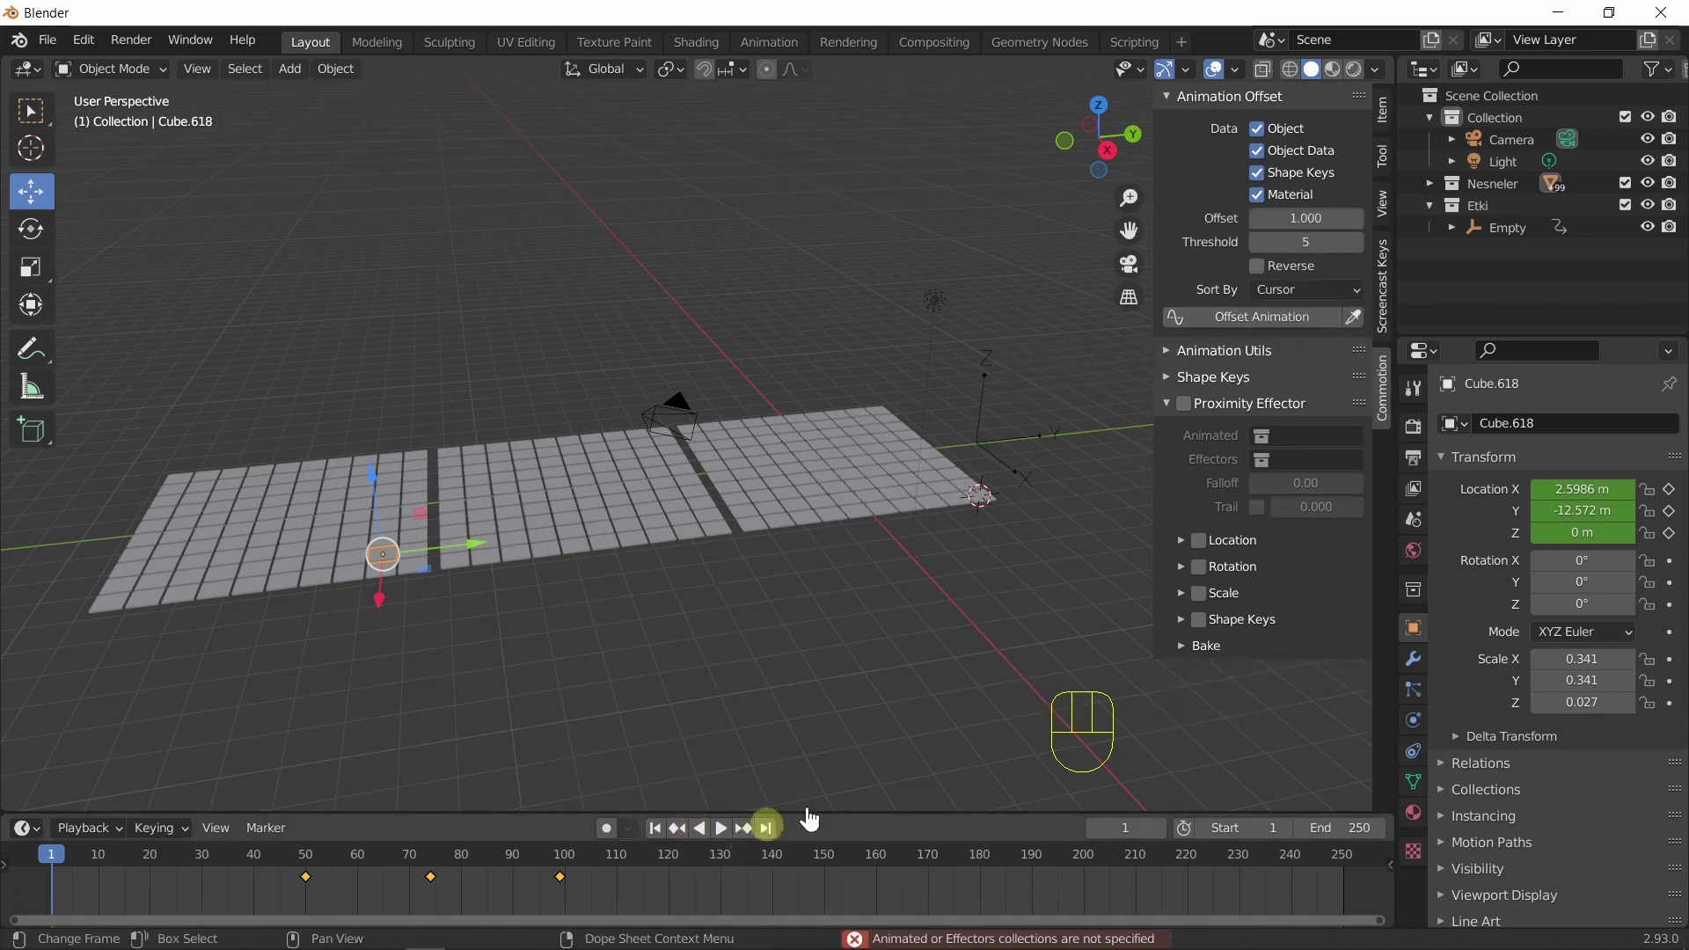
{"action": "left_click", "coordinate": [318, 553]}
{"action": "key", "text": "q"}
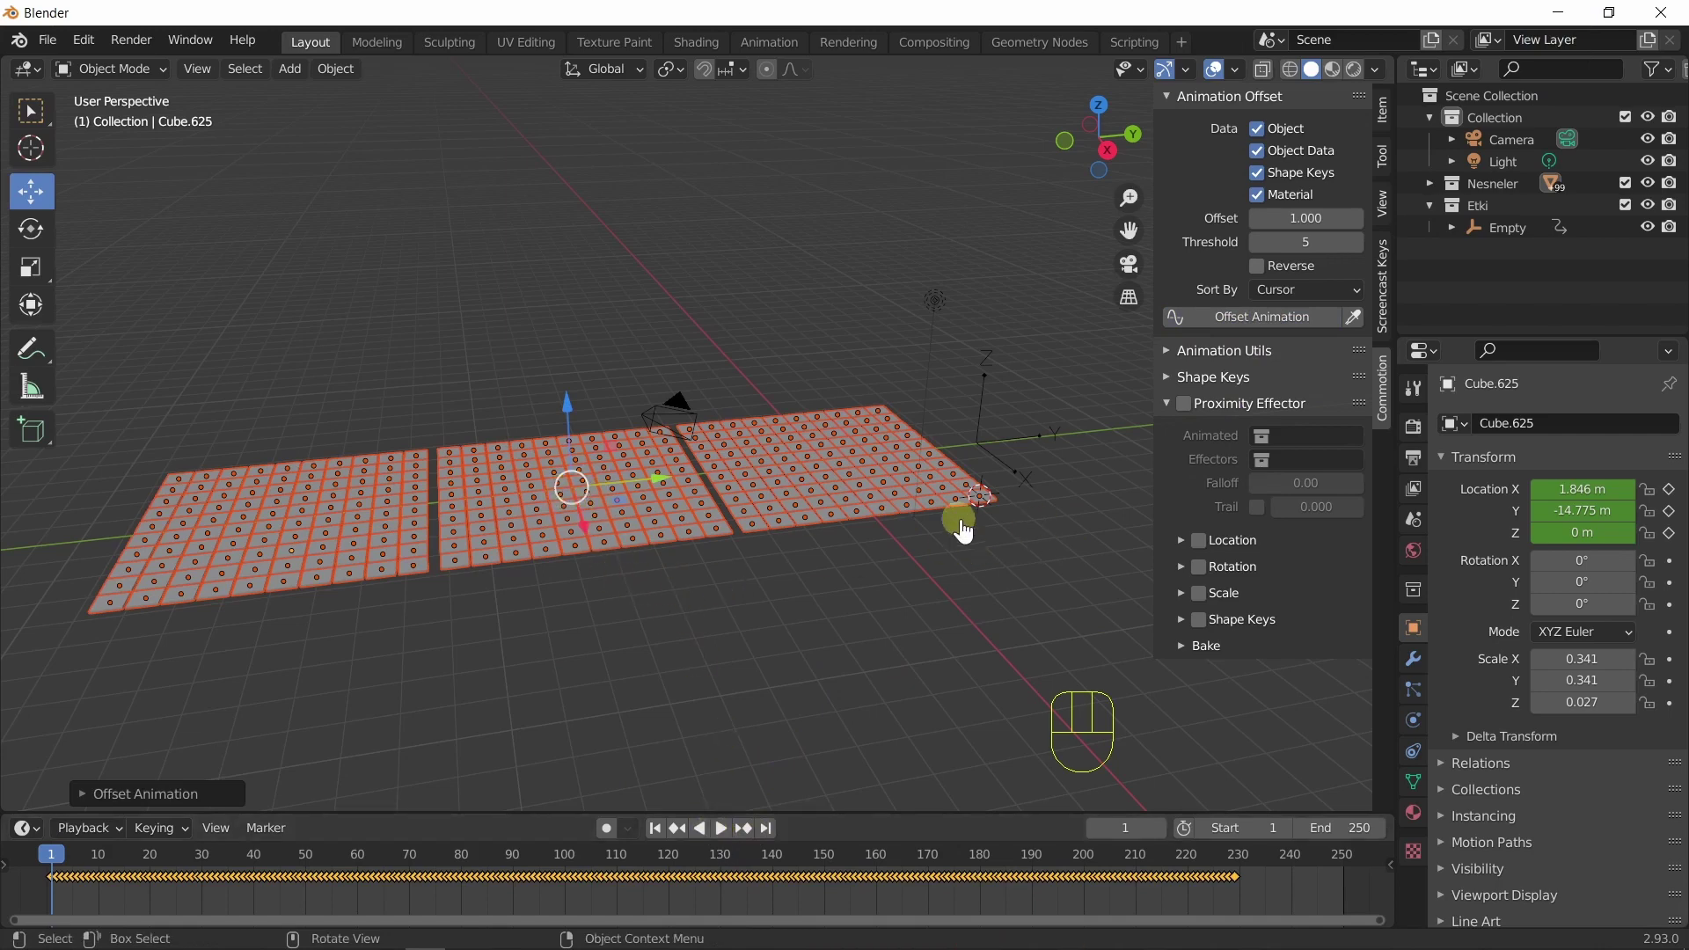
{"action": "left_click", "coordinate": [728, 840]}
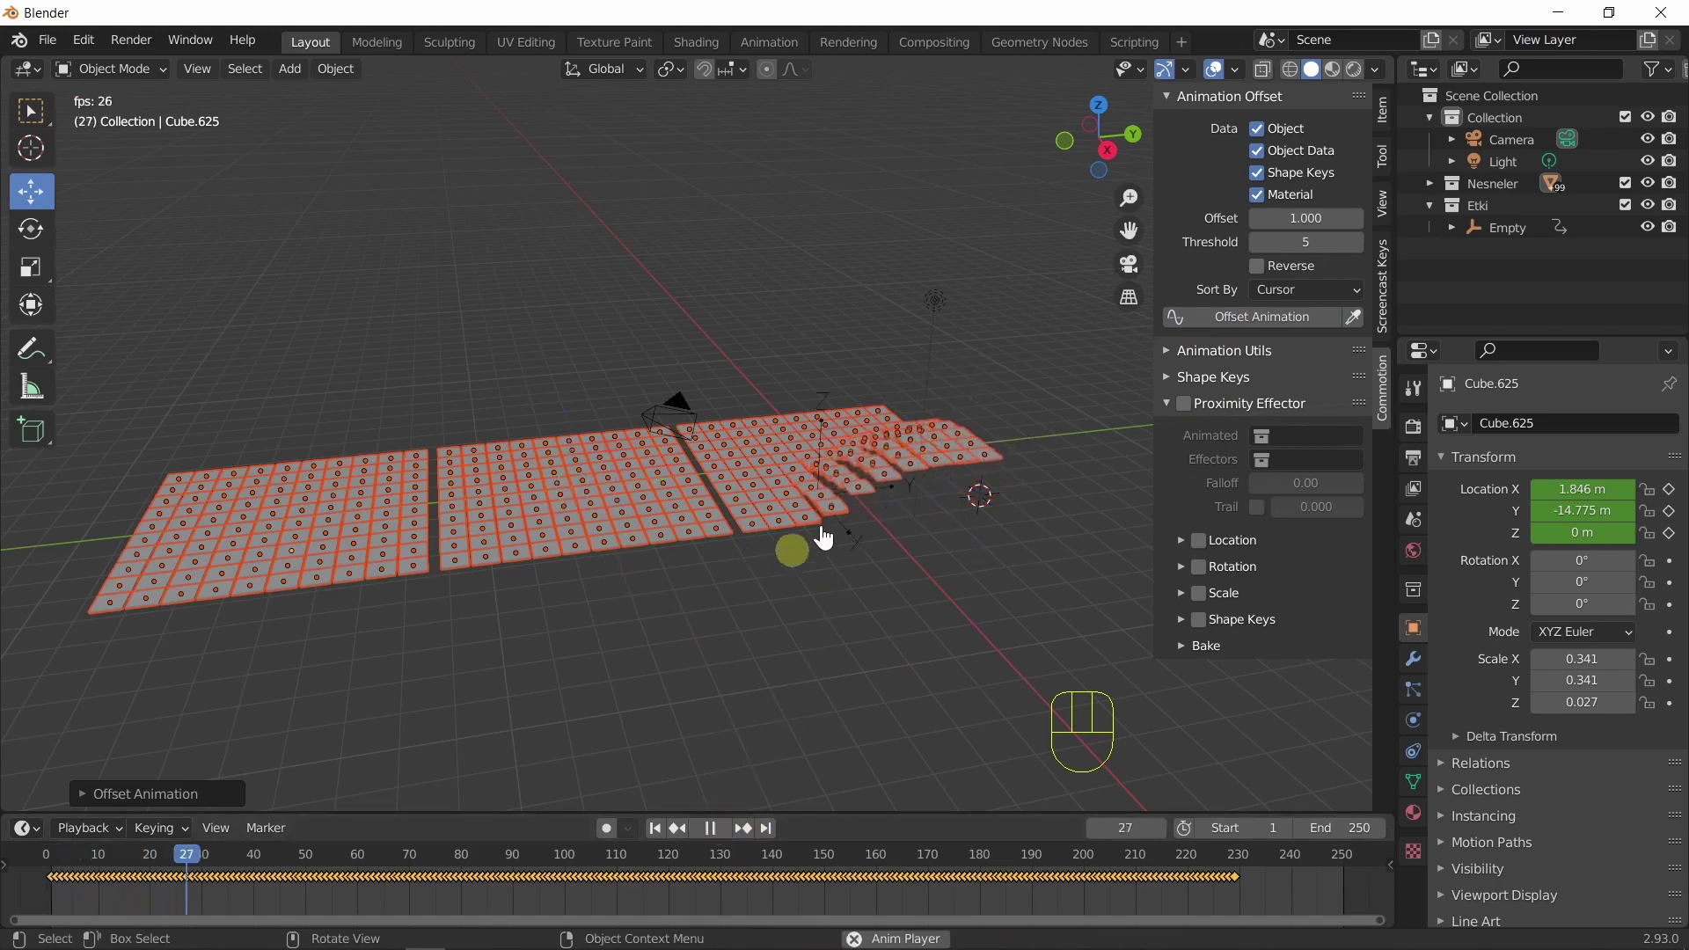
Stop at frame 1, remove the tiles' keyframes with X and replay, leaving all three grids flat.
{"action": "left_click", "coordinate": [716, 839]}
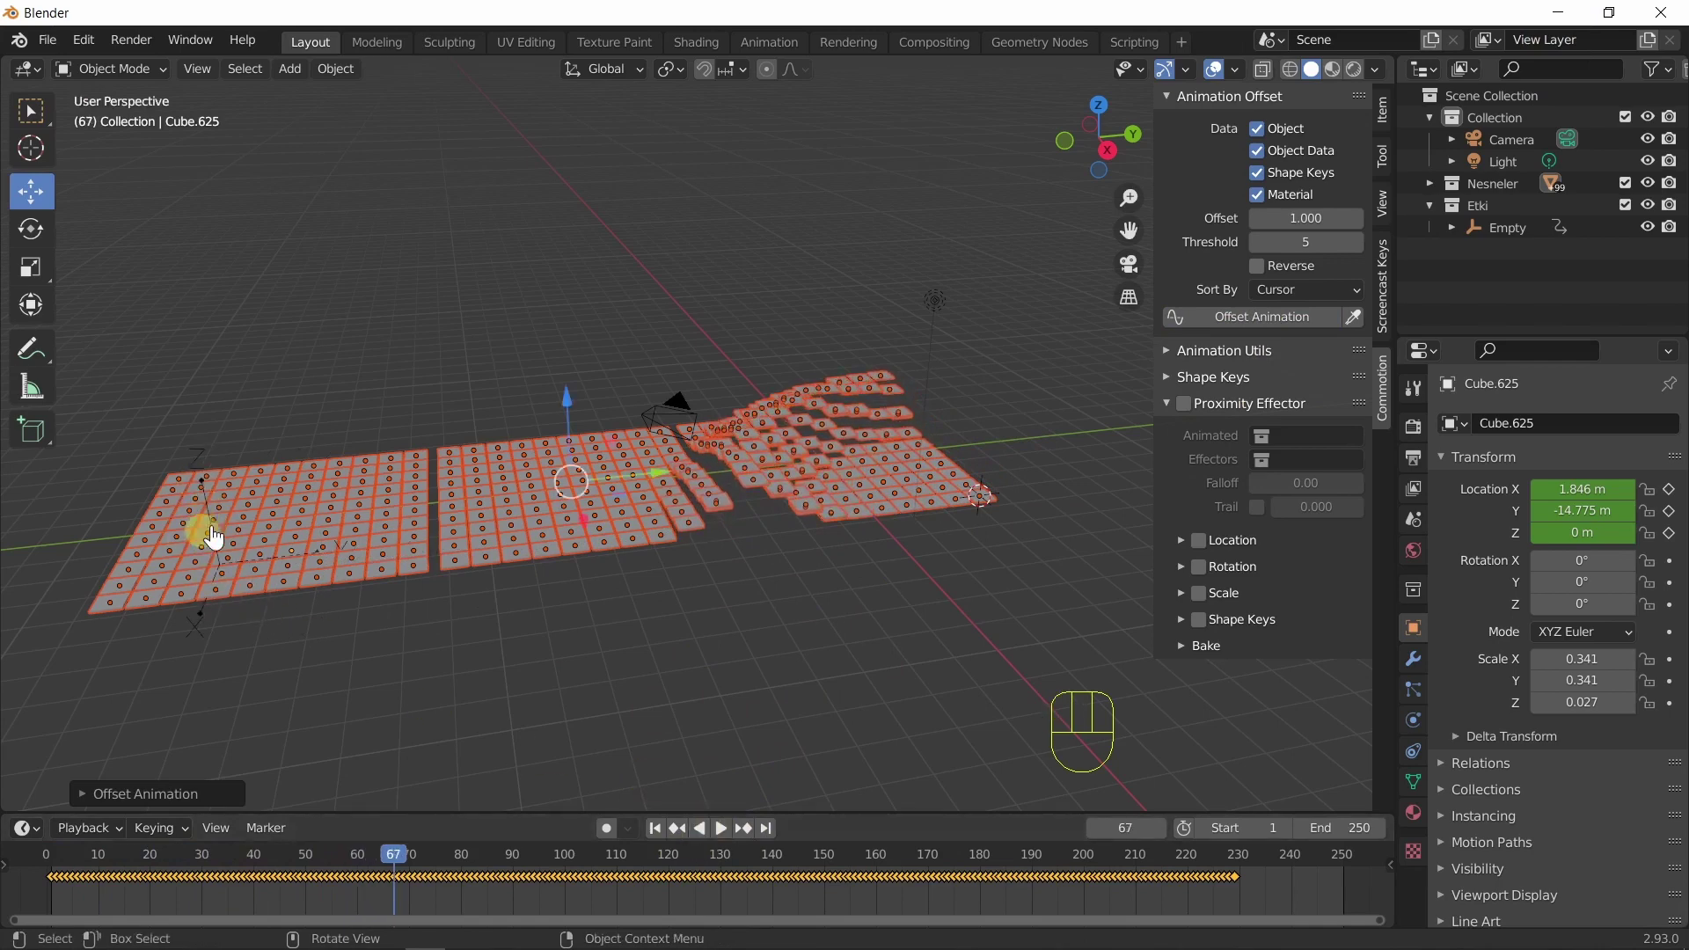
{"action": "double_click", "coordinate": [729, 842]}
{"action": "left_click", "coordinate": [663, 841]}
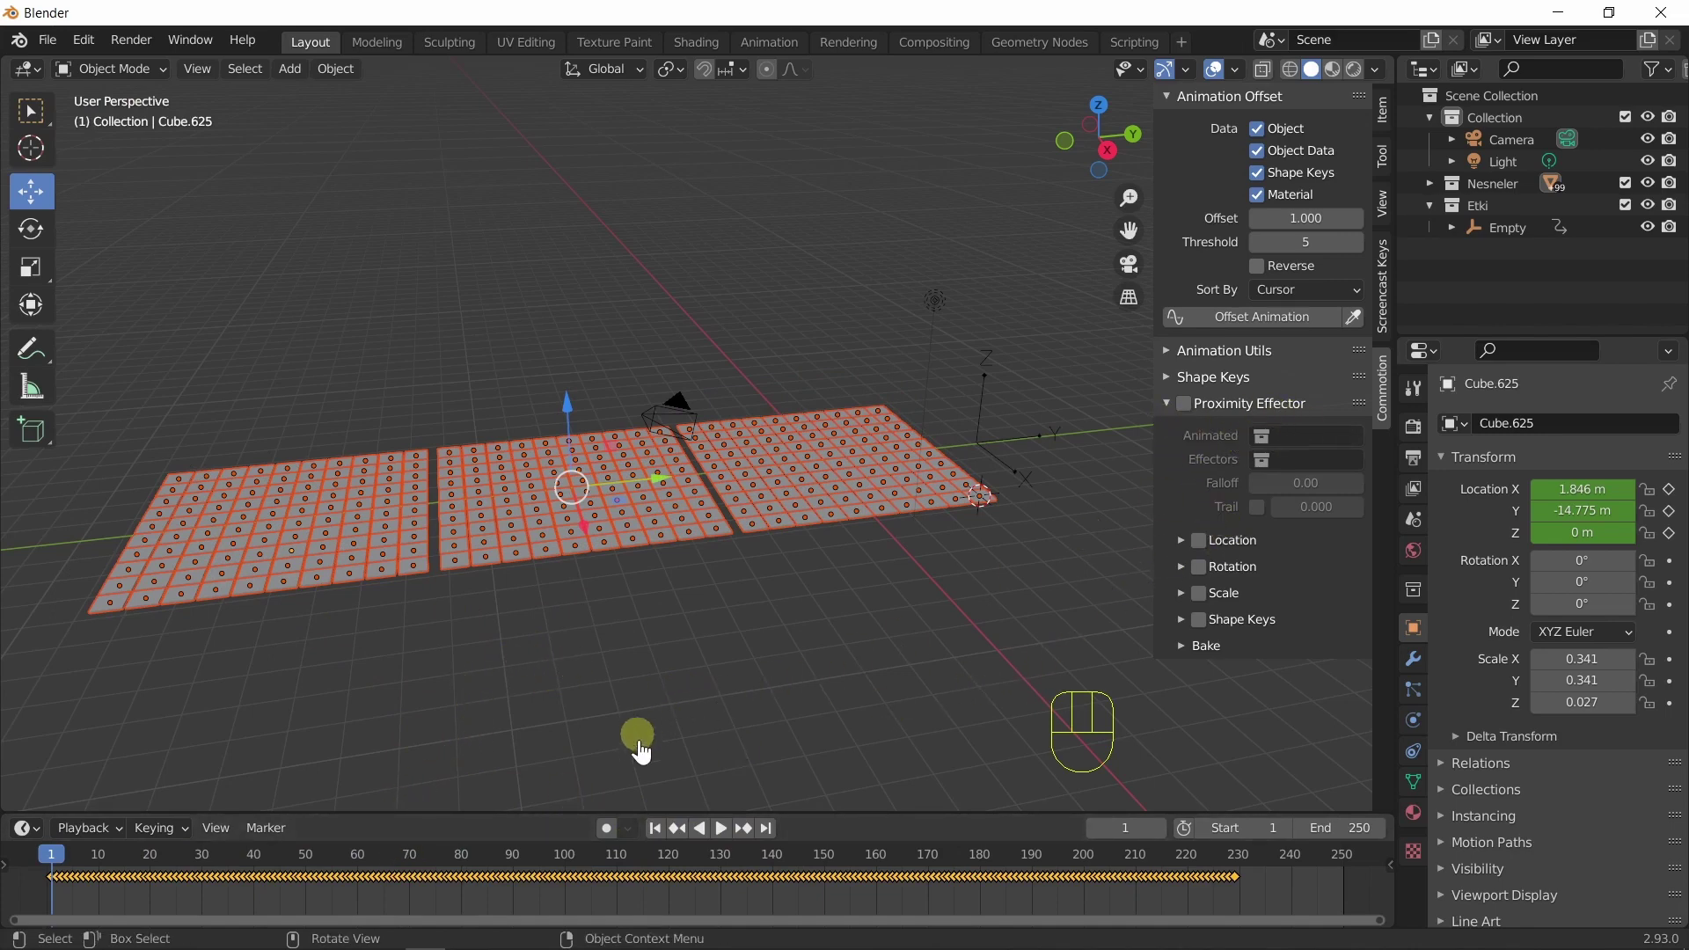
{"action": "key", "text": "x"}
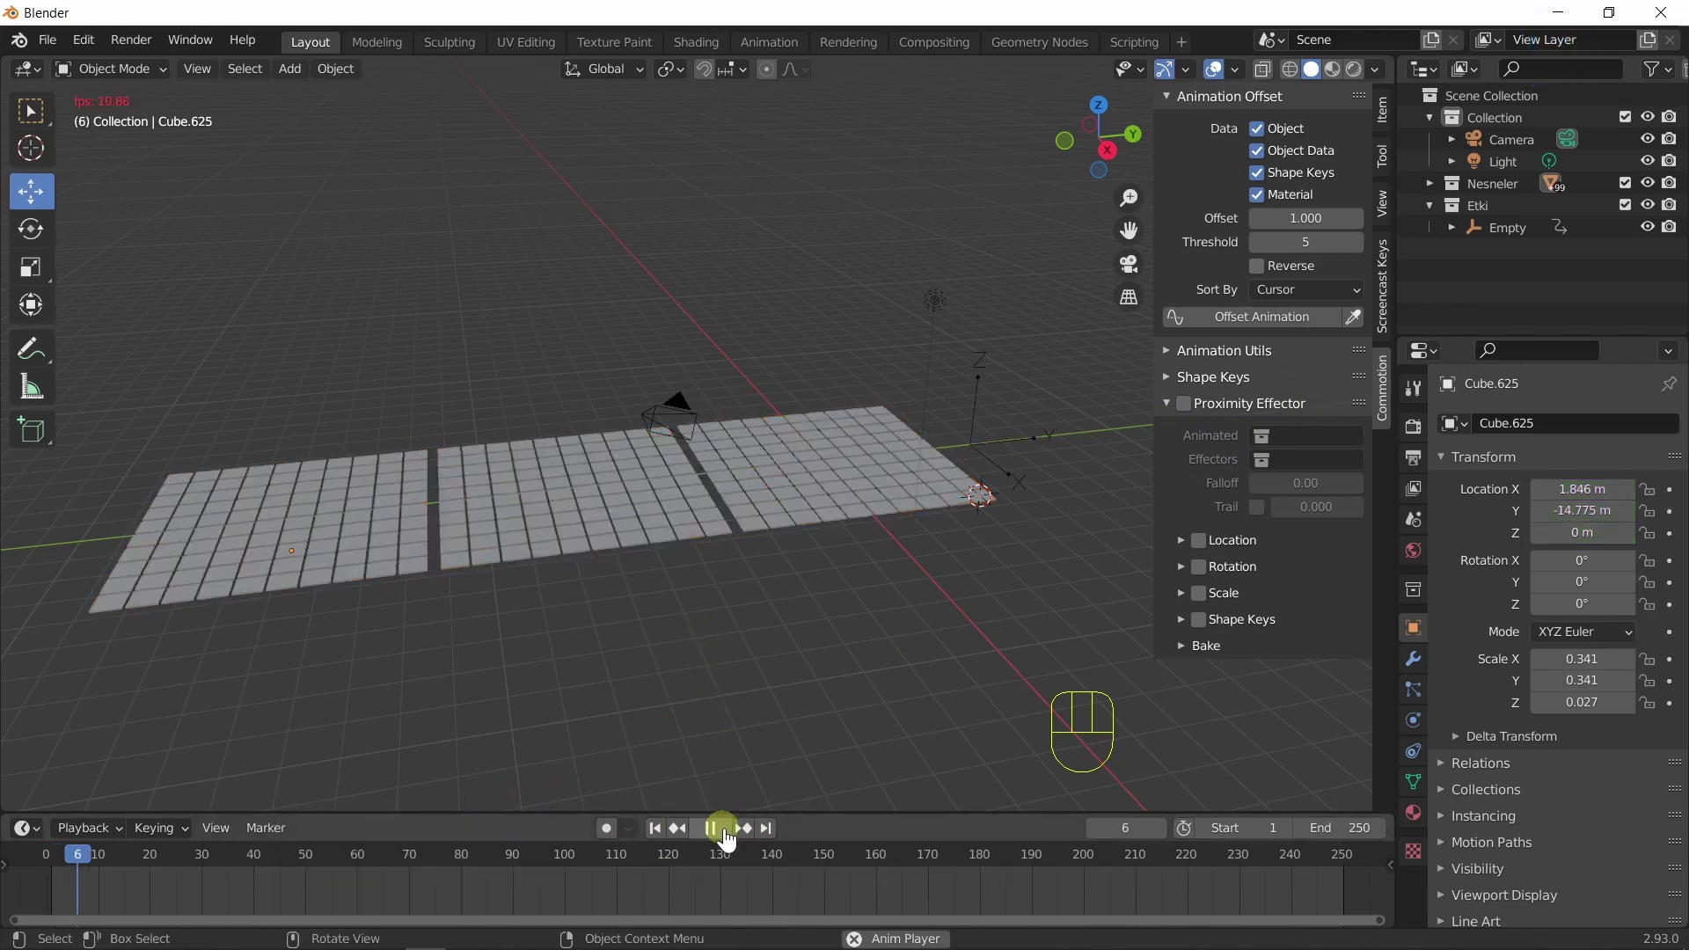
{"action": "left_click", "coordinate": [731, 839]}
Select the Empty and delete its frame-44 keyframe from the timeline.
{"action": "left_click", "coordinate": [658, 833]}
{"action": "left_click", "coordinate": [997, 456]}
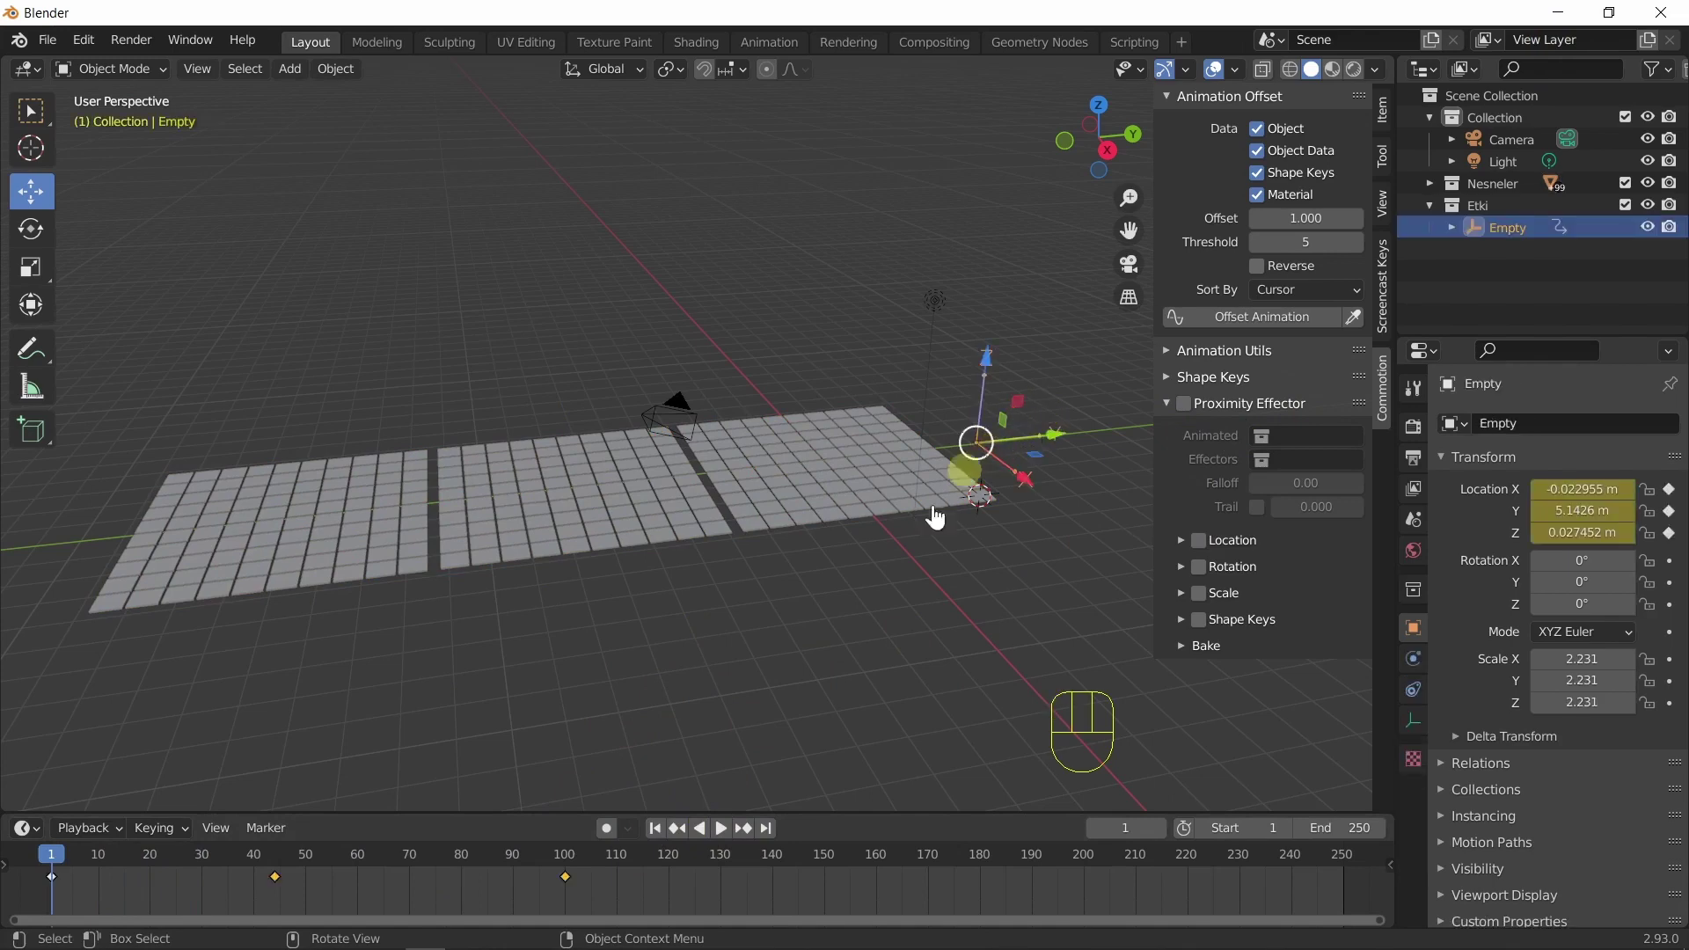
{"action": "left_click", "coordinate": [319, 887]}
{"action": "left_click", "coordinate": [283, 888]}
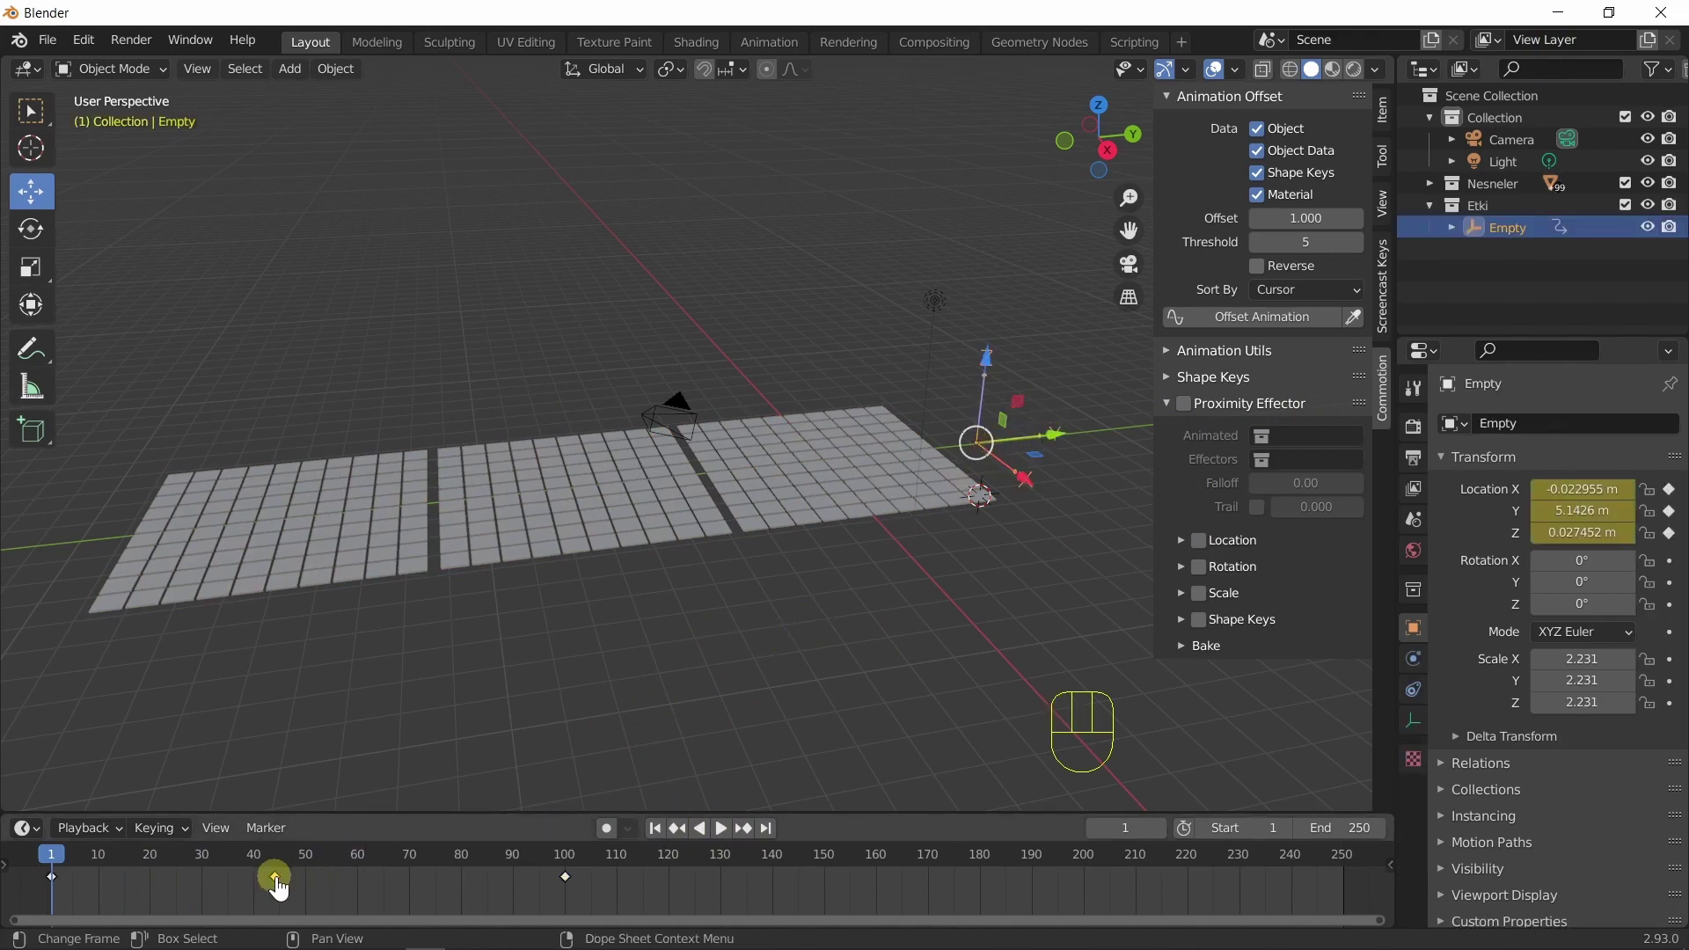
{"action": "key", "text": "x"}
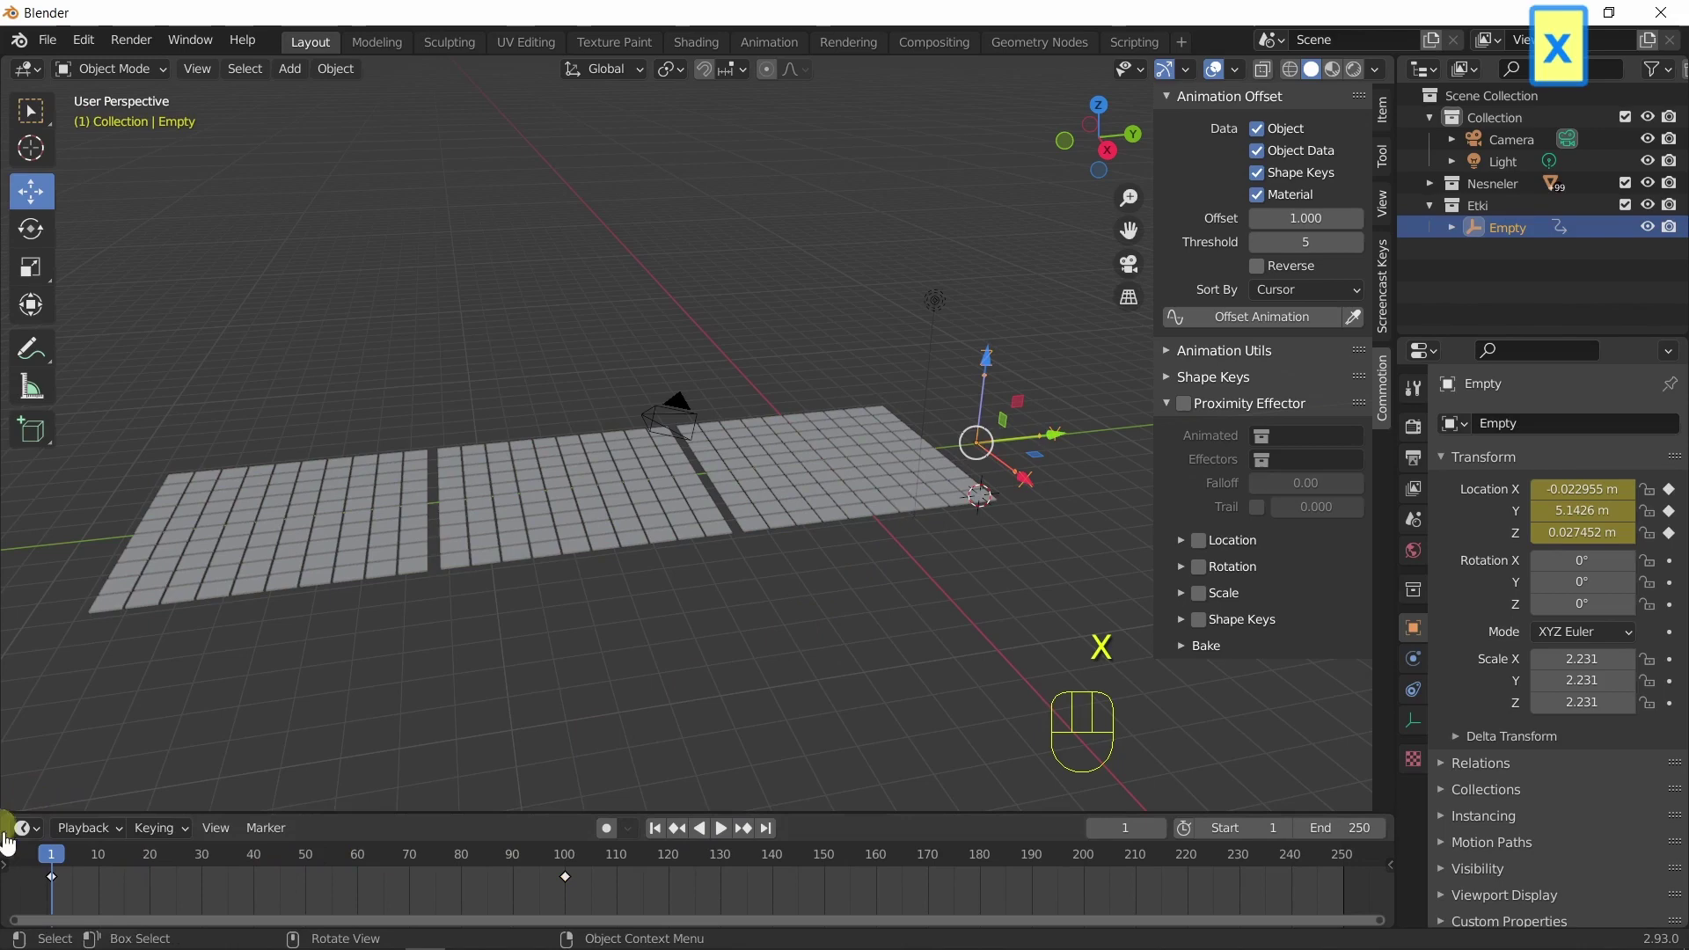
Replay the Empty's straight sweep and enable the Proximity Effector option.
{"action": "left_click_drag", "start_coordinate": [72, 868], "coordinate": [451, 815]}
{"action": "left_click", "coordinate": [663, 843]}
{"action": "middle_click", "coordinate": [873, 684]}
{"action": "left_click", "coordinate": [1195, 413]}
Assign Etki as the Proximity Effector's effector collection, reapply the offset to all Nesneler tiles and deselect.
{"action": "left_click", "coordinate": [1324, 426]}
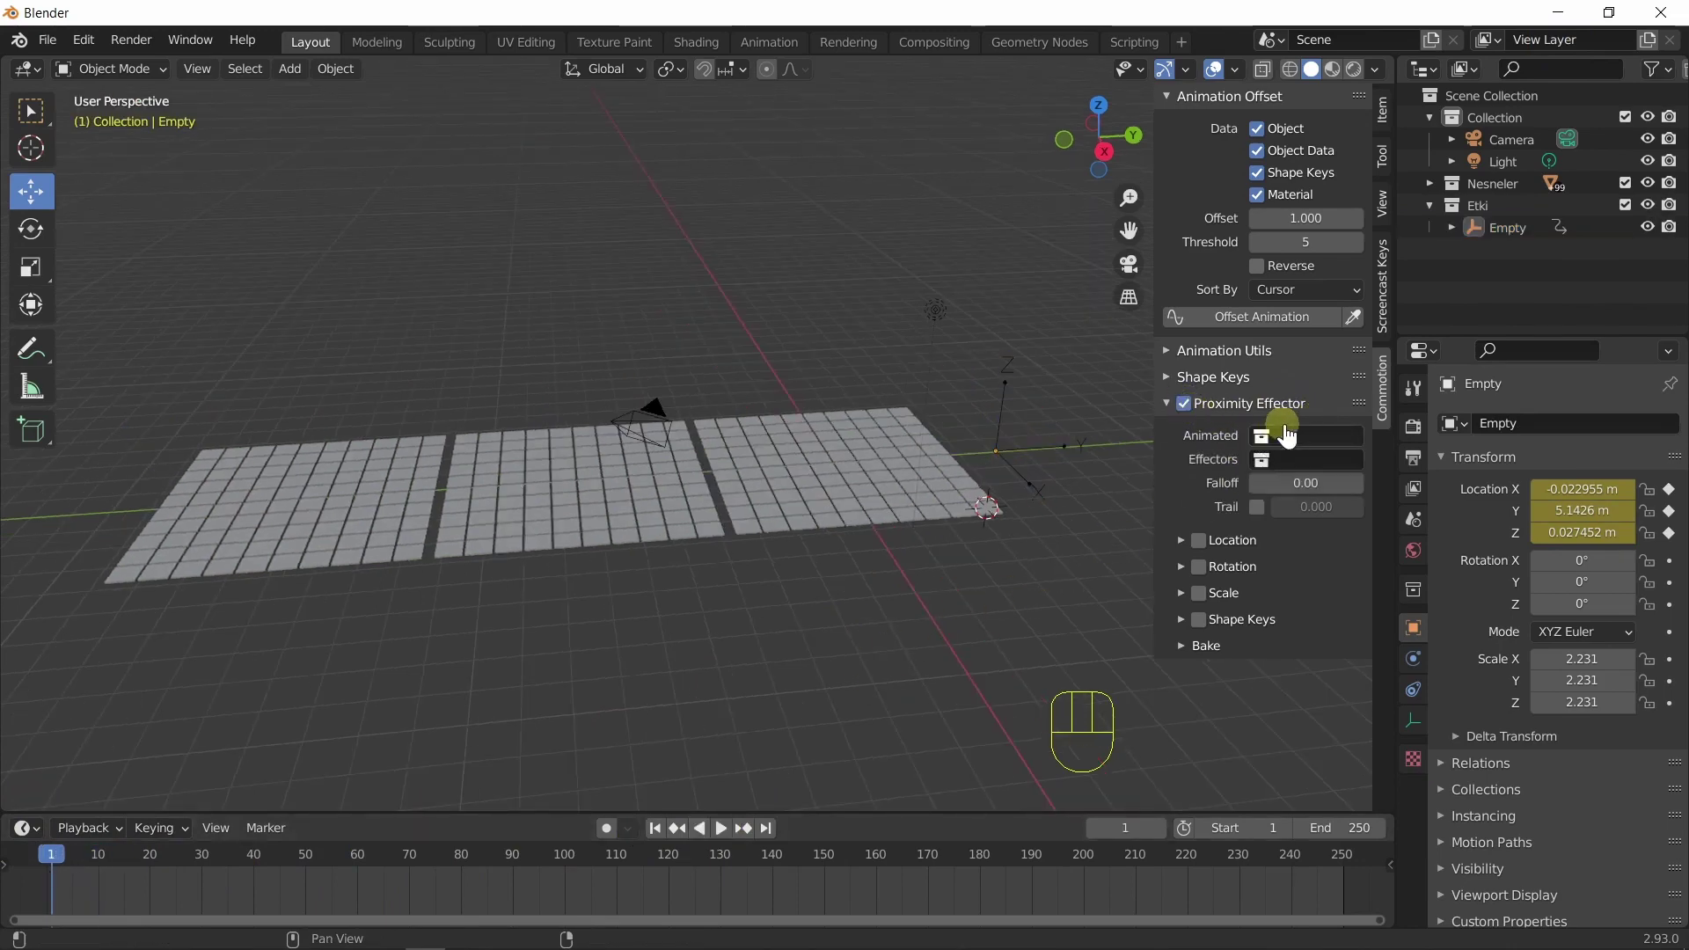
{"action": "left_click_drag", "start_coordinate": [1297, 439], "coordinate": [1327, 519]}
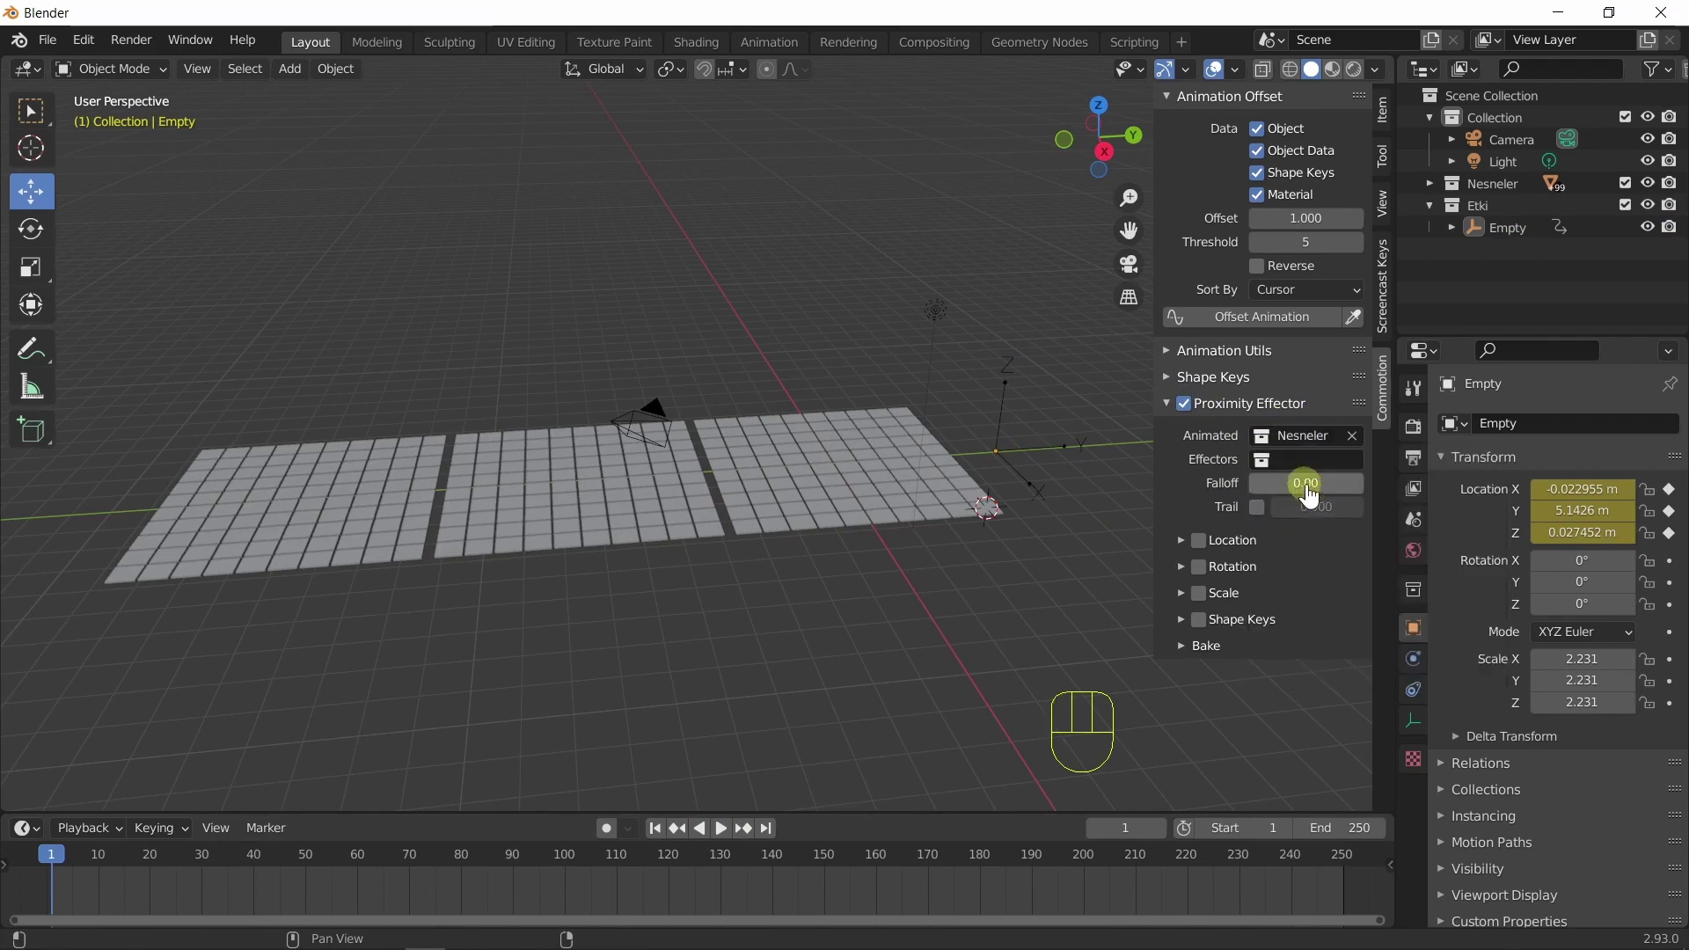
{"action": "left_click_drag", "start_coordinate": [1313, 472], "coordinate": [1311, 518]}
{"action": "left_click", "coordinate": [268, 552]}
{"action": "key", "text": "q"}
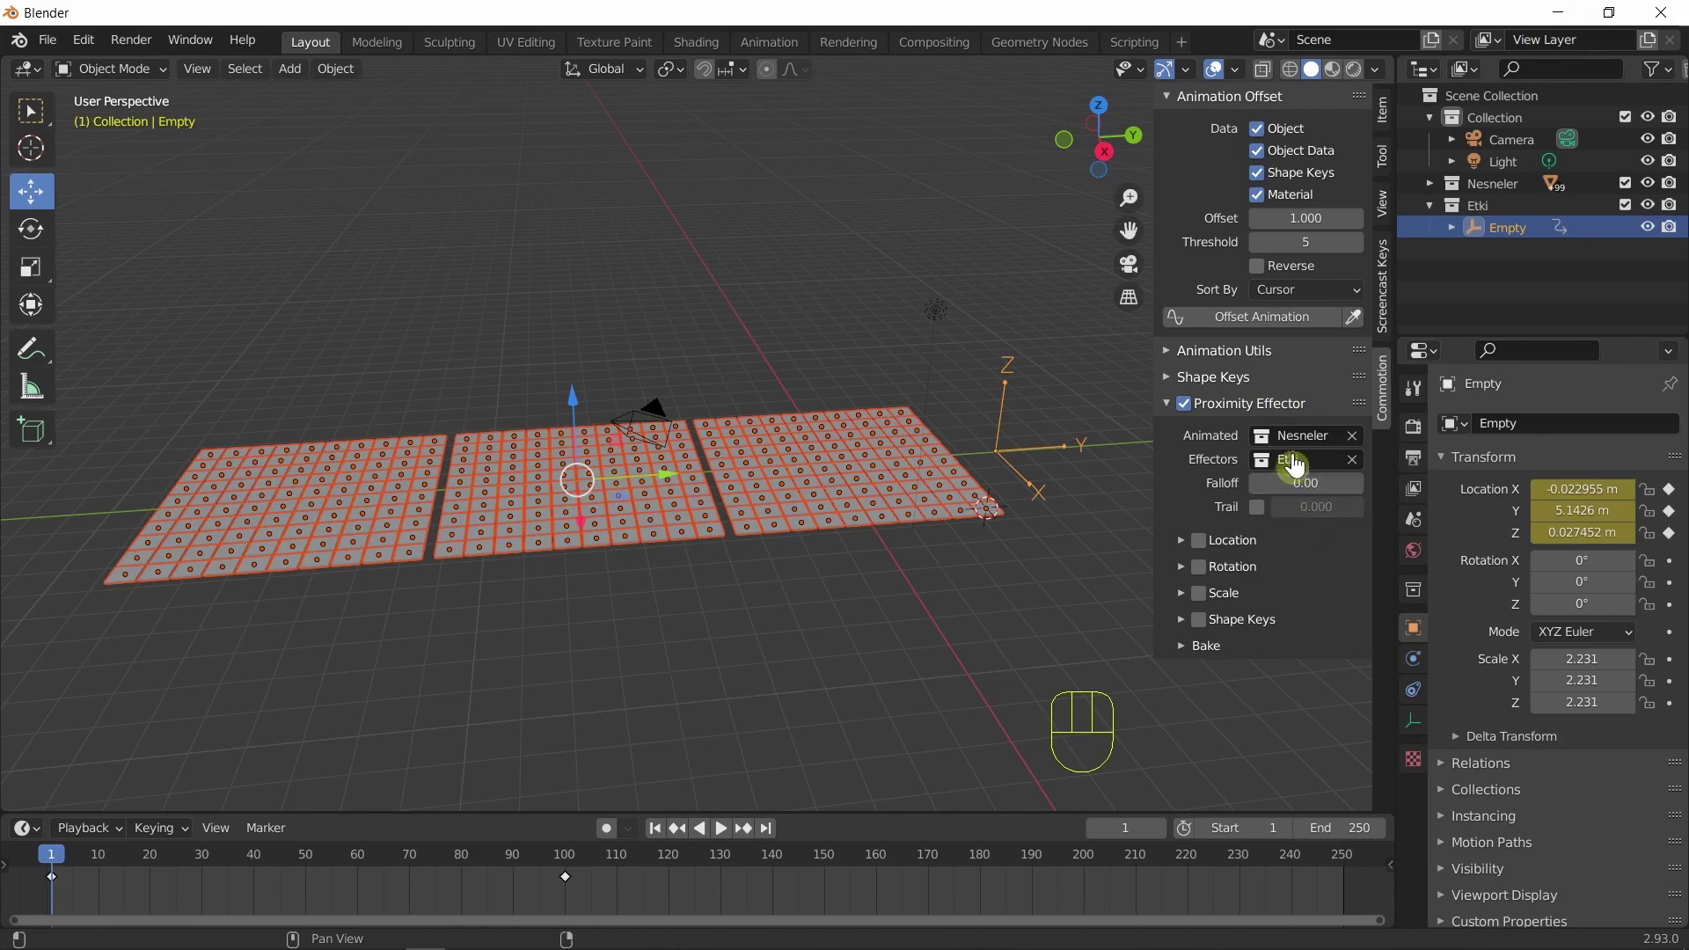
{"action": "left_click", "coordinate": [1242, 337]}
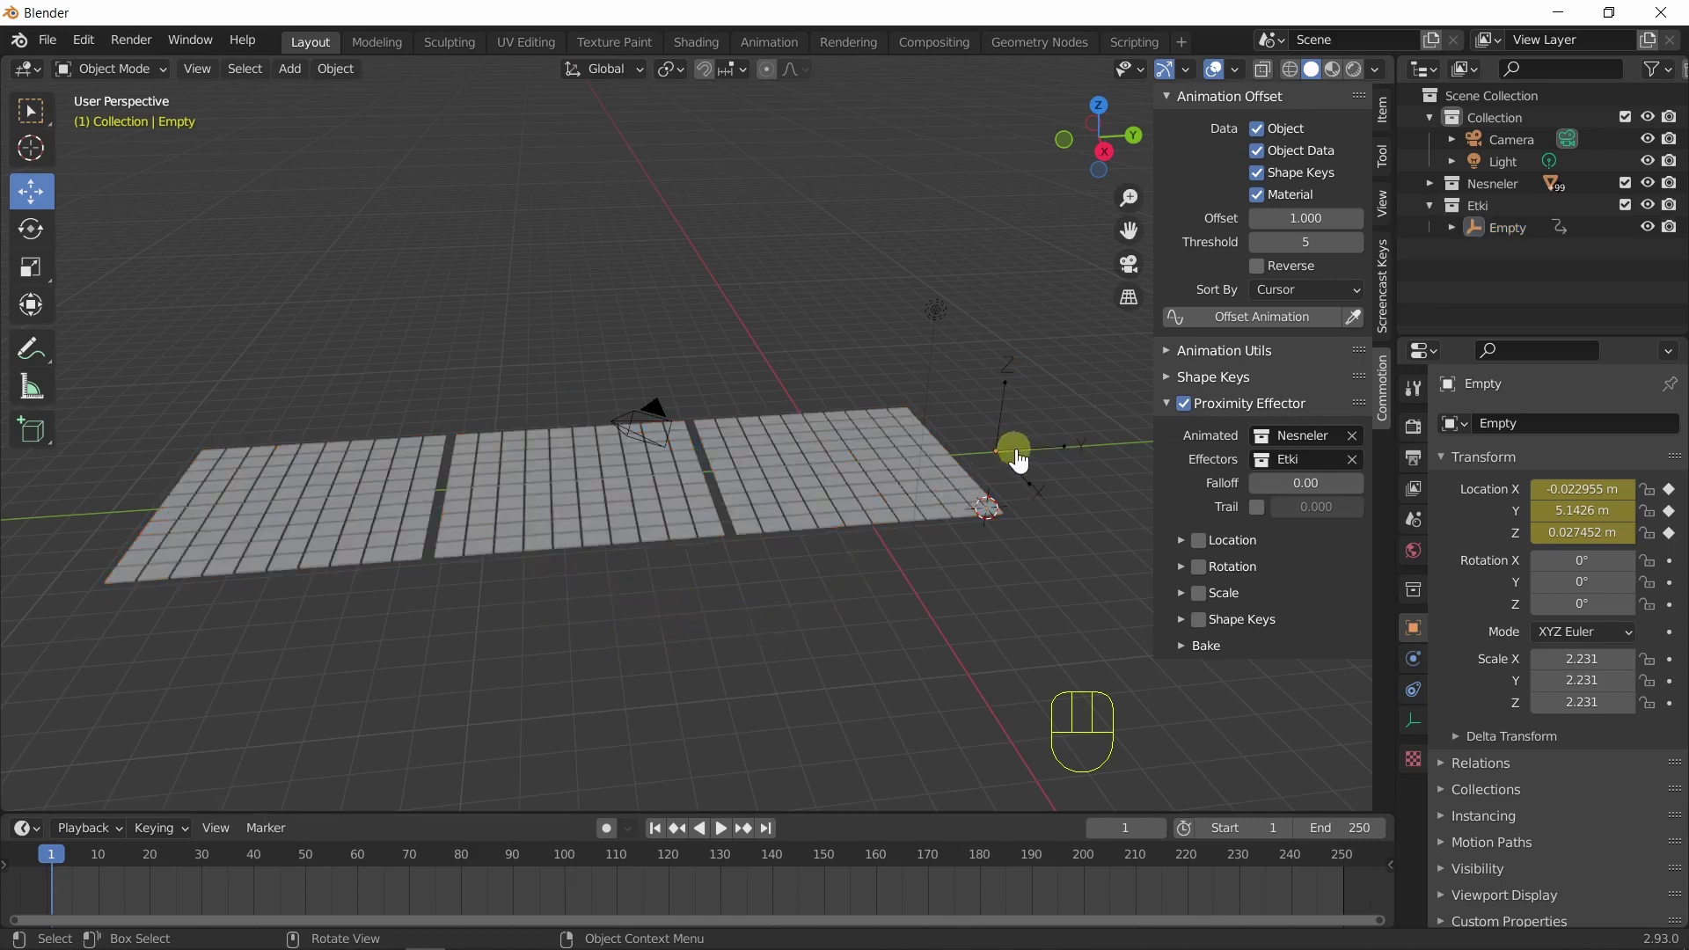
{"action": "left_click", "coordinate": [1031, 455]}
{"action": "left_click", "coordinate": [727, 839]}
{"action": "left_click", "coordinate": [726, 839]}
{"action": "left_click_drag", "start_coordinate": [808, 716], "coordinate": [671, 729]}
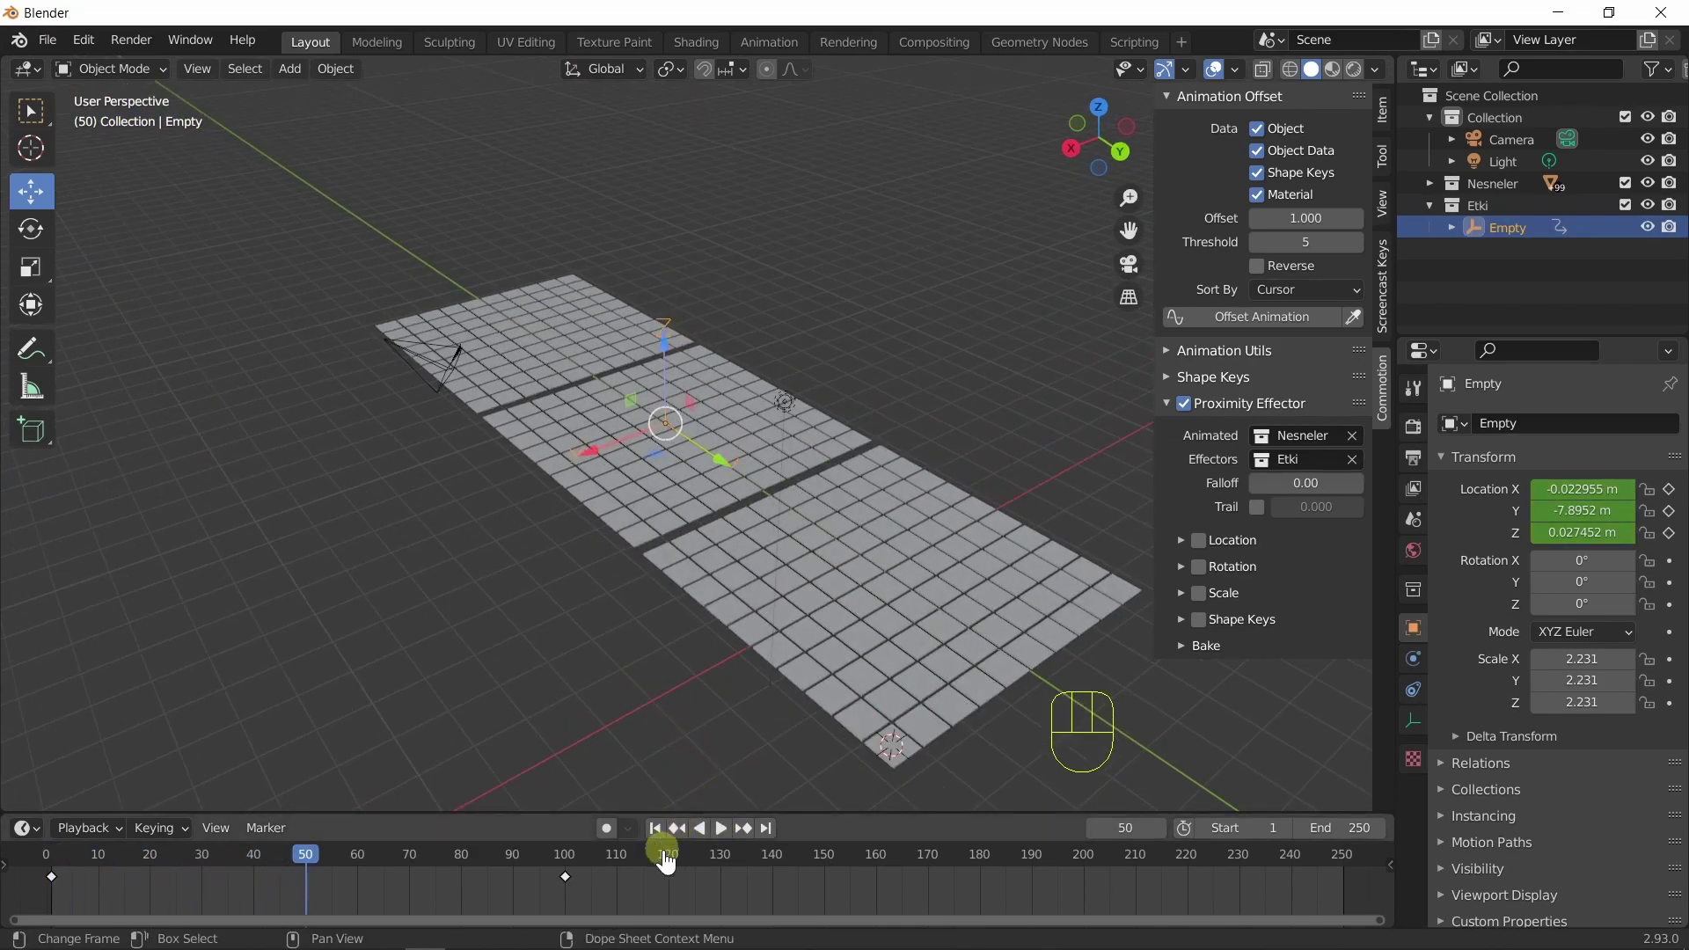
{"action": "left_click", "coordinate": [661, 842]}
{"action": "left_click_drag", "start_coordinate": [696, 761], "coordinate": [637, 745]}
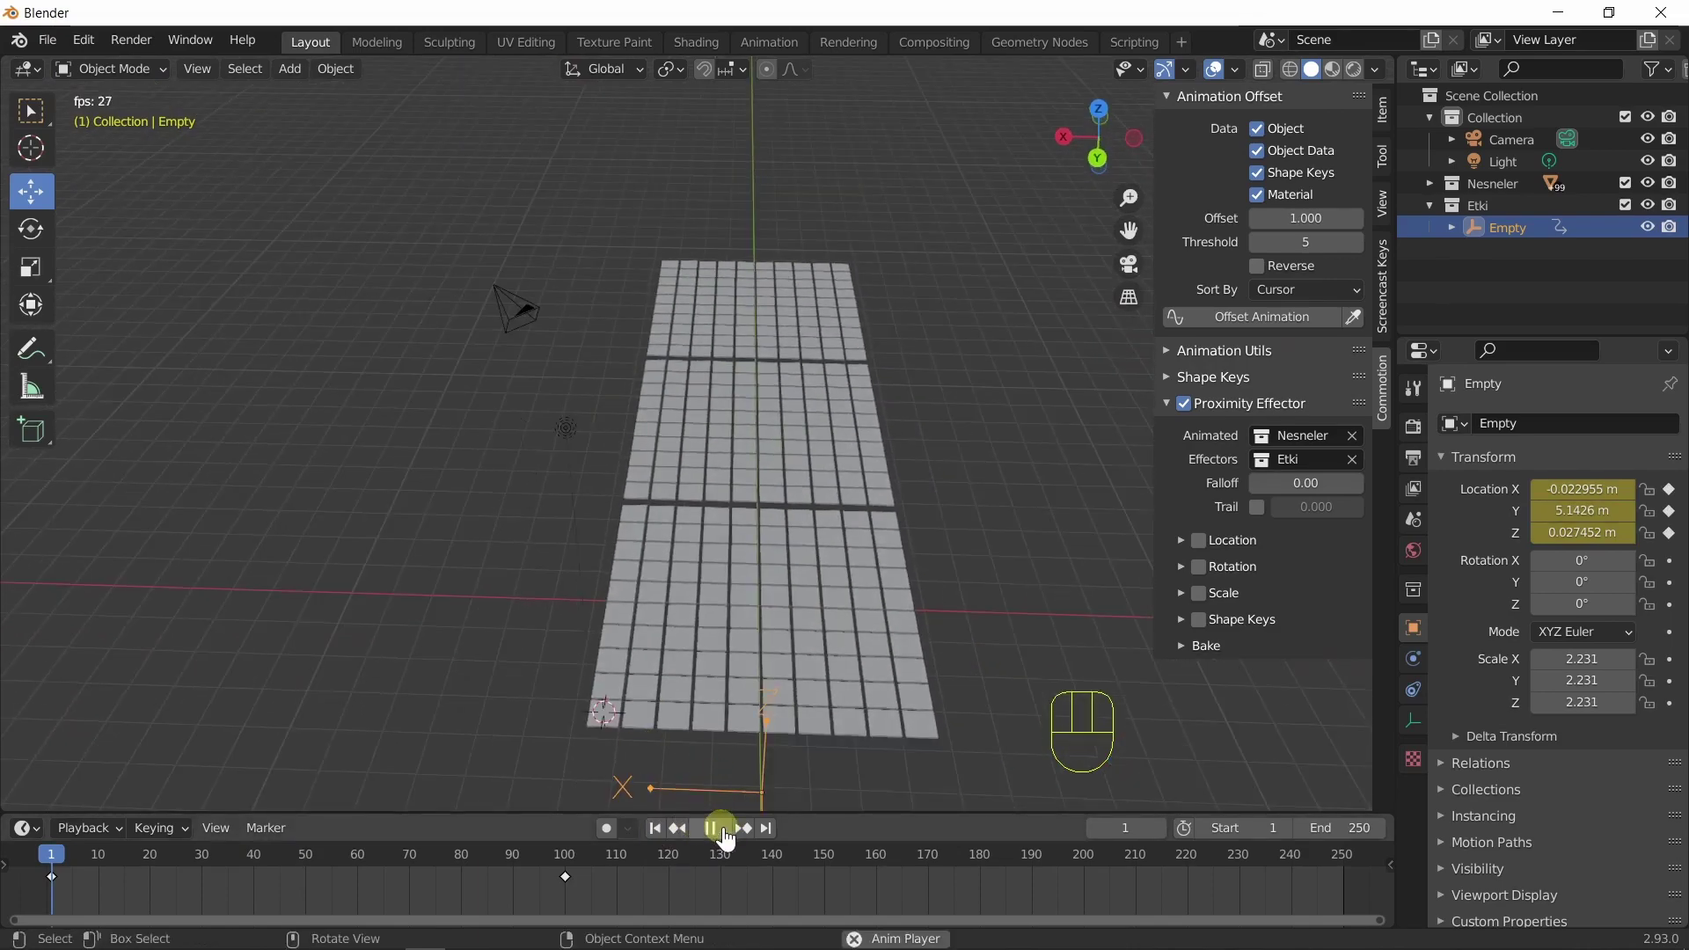
{"action": "left_click", "coordinate": [732, 838]}
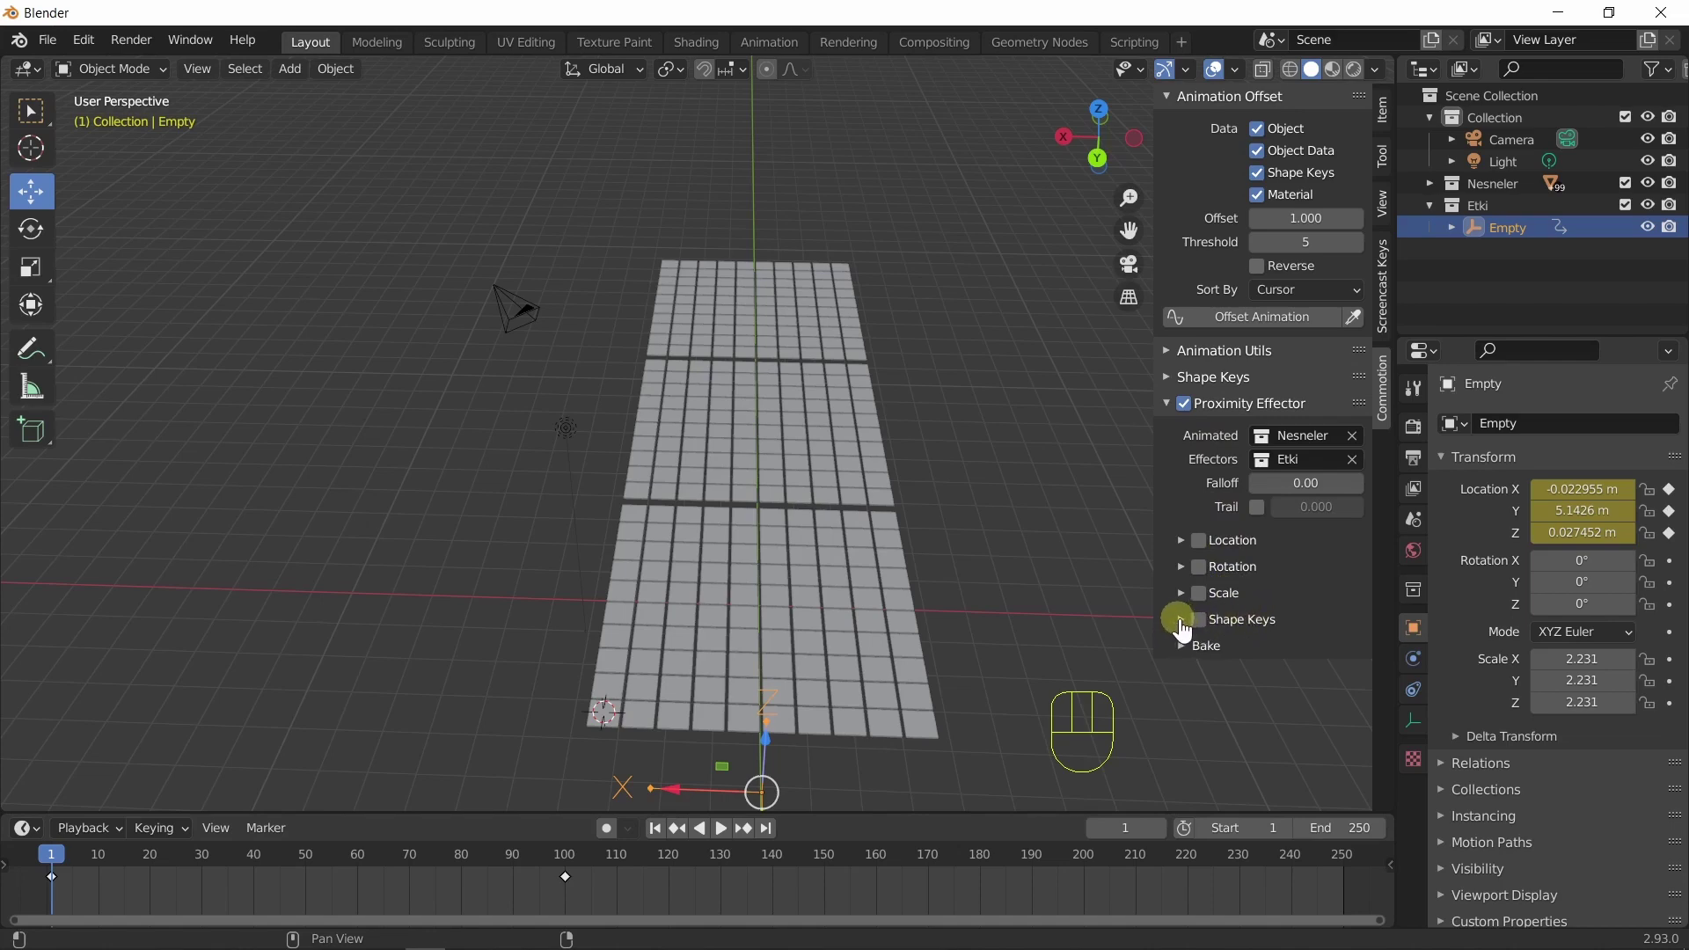
{"action": "left_click", "coordinate": [1208, 546]}
{"action": "left_click", "coordinate": [1188, 551]}
{"action": "left_click_drag", "start_coordinate": [900, 613], "coordinate": [1111, 603]}
{"action": "middle_click", "coordinate": [829, 531]}
{"action": "left_click_drag", "start_coordinate": [1332, 629], "coordinate": [1195, 499]}
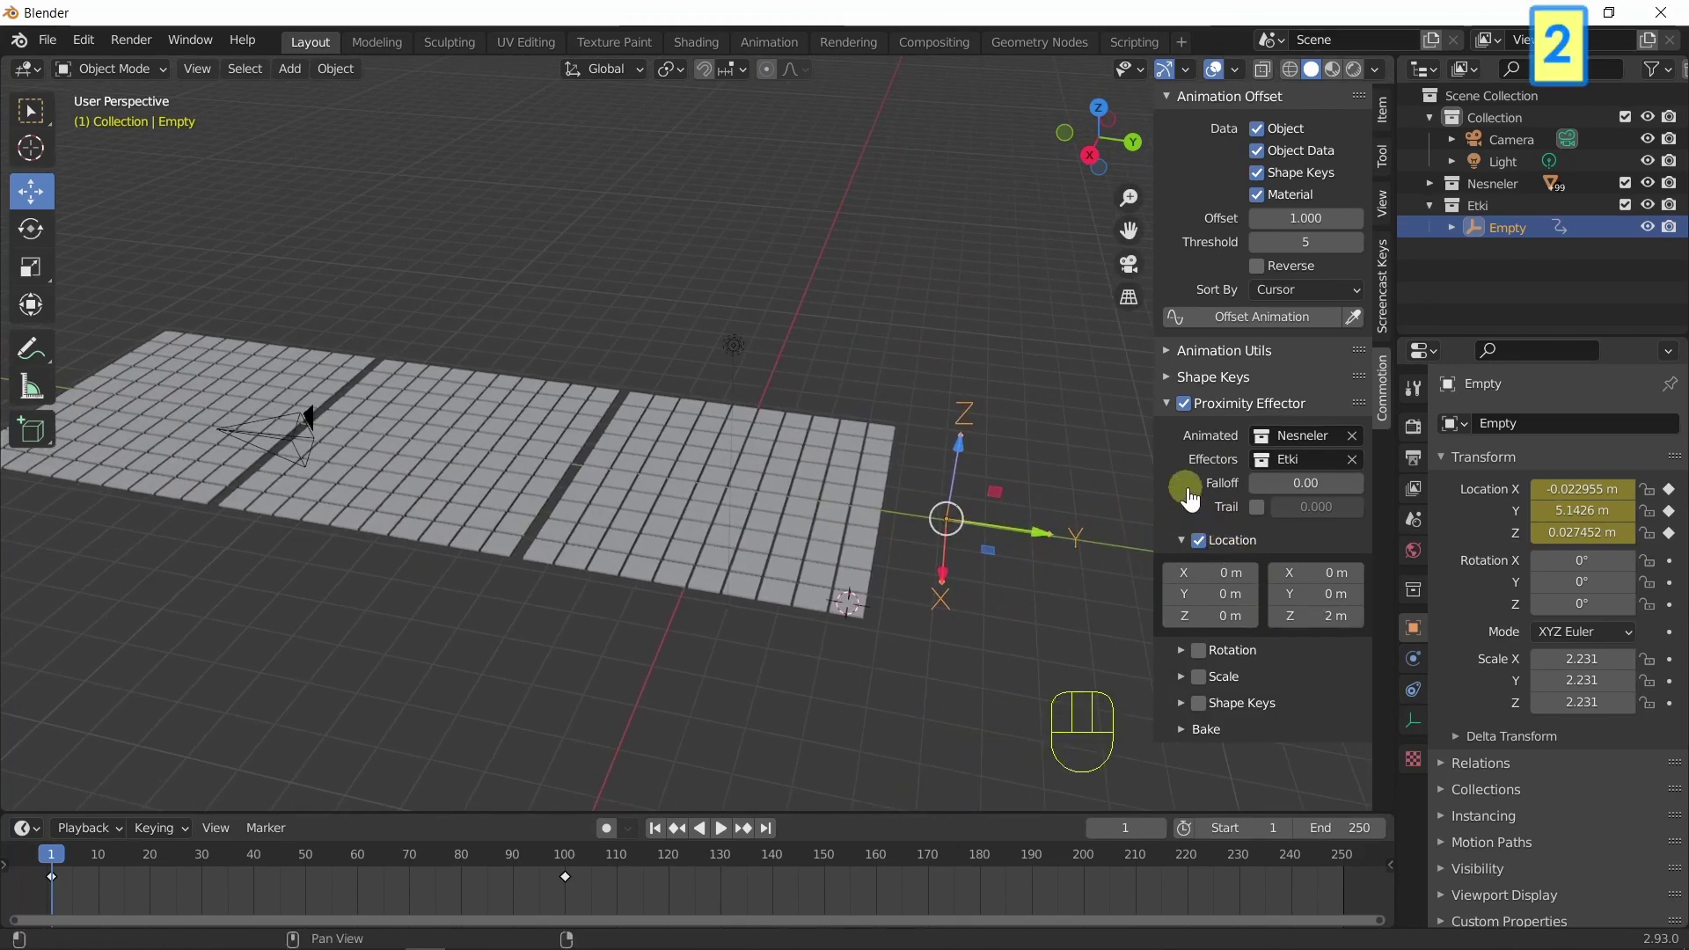
{"action": "key", "text": "q"}
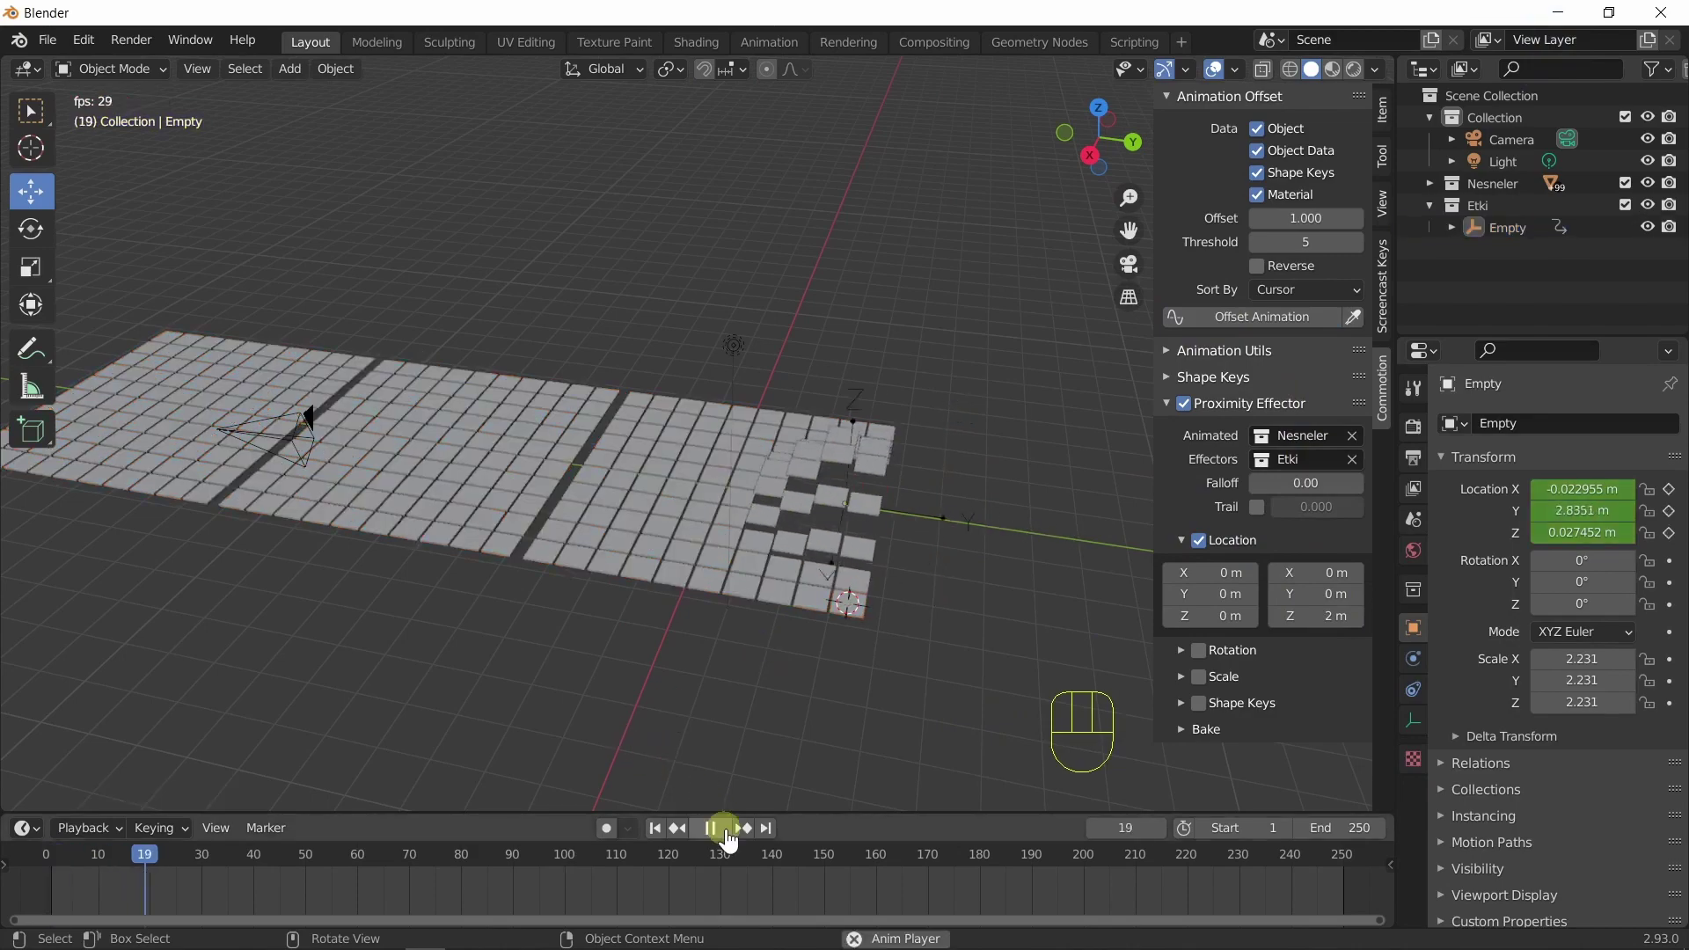
{"action": "left_click", "coordinate": [732, 841]}
{"action": "left_click_drag", "start_coordinate": [668, 724], "coordinate": [757, 728]}
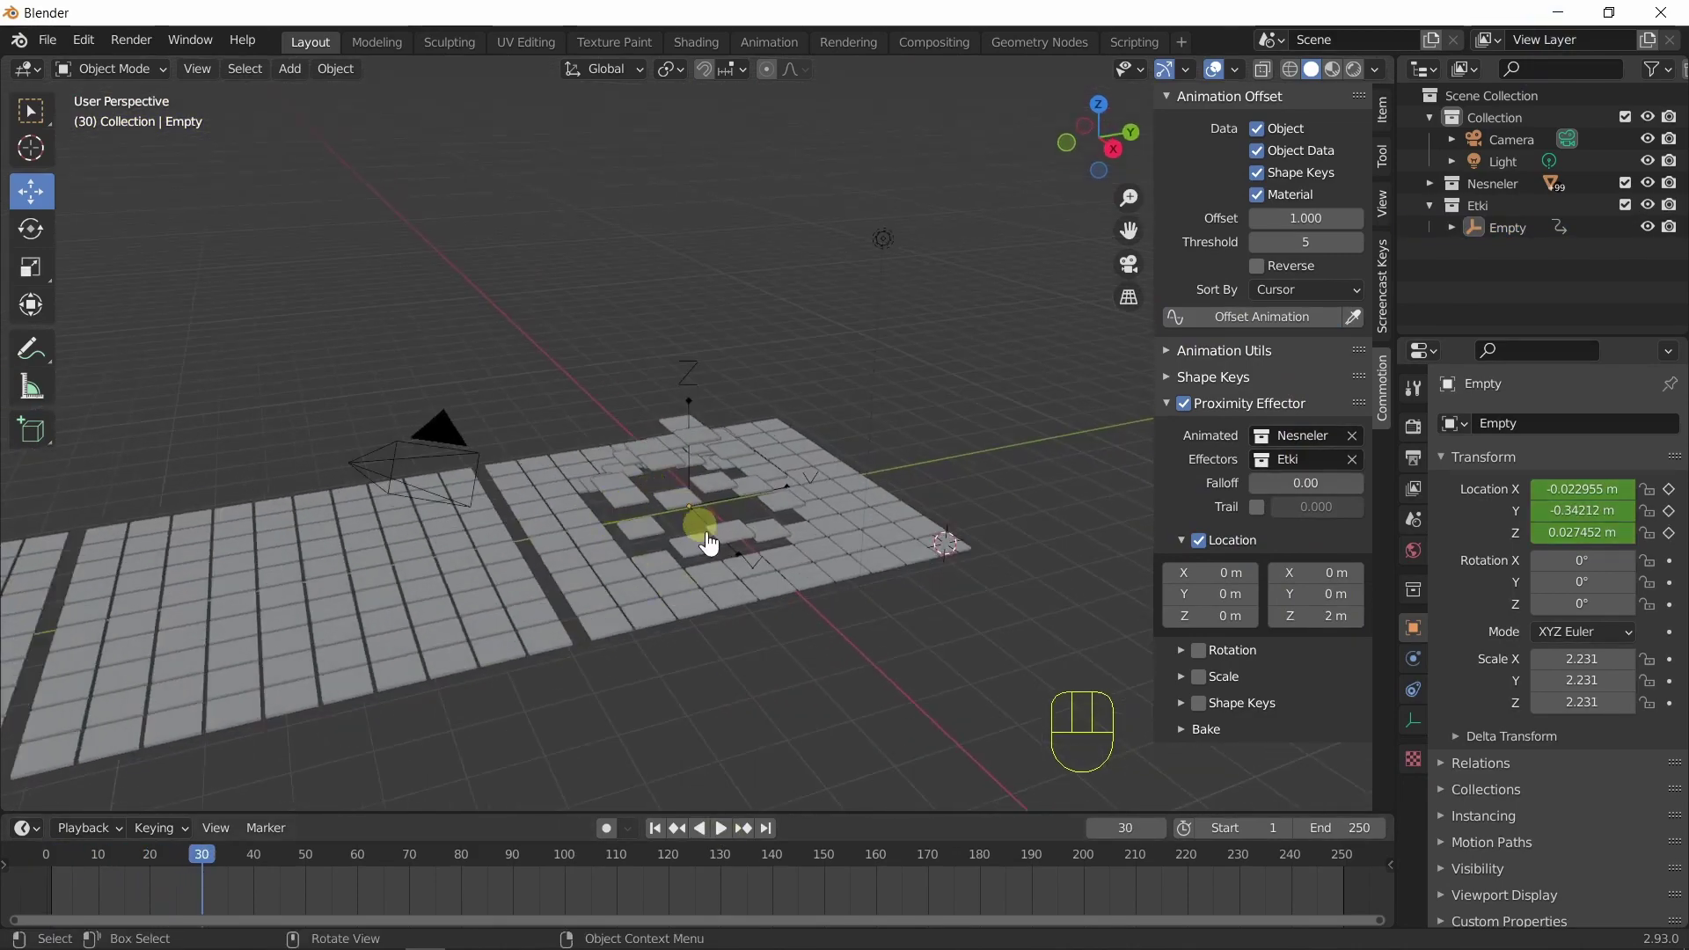
{"action": "left_click_drag", "start_coordinate": [694, 621], "coordinate": [578, 638]}
{"action": "left_click_drag", "start_coordinate": [647, 601], "coordinate": [635, 633]}
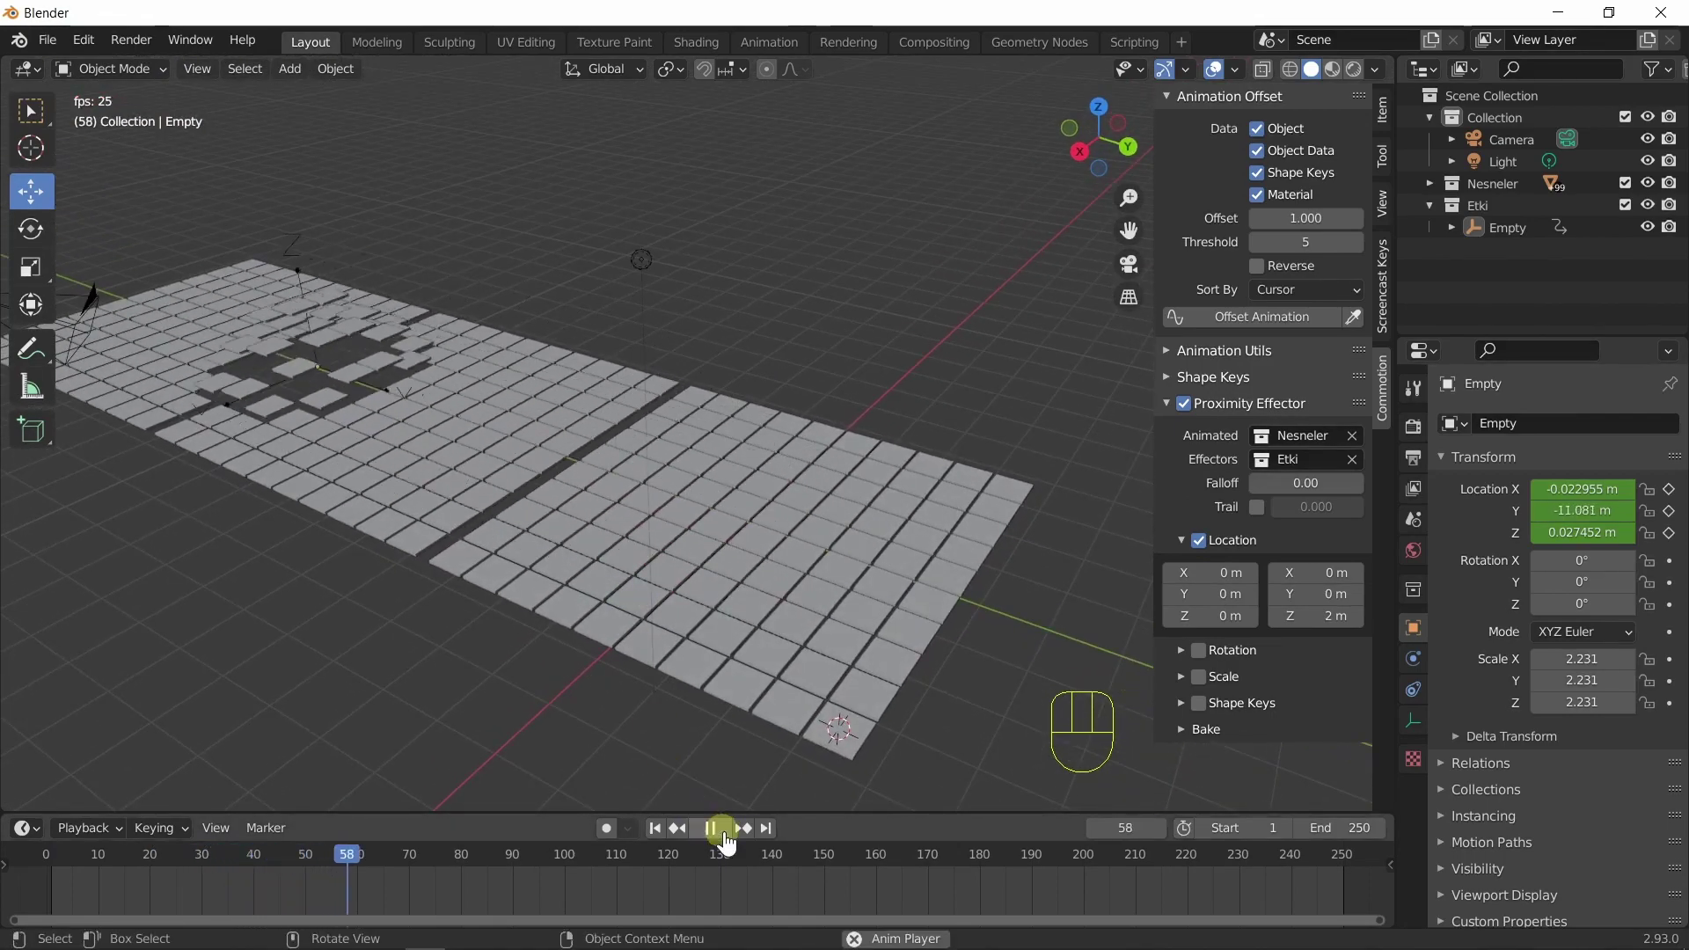
{"action": "left_click_drag", "start_coordinate": [730, 842], "coordinate": [742, 776]}
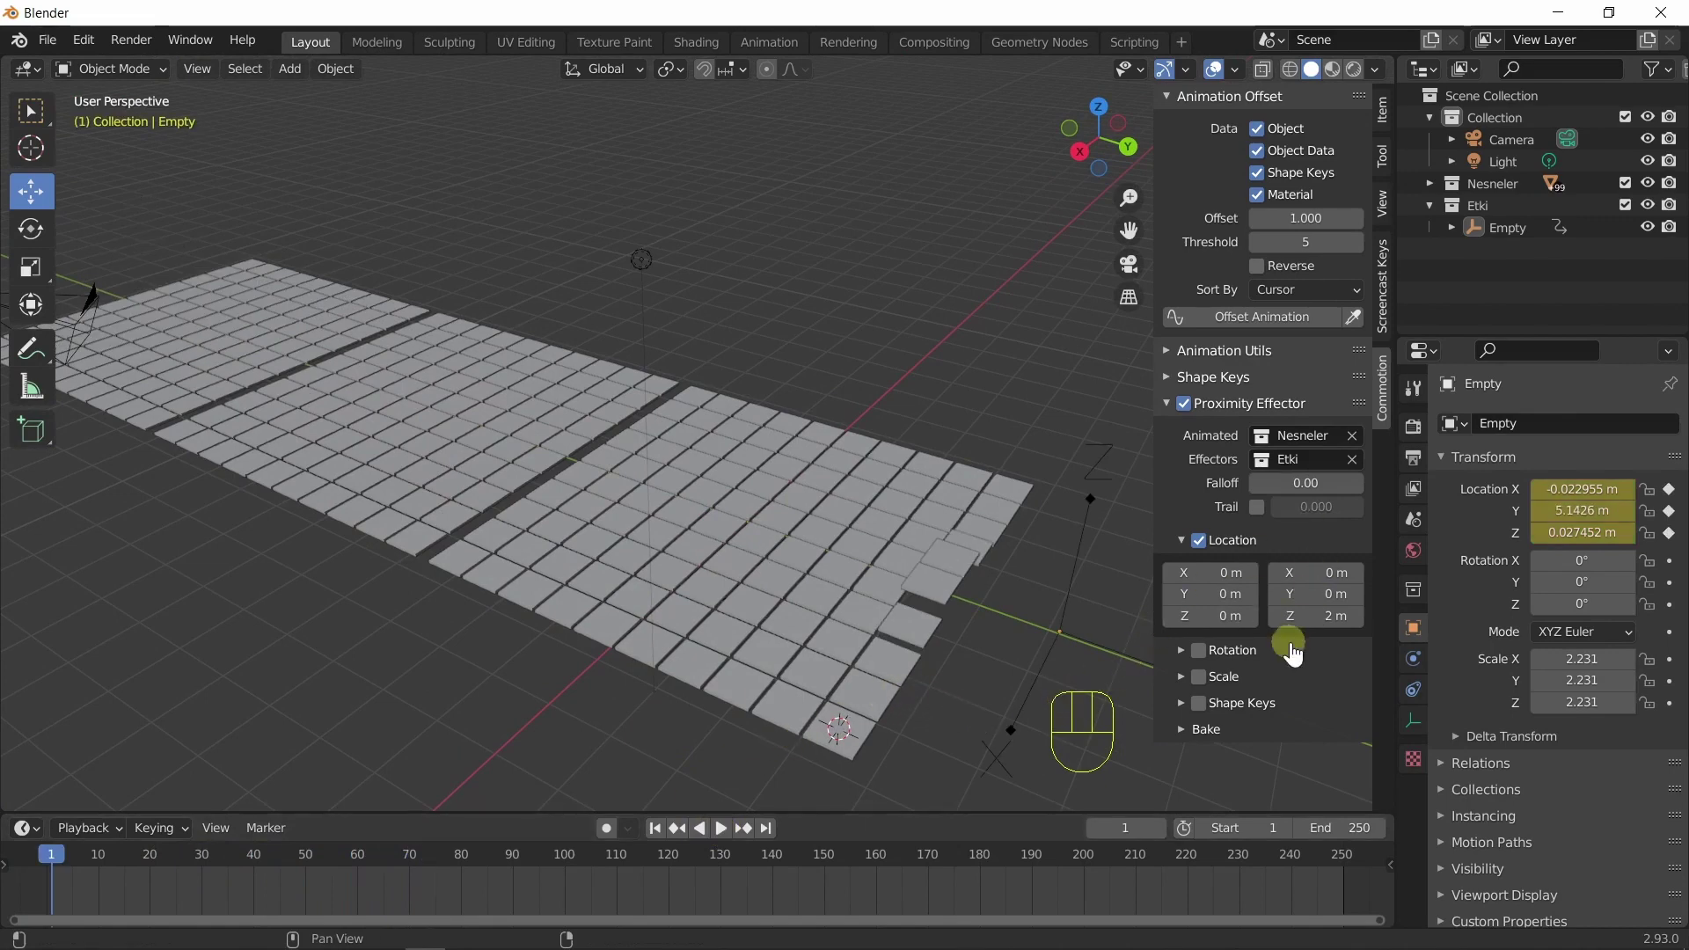
Select all tile copies and test-play the proximity effect, returning to the start.
{"action": "left_click", "coordinate": [1326, 636]}
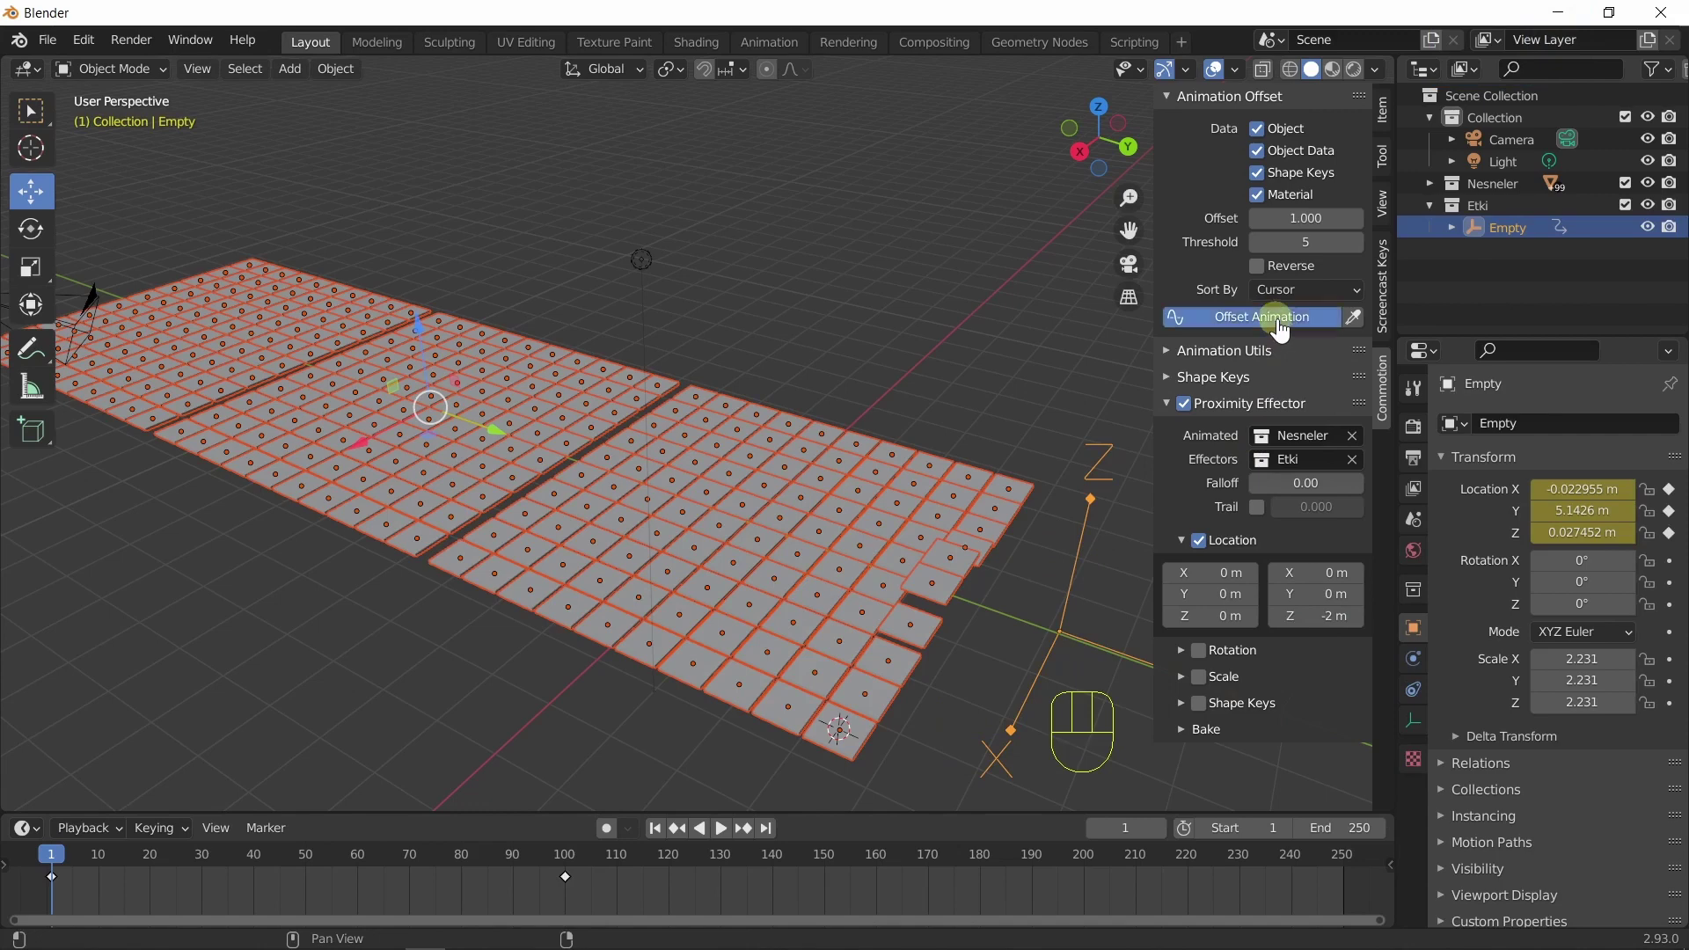
{"action": "left_click", "coordinate": [665, 835]}
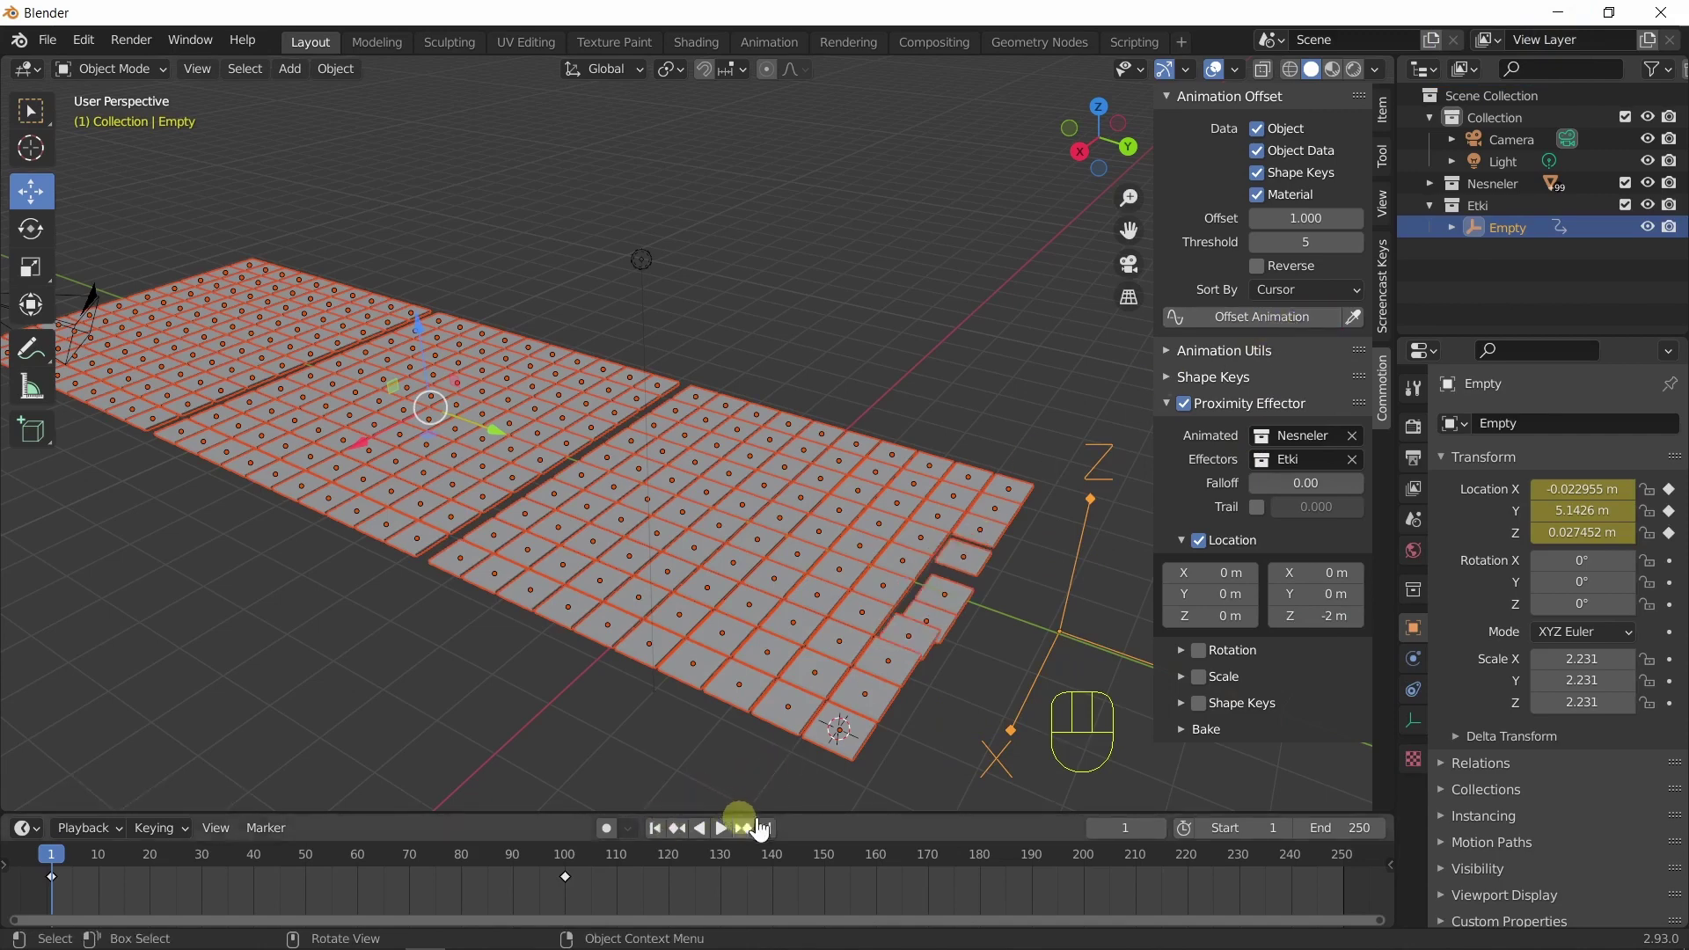
{"action": "left_click", "coordinate": [964, 773]}
{"action": "left_click", "coordinate": [720, 845]}
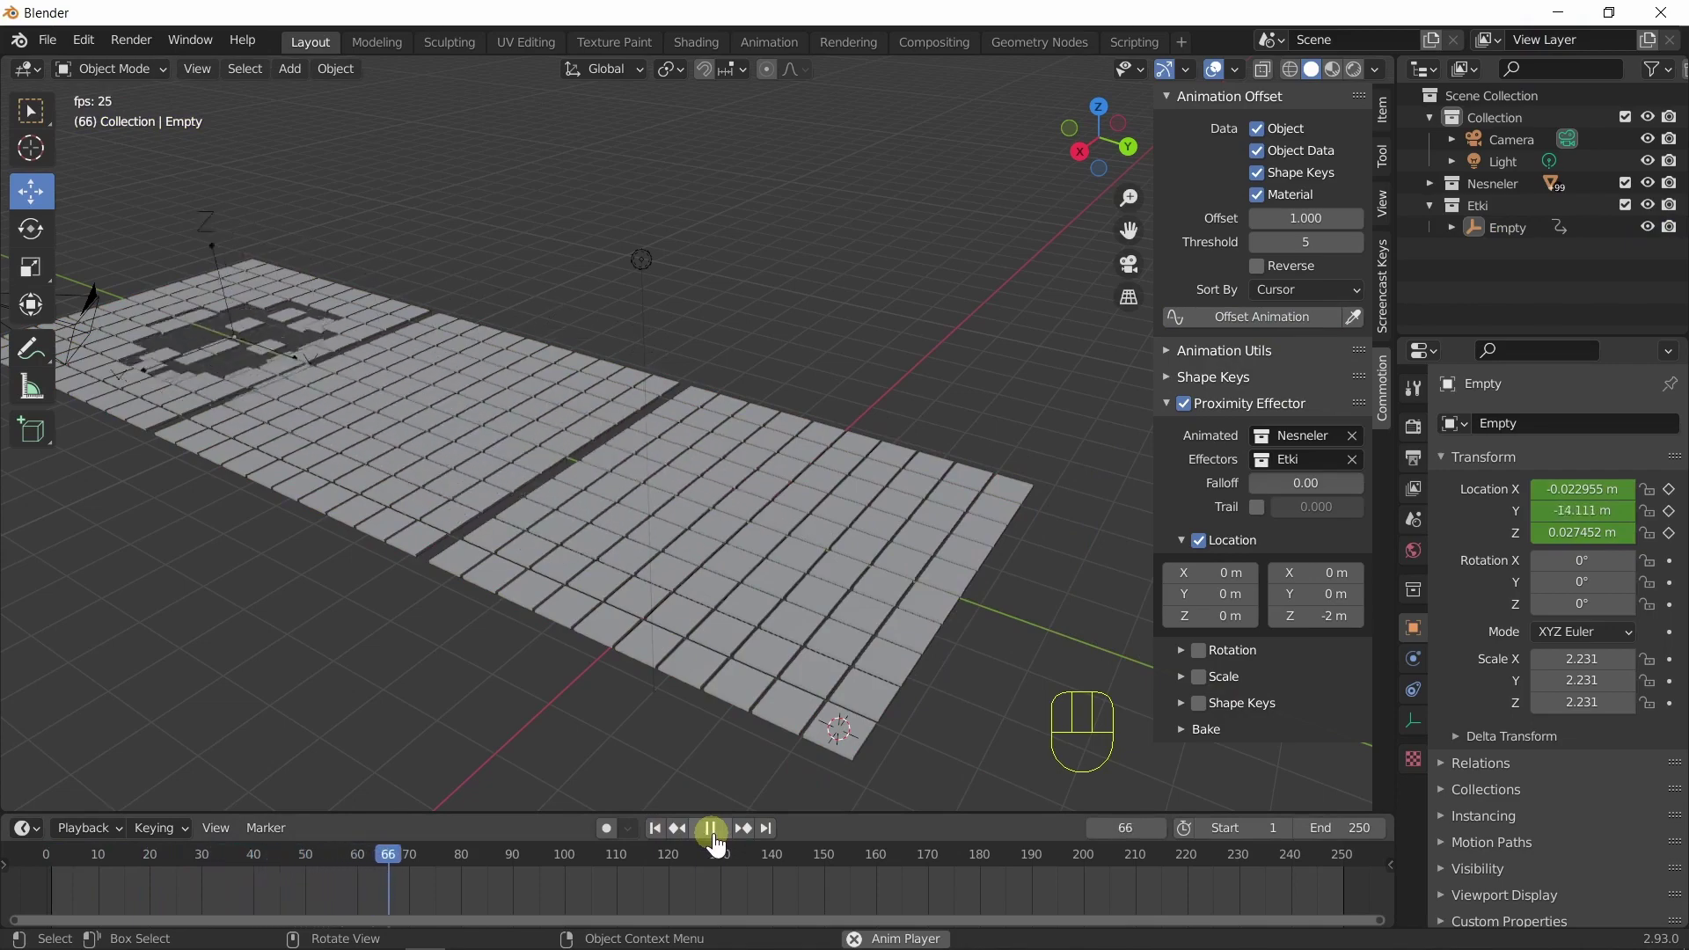
{"action": "left_click", "coordinate": [720, 845]}
Give the proximity effect a 90° rotation and inspect the tilted tiles nearest the Empty from low angles.
{"action": "left_click_drag", "start_coordinate": [848, 719], "coordinate": [818, 723]}
{"action": "left_click_drag", "start_coordinate": [894, 678], "coordinate": [952, 673]}
{"action": "middle_click", "coordinate": [908, 667]}
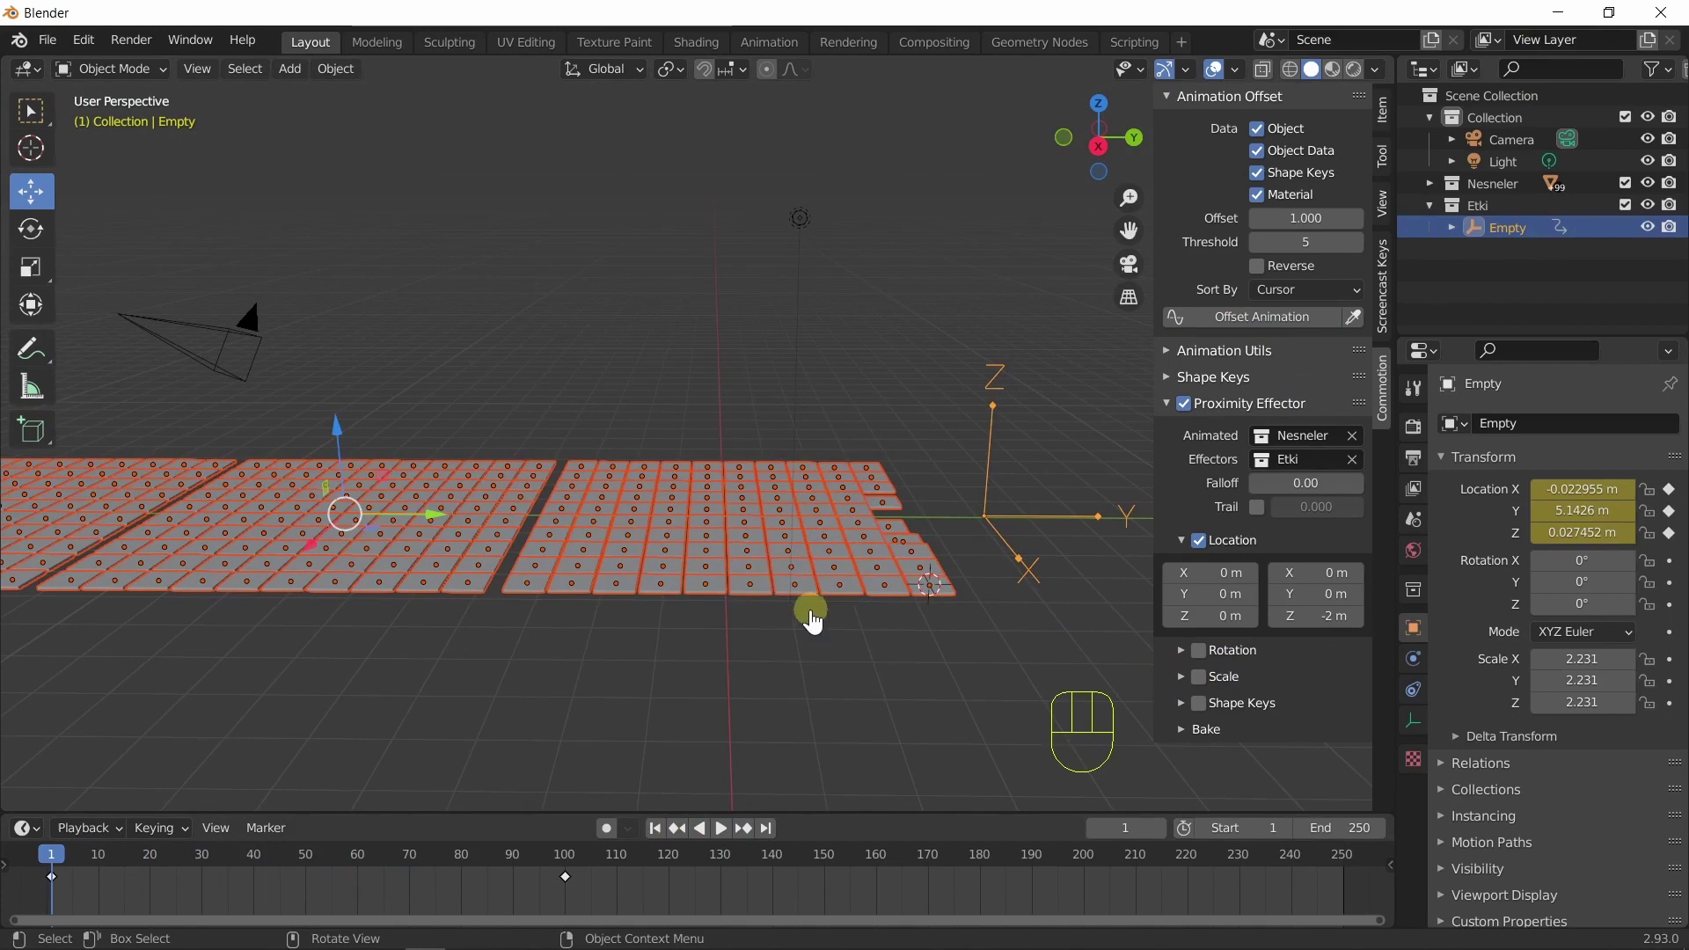
{"action": "left_click_drag", "start_coordinate": [915, 677], "coordinate": [896, 681]}
{"action": "middle_click", "coordinate": [895, 658]}
{"action": "left_click", "coordinate": [1187, 660]}
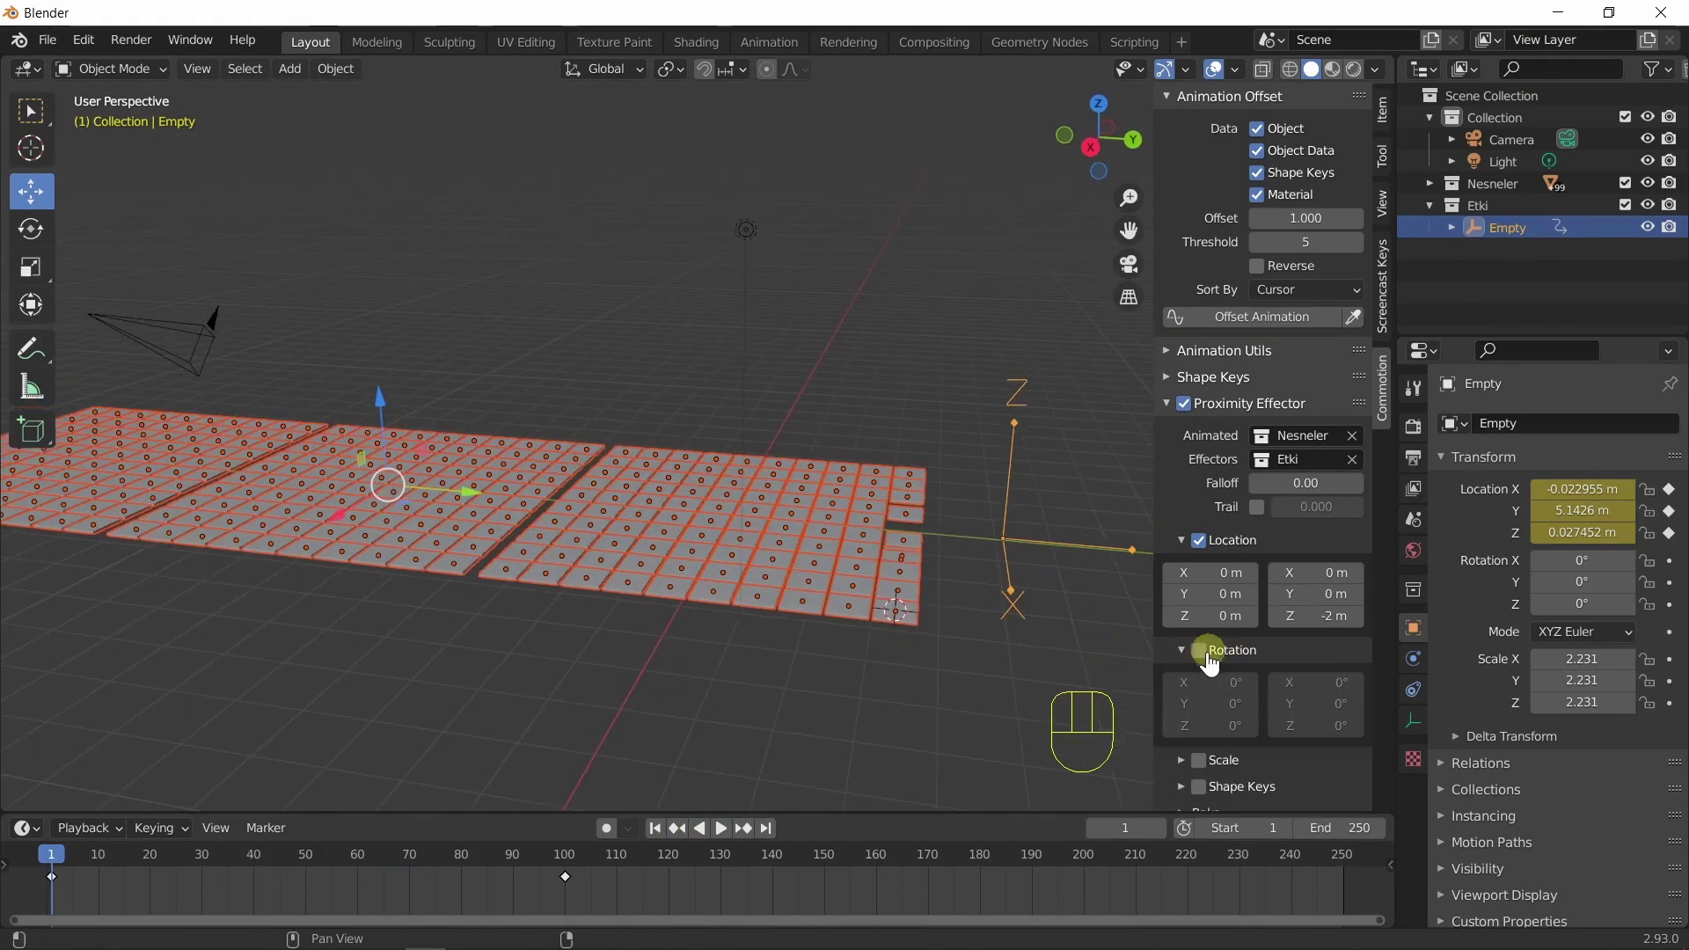
{"action": "left_click_drag", "start_coordinate": [1214, 664], "coordinate": [1294, 675]}
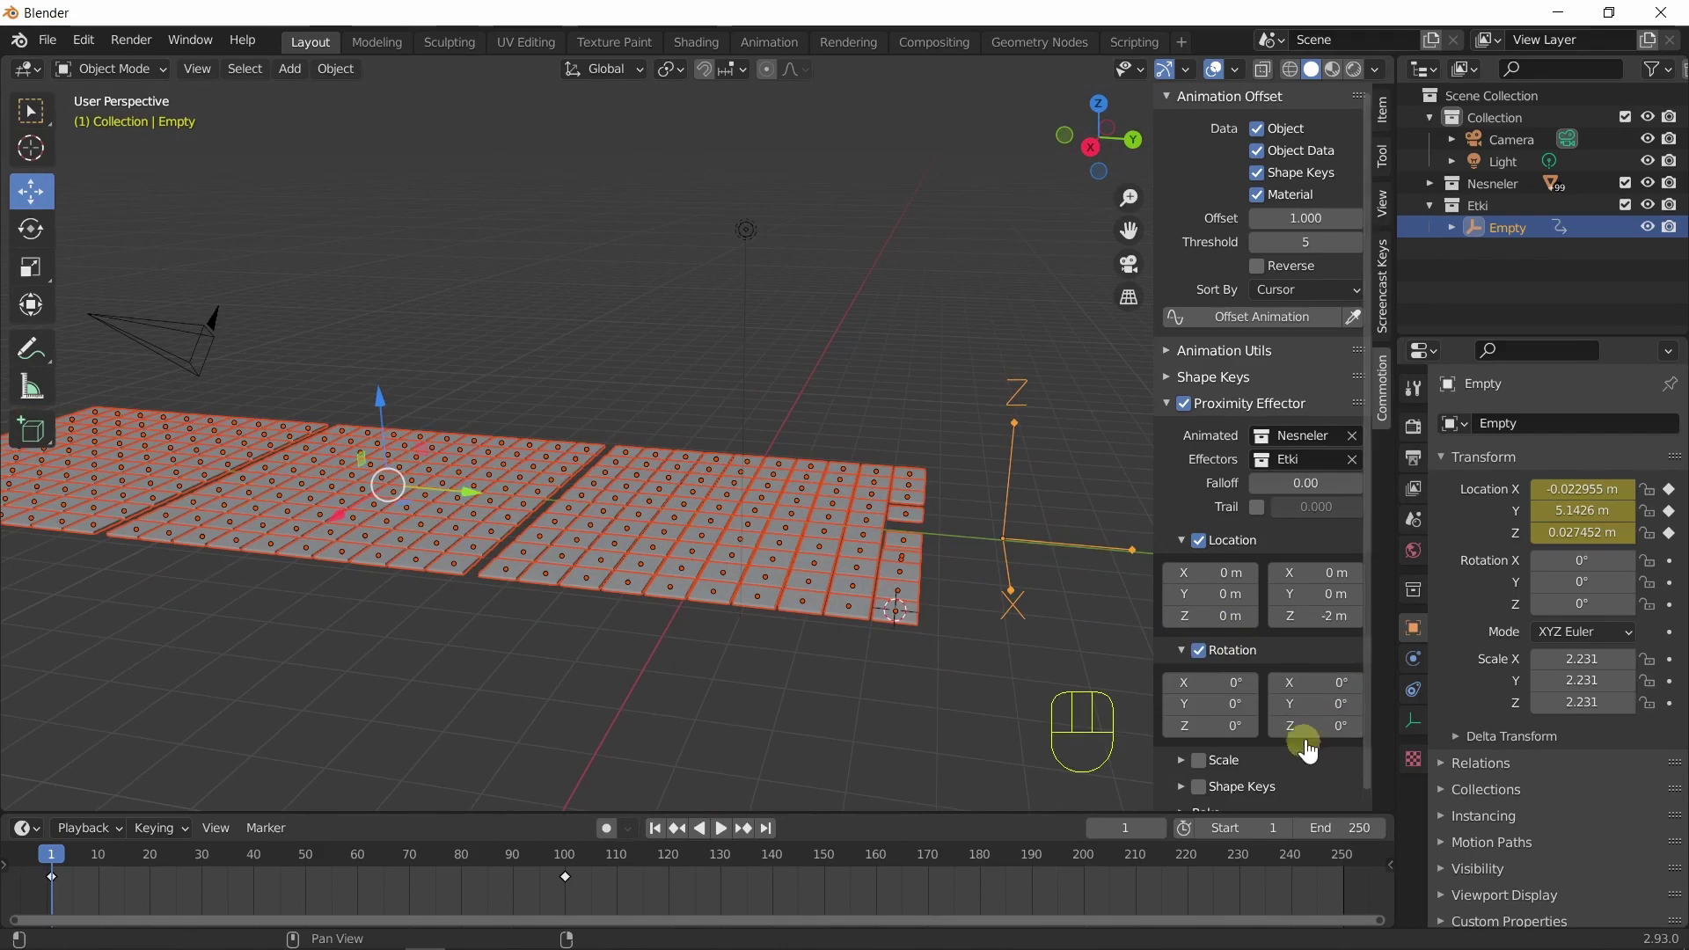
{"action": "left_click_drag", "start_coordinate": [1334, 718], "coordinate": [1344, 665]}
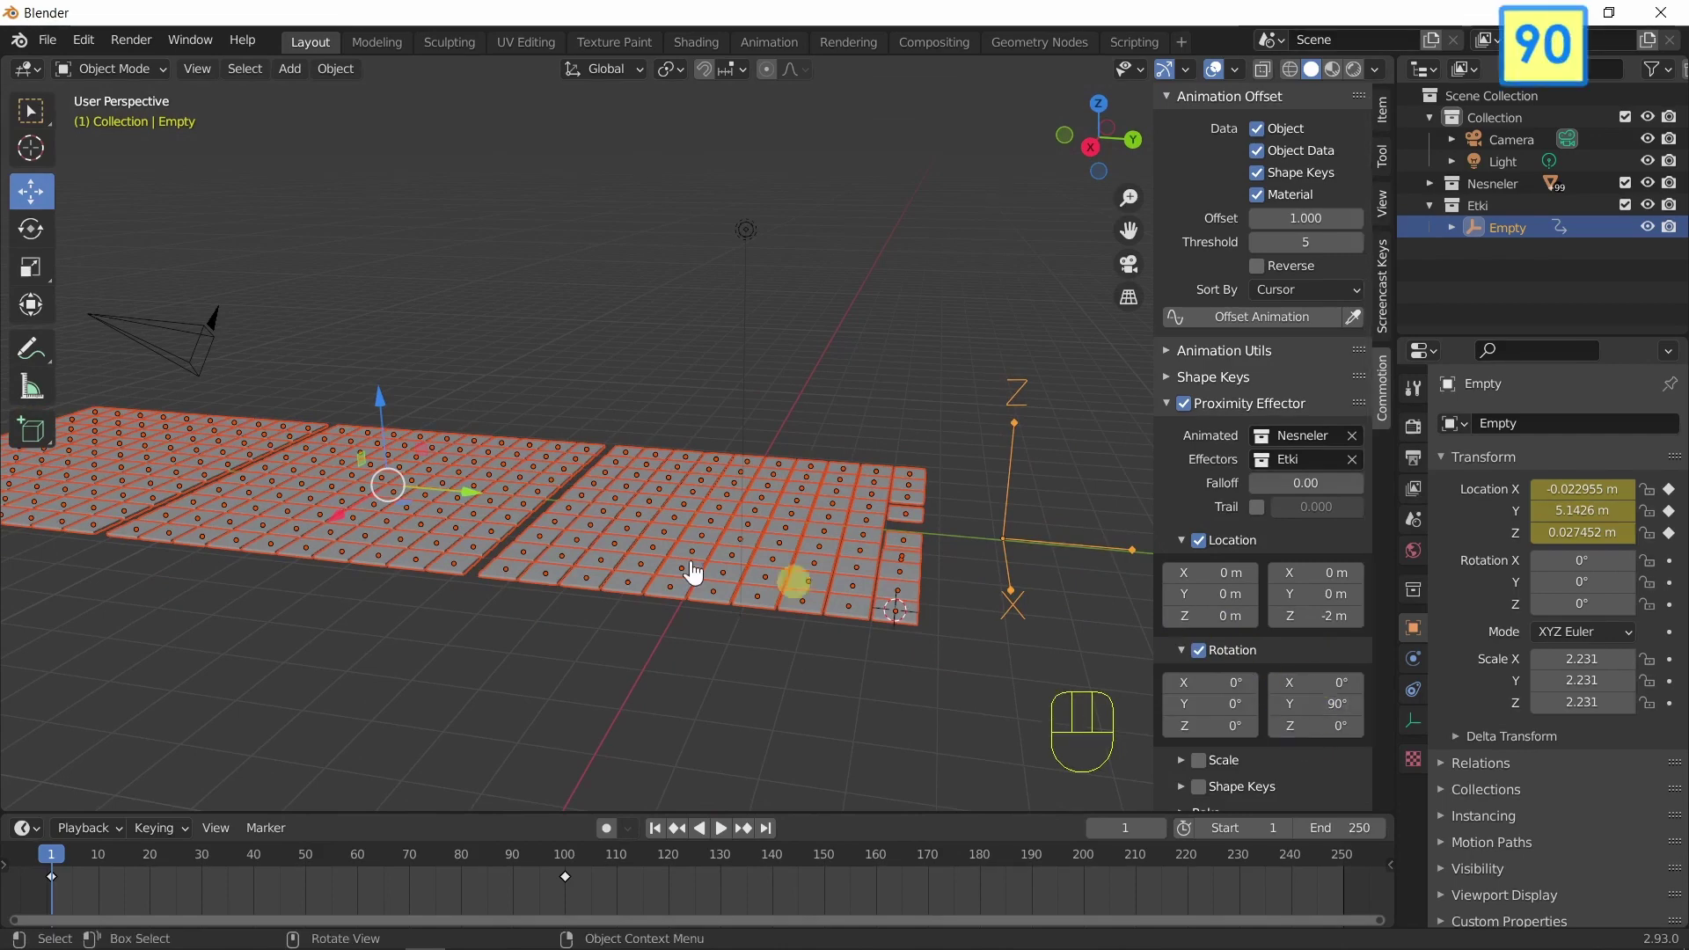
{"action": "left_click_drag", "start_coordinate": [800, 583], "coordinate": [846, 634]}
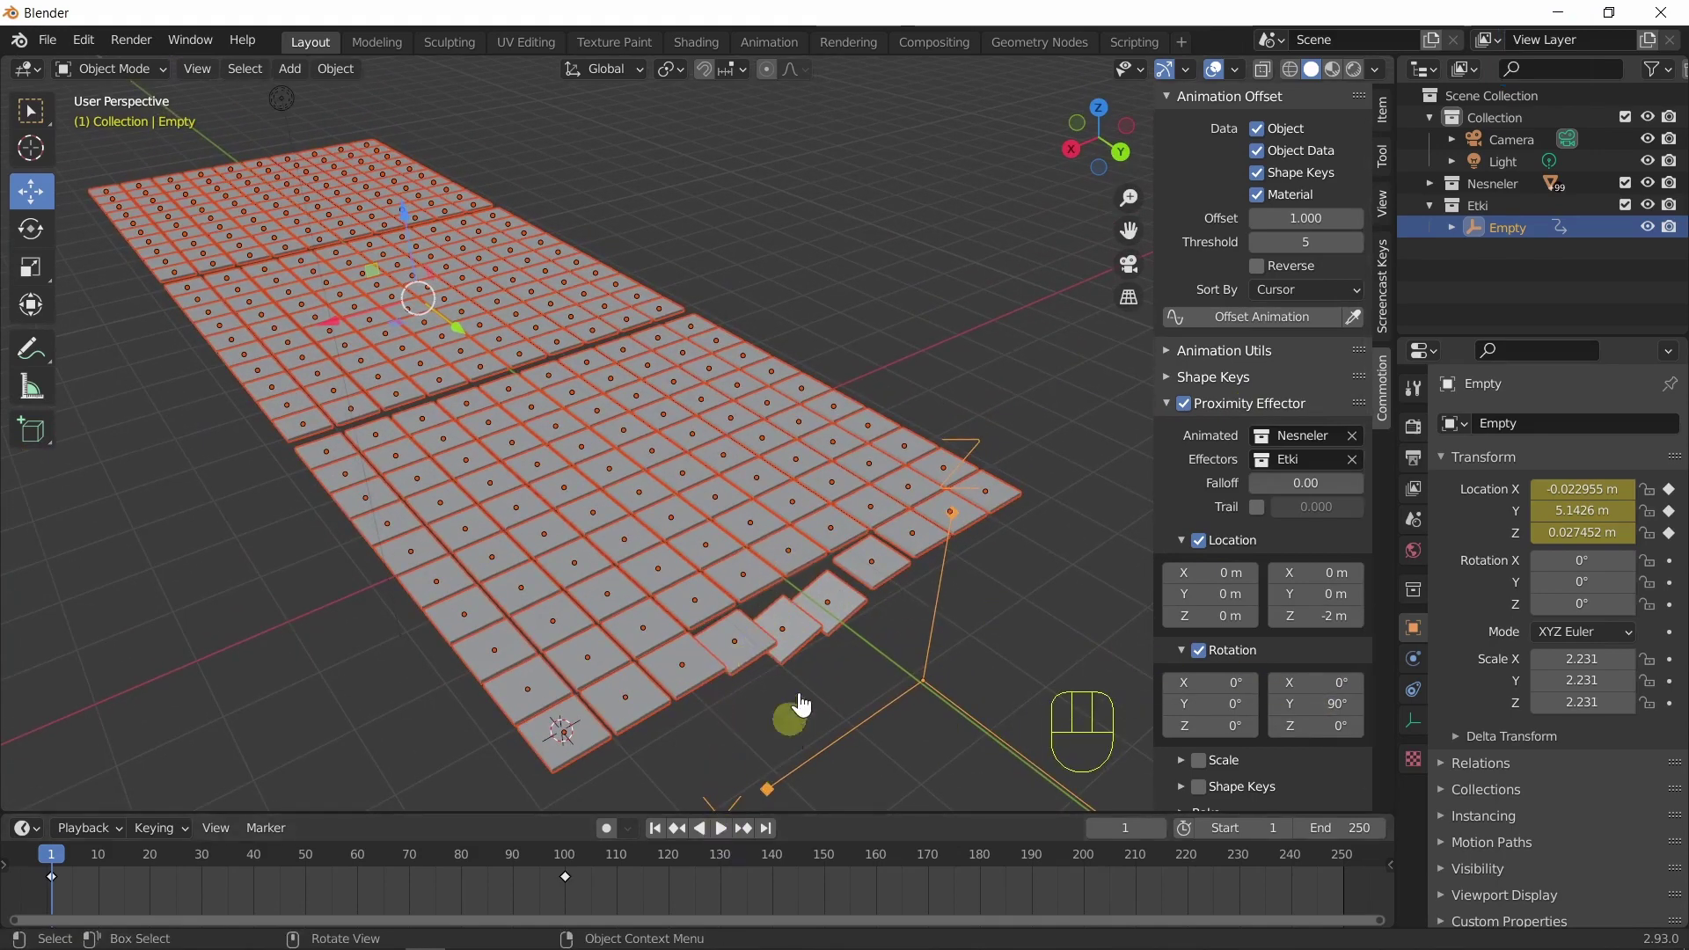
{"action": "left_click_drag", "start_coordinate": [835, 667], "coordinate": [807, 632]}
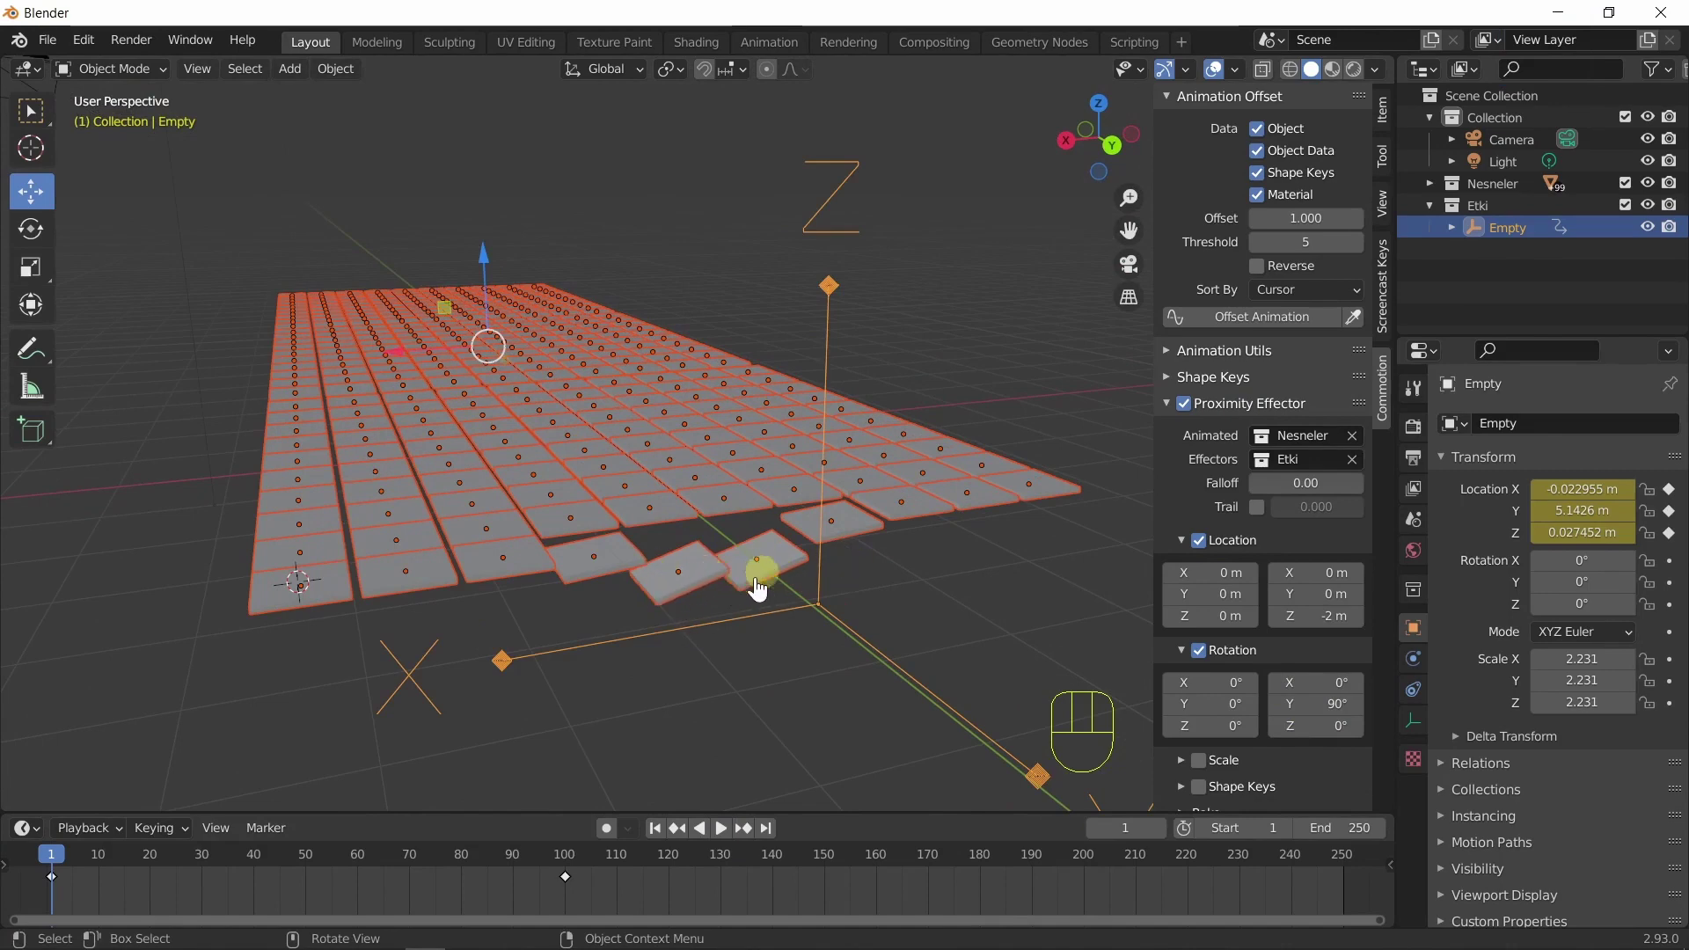
{"action": "left_click_drag", "start_coordinate": [1342, 718], "coordinate": [1320, 670]}
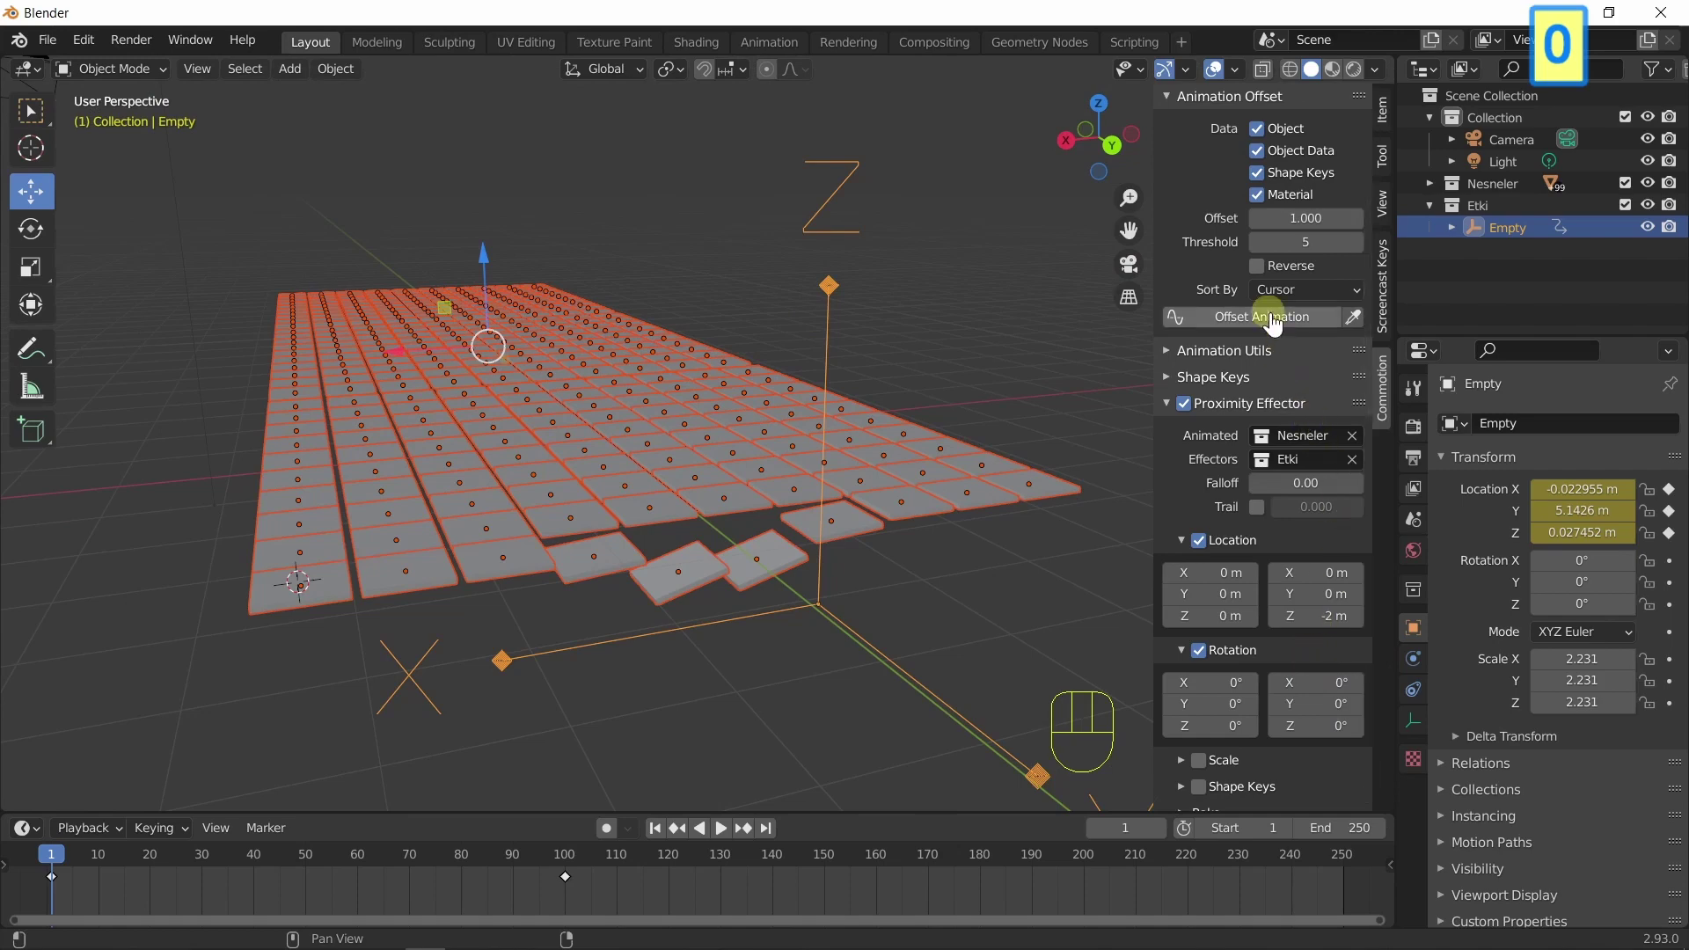
Apply Offset Animation sorted by cursor distance to the tiles and start playback.
{"action": "left_click", "coordinate": [1277, 324]}
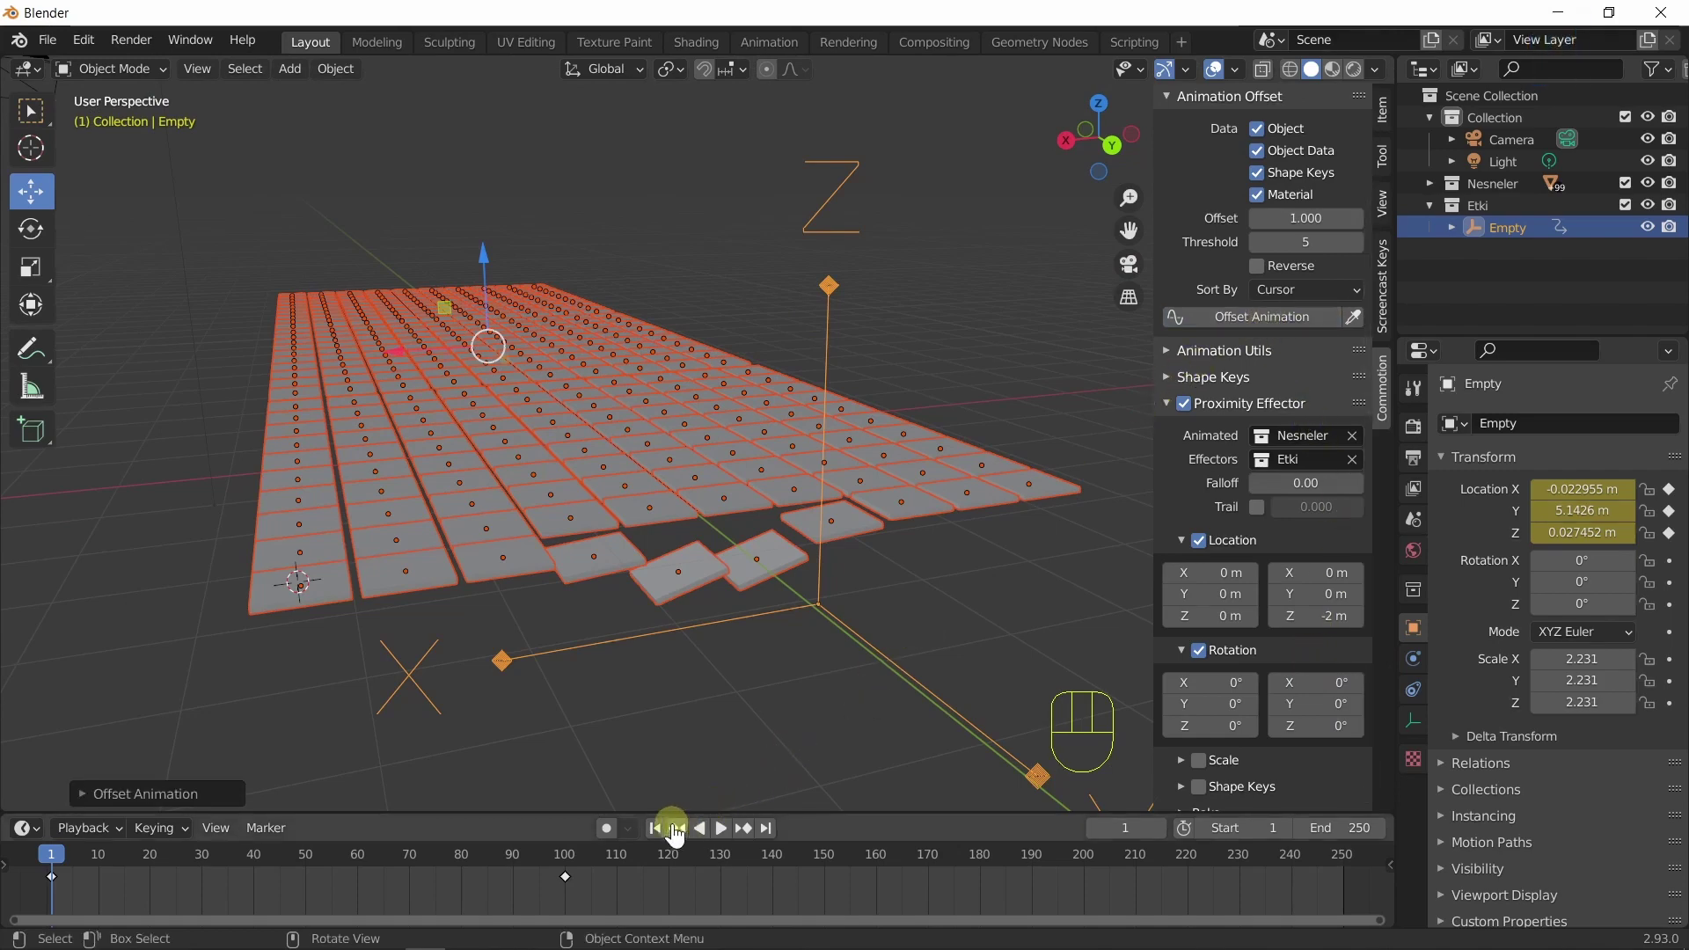
{"action": "left_click", "coordinate": [662, 833]}
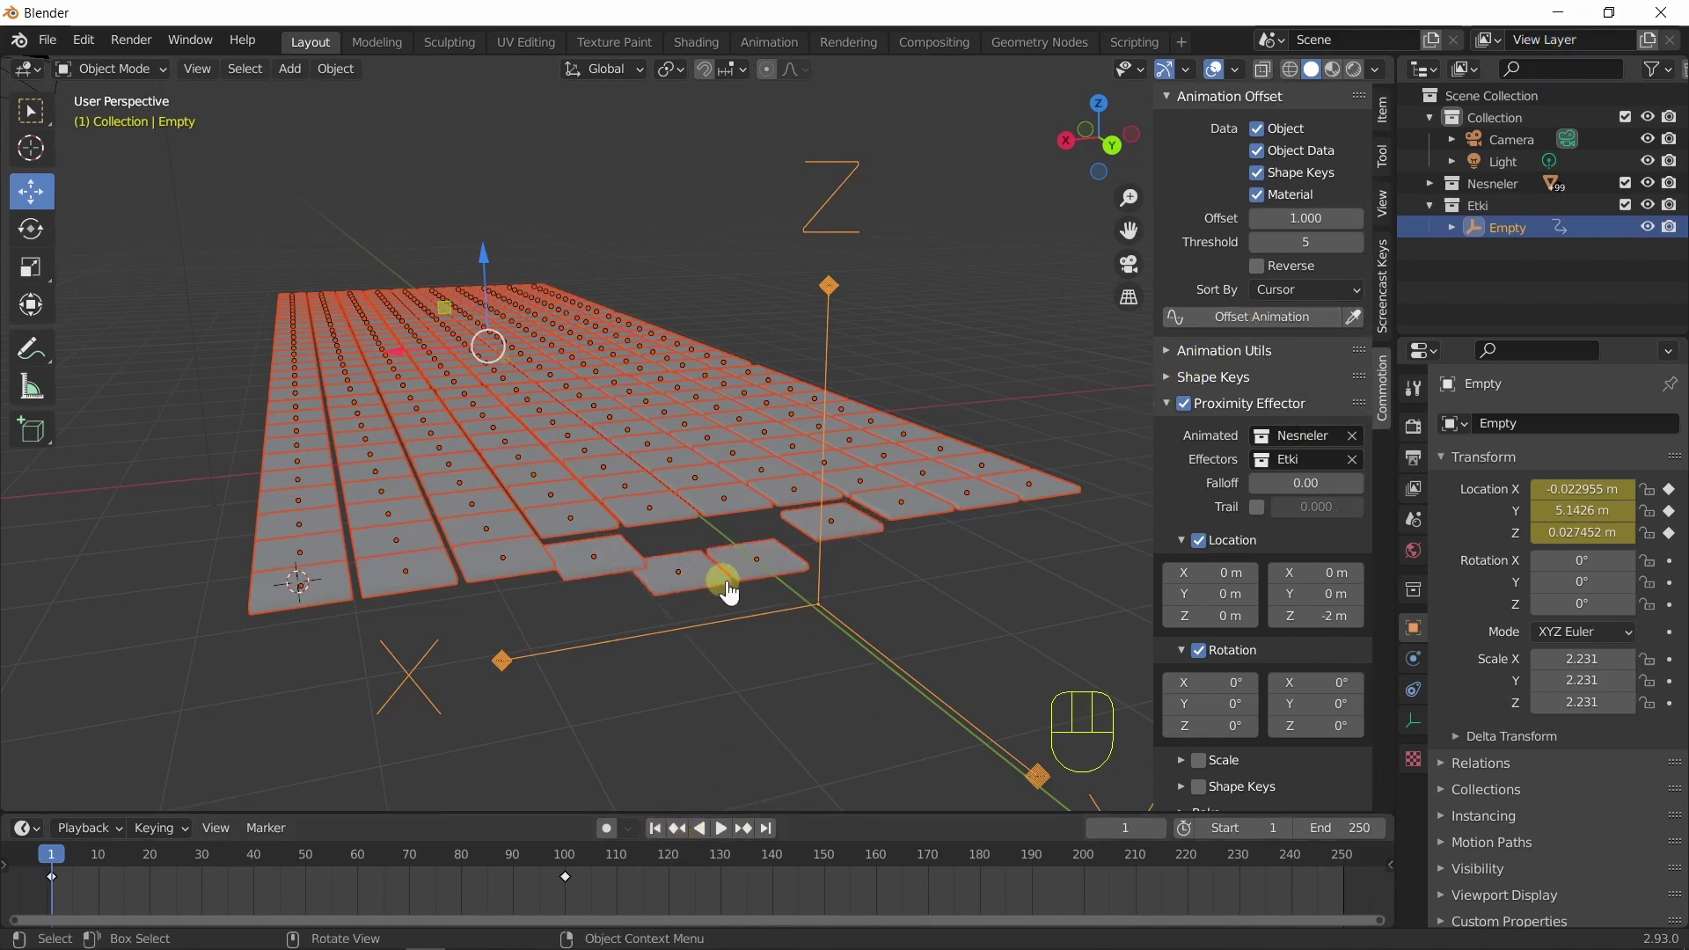
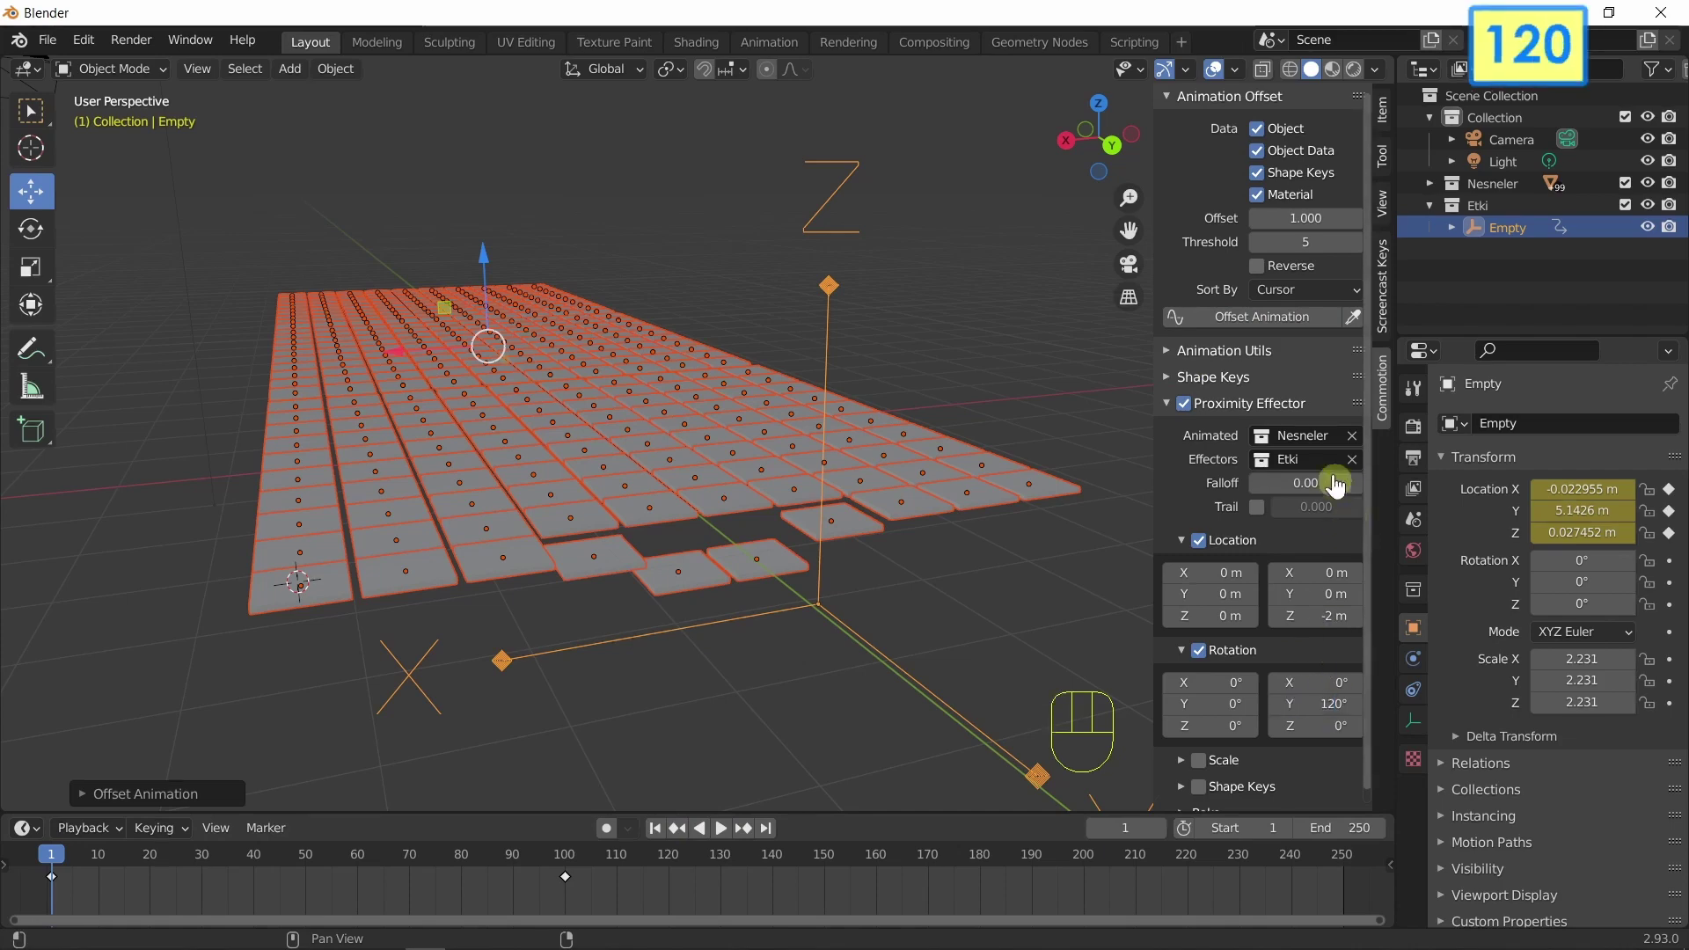
{"action": "left_click", "coordinate": [1280, 325]}
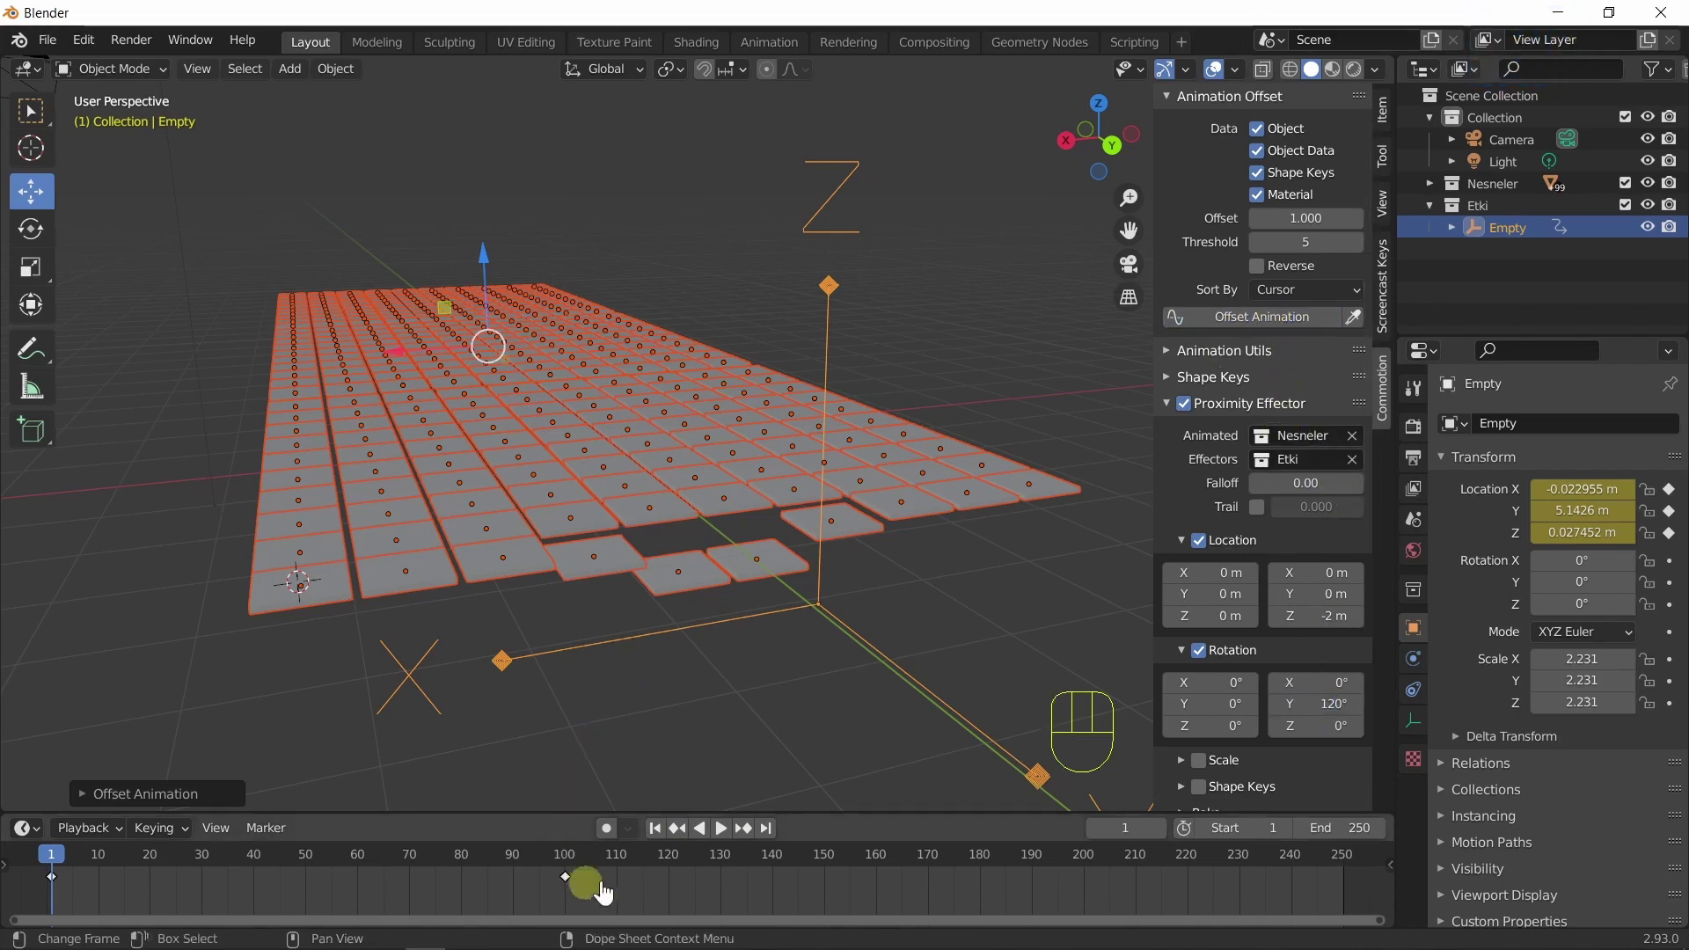
{"action": "left_click", "coordinate": [728, 837]}
{"action": "left_click", "coordinate": [729, 839]}
Orbit around the tumbling tiles beneath the sweeping Empty, then stop back at frame 1.
{"action": "left_click_drag", "start_coordinate": [792, 707], "coordinate": [760, 682]}
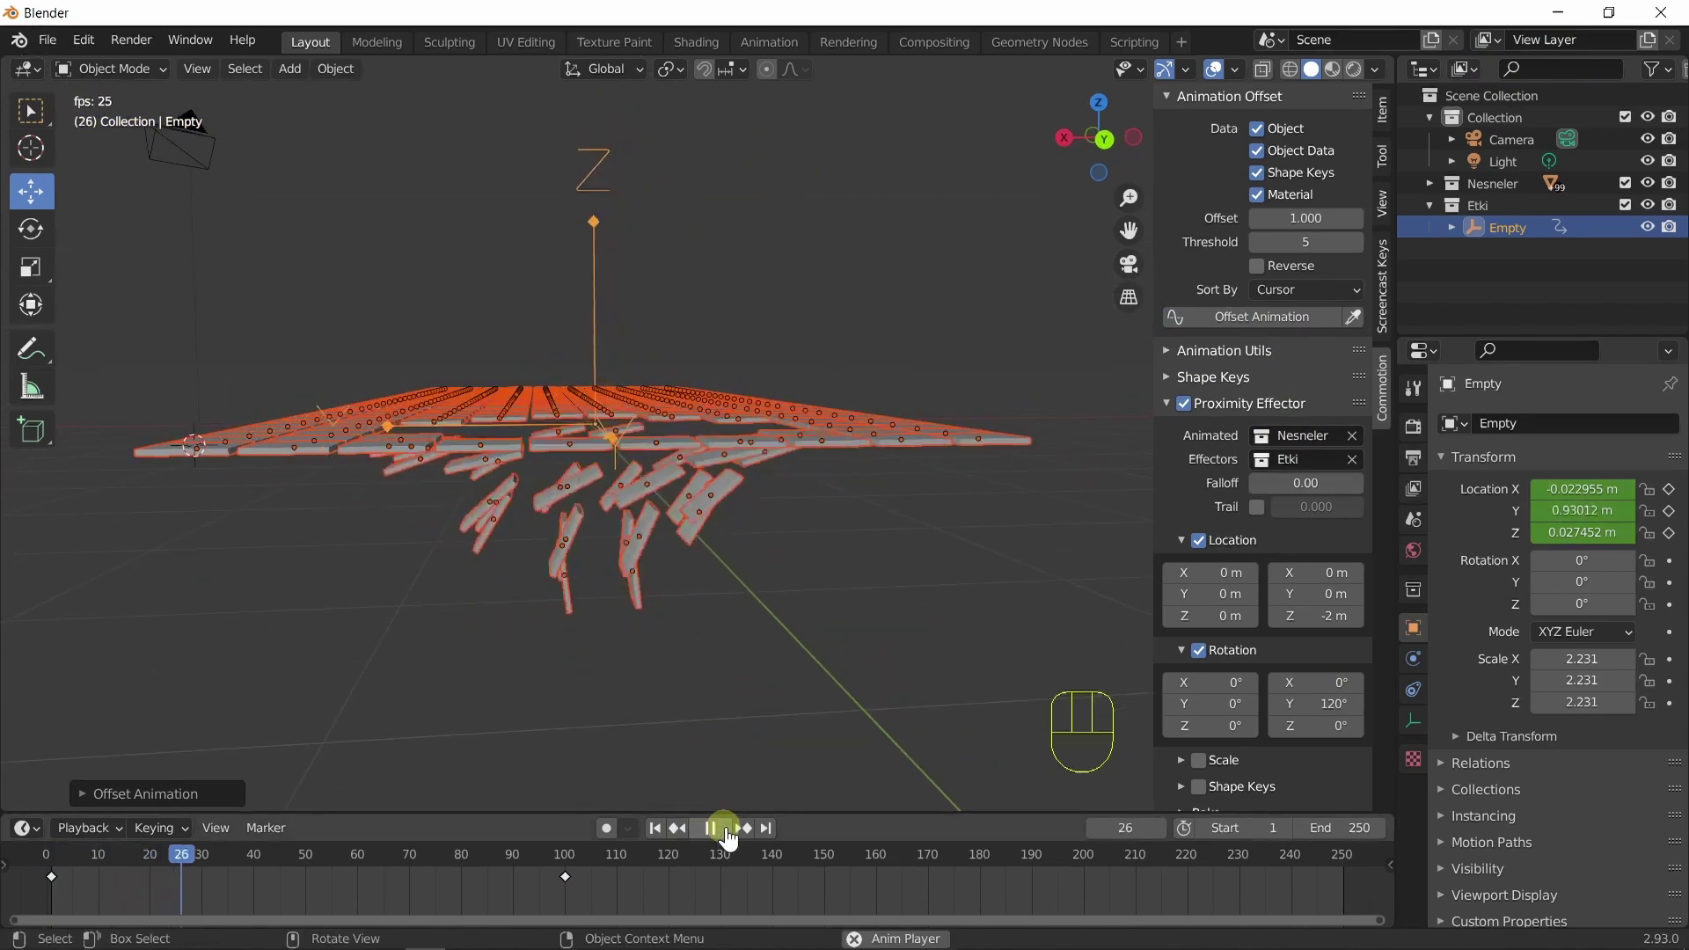
{"action": "left_click", "coordinate": [733, 838]}
{"action": "left_click_drag", "start_coordinate": [606, 682], "coordinate": [806, 775]}
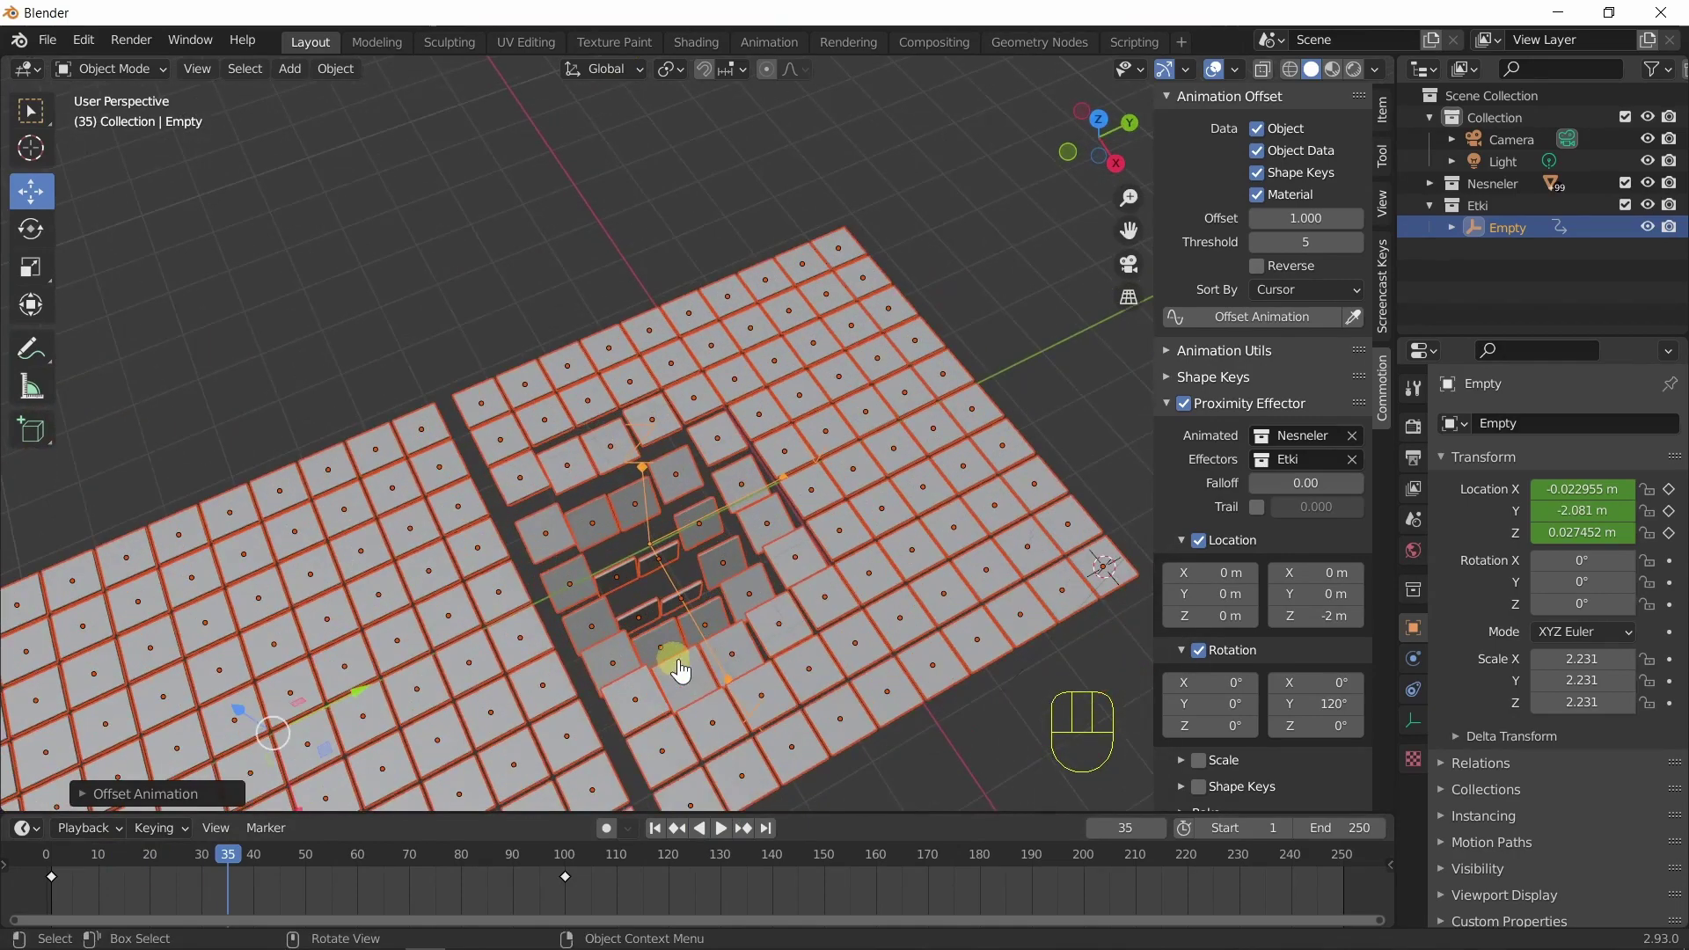
{"action": "left_click_drag", "start_coordinate": [836, 514], "coordinate": [821, 547]}
{"action": "left_click_drag", "start_coordinate": [805, 579], "coordinate": [731, 835]}
{"action": "left_click", "coordinate": [731, 835]}
{"action": "left_click", "coordinate": [732, 847]}
{"action": "middle_click", "coordinate": [785, 626]}
{"action": "middle_click", "coordinate": [878, 580]}
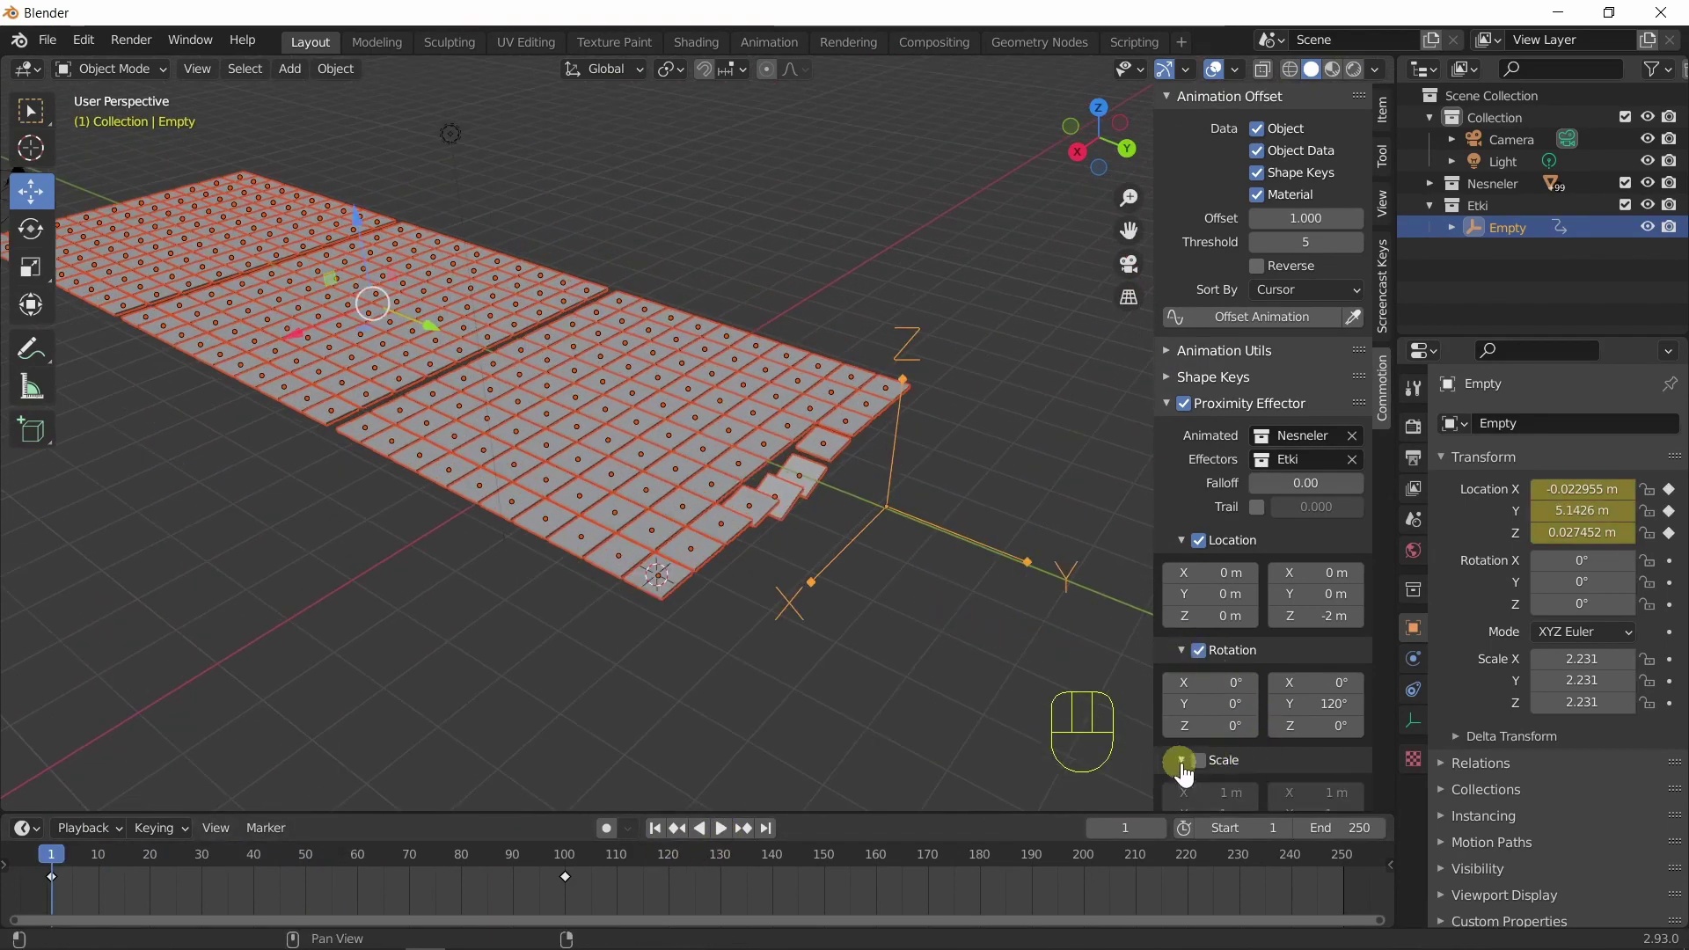
Replay the proximity-driven tile wave from frame 1, viewing the planes from several sides.
{"action": "left_click", "coordinate": [1211, 678]}
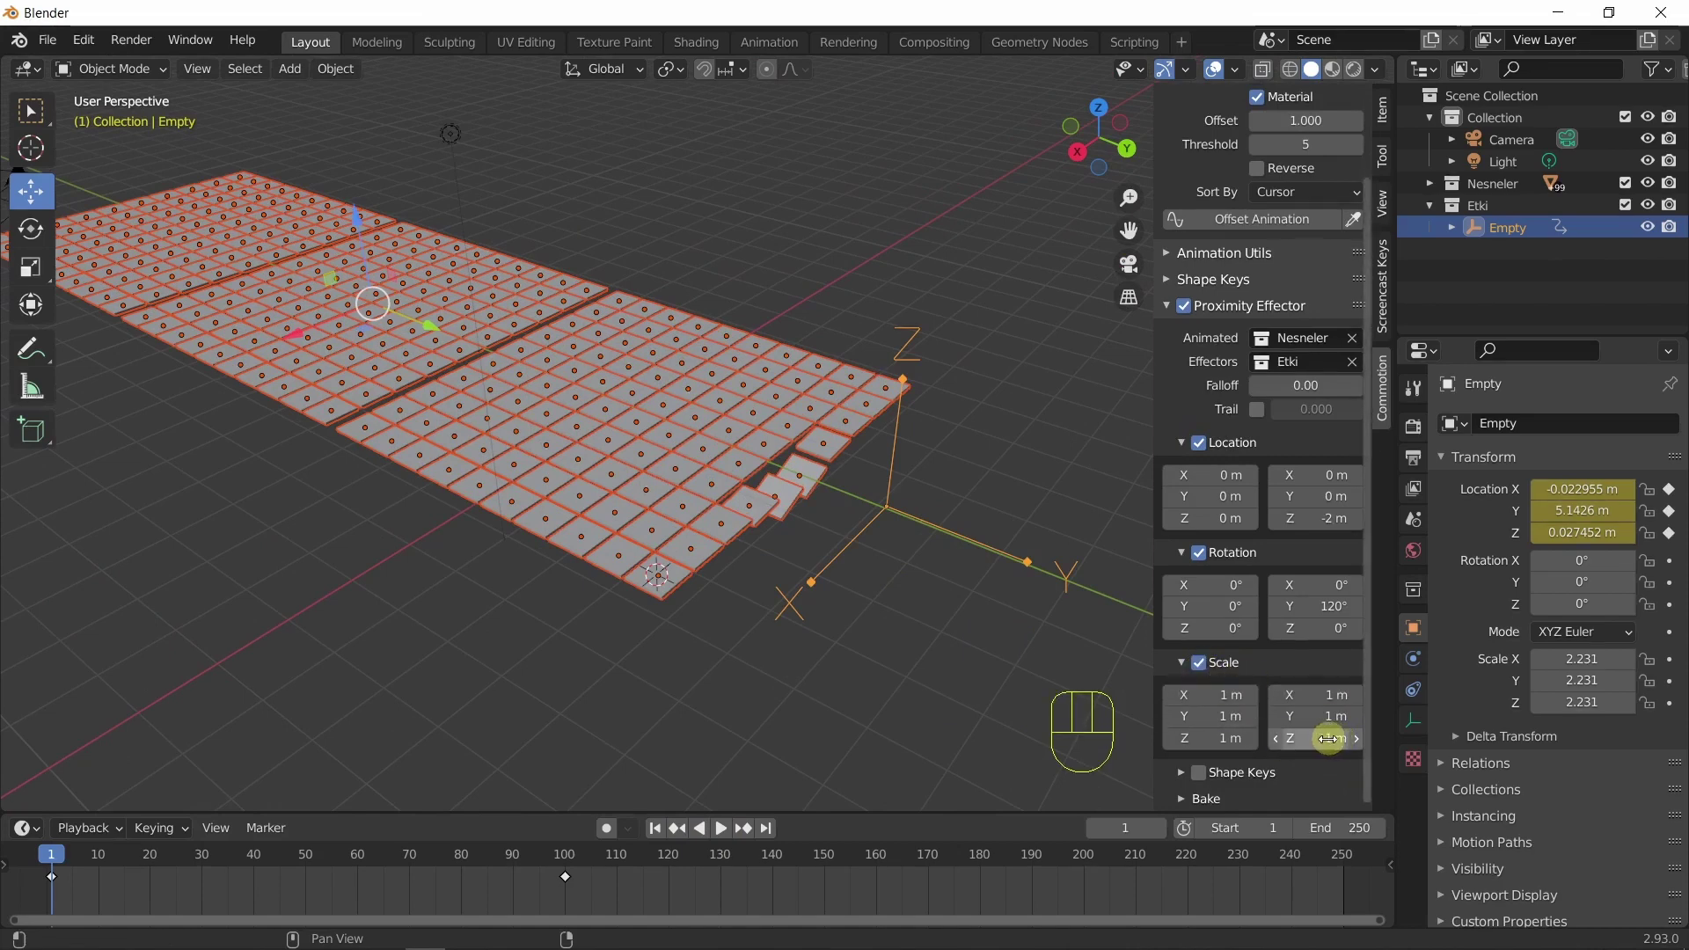
{"action": "left_click_drag", "start_coordinate": [1346, 727], "coordinate": [1329, 674]}
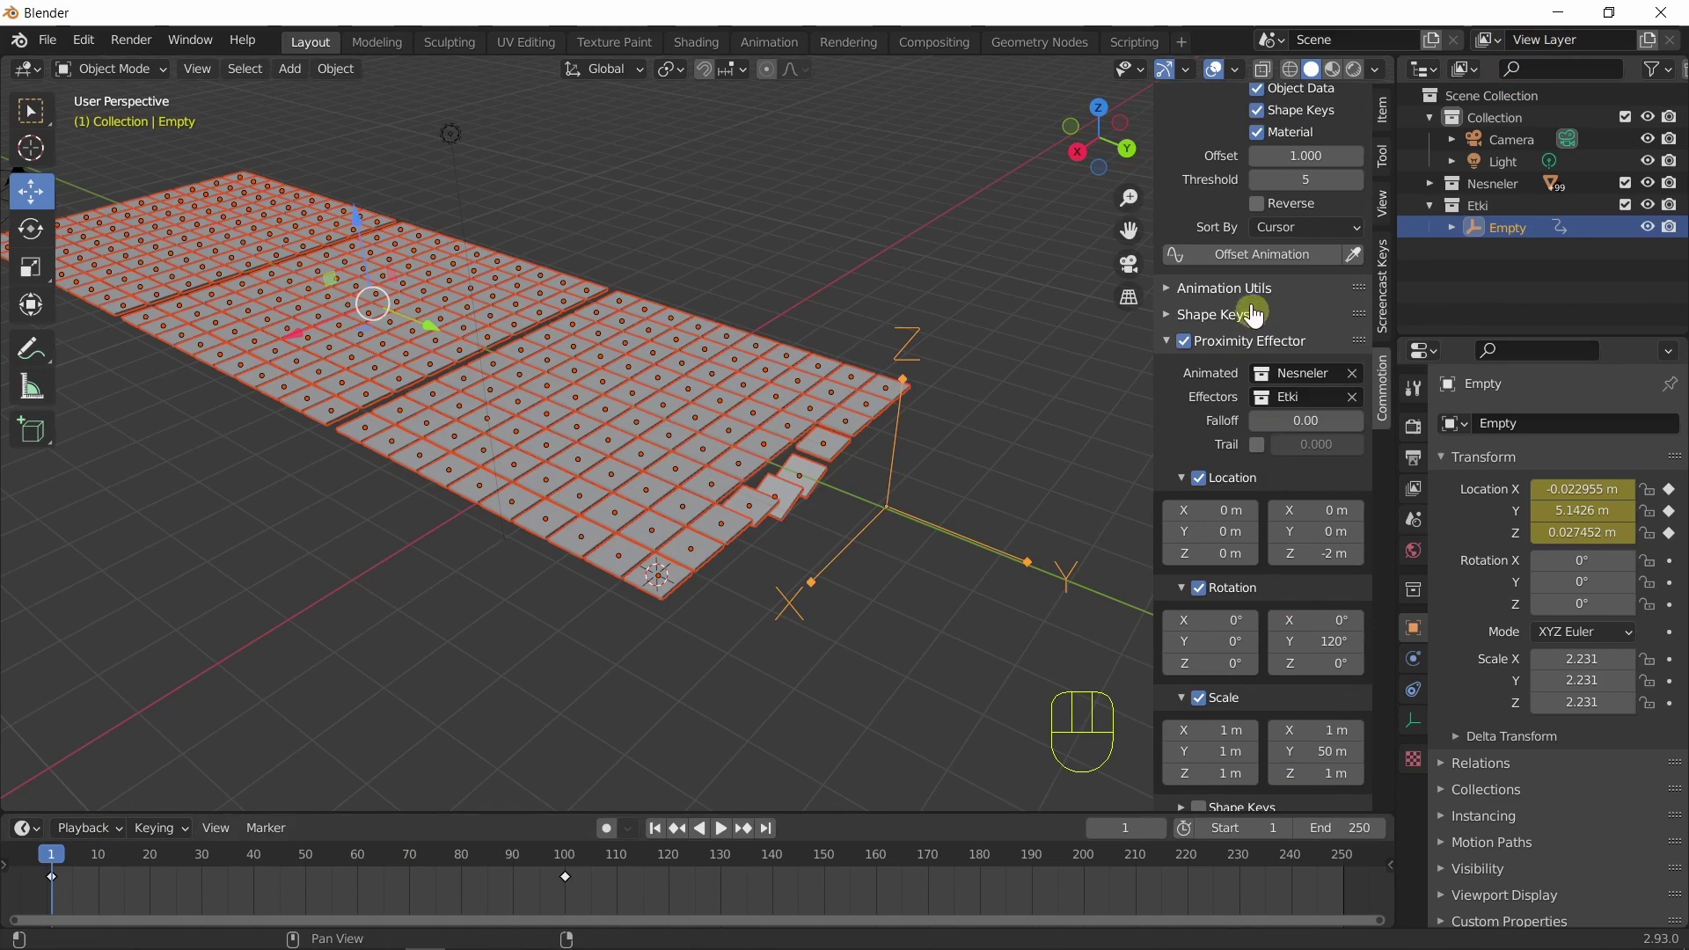
{"action": "left_click", "coordinate": [1240, 262]}
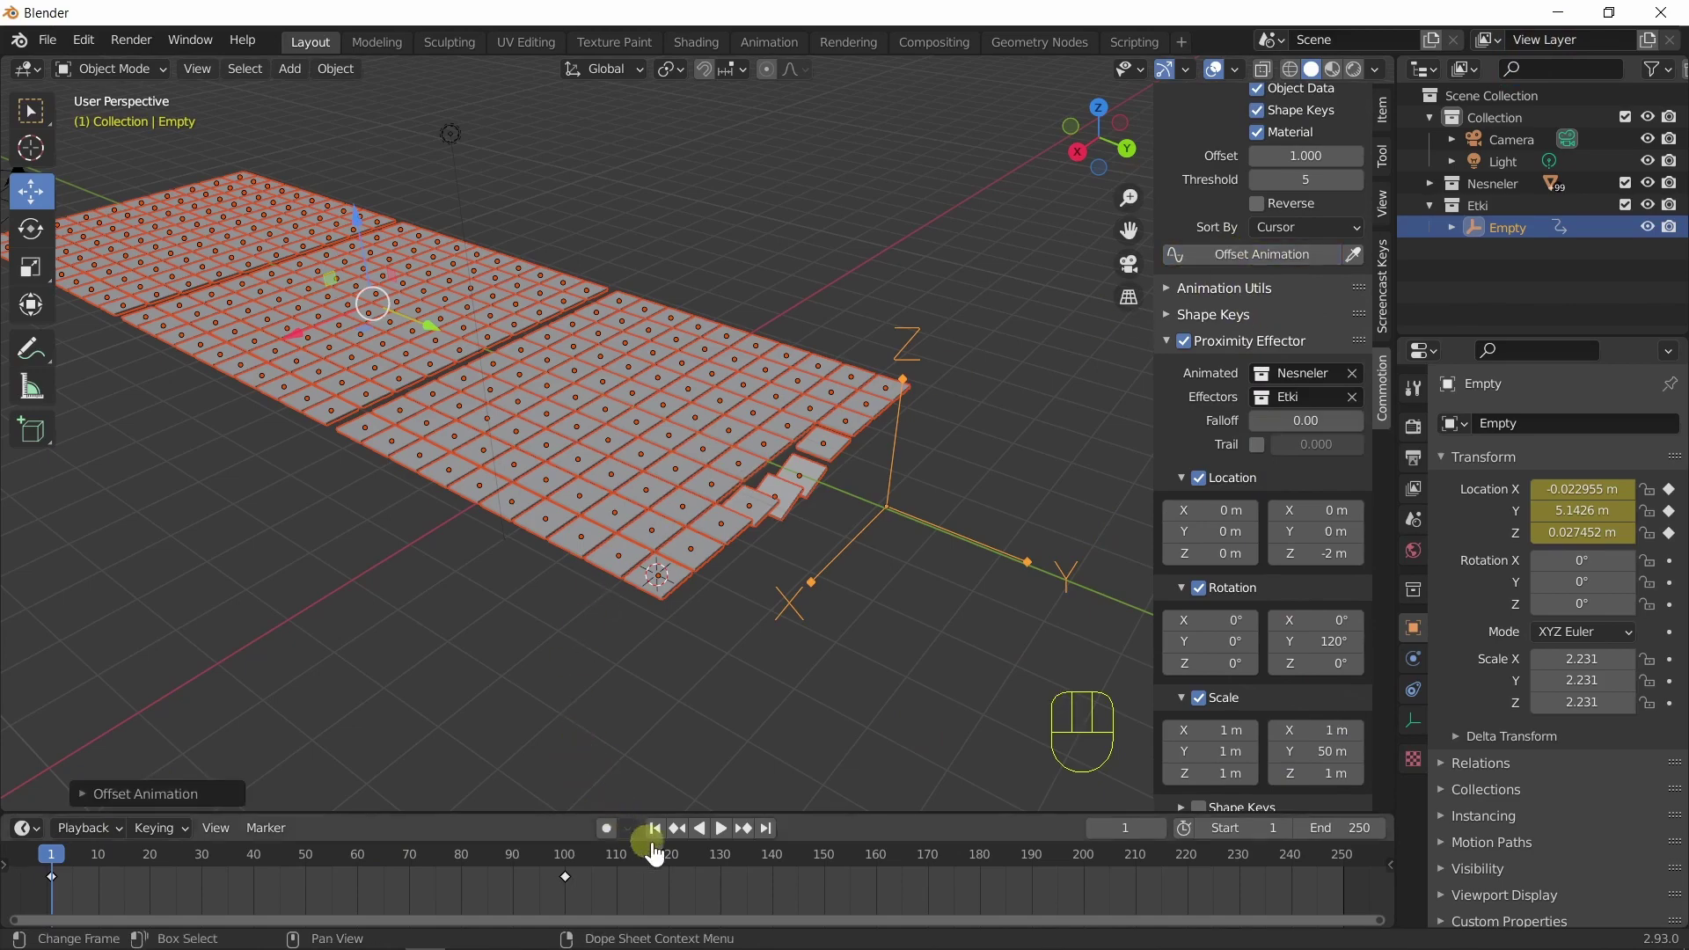
{"action": "left_click", "coordinate": [727, 834]}
{"action": "left_click", "coordinate": [726, 833]}
{"action": "left_click_drag", "start_coordinate": [720, 738], "coordinate": [775, 758]}
{"action": "left_click", "coordinate": [731, 843]}
{"action": "left_click", "coordinate": [732, 843]}
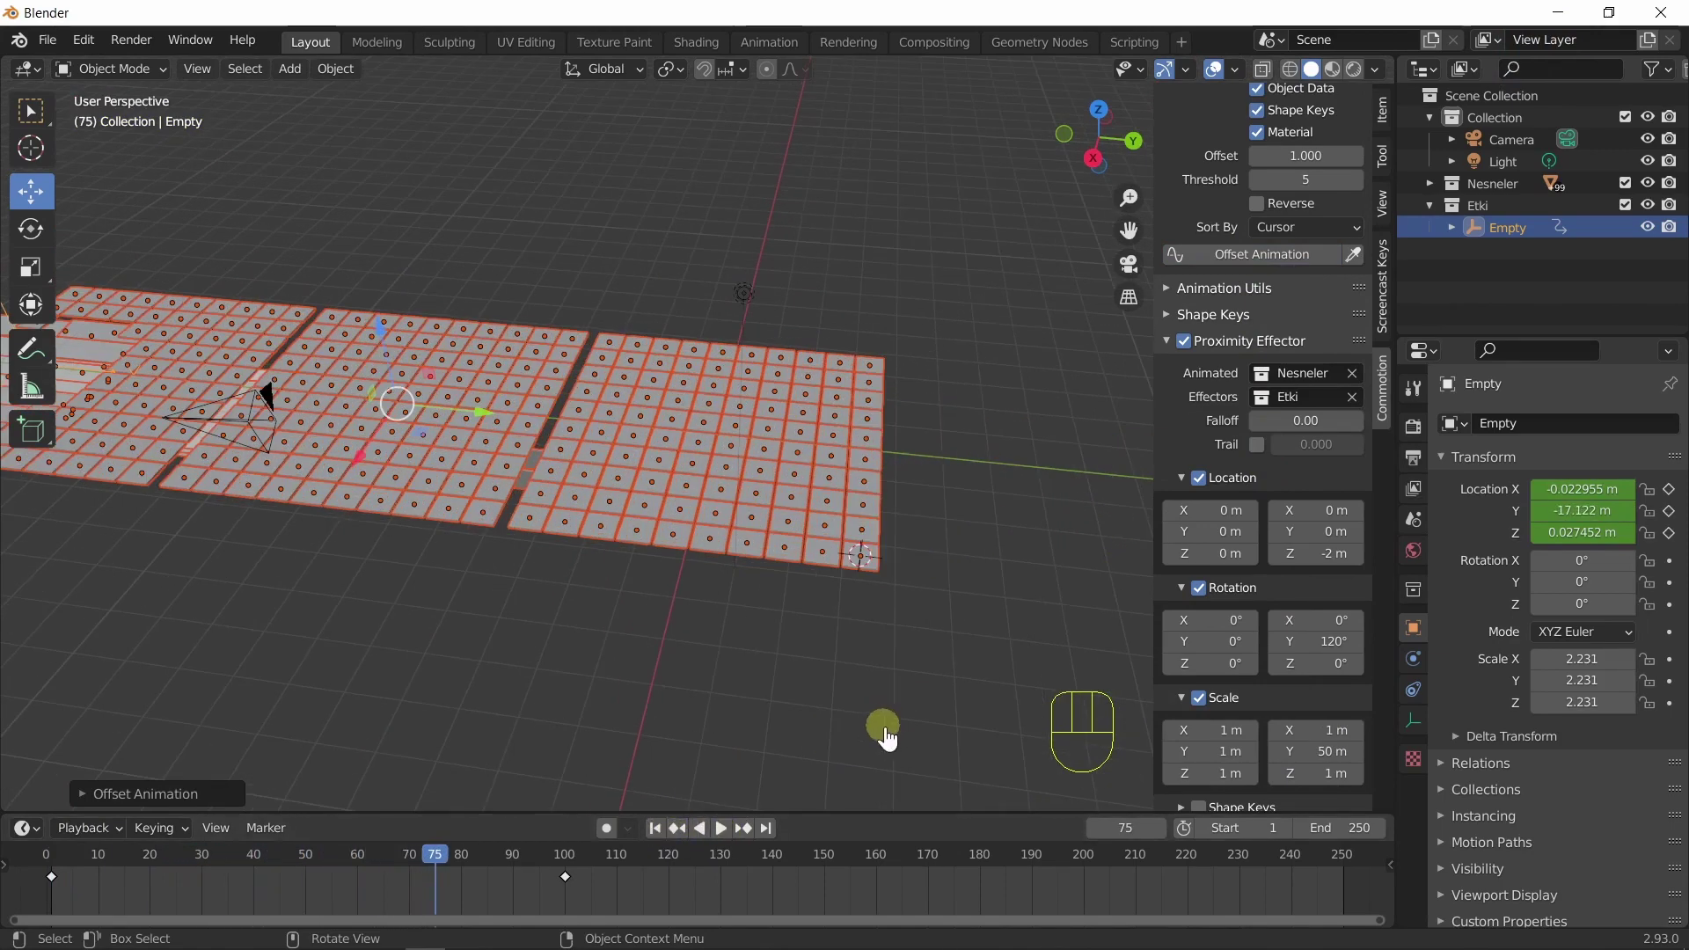
{"action": "left_click_drag", "start_coordinate": [1335, 753], "coordinate": [1336, 710]}
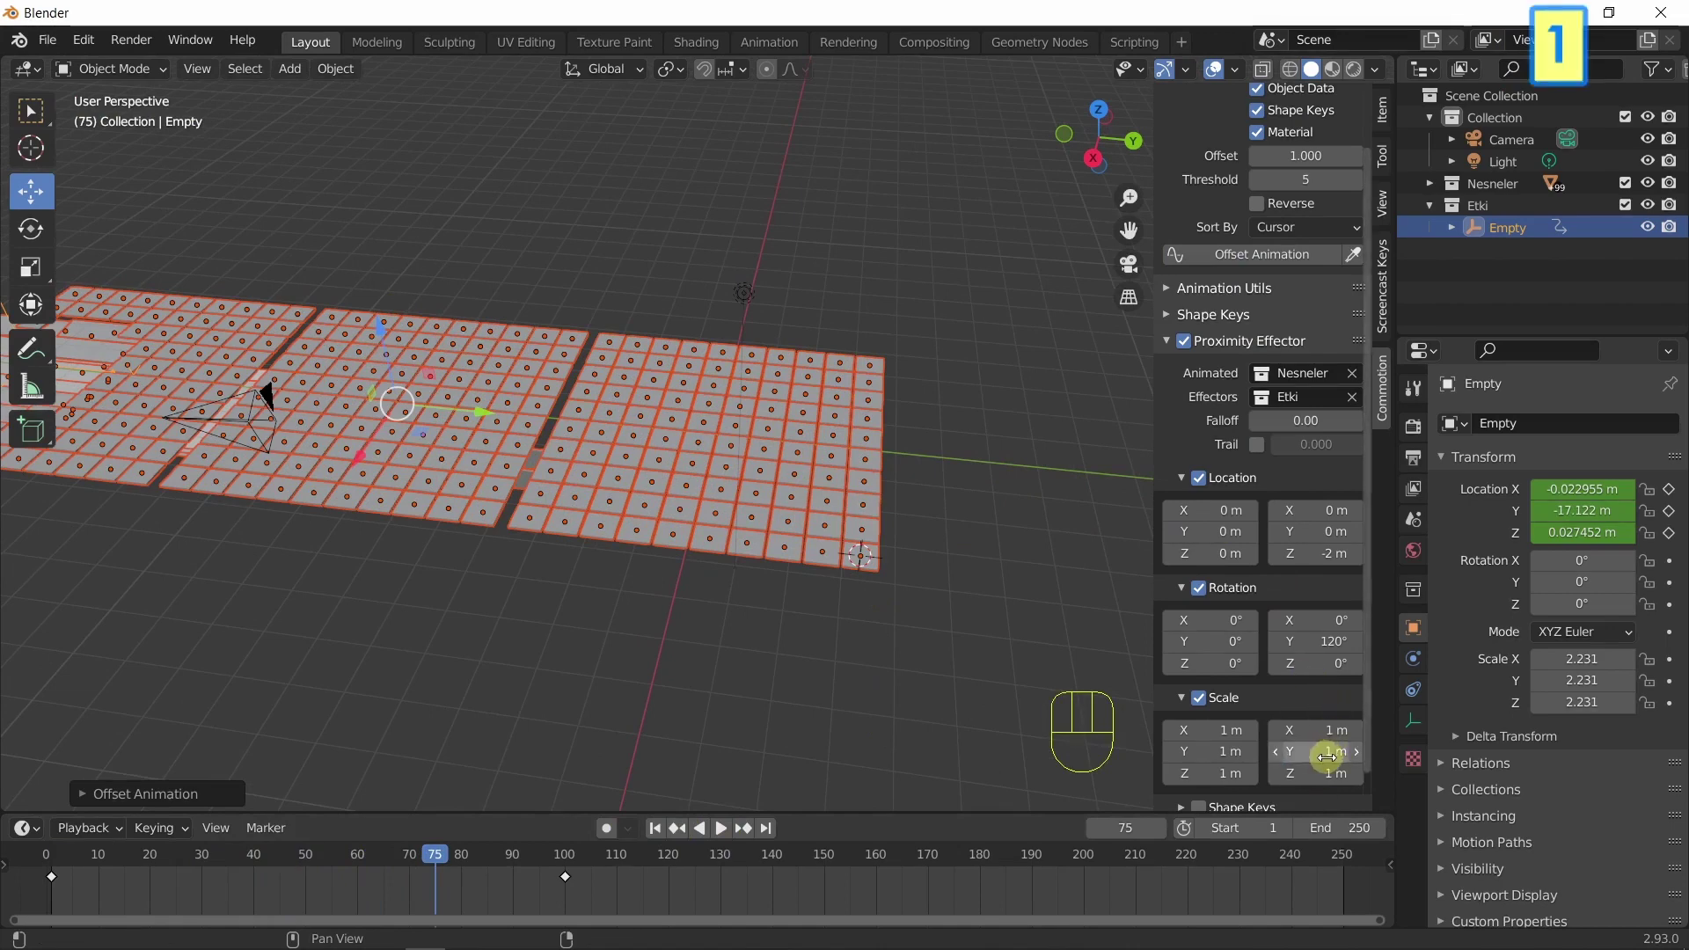
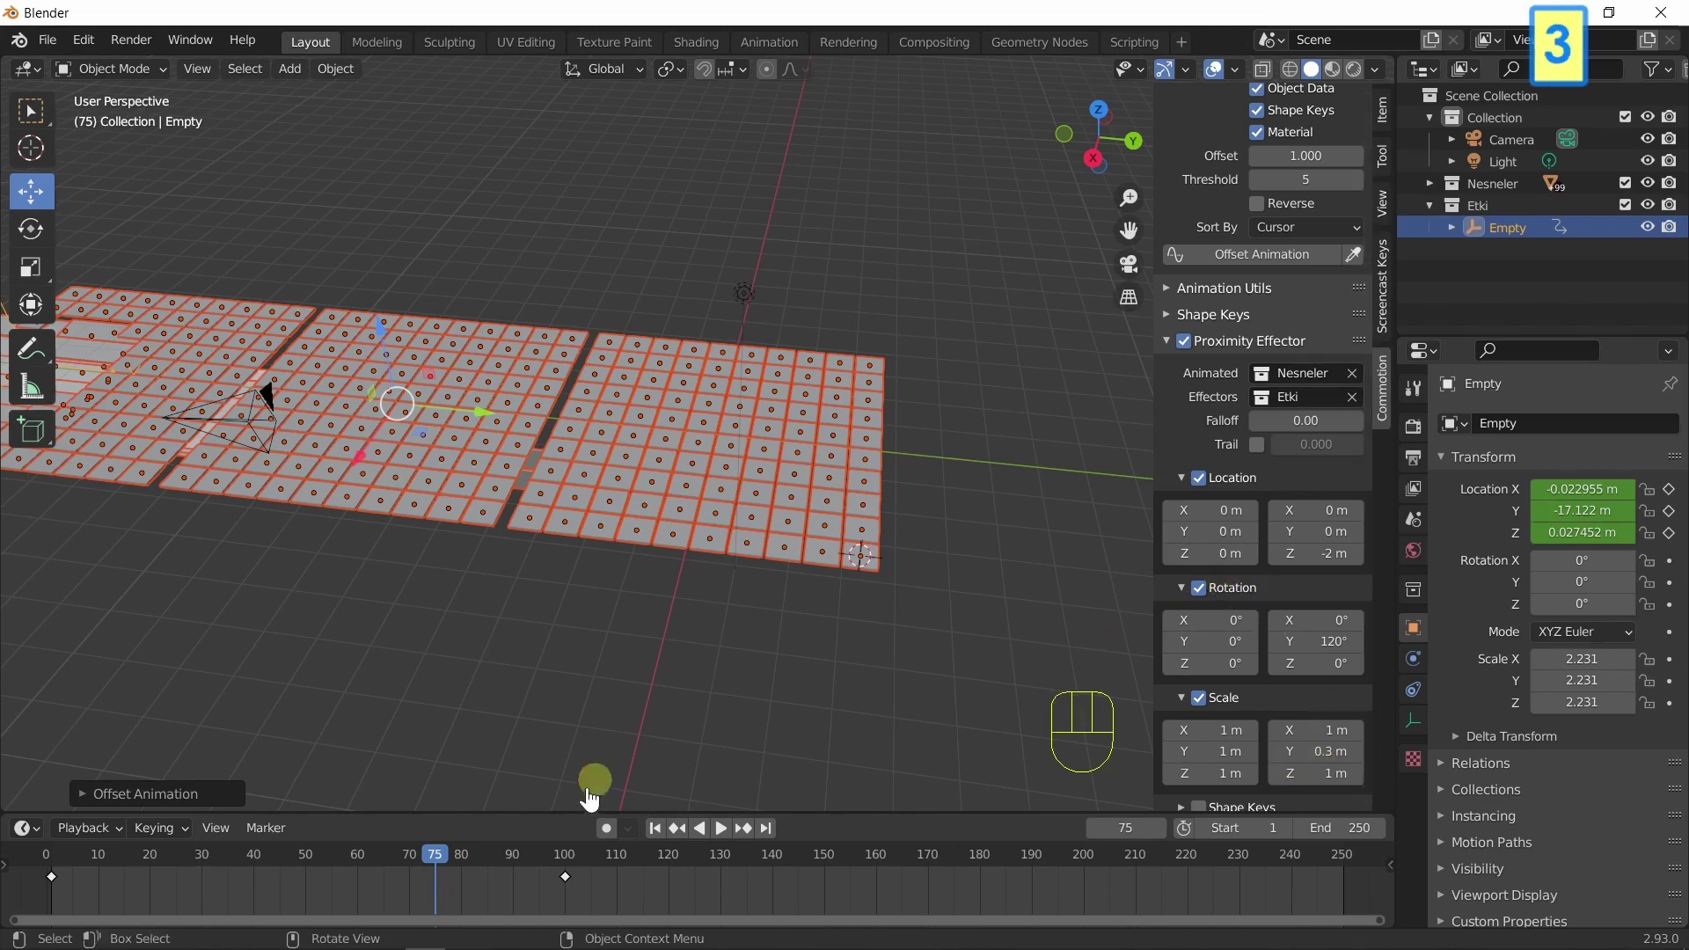
Reapply the animation offset and play it, orbiting under the planes to watch tiles extrude downward.
{"action": "left_click", "coordinate": [674, 838]}
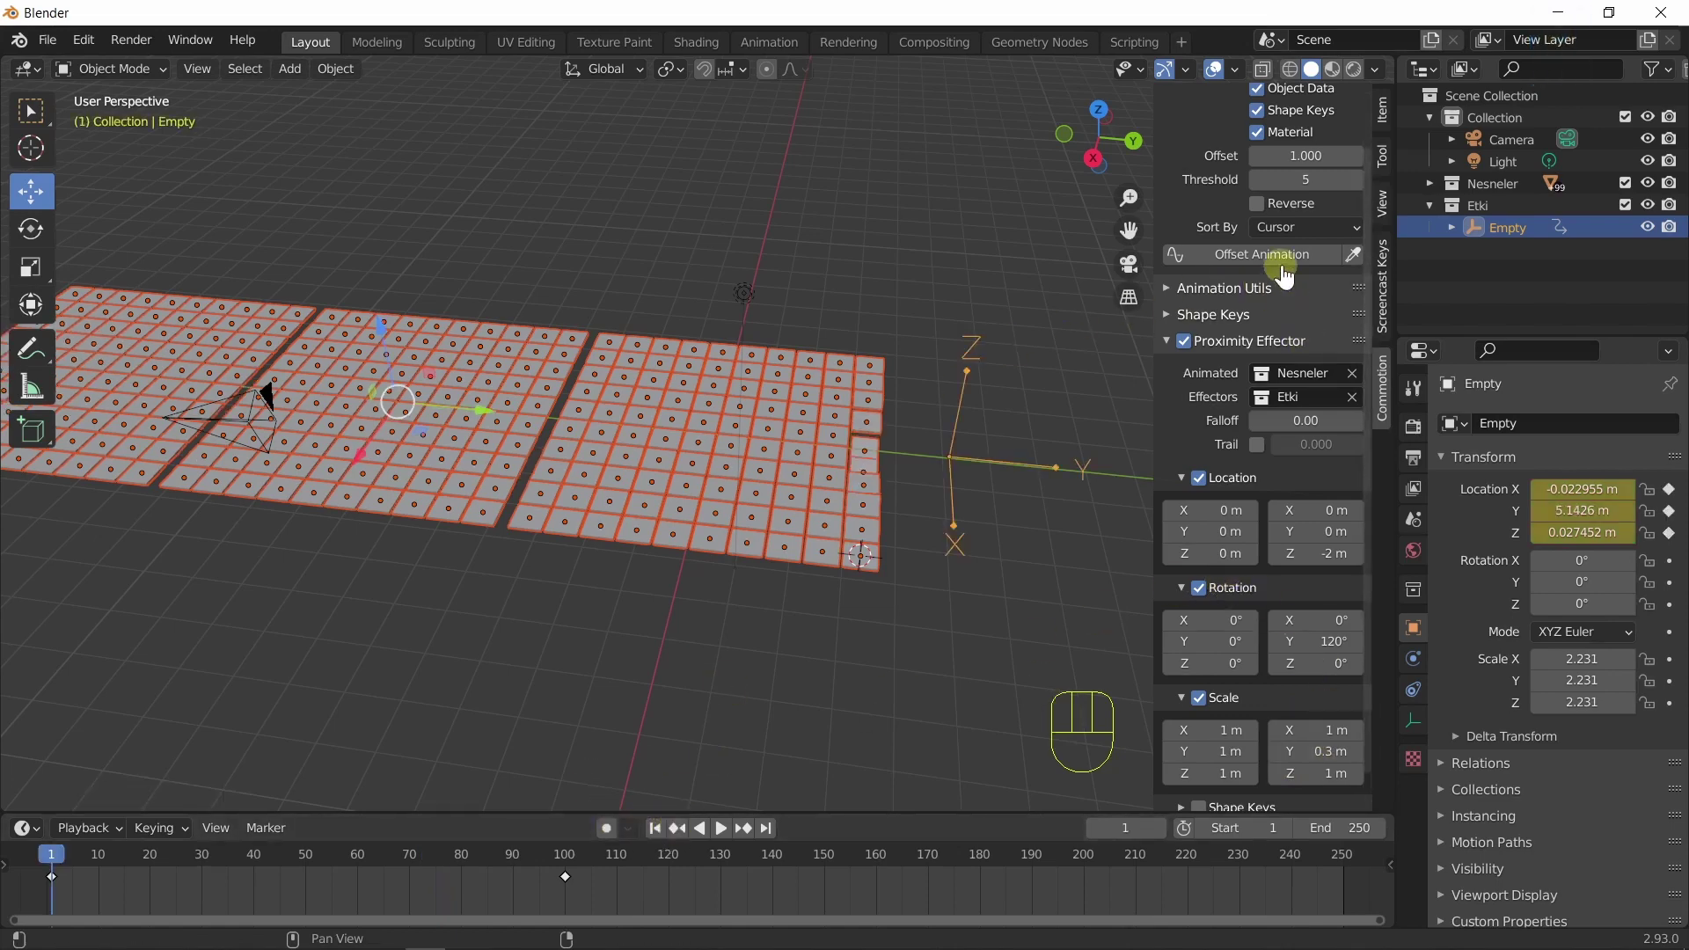
{"action": "left_click", "coordinate": [1286, 269]}
{"action": "left_click", "coordinate": [726, 837]}
{"action": "left_click", "coordinate": [727, 837]}
{"action": "left_click_drag", "start_coordinate": [938, 655], "coordinate": [784, 639]}
{"action": "left_click_drag", "start_coordinate": [657, 637], "coordinate": [962, 581]}
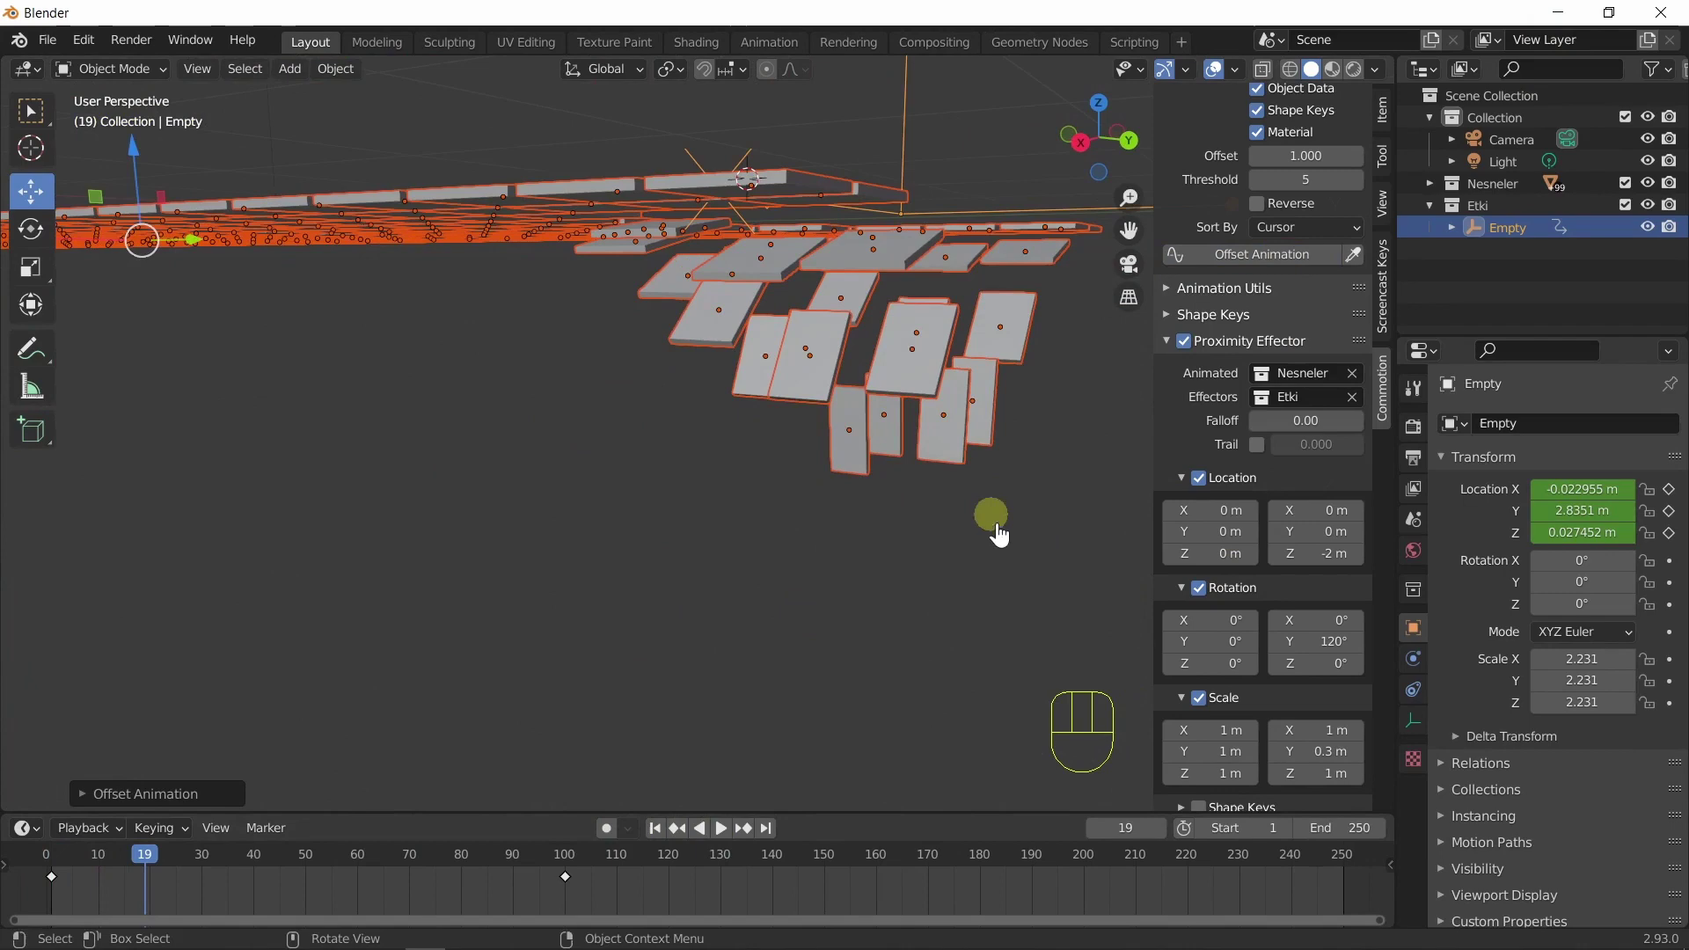
{"action": "left_click_drag", "start_coordinate": [903, 506], "coordinate": [959, 469]}
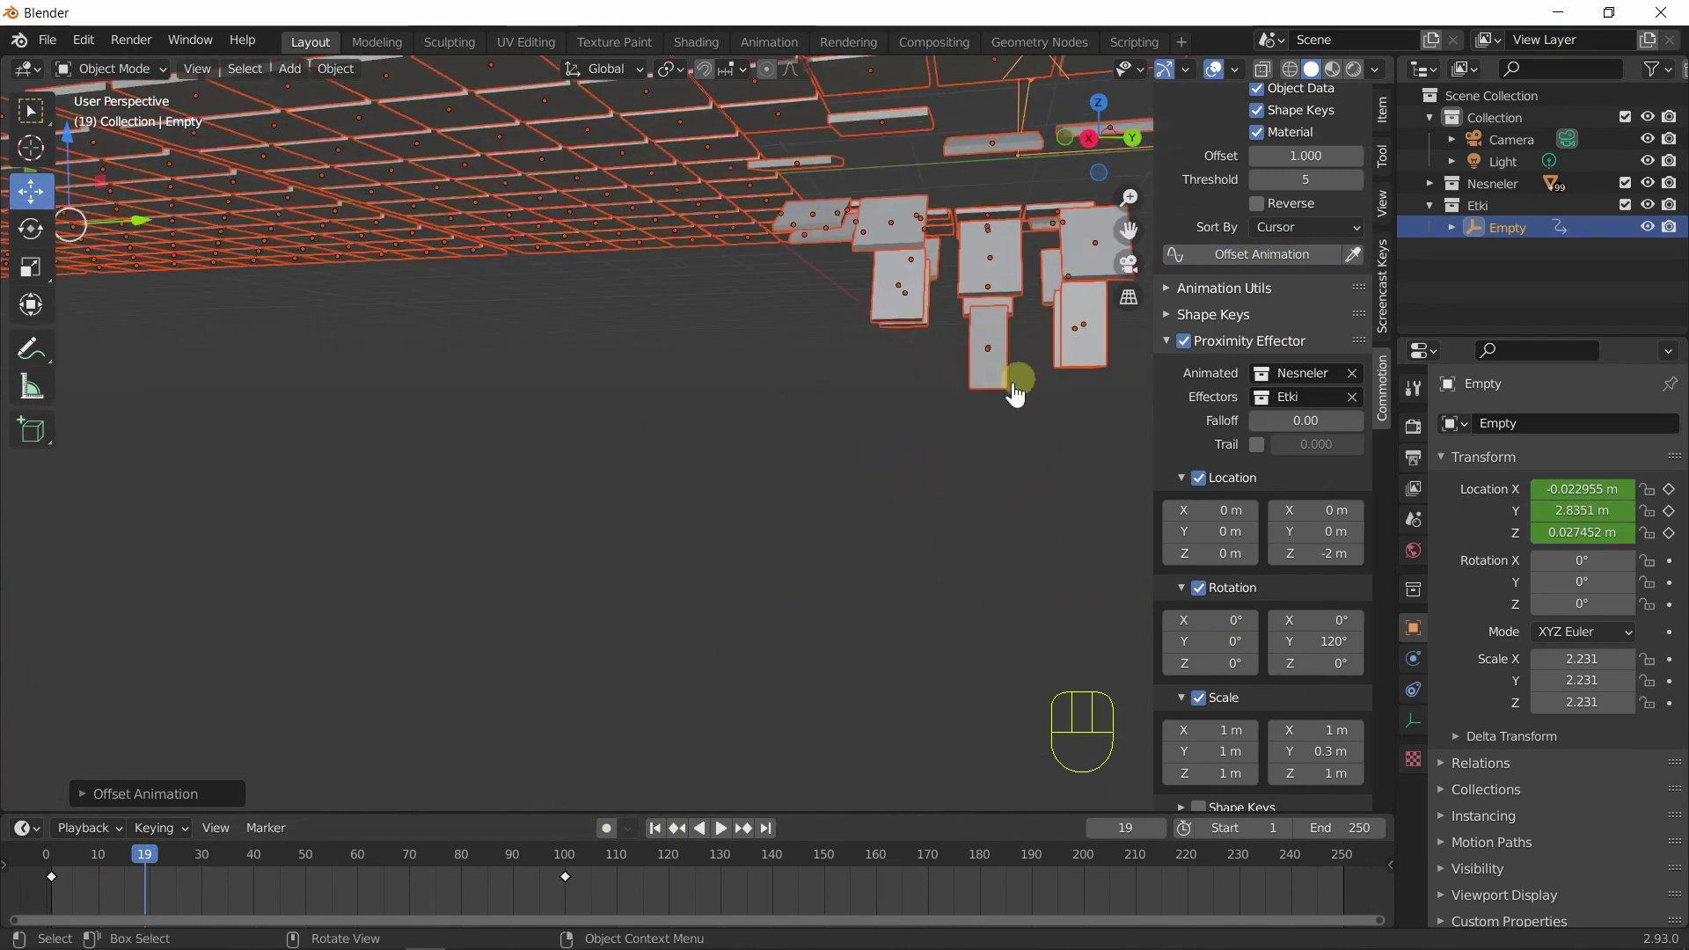
{"action": "left_click", "coordinate": [665, 836]}
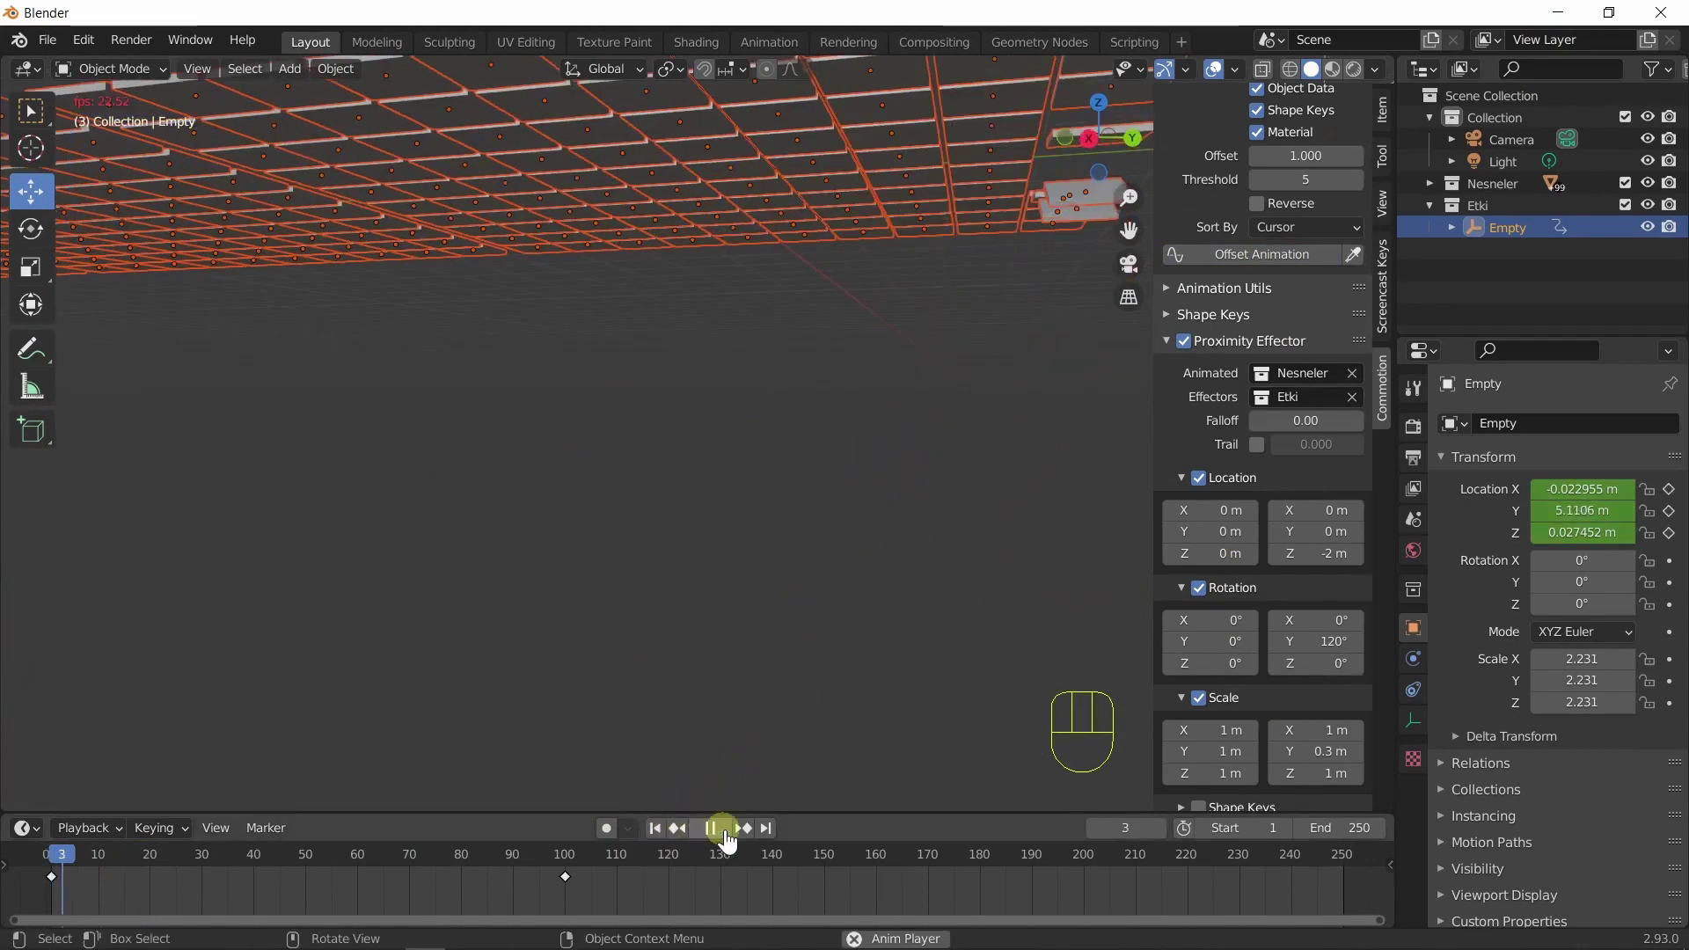
{"action": "left_click_drag", "start_coordinate": [845, 670], "coordinate": [622, 711]}
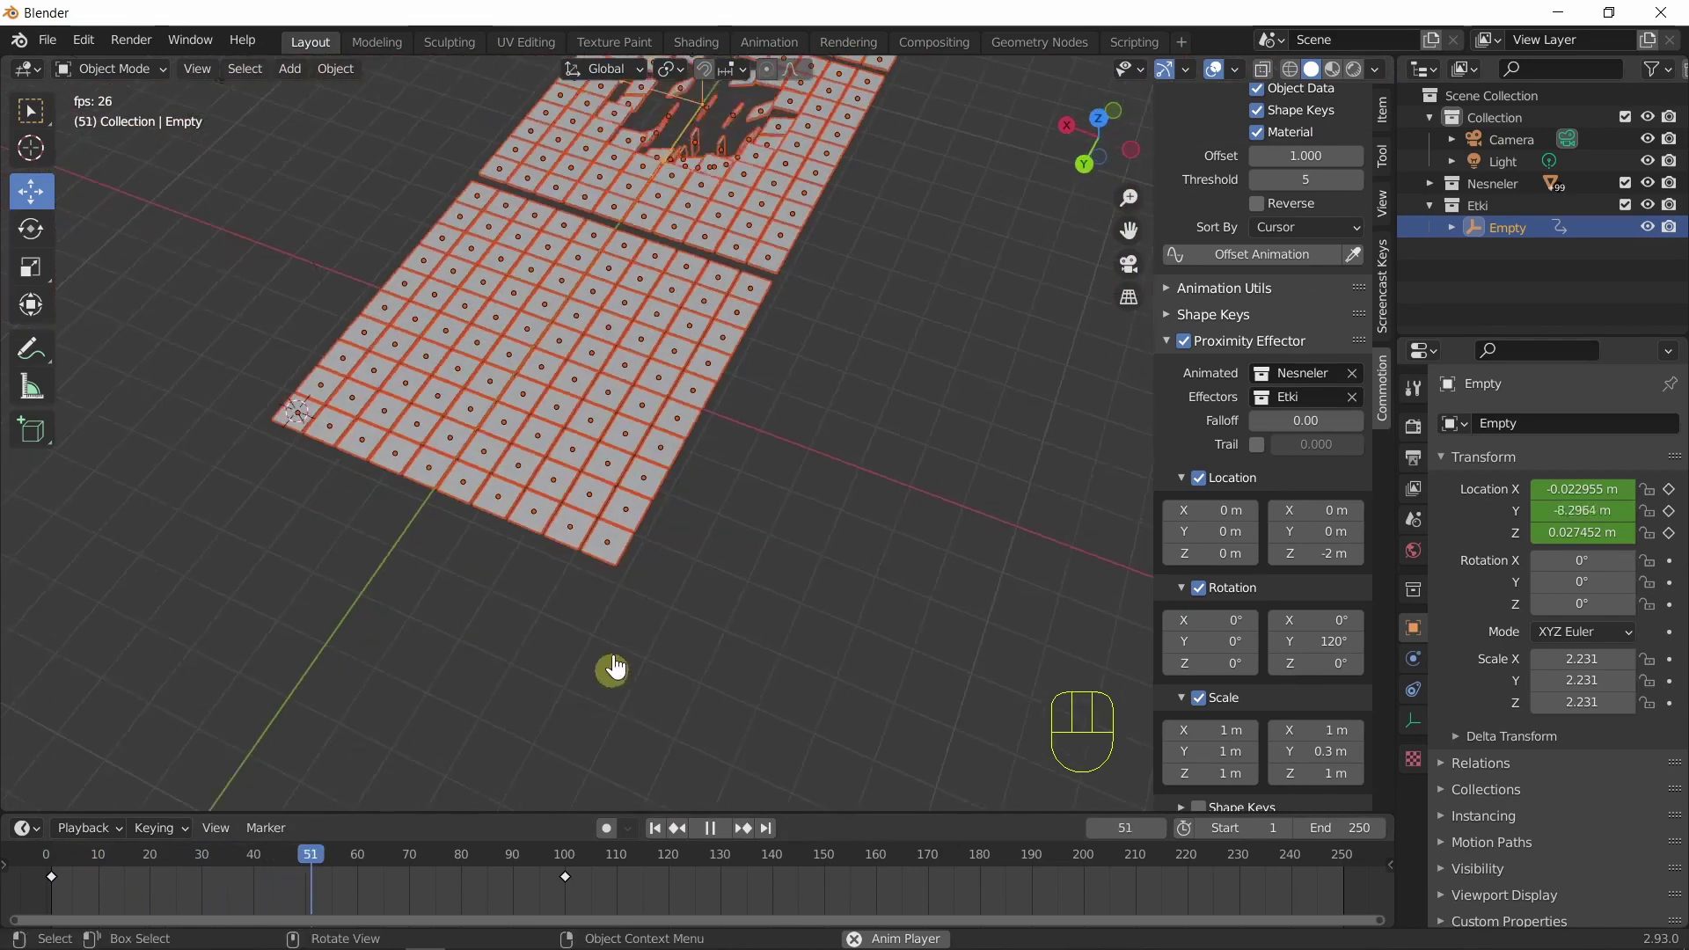
{"action": "left_click_drag", "start_coordinate": [678, 577], "coordinate": [935, 677]}
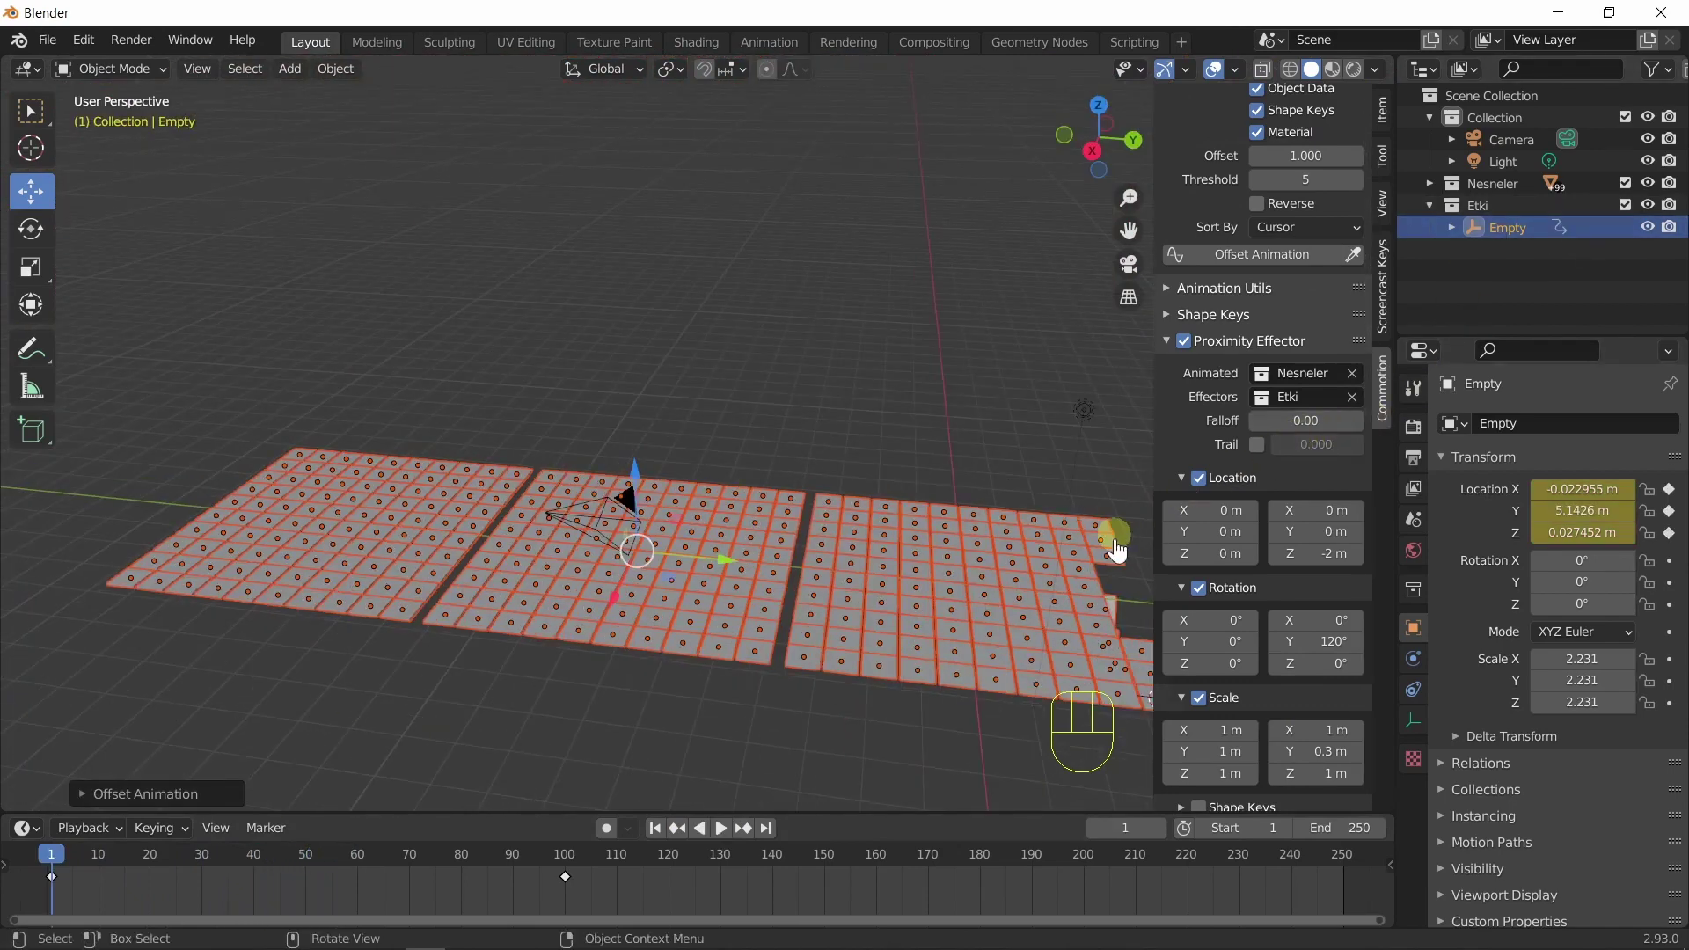
{"action": "left_click_drag", "start_coordinate": [1010, 495], "coordinate": [920, 455]}
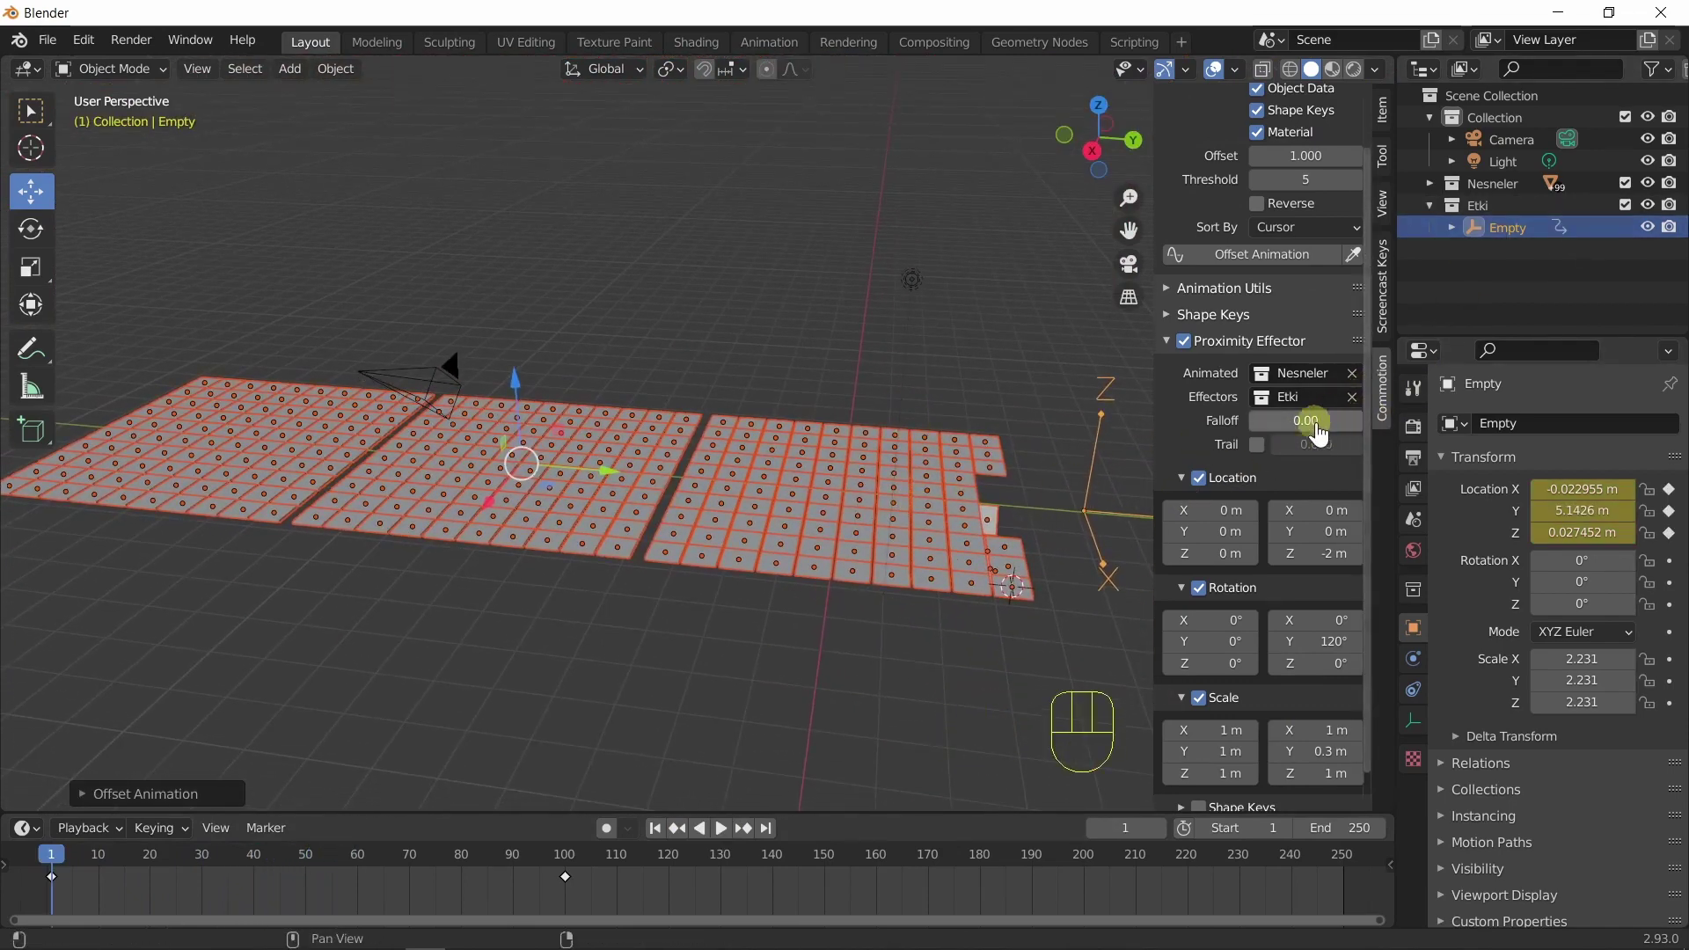
Raise the effector Falloff to 0.45 and replay, watching a broader patch of tiles tumble.
{"action": "left_click_drag", "start_coordinate": [1322, 434], "coordinate": [1309, 432]}
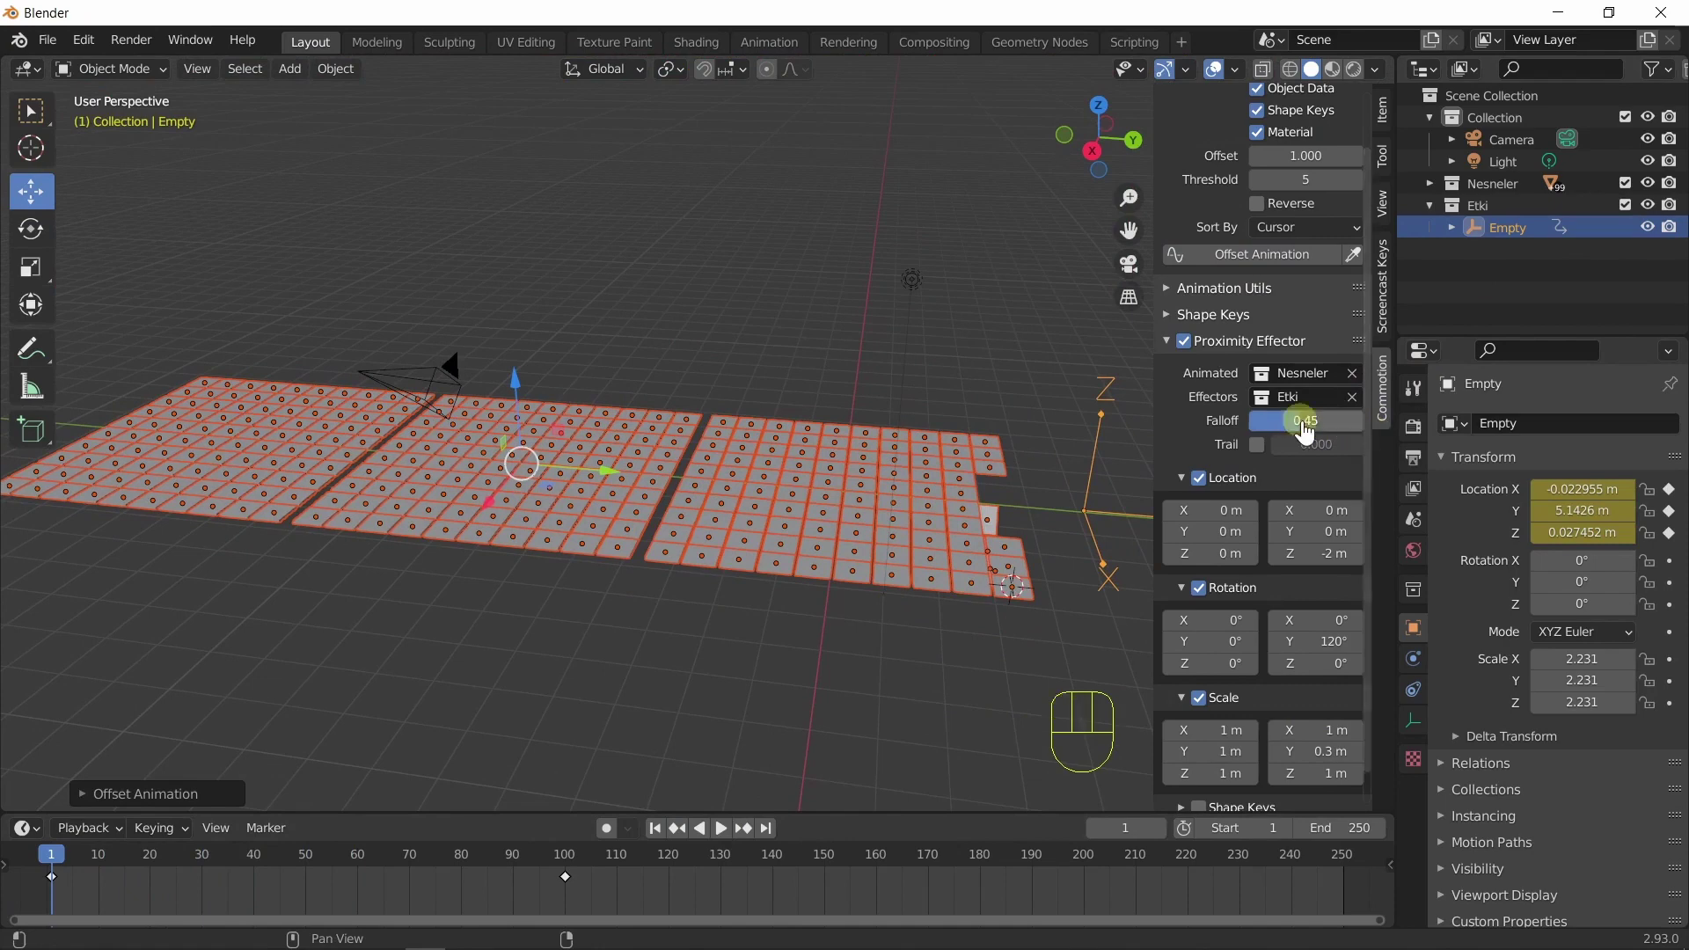
{"action": "left_click", "coordinate": [1251, 269]}
{"action": "left_click_drag", "start_coordinate": [891, 666], "coordinate": [897, 676]}
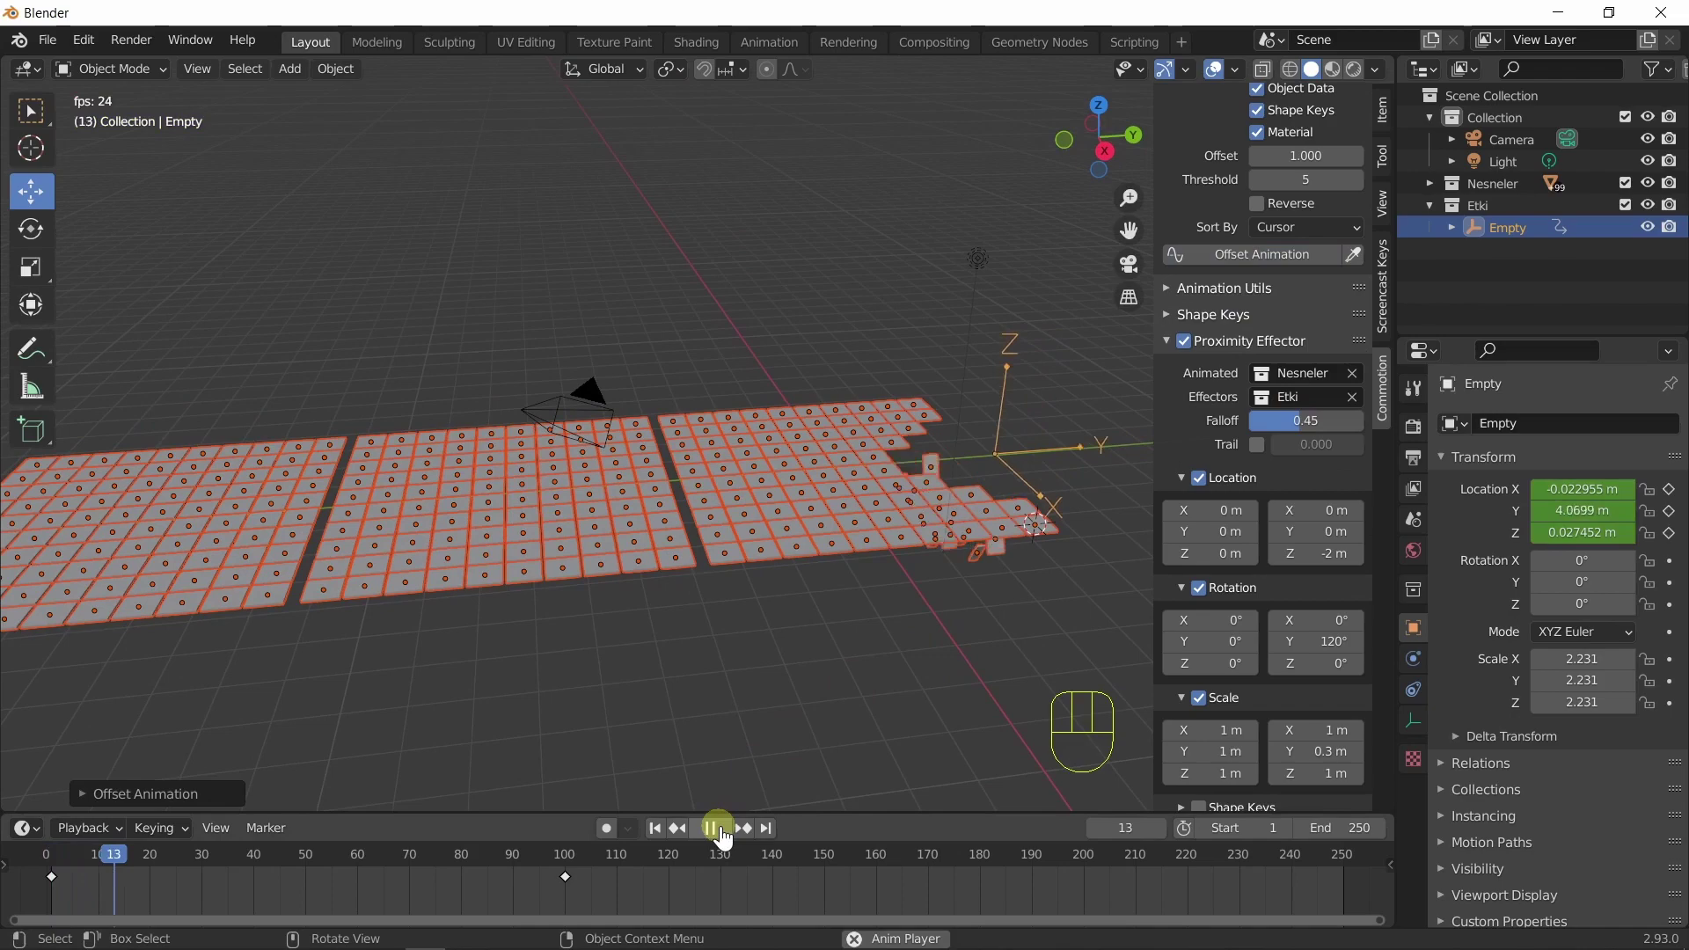
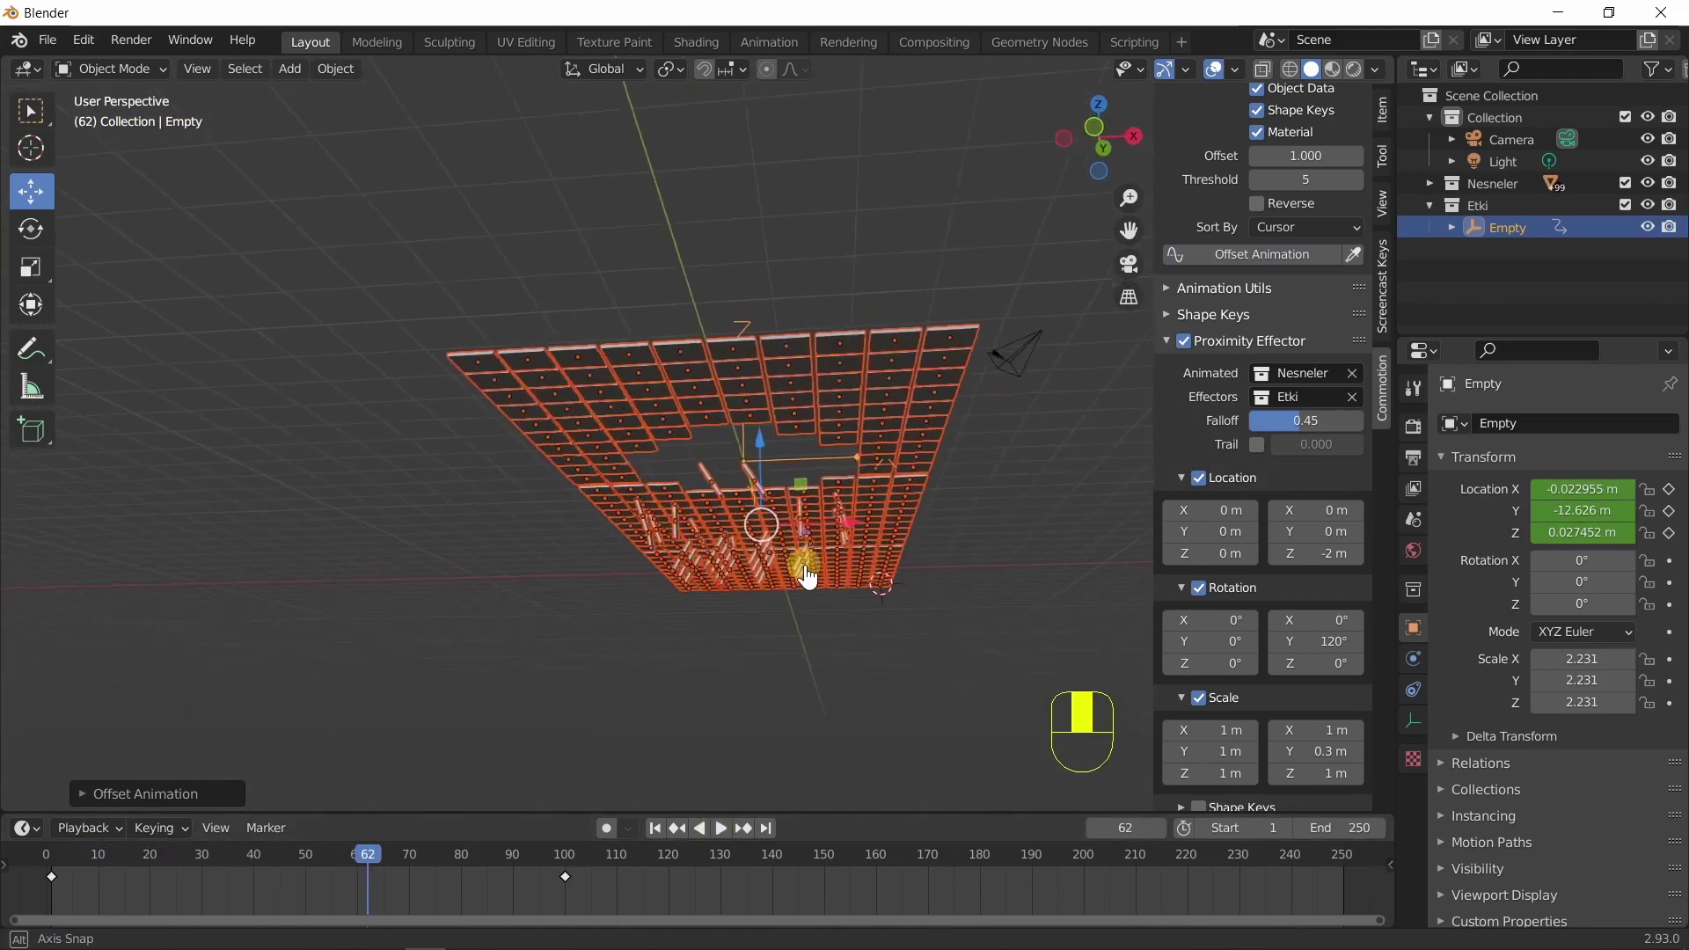
{"action": "left_click", "coordinate": [666, 839]}
{"action": "left_click", "coordinate": [722, 837]}
{"action": "middle_click", "coordinate": [809, 667]}
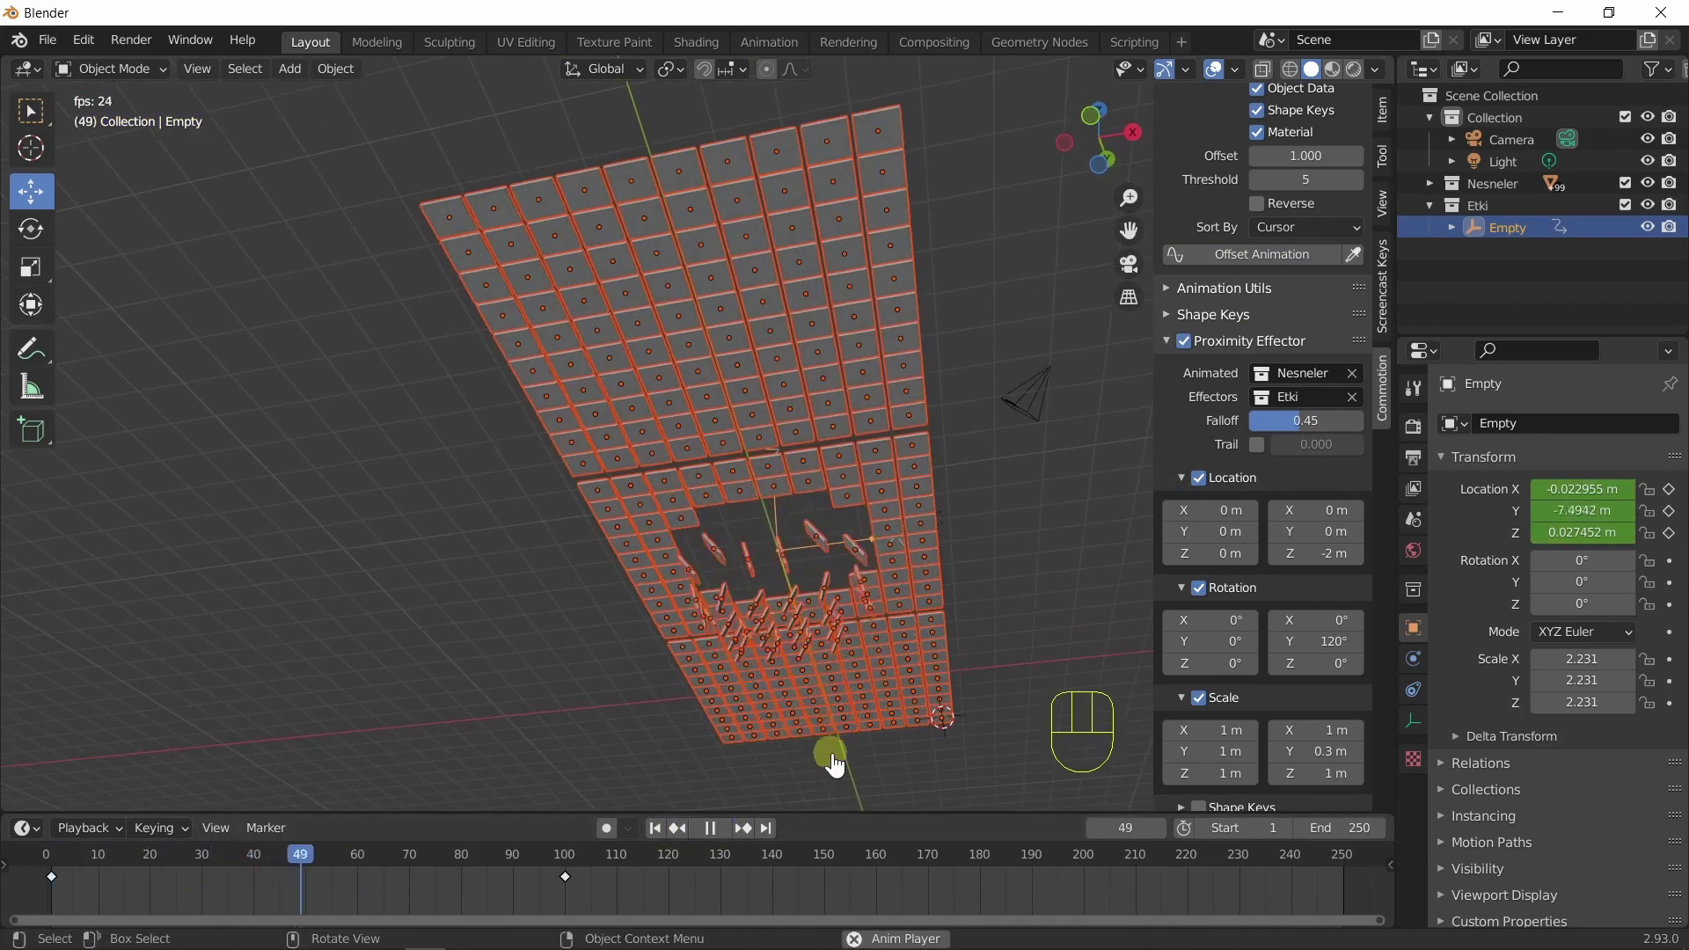
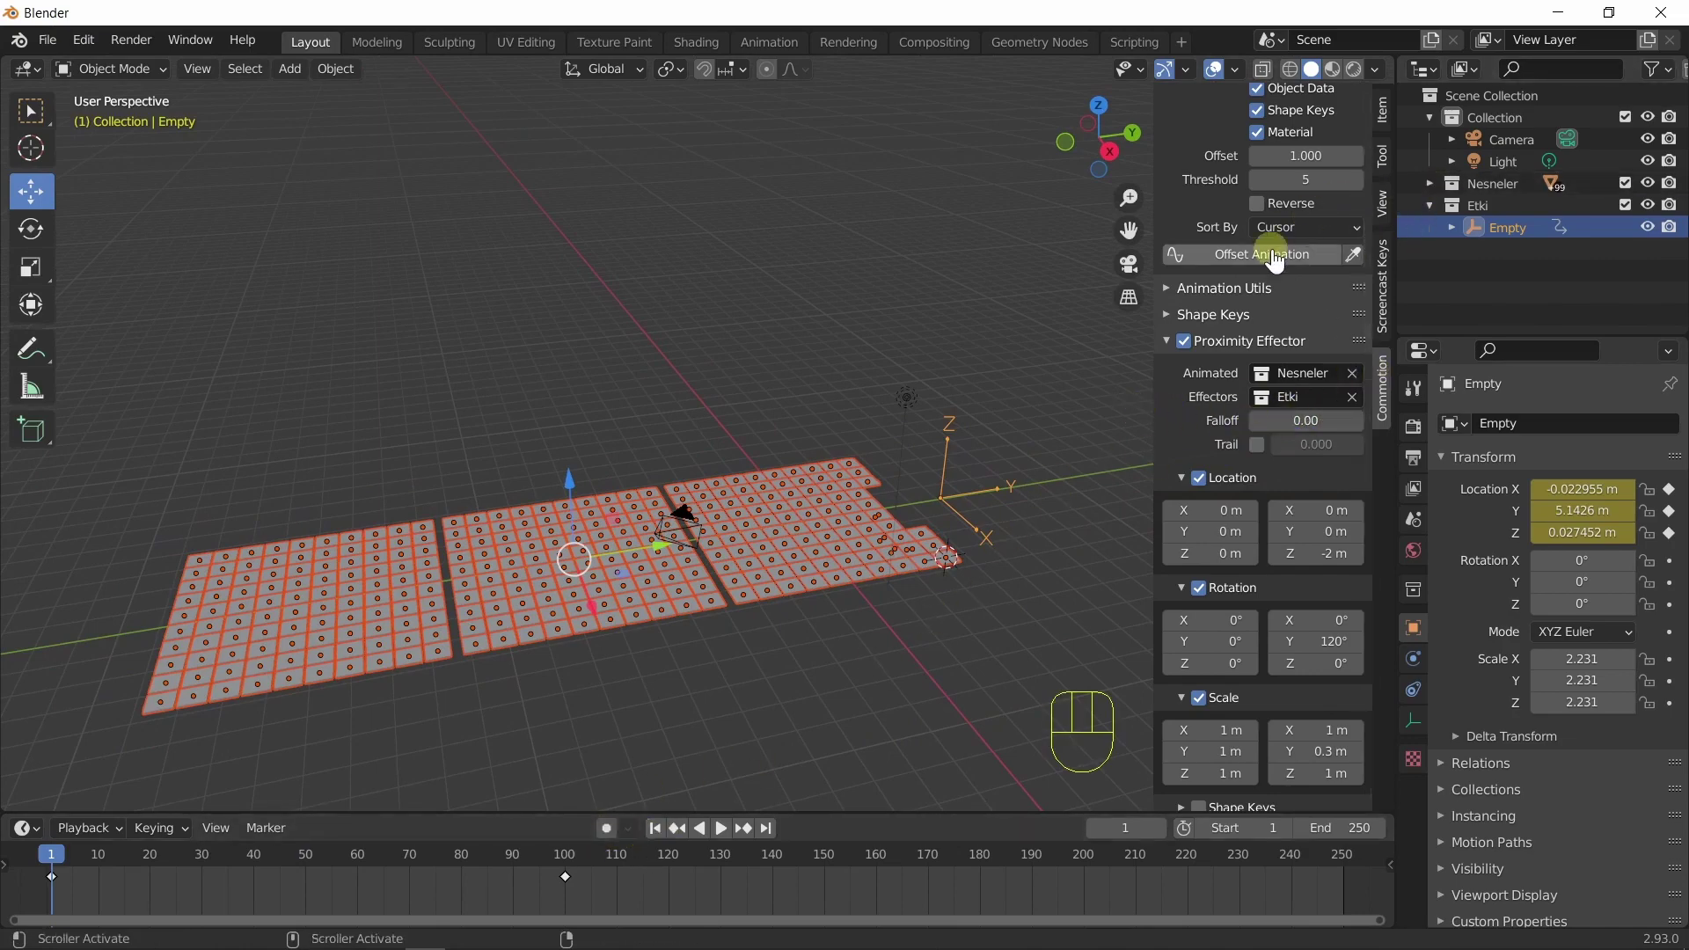
Apply the animation offset, then switch on the effector Trail at 0.129.
{"action": "left_click", "coordinate": [1277, 261]}
{"action": "left_click_drag", "start_coordinate": [966, 448], "coordinate": [938, 435]}
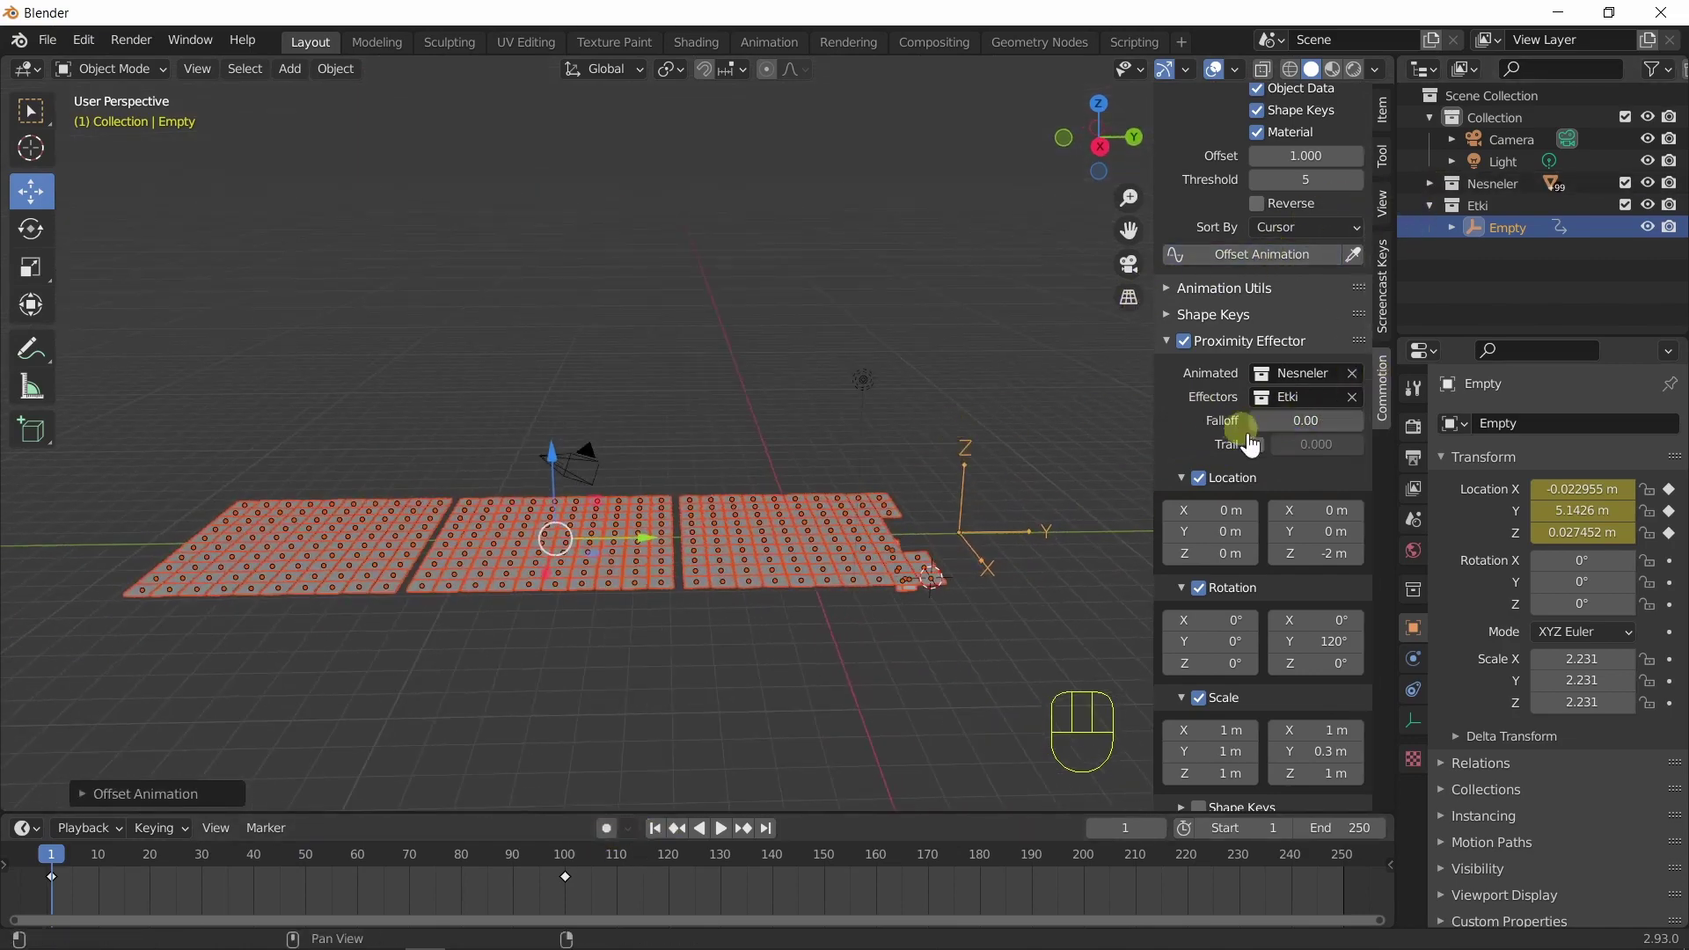
{"action": "left_click", "coordinate": [1266, 461]}
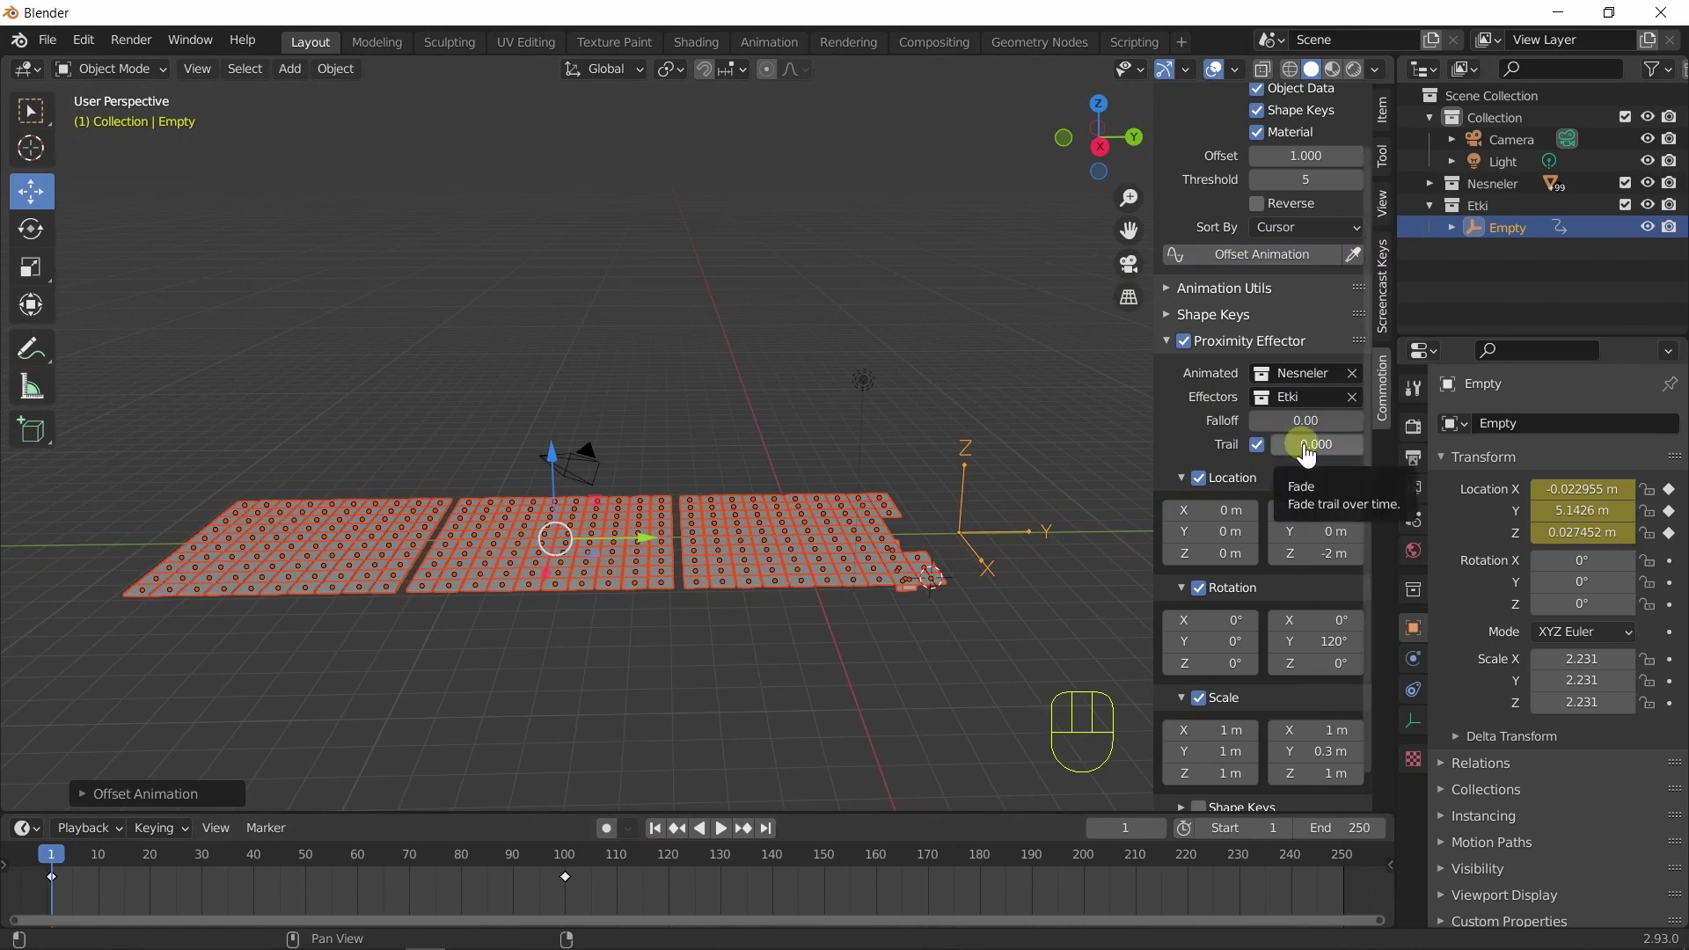
{"action": "left_click_drag", "start_coordinate": [1310, 455], "coordinate": [1319, 455]}
{"action": "left_click", "coordinate": [1250, 270]}
{"action": "left_click", "coordinate": [668, 831]}
Play the tile wave from a few angles, stop it and return to frame 1.
{"action": "left_click", "coordinate": [732, 836]}
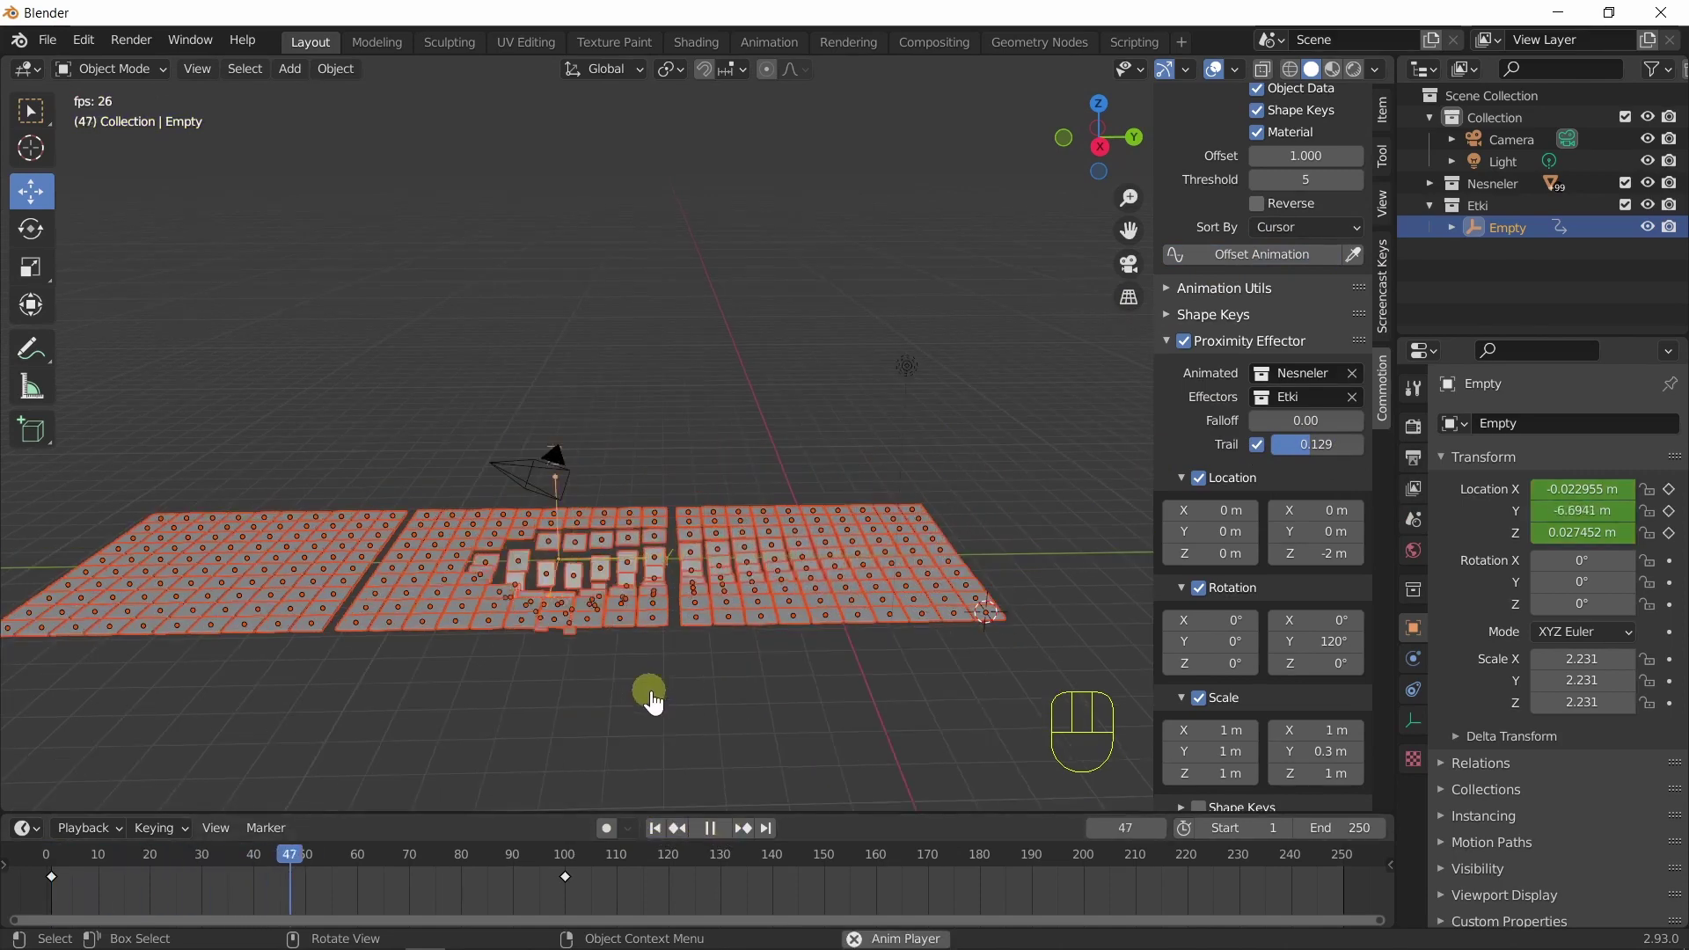
{"action": "left_click_drag", "start_coordinate": [731, 701], "coordinate": [763, 738]}
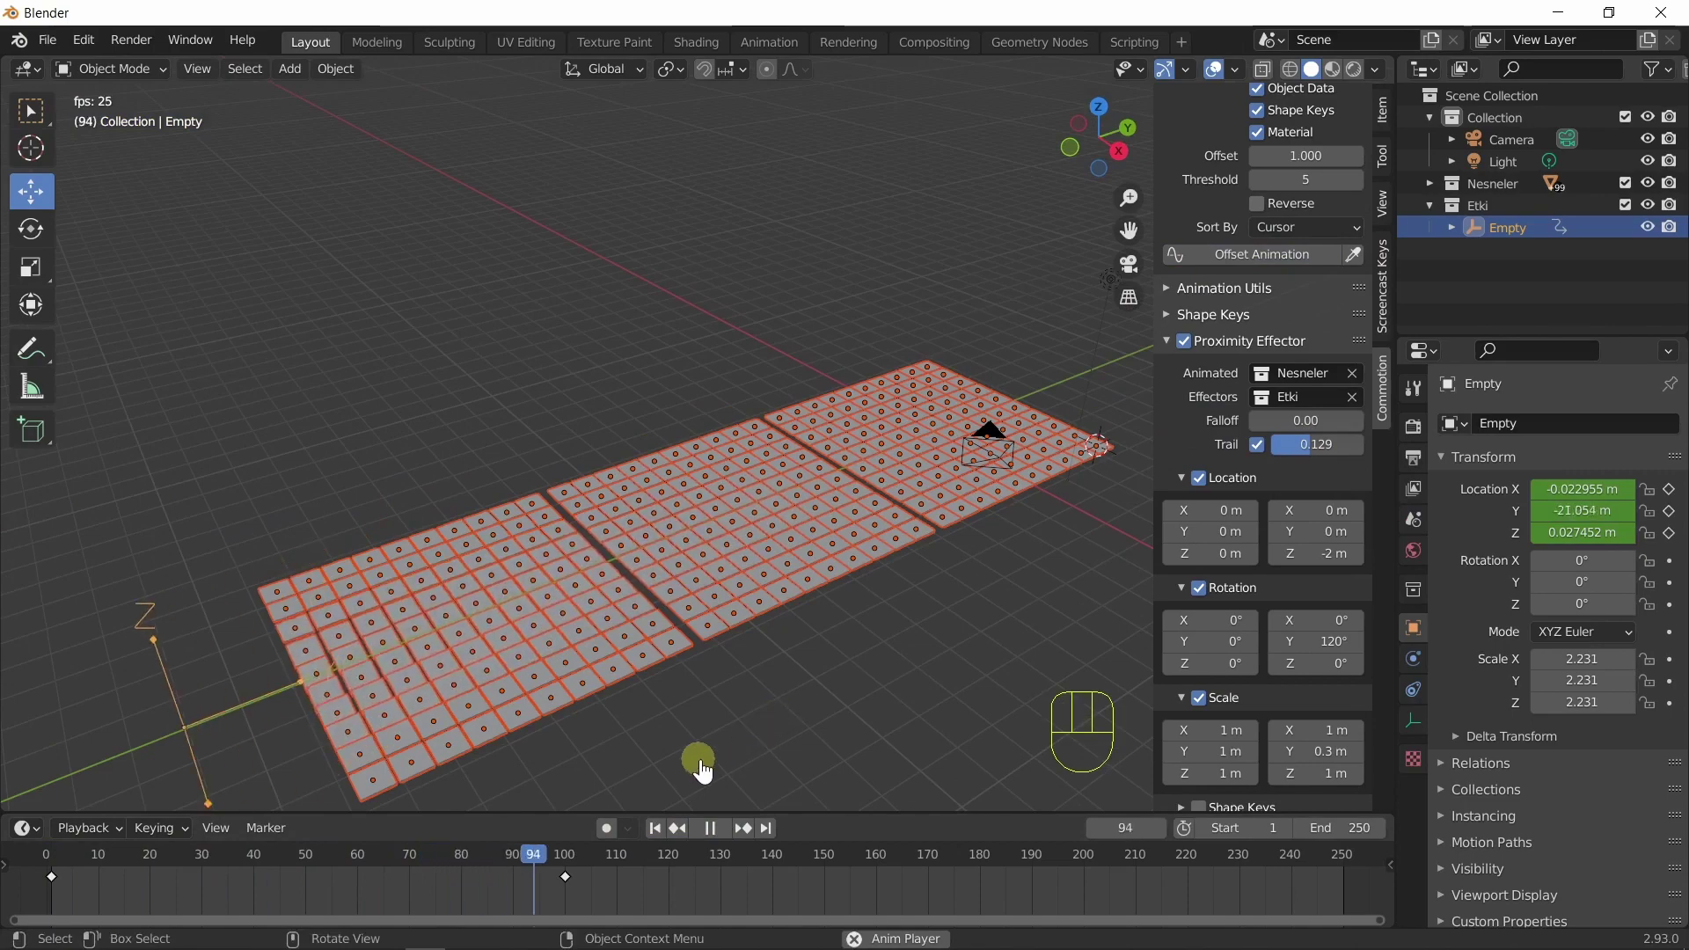
{"action": "left_click", "coordinate": [662, 838]}
{"action": "left_click_drag", "start_coordinate": [937, 684], "coordinate": [869, 687]}
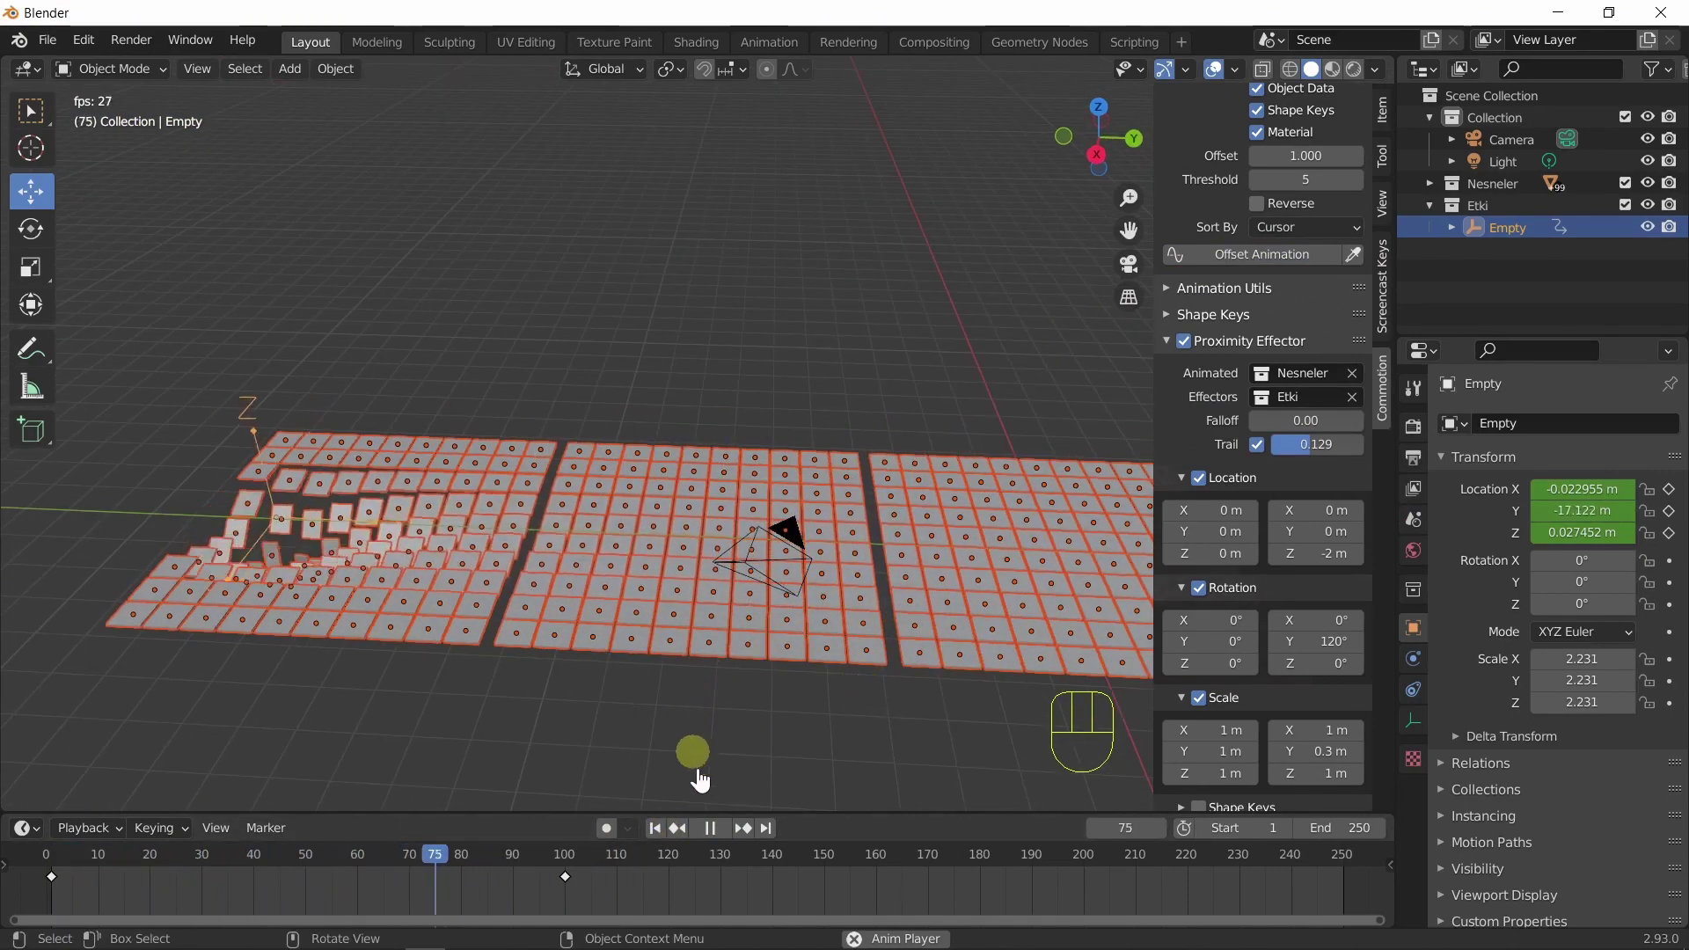
{"action": "left_click", "coordinate": [726, 837]}
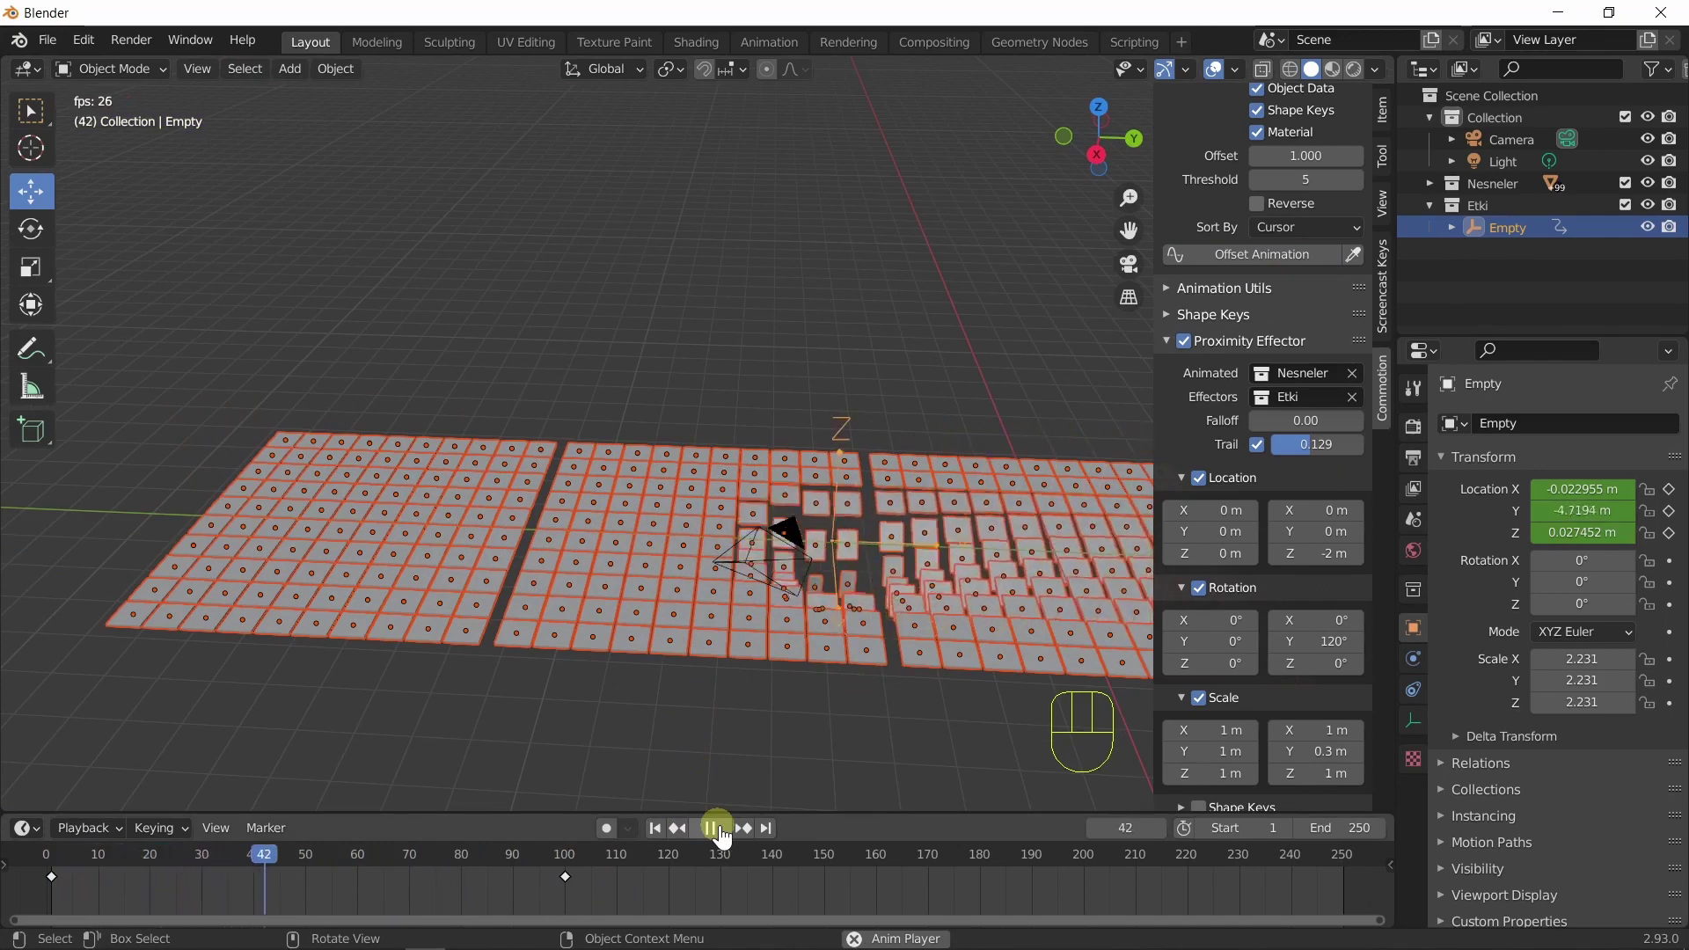
{"action": "left_click", "coordinate": [726, 837]}
{"action": "left_click", "coordinate": [663, 831]}
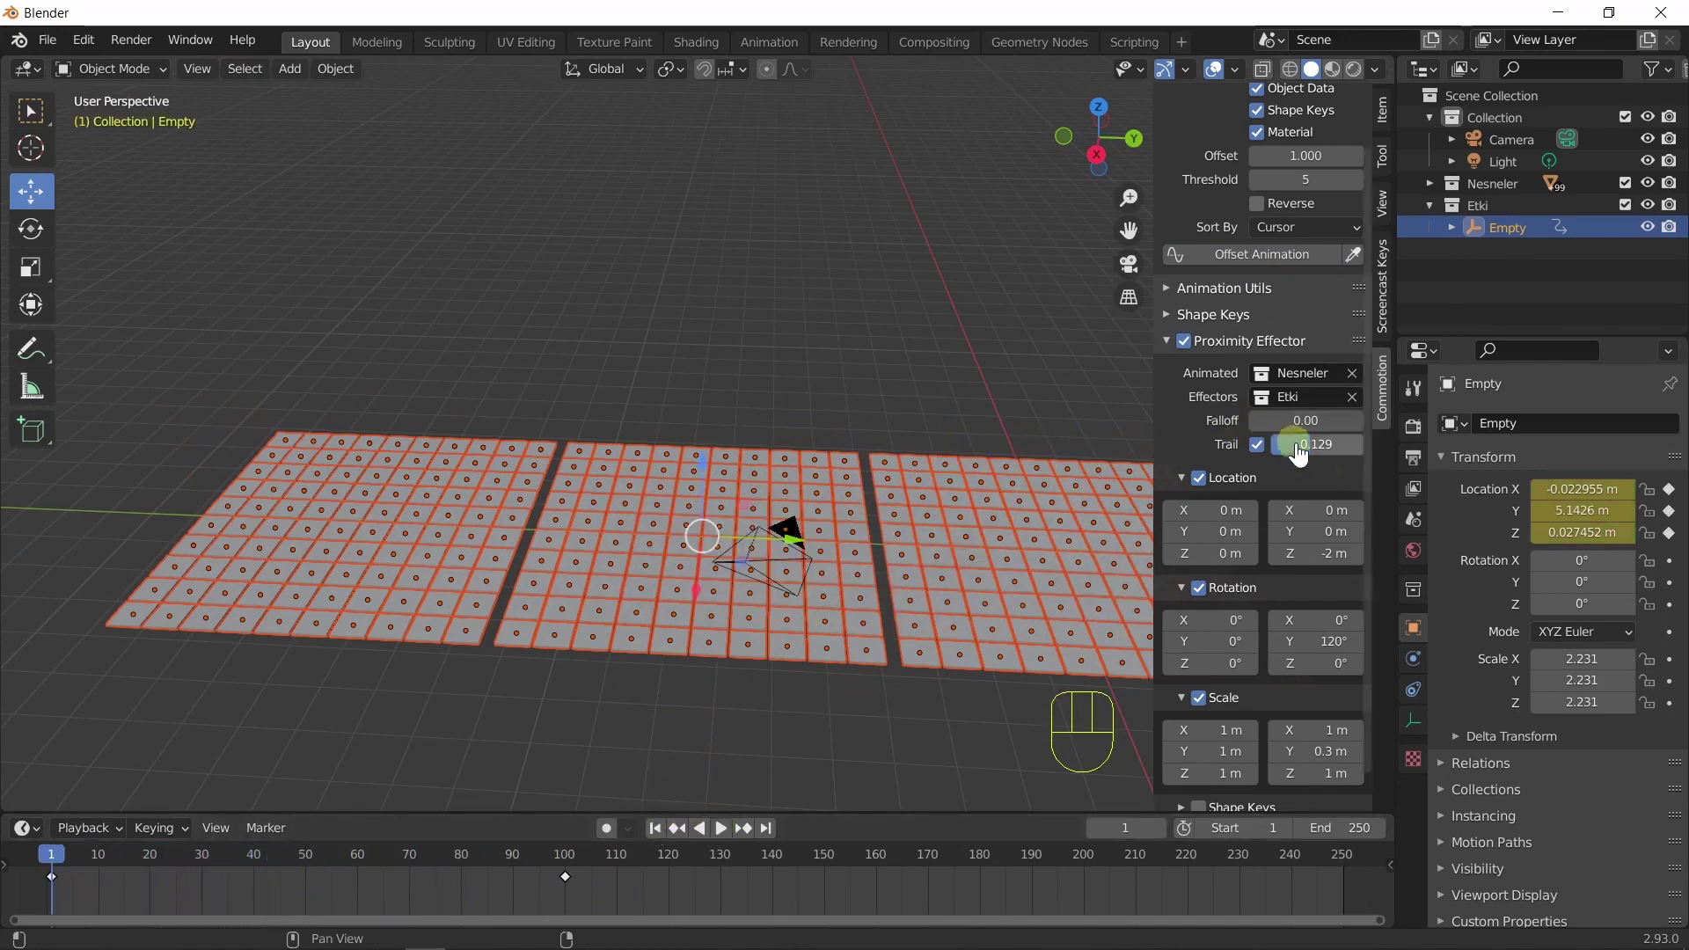
Raise Trail to 0.300, re-apply Offset Animation and replay the wave.
{"action": "left_click_drag", "start_coordinate": [1314, 456], "coordinate": [1340, 468]}
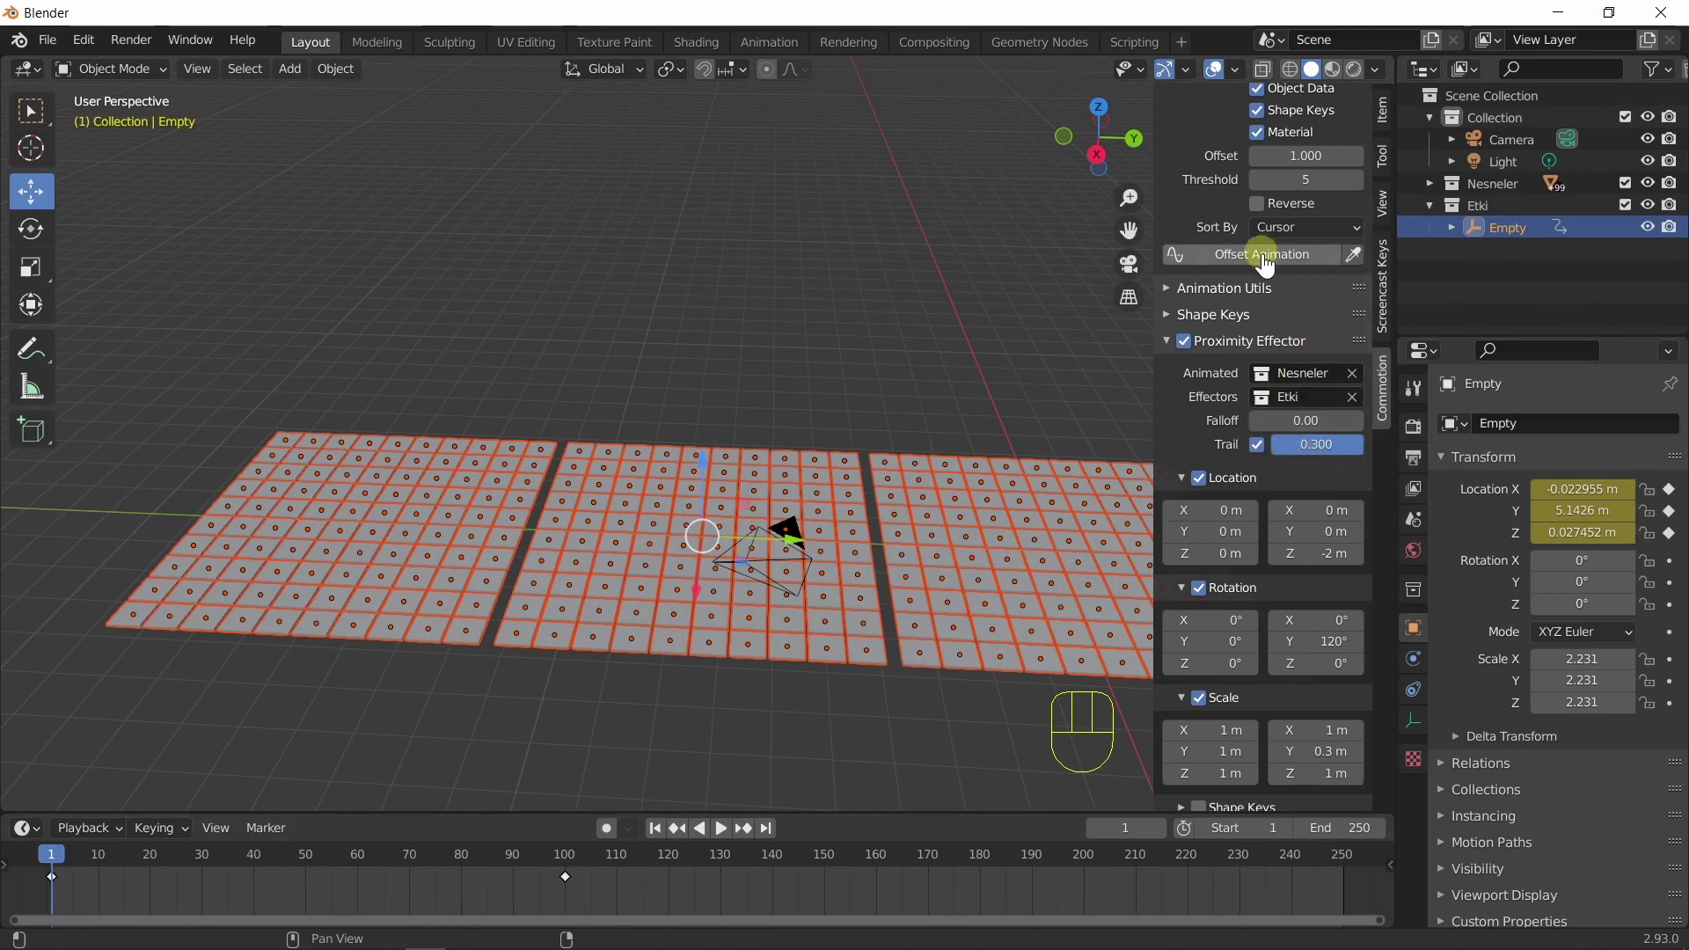
{"action": "left_click", "coordinate": [1268, 265]}
{"action": "left_click", "coordinate": [658, 840]}
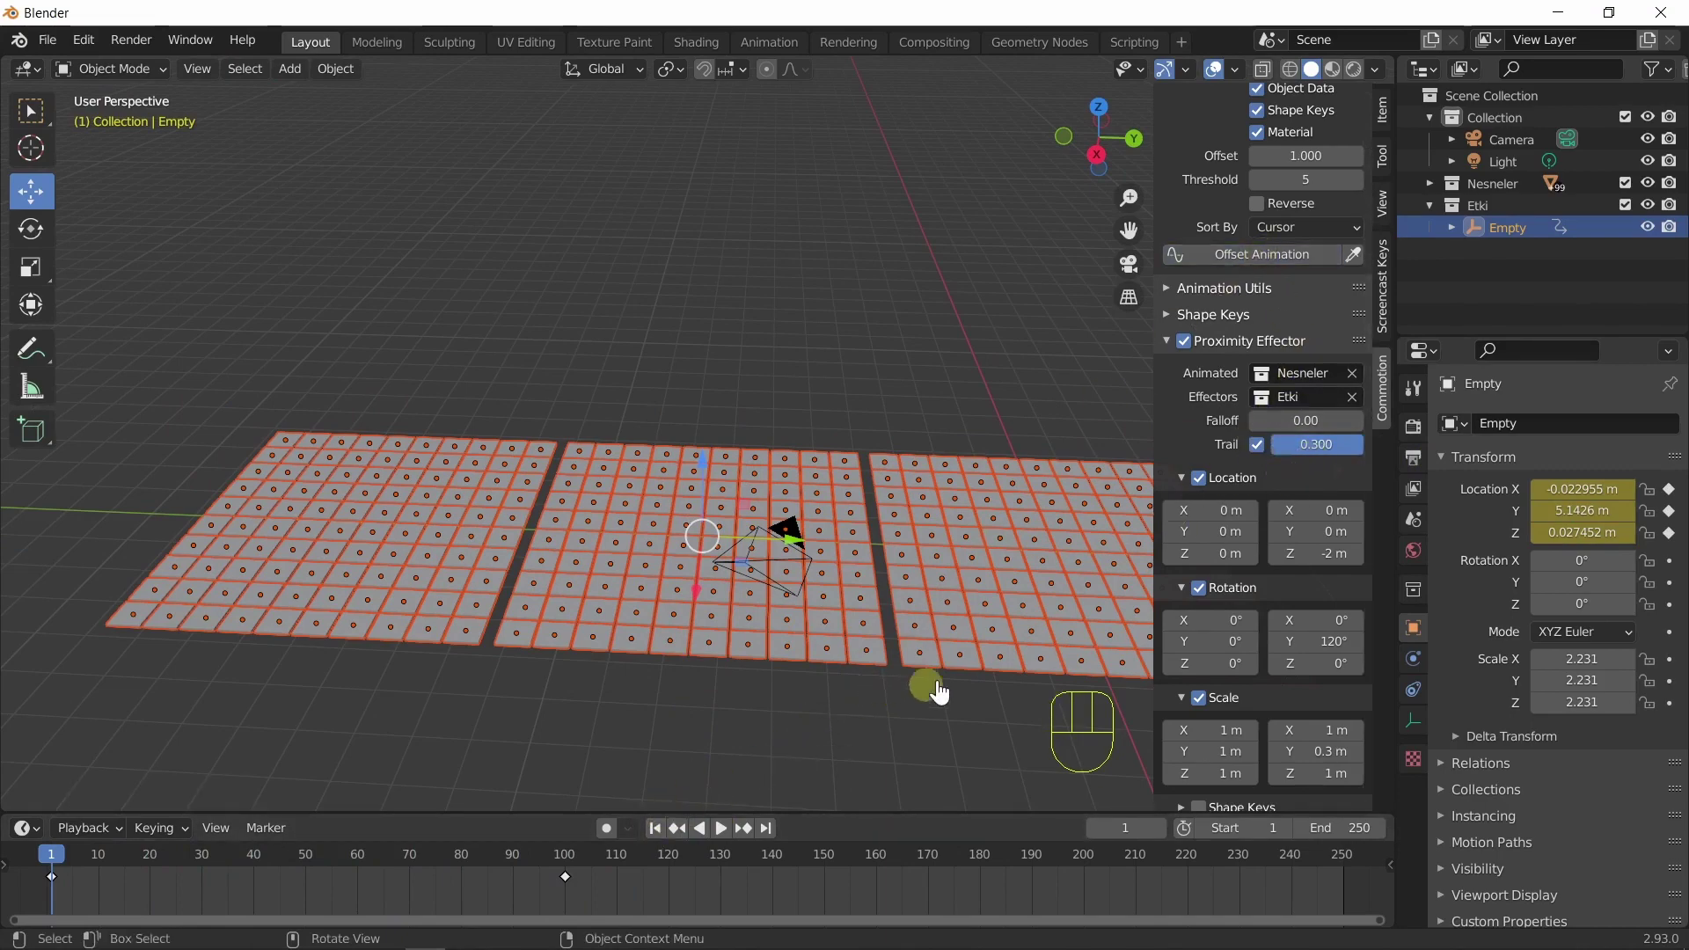
{"action": "left_click_drag", "start_coordinate": [849, 661], "coordinate": [733, 718]}
{"action": "left_click", "coordinate": [731, 844]}
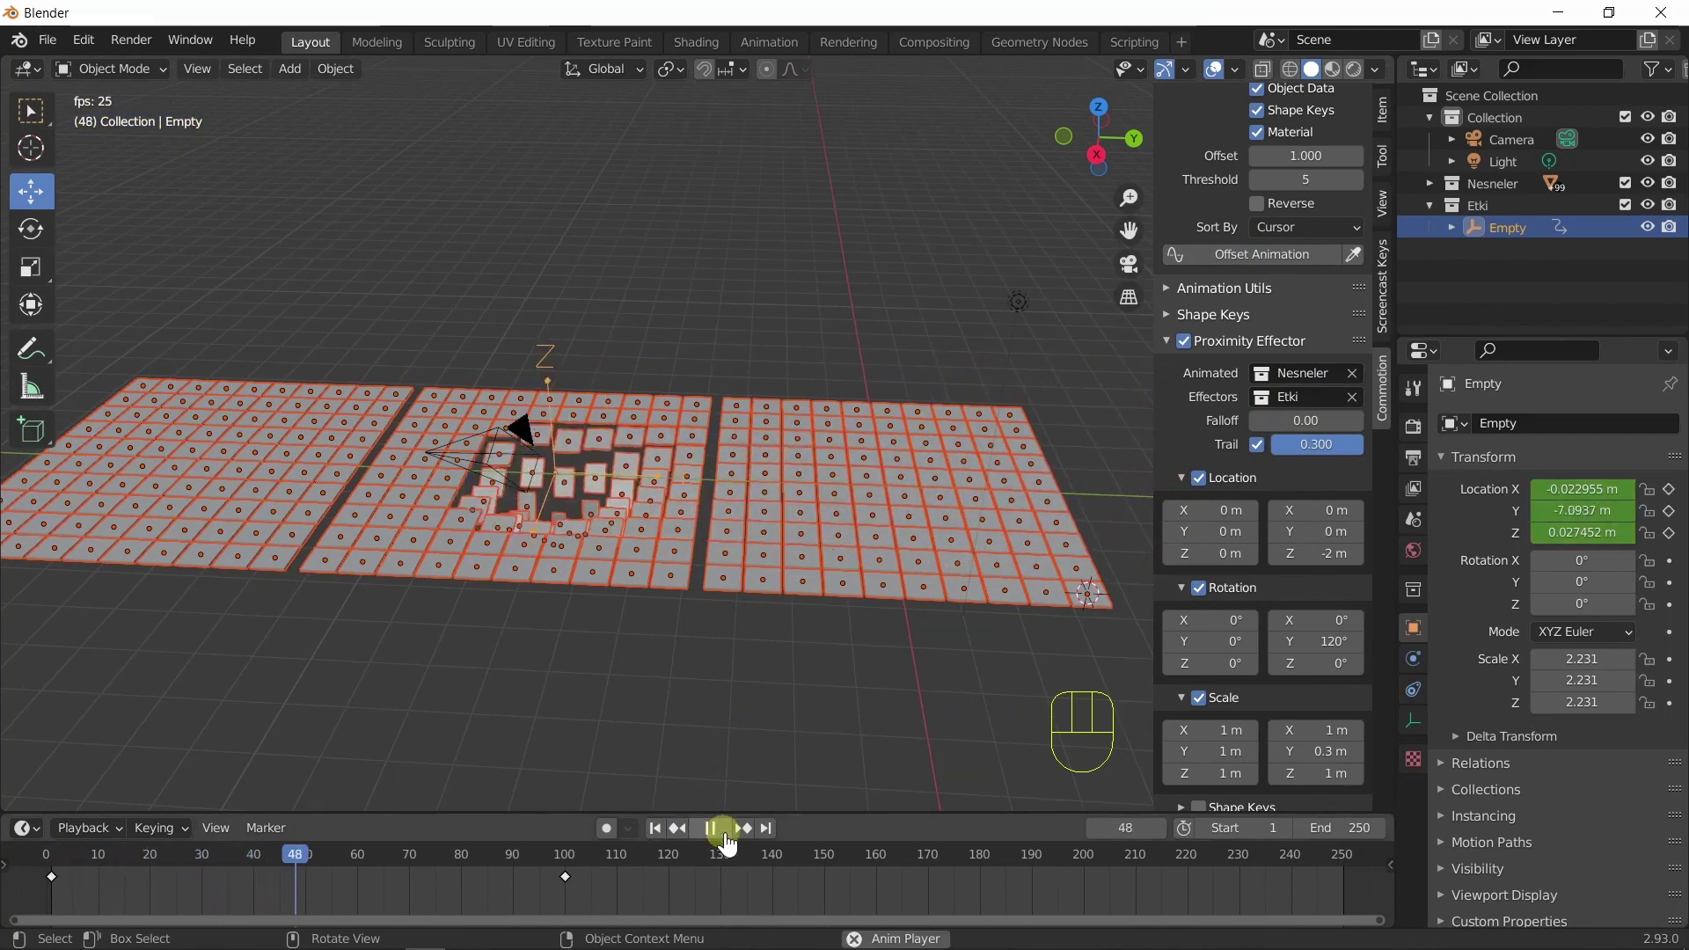
{"action": "left_click", "coordinate": [731, 844]}
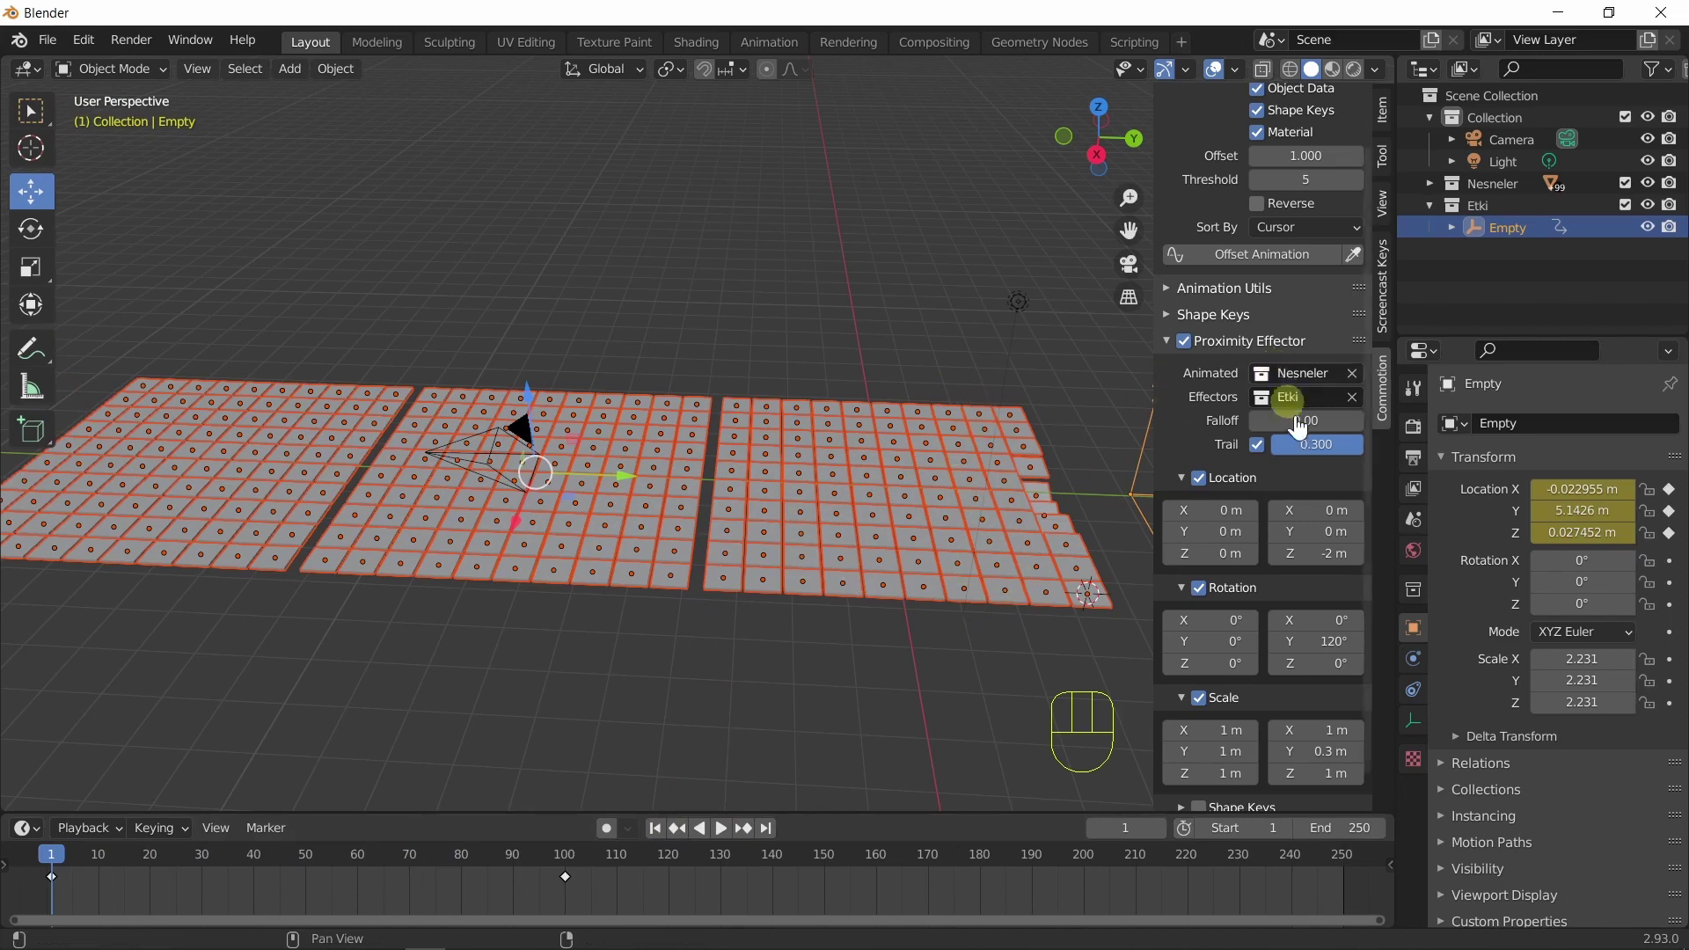
Lower Trail to 0.143, set Falloff to 0.39, rewind to frame 1 and play.
{"action": "left_click_drag", "start_coordinate": [1339, 464], "coordinate": [1351, 437]}
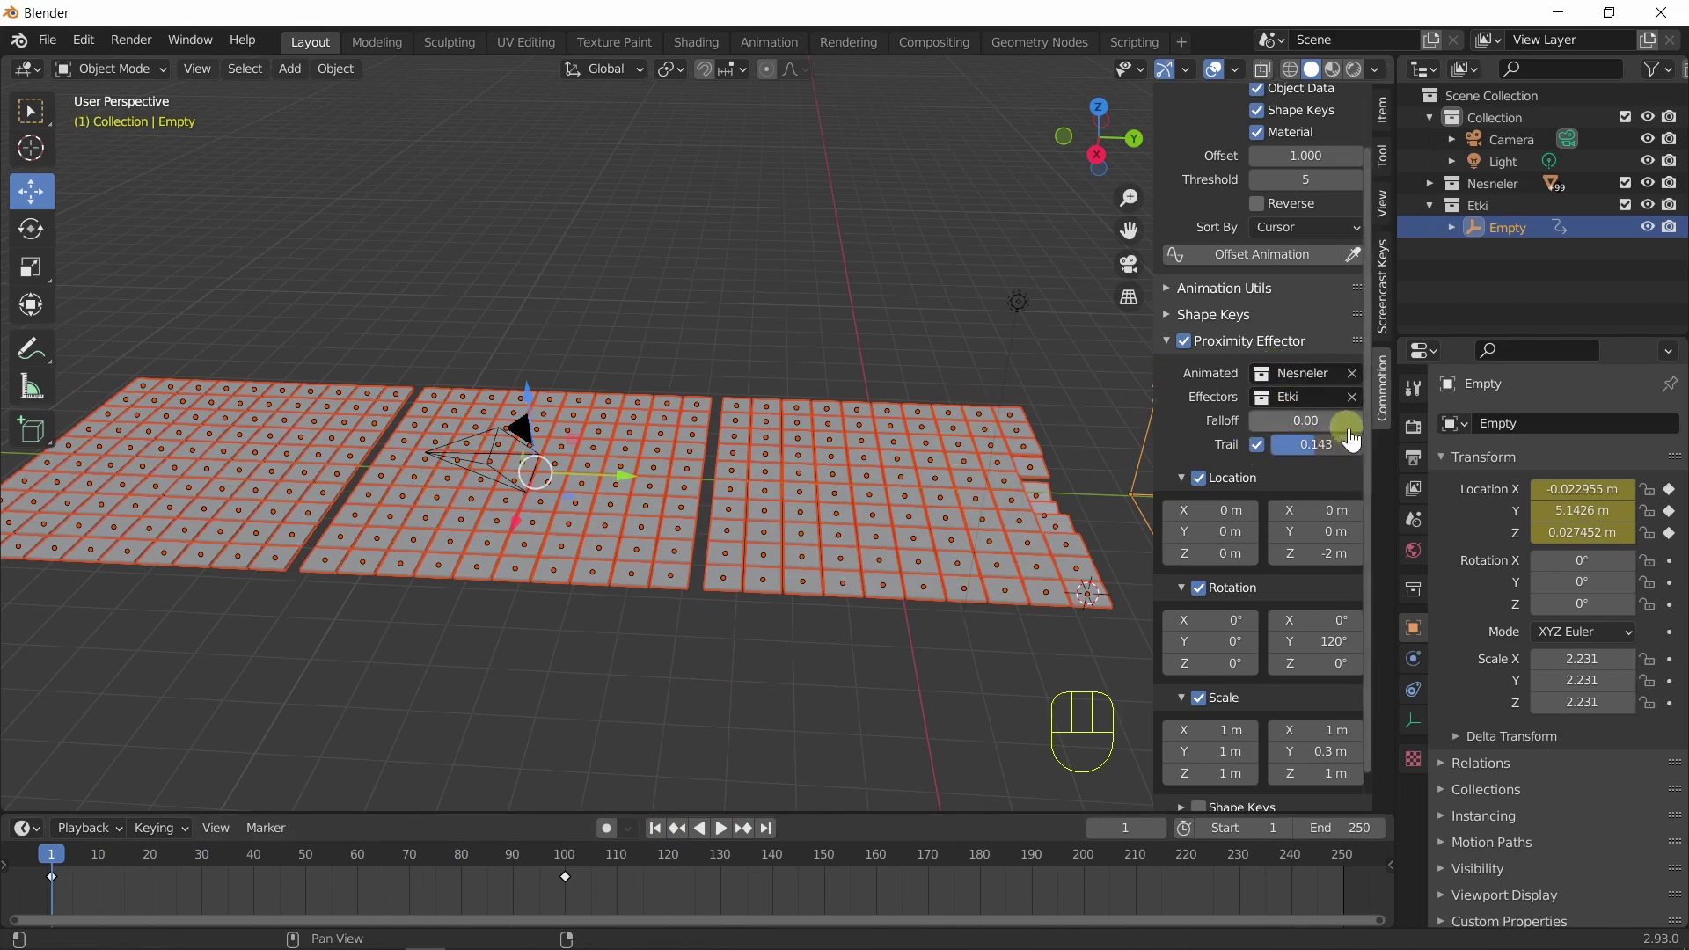
{"action": "left_click_drag", "start_coordinate": [1303, 430], "coordinate": [1282, 423]}
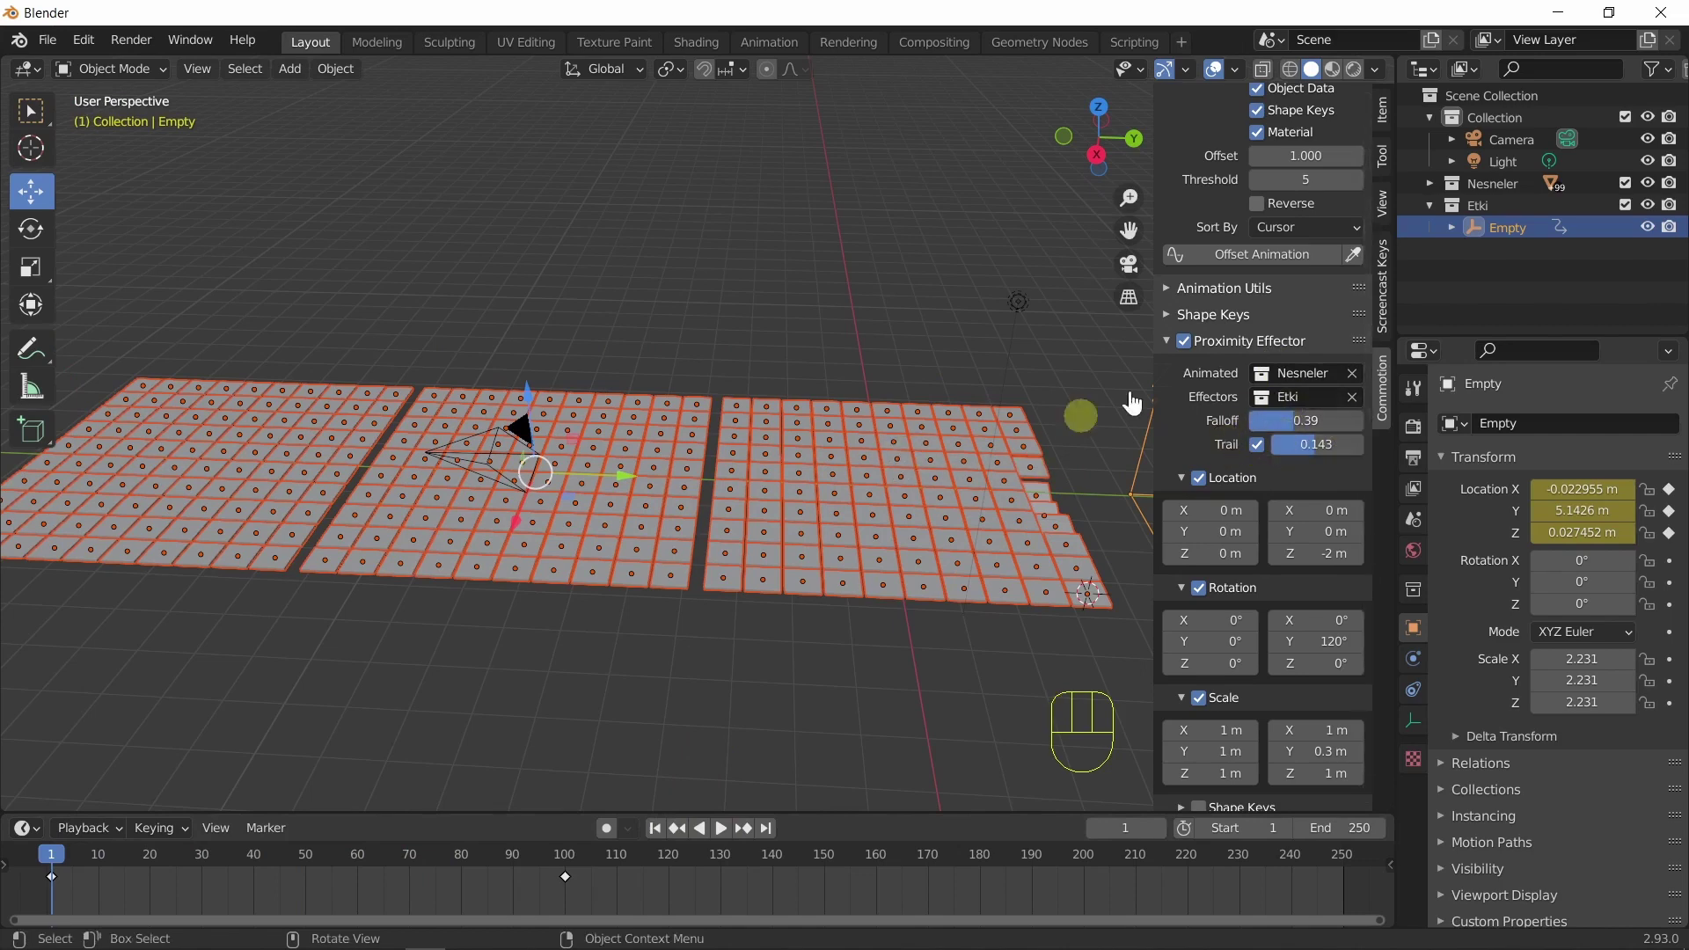
{"action": "left_click", "coordinate": [1254, 259]}
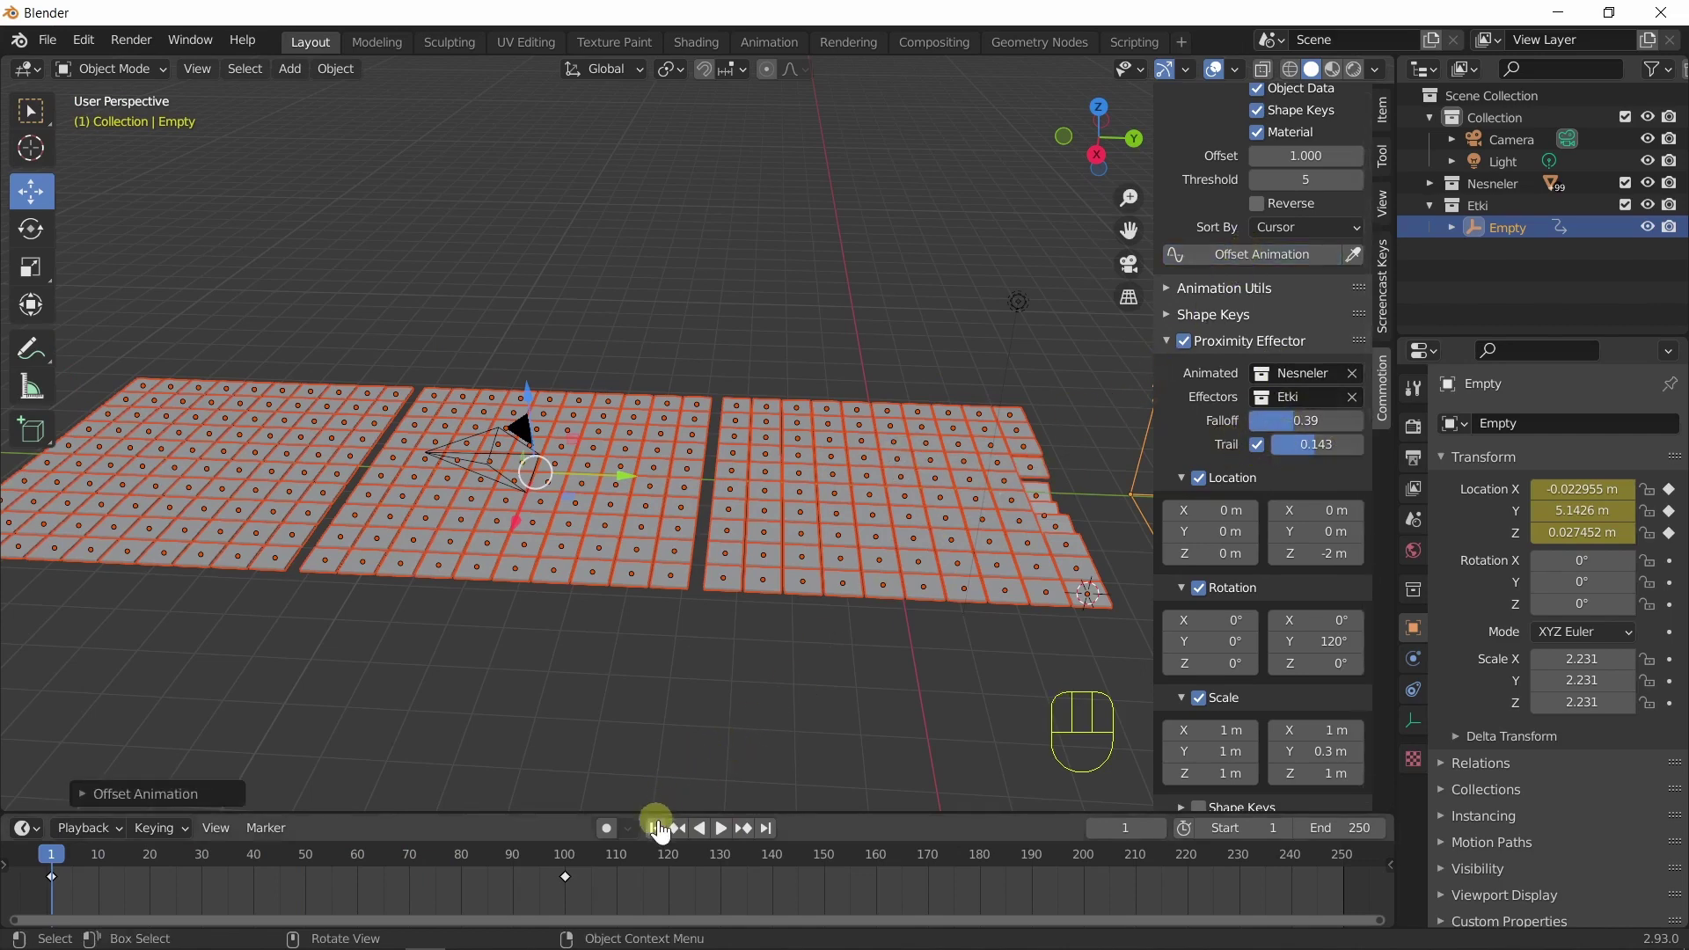
{"action": "left_click", "coordinate": [729, 836]}
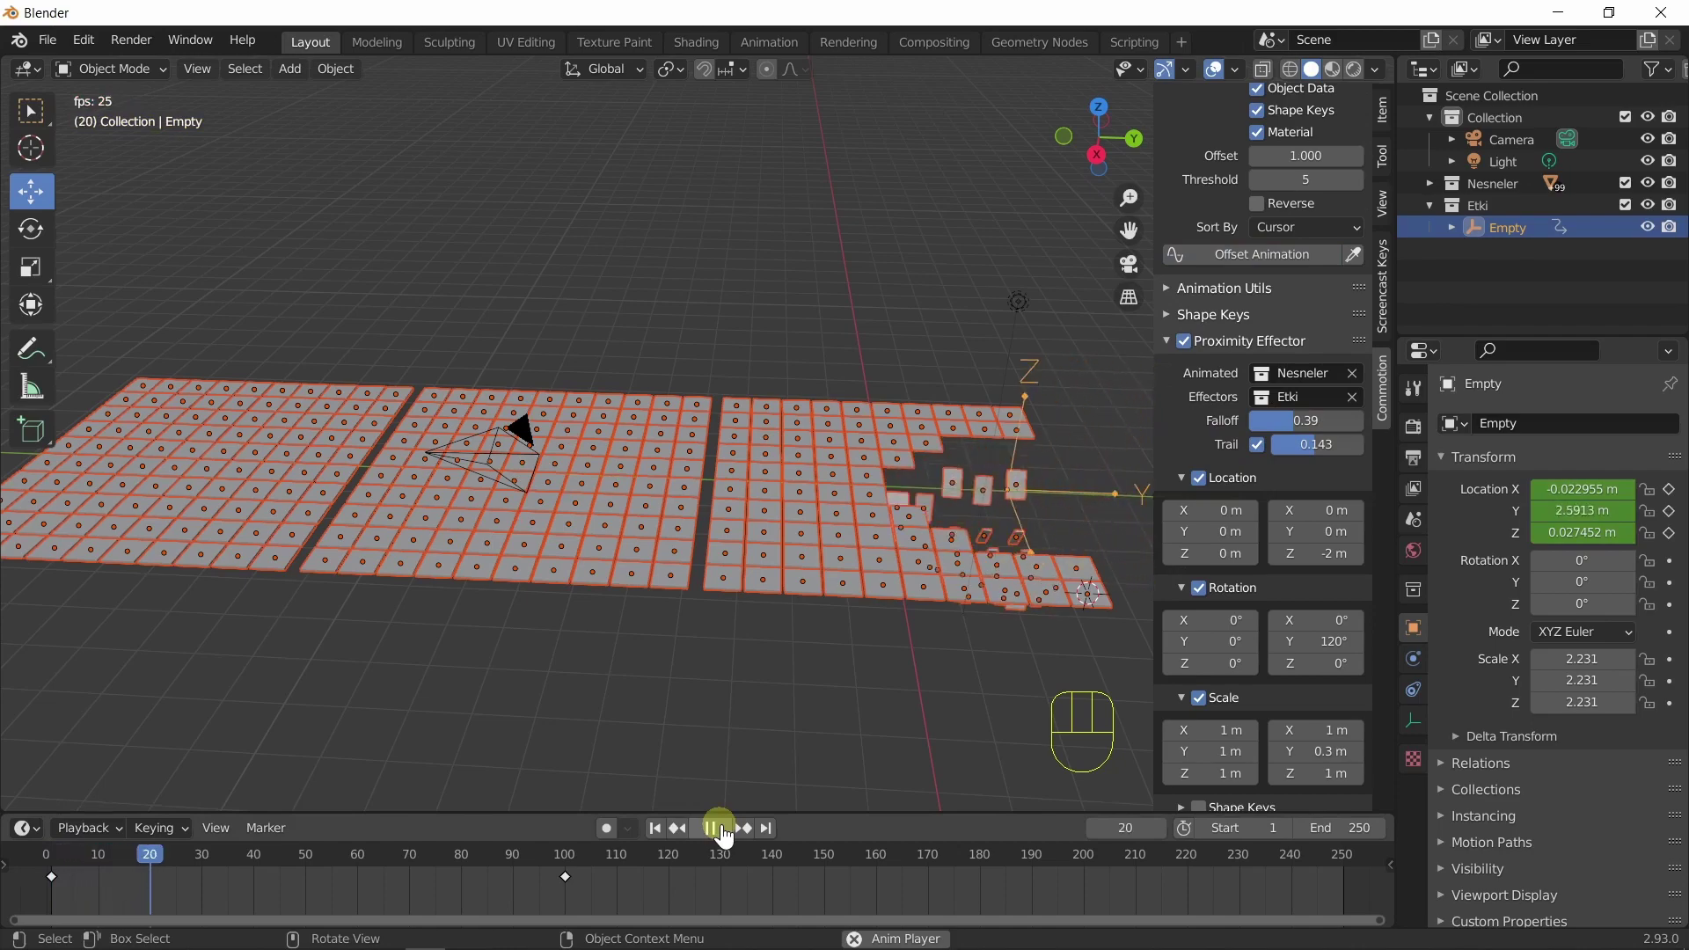
Orbit around and above the tile grids while the wave animation plays.
{"action": "left_click_drag", "start_coordinate": [690, 700], "coordinate": [569, 689]}
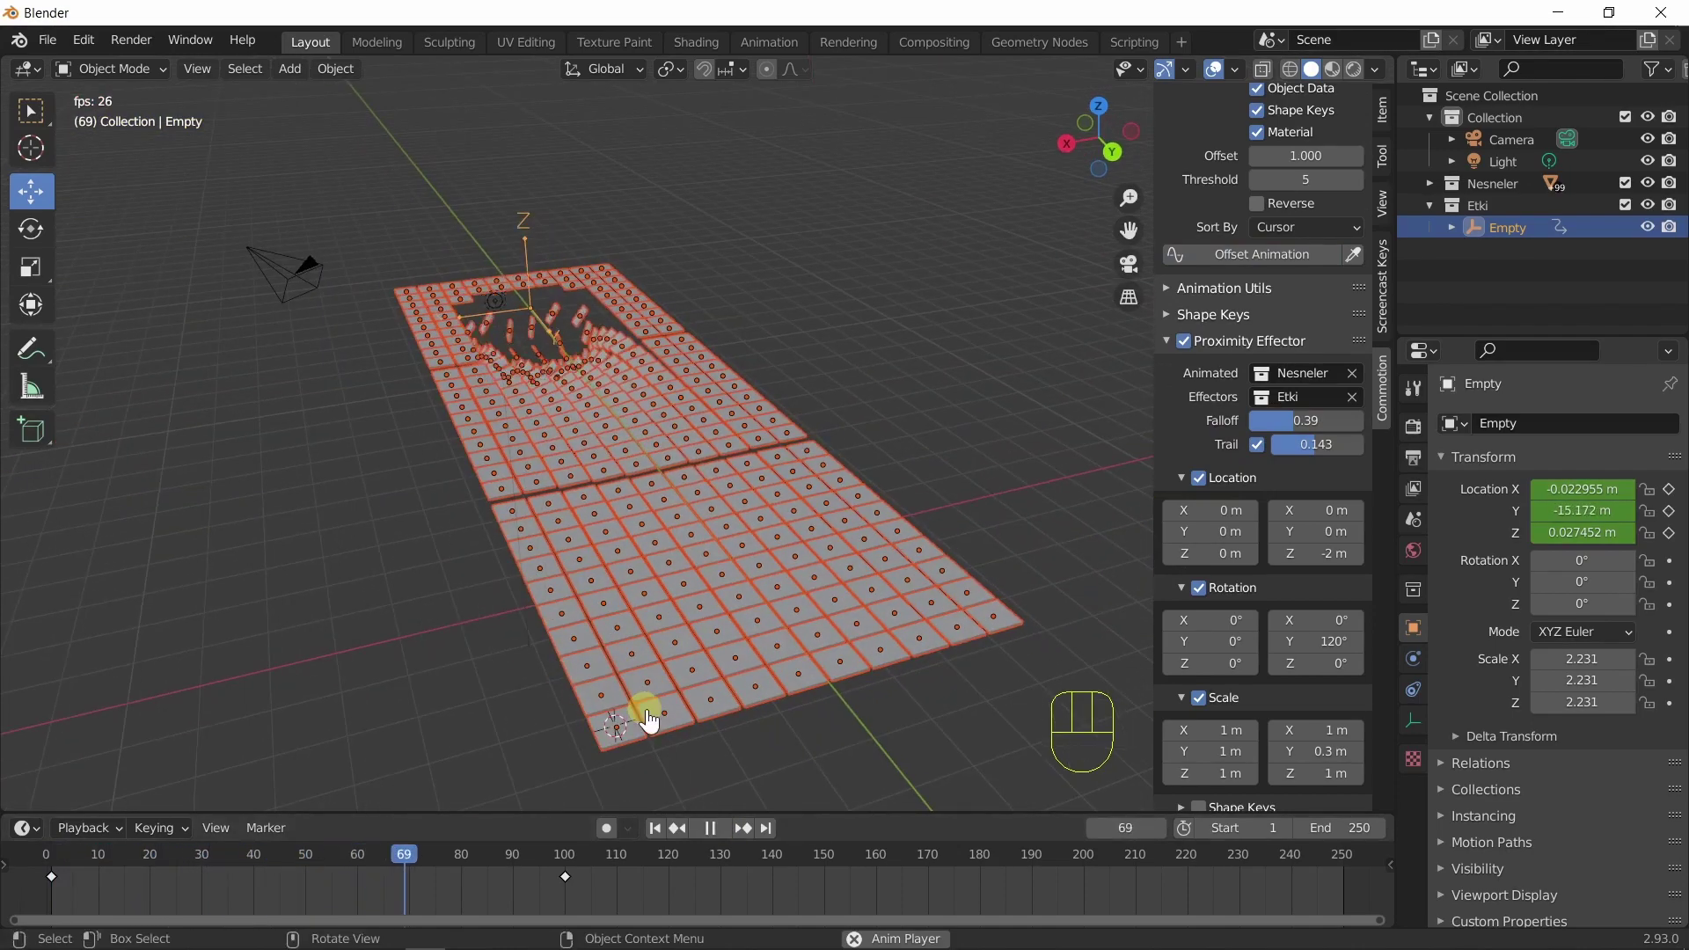
{"action": "left_click_drag", "start_coordinate": [537, 558], "coordinate": [759, 624]}
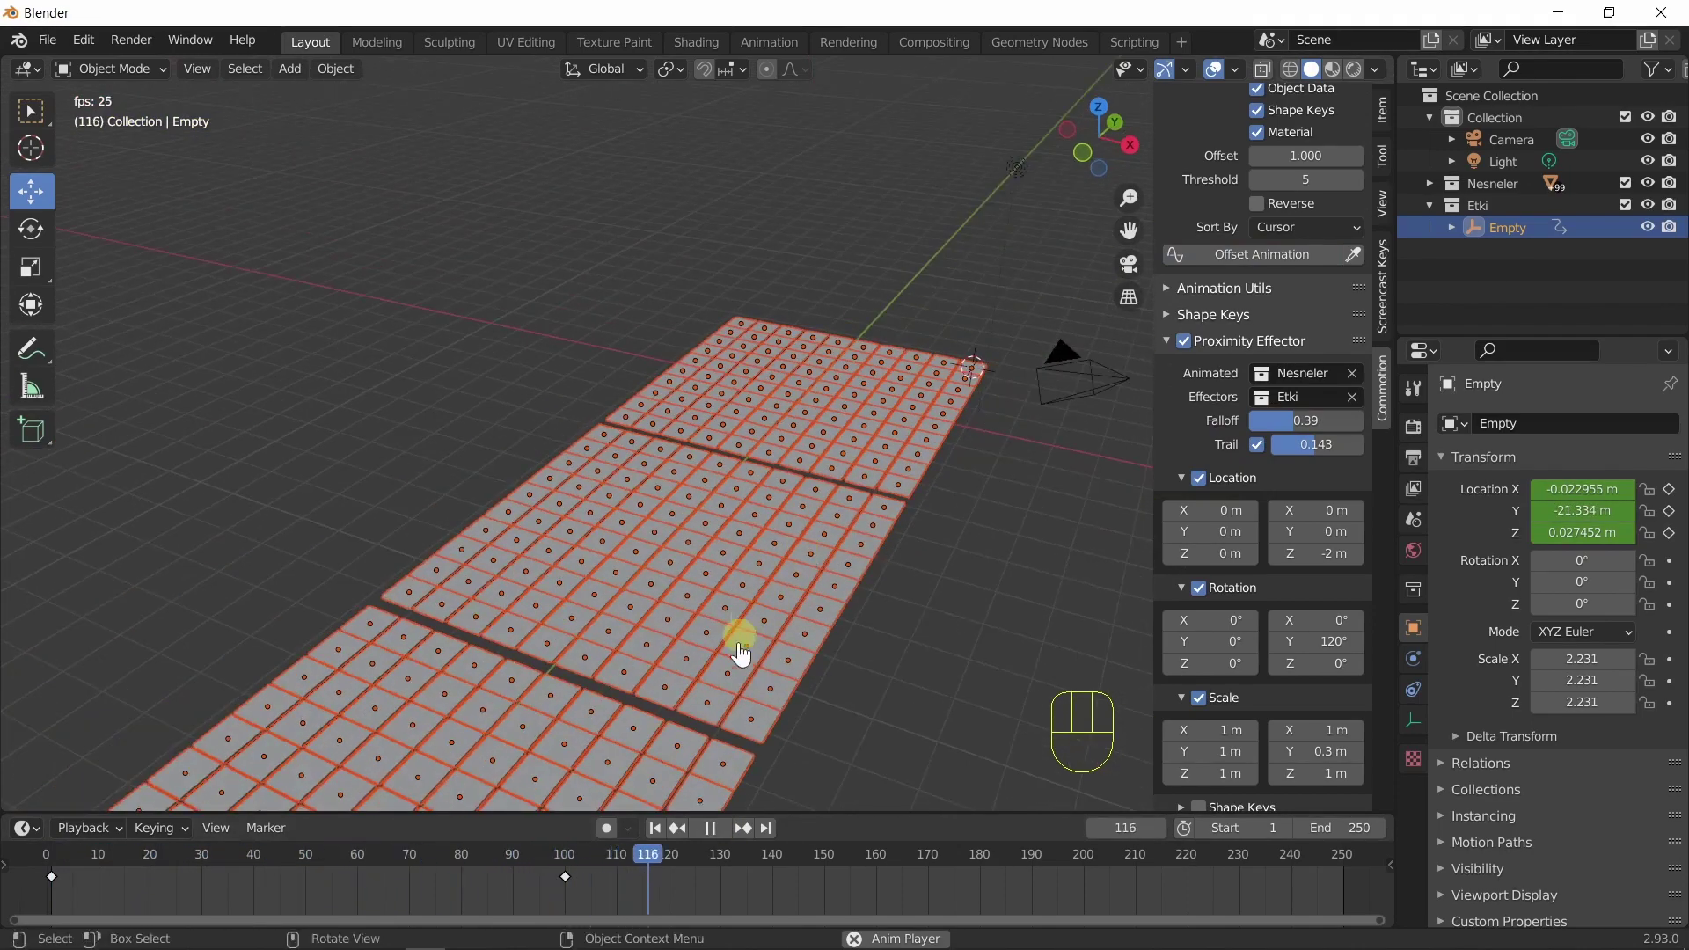
{"action": "left_click", "coordinate": [662, 840]}
{"action": "left_click_drag", "start_coordinate": [802, 668], "coordinate": [837, 631]}
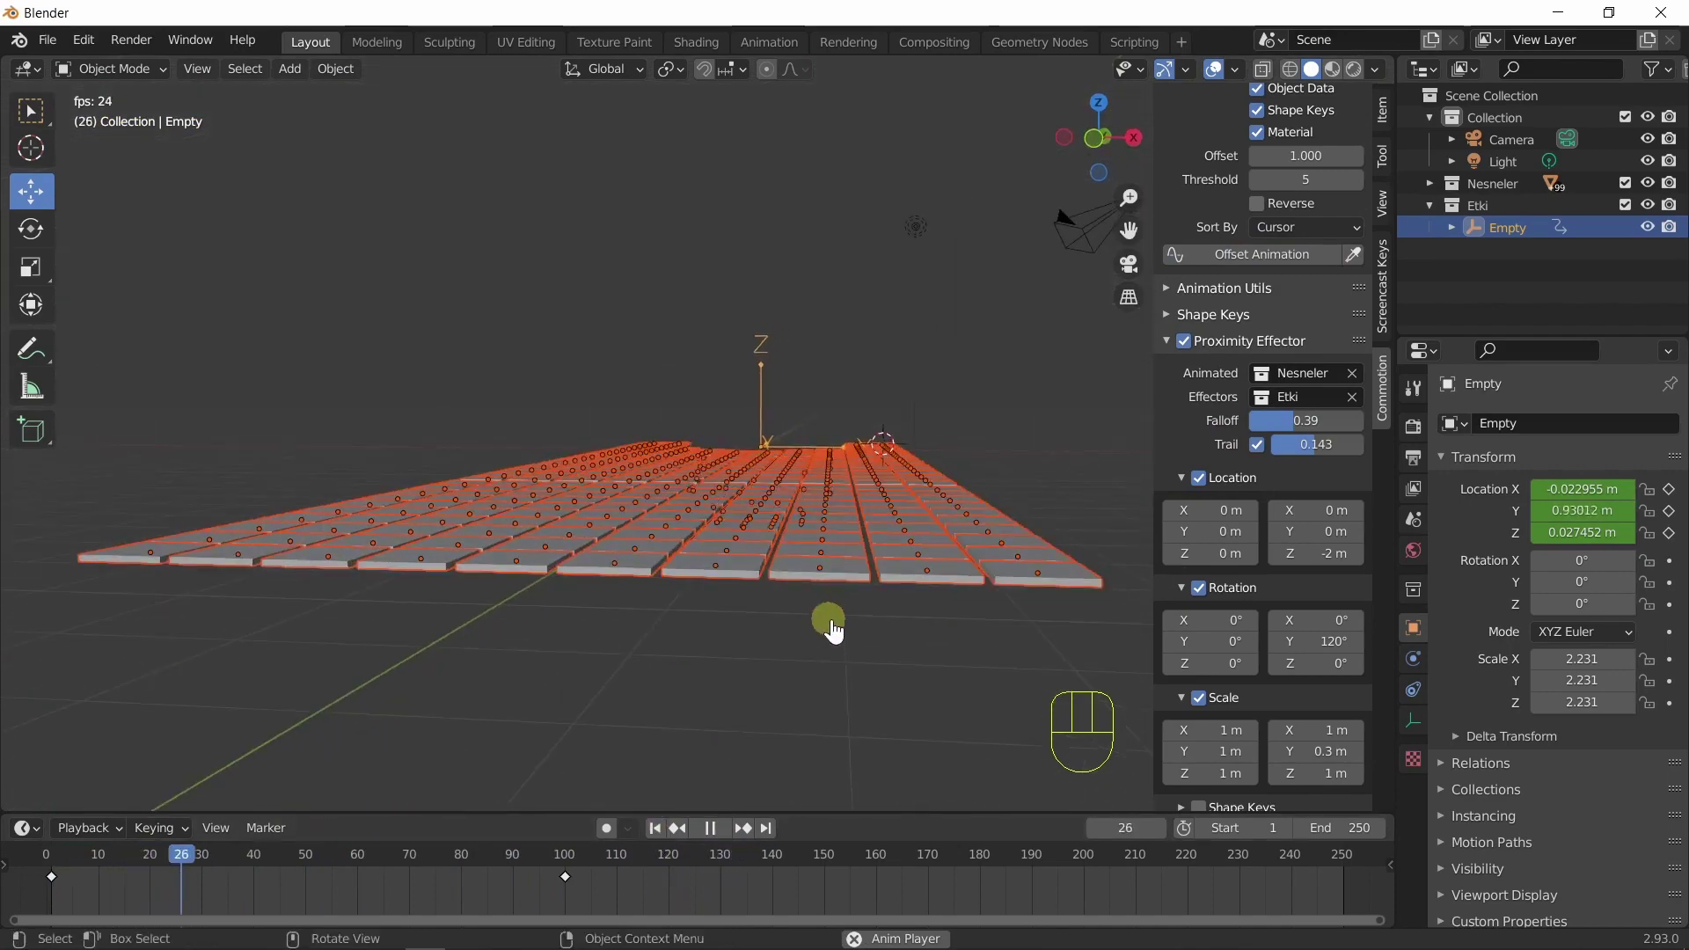
{"action": "middle_click", "coordinate": [852, 606]}
{"action": "left_click_drag", "start_coordinate": [862, 631], "coordinate": [802, 610]}
{"action": "left_click_drag", "start_coordinate": [728, 686], "coordinate": [659, 640]}
{"action": "left_click_drag", "start_coordinate": [747, 606], "coordinate": [806, 585]}
{"action": "left_click_drag", "start_coordinate": [733, 690], "coordinate": [729, 769]}
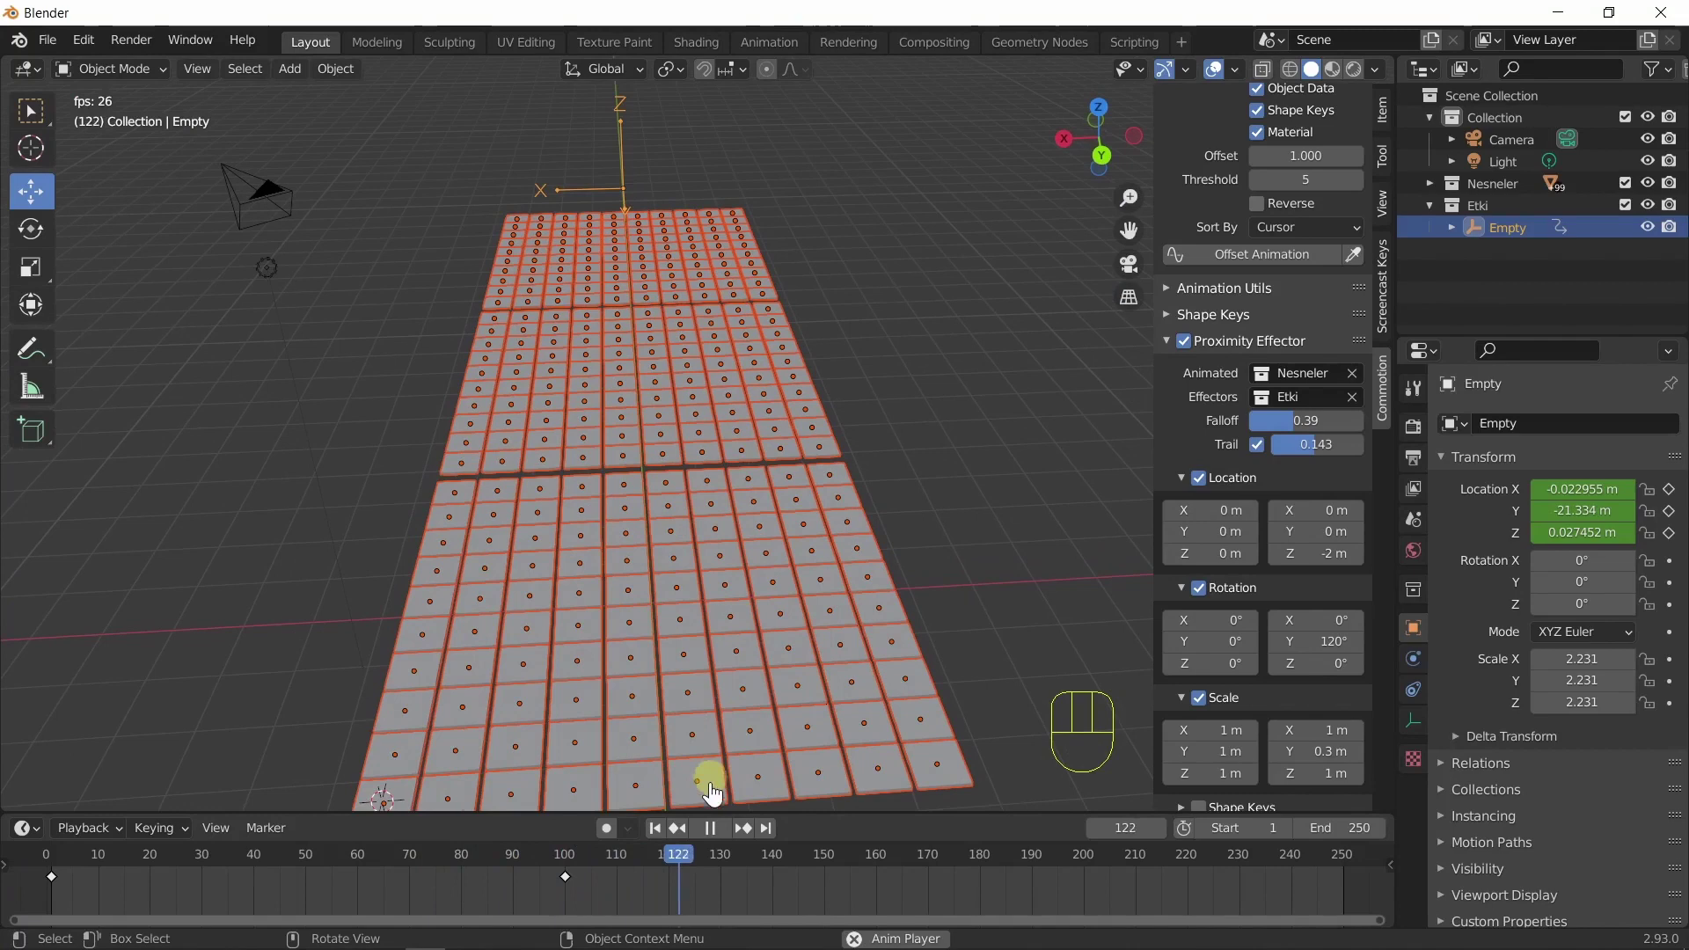
Move the effector through the grid, stop at frame 96 and expand the Shape Keys section.
{"action": "left_click", "coordinate": [668, 838]}
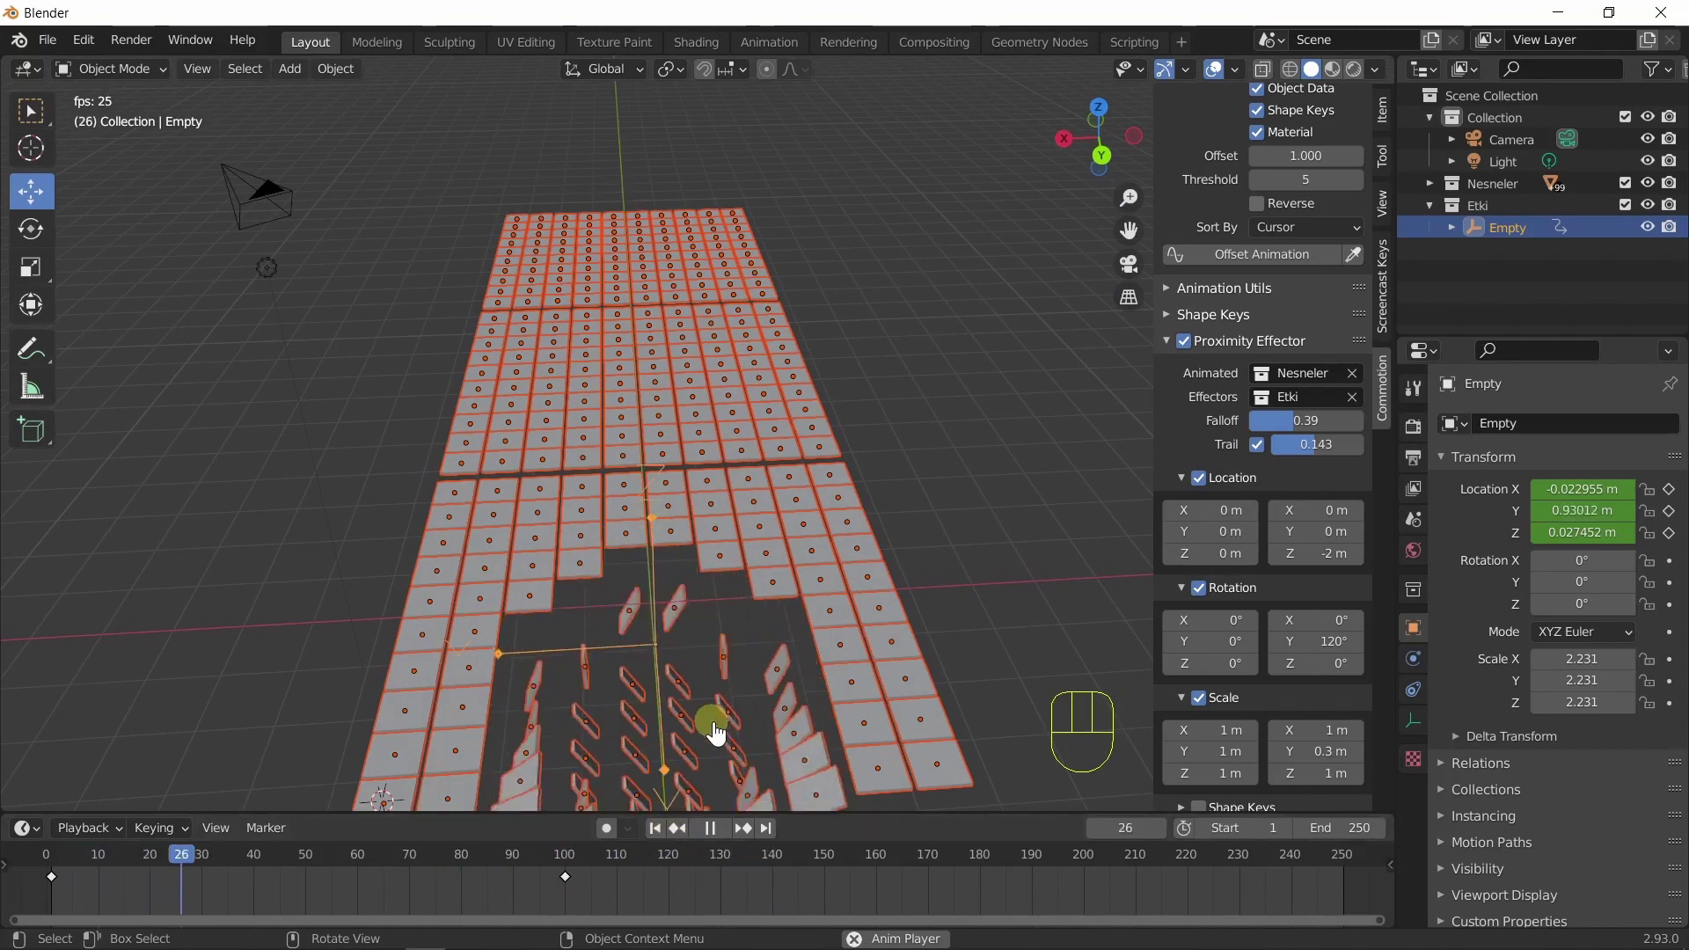
{"action": "left_click_drag", "start_coordinate": [676, 613], "coordinate": [746, 649]}
{"action": "left_click", "coordinate": [722, 840]}
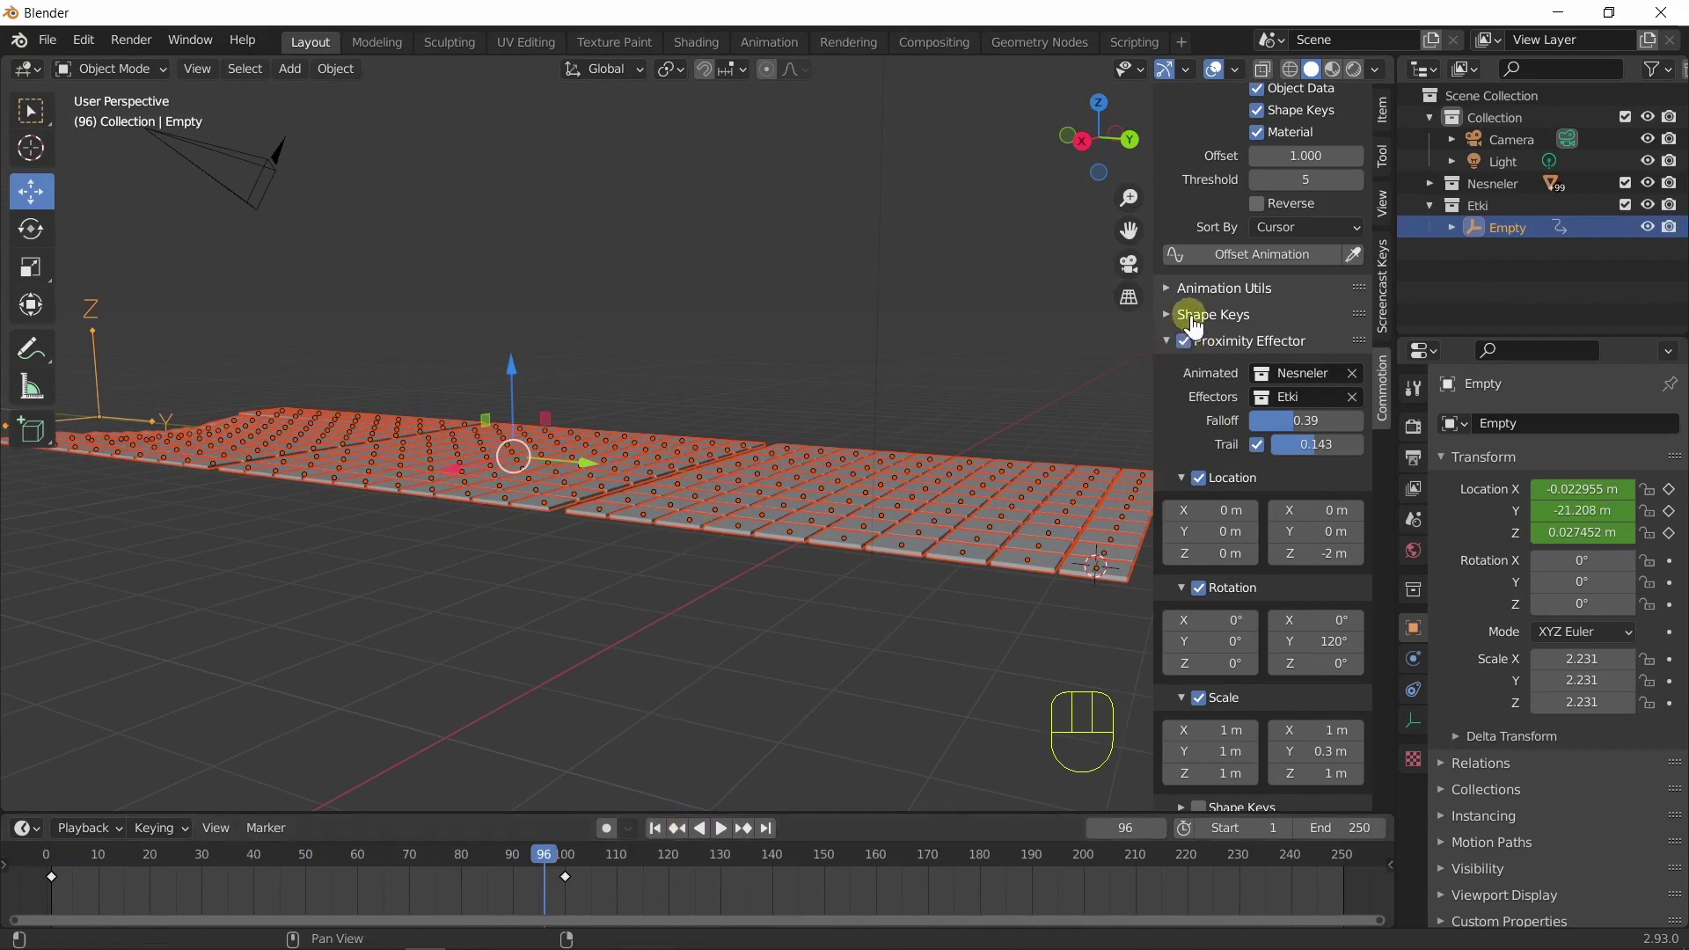
{"action": "left_click", "coordinate": [1173, 324]}
{"action": "left_click_drag", "start_coordinate": [641, 613], "coordinate": [702, 642]}
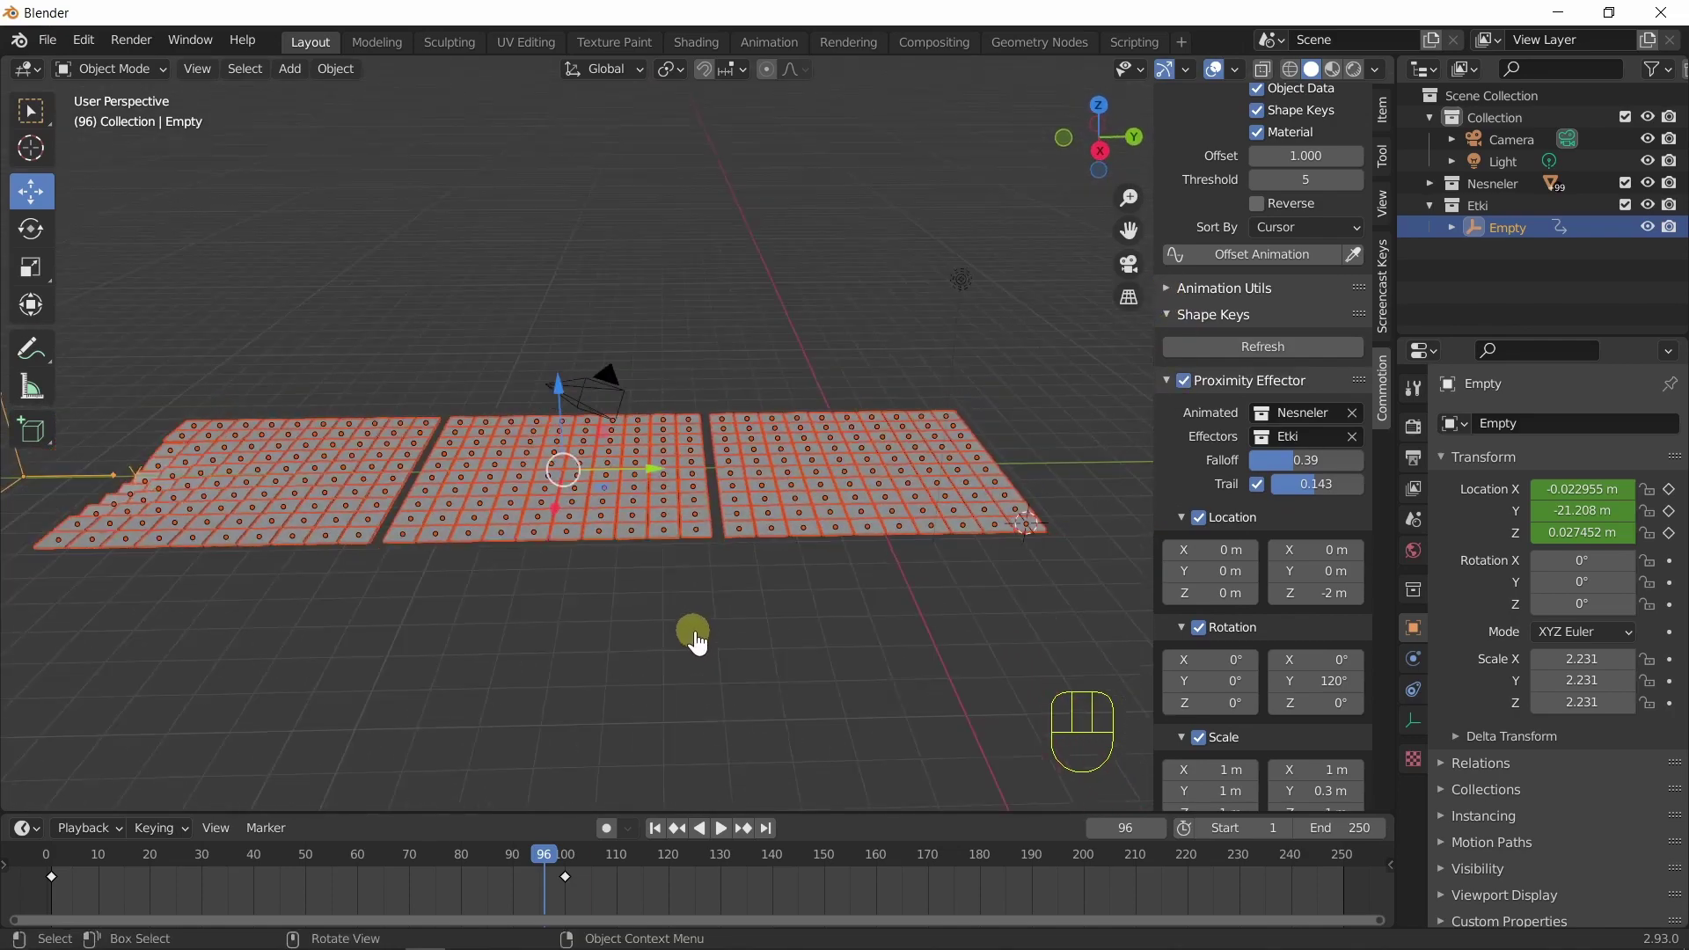
Delete the tile grids and effector, return to frame 1 and browse Animation Utils' F-Curves/Strips options.
{"action": "key", "text": "x"}
{"action": "left_click", "coordinate": [1197, 399]}
{"action": "left_click", "coordinate": [1173, 389]}
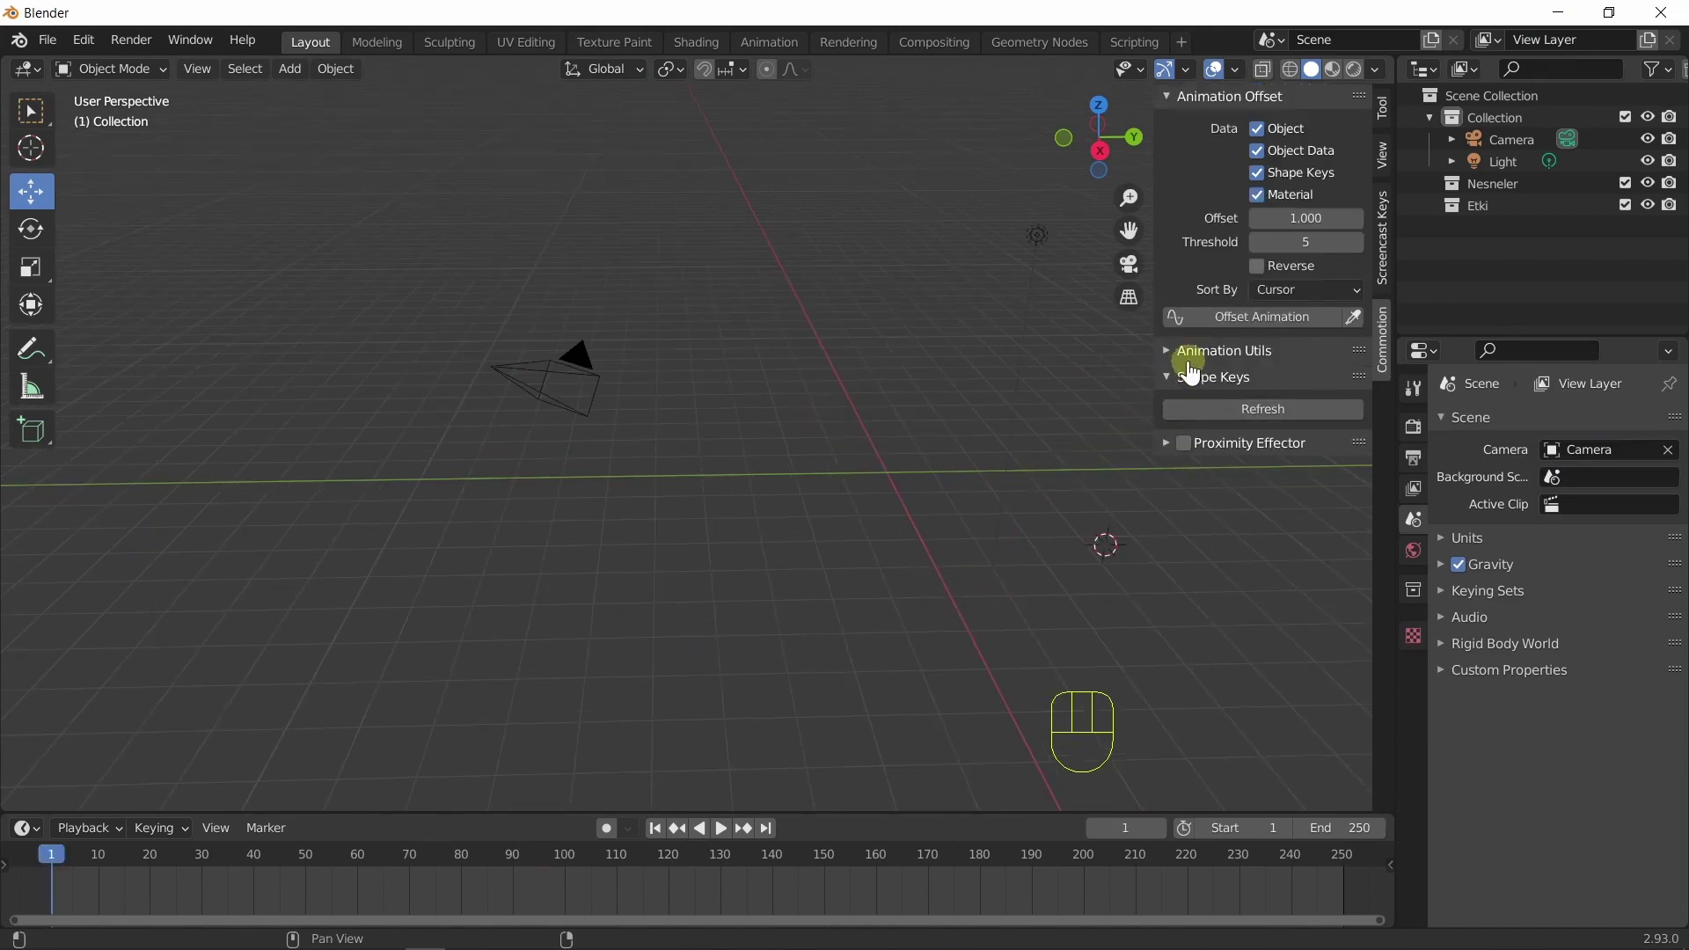
{"action": "left_click", "coordinate": [1178, 367]}
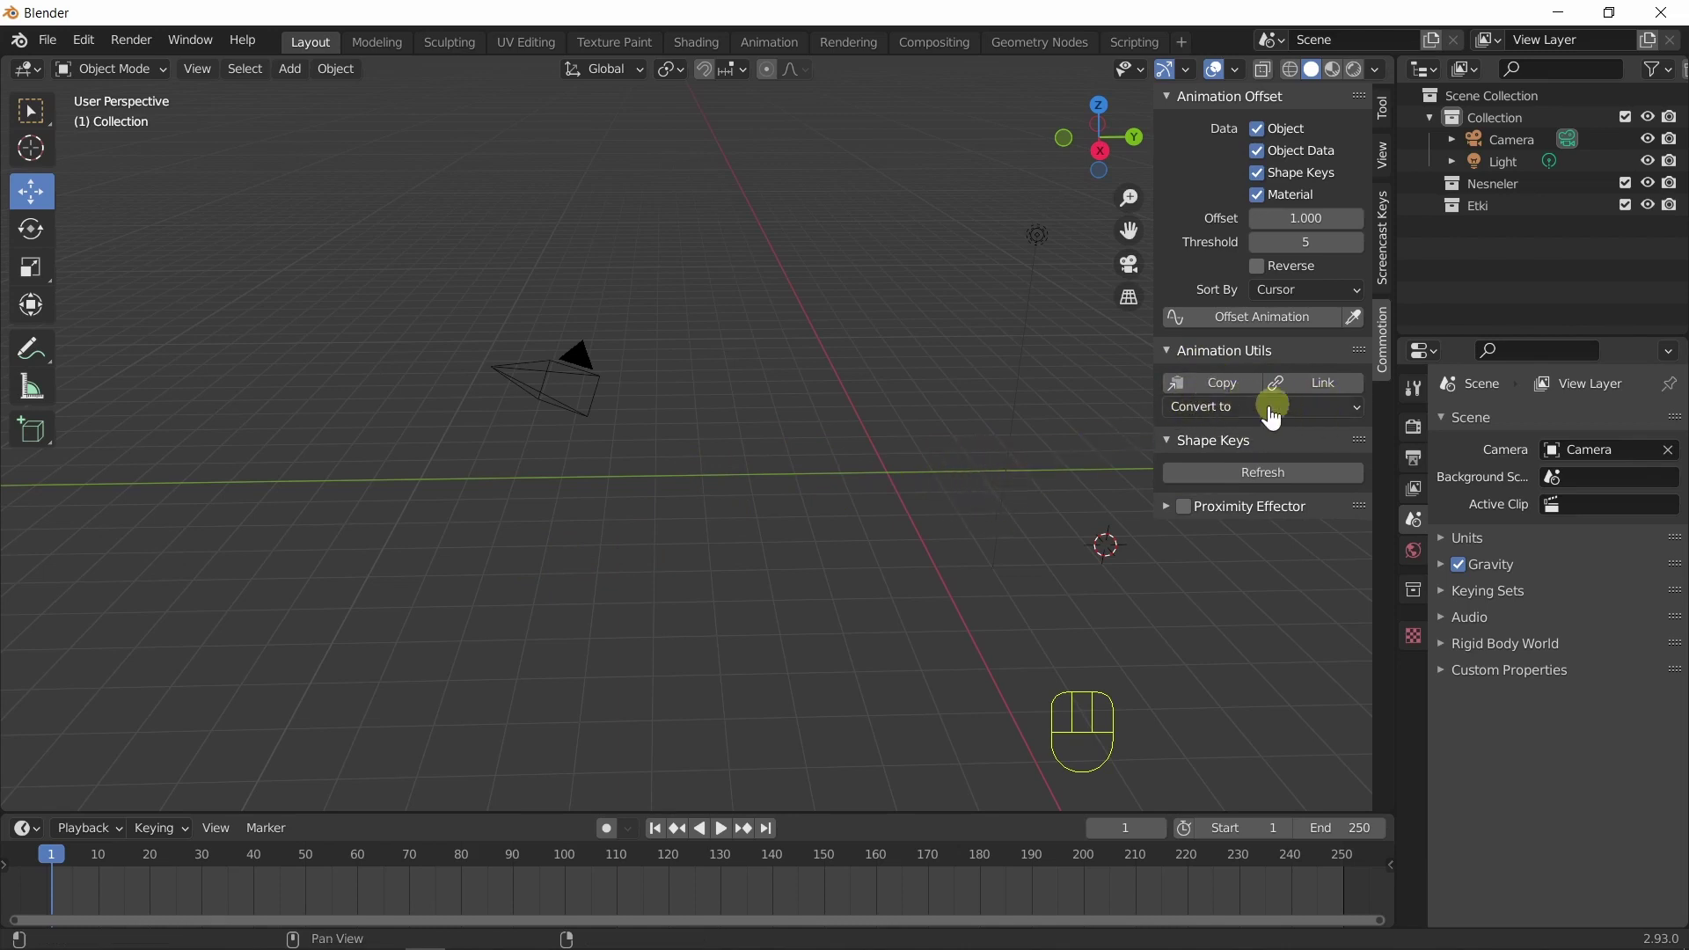
{"action": "left_click_drag", "start_coordinate": [1257, 427], "coordinate": [1127, 364]}
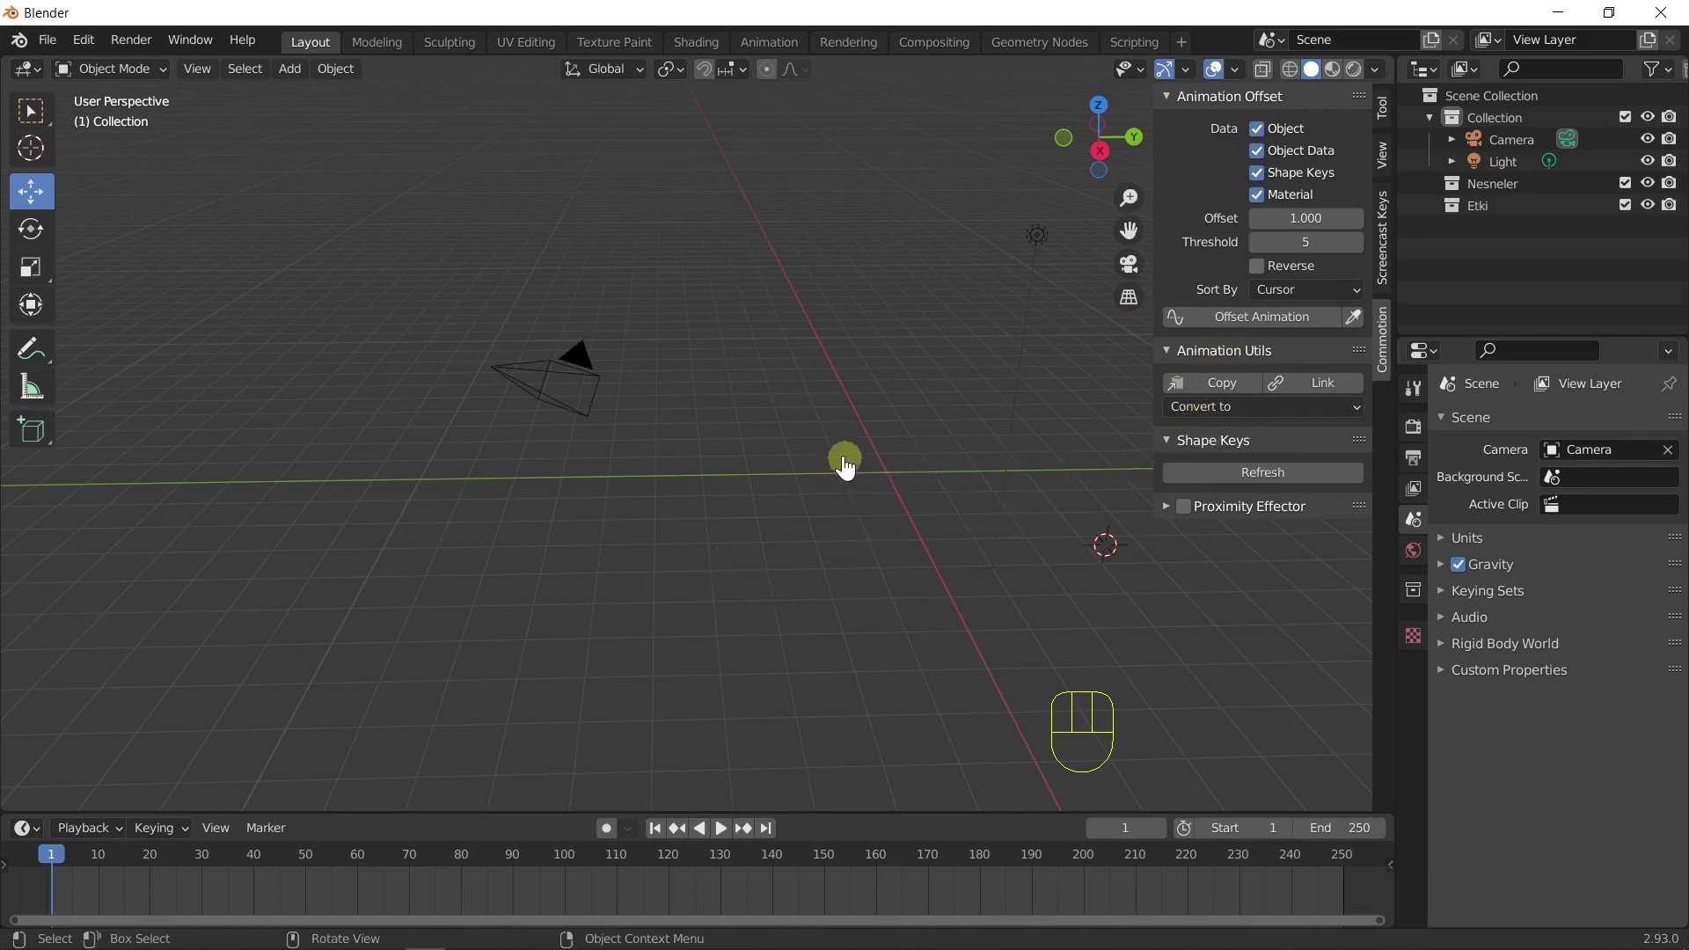
Undo a misplaced cube, snap the 3D cursor to world origin and add a cube there.
{"action": "key", "text": "shift+a"}
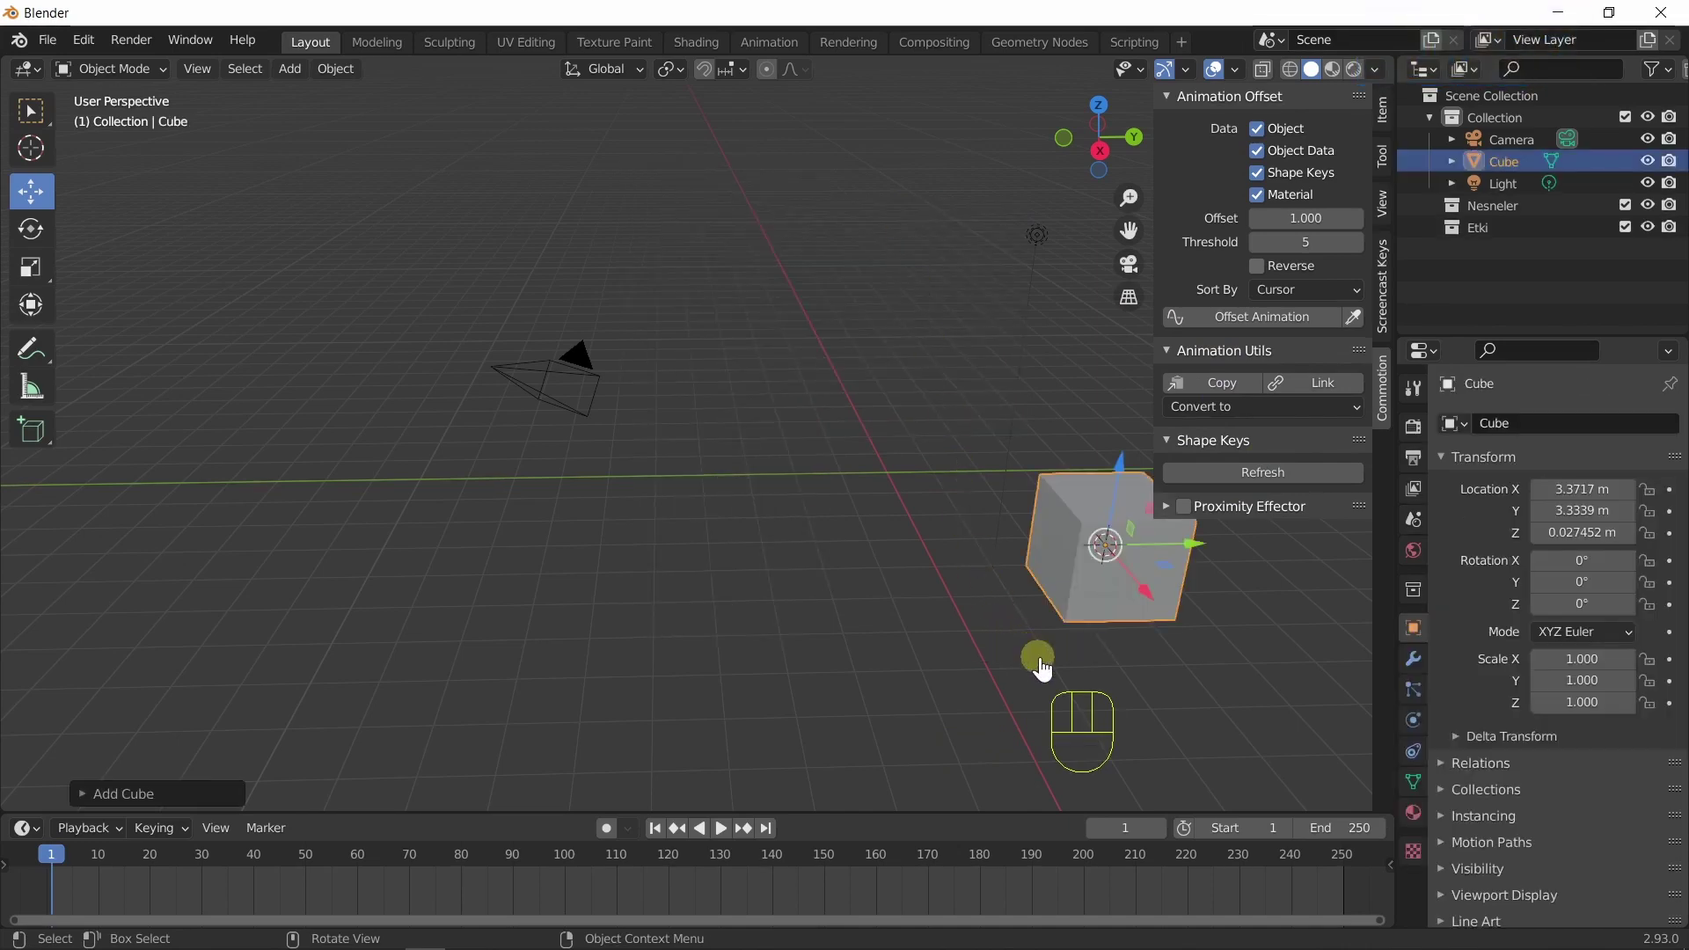
{"action": "key", "text": "ctrl+z"}
{"action": "key", "text": "shift+a"}
{"action": "key", "text": "shift+s"}
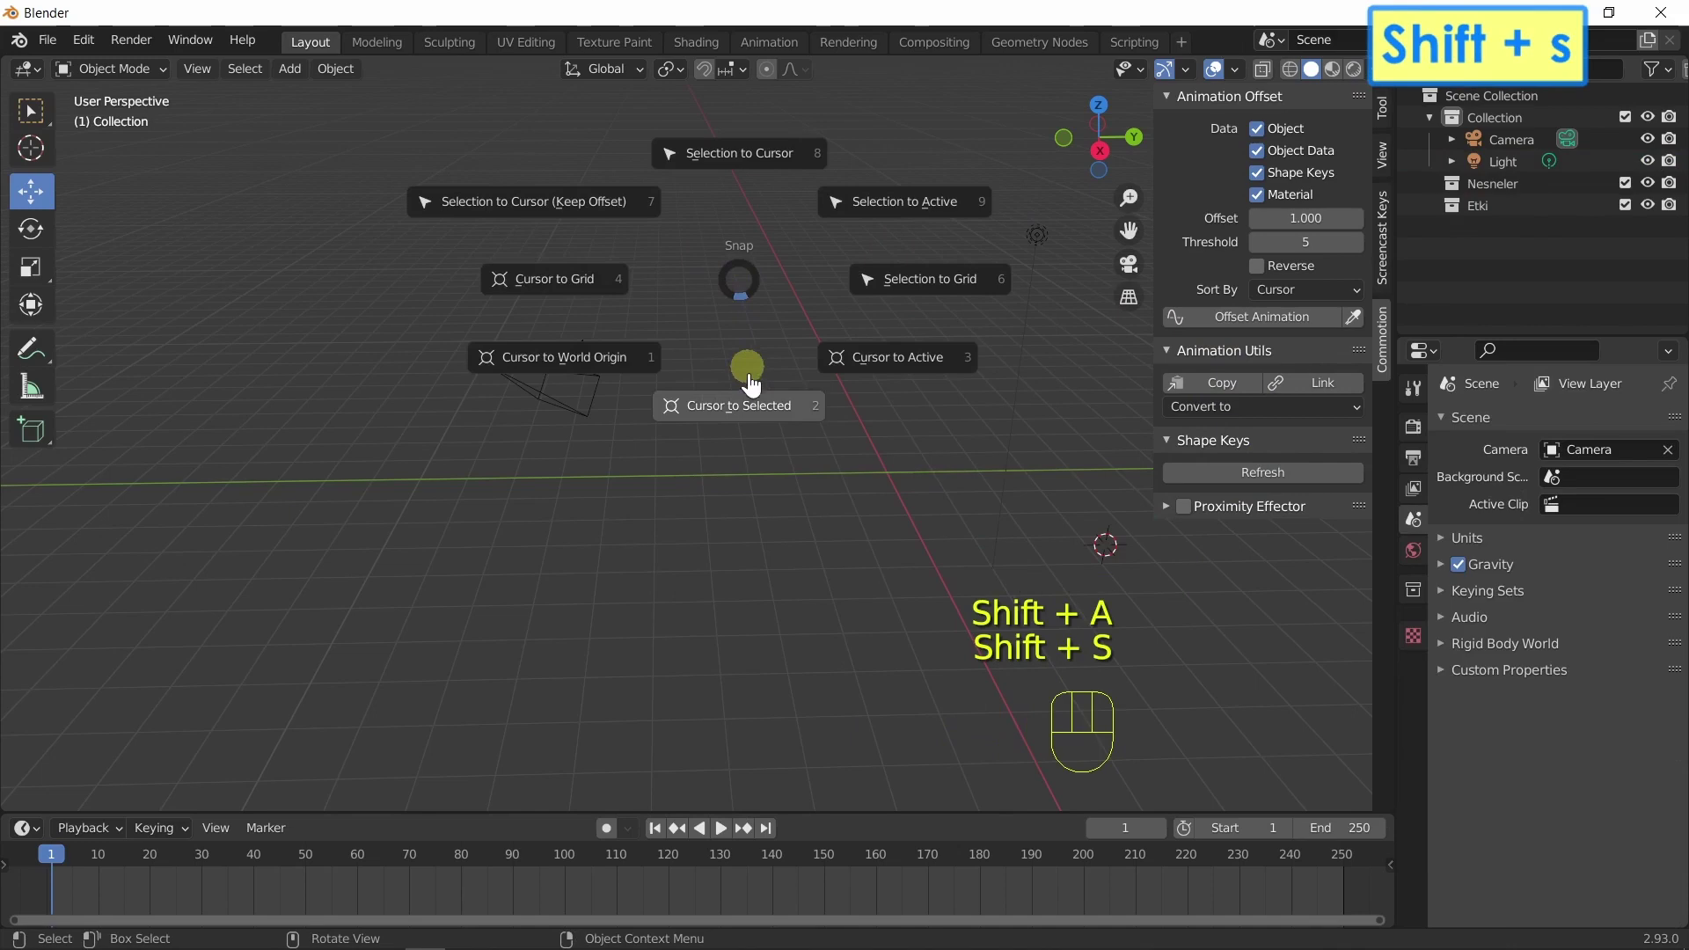
{"action": "key", "text": "shift+a"}
Give the new cube a Basis shape key and a Key 1 shape key.
{"action": "left_click_drag", "start_coordinate": [1082, 585], "coordinate": [697, 646]}
{"action": "middle_click", "coordinate": [751, 632]}
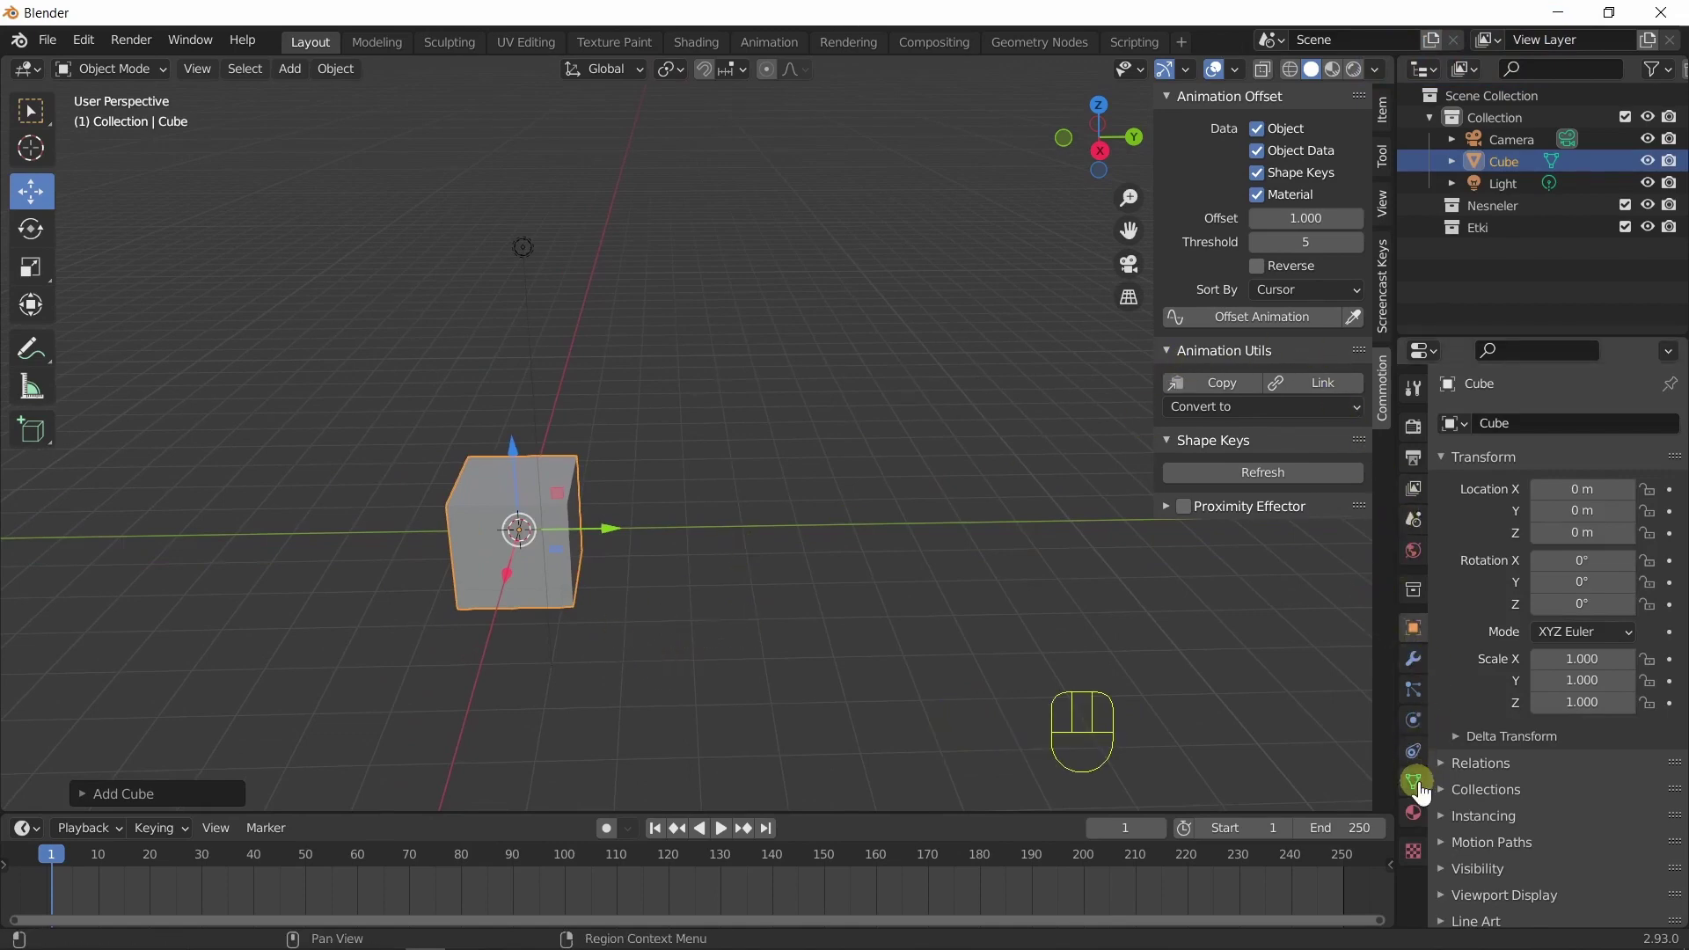
{"action": "left_click", "coordinate": [1424, 793]}
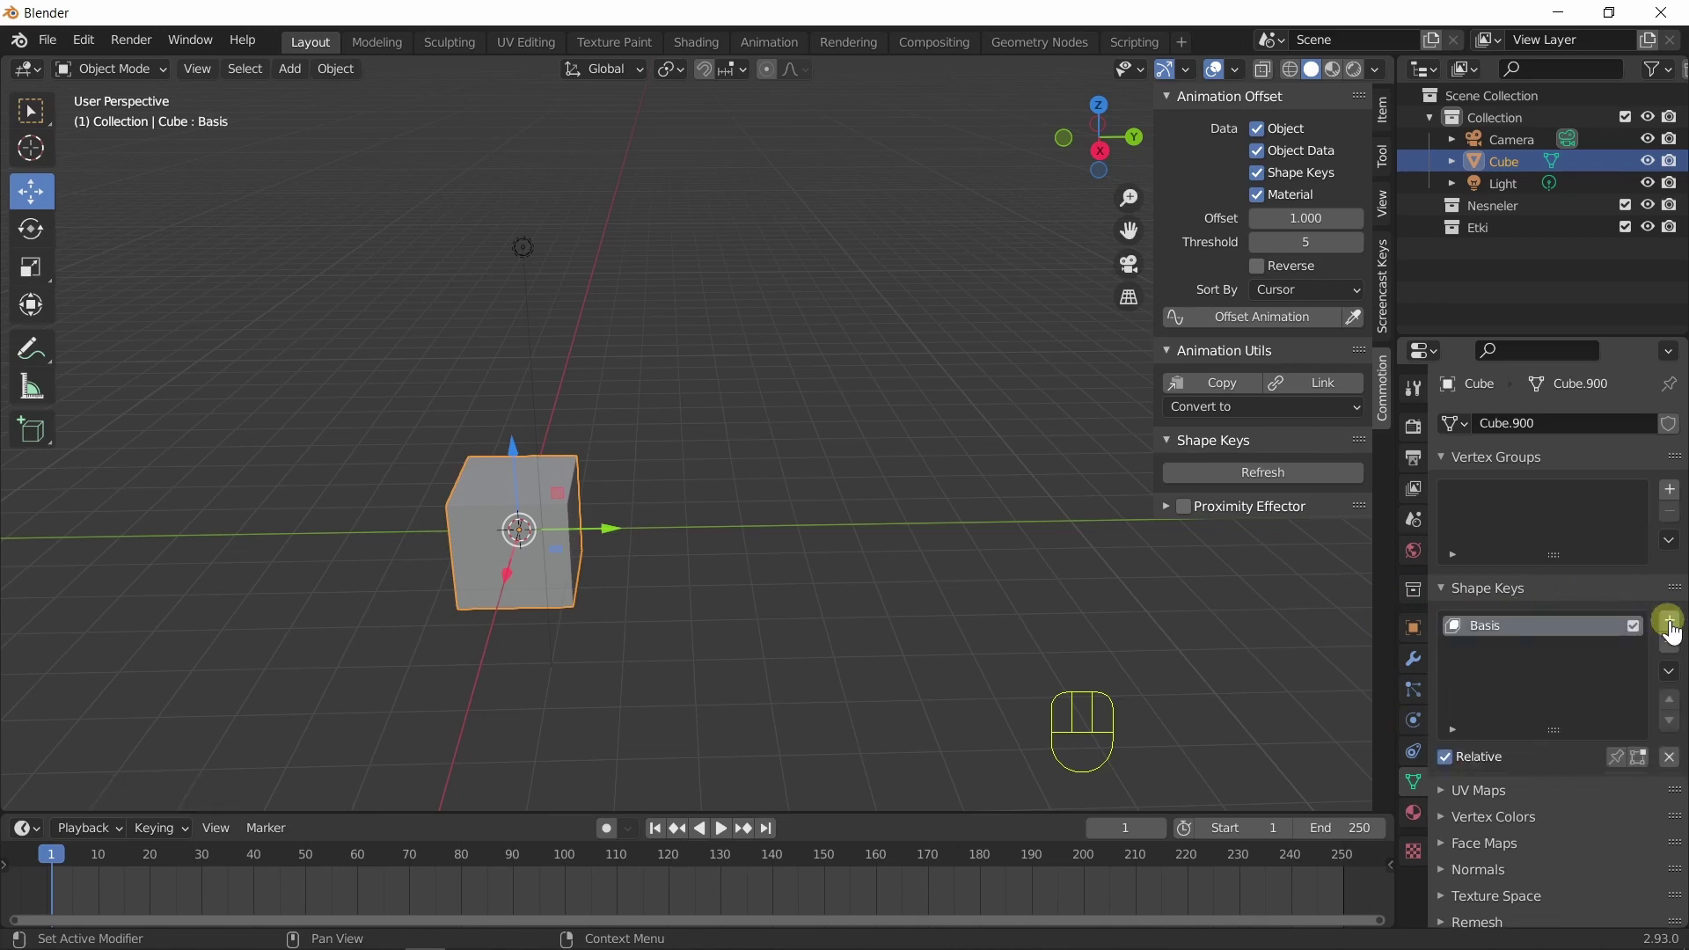
{"action": "left_click", "coordinate": [1676, 632]}
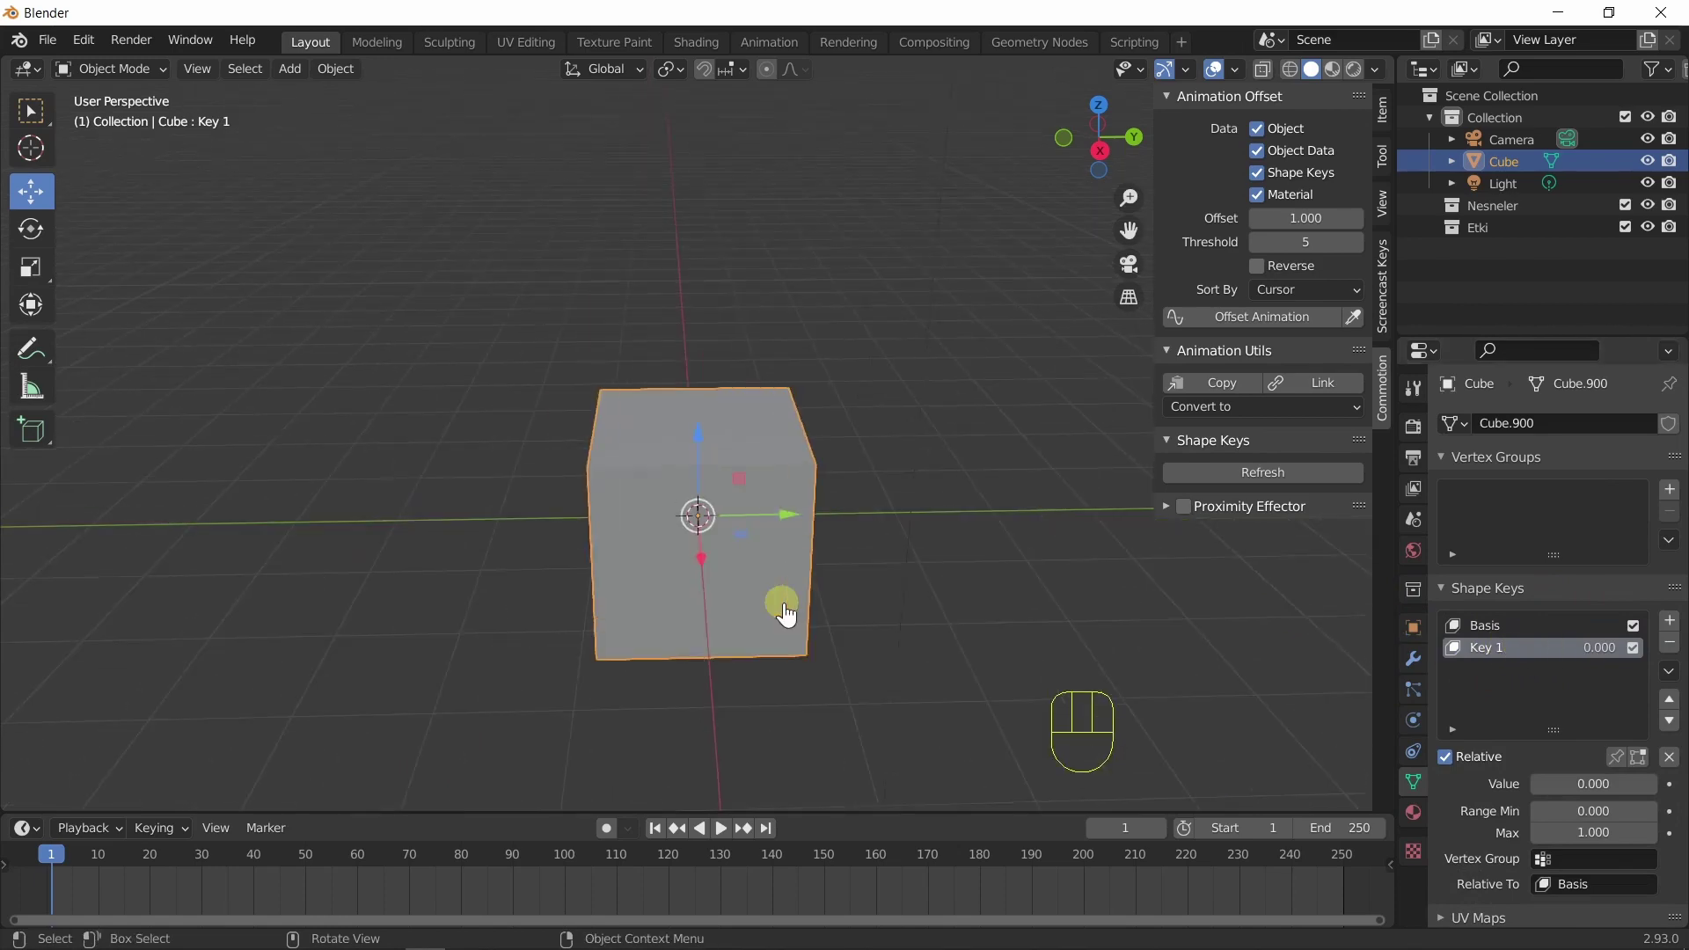
Edit Key 1: subdivide the cube, extrude arms from its sides and add 3-cut loop cuts.
{"action": "key", "text": "Tab"}
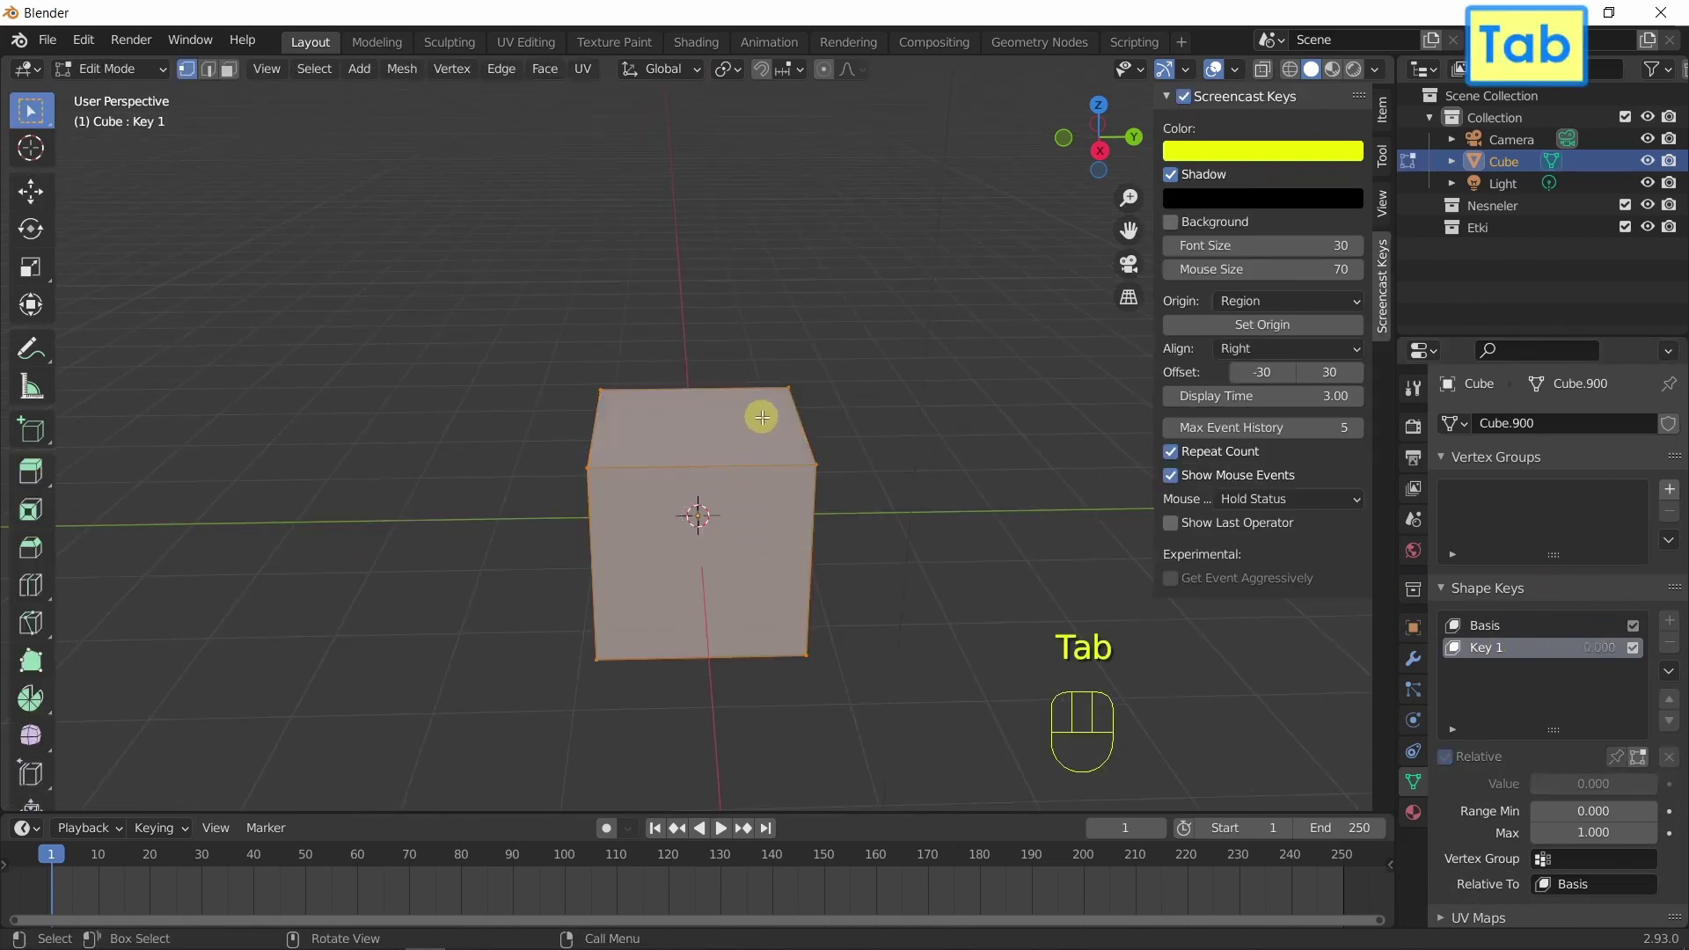
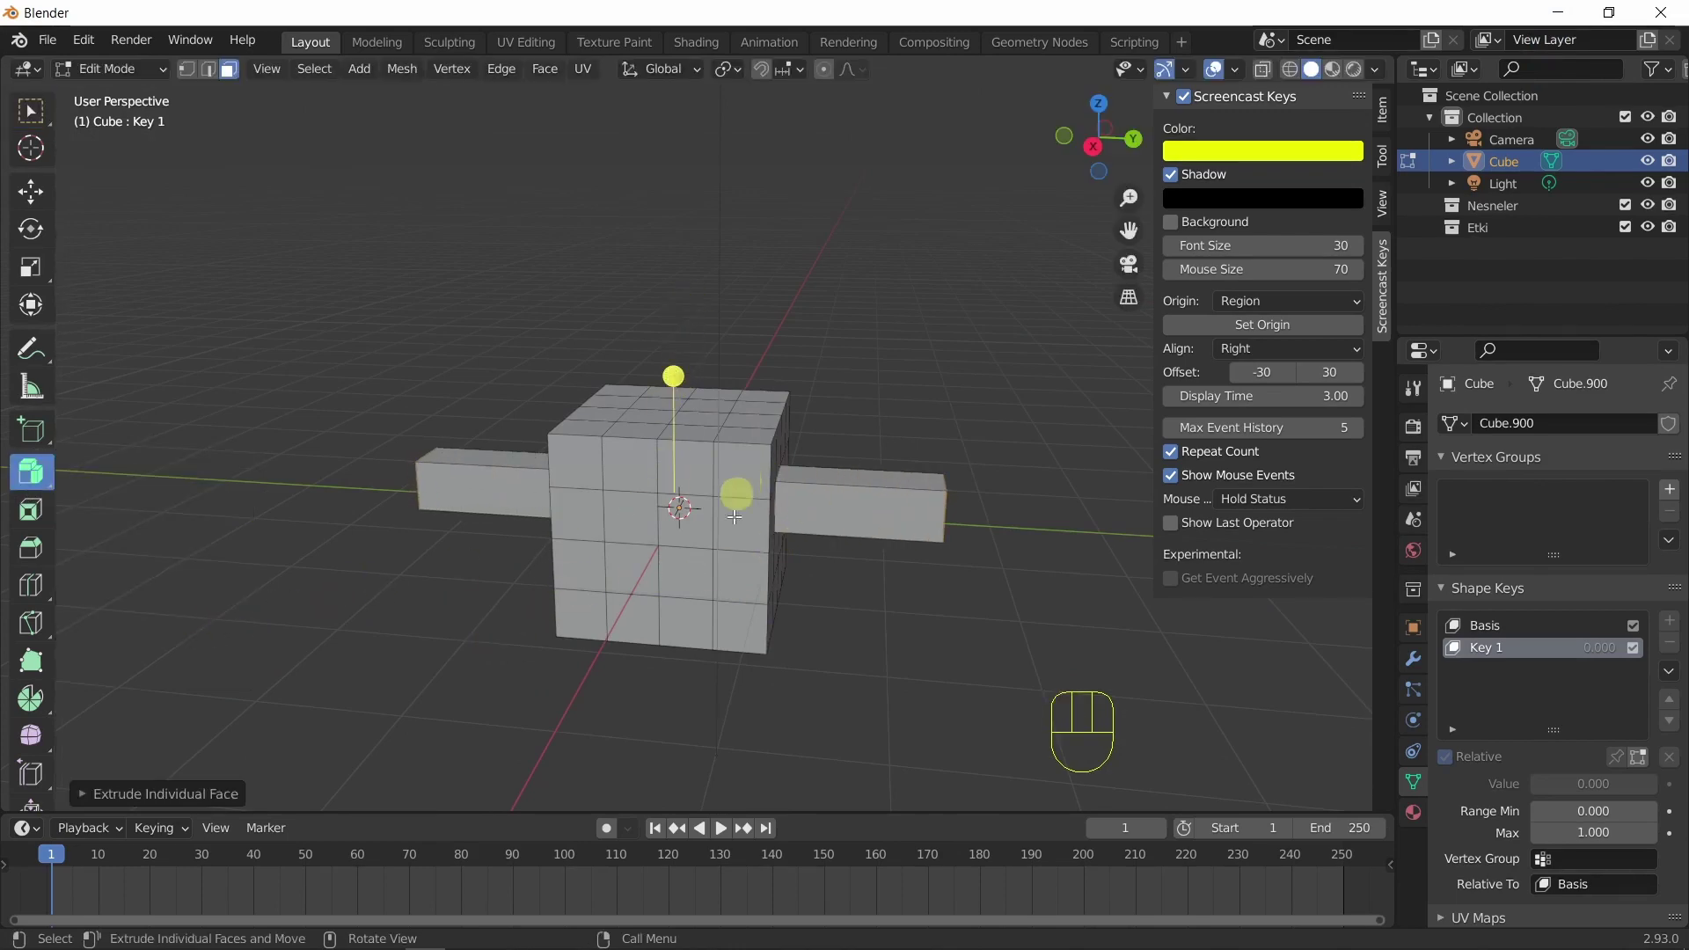
{"action": "key", "text": "Tab"}
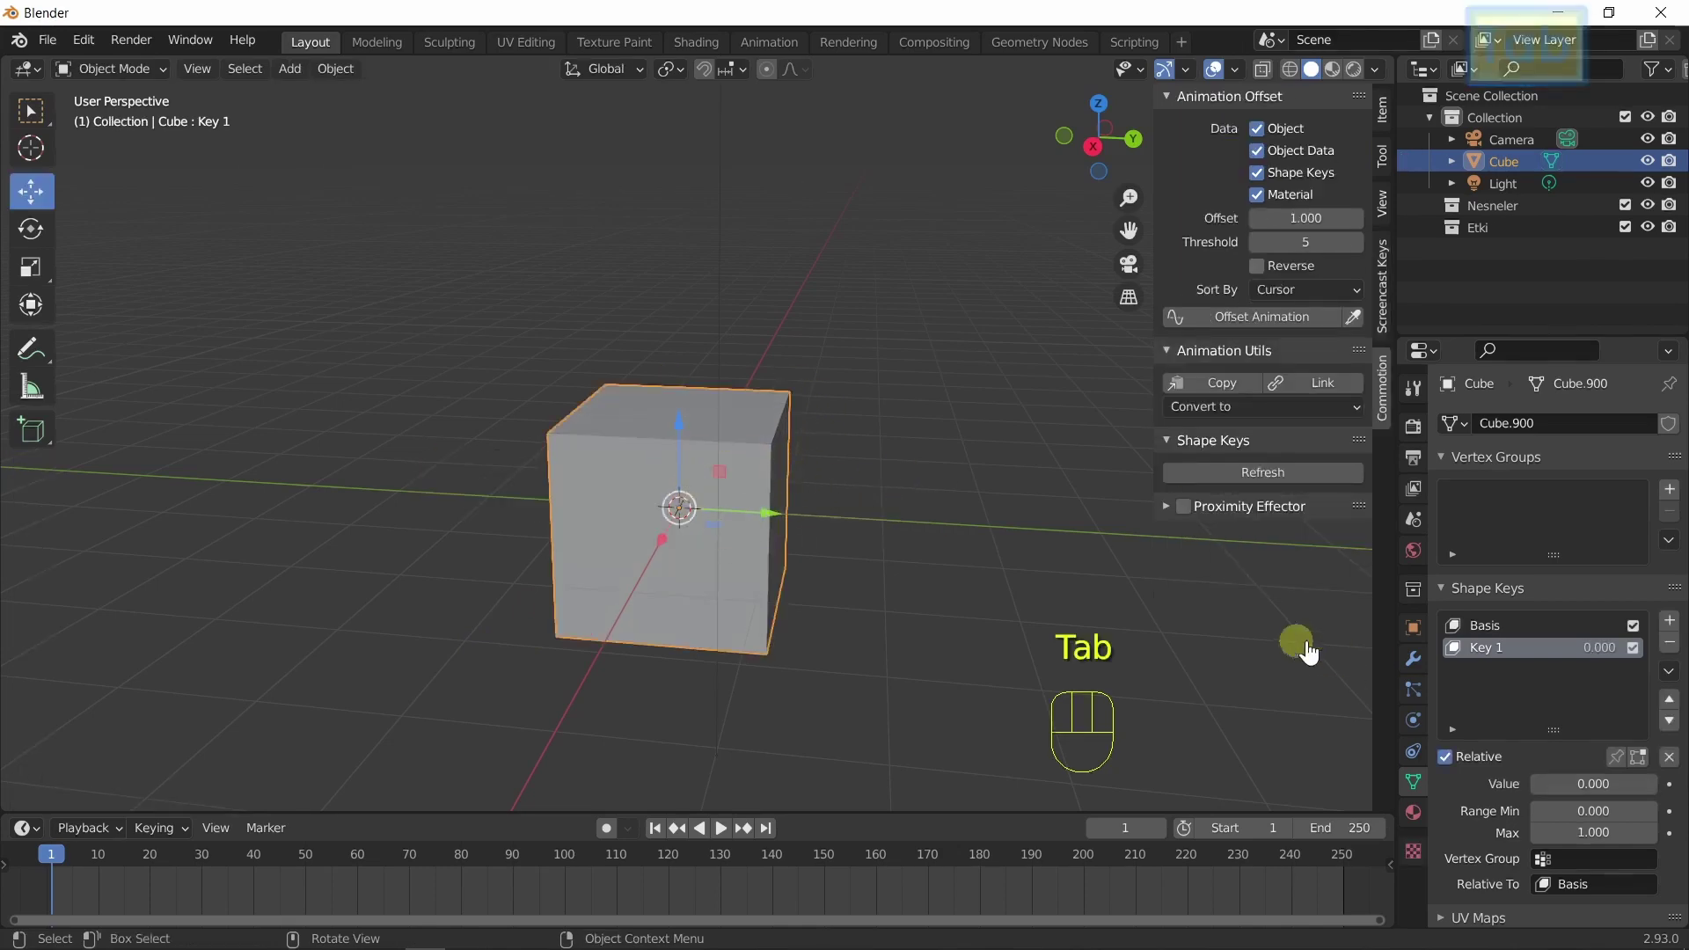
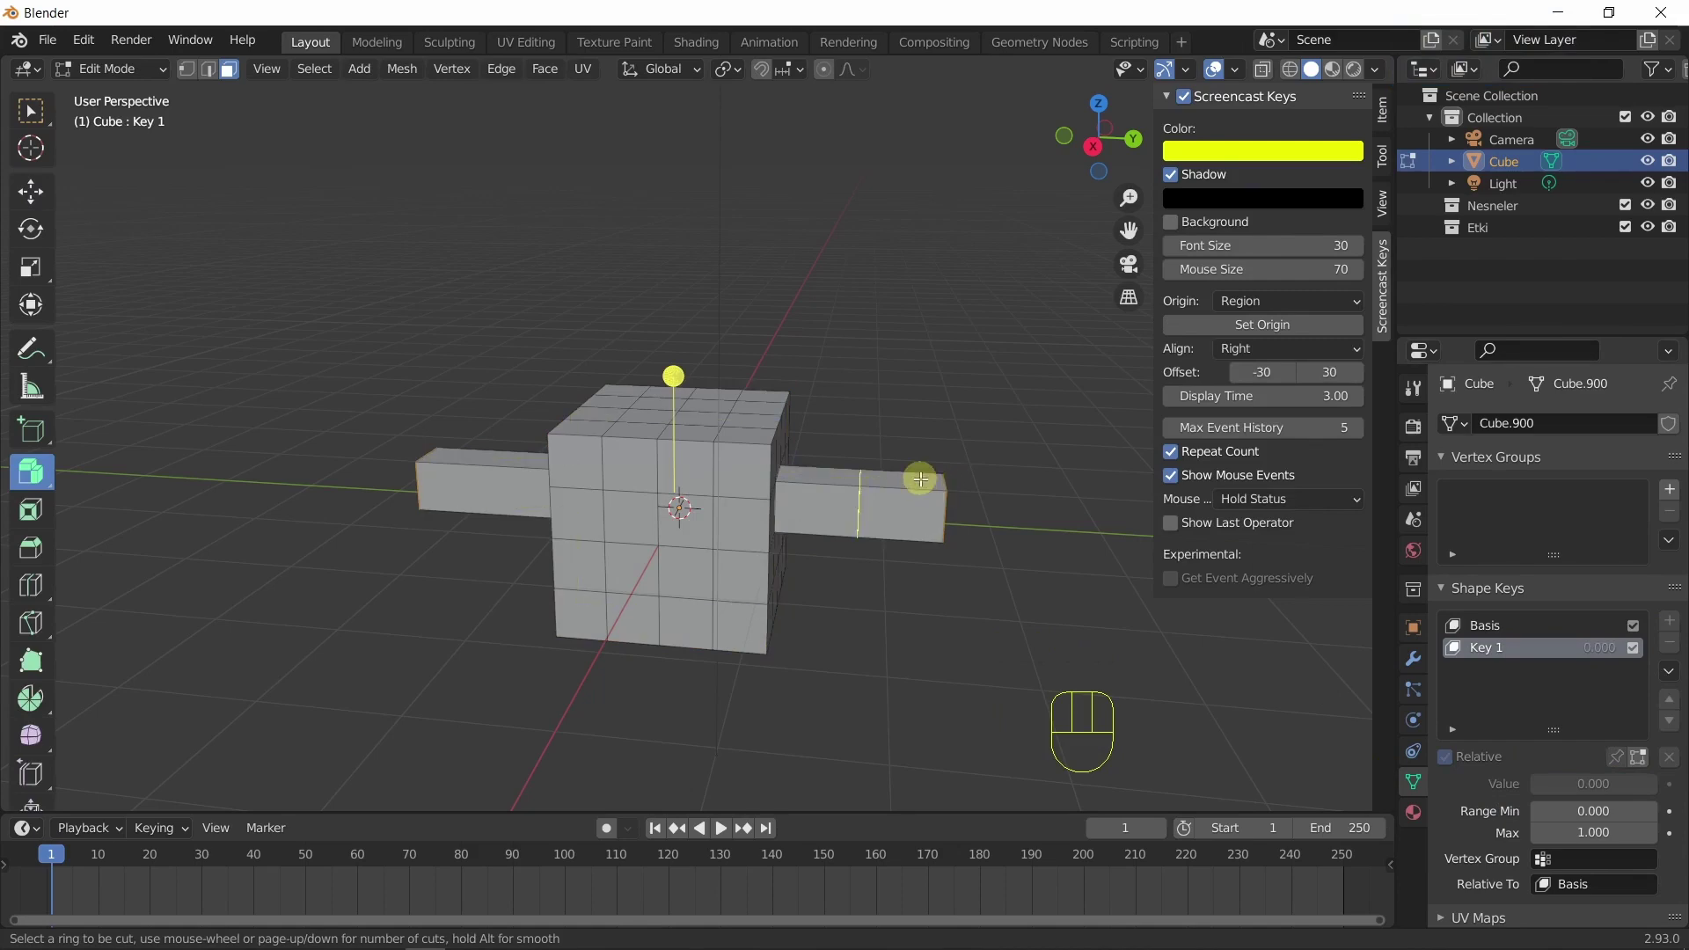
{"action": "key", "text": "ctrl+r"}
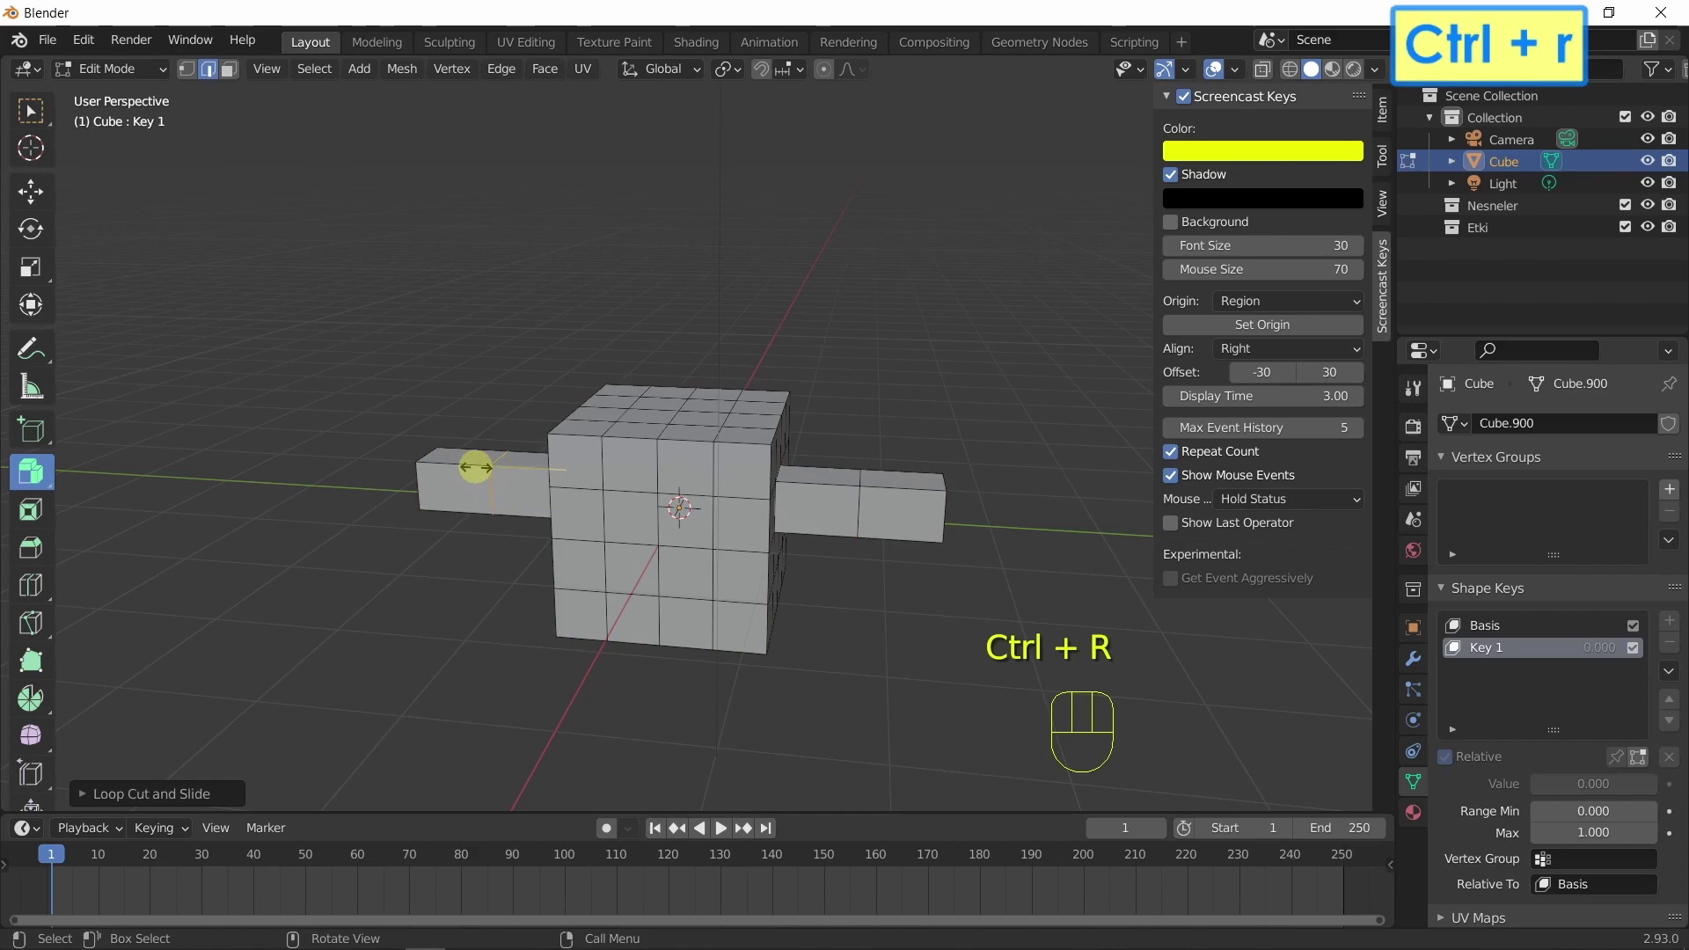
{"action": "key", "text": "3"}
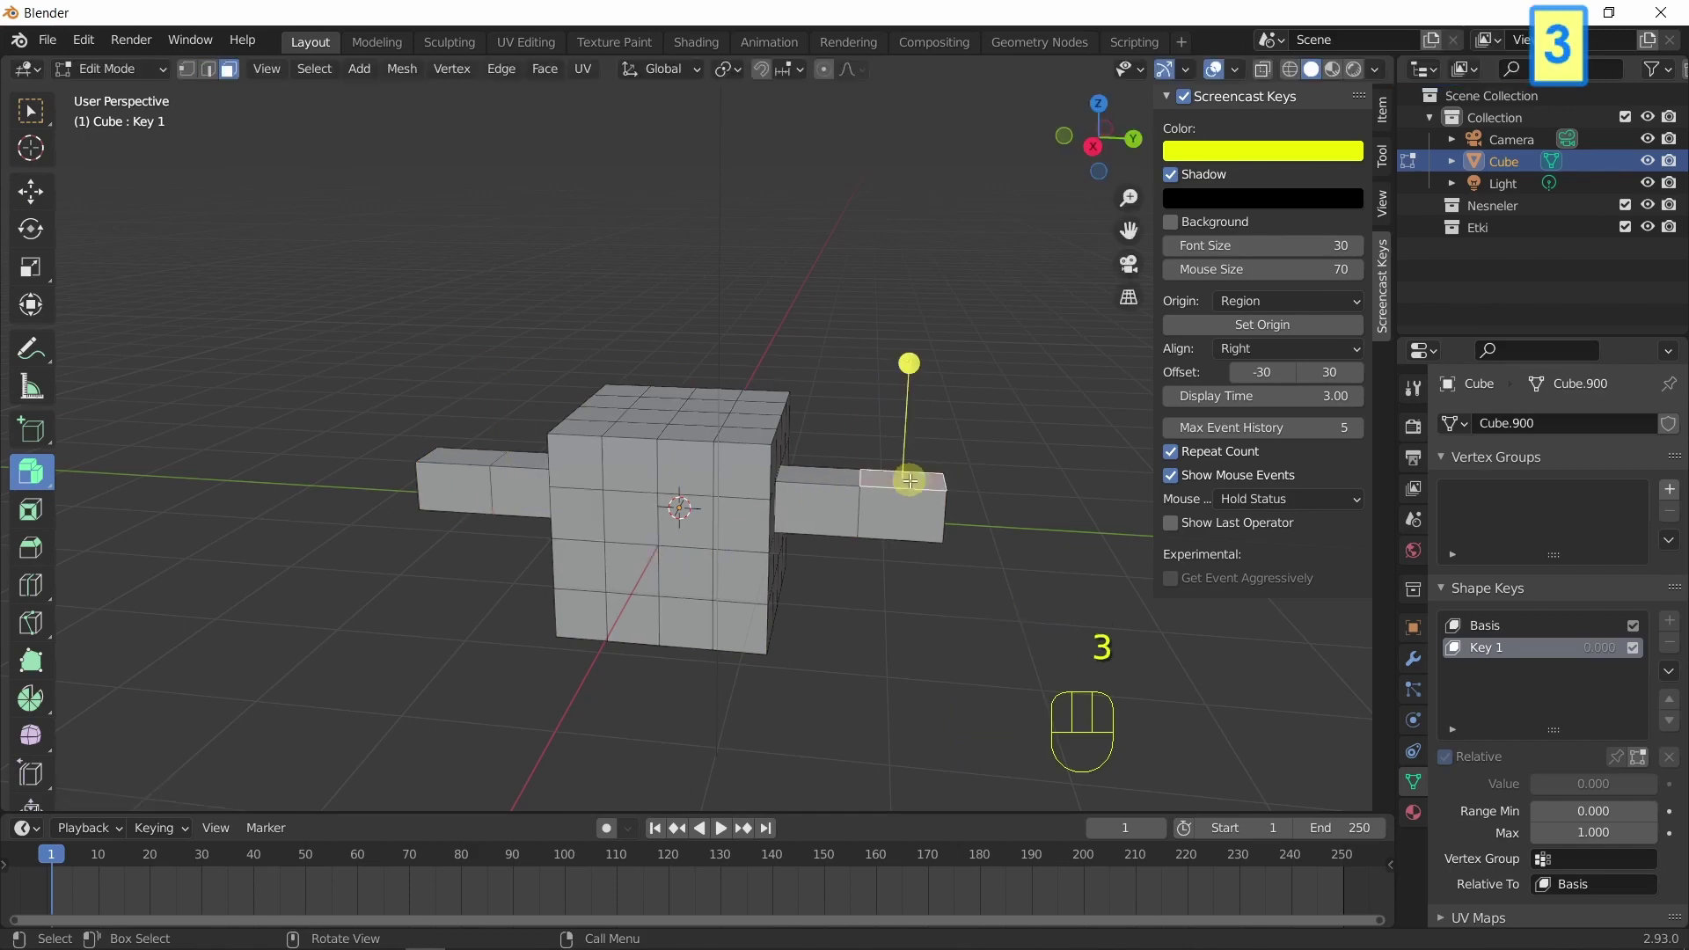
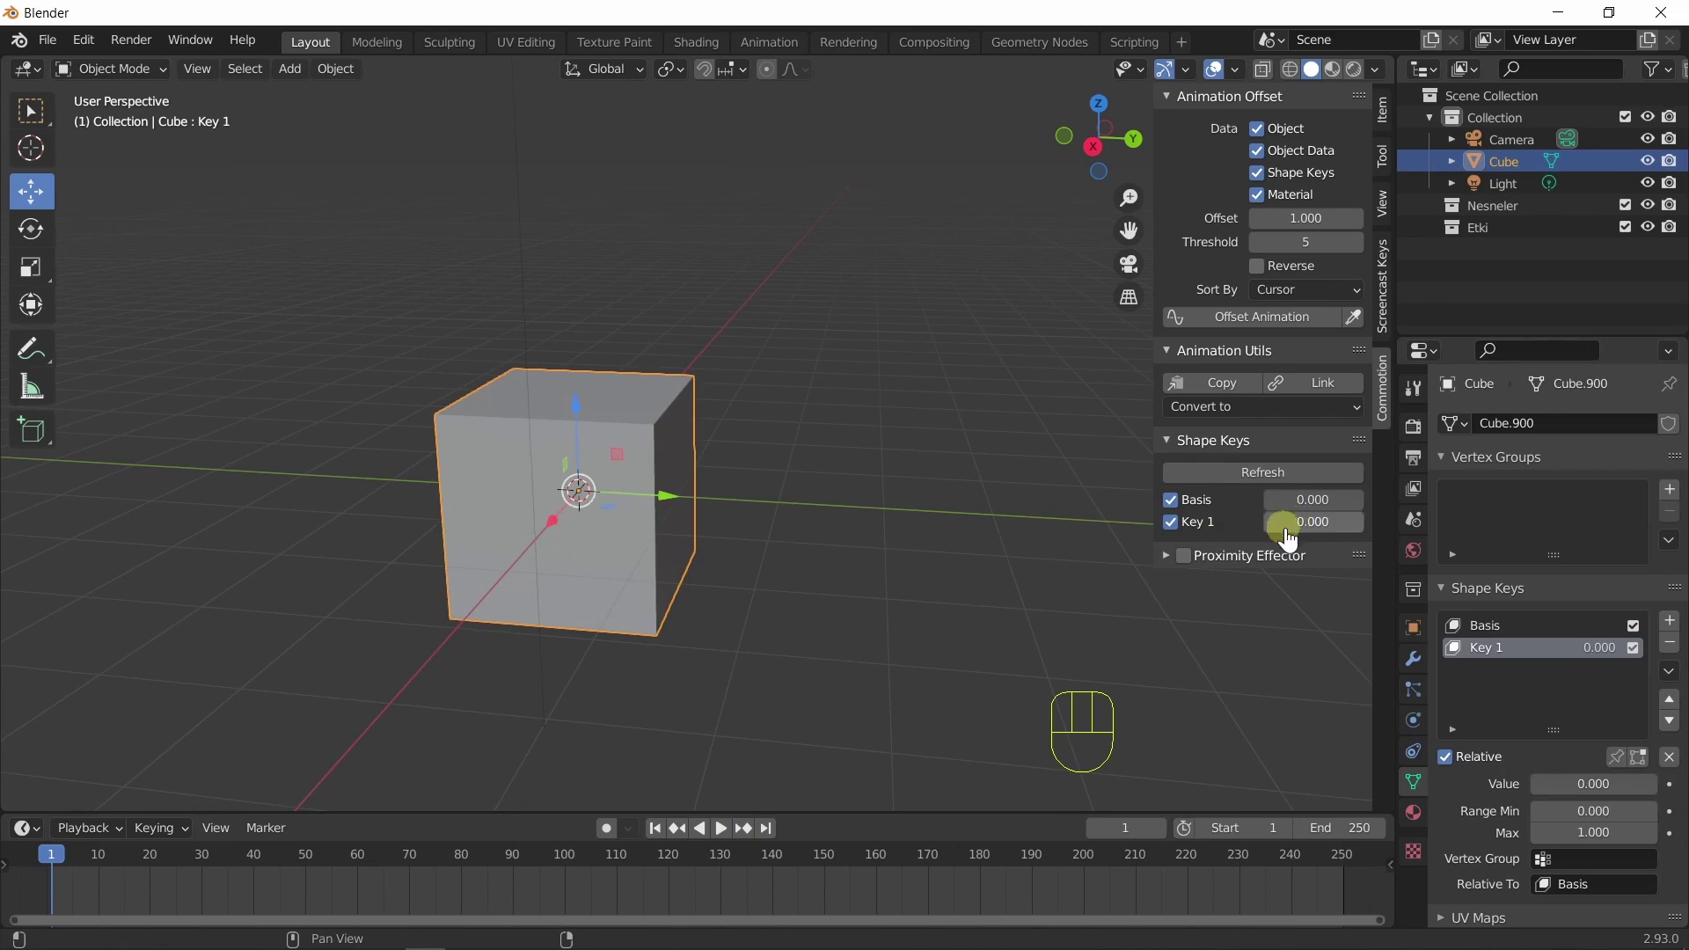
Keyframe Key 1 at value 0 on frame 1 and value 1 on frame 20.
{"action": "right_click", "coordinate": [1315, 537]}
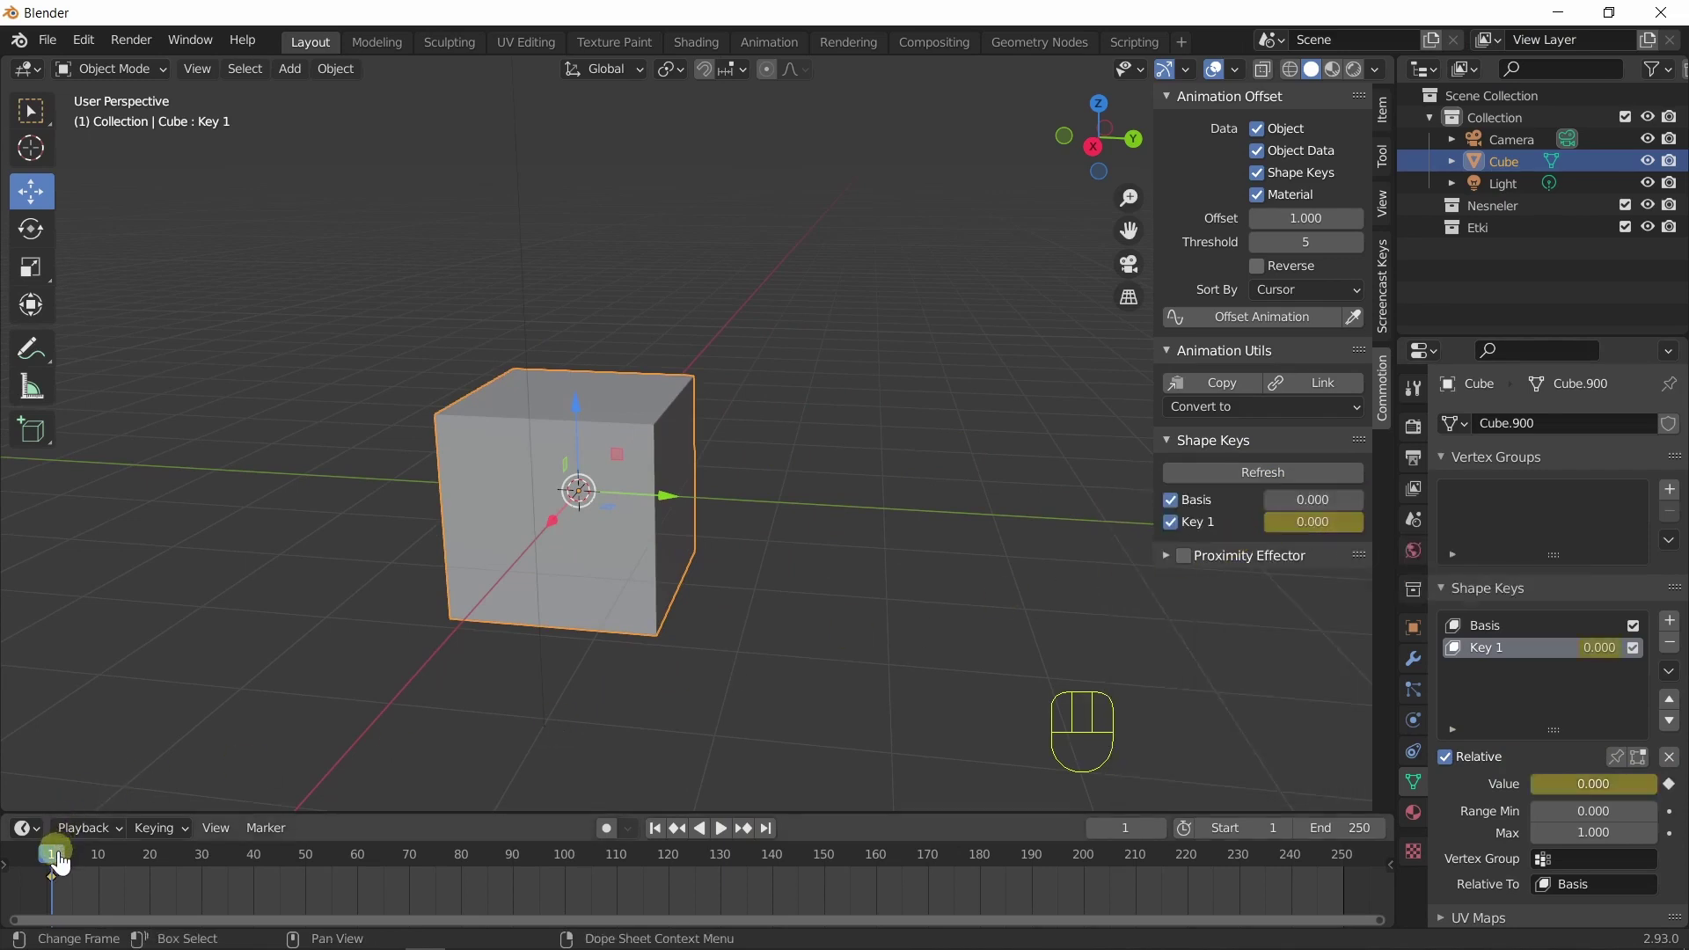
{"action": "left_click_drag", "start_coordinate": [126, 875], "coordinate": [157, 876]}
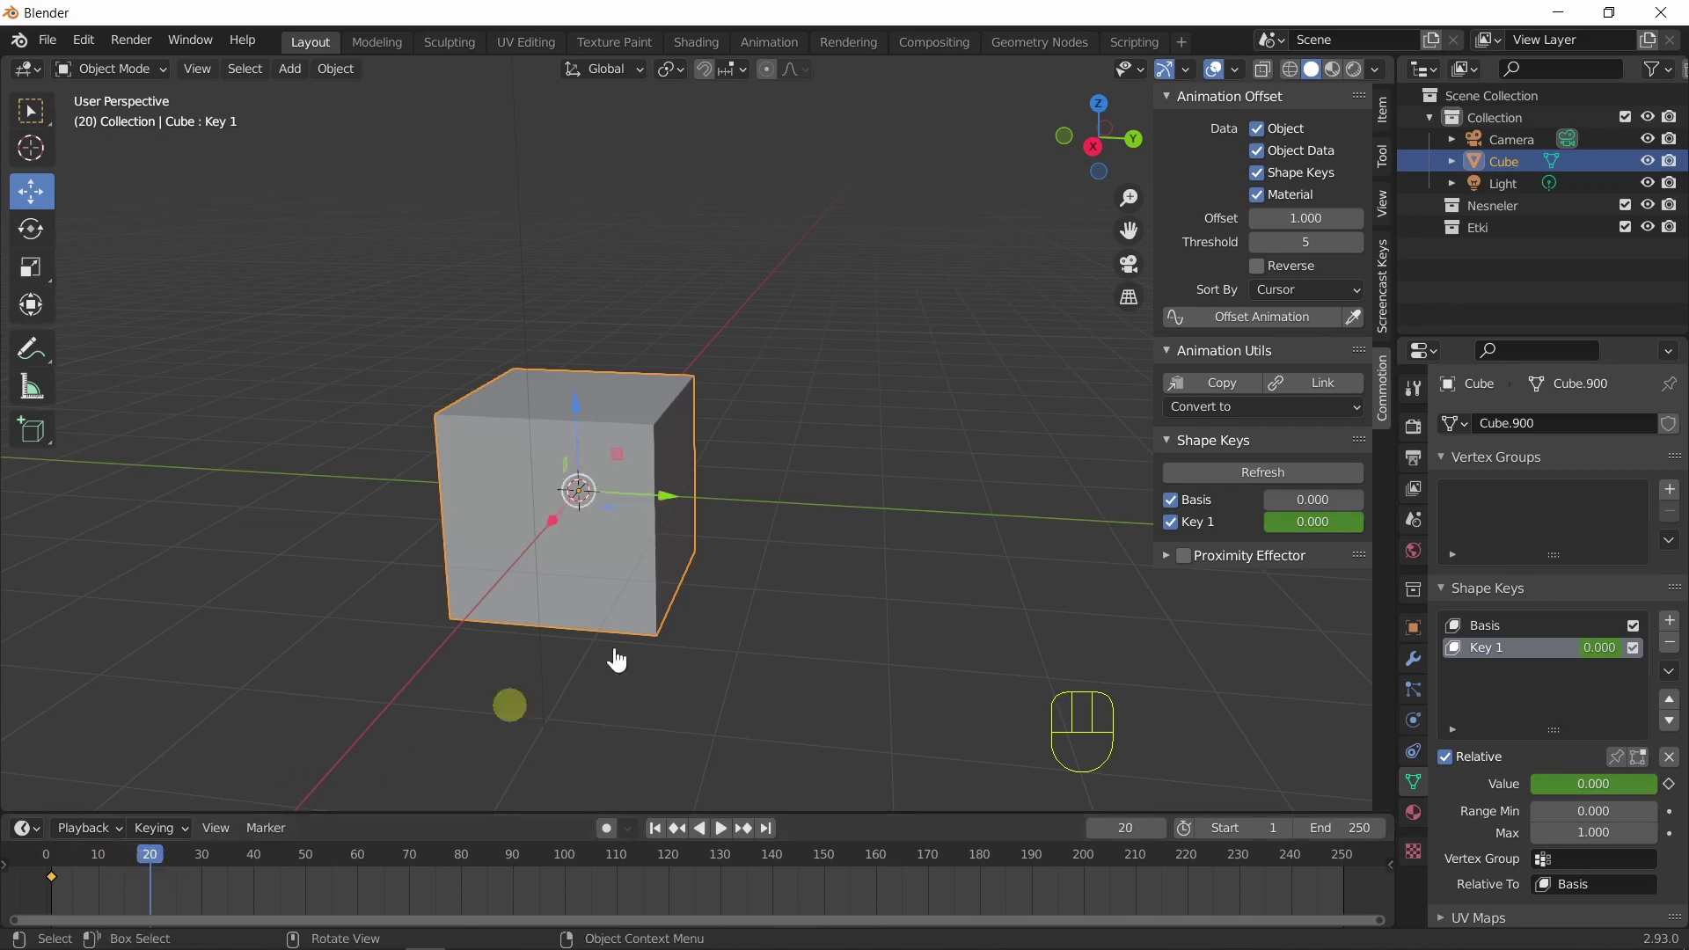
{"action": "left_click_drag", "start_coordinate": [1323, 535], "coordinate": [1327, 535]}
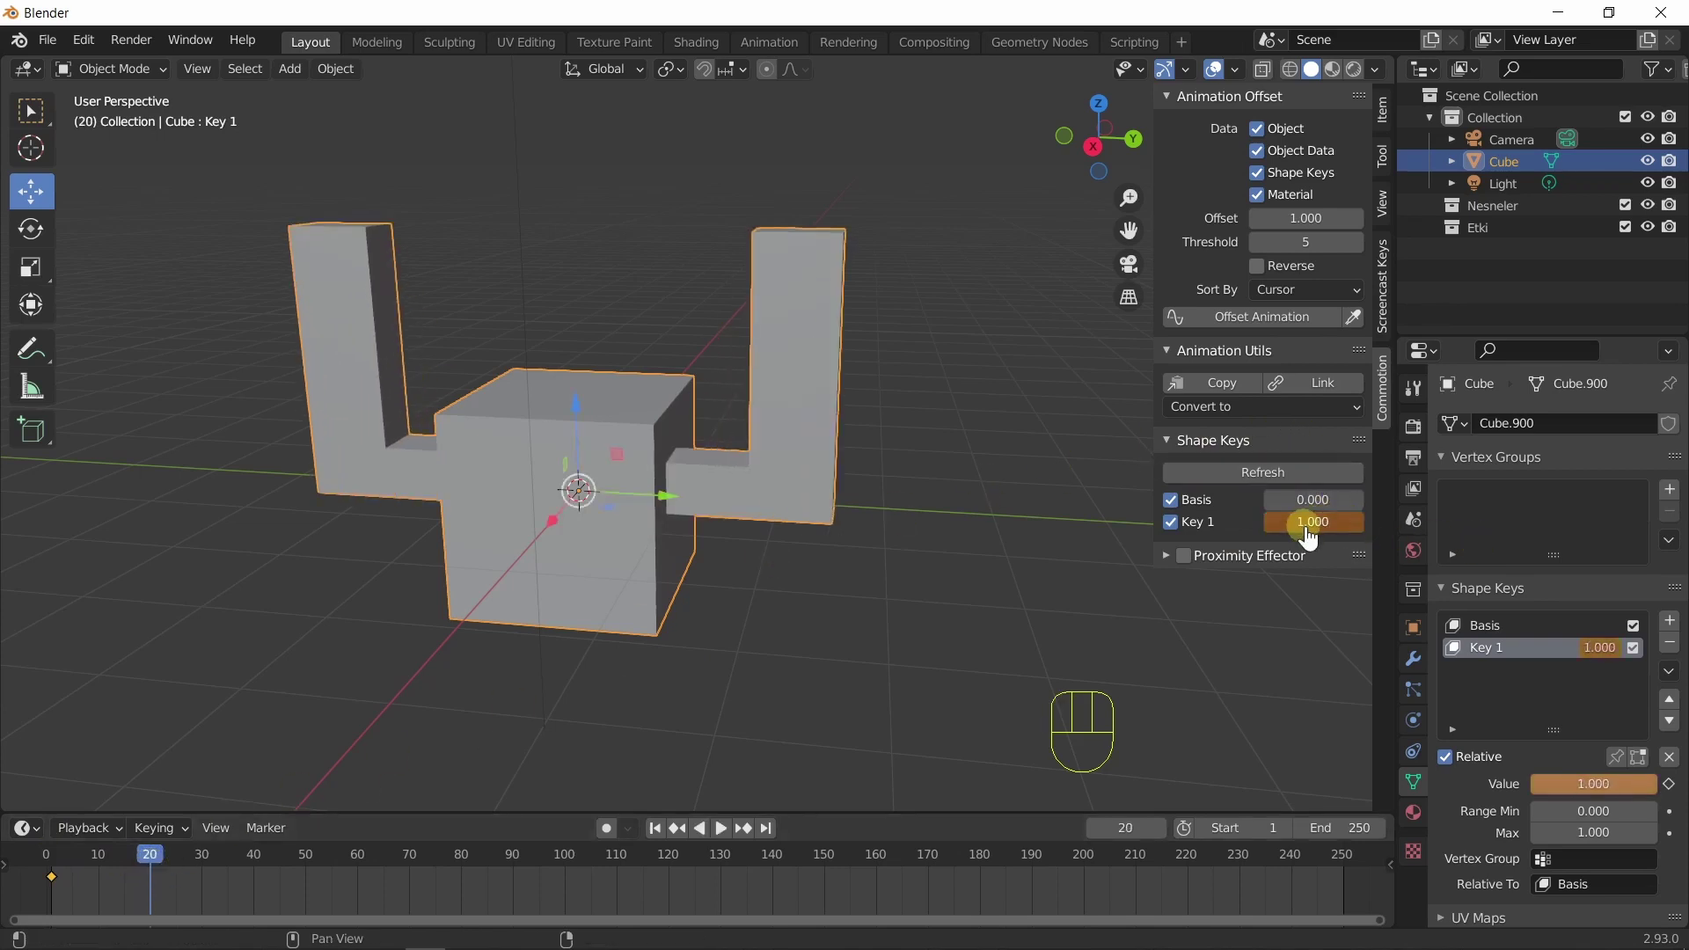
{"action": "right_click", "coordinate": [1315, 536]}
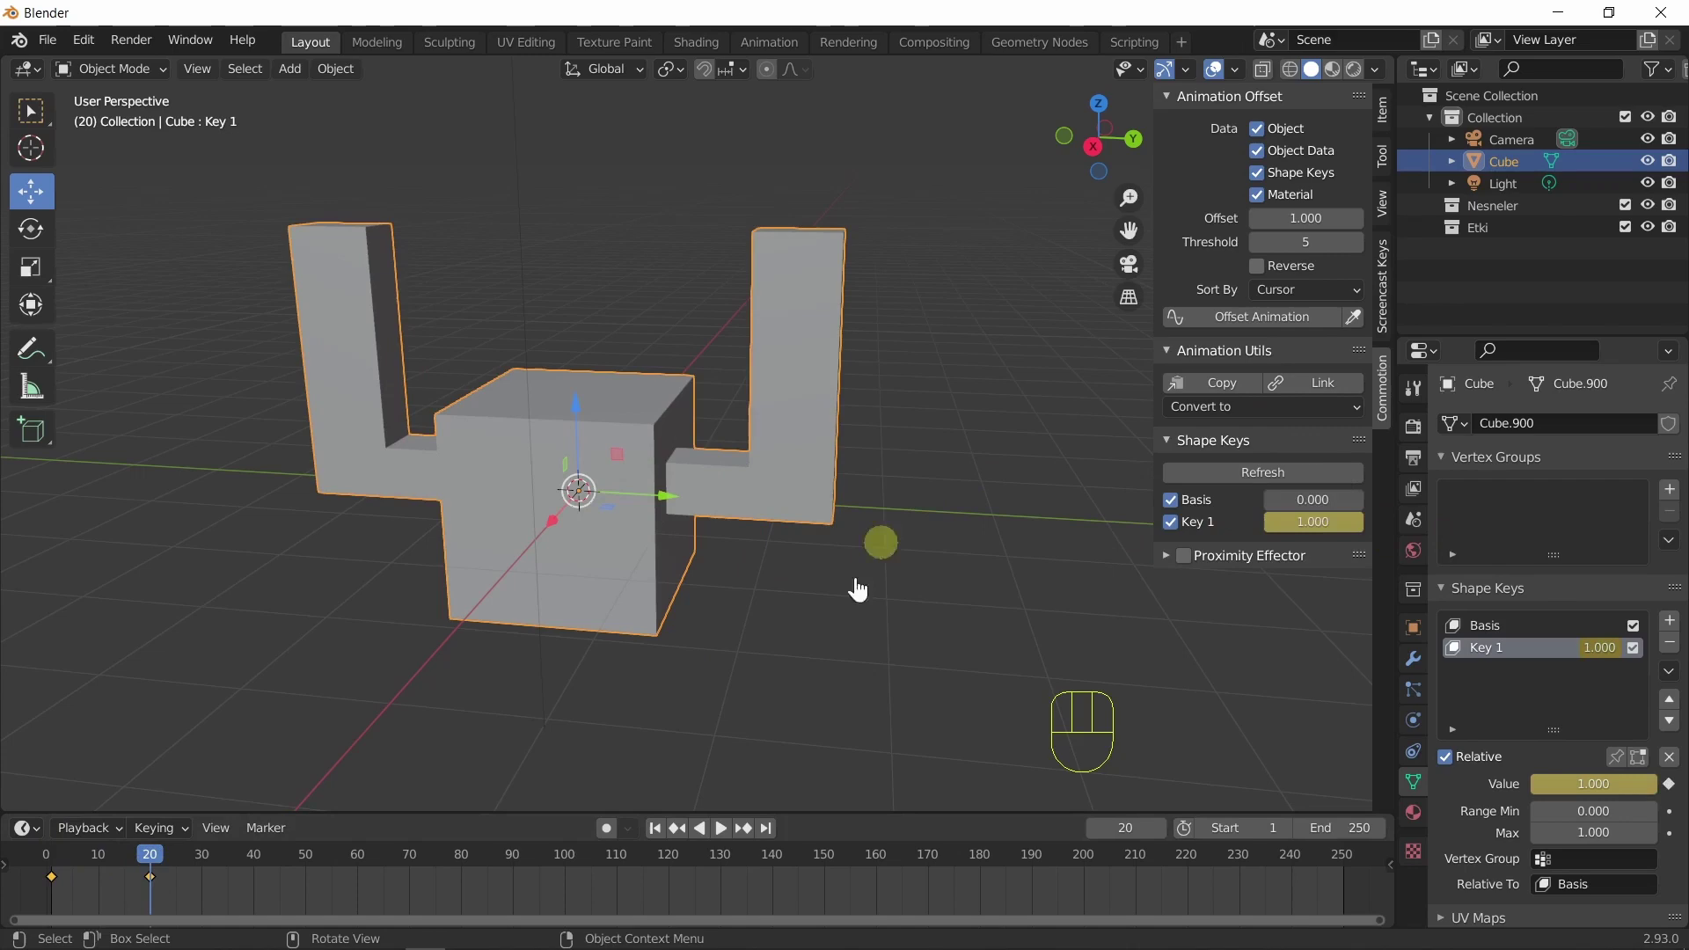
Play the arm-growing animation, stop it and return to frame 1.
{"action": "left_click", "coordinate": [661, 840]}
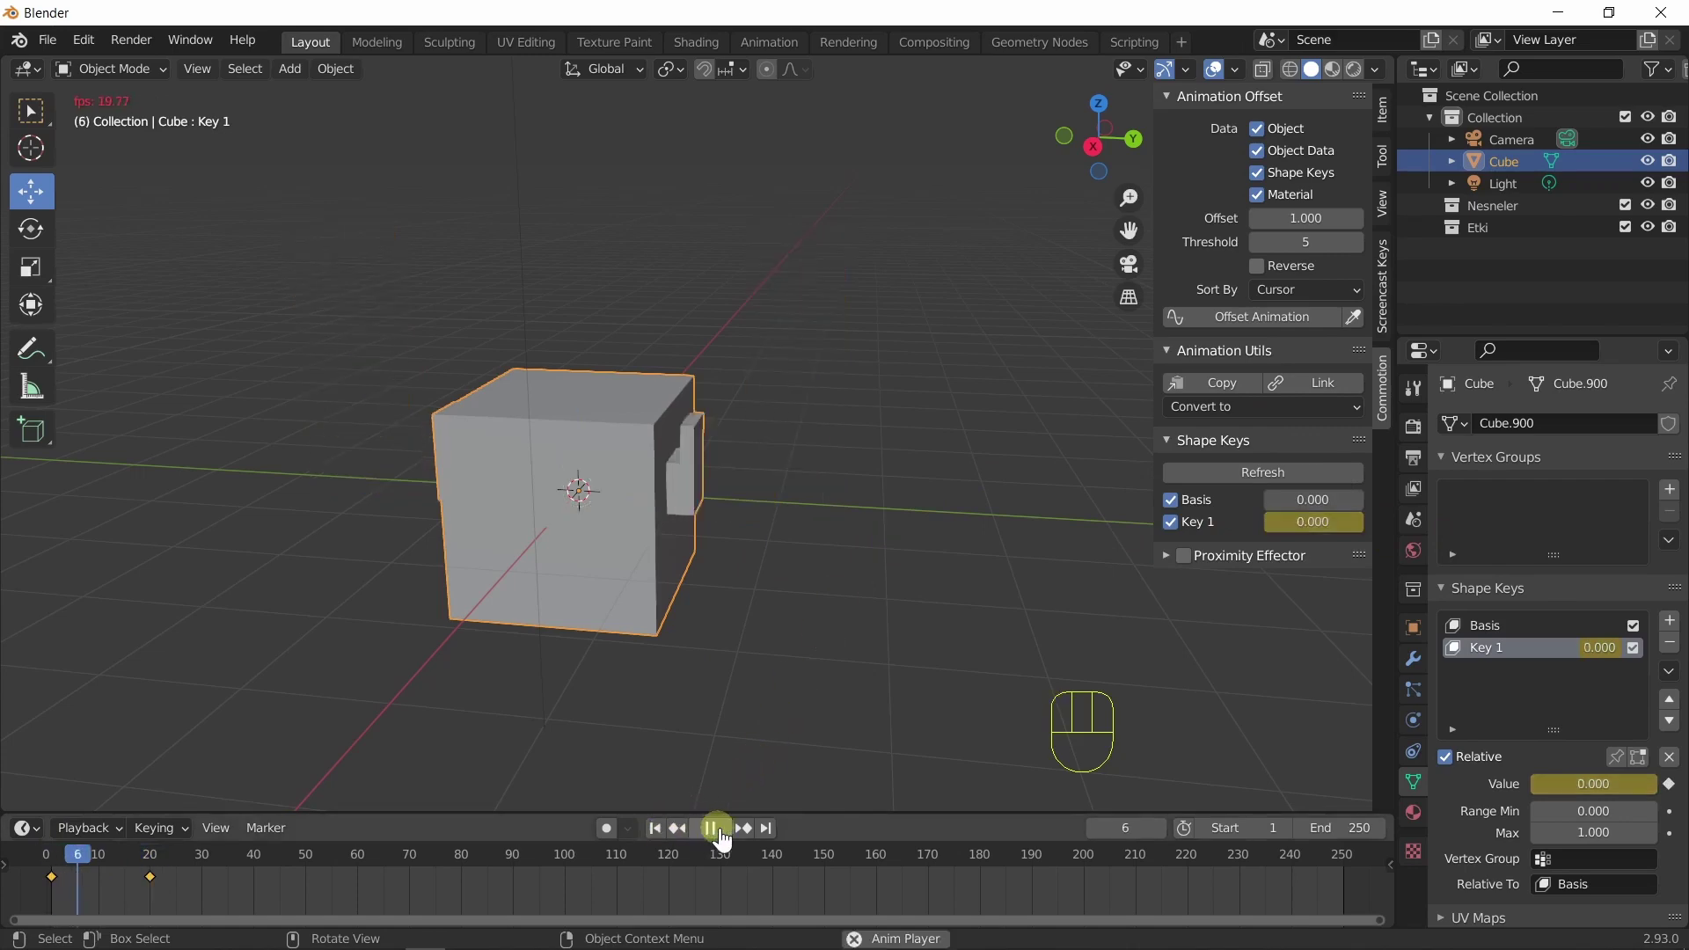
{"action": "left_click", "coordinate": [726, 840]}
{"action": "left_click", "coordinate": [667, 838]}
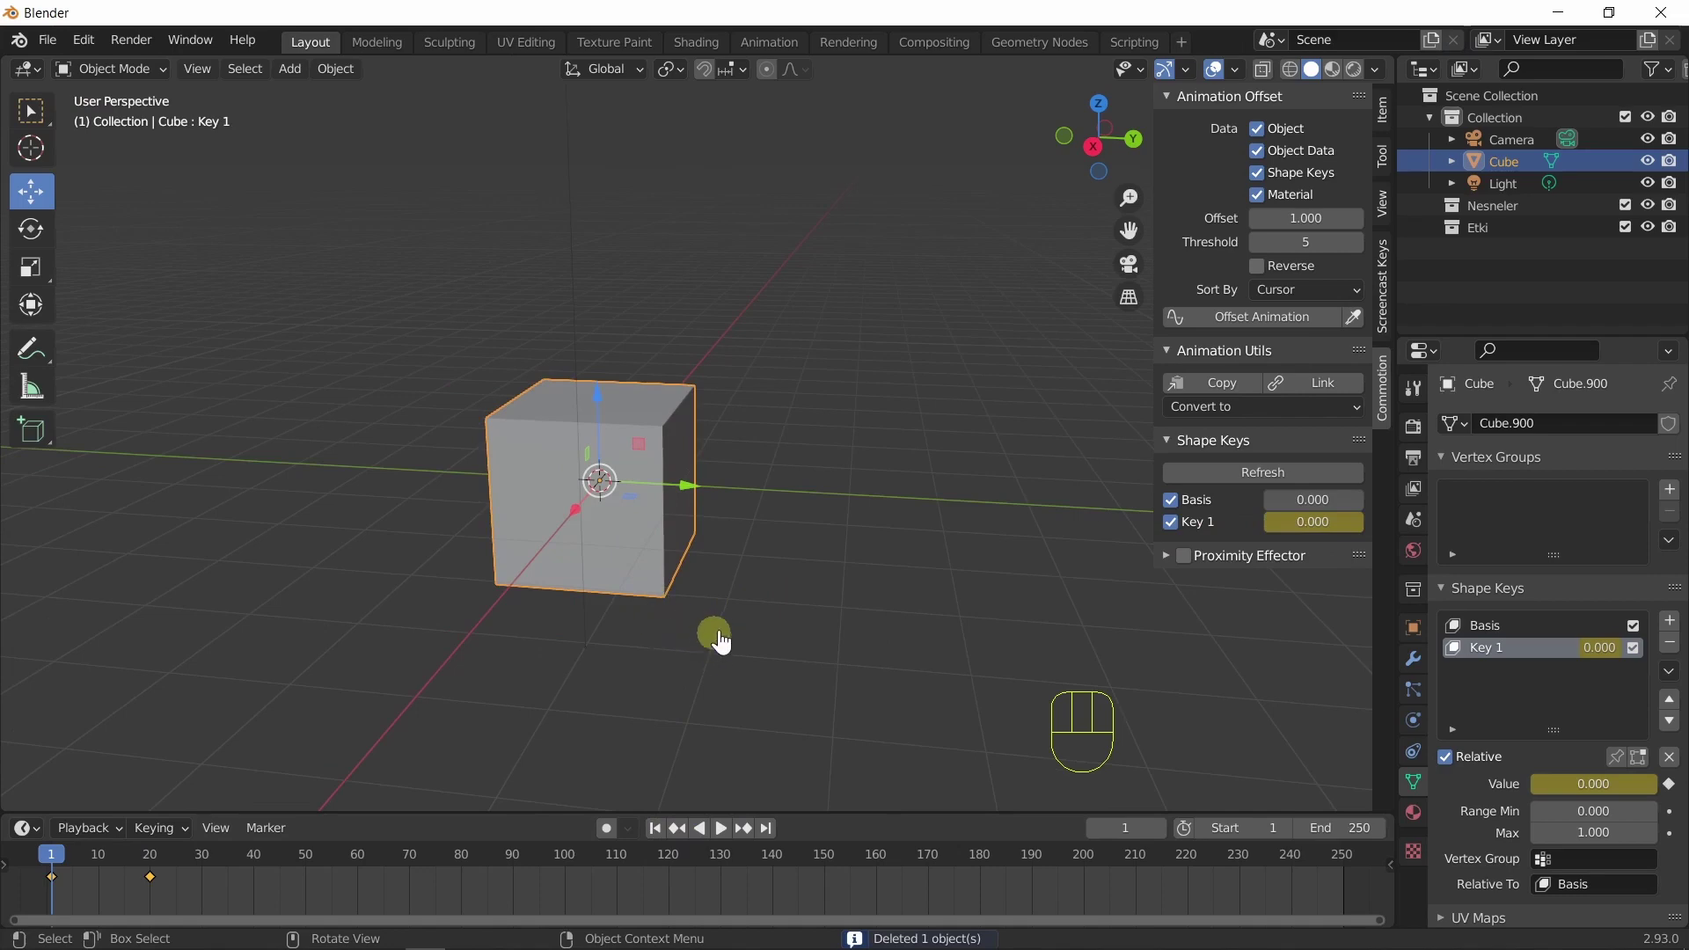
Duplicate the cube into a row with Shift+D and repeated Shift+R, then preview it.
{"action": "key", "text": "shift+d"}
{"action": "middle_click", "coordinate": [715, 595]}
{"action": "key", "text": "shift+r"}
{"action": "key", "text": "shift+r"}
{"action": "key", "text": "shift+r"}
{"action": "key", "text": "shift+r"}
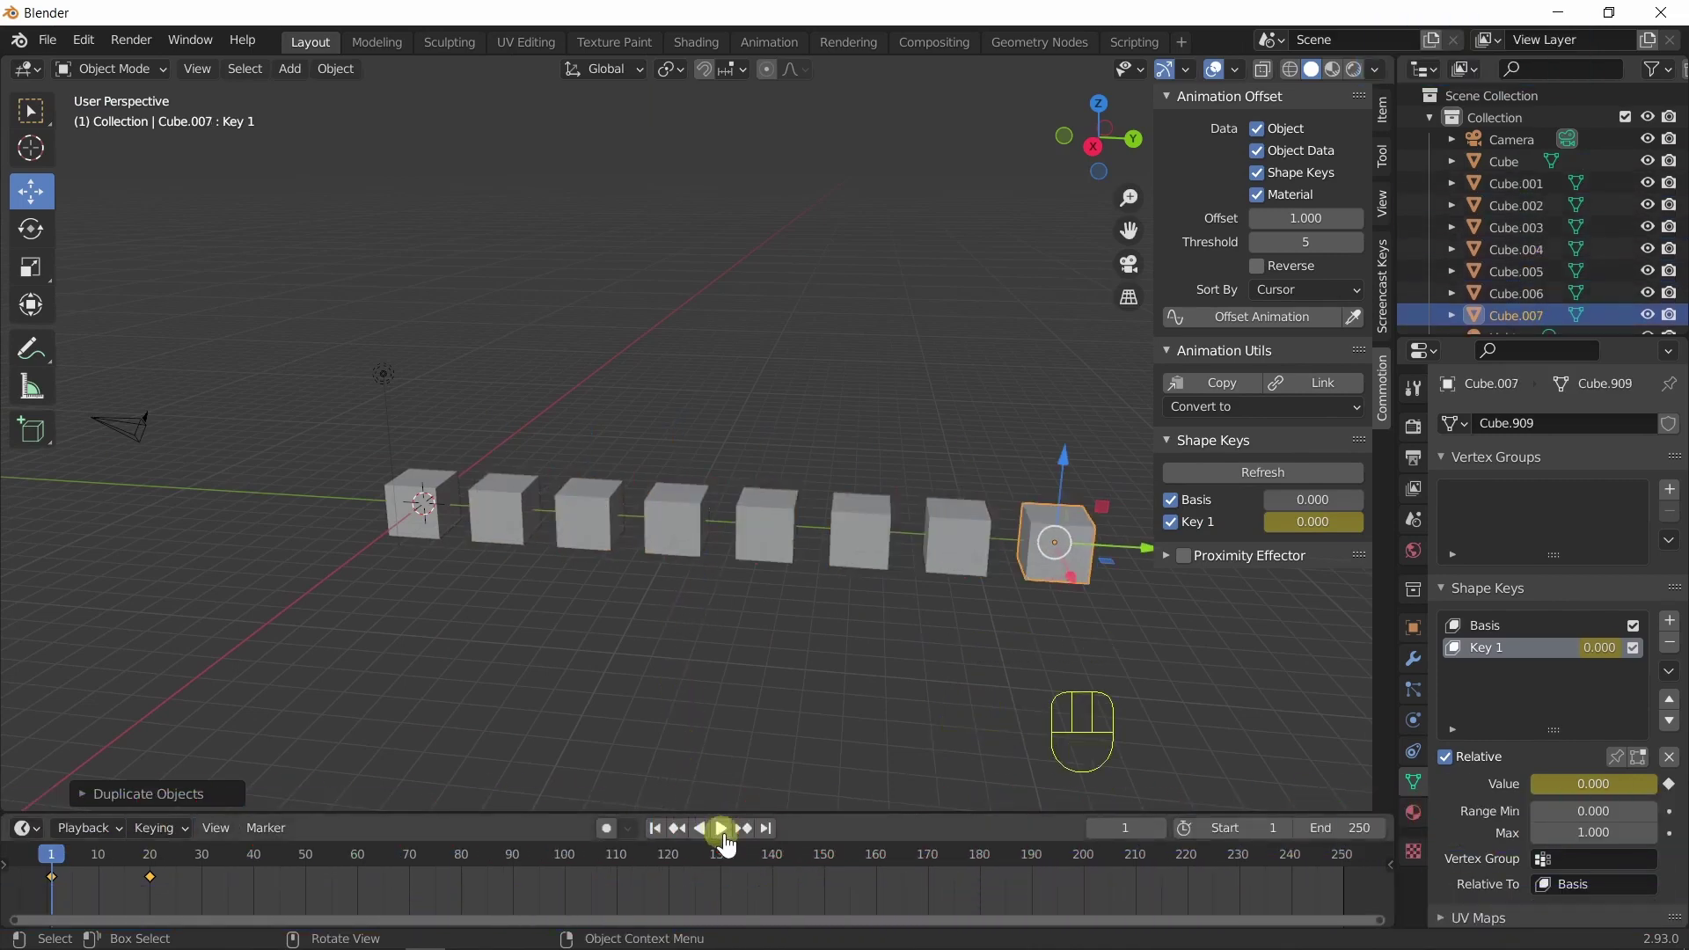
{"action": "left_click", "coordinate": [730, 845]}
{"action": "left_click", "coordinate": [730, 845]}
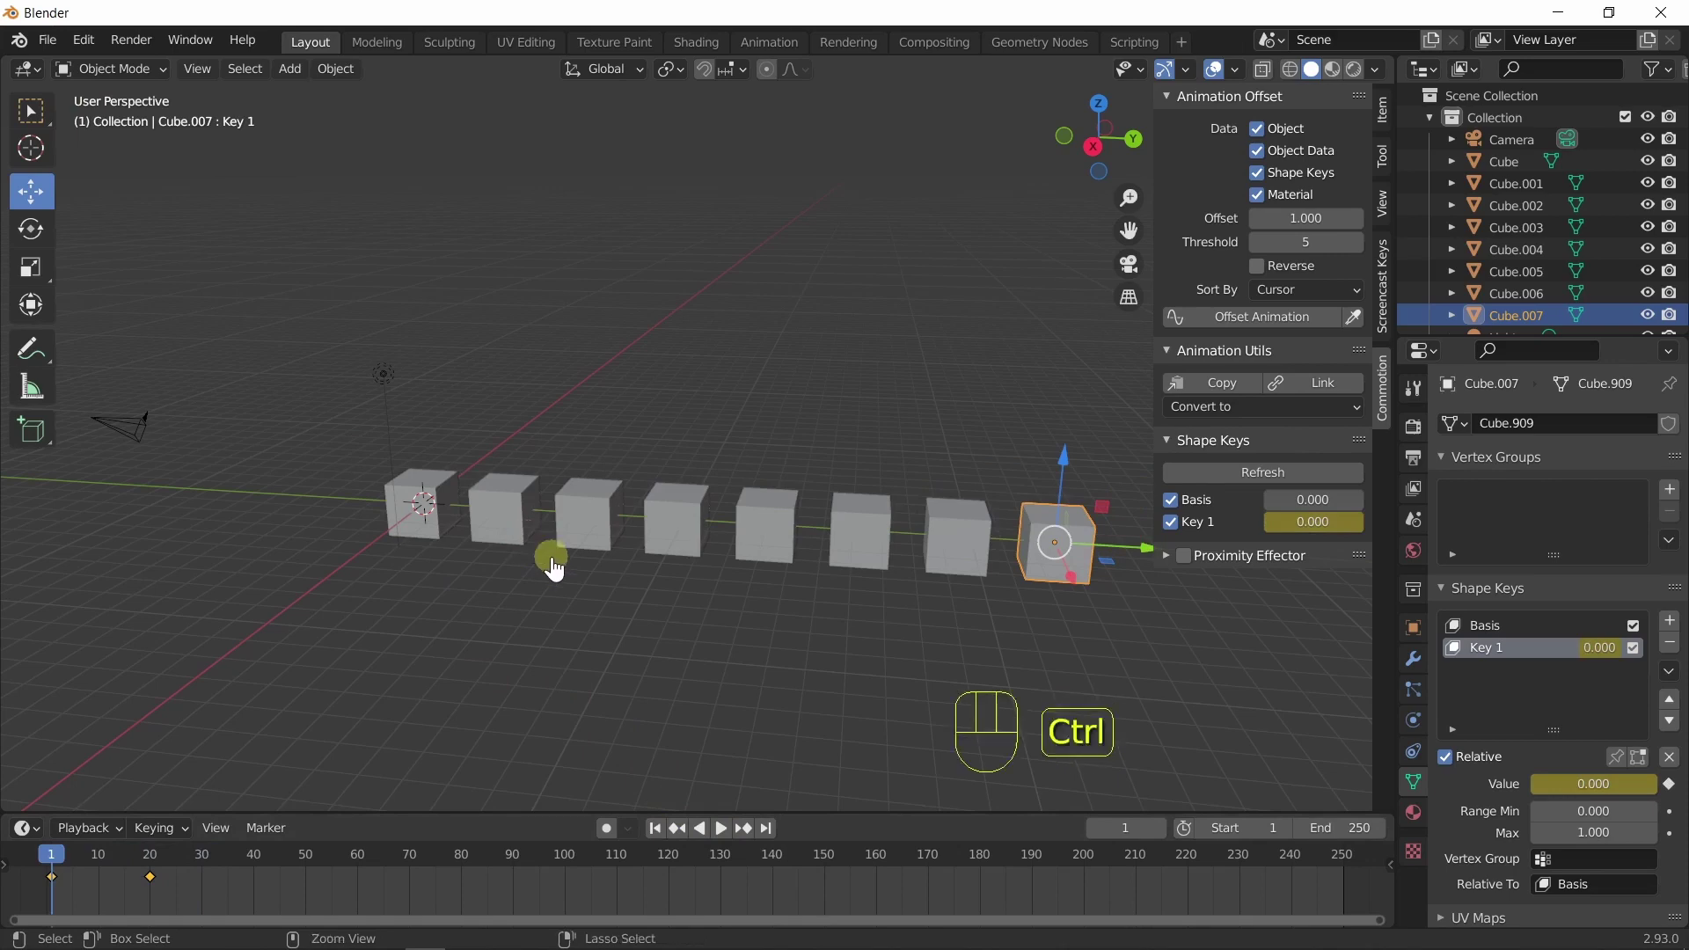
Undo the cube copies and delete the leftover one, keeping only the original.
{"action": "key", "text": "ctrl+z"}
{"action": "key", "text": "ctrl+z"}
{"action": "key", "text": "ctrl+z"}
{"action": "key", "text": "ctrl+z"}
{"action": "key", "text": "ctrl+z"}
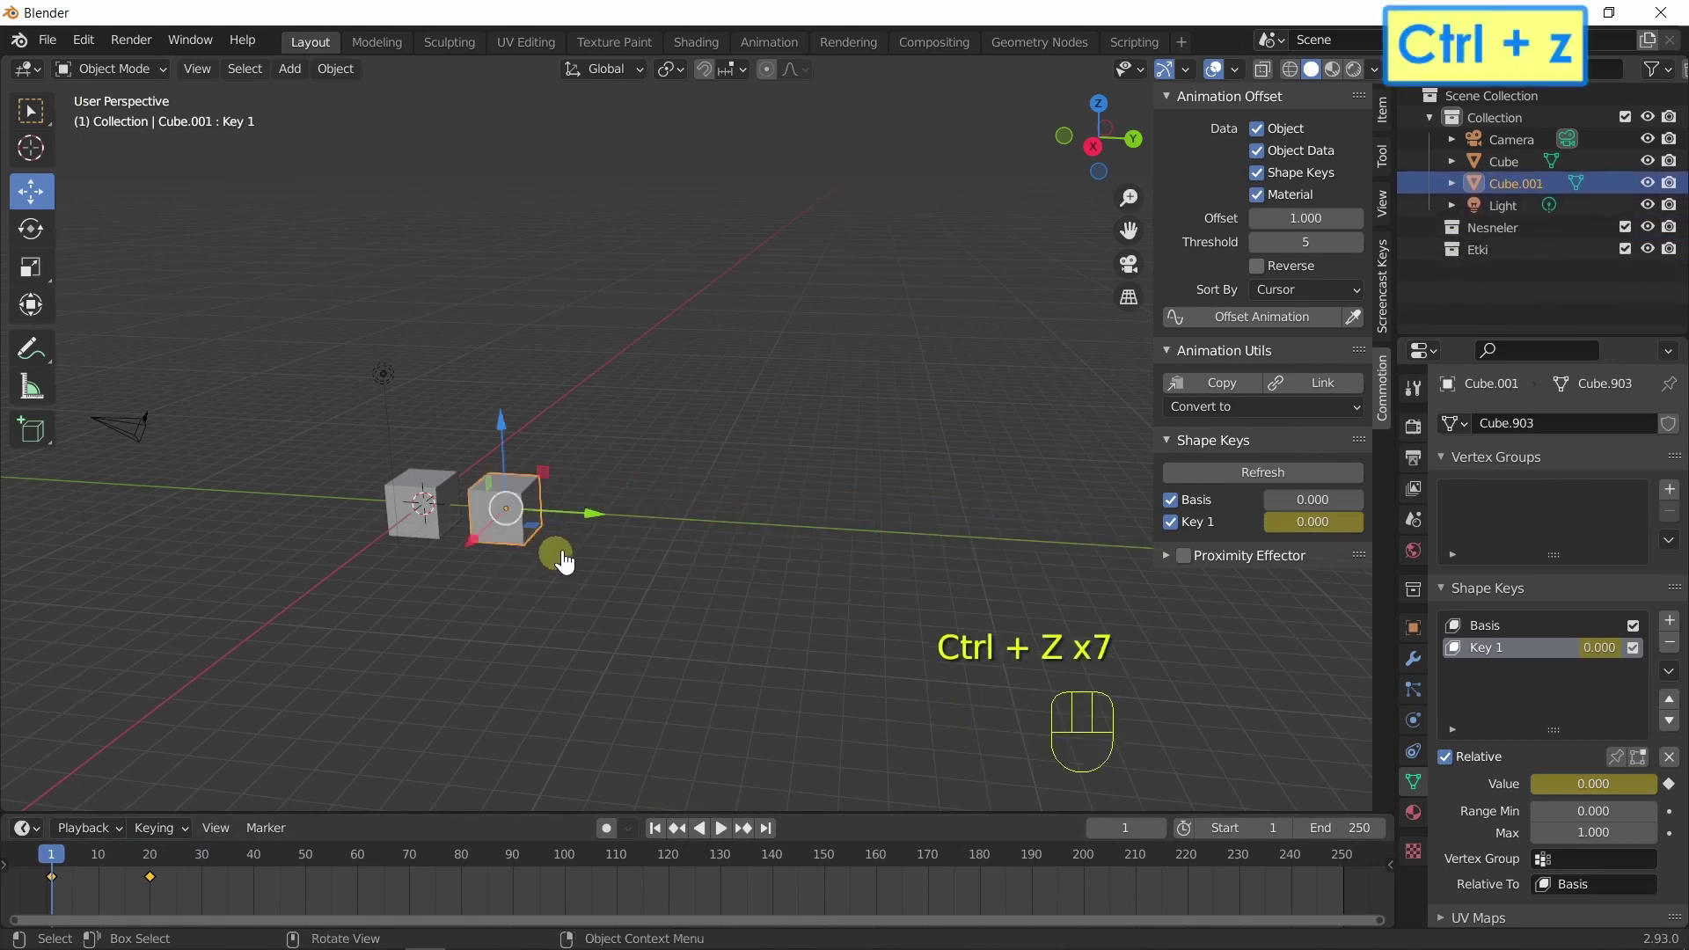
{"action": "left_click_drag", "start_coordinate": [605, 524], "coordinate": [630, 531]}
{"action": "key", "text": "Delete"}
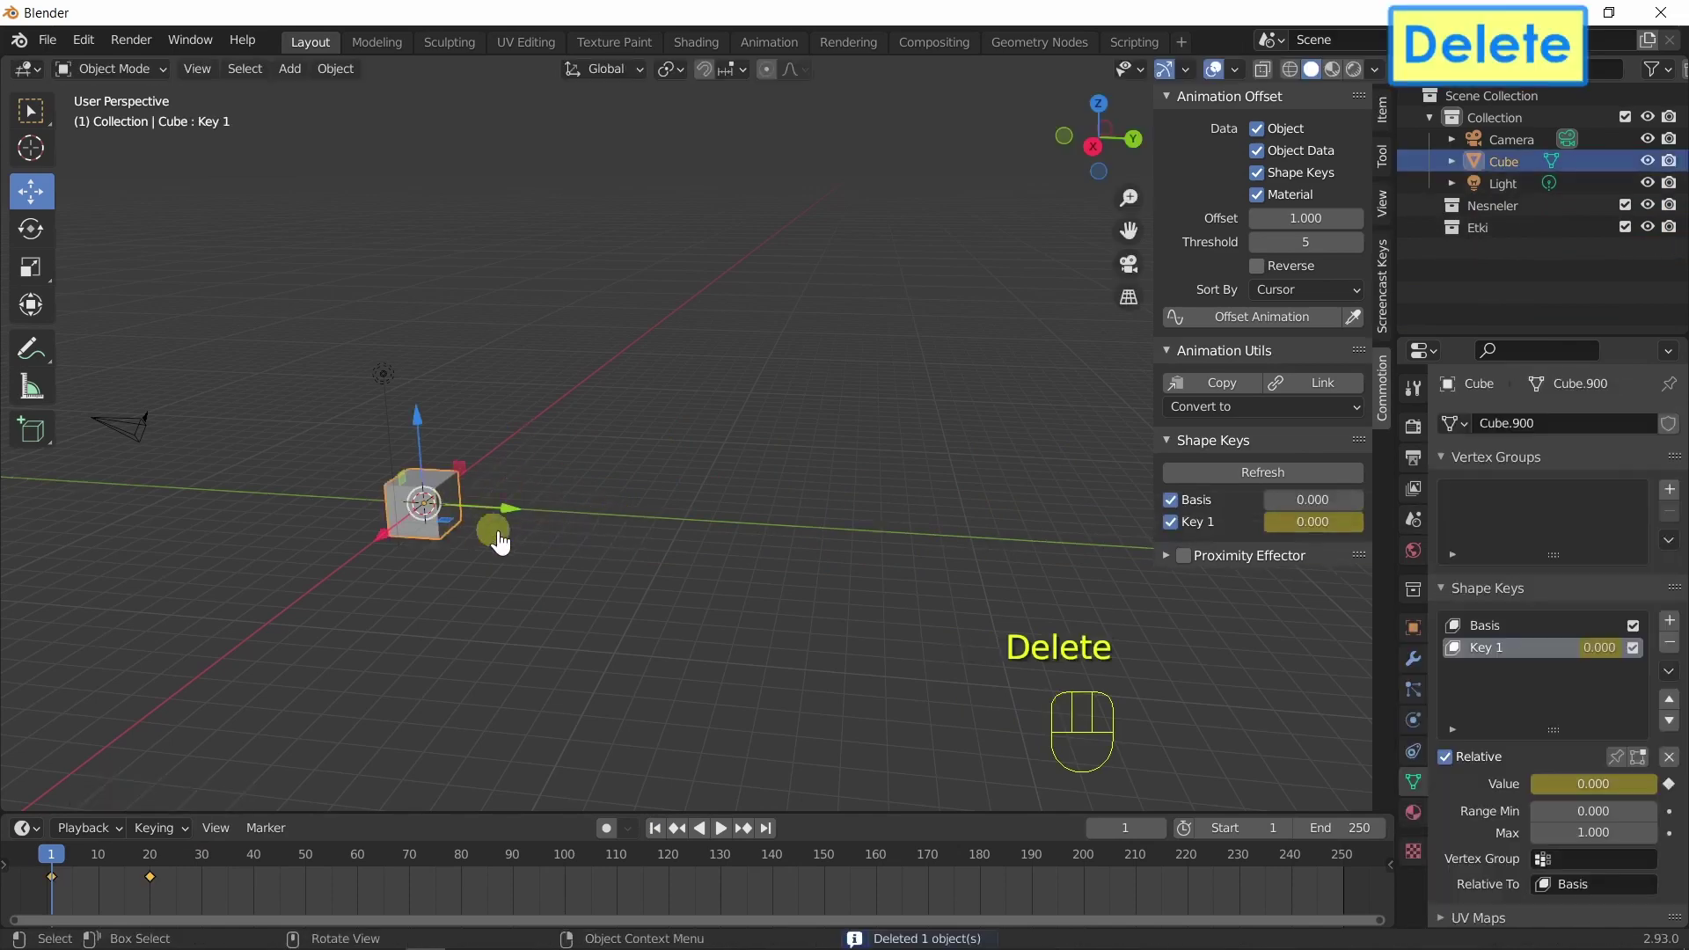
Duplicate the cube along Y and repeat for five evenly spaced copies.
{"action": "key", "text": "shift+d"}
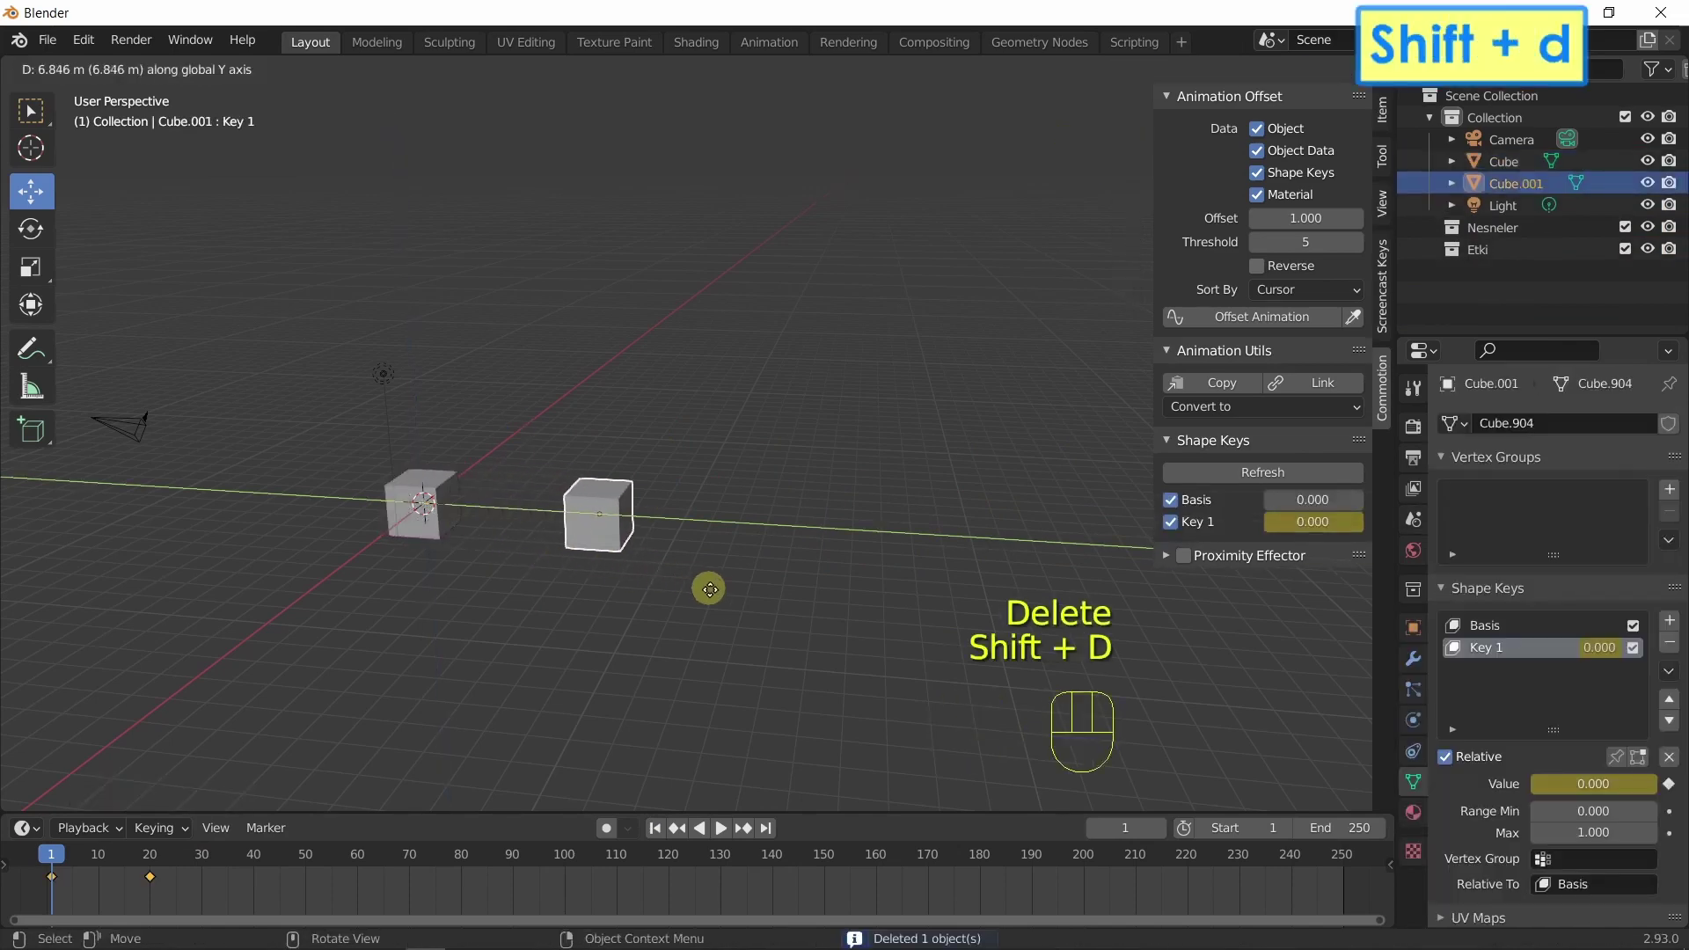
{"action": "left_click", "coordinate": [728, 834]}
{"action": "left_click", "coordinate": [728, 834]}
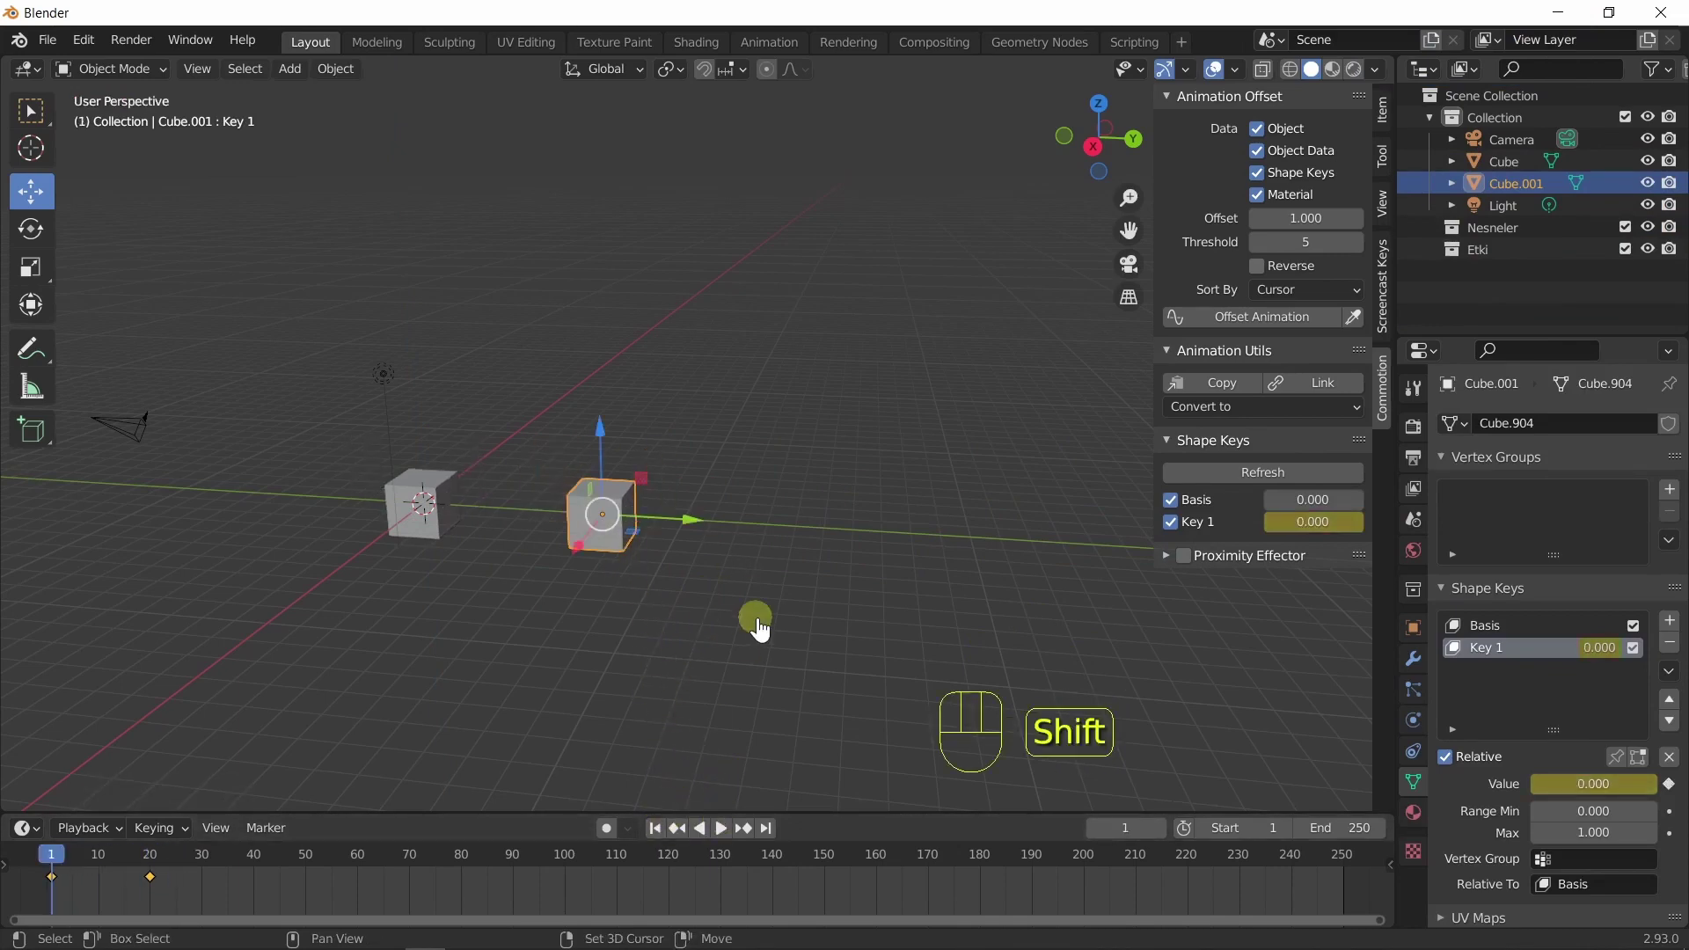
{"action": "key", "text": "shift+r"}
{"action": "key", "text": "shift+r"}
{"action": "key", "text": "shift+r"}
{"action": "key", "text": "shift+r"}
Preview all six cubes extruding together, look along the row and select the first cube.
{"action": "left_click_drag", "start_coordinate": [775, 633], "coordinate": [693, 707]}
{"action": "left_click", "coordinate": [666, 841]}
{"action": "left_click", "coordinate": [728, 841]}
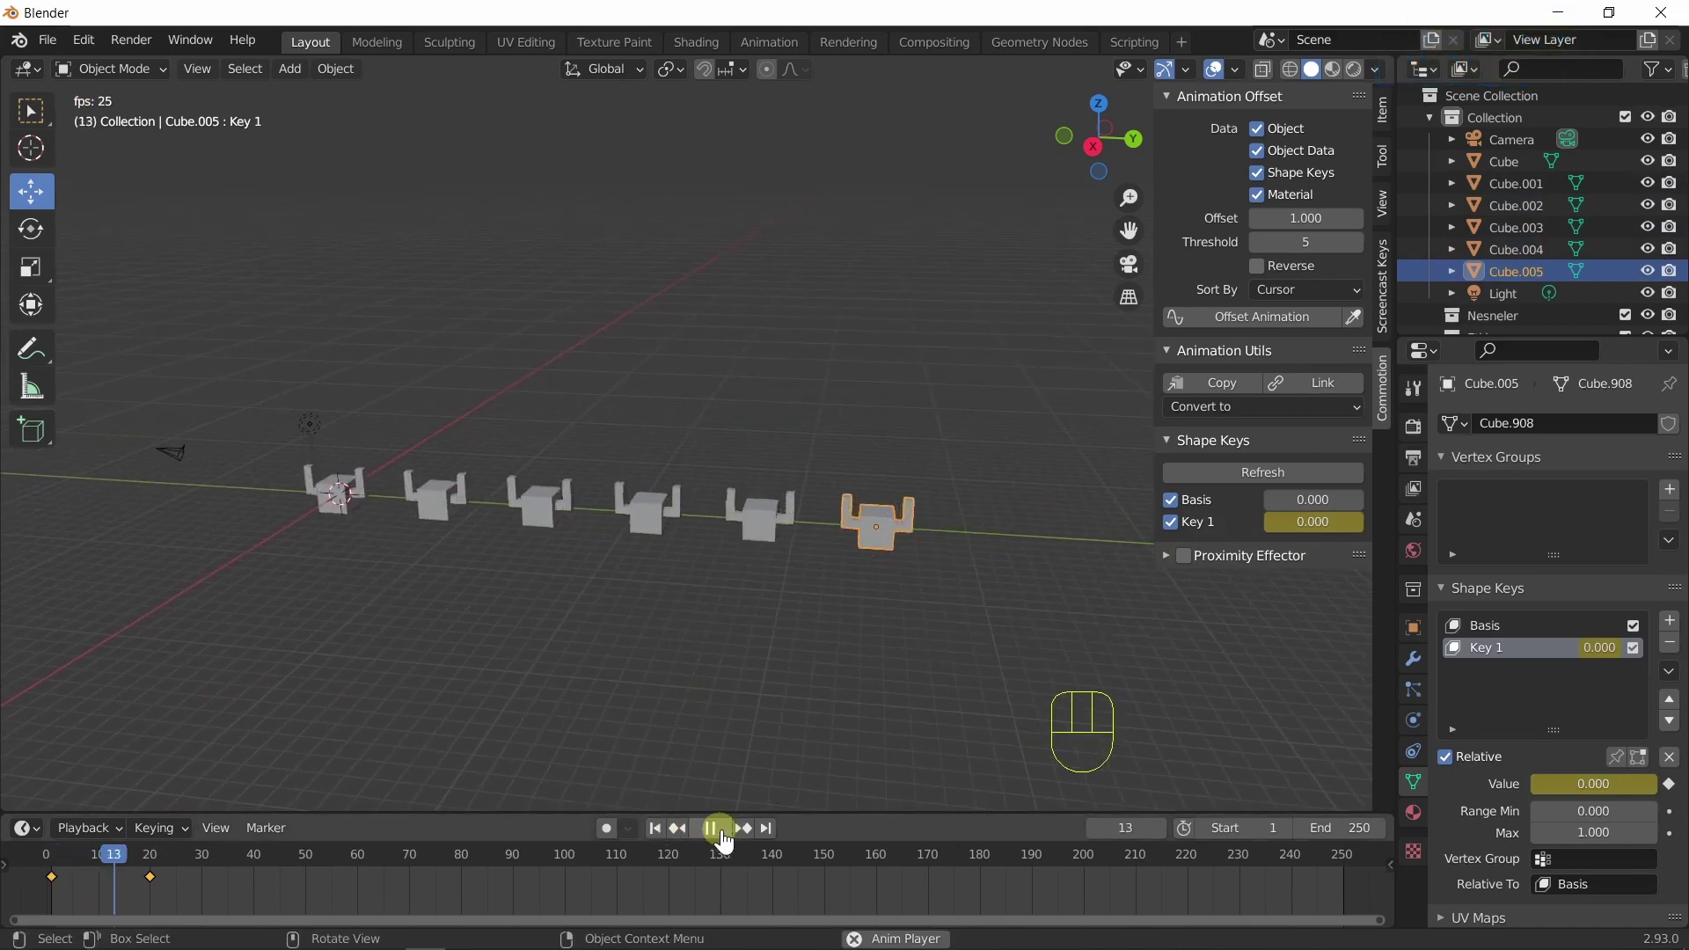
{"action": "left_click", "coordinate": [728, 841]}
{"action": "left_click_drag", "start_coordinate": [670, 672], "coordinate": [788, 672]}
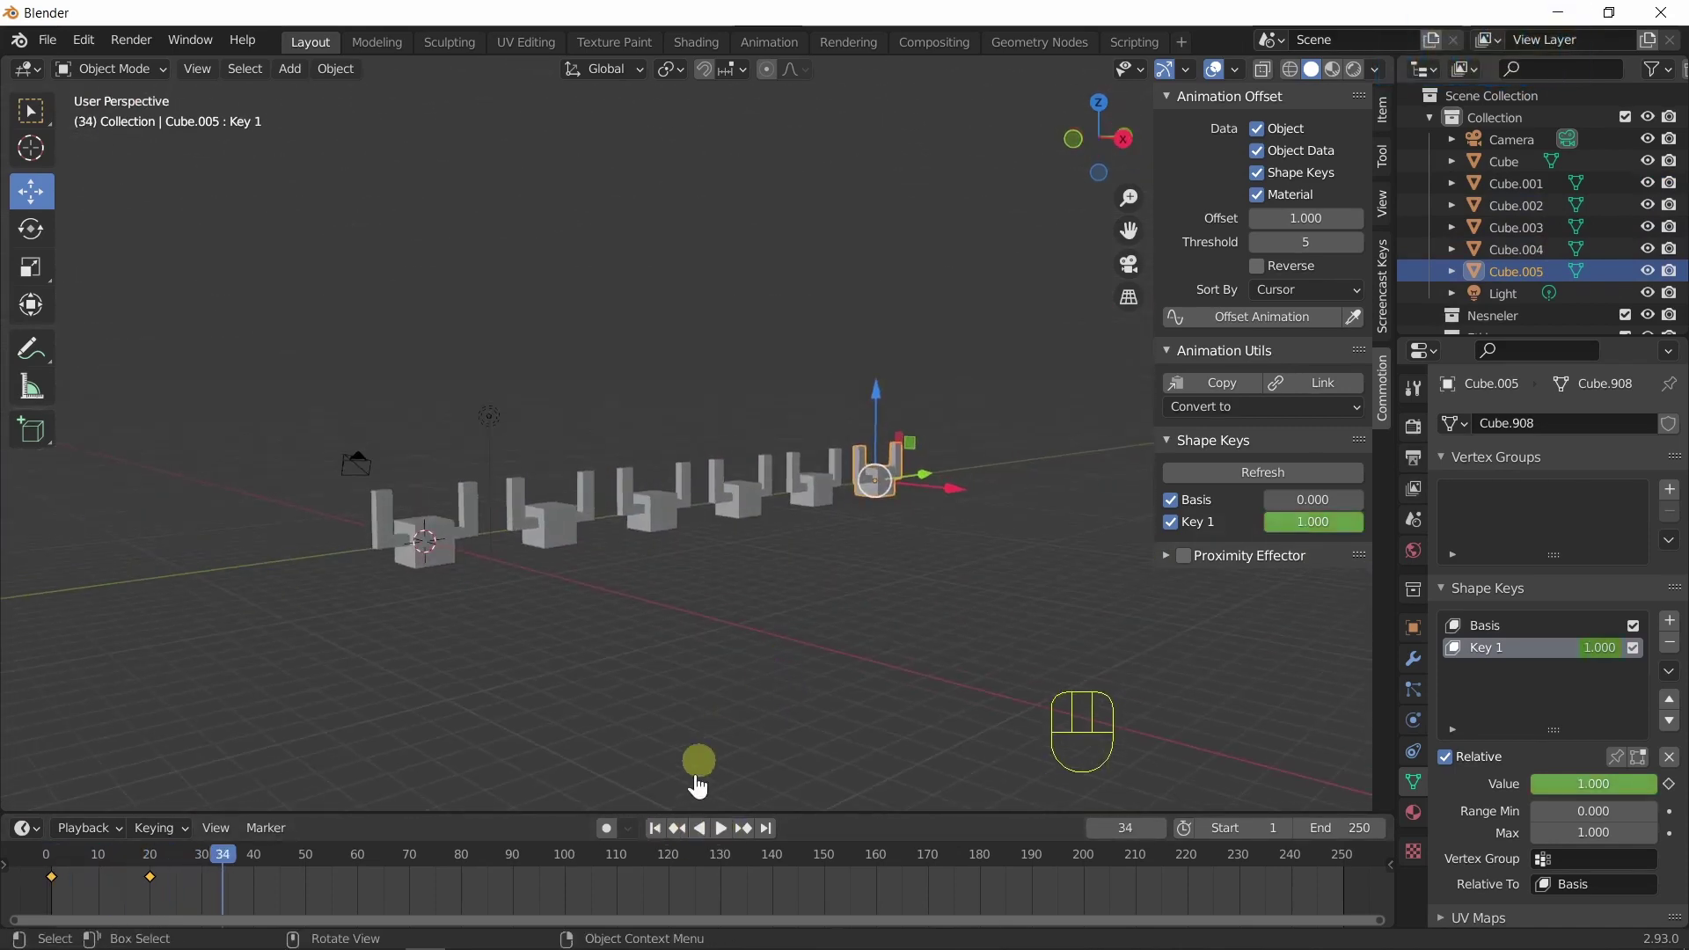
{"action": "left_click_drag", "start_coordinate": [663, 835], "coordinate": [660, 811]}
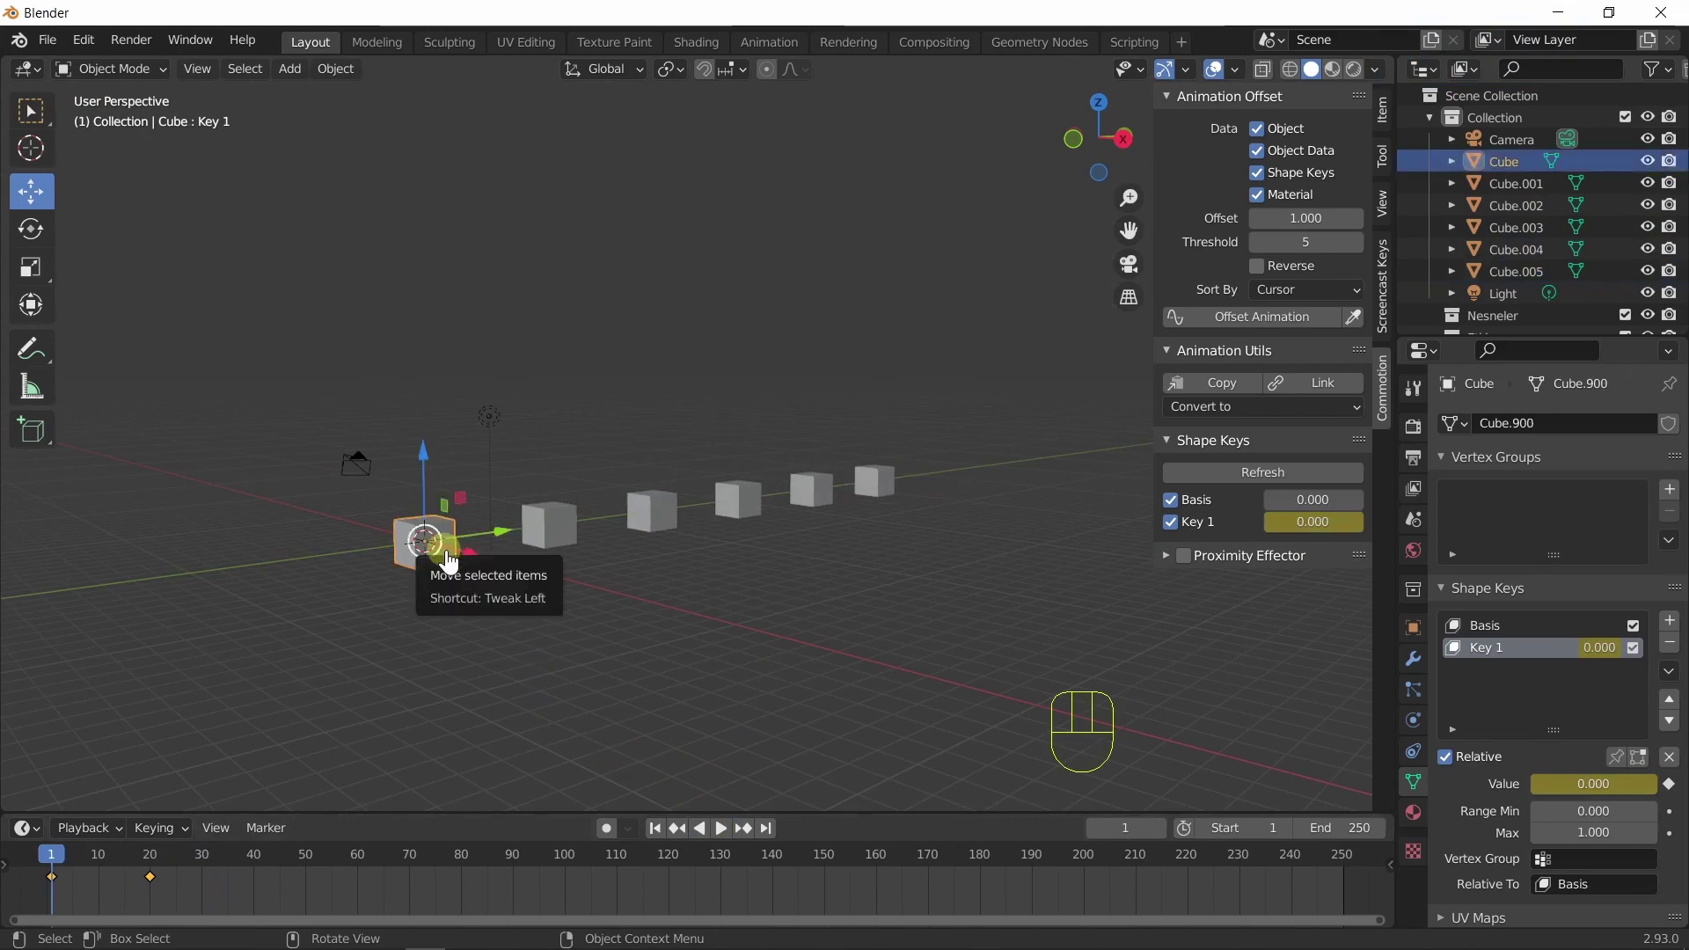
Select all six cubes, apply Offset Animation and preview the stagger.
{"action": "key", "text": "q"}
{"action": "left_click_drag", "start_coordinate": [719, 646], "coordinate": [655, 660]}
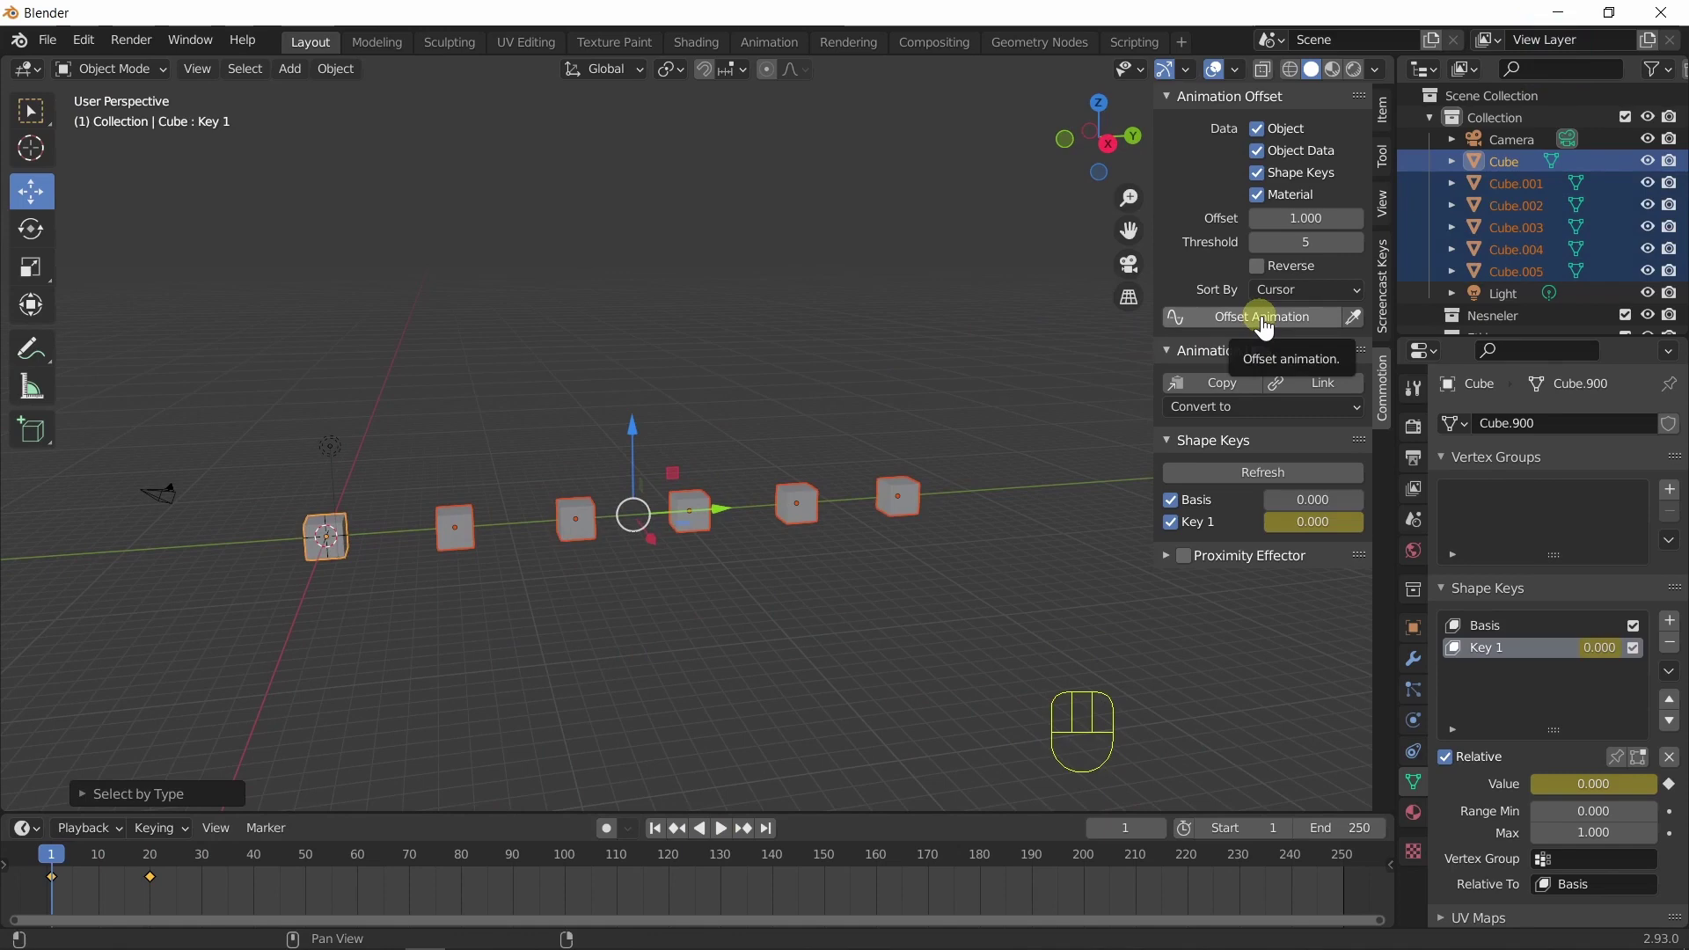
{"action": "left_click", "coordinate": [1268, 327]}
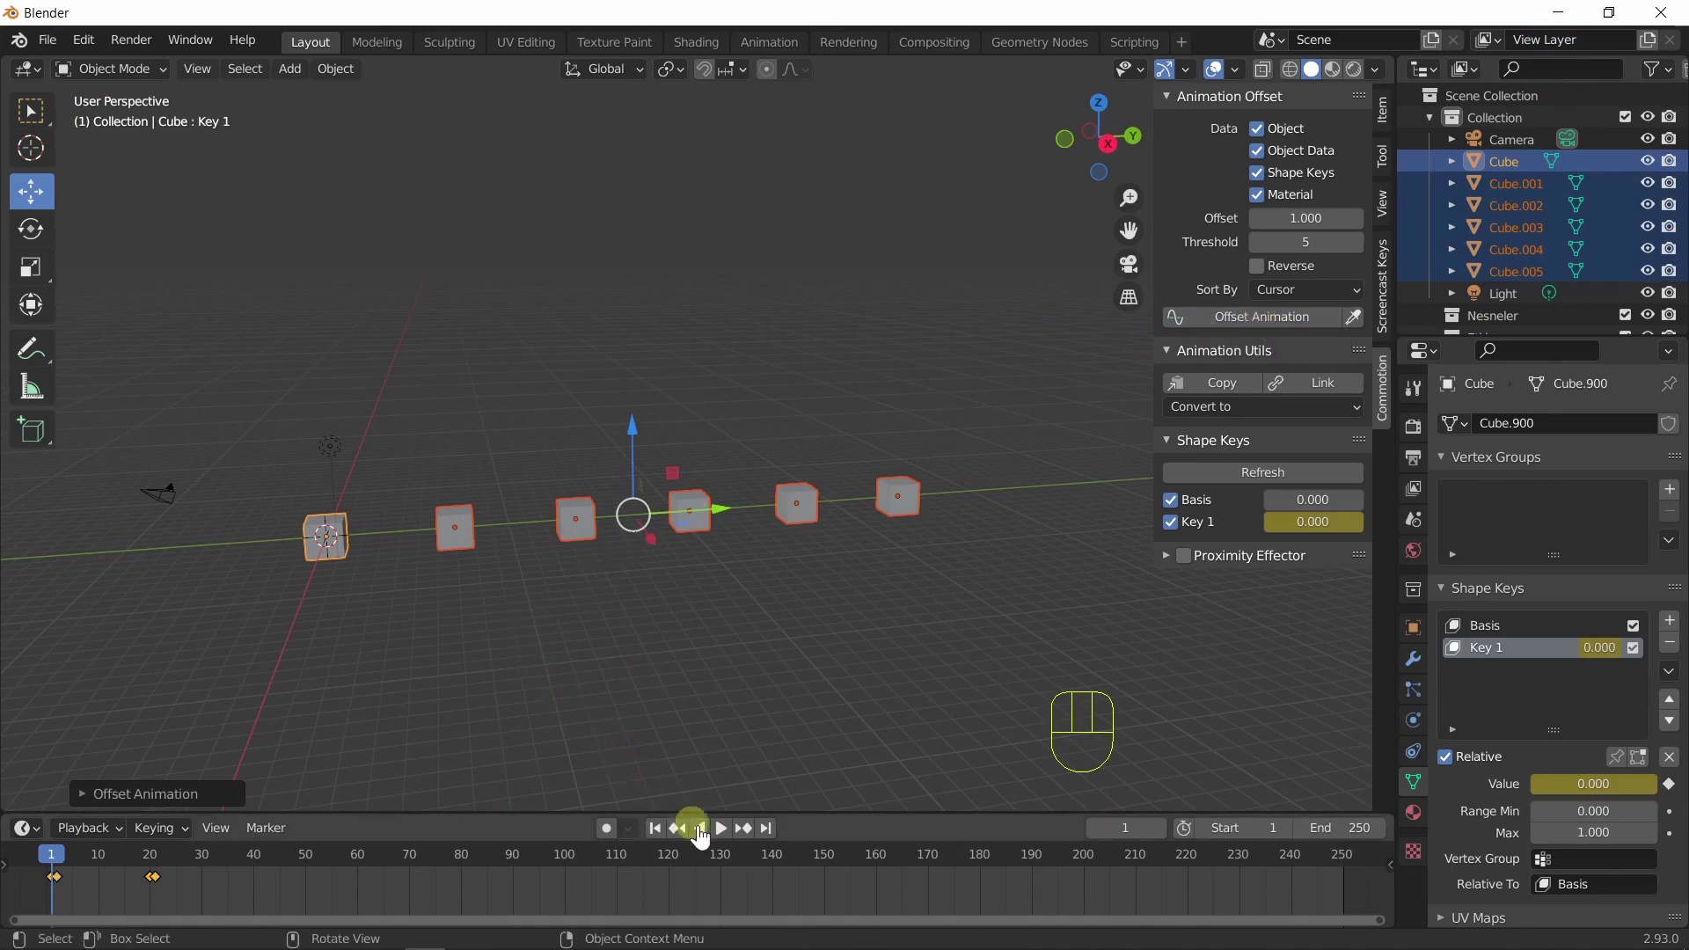
{"action": "left_click", "coordinate": [724, 840]}
{"action": "left_click", "coordinate": [724, 840]}
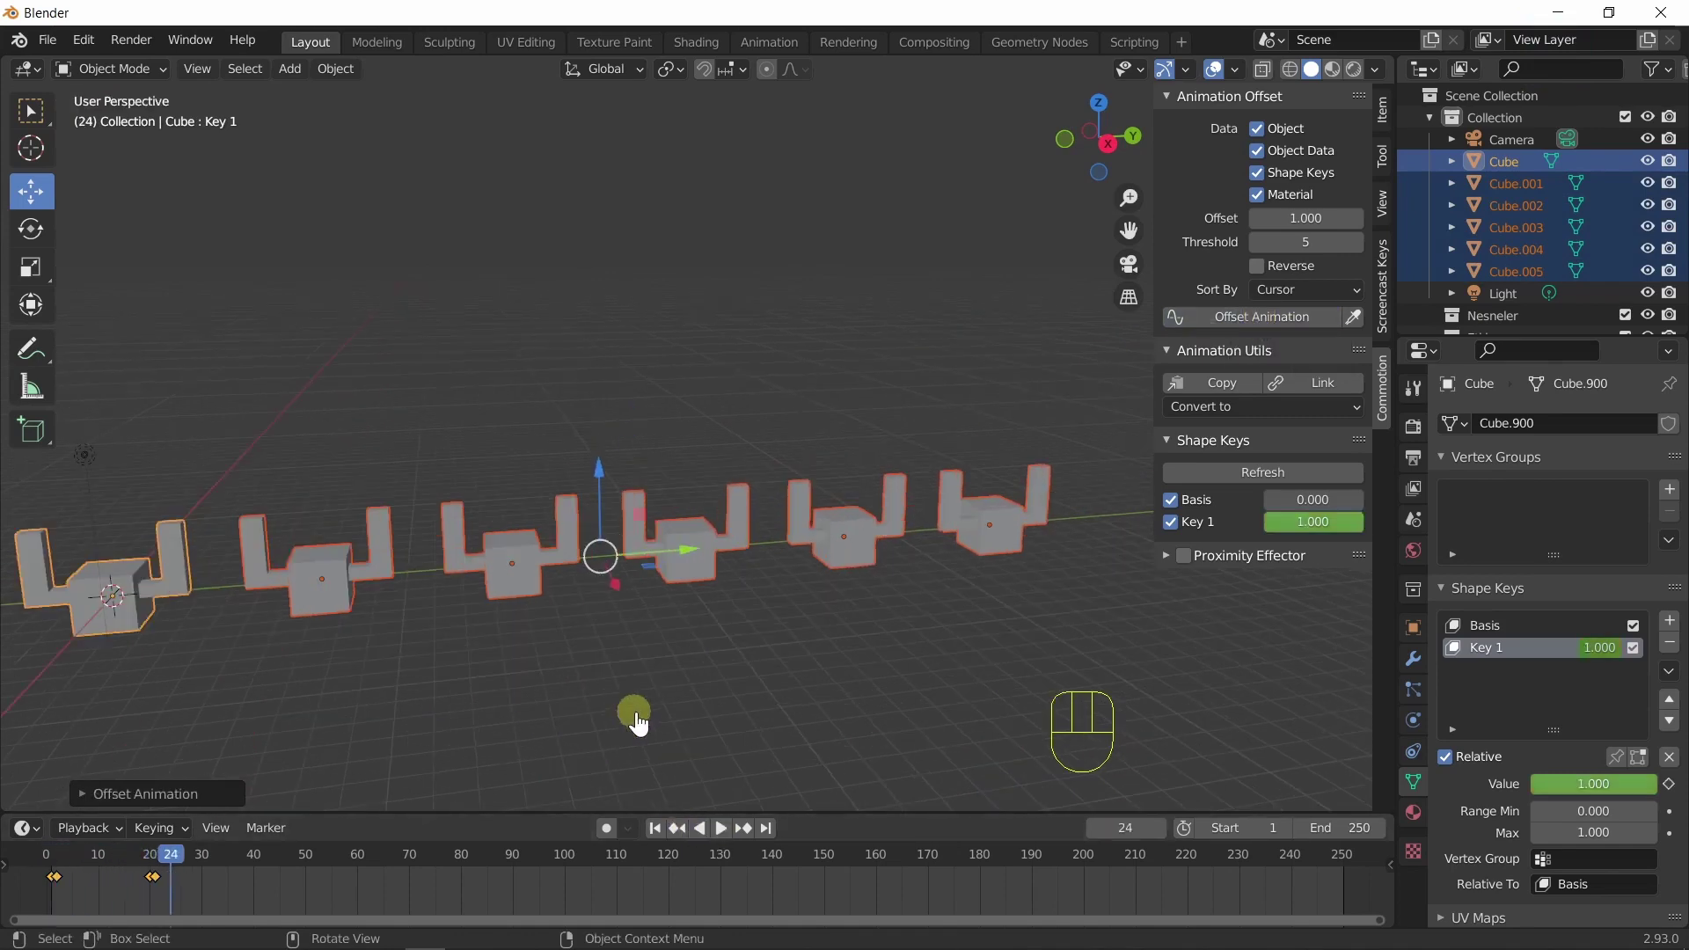
Scrub and replay the timeline to inspect the staggered extrusion.
{"action": "middle_click", "coordinate": [827, 655]}
{"action": "left_click", "coordinate": [660, 781]}
{"action": "left_click", "coordinate": [668, 841]}
{"action": "left_click", "coordinate": [723, 843]}
{"action": "left_click", "coordinate": [726, 843]}
{"action": "left_click_drag", "start_coordinate": [665, 831], "coordinate": [665, 829]}
{"action": "left_click", "coordinate": [325, 590]}
Set Offset to 5, re-apply it to the cubes and replay from frame 1.
{"action": "key", "text": "q"}
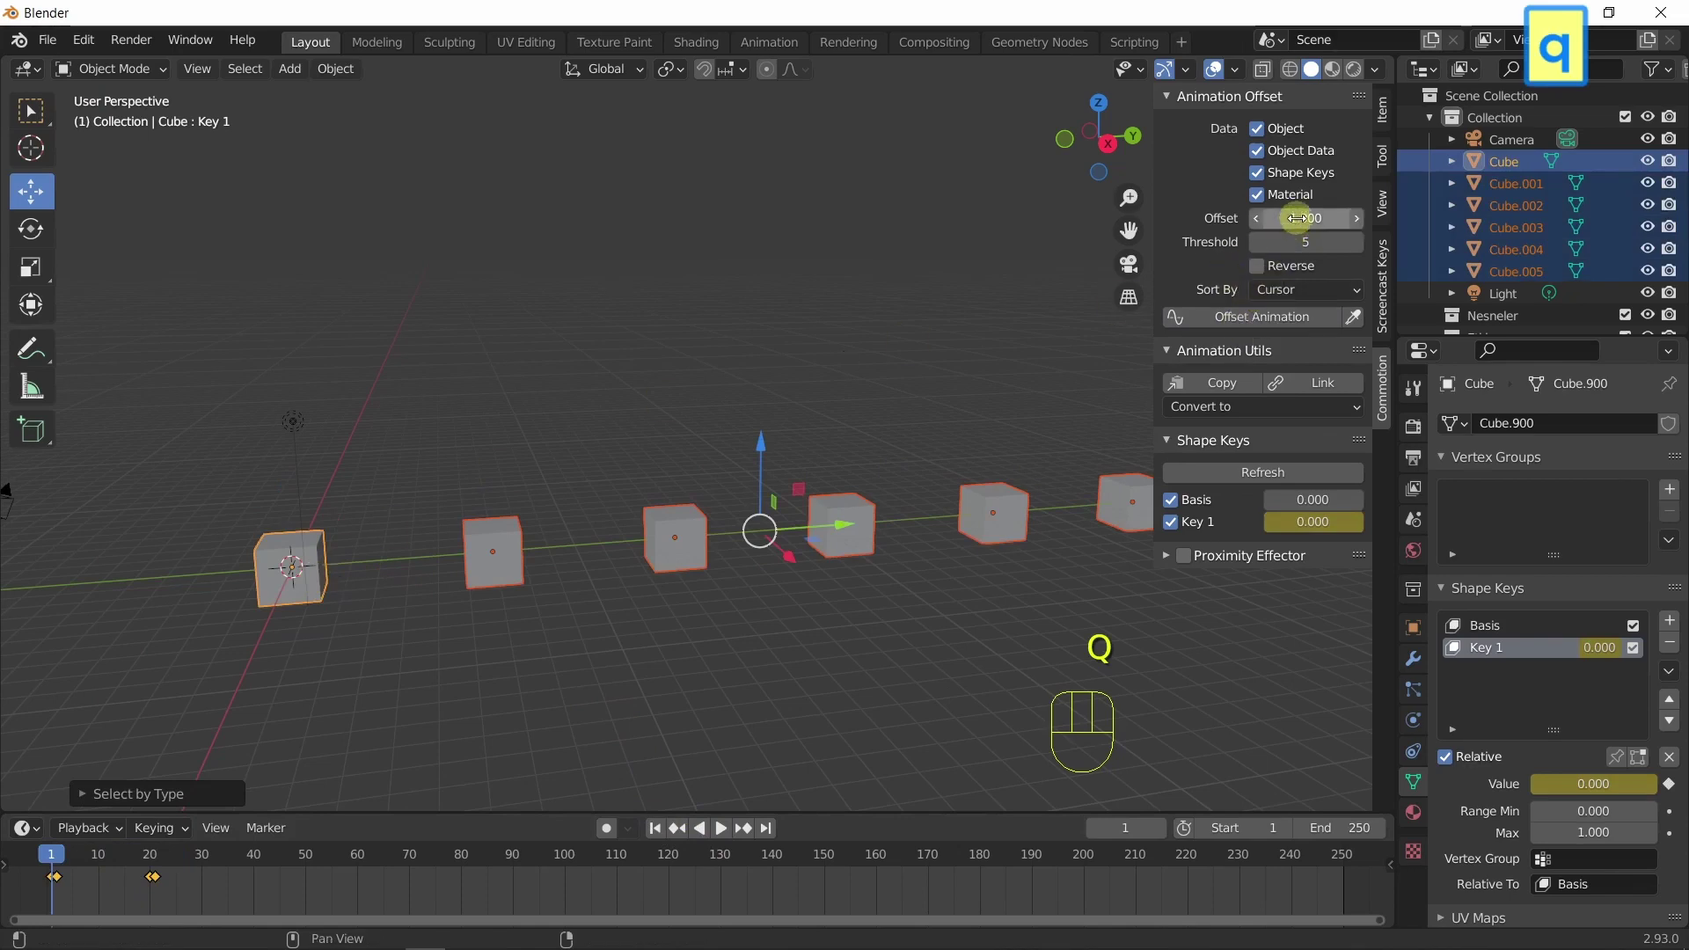
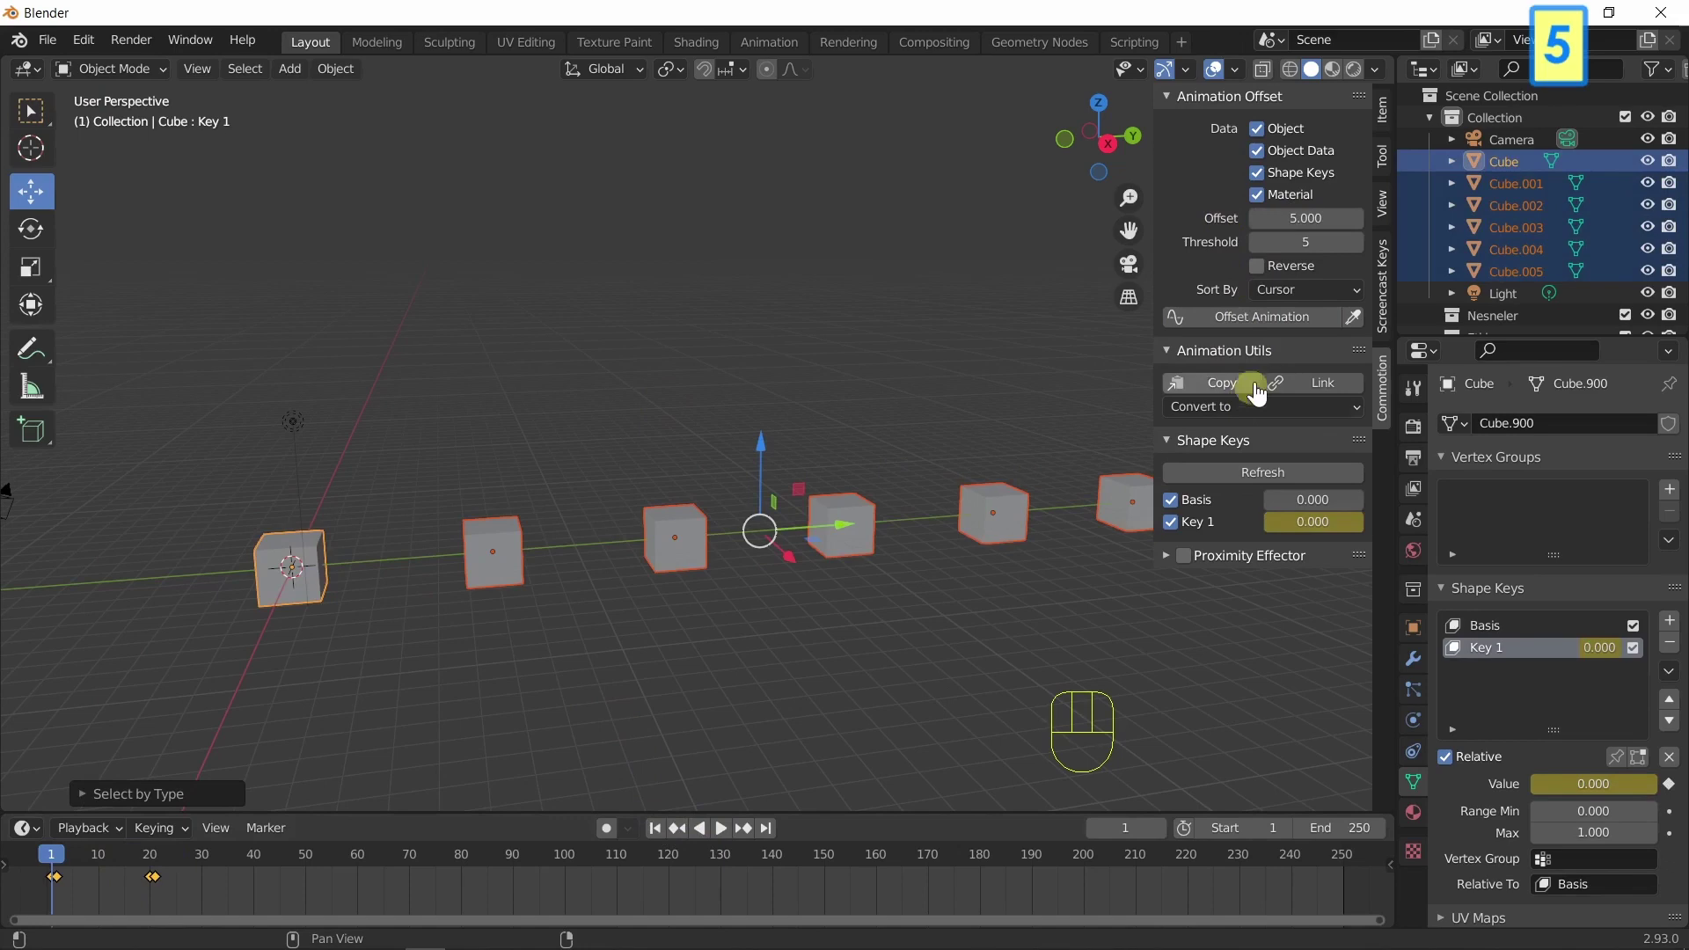
{"action": "left_click", "coordinate": [1257, 329]}
{"action": "middle_click", "coordinate": [791, 640]}
{"action": "left_click", "coordinate": [725, 838]}
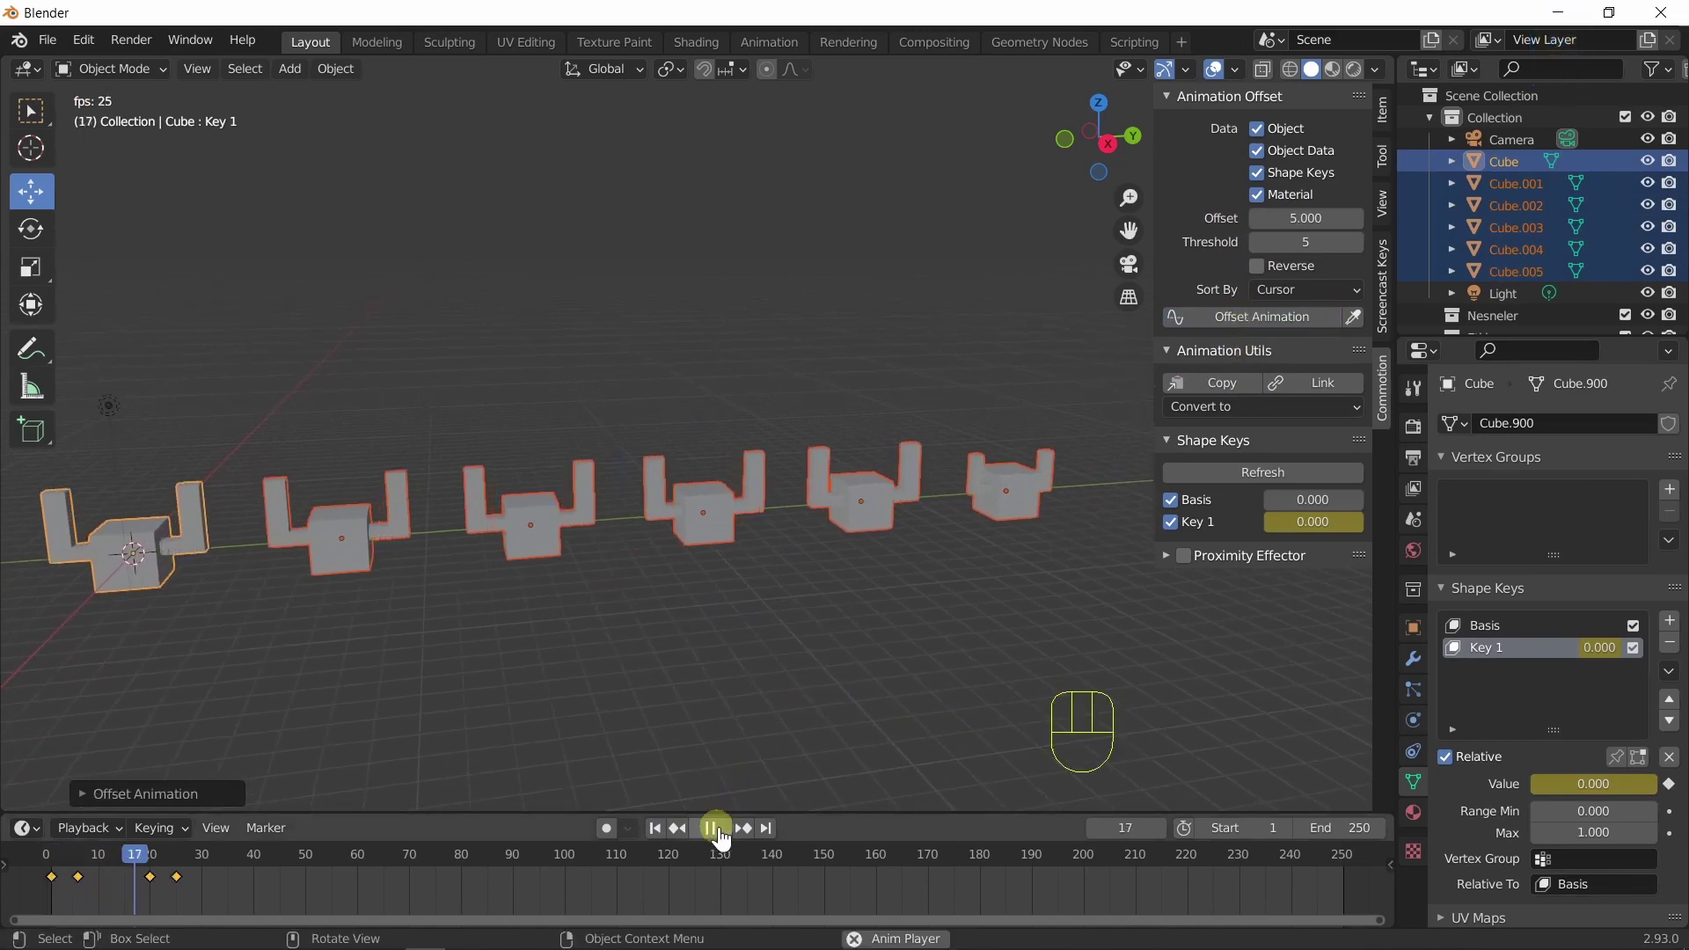
{"action": "left_click", "coordinate": [725, 838]}
{"action": "left_click", "coordinate": [664, 836]}
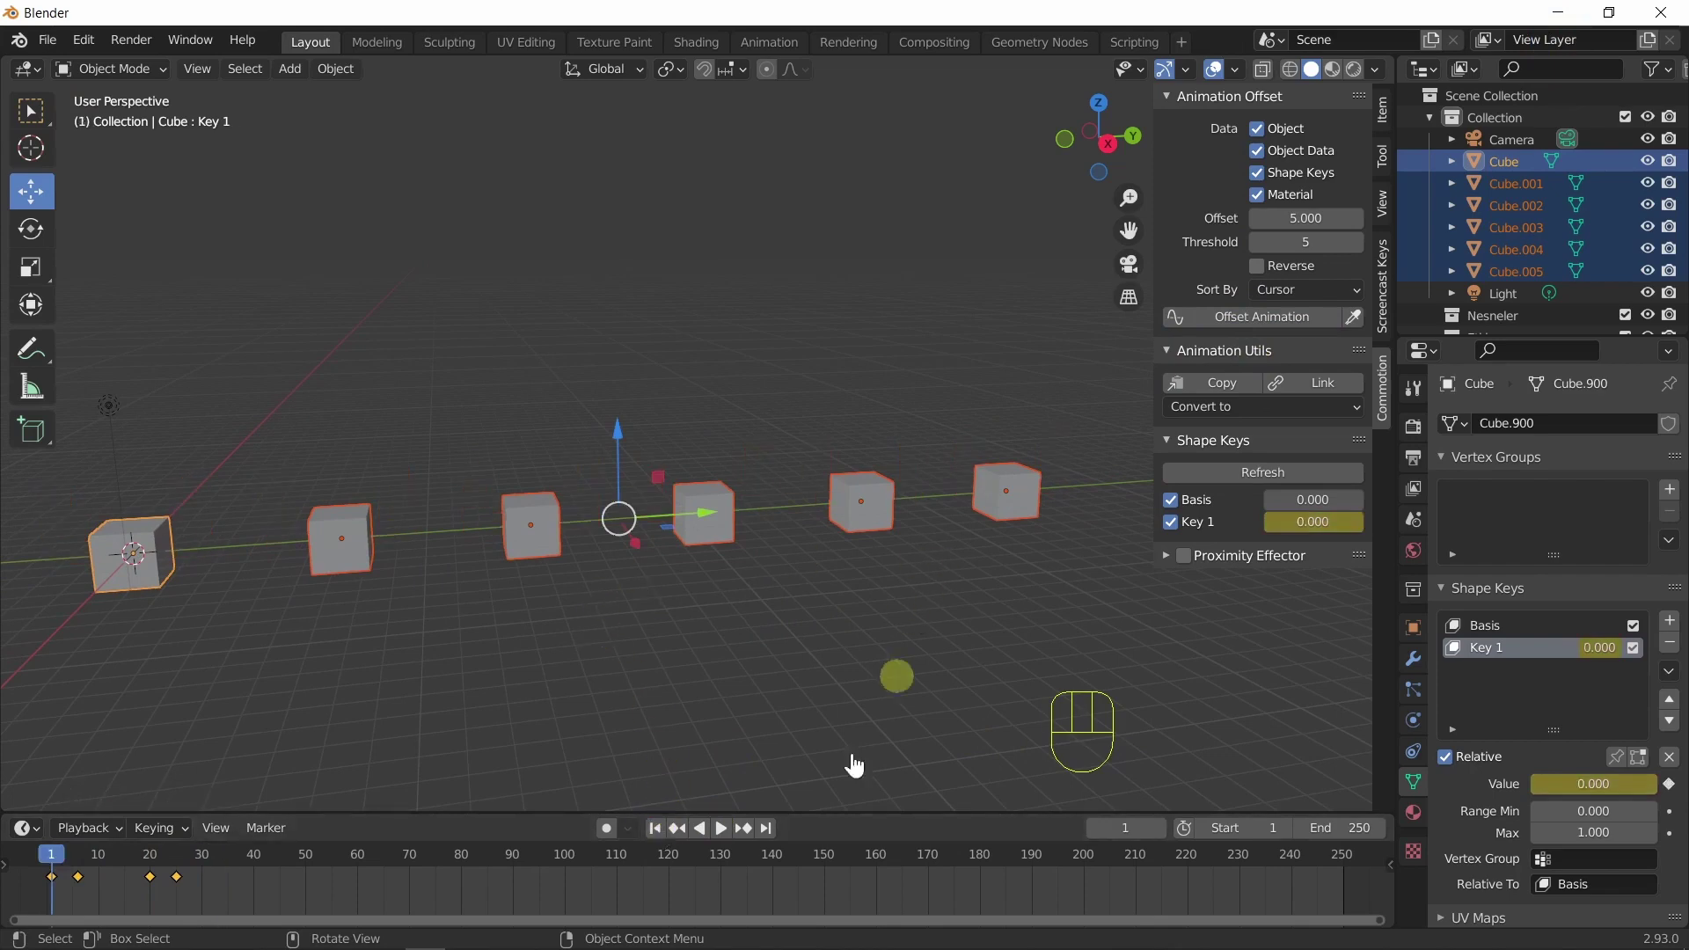
{"action": "left_click", "coordinate": [728, 843]}
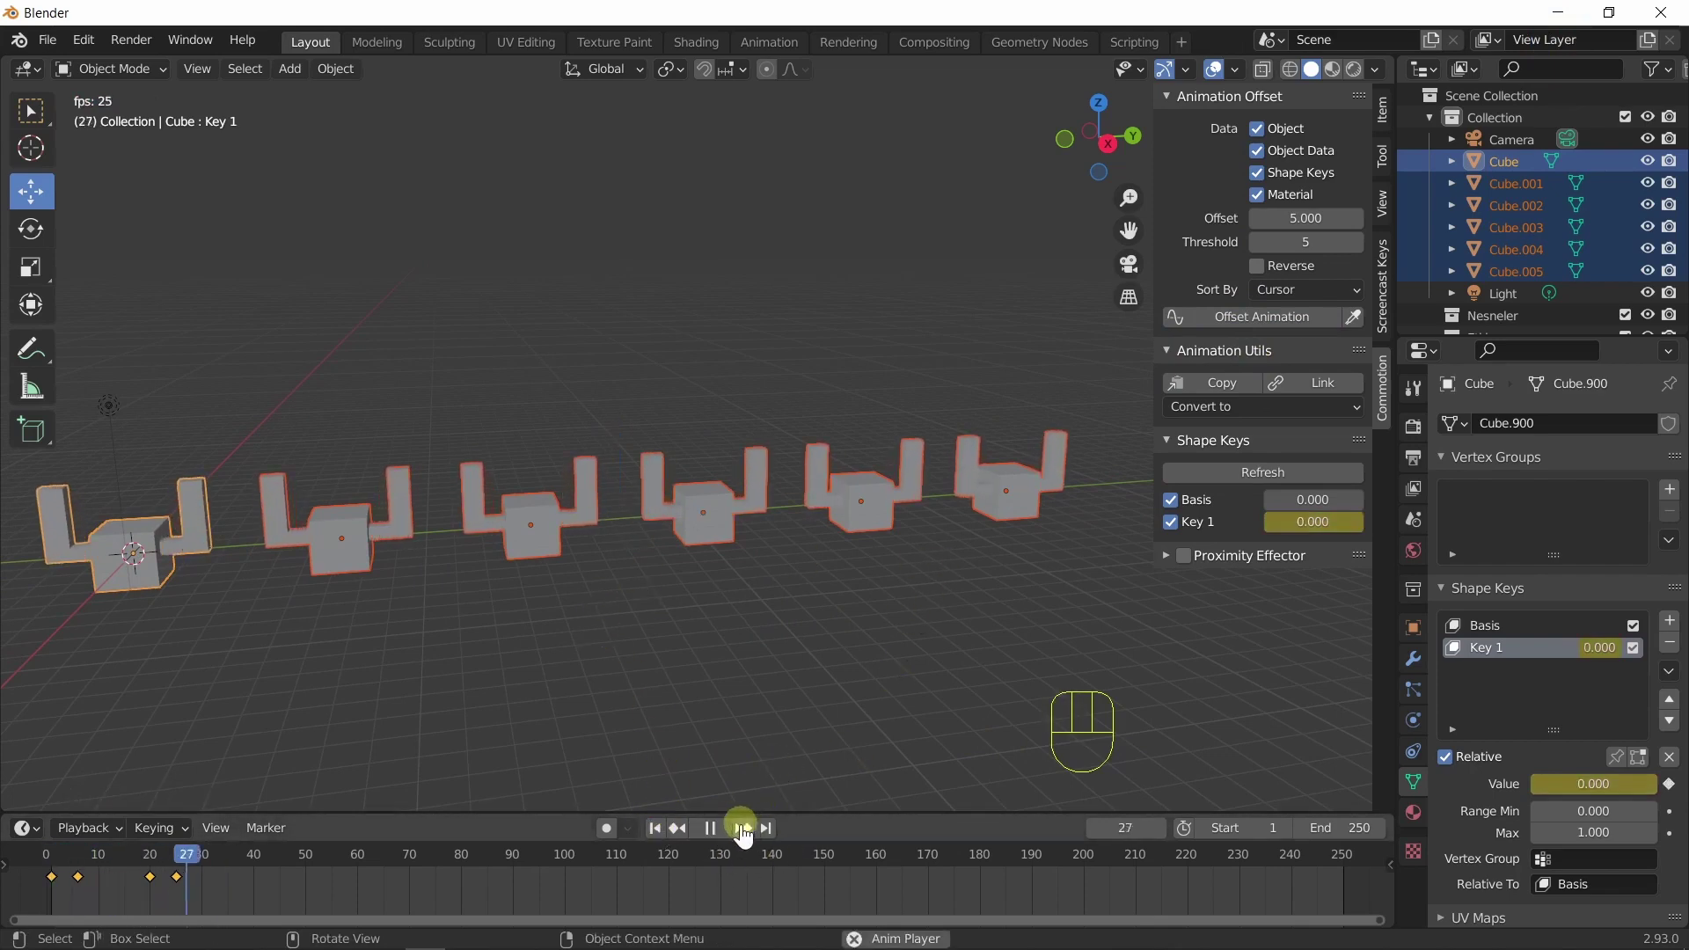
{"action": "left_click", "coordinate": [721, 839]}
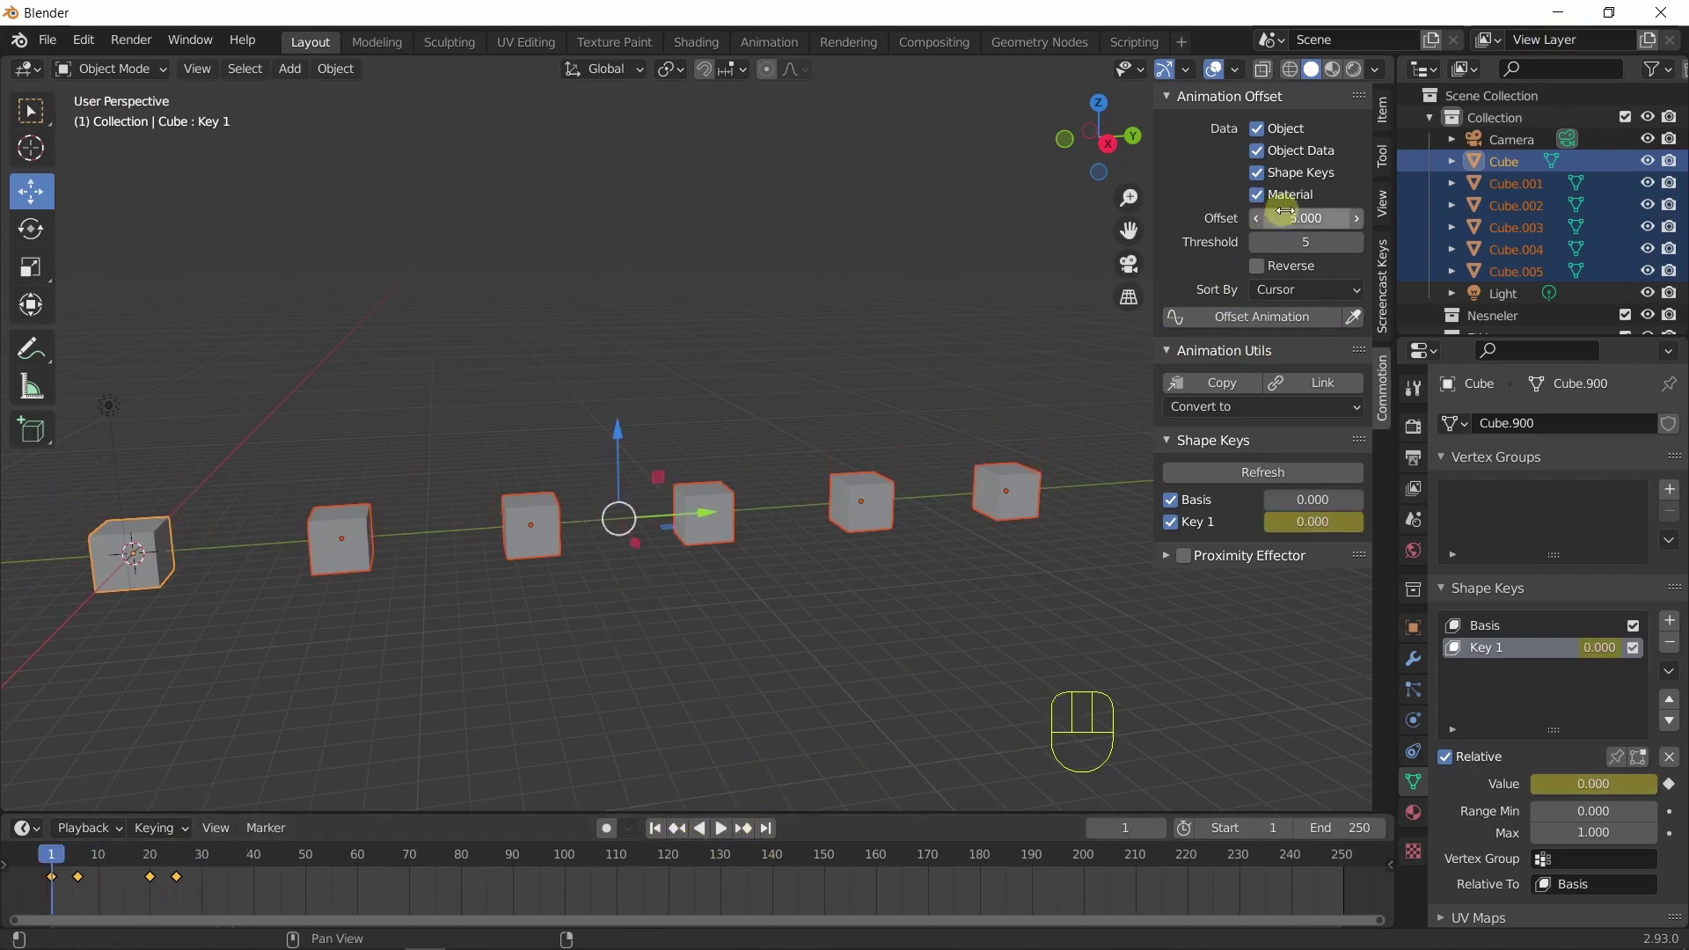
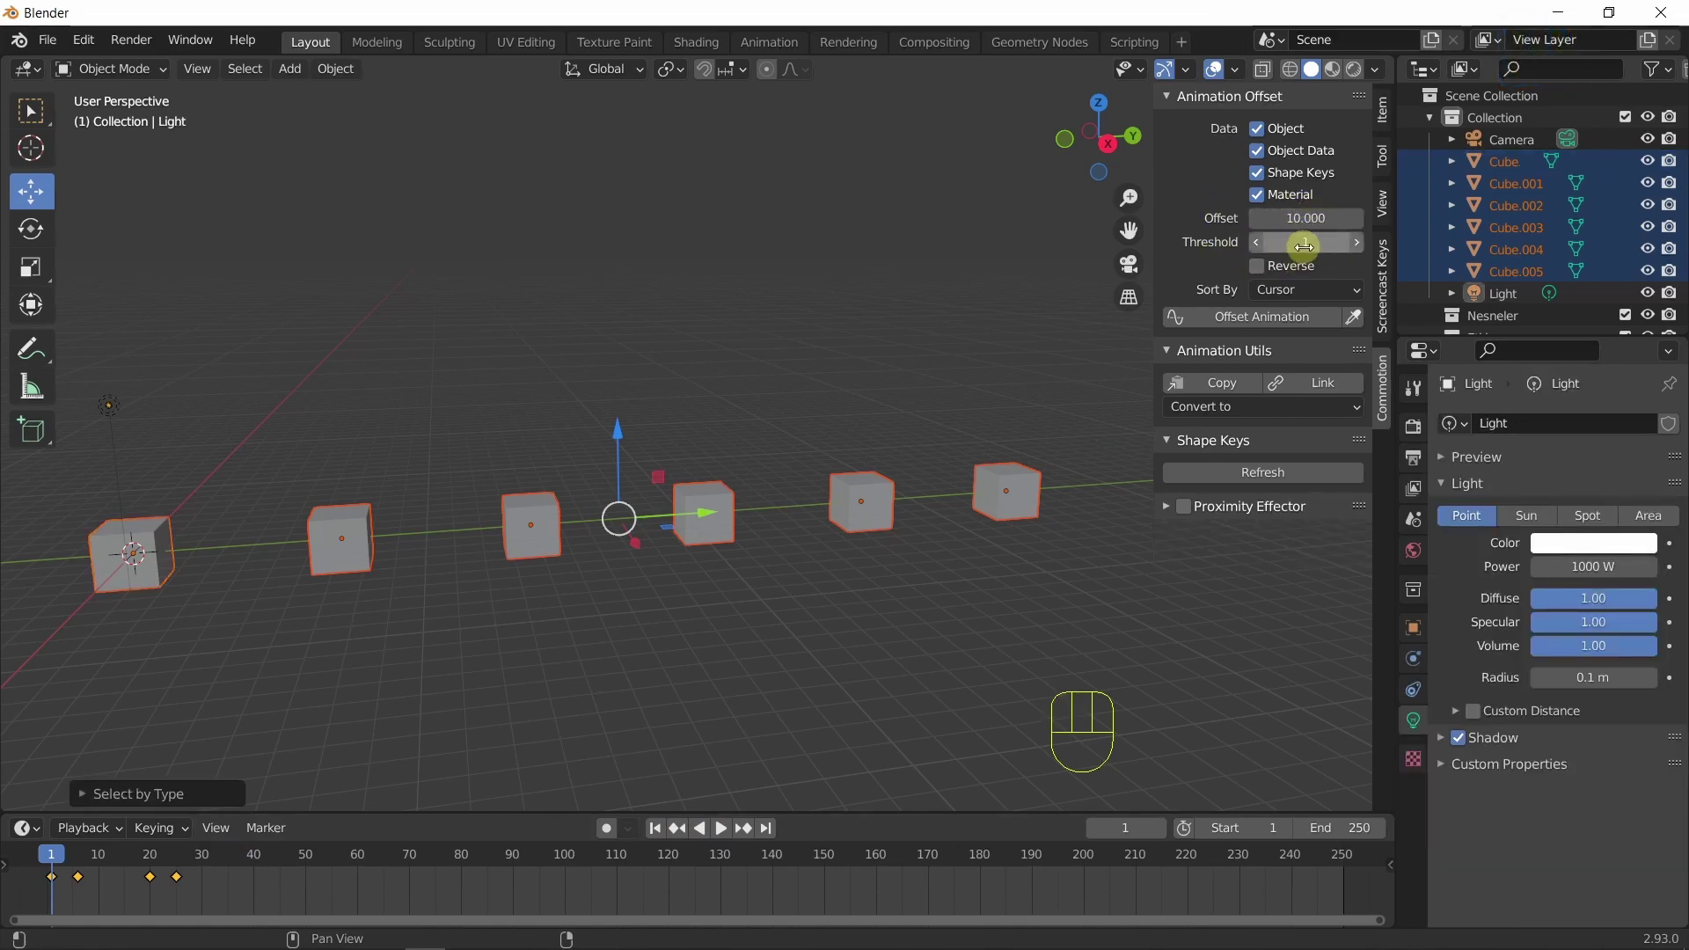
Apply Offset 10 with Threshold 1 and play the cubes extruding in sequence to frame 70.
{"action": "left_click", "coordinate": [1267, 331]}
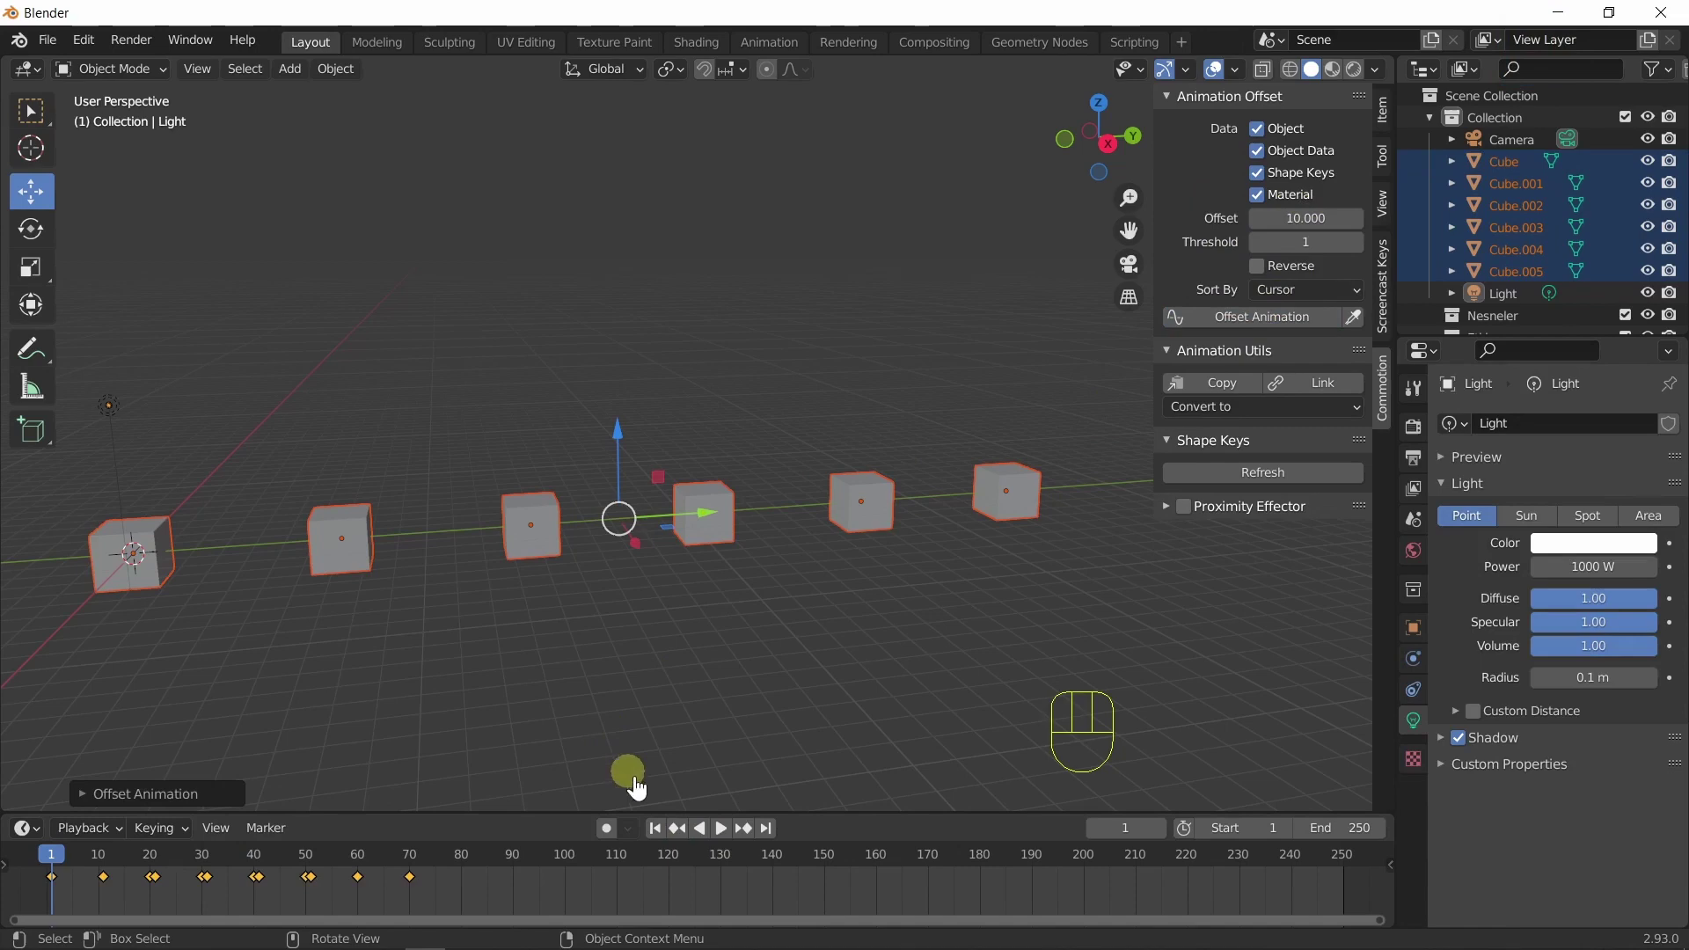
{"action": "left_click", "coordinate": [725, 840]}
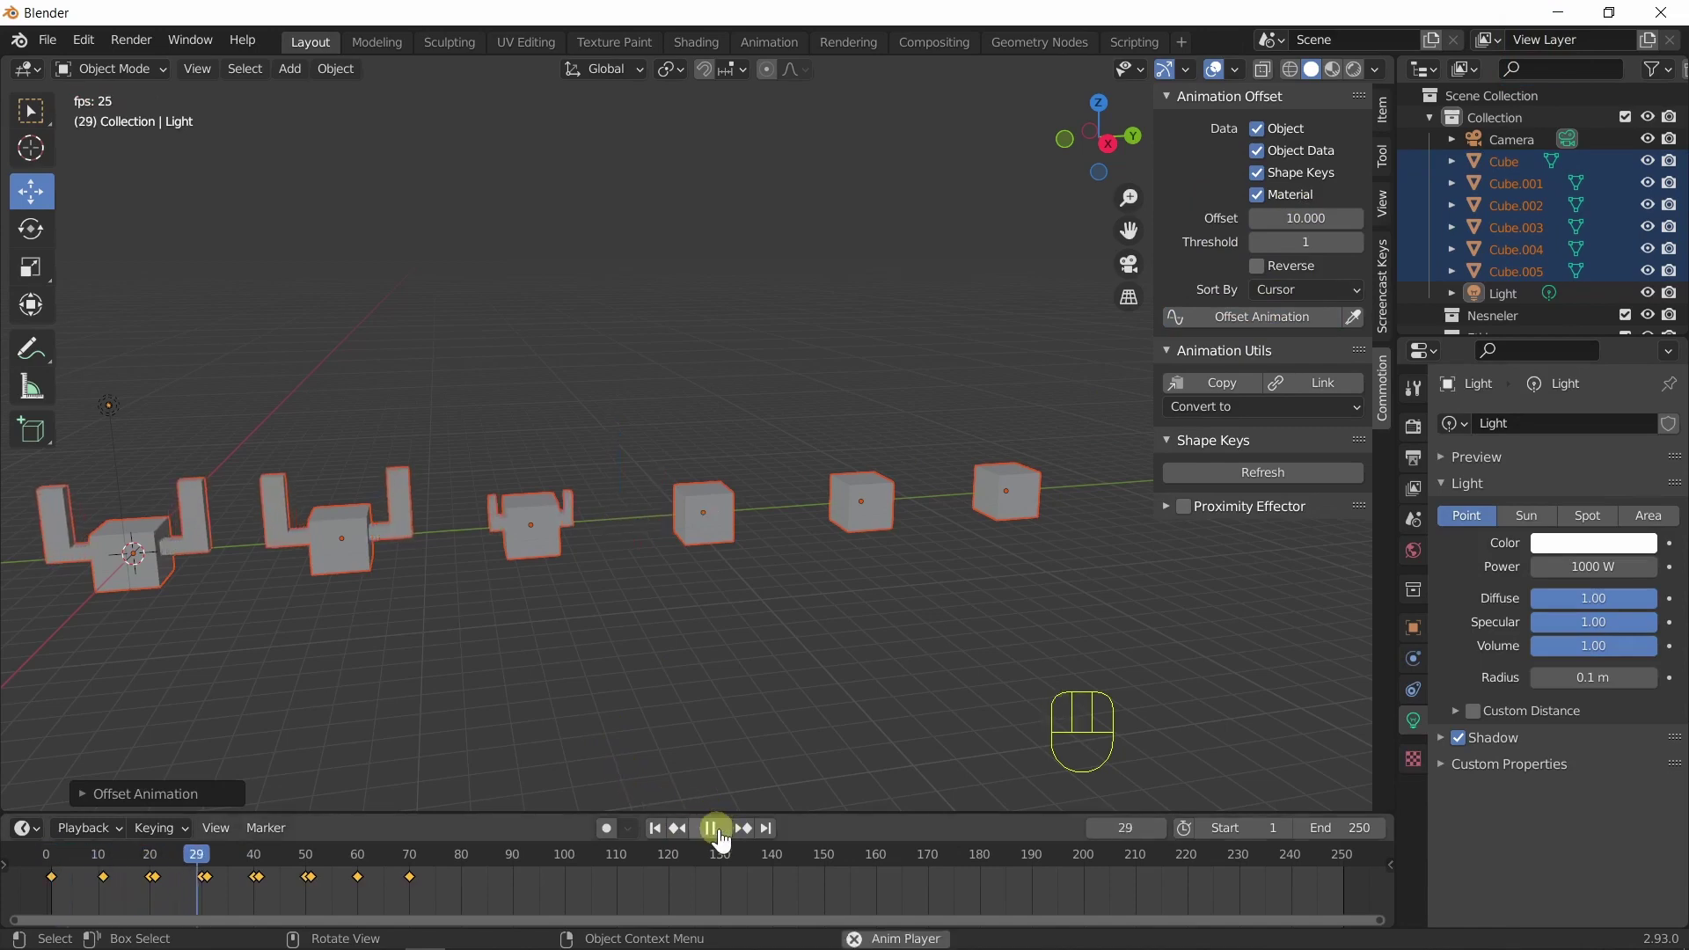
{"action": "left_click", "coordinate": [726, 841]}
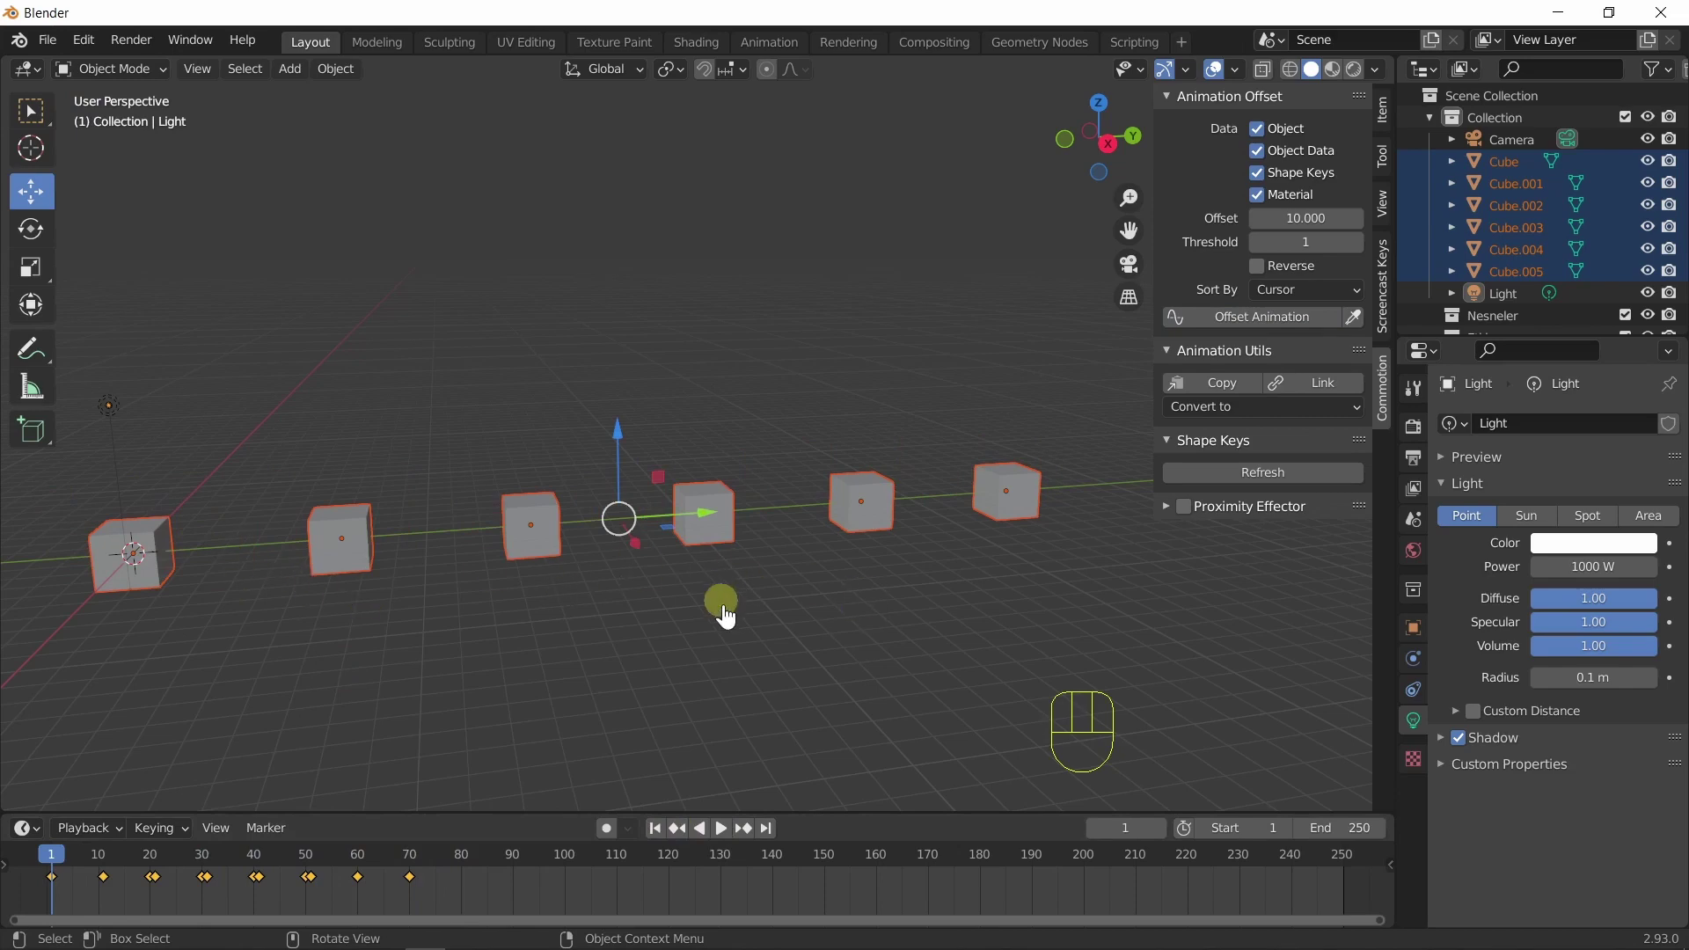
{"action": "left_click", "coordinate": [728, 836]}
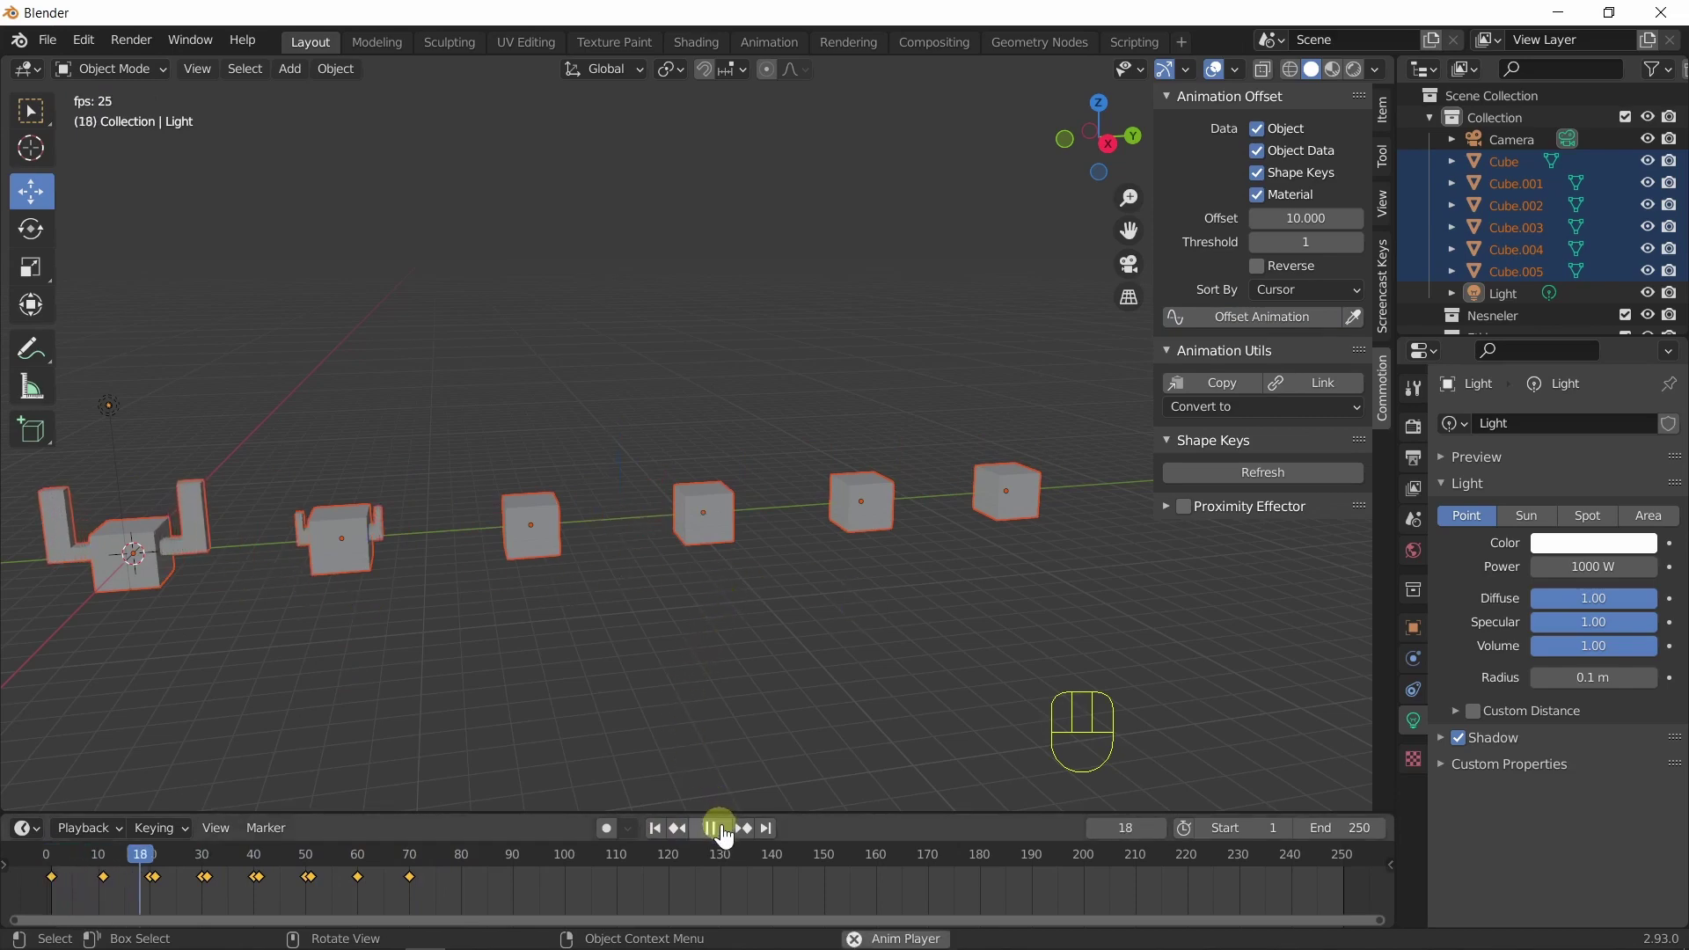
{"action": "left_click", "coordinate": [727, 836]}
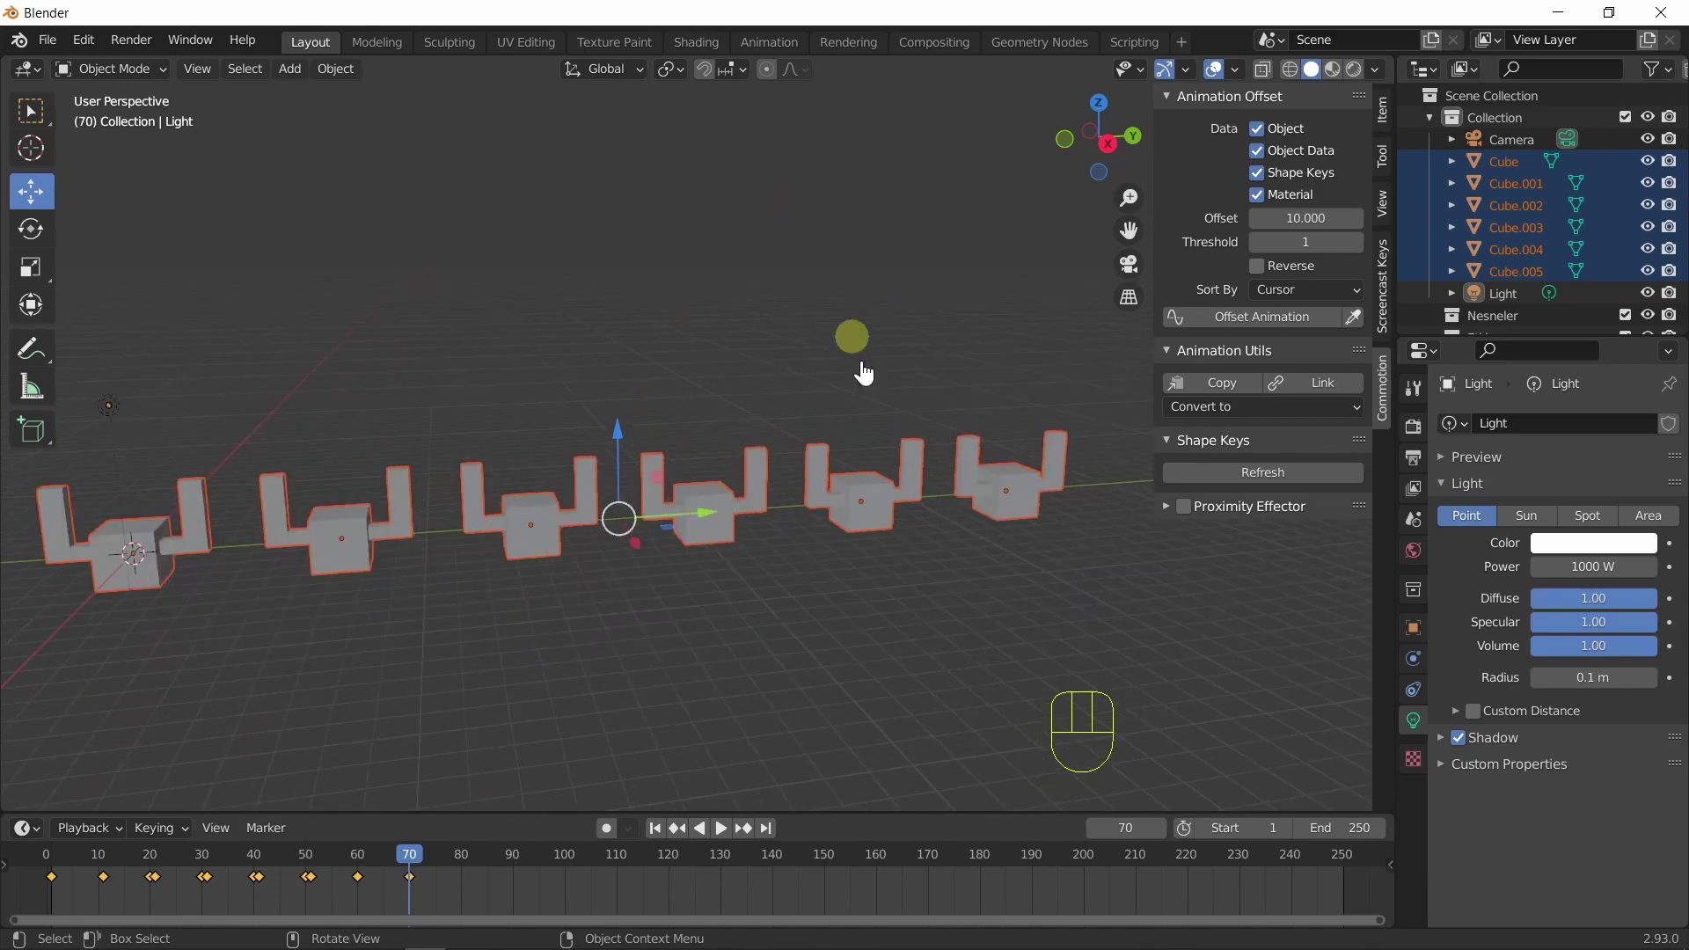
Orbit around the cube row and replay the sequence from the new angle.
{"action": "left_click_drag", "start_coordinate": [705, 623], "coordinate": [730, 610]}
{"action": "left_click_drag", "start_coordinate": [761, 633], "coordinate": [756, 707]}
{"action": "left_click_drag", "start_coordinate": [661, 839], "coordinate": [677, 847]}
{"action": "left_click", "coordinate": [724, 842]}
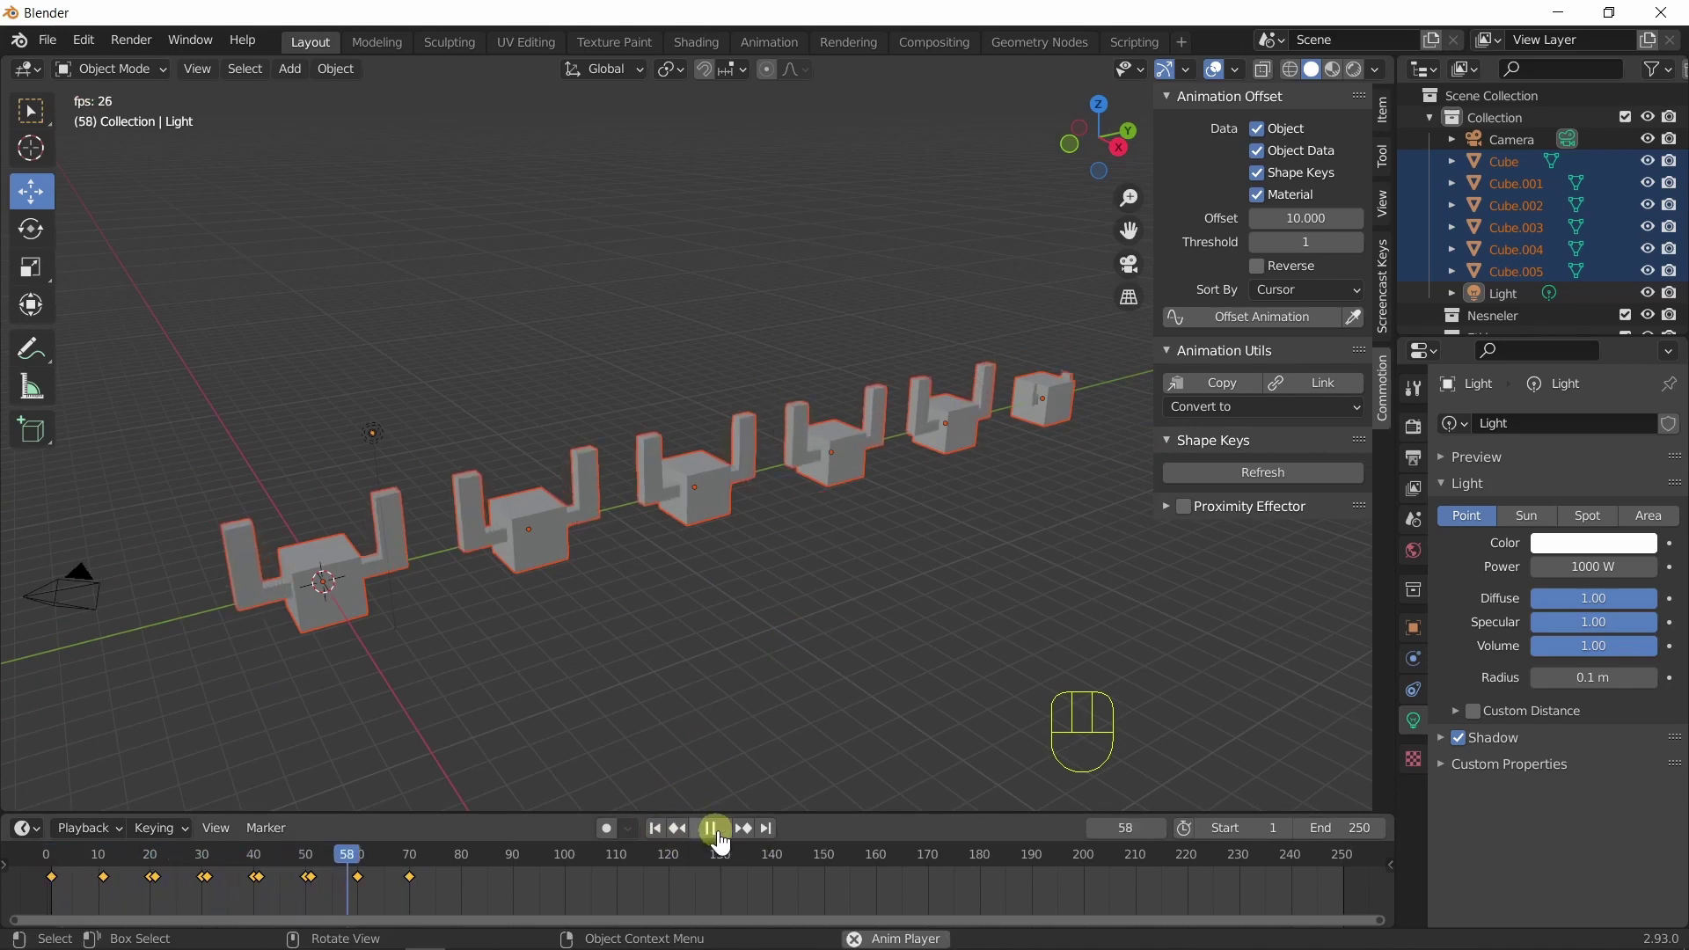
{"action": "left_click", "coordinate": [724, 842]}
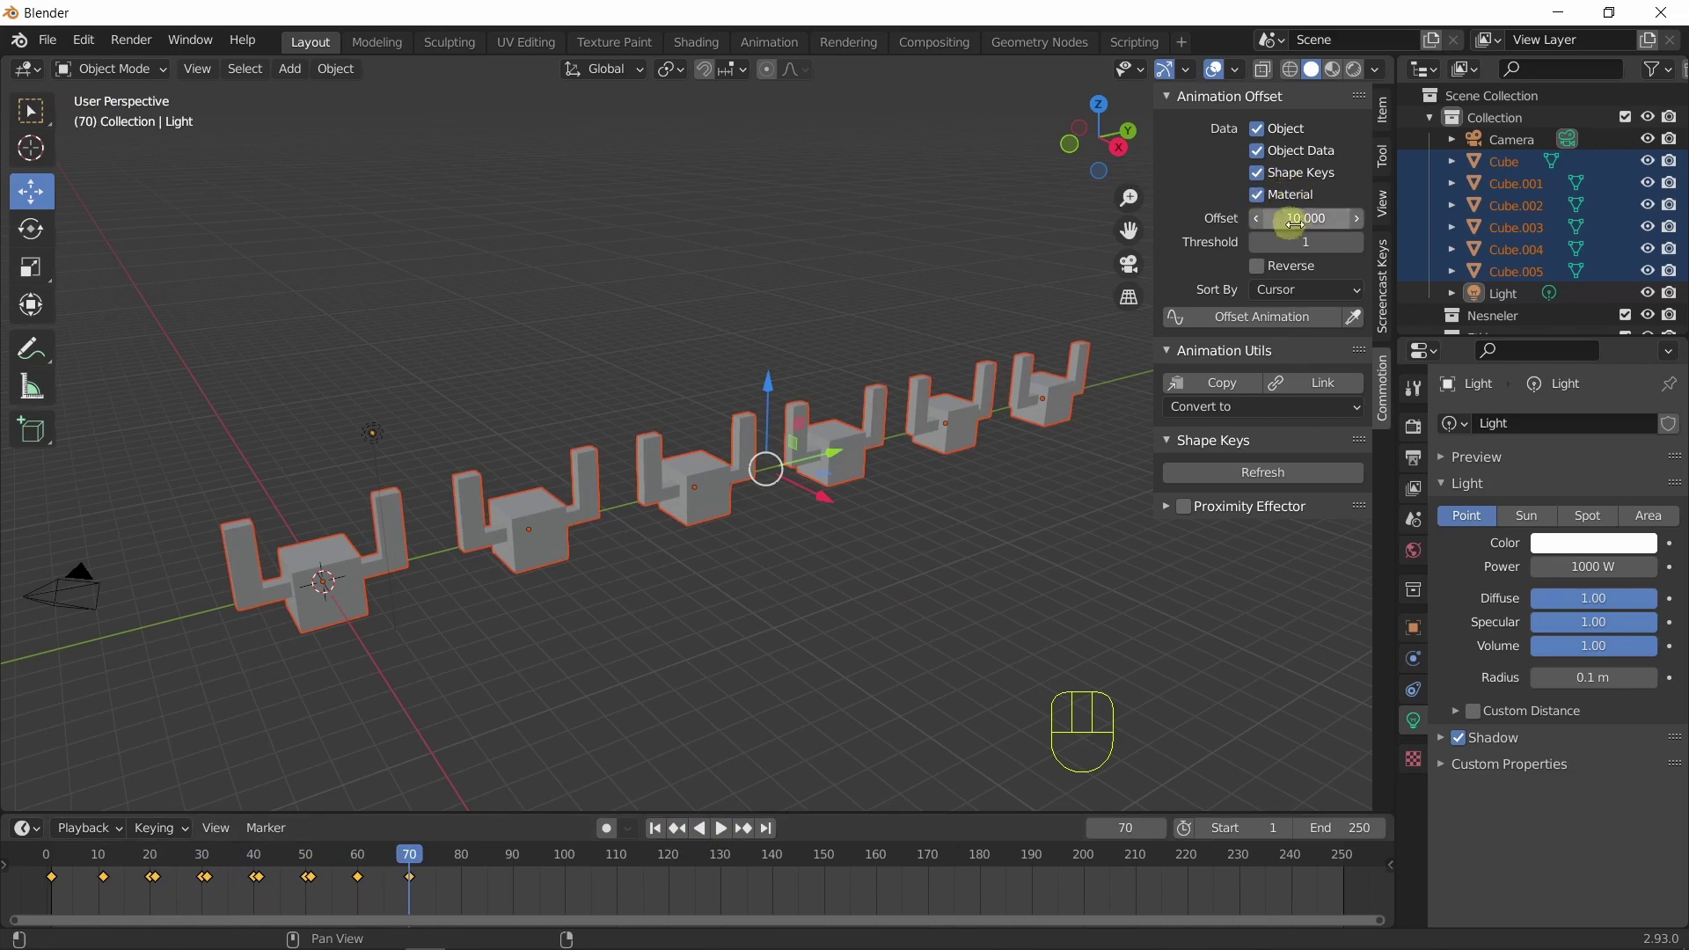